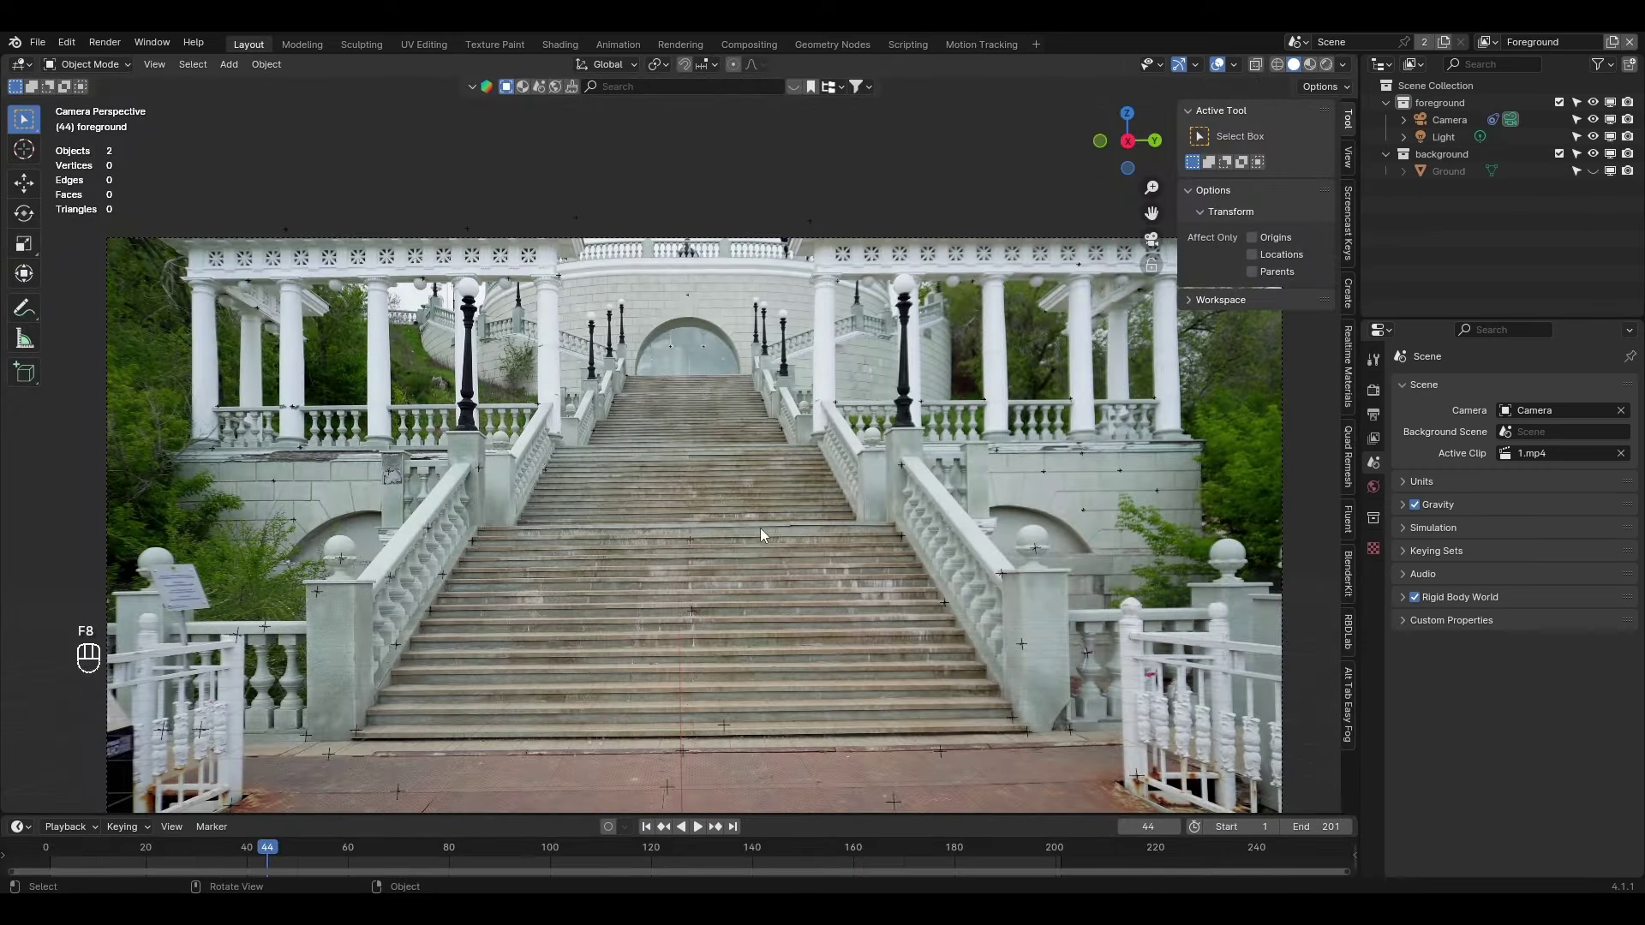
# Frame the ground below the stairs and add a new cube to the scene
pyautogui.moveTo(756, 546); pyautogui.dragTo(772, 528)
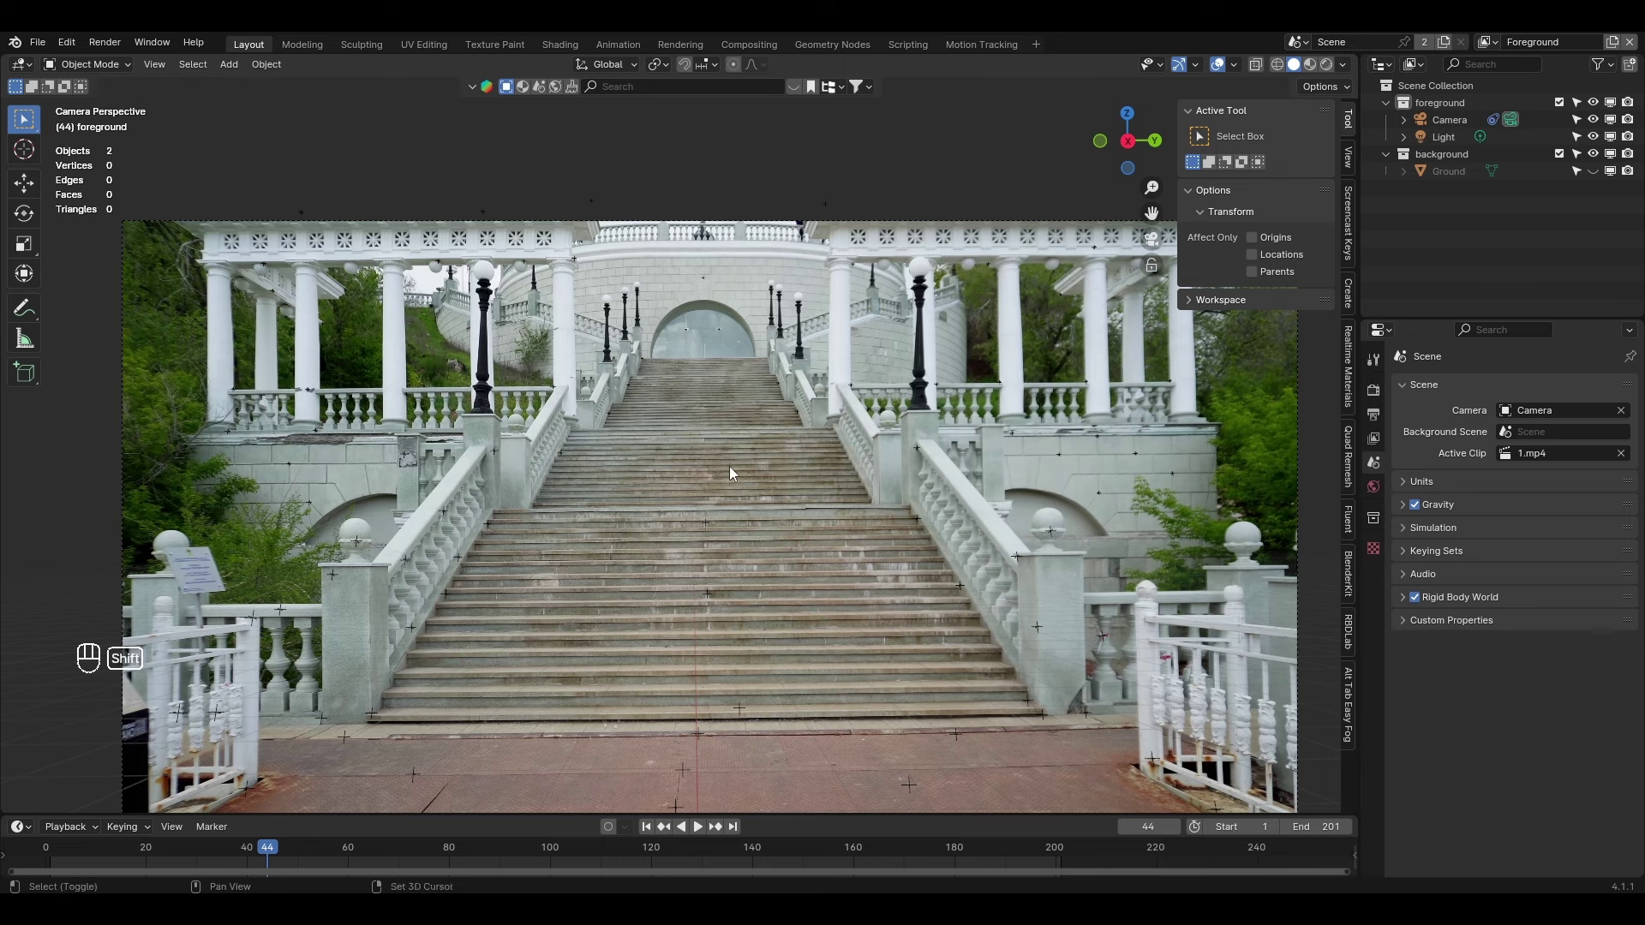
pyautogui.moveTo(734, 470); pyautogui.dragTo(731, 355)
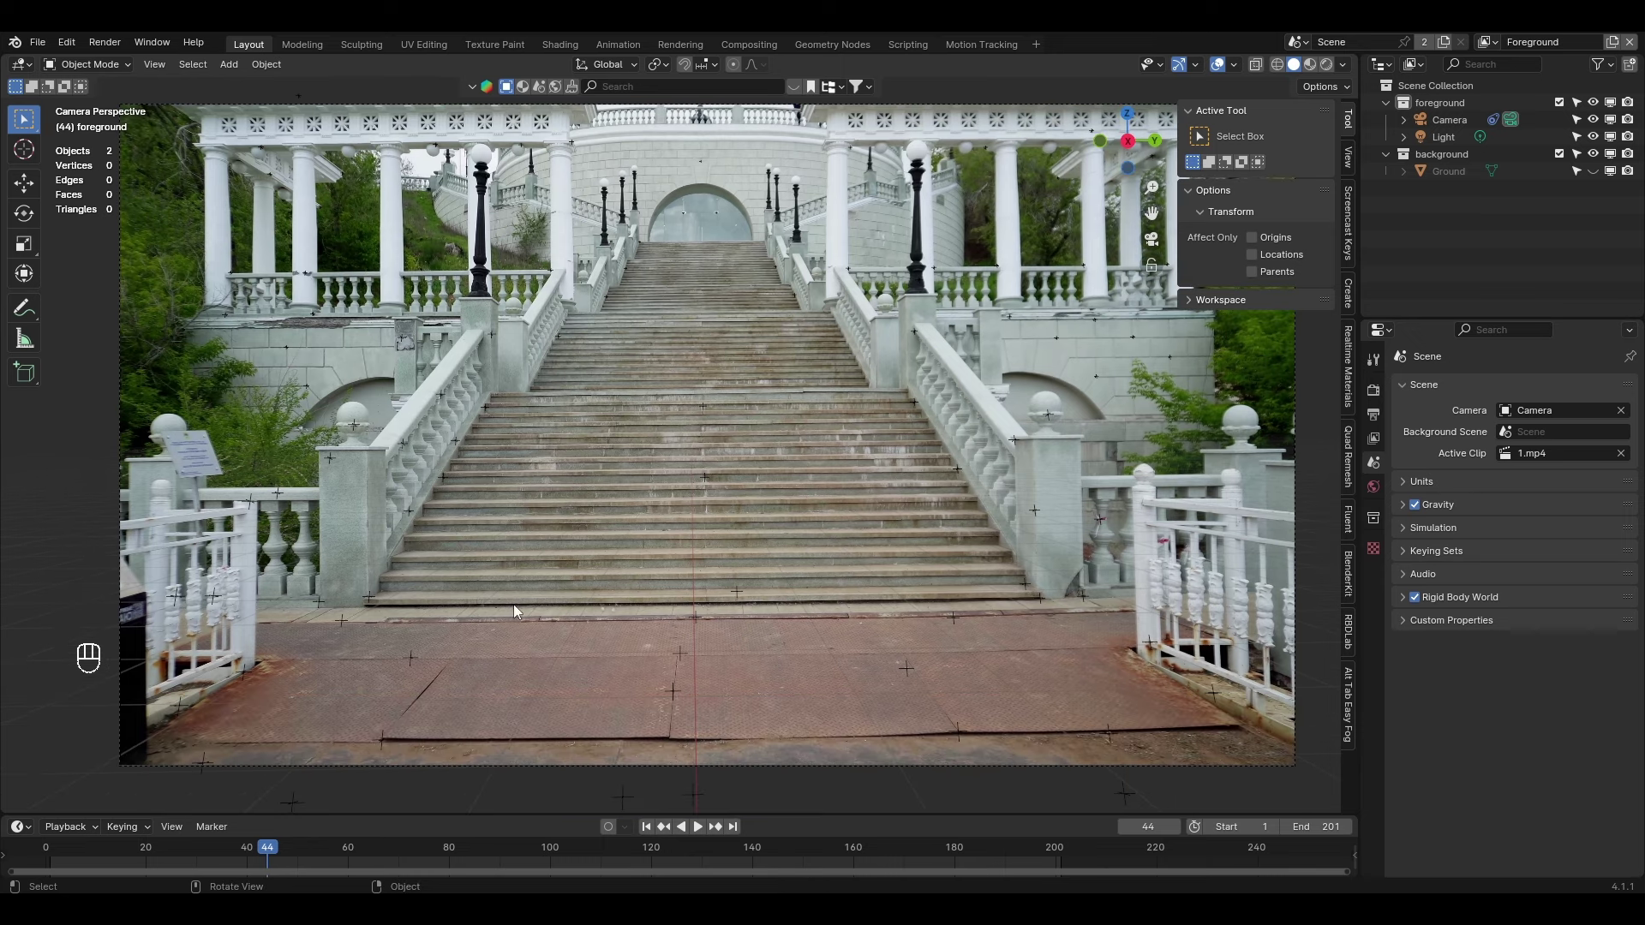
pyautogui.click(1598, 175)
pyautogui.click(1599, 176)
pyautogui.press('shift+a')
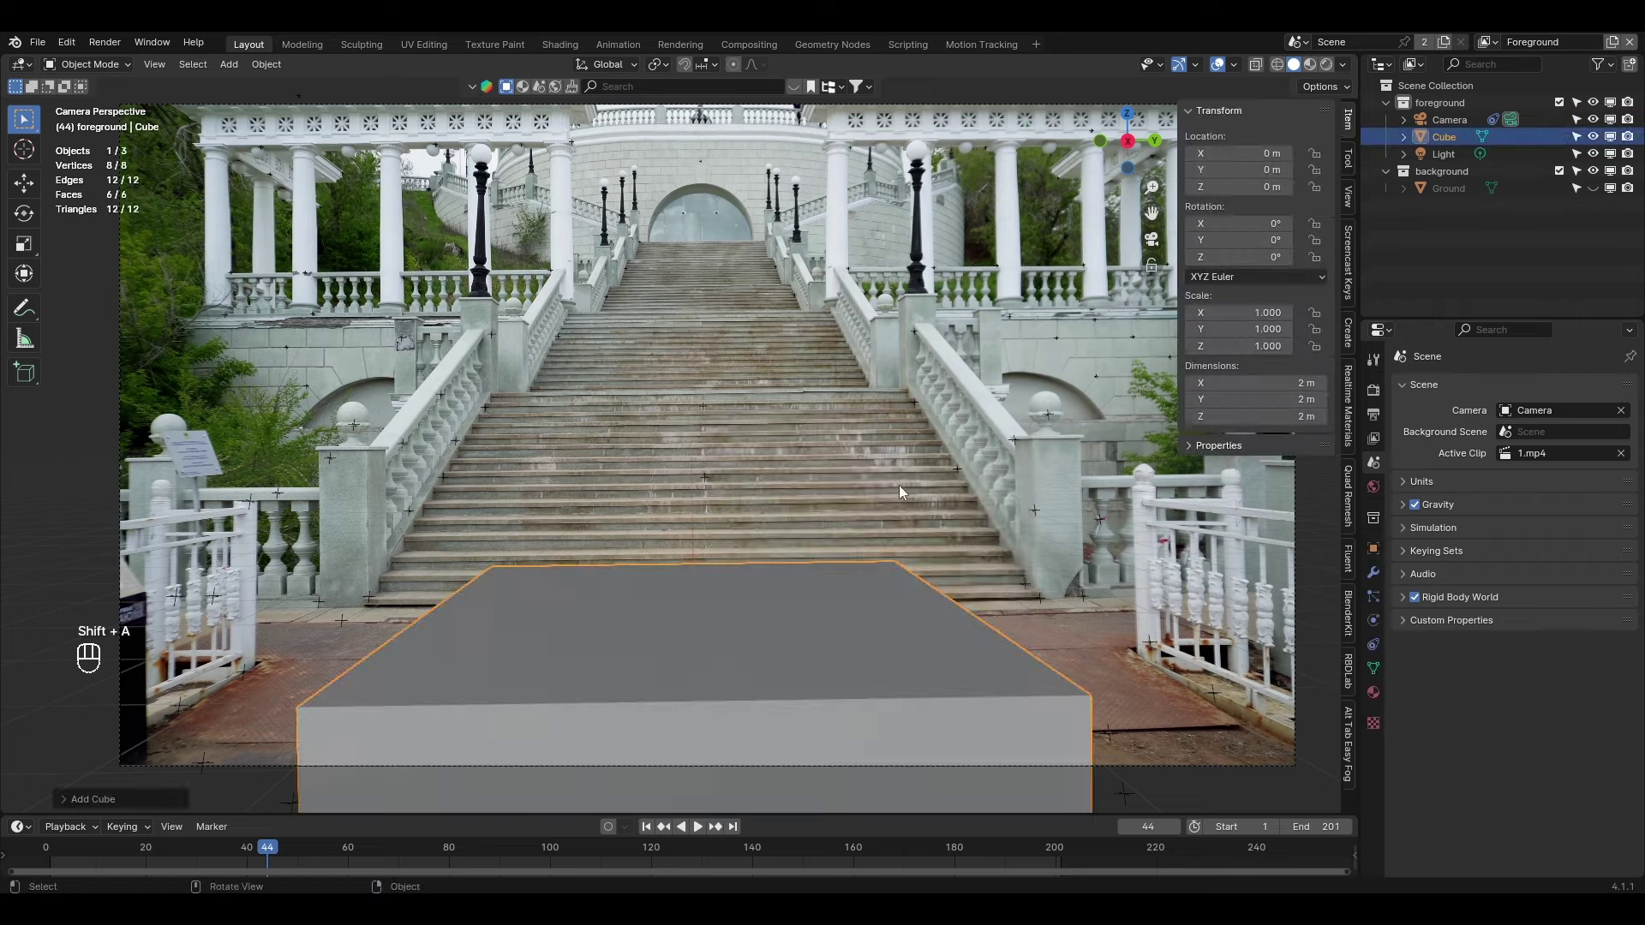
# Raise the cube onto the ground and flatten it into a slab at the bottom step
pyautogui.moveTo(732, 522); pyautogui.dragTo(869, 508)
pyautogui.moveTo(867, 508); pyautogui.dragTo(745, 505)
pyautogui.moveTo(840, 505); pyautogui.dragTo(829, 516)
pyautogui.middleClick(854, 569)
pyautogui.middleClick(794, 520)
pyautogui.middleClick(647, 513)
pyautogui.press('g')
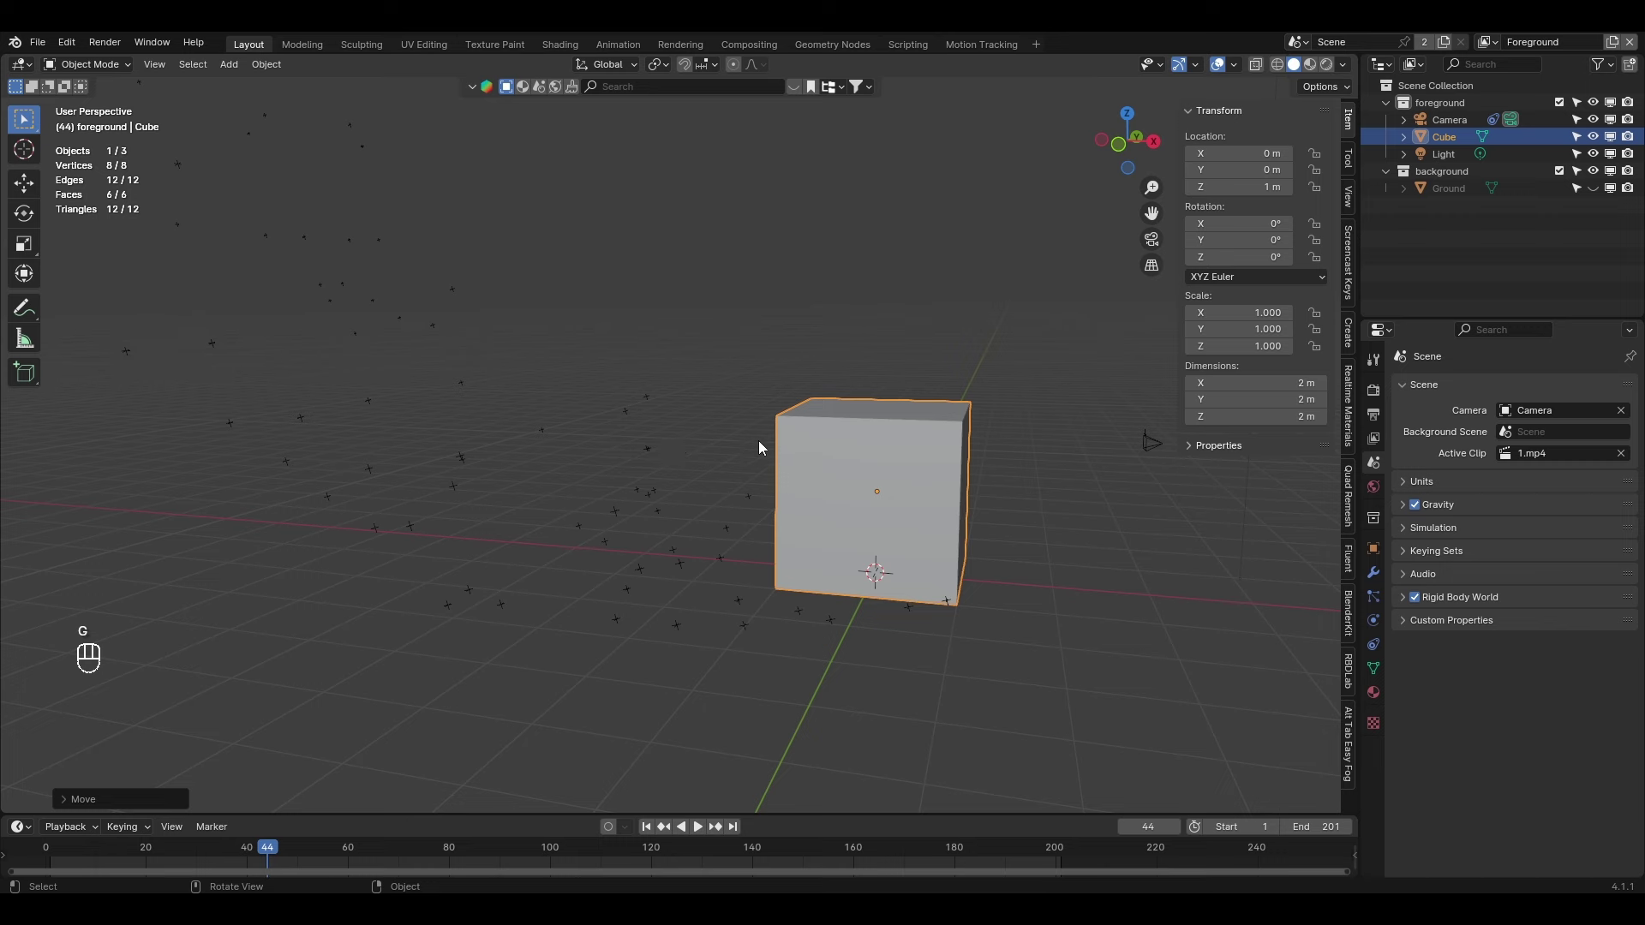
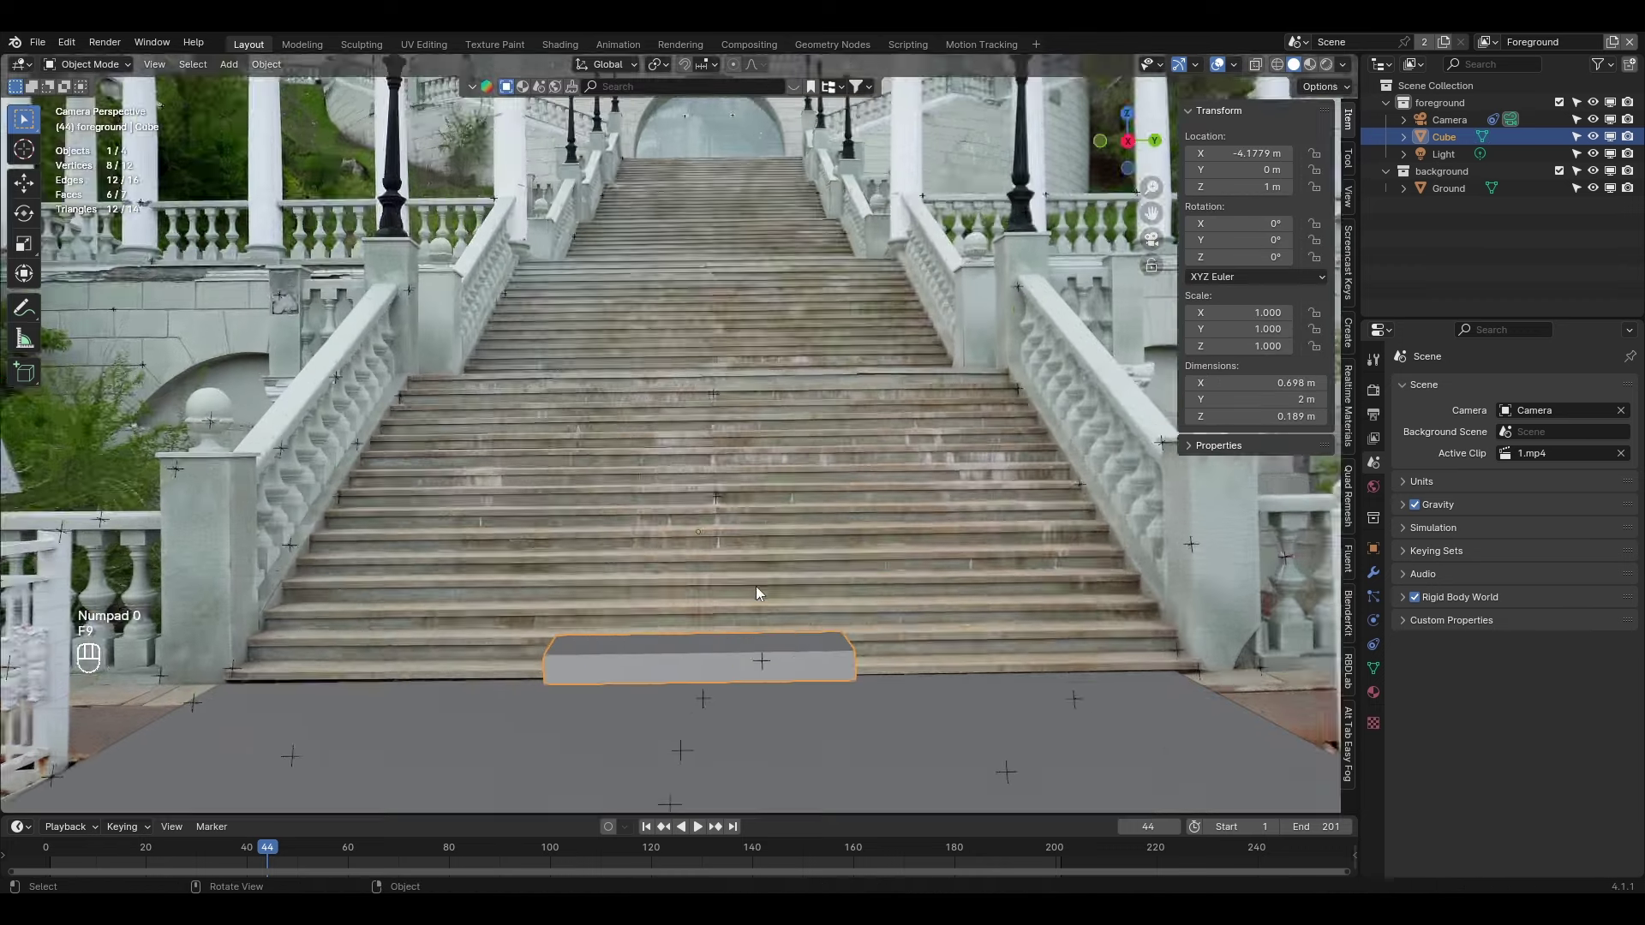
pyautogui.moveTo(772, 603); pyautogui.dragTo(787, 439)
pyautogui.moveTo(766, 527); pyautogui.dragTo(554, 451)
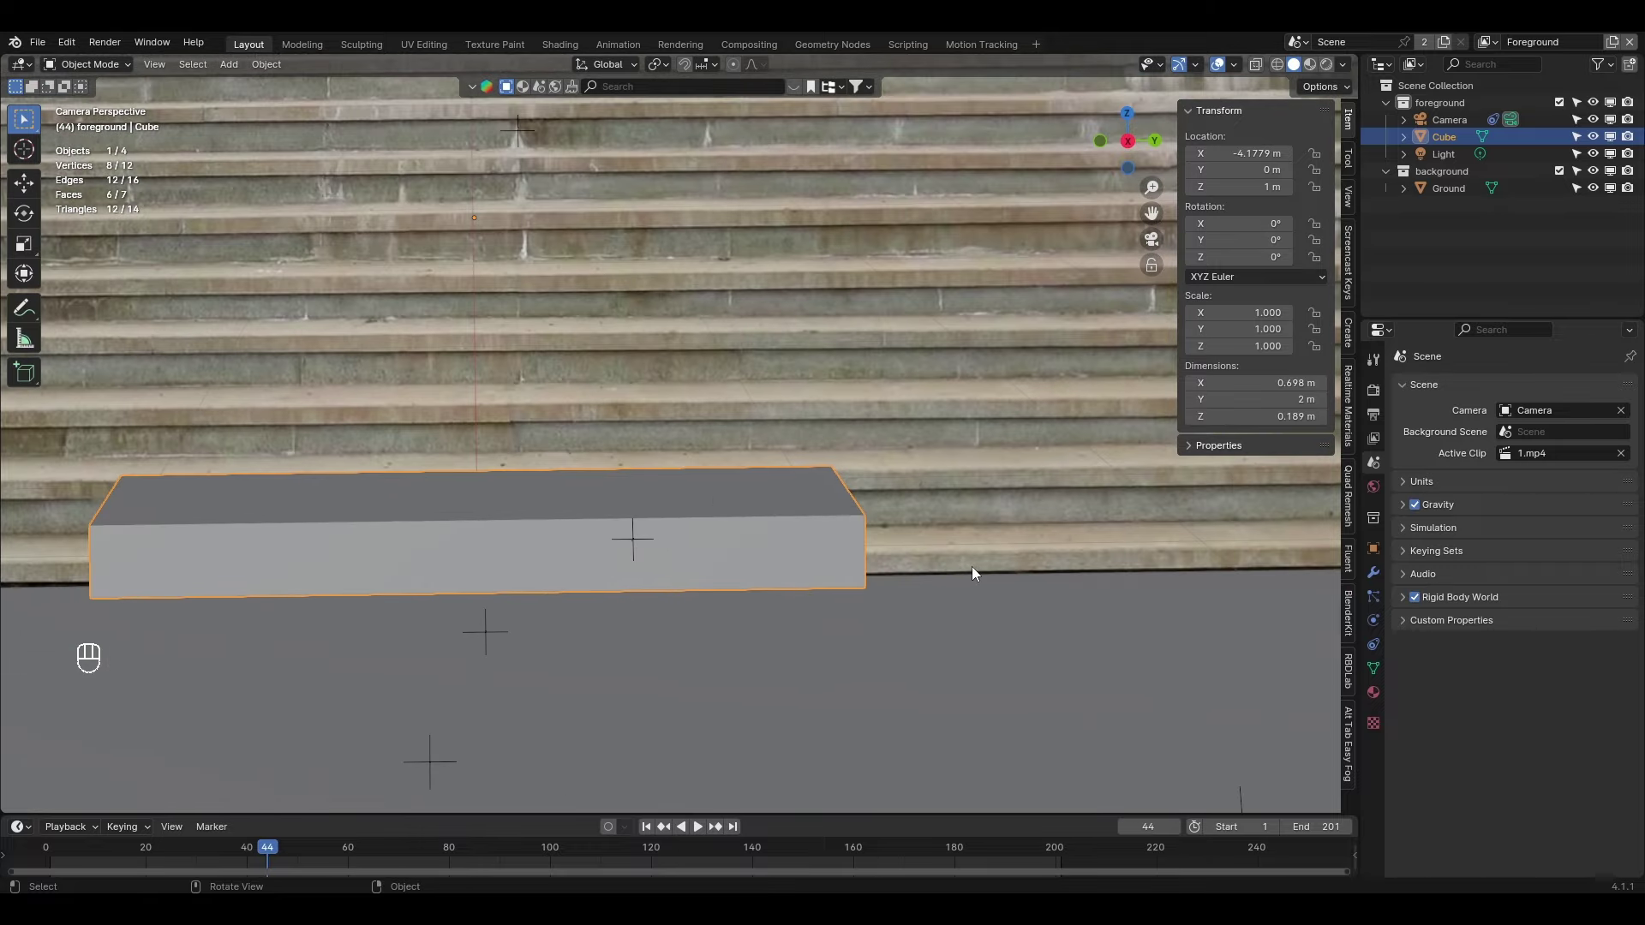
pyautogui.click(1599, 188)
pyautogui.moveTo(914, 602); pyautogui.dragTo(691, 567)
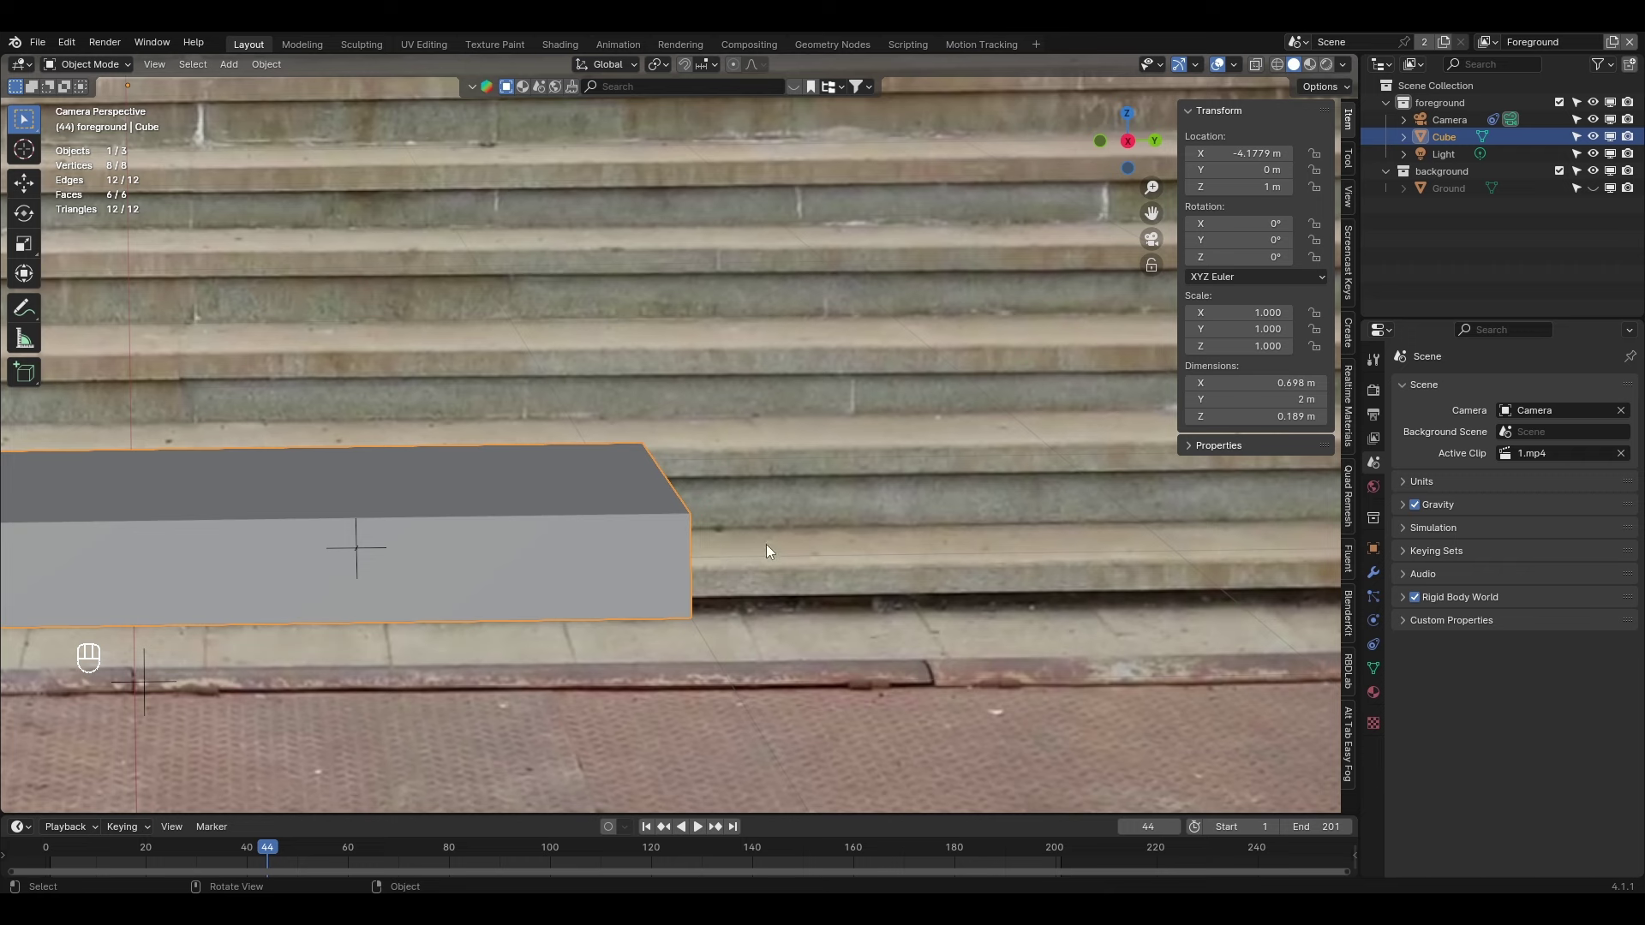
pyautogui.moveTo(563, 498); pyautogui.dragTo(630, 500)
# Lower the slab's top face and stretch it across the bottom step's full width, then play to check
pyautogui.press('Tab')
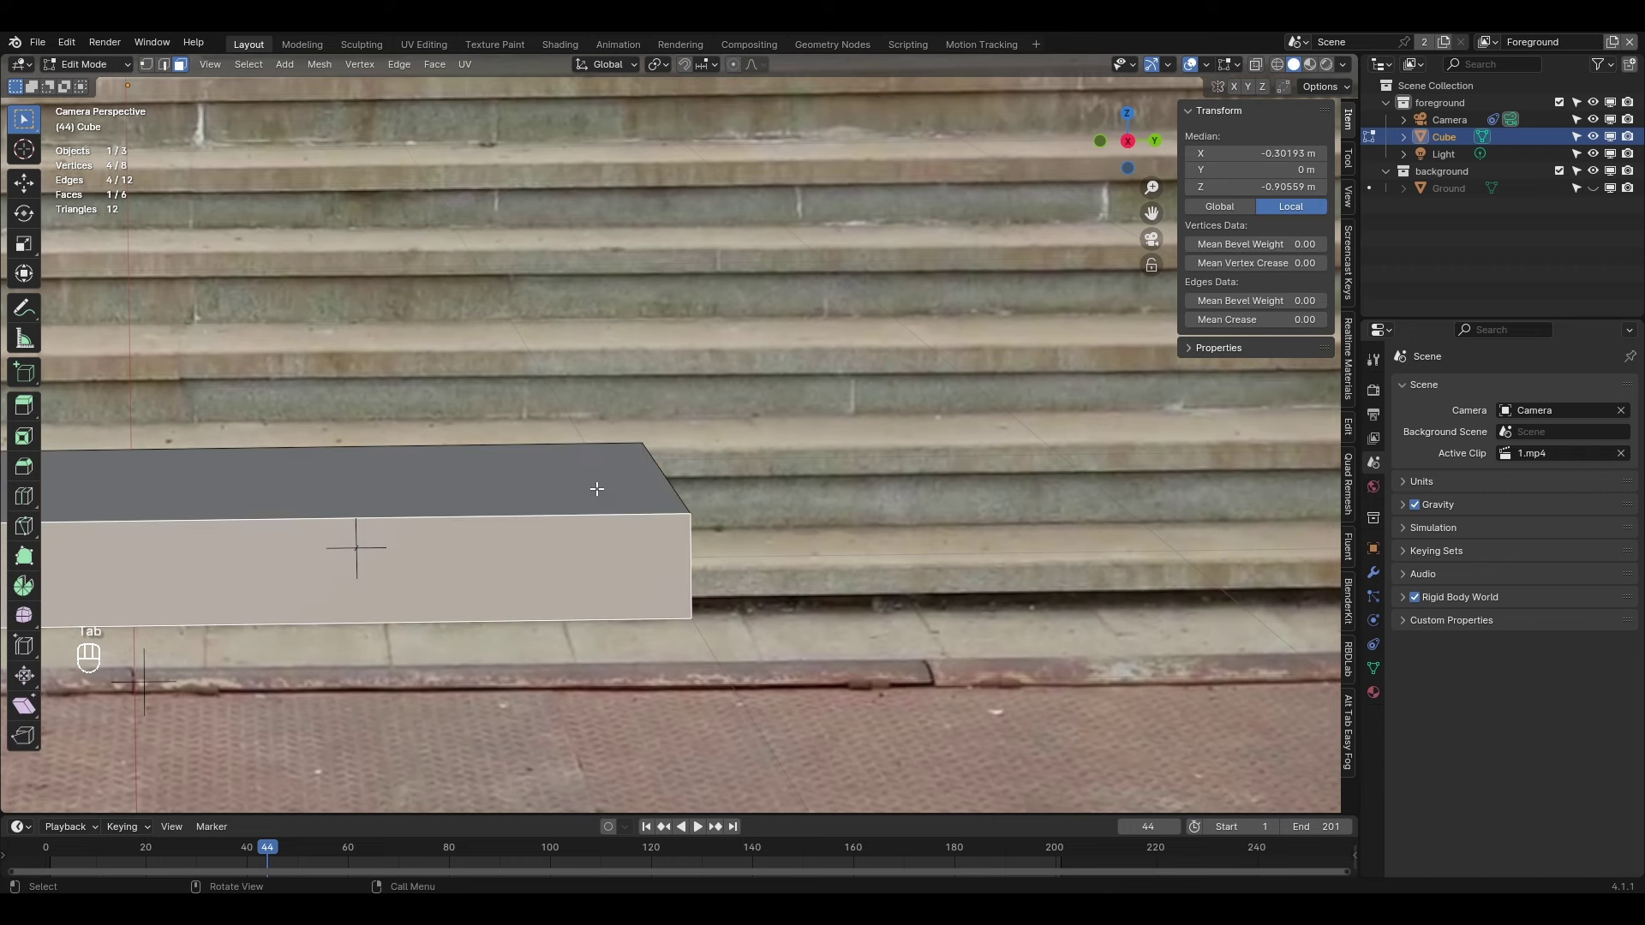
pyautogui.press('3')
pyautogui.press('g')
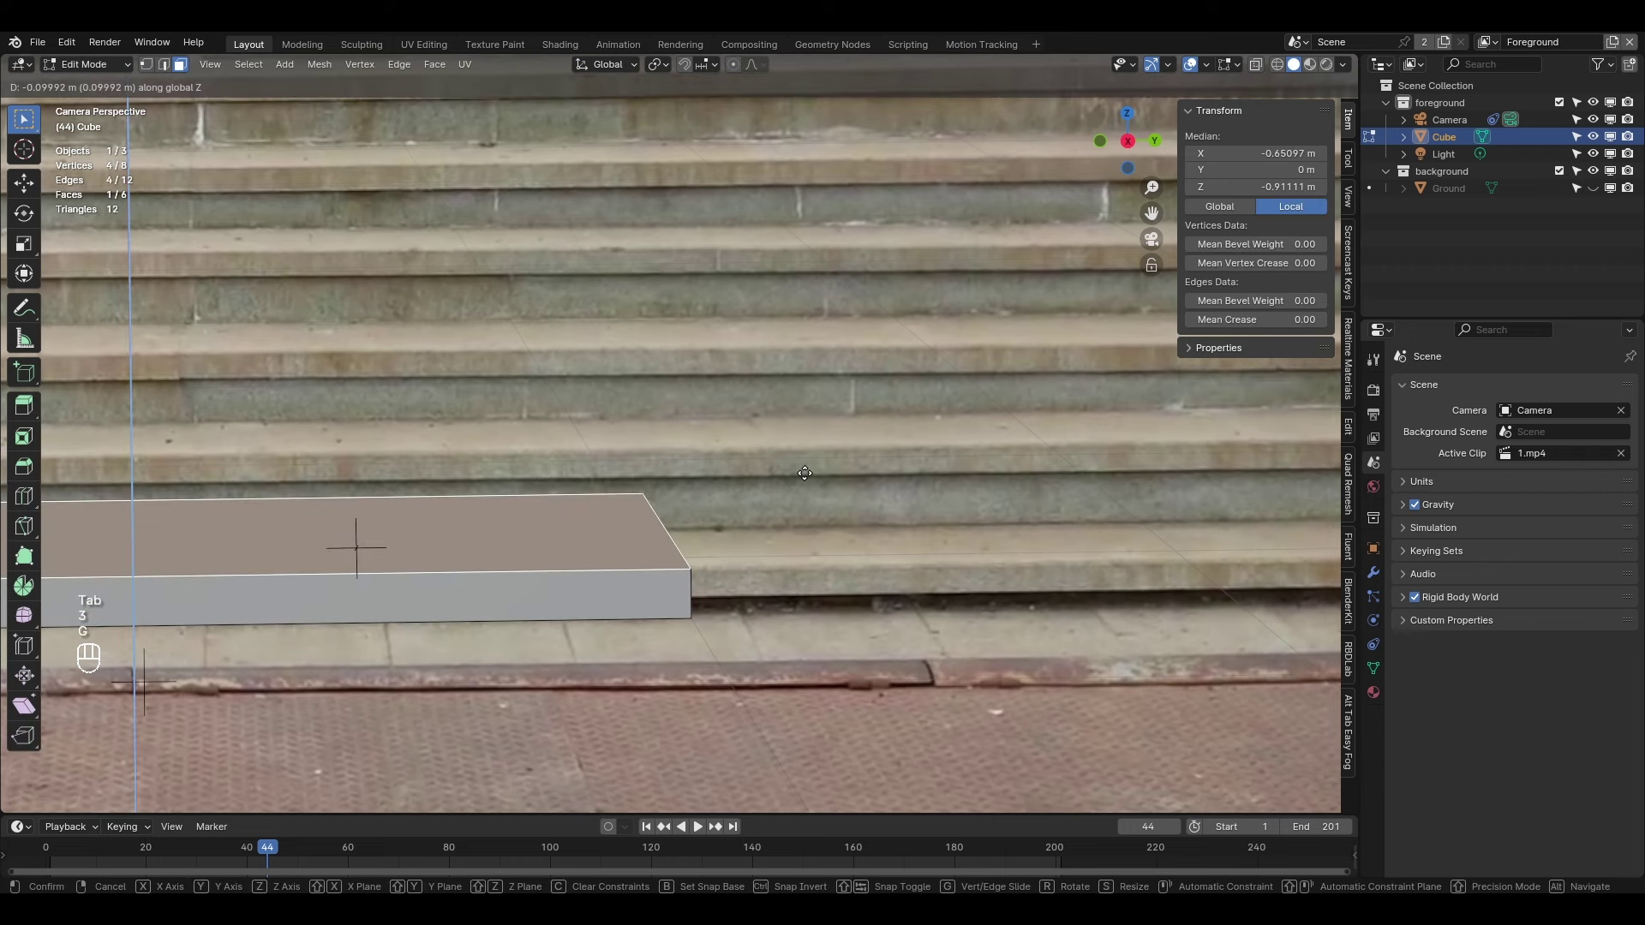
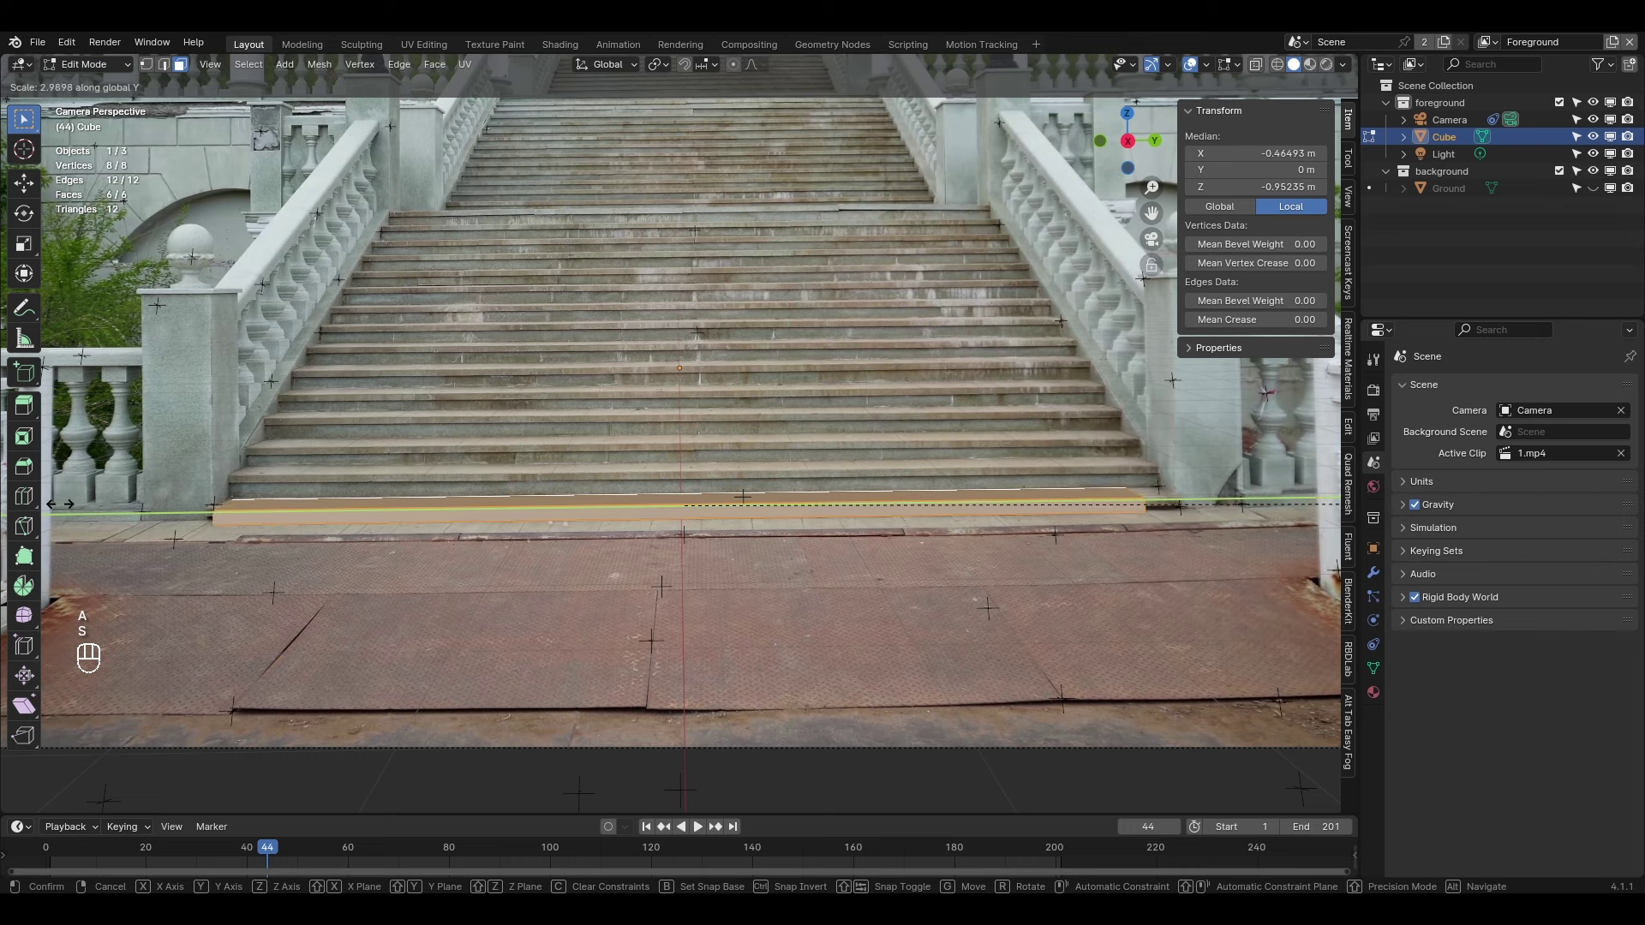
pyautogui.press('g')
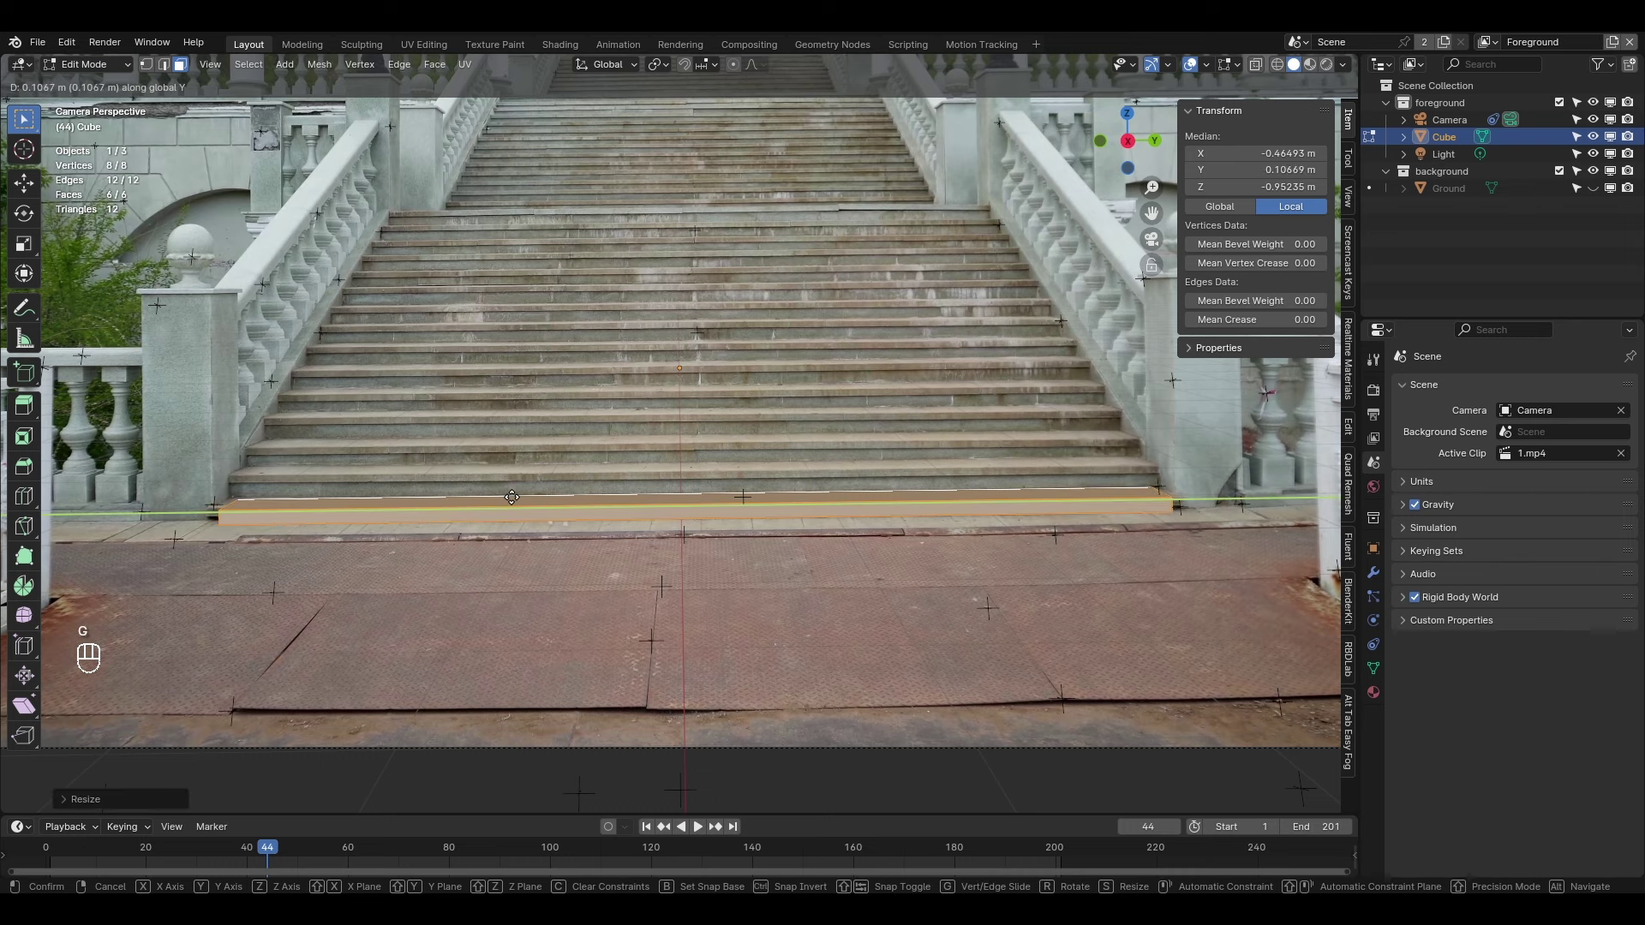
pyautogui.press('s')
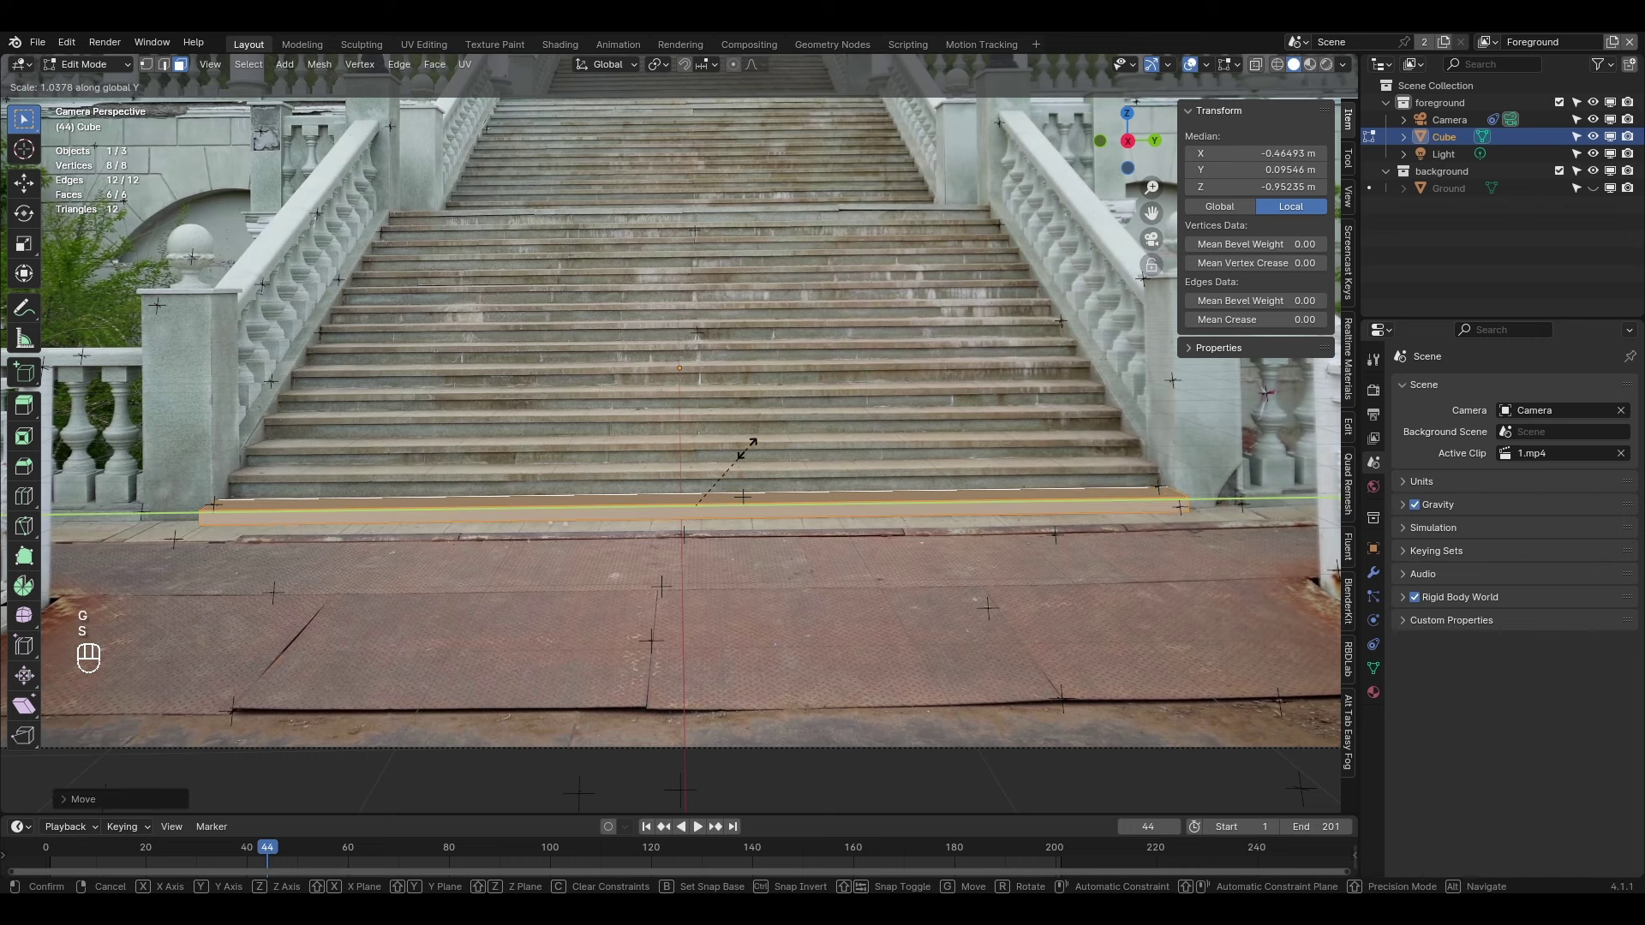
pyautogui.press('Tab')
pyautogui.press('space')
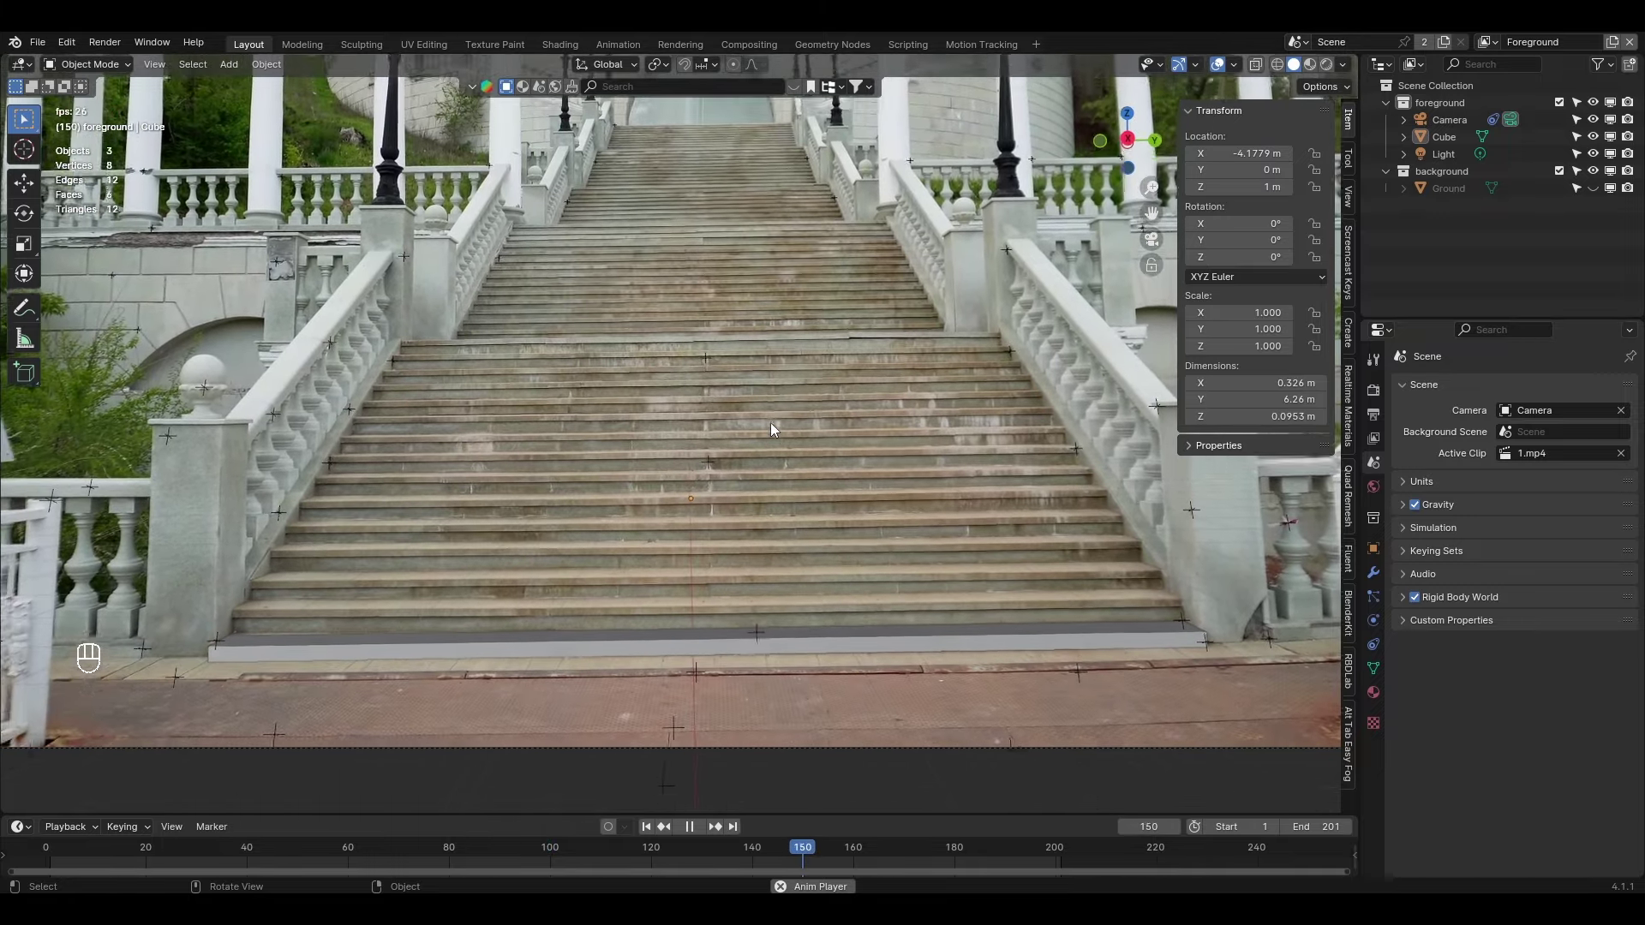
# Stop playback, inspect the slab from outside and set its origin to its geometry
pyautogui.press('space')
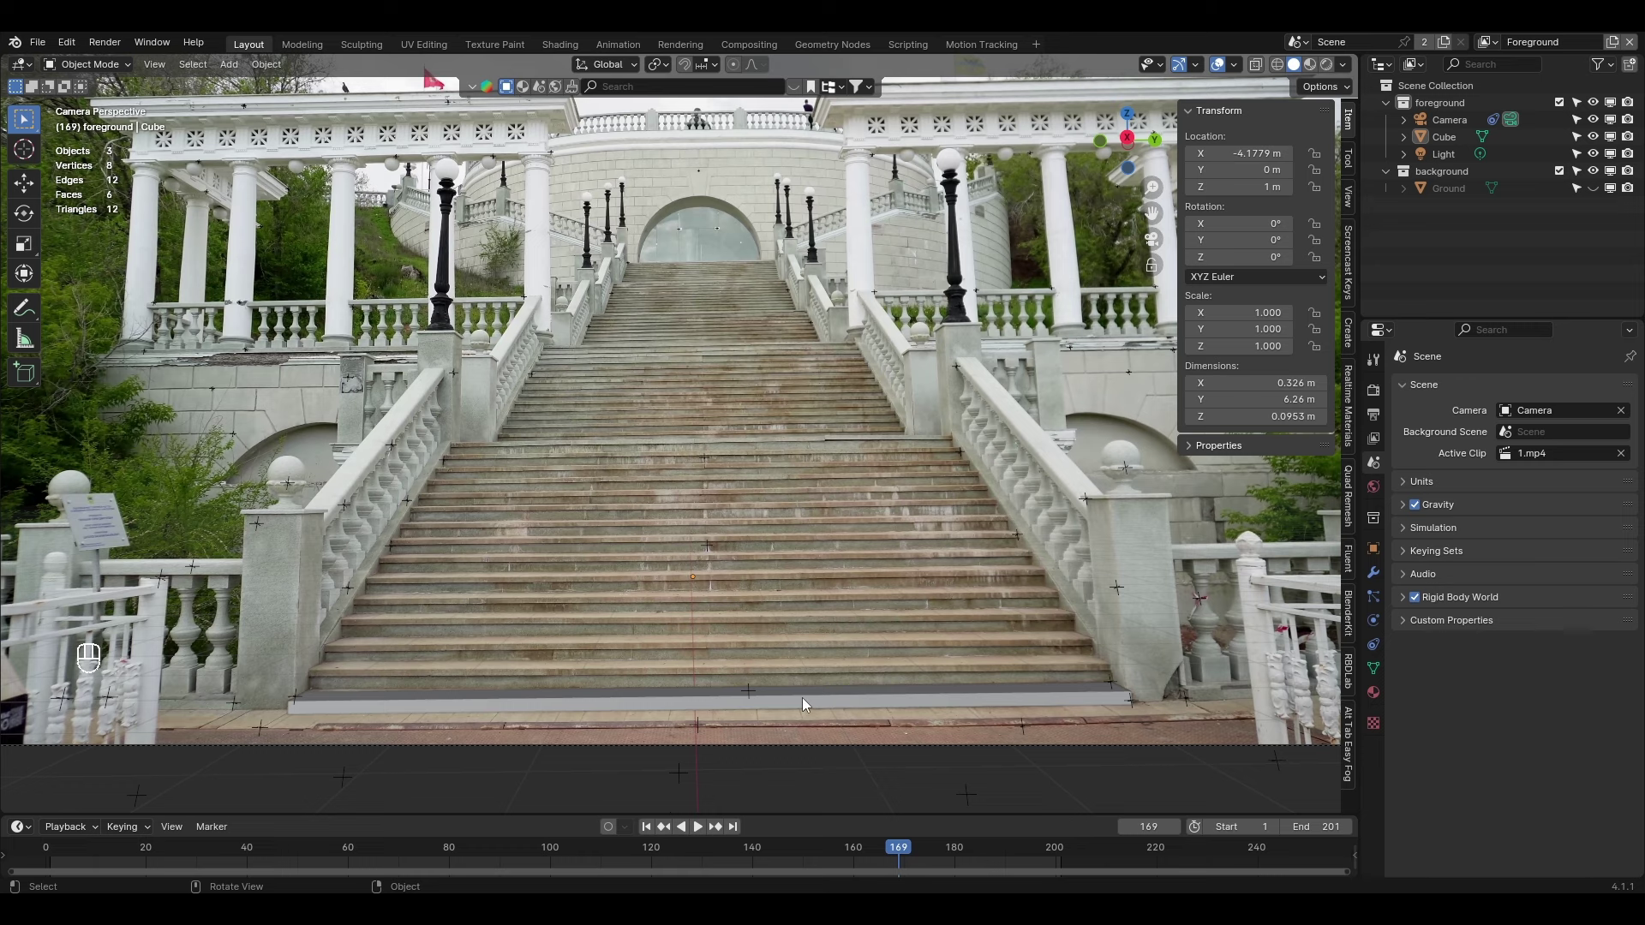
pyautogui.press('F9')
pyautogui.moveTo(764, 703); pyautogui.dragTo(808, 643)
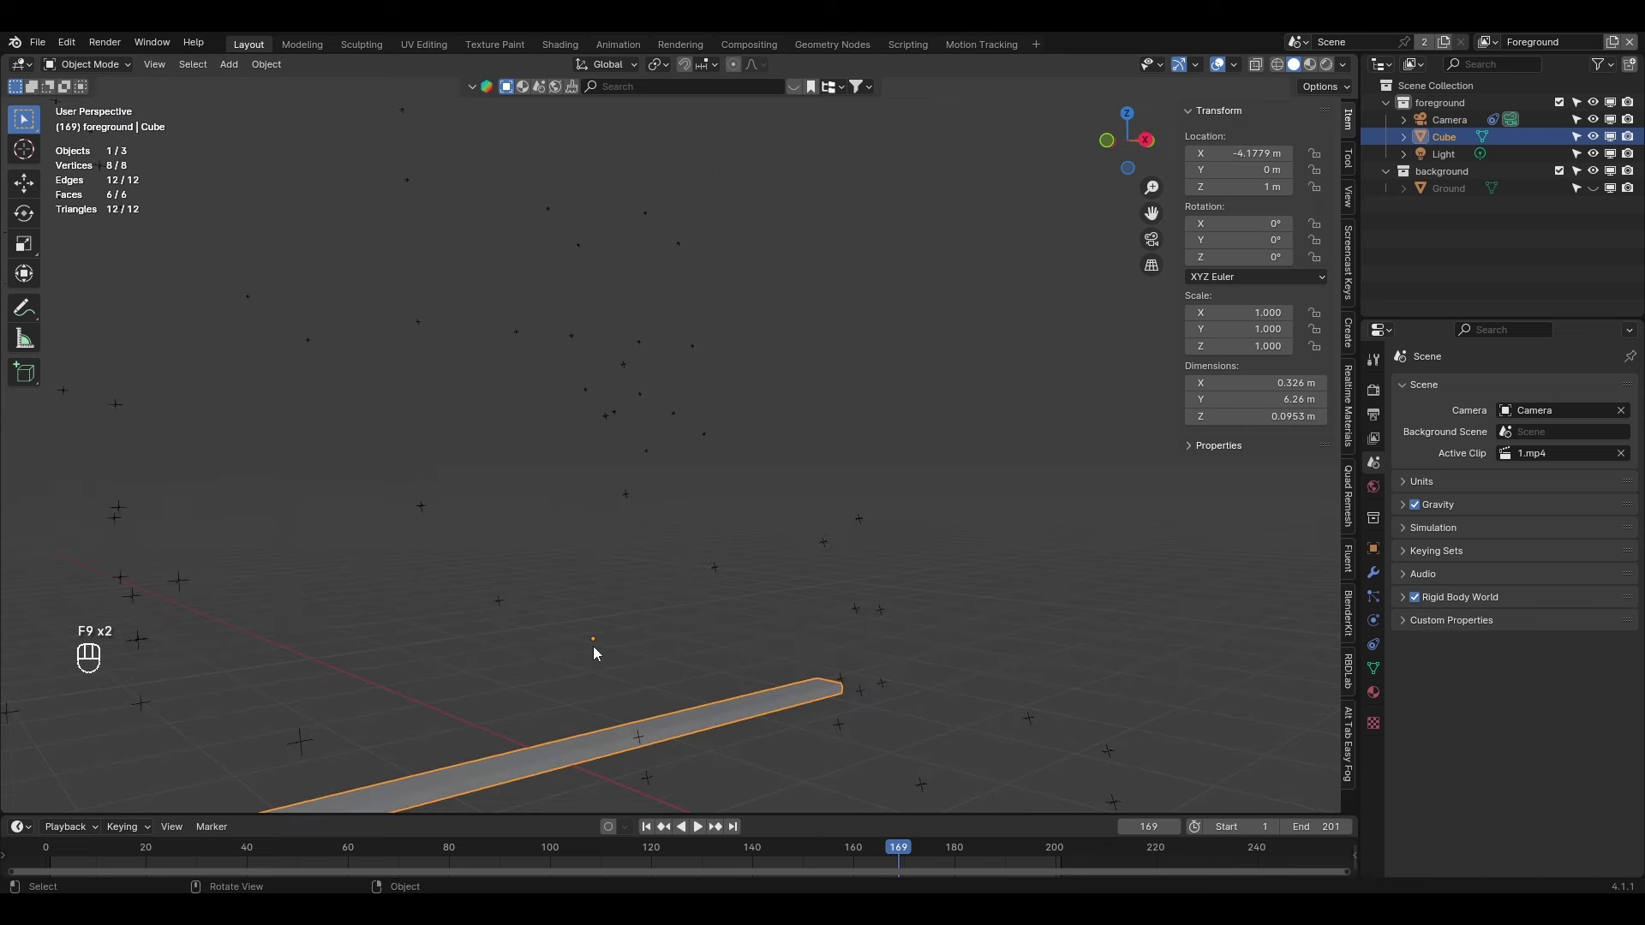
pyautogui.moveTo(695, 728); pyautogui.dragTo(831, 633)
pyautogui.press('KP_0')
pyautogui.press('F9')
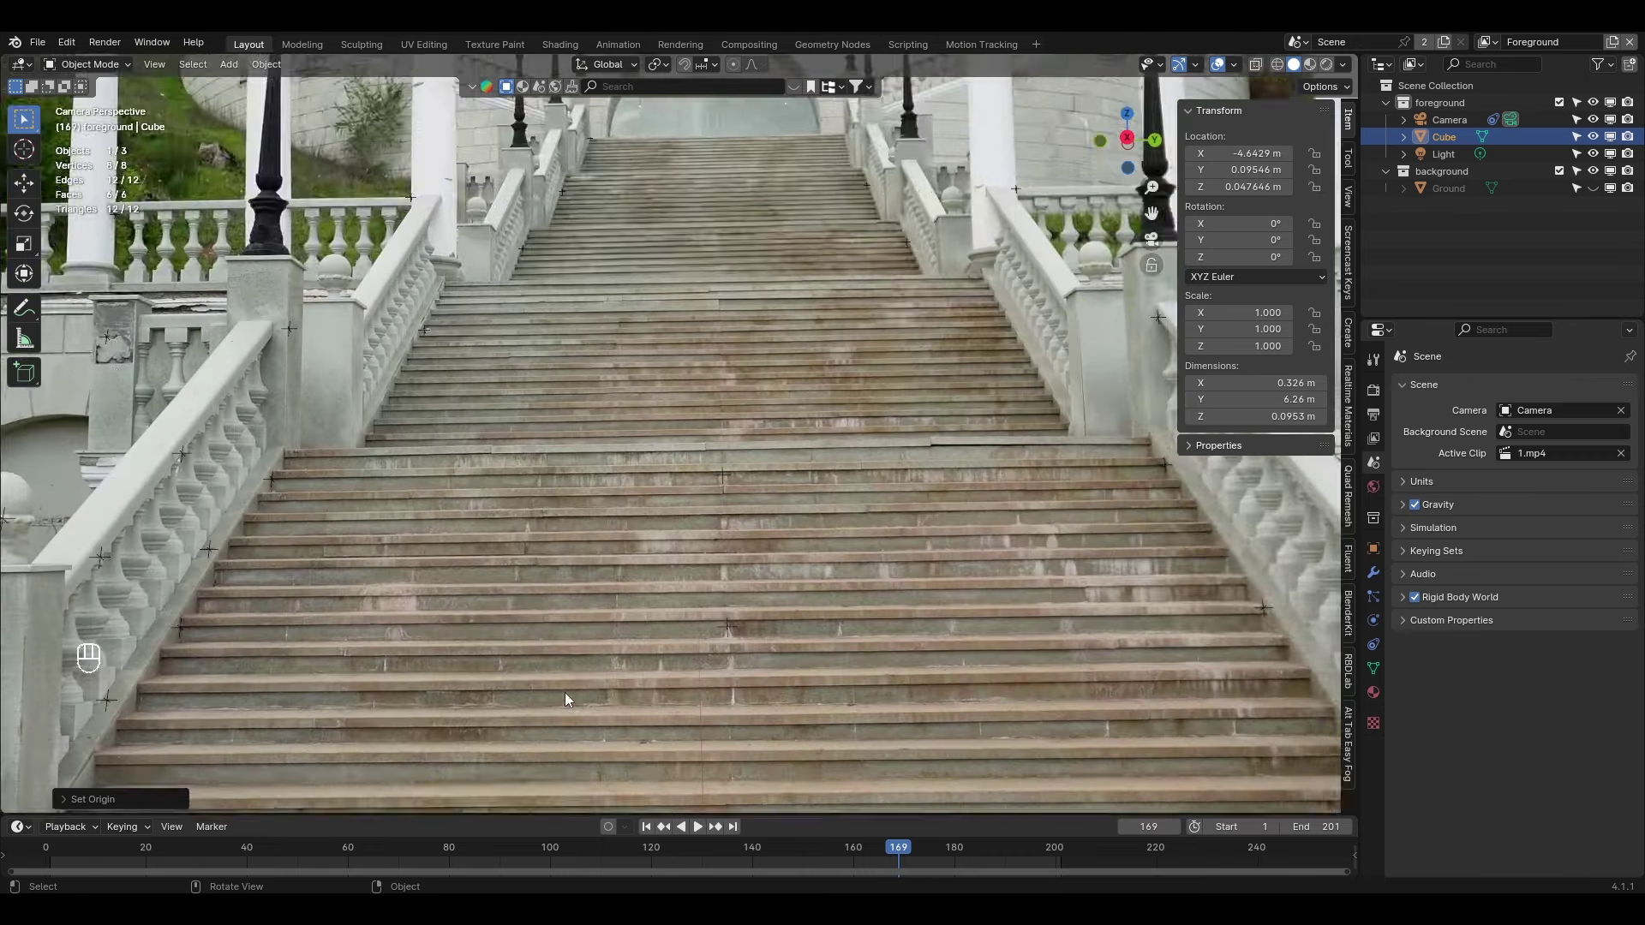
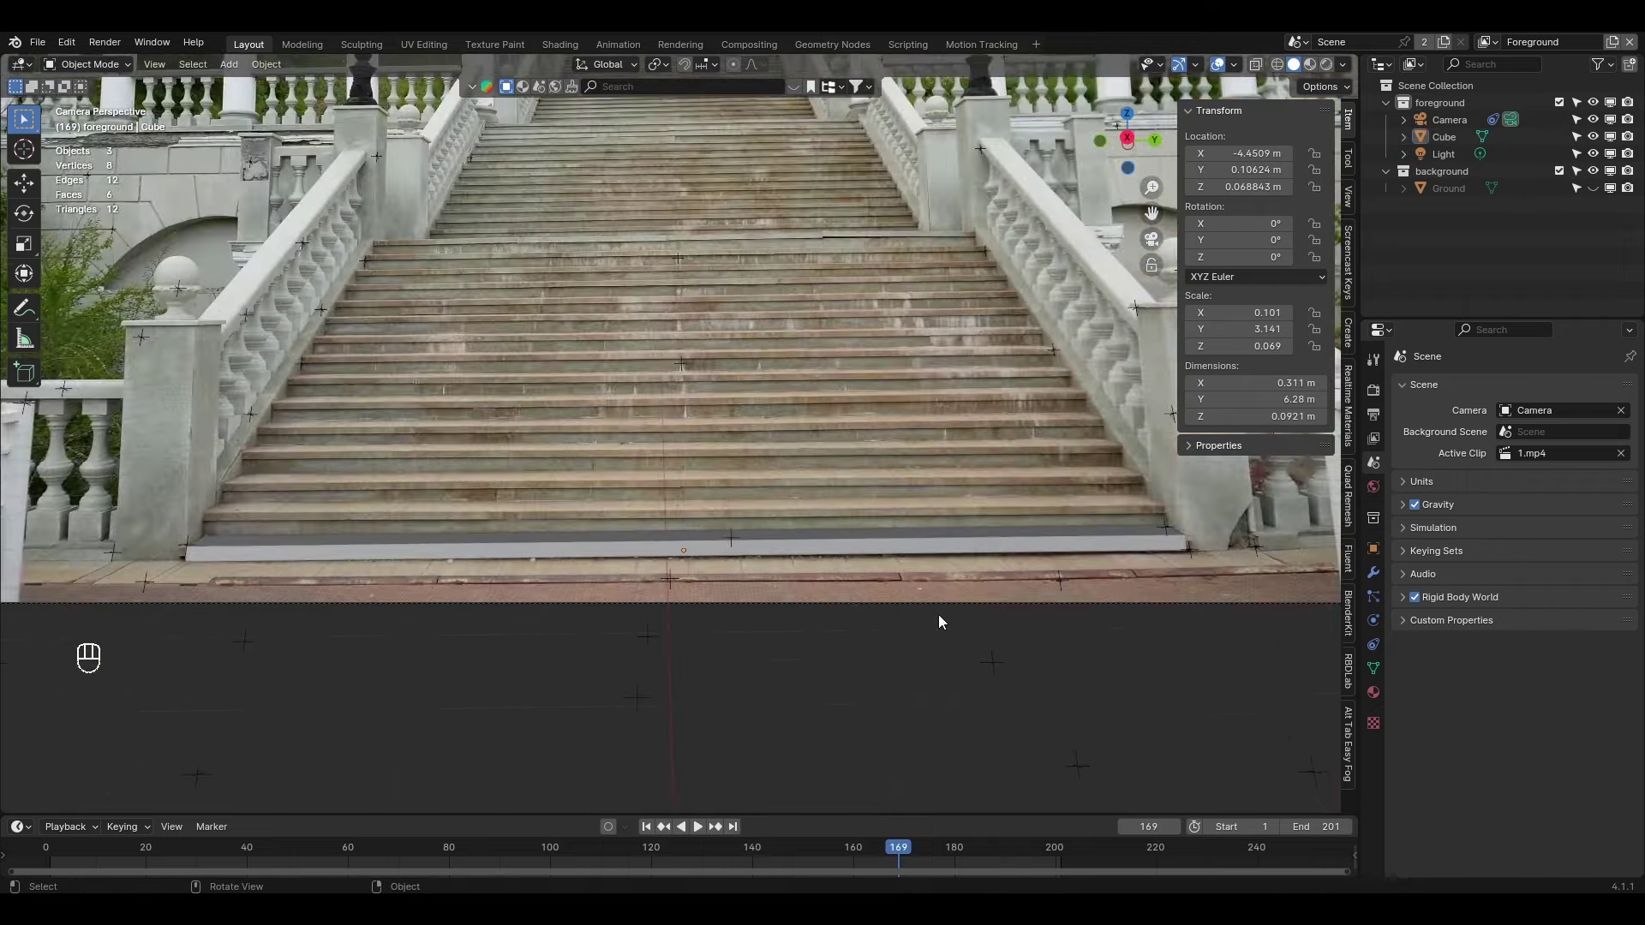
# Replay the footage to confirm the slab stays on the bottom step, then switch to front view
pyautogui.press('space')
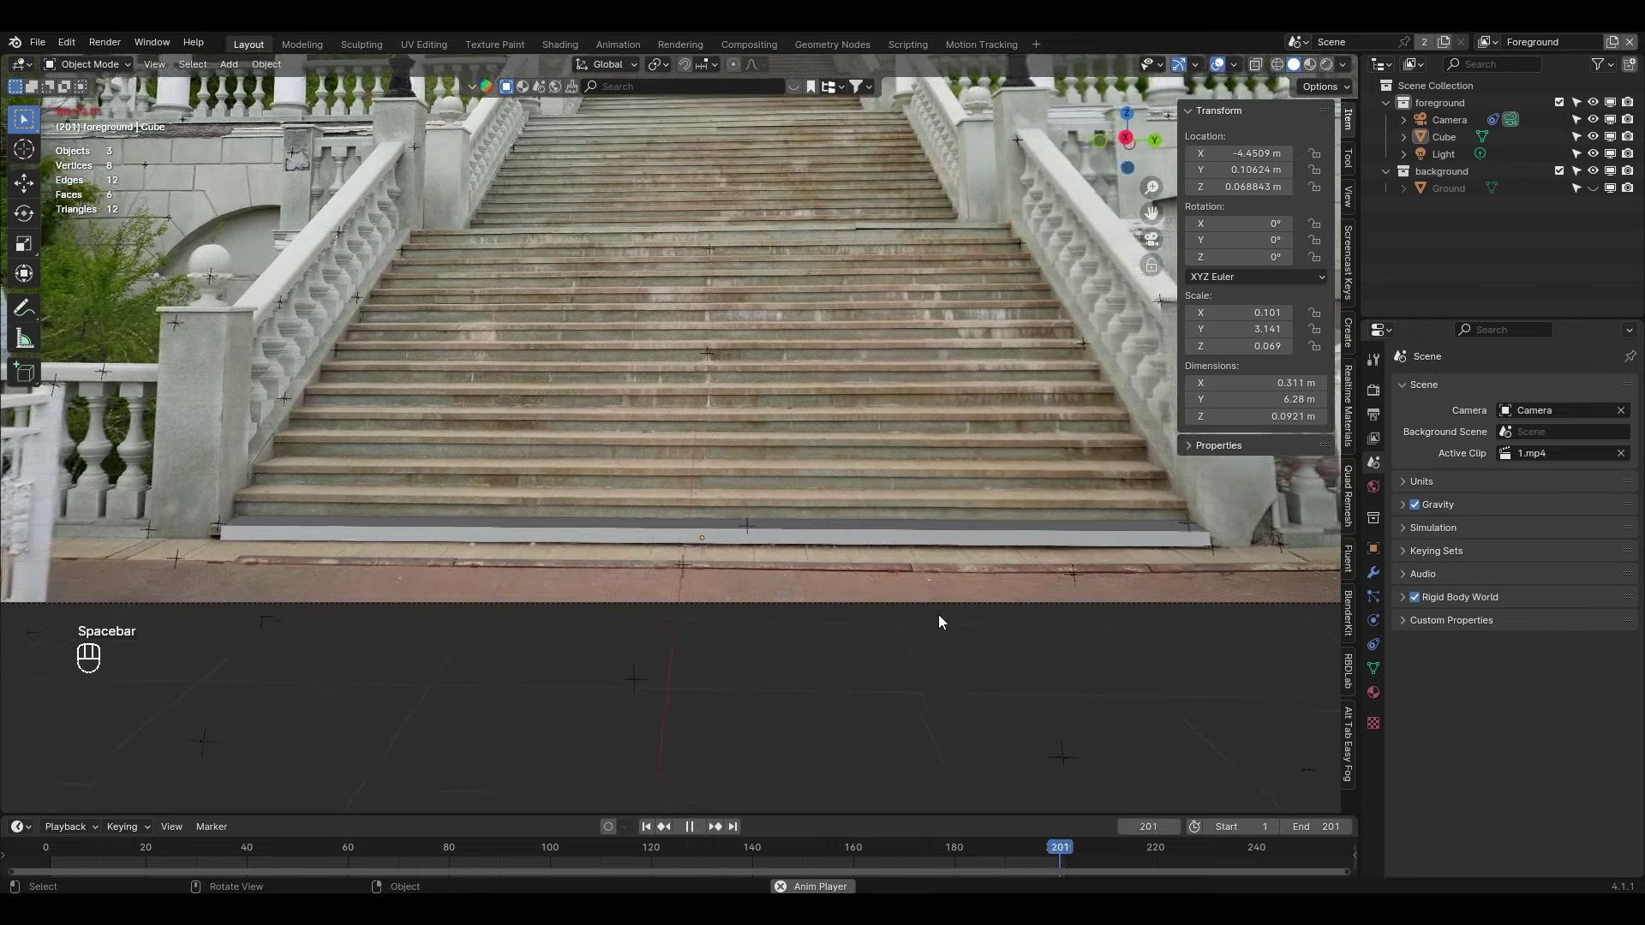
pyautogui.moveTo(755, 458); pyautogui.dragTo(749, 514)
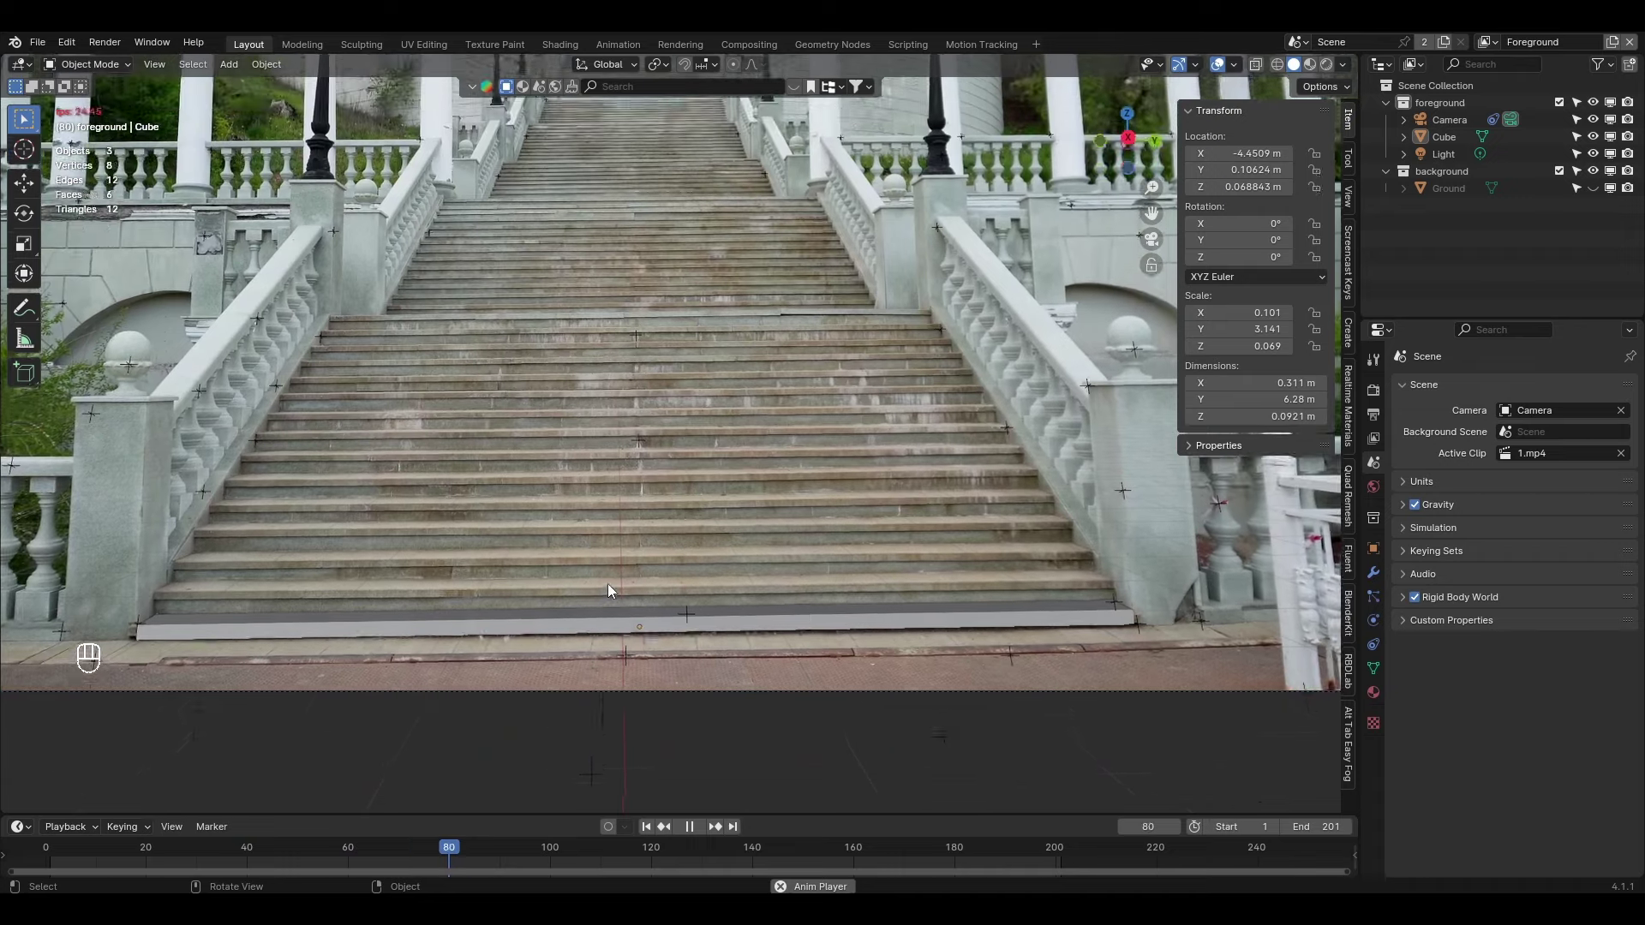
pyautogui.press('space')
pyautogui.moveTo(485, 854); pyautogui.dragTo(462, 837)
pyautogui.press('KP_3')
pyautogui.press('KP_1')
pyautogui.moveTo(496, 608); pyautogui.dragTo(596, 456)
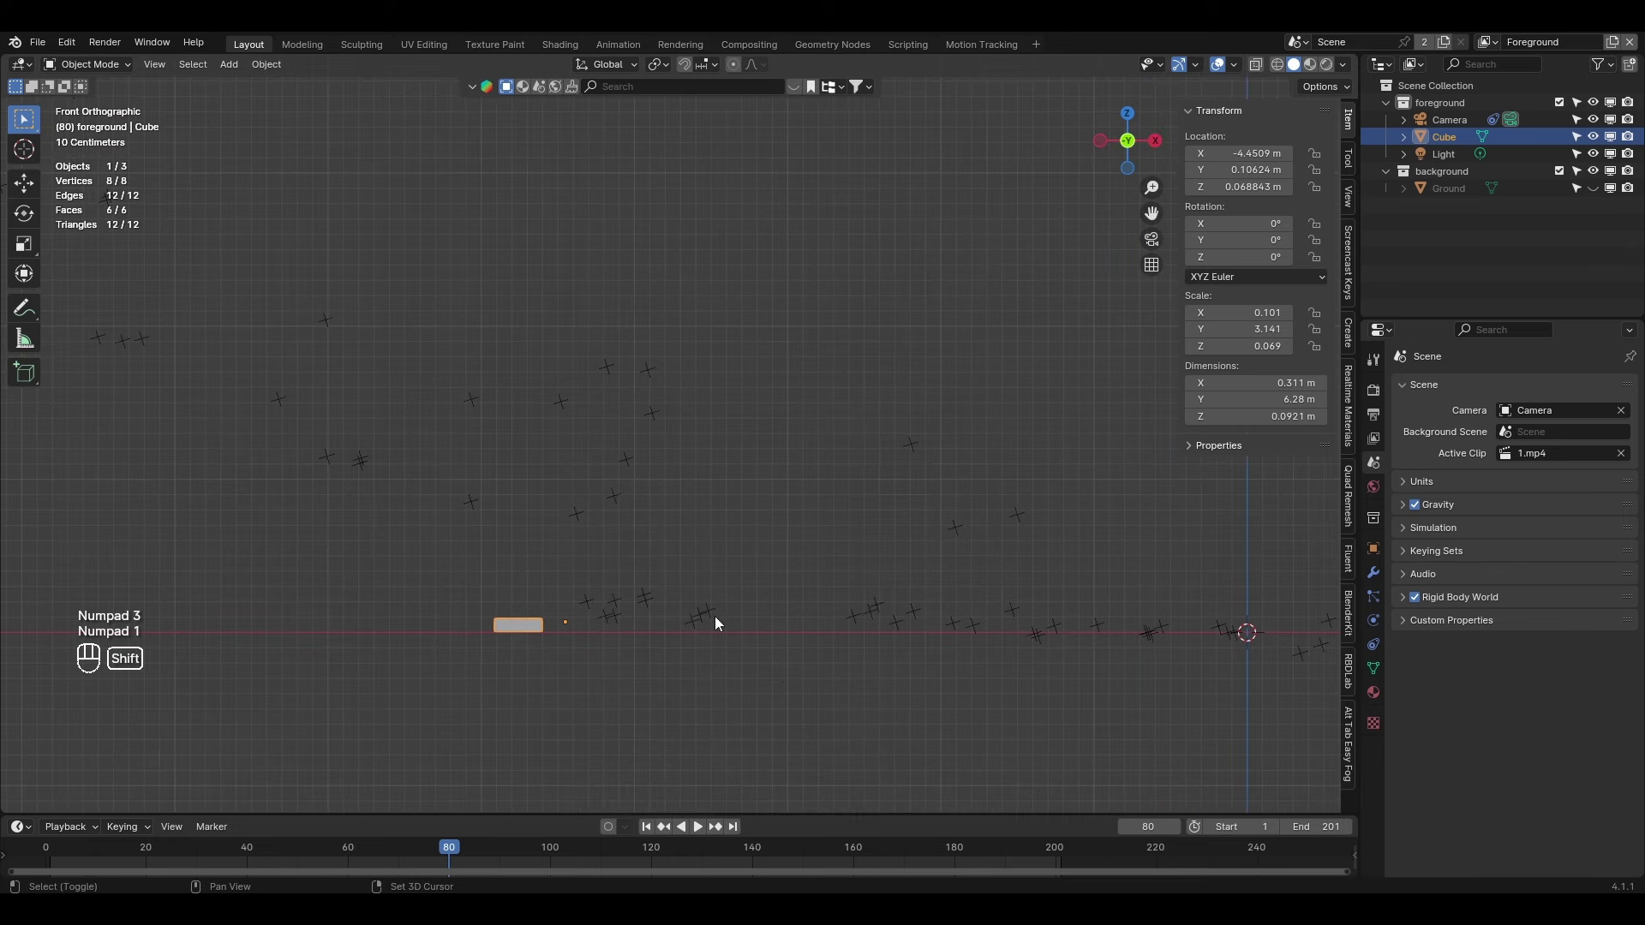
# Duplicate the slab onto the next step up and centre the copy's origin on its geometry
pyautogui.press('shift+d')
pyautogui.moveTo(553, 646); pyautogui.dragTo(853, 493)
pyautogui.moveTo(782, 693); pyautogui.dragTo(698, 451)
pyautogui.press('g')
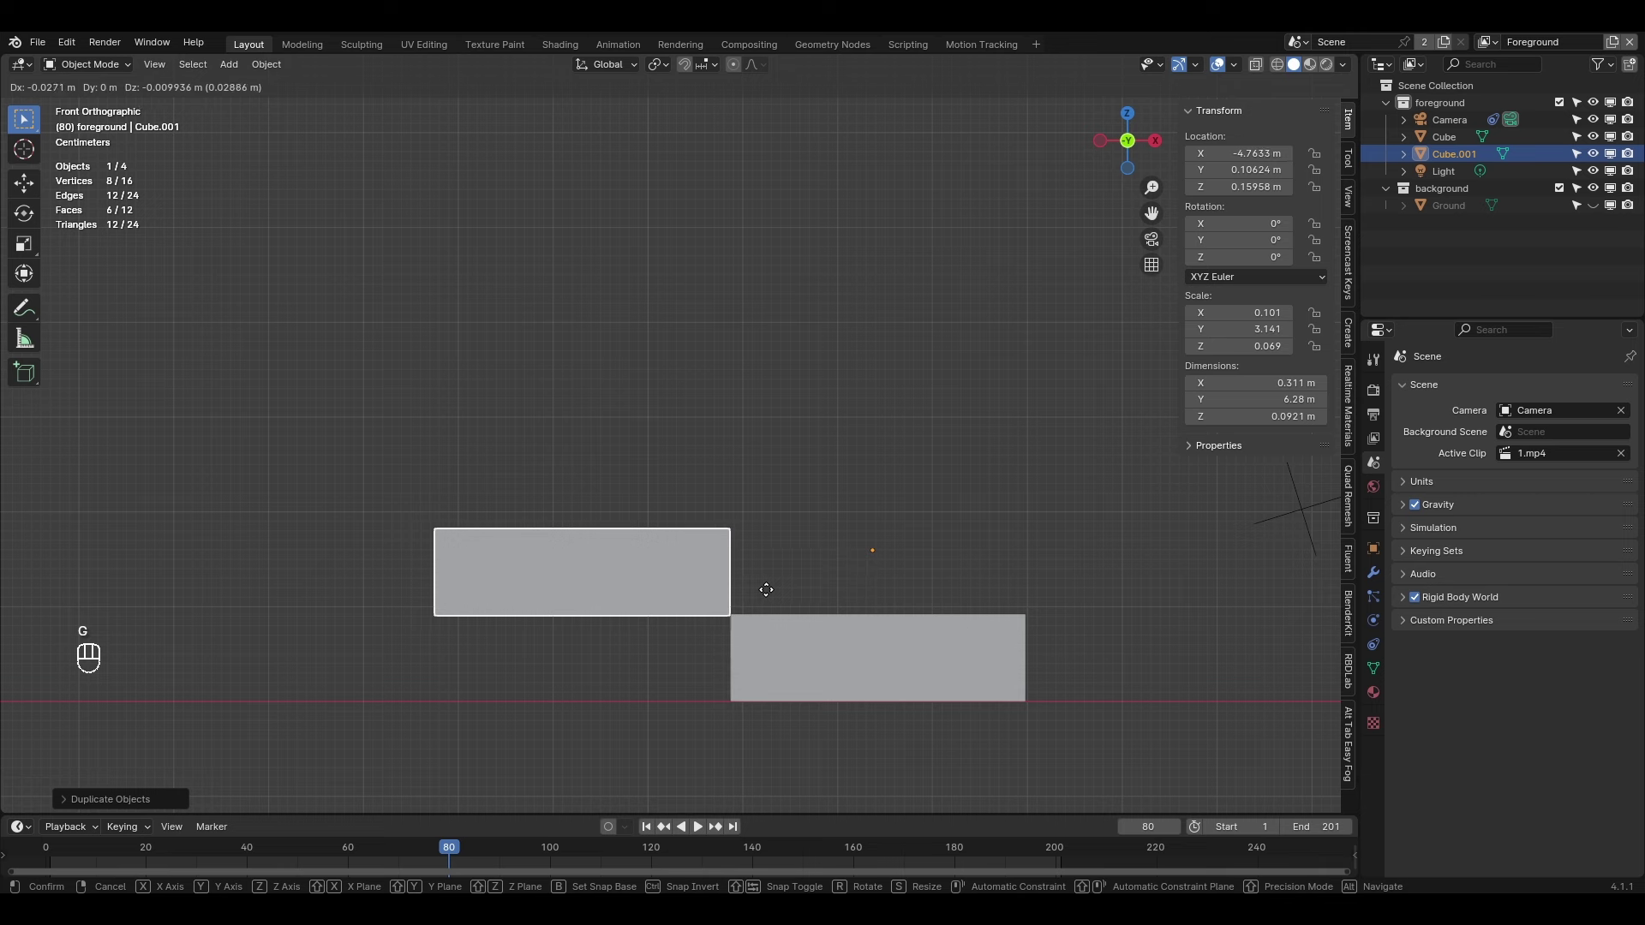
pyautogui.moveTo(697, 566); pyautogui.dragTo(832, 580)
pyautogui.click(859, 659)
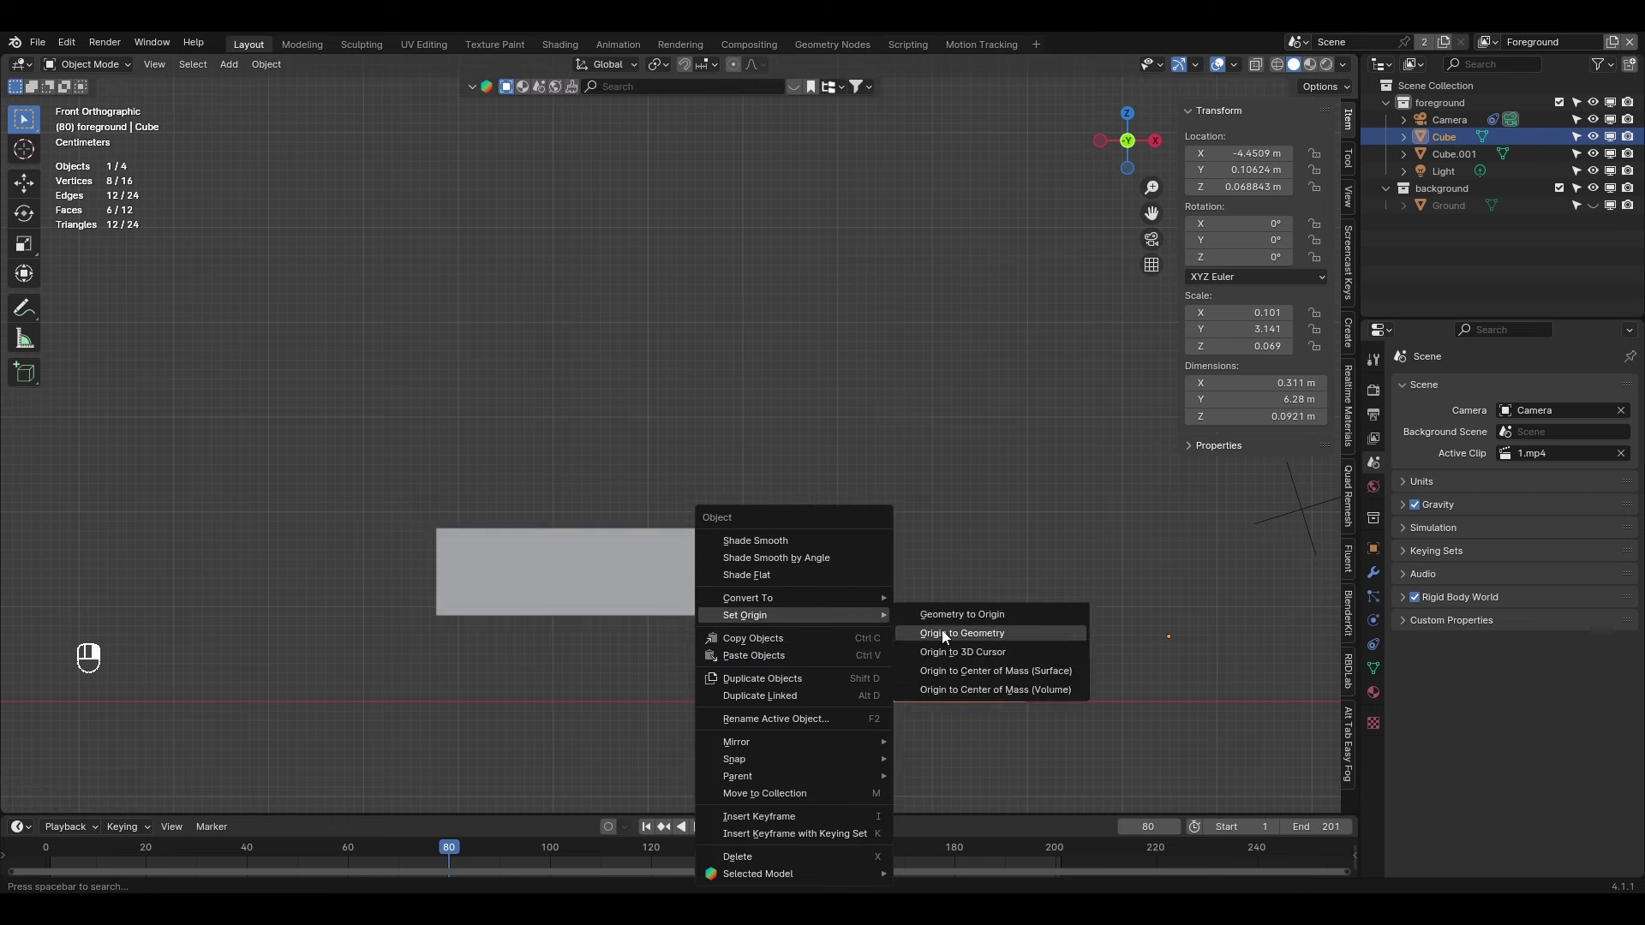
pyautogui.press('KP_0')
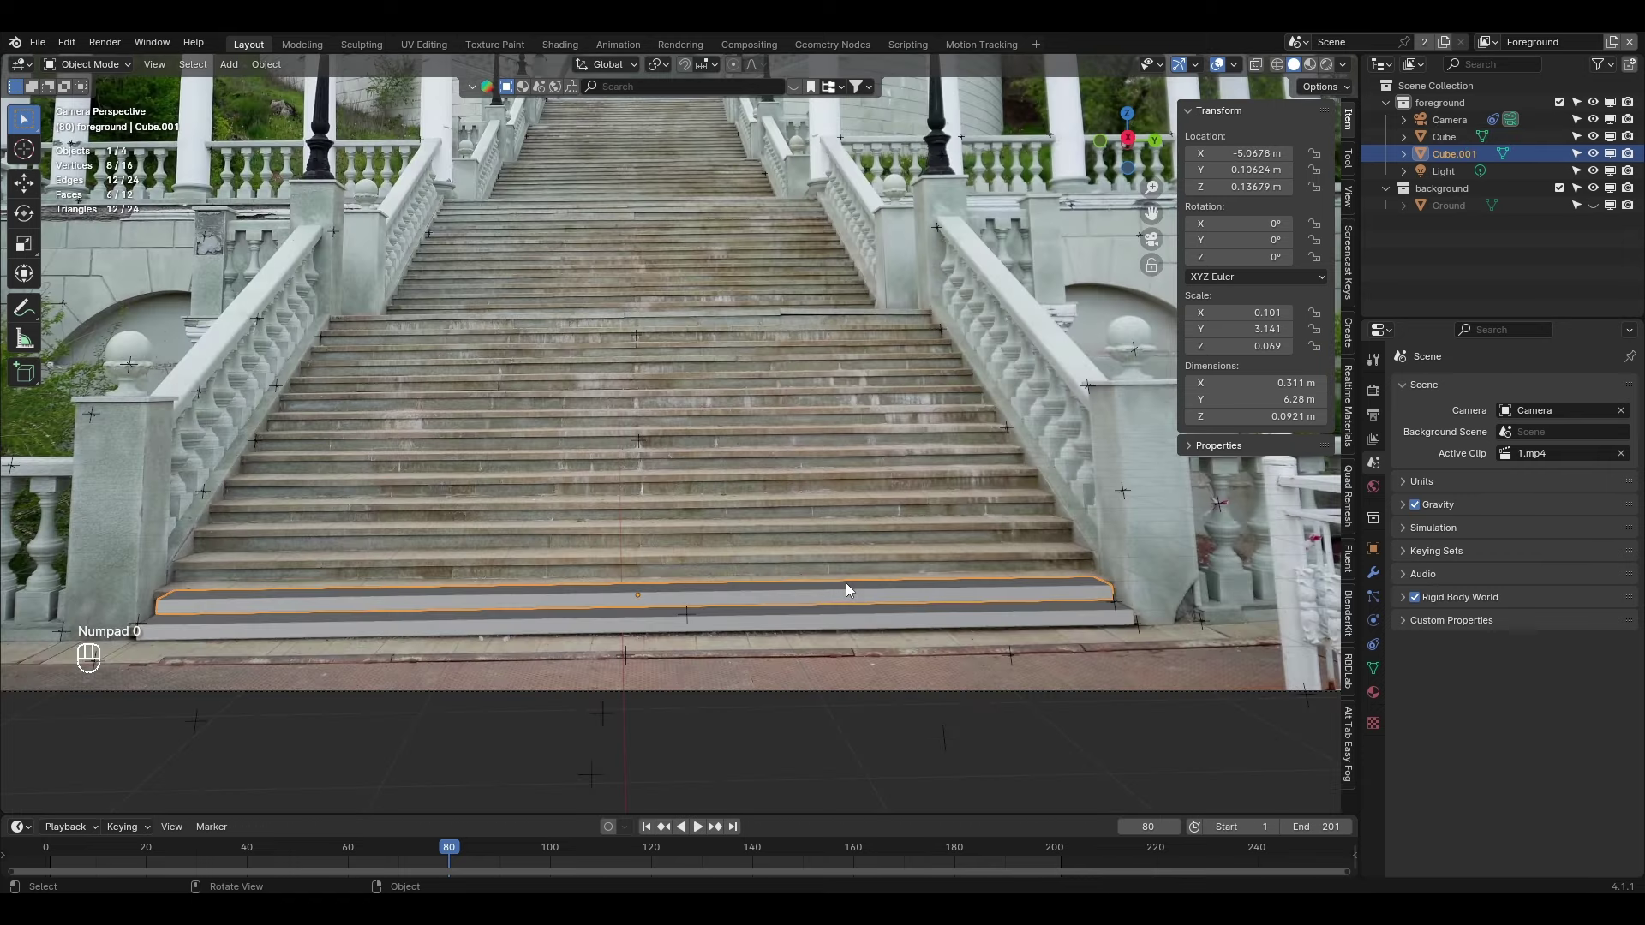
pyautogui.moveTo(1005, 656); pyautogui.dragTo(774, 638)
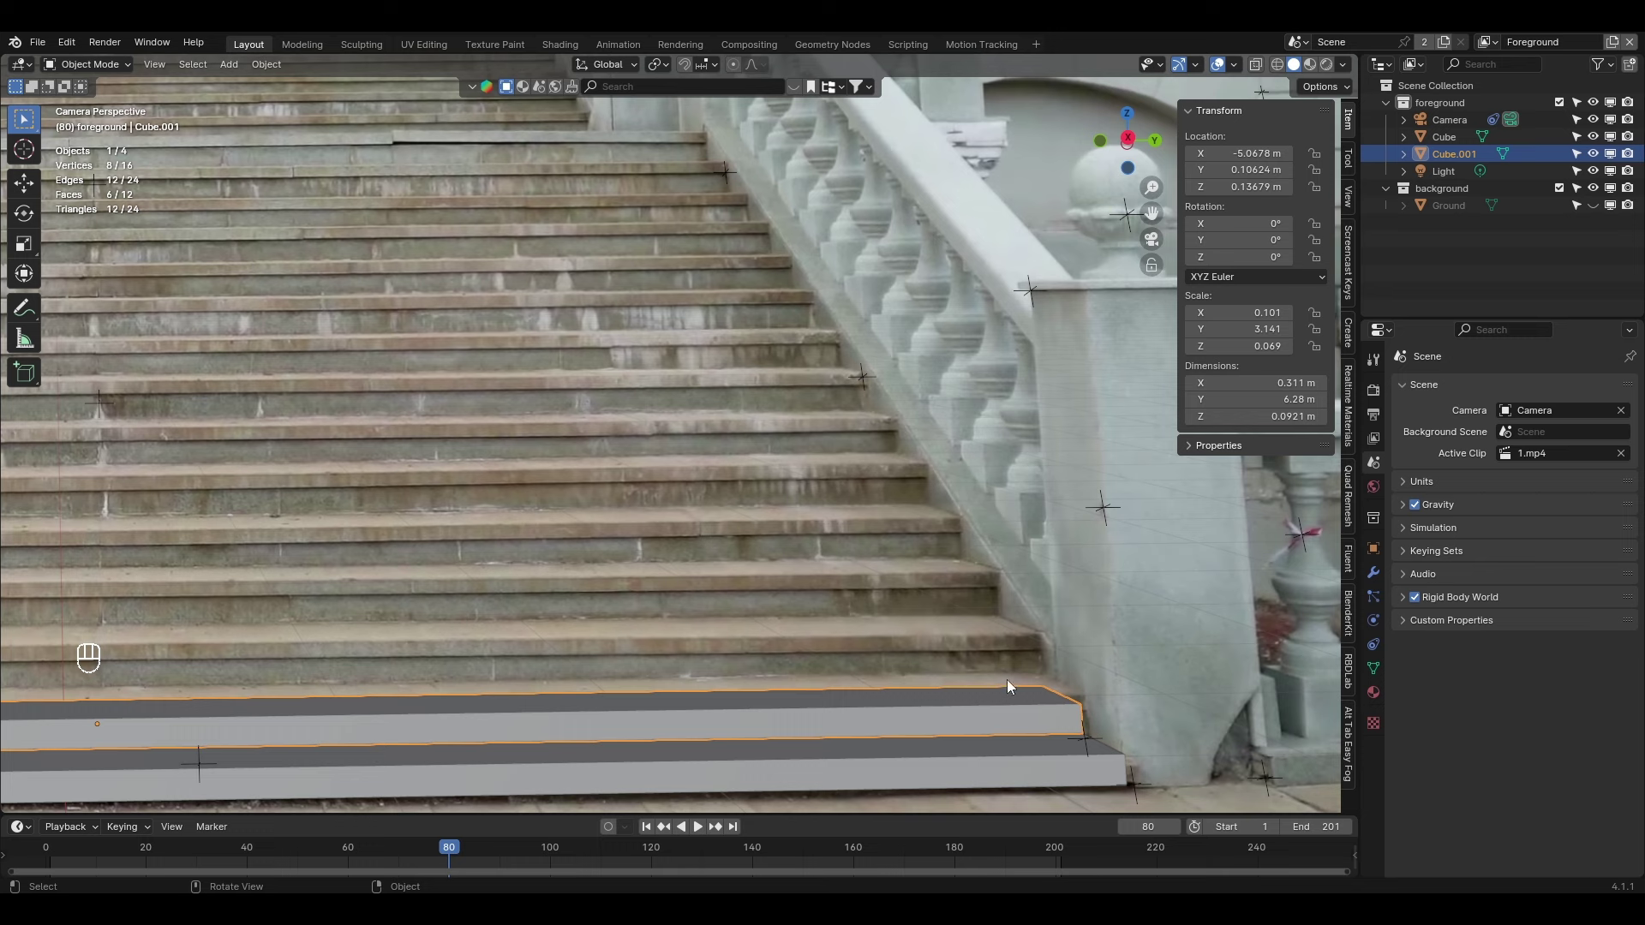
# Edit the copy's height and stretch it to the second step's width
pyautogui.press('Tab')
pyautogui.press('g')
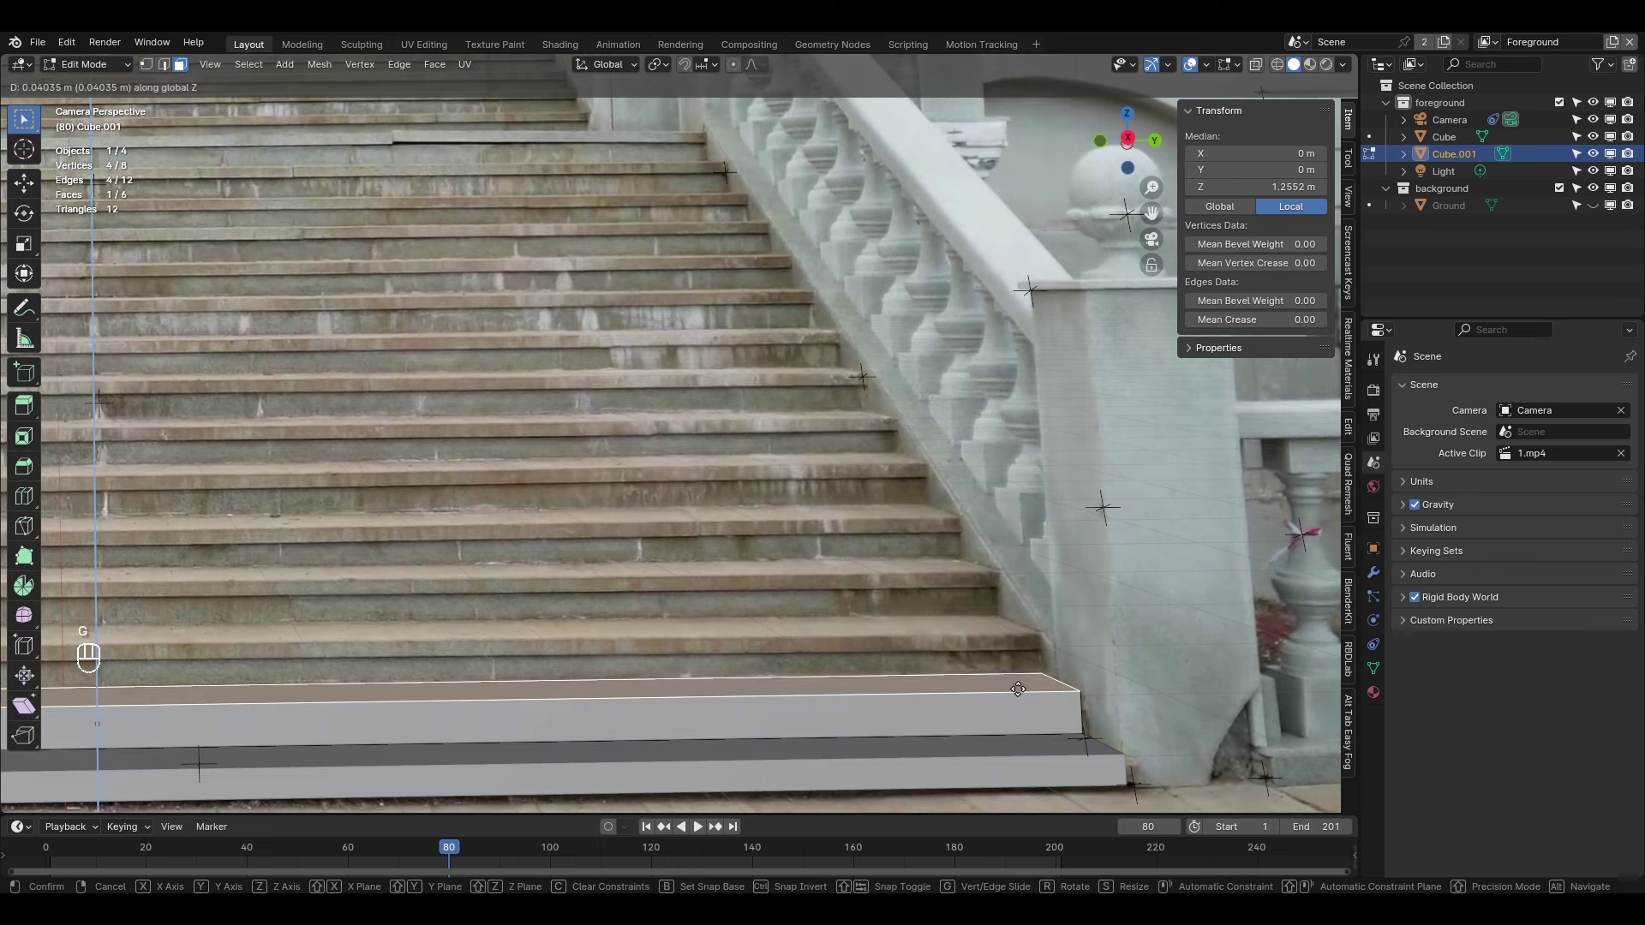
pyautogui.press('Tab')
pyautogui.press('Tab')
pyautogui.press('a')
pyautogui.press('s')
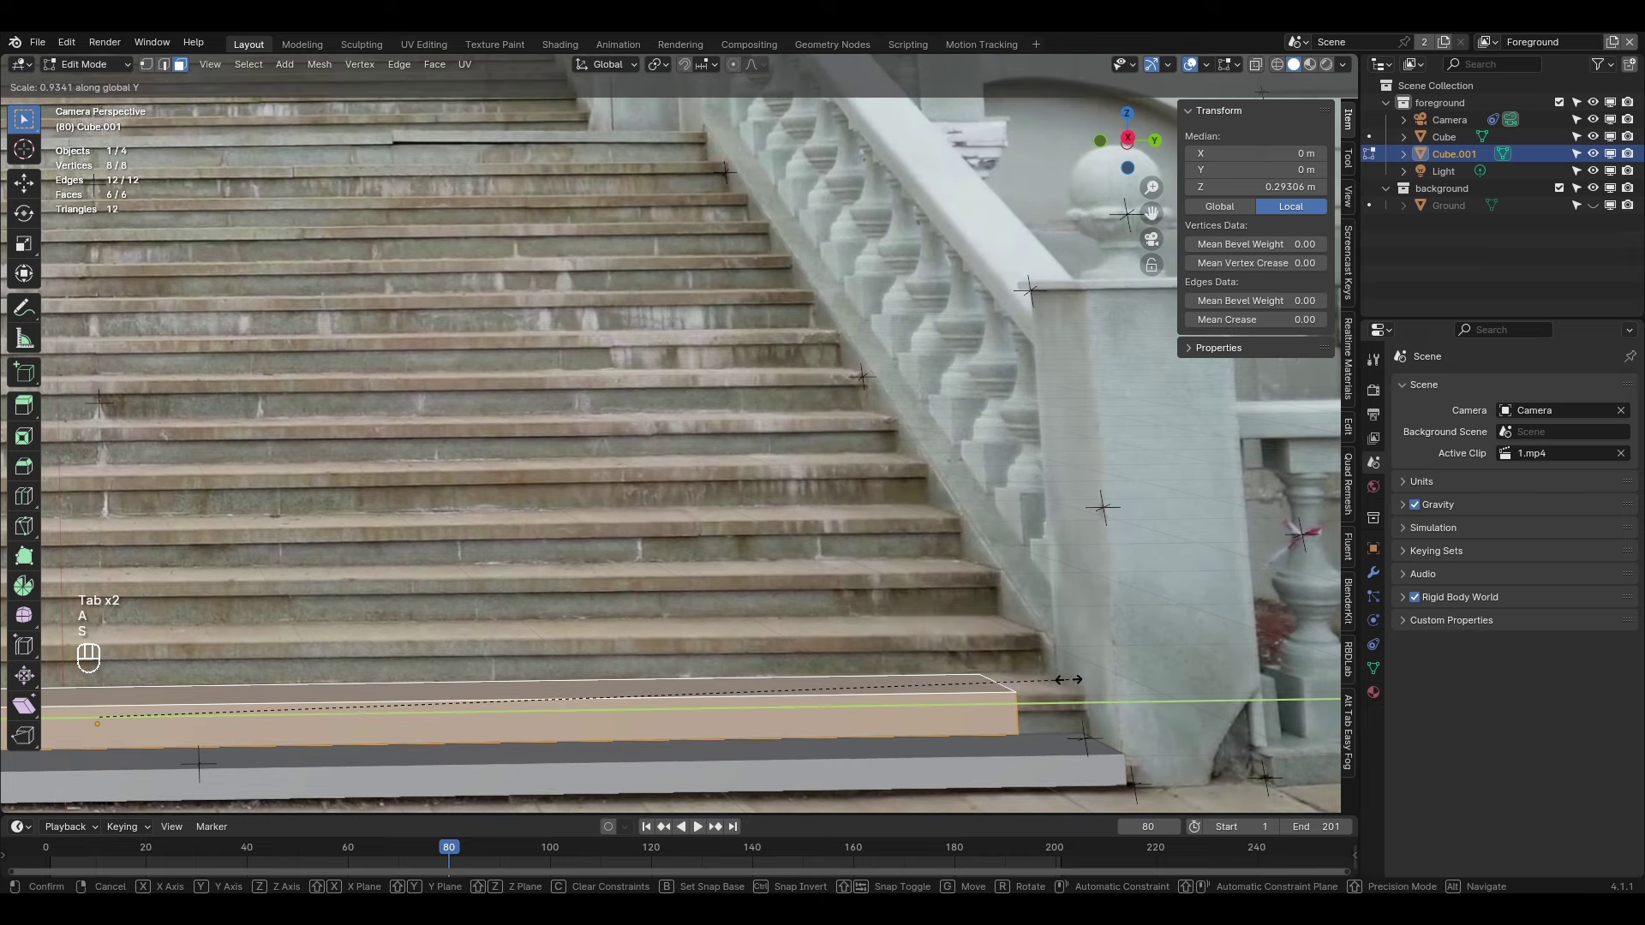
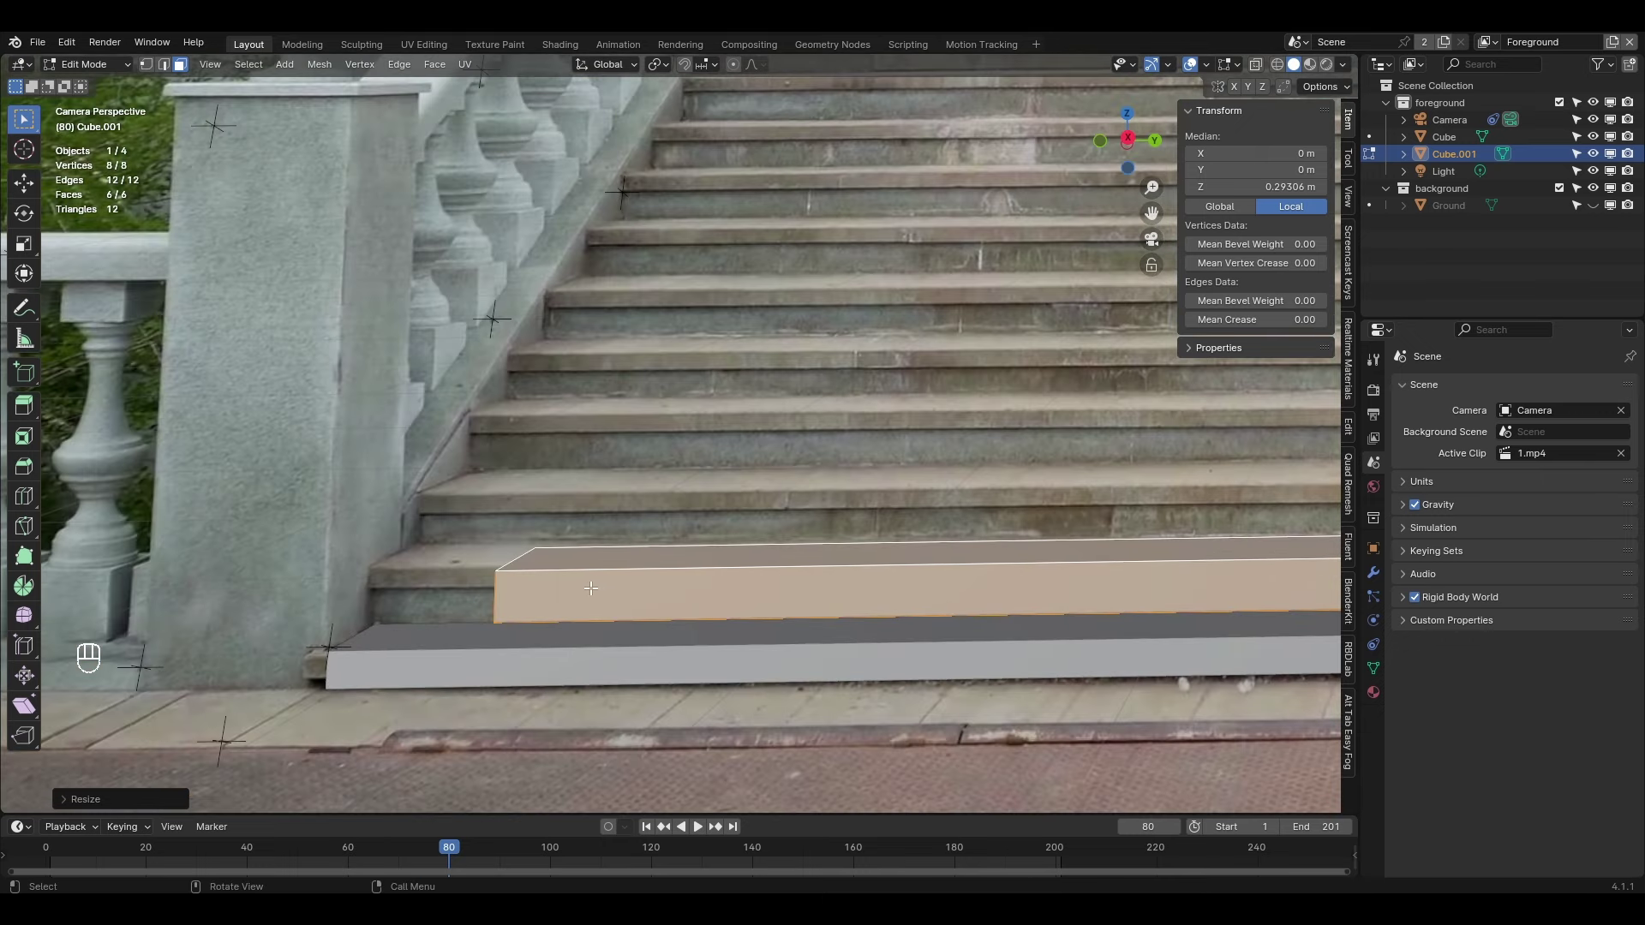
pyautogui.press('s')
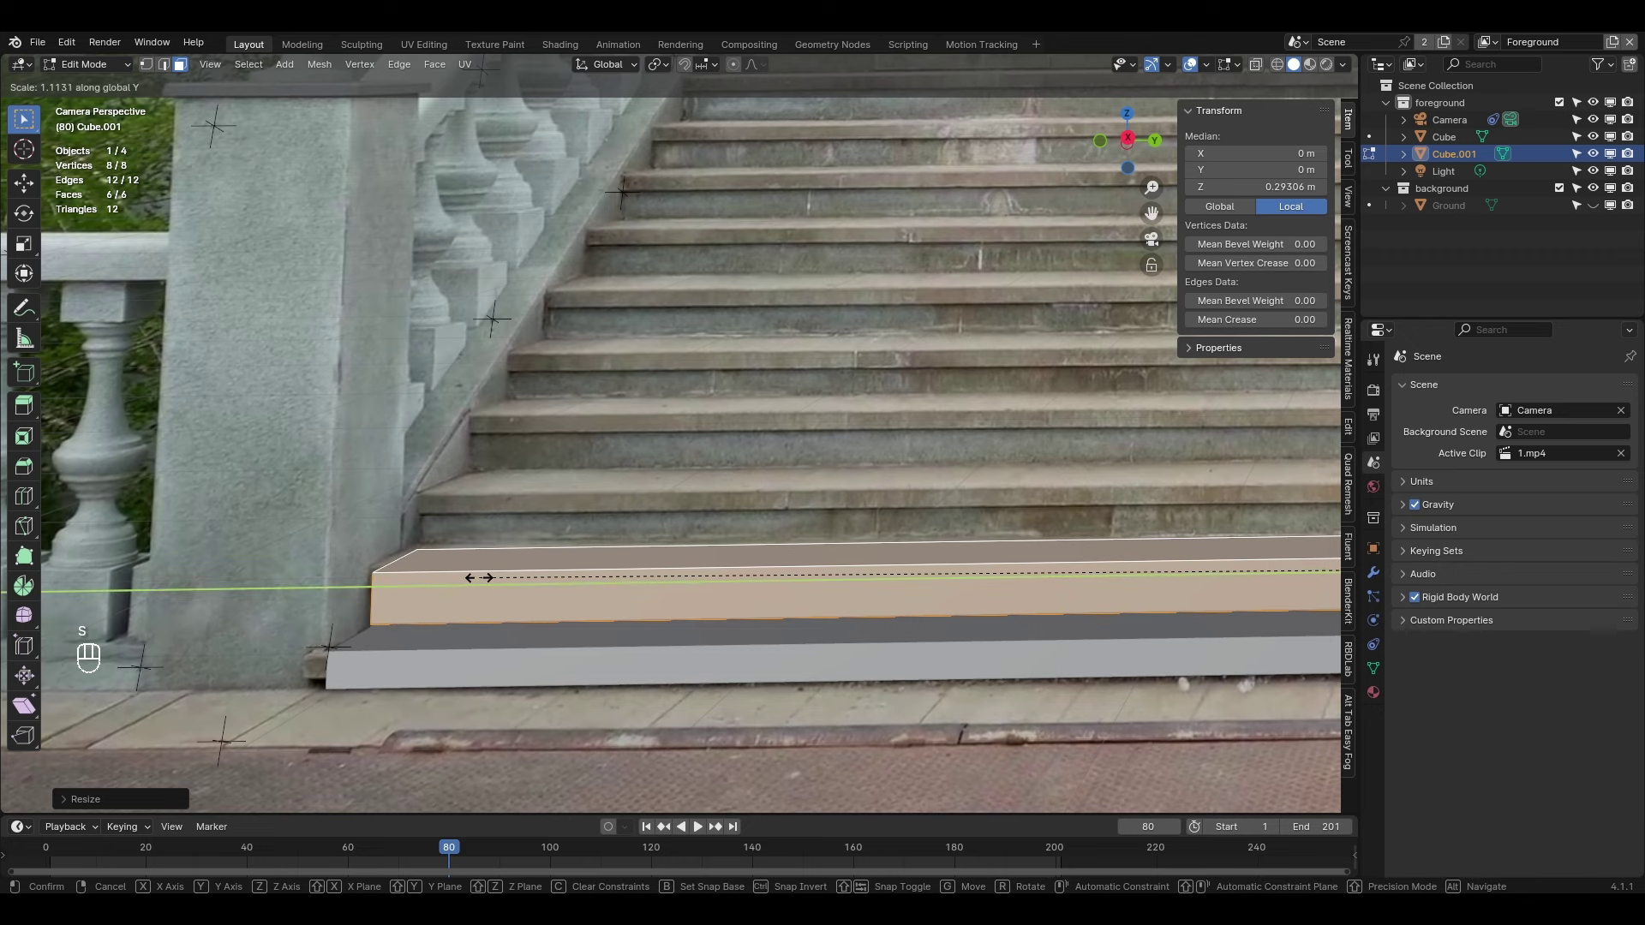
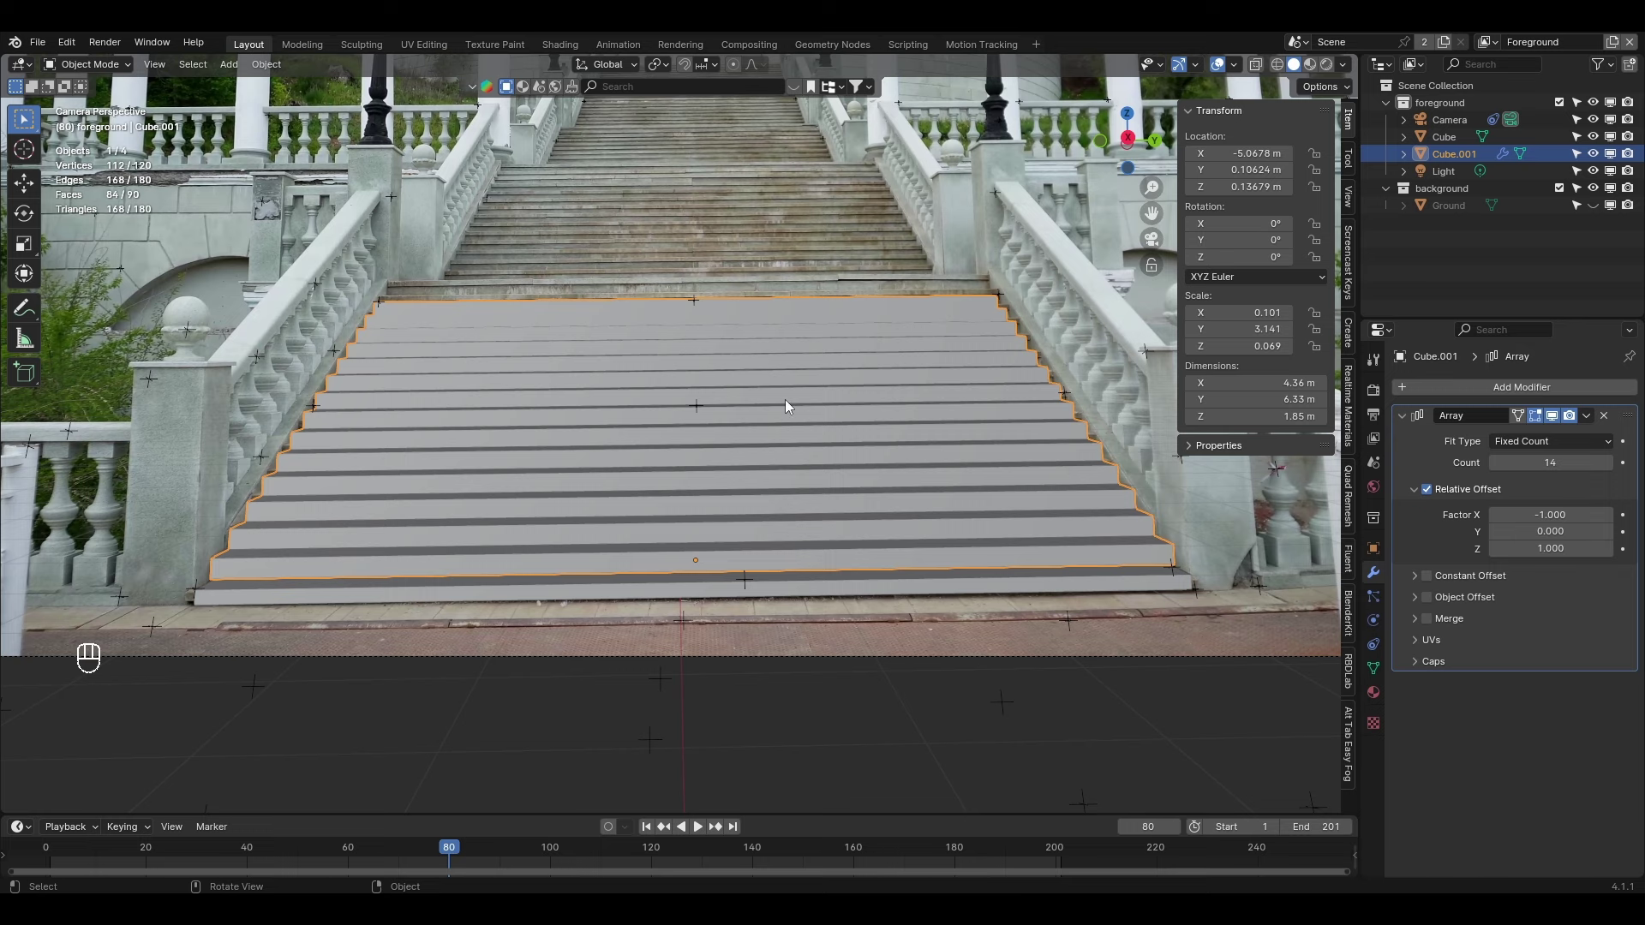
# Scale the arrayed stairs' length, width and height toward the photographed lower flight
pyautogui.press('s')
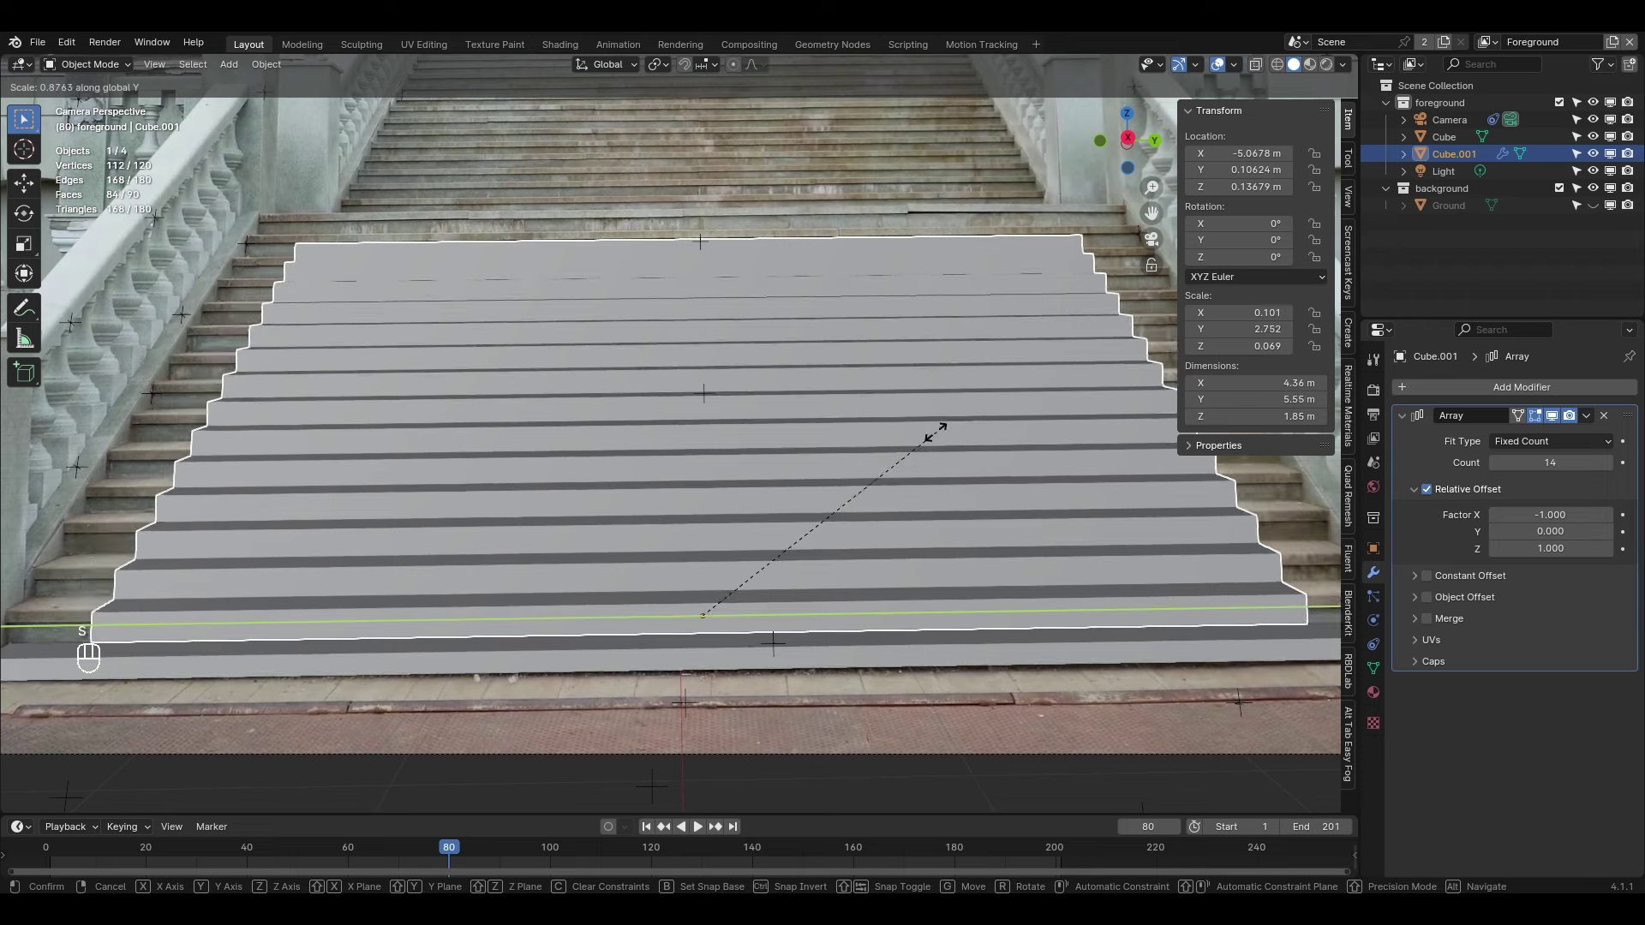
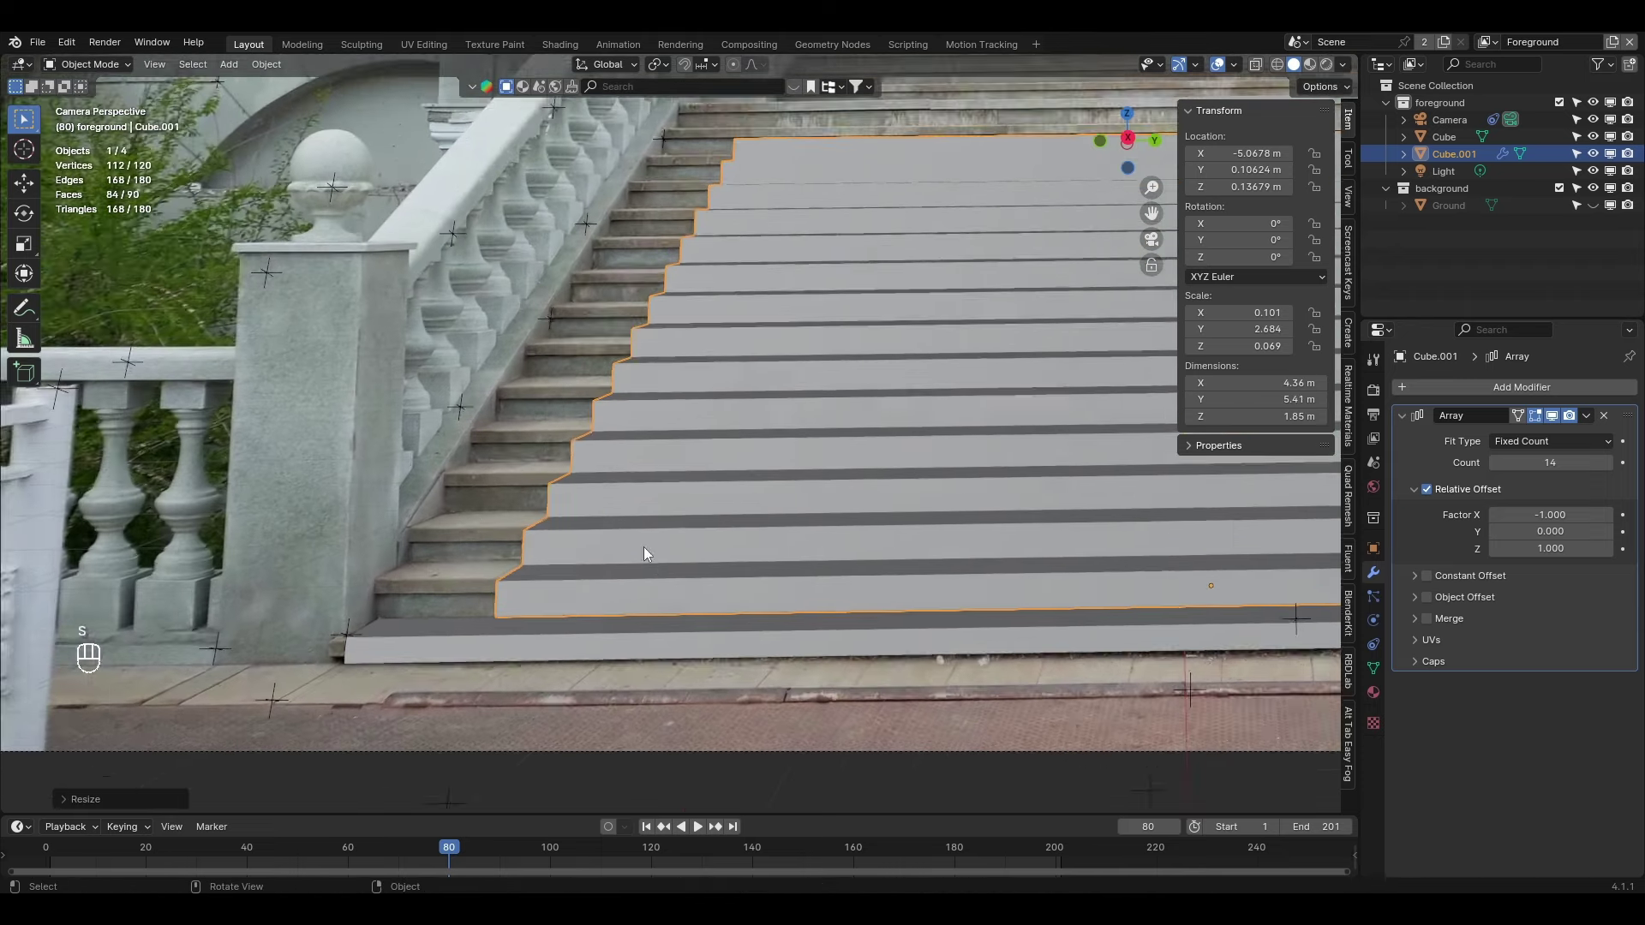
pyautogui.moveTo(579, 490); pyautogui.dragTo(502, 575)
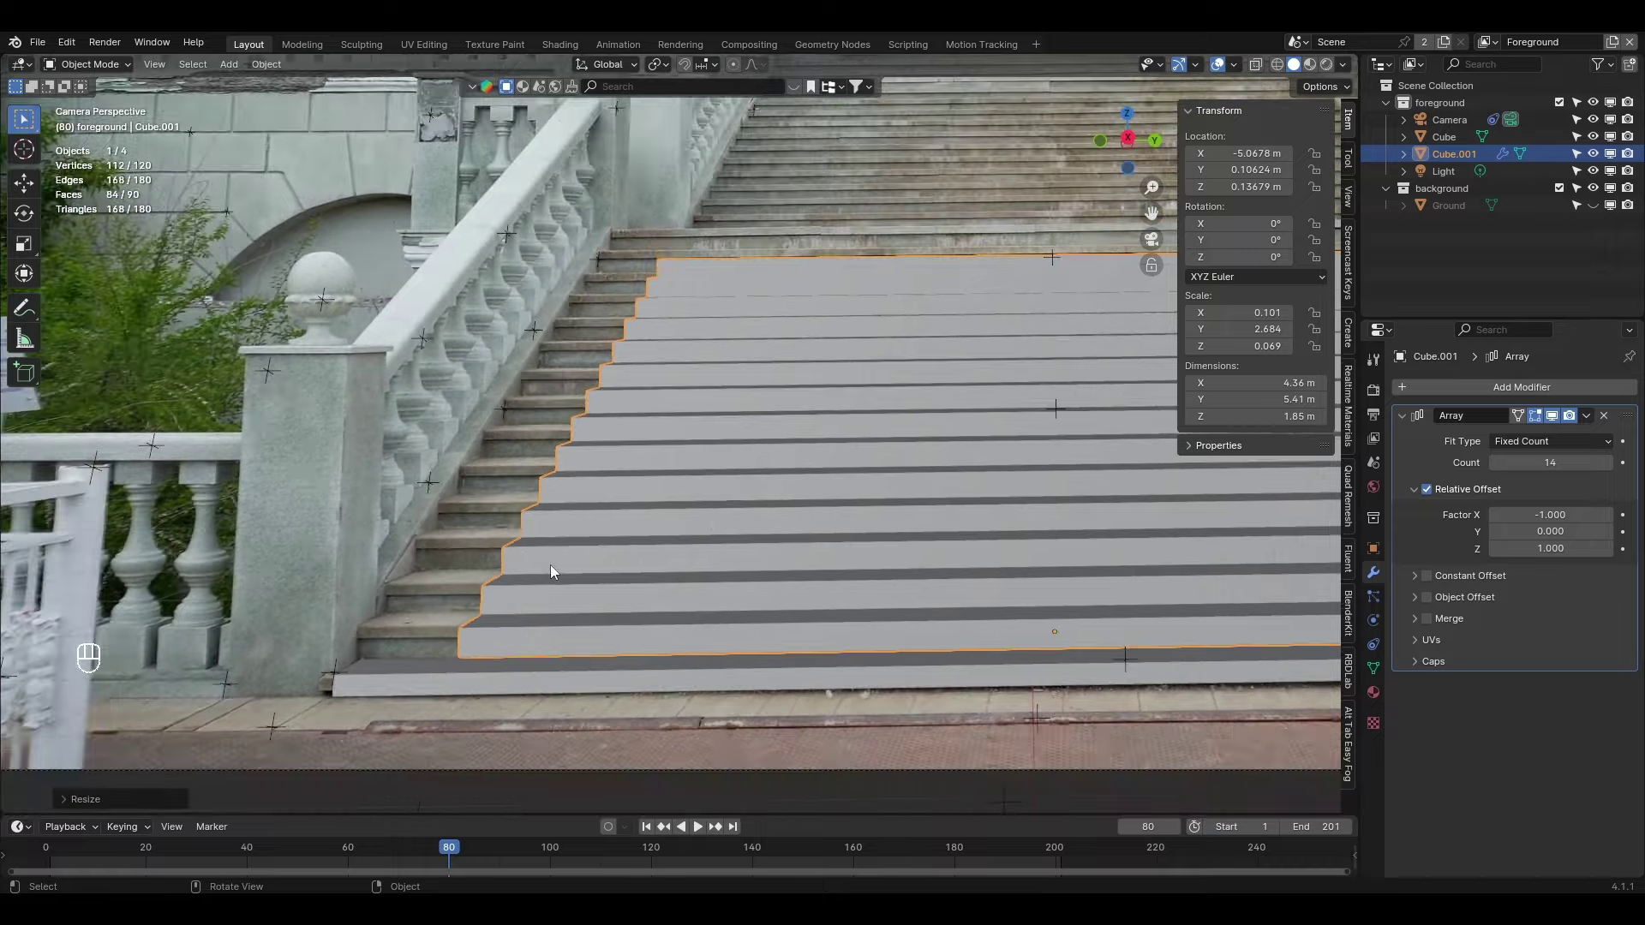
pyautogui.moveTo(730, 530); pyautogui.dragTo(562, 614)
pyautogui.press('s')
pyautogui.press('s')
pyautogui.press('s')
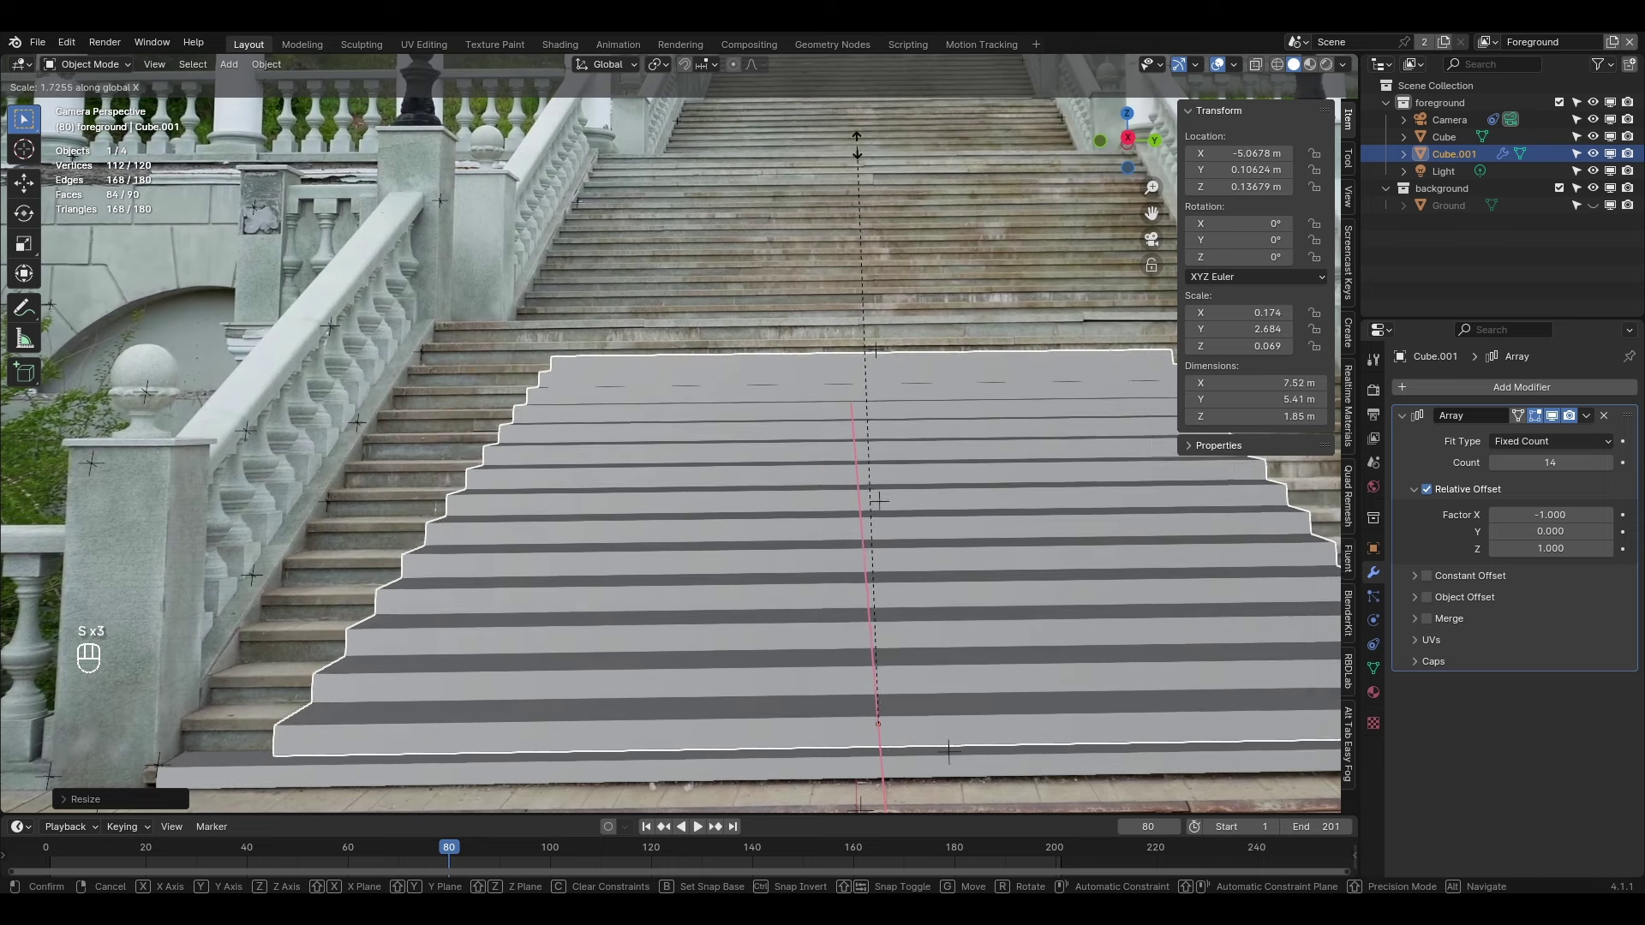
pyautogui.press('s')
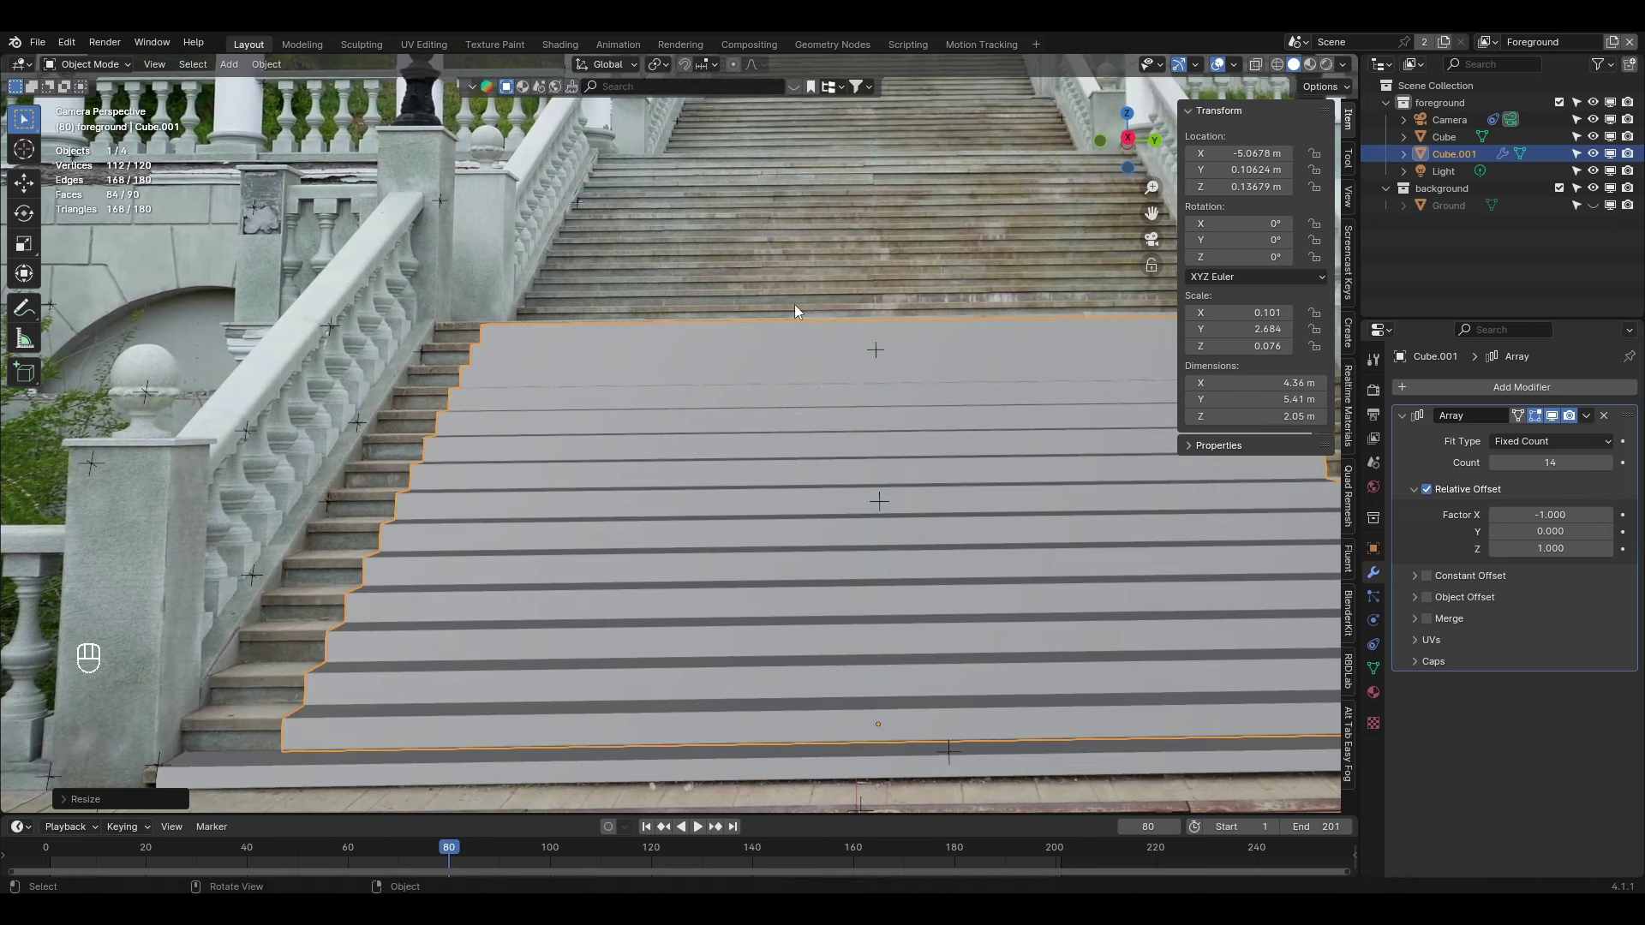
pyautogui.press('s')
# Inspect the step edges up close and fine-tune the stairs' length and width to cover the photo's steps
pyautogui.moveTo(515, 454); pyautogui.dragTo(716, 354)
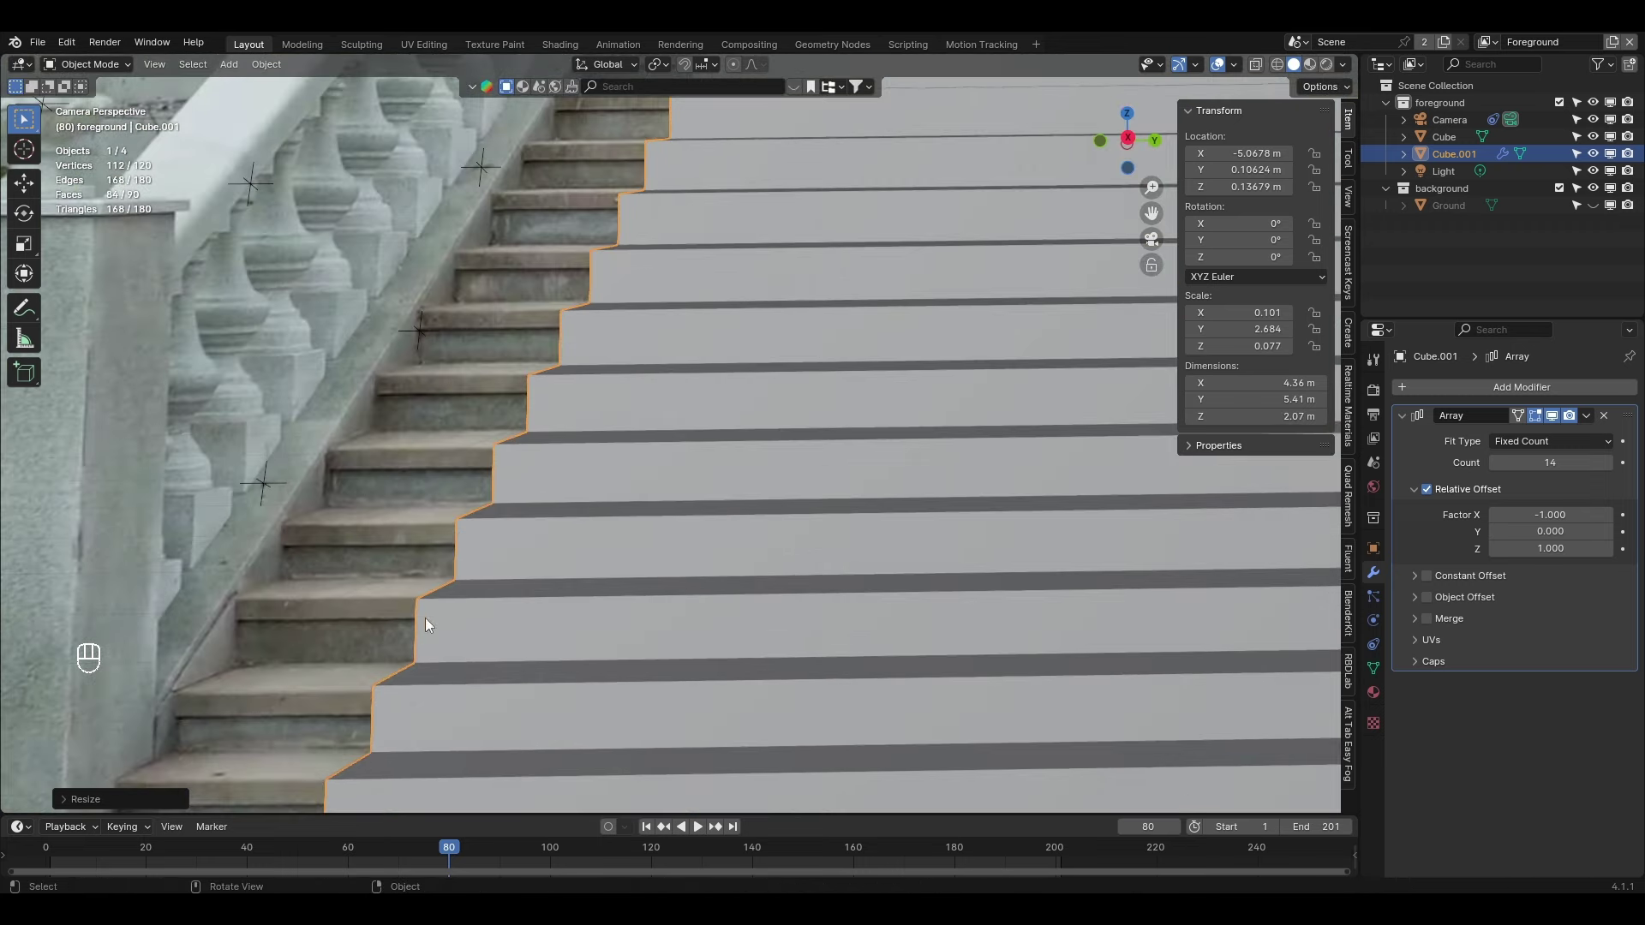
pyautogui.moveTo(604, 424); pyautogui.dragTo(508, 567)
pyautogui.moveTo(566, 389); pyautogui.dragTo(432, 625)
pyautogui.moveTo(890, 553); pyautogui.dragTo(411, 539)
pyautogui.moveTo(753, 532); pyautogui.dragTo(790, 494)
pyautogui.press('s')
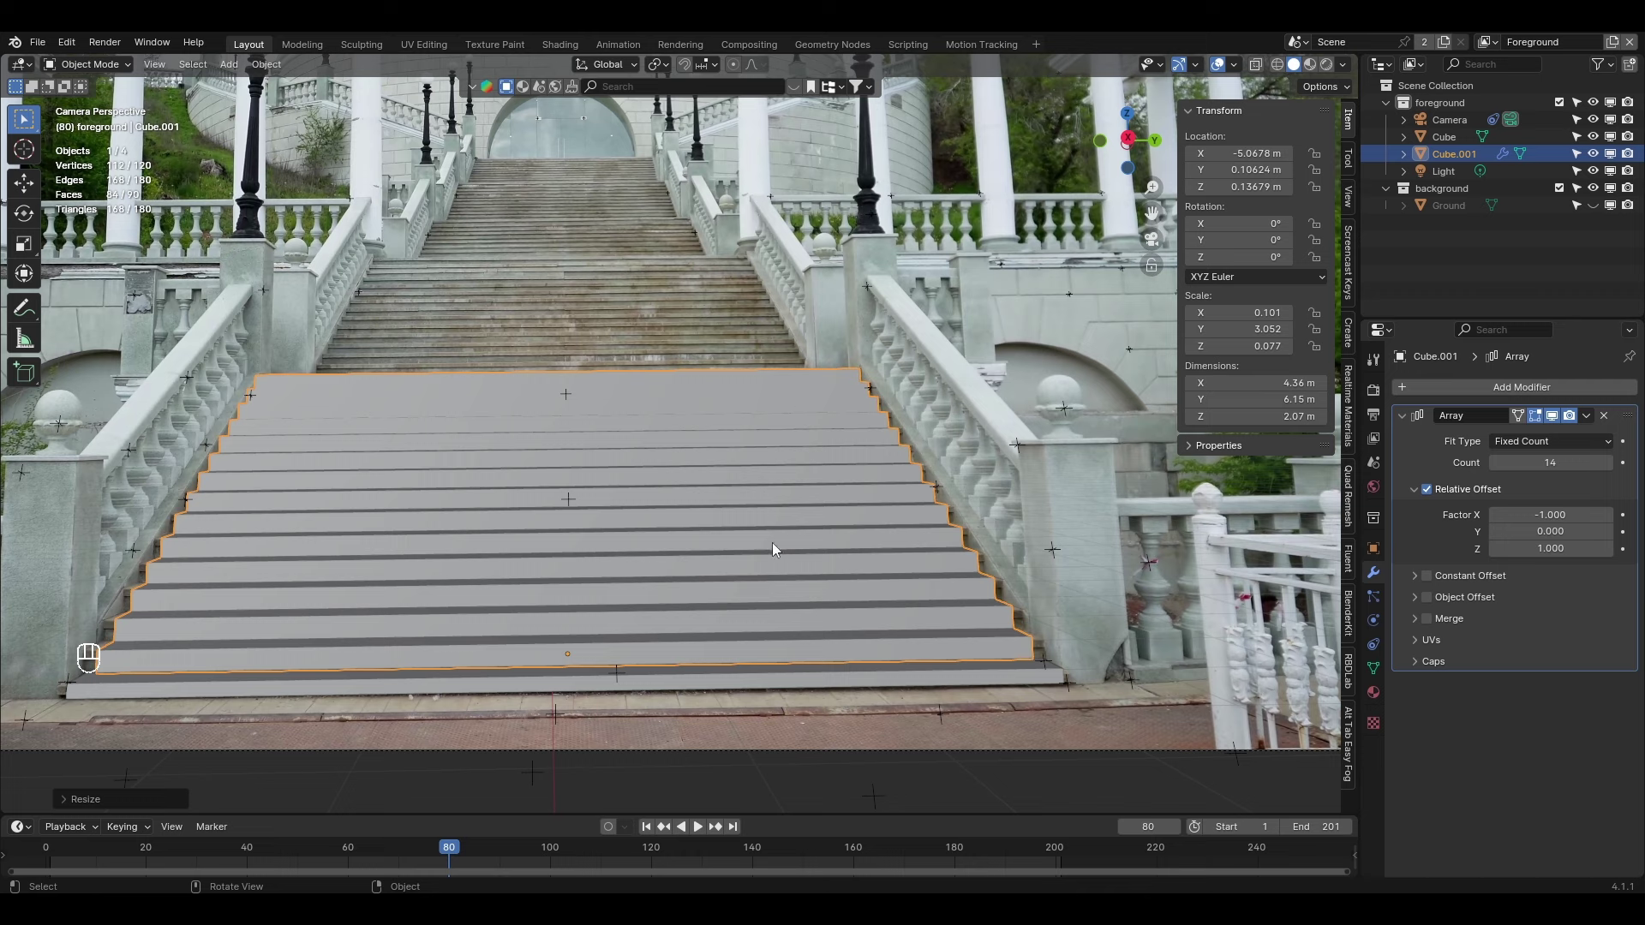
pyautogui.press('s')
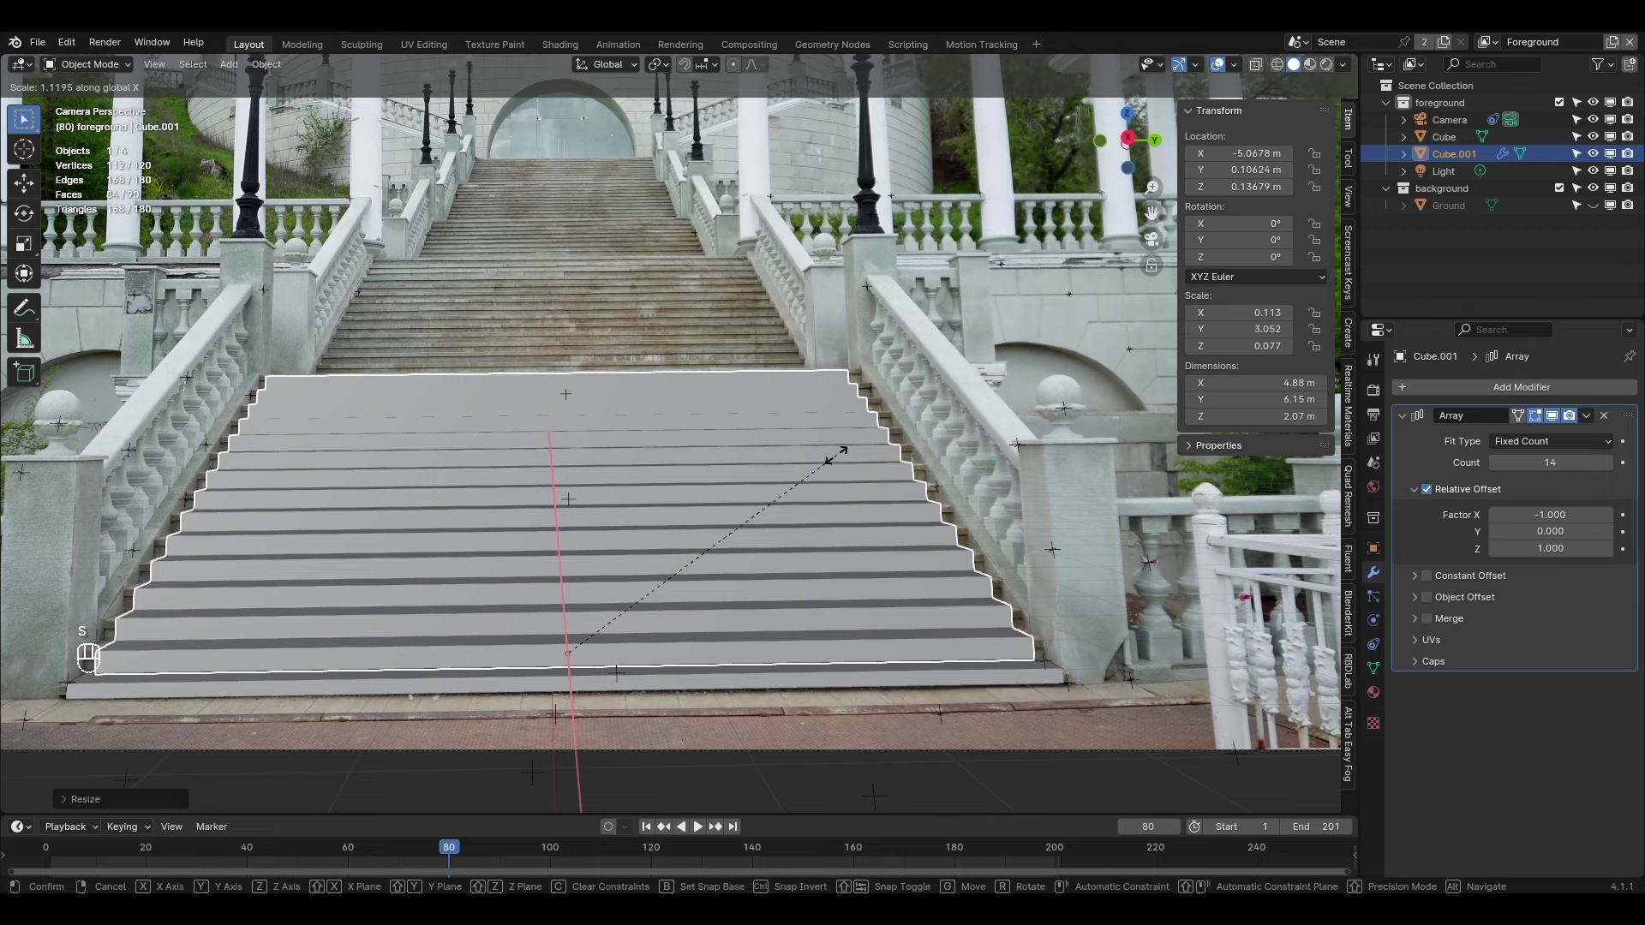
pyautogui.moveTo(944, 485); pyautogui.dragTo(919, 483)
pyautogui.press('s')
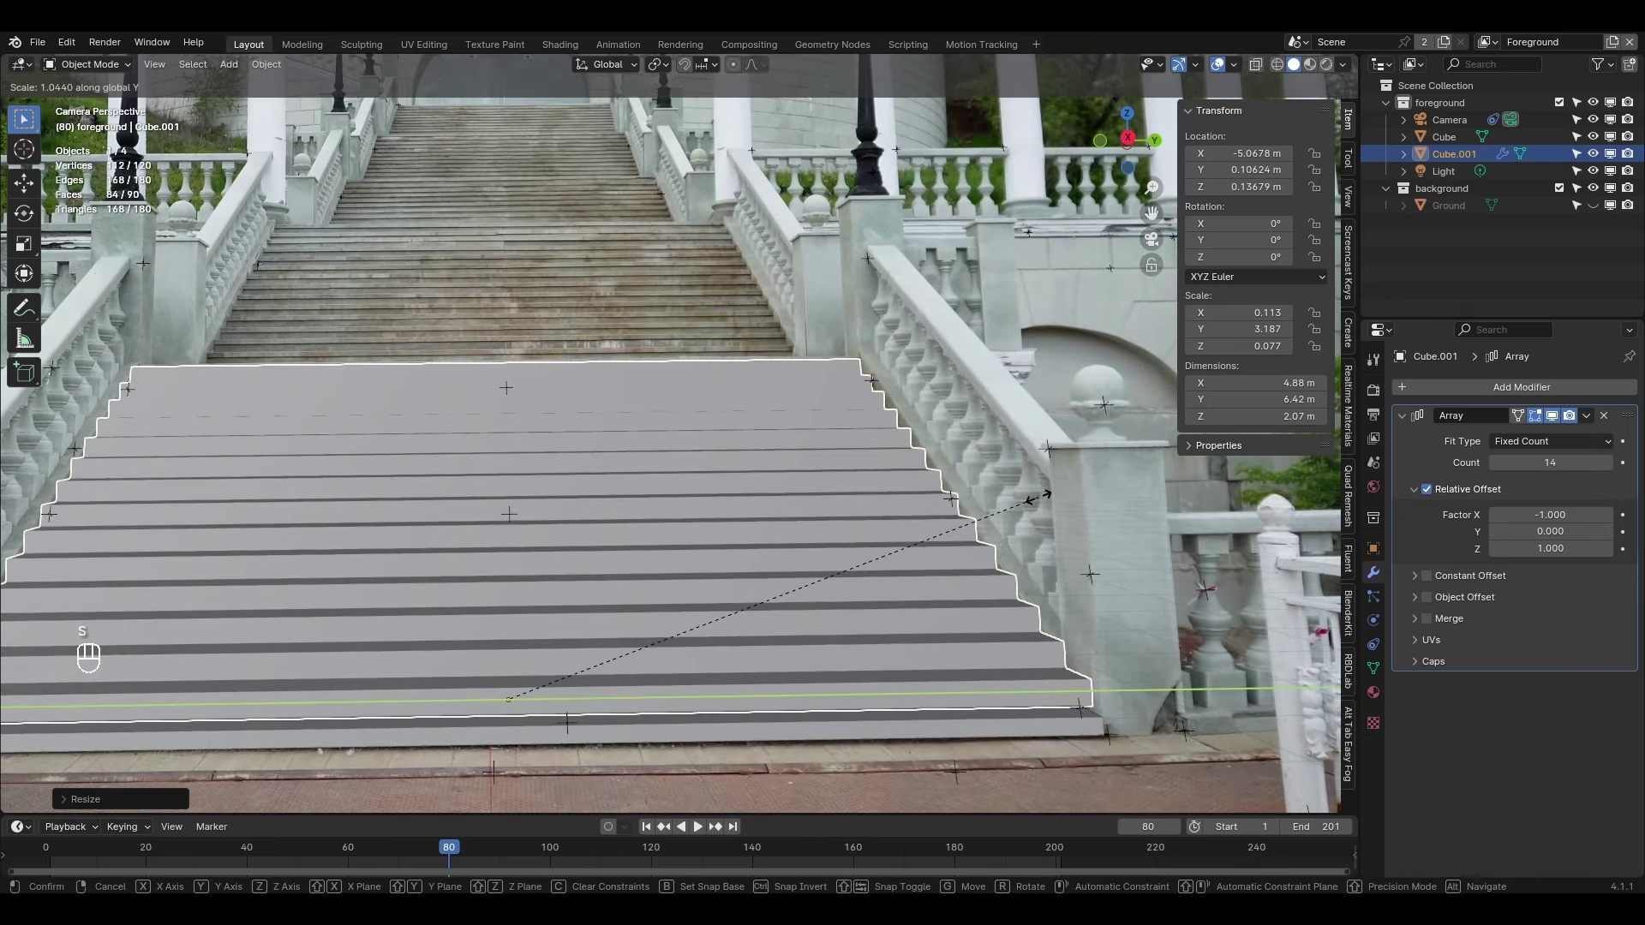
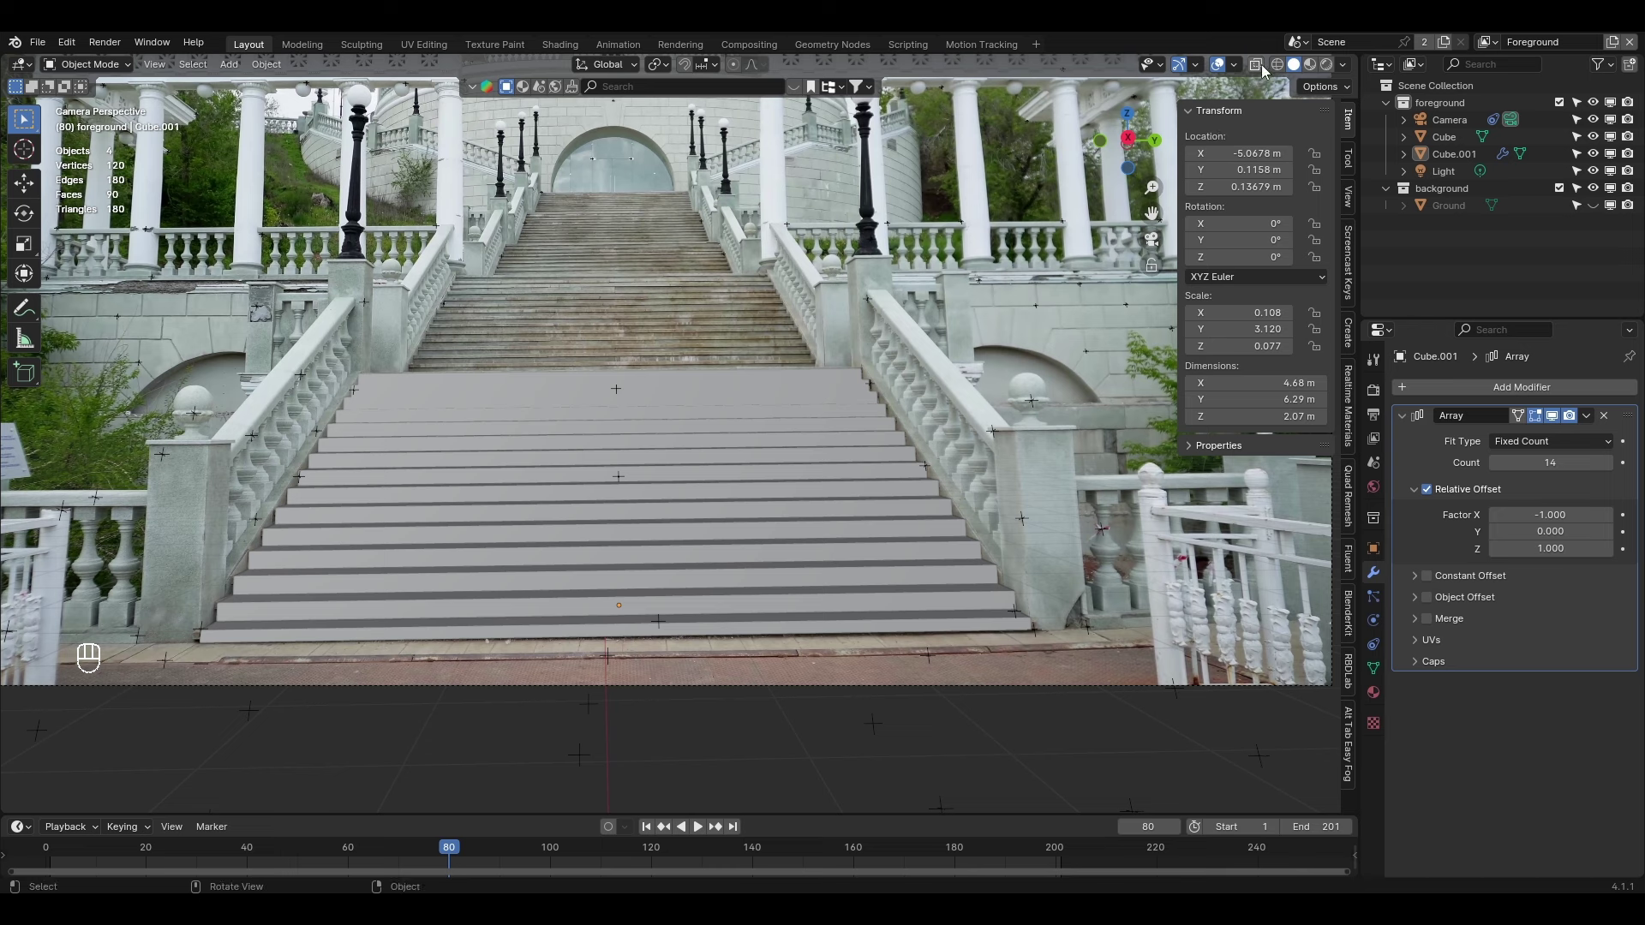
# Play the camera-tracked shot to watch the grey stairs against the photographed steps
pyautogui.moveTo(1351, 73); pyautogui.dragTo(714, 527)
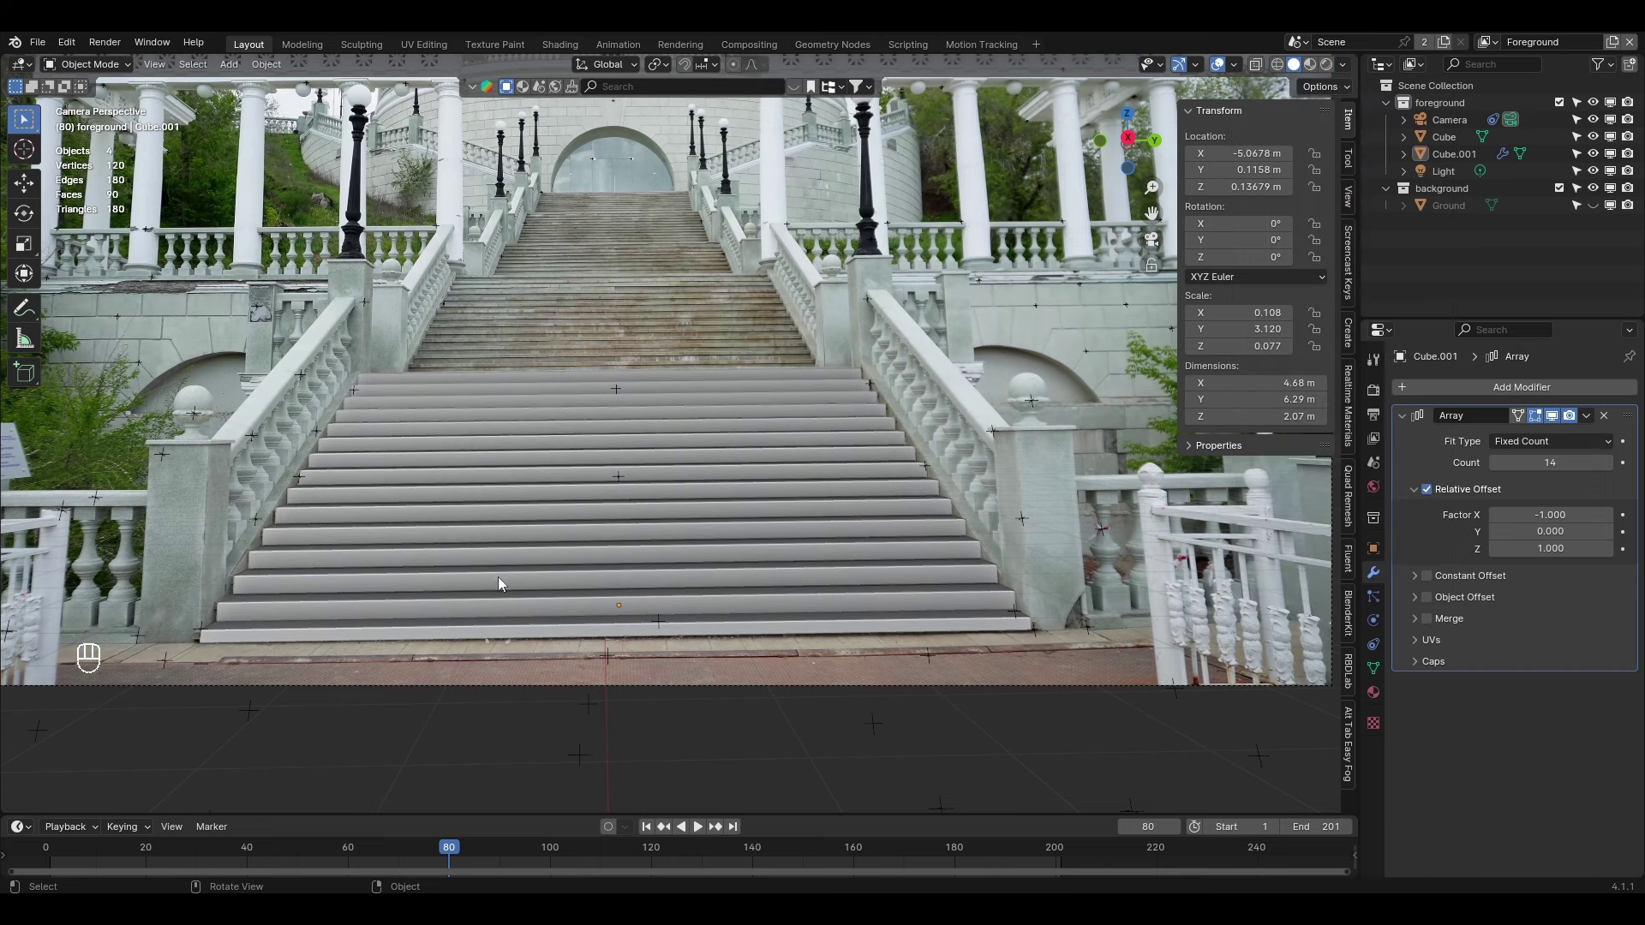
pyautogui.middleClick(629, 582)
pyautogui.press('space')
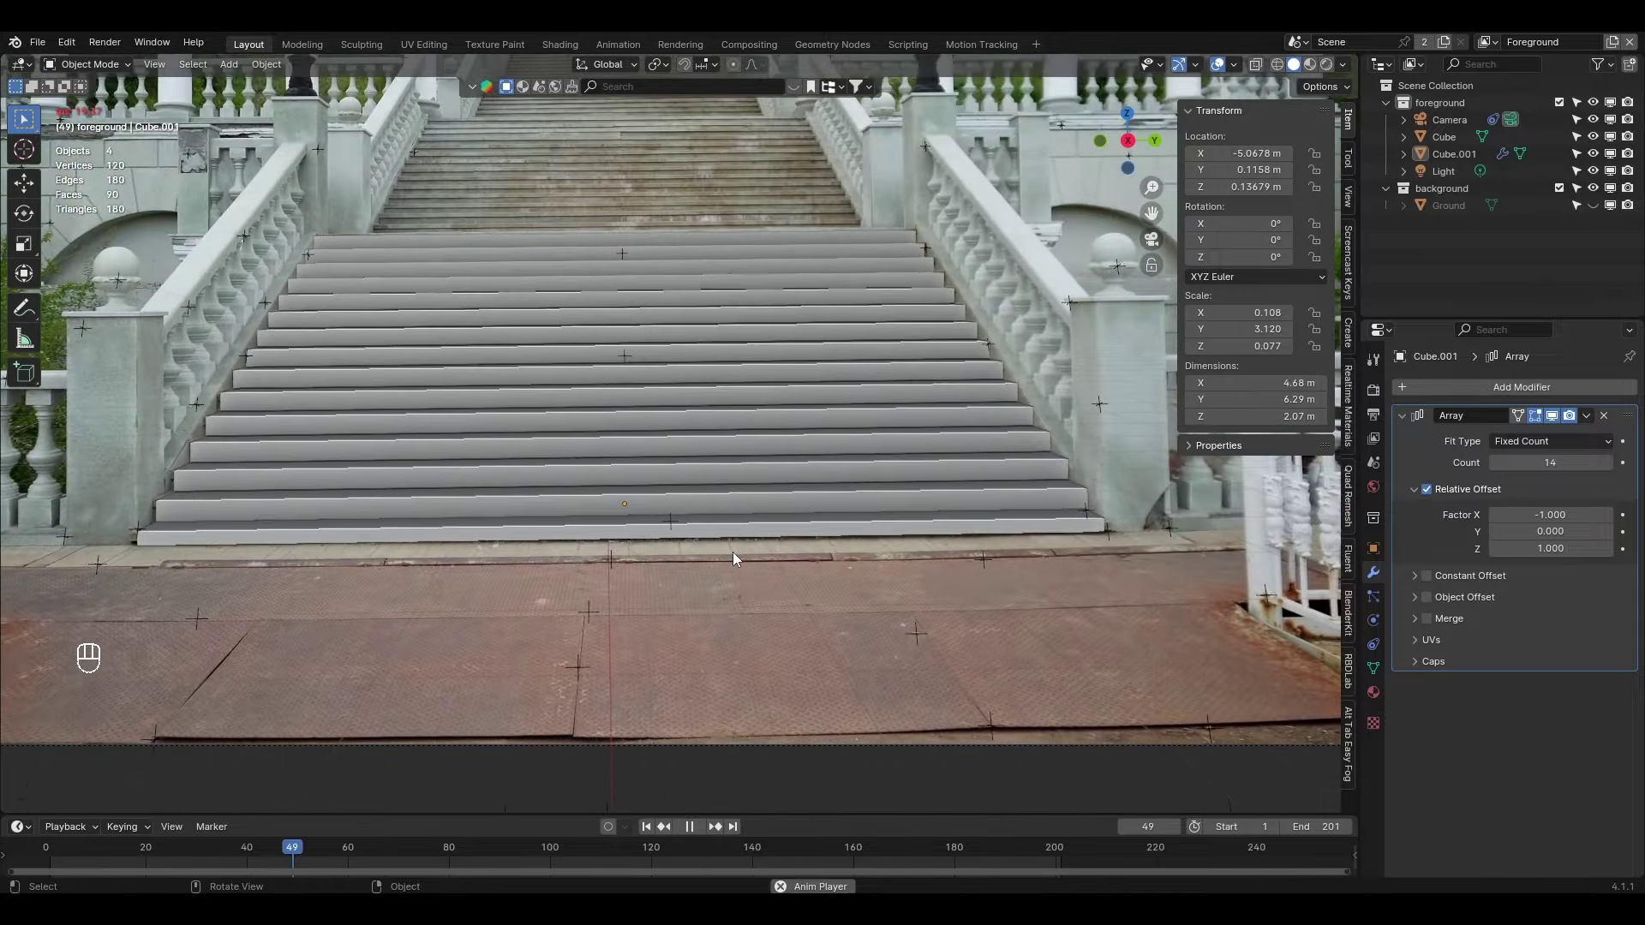
# Stop playback, leave camera view, select the stairs and duplicate them
pyautogui.press('space')
pyautogui.press('F9')
pyautogui.click(750, 480)
pyautogui.moveTo(685, 514); pyautogui.dragTo(734, 514)
pyautogui.moveTo(607, 575); pyautogui.dragTo(838, 612)
pyautogui.moveTo(795, 601); pyautogui.dragTo(914, 638)
pyautogui.press('shift+d')
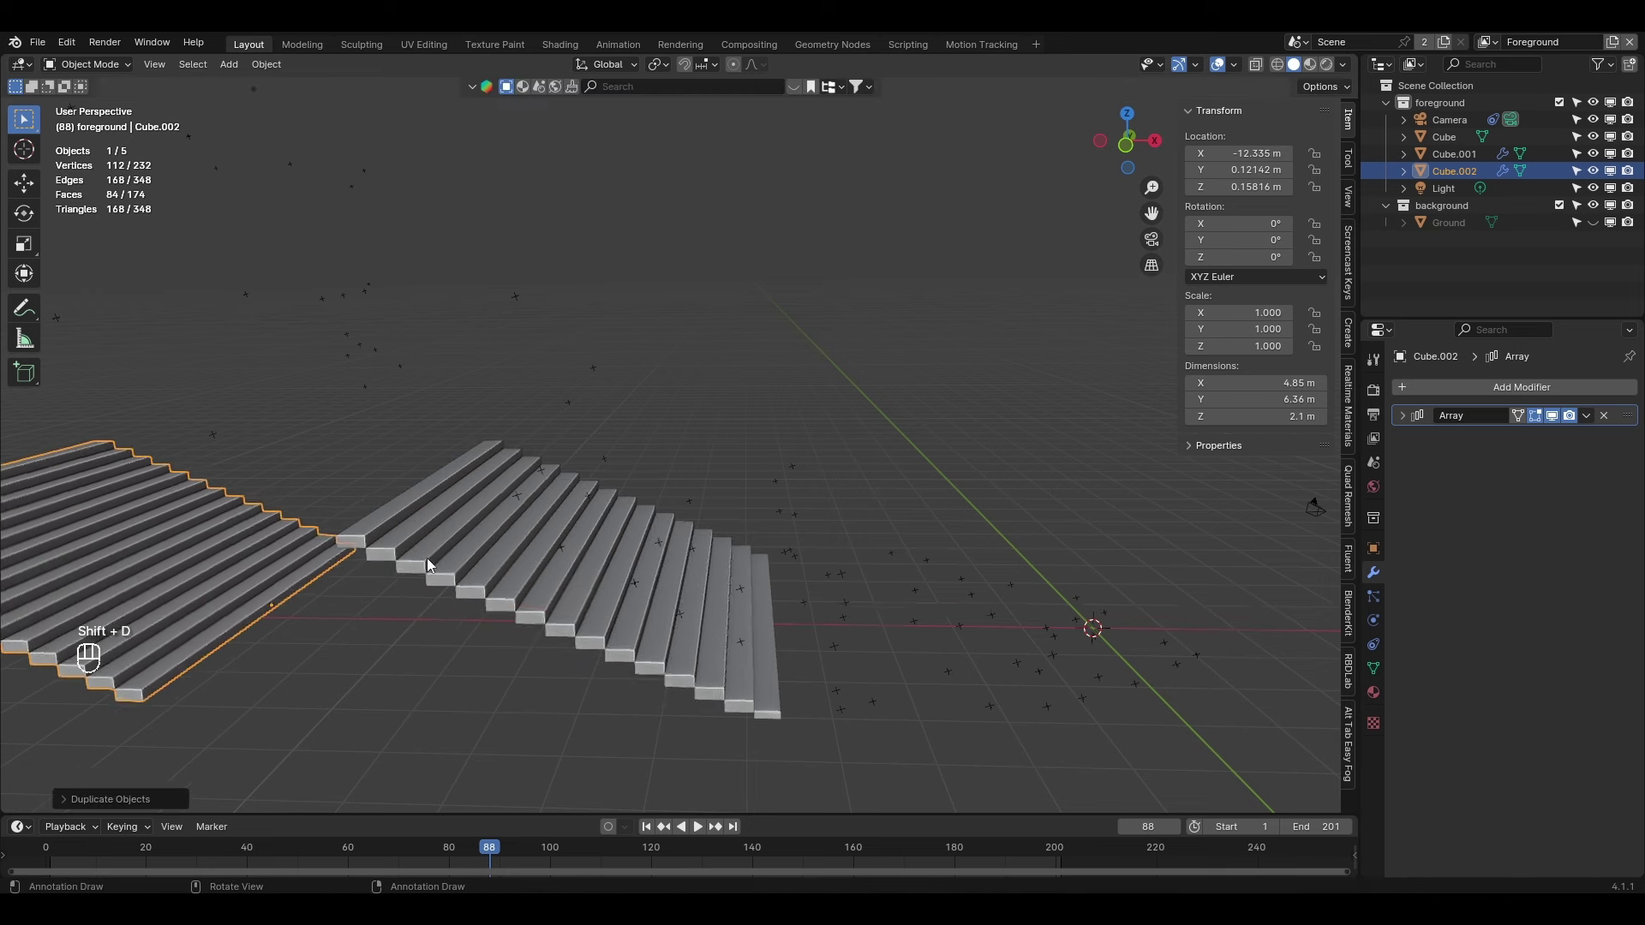
# Lift the copy above the lower flight and slide it along the slope in front view
pyautogui.moveTo(481, 554); pyautogui.dragTo(486, 519)
pyautogui.middleClick(630, 574)
pyautogui.moveTo(638, 543); pyautogui.dragTo(864, 580)
pyautogui.press('g')
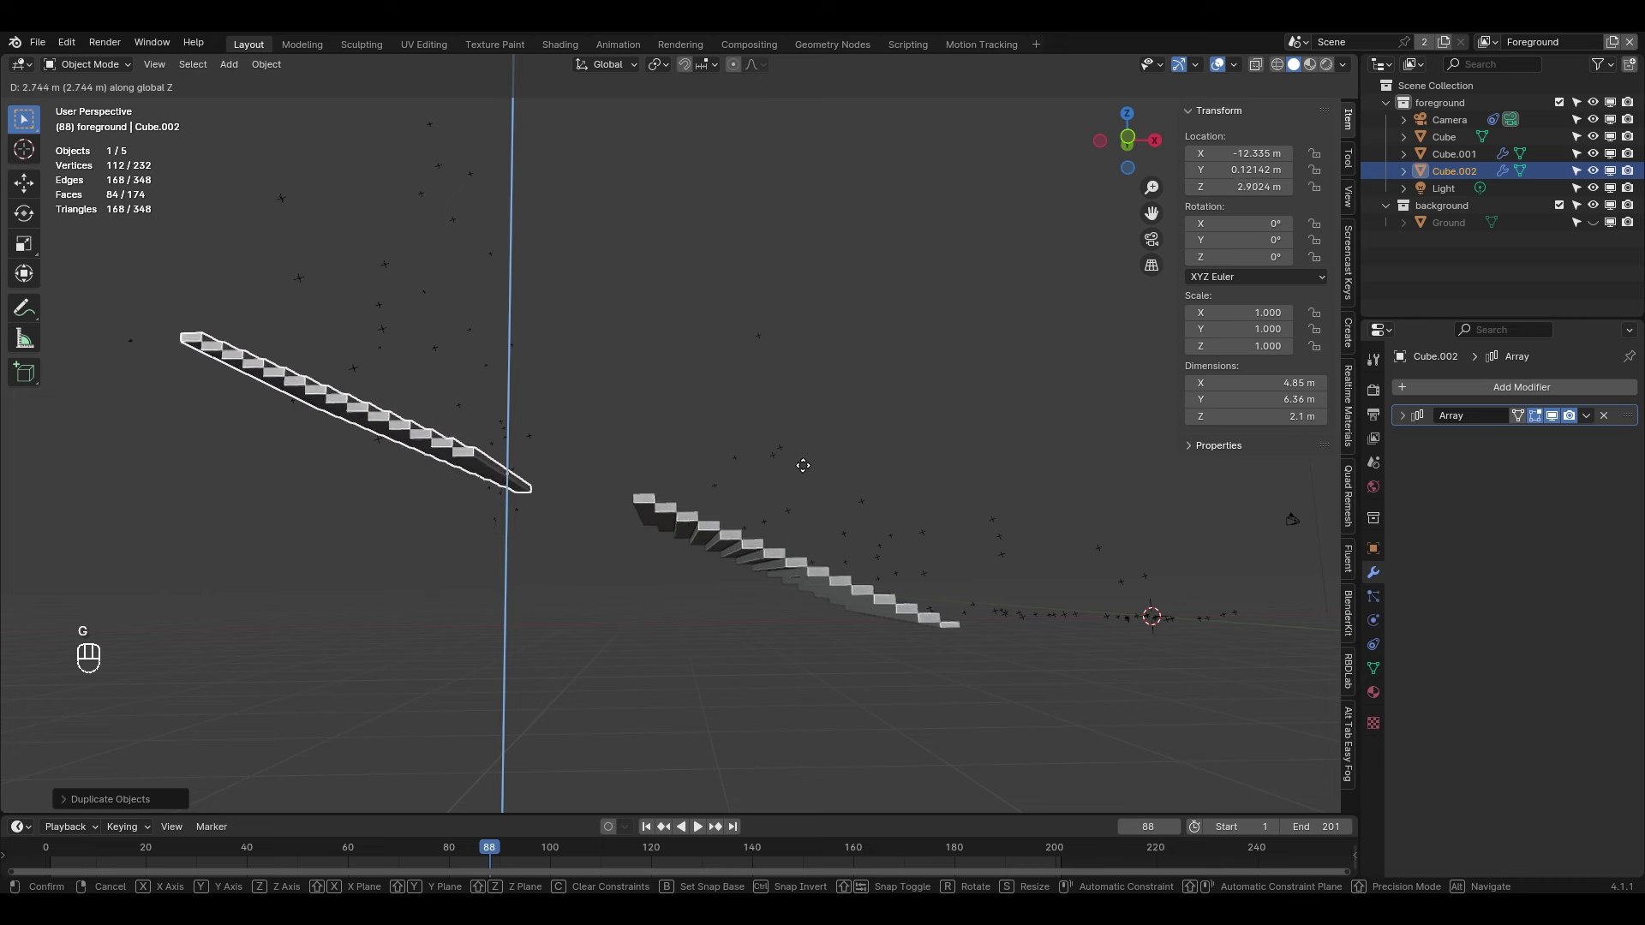
pyautogui.middleClick(800, 496)
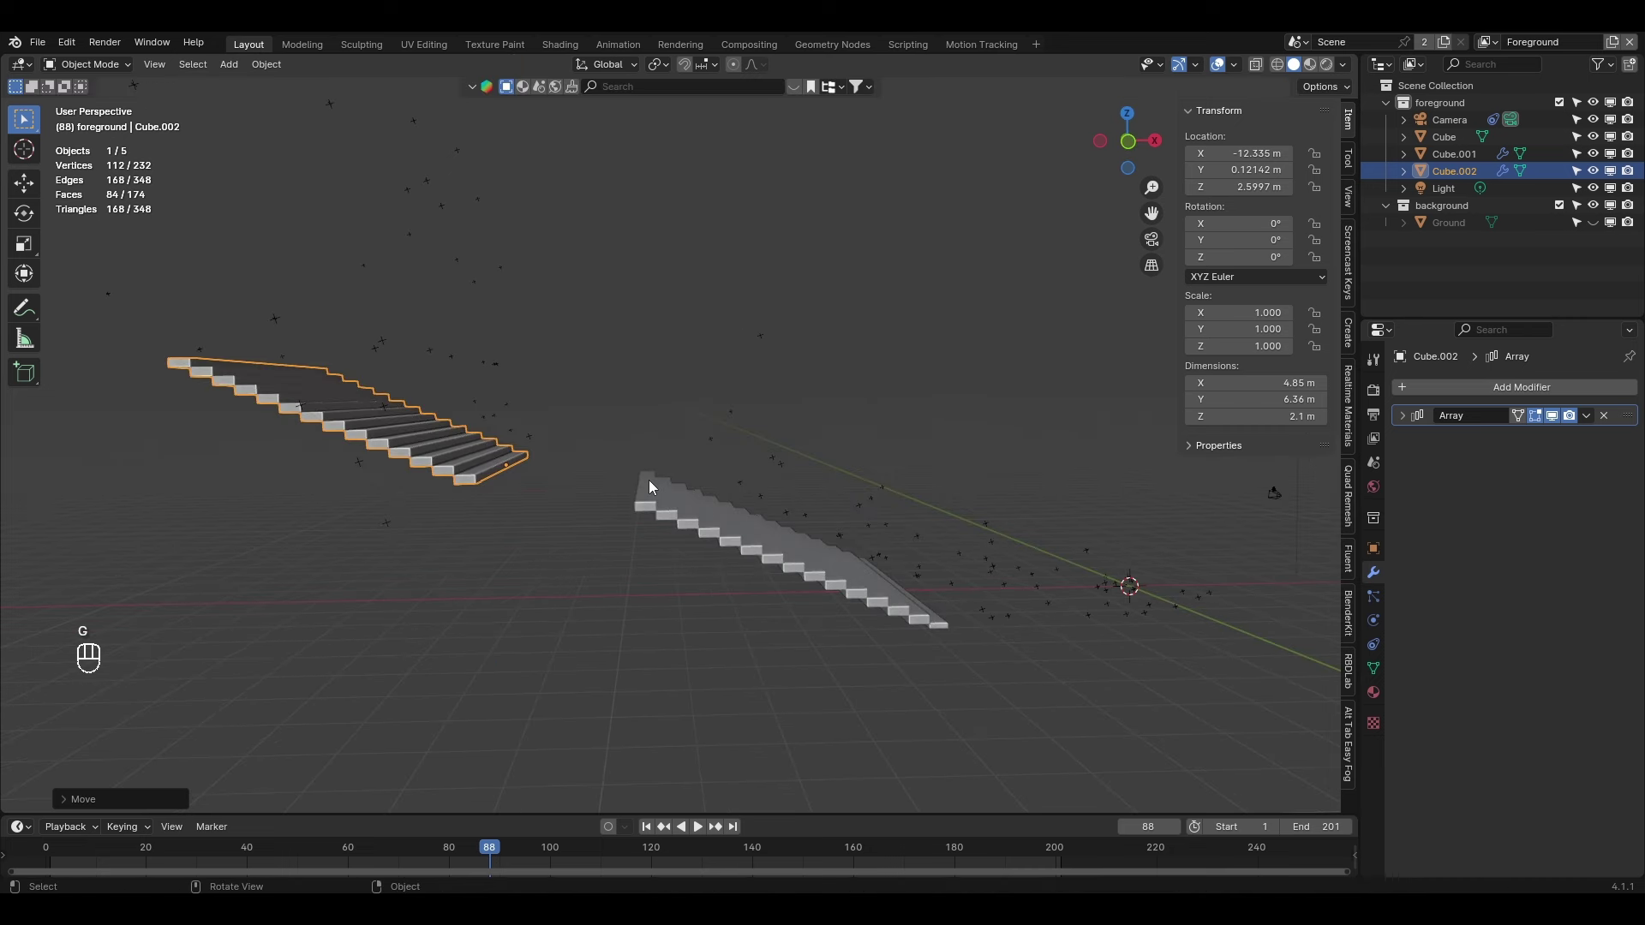
pyautogui.press('KP_1')
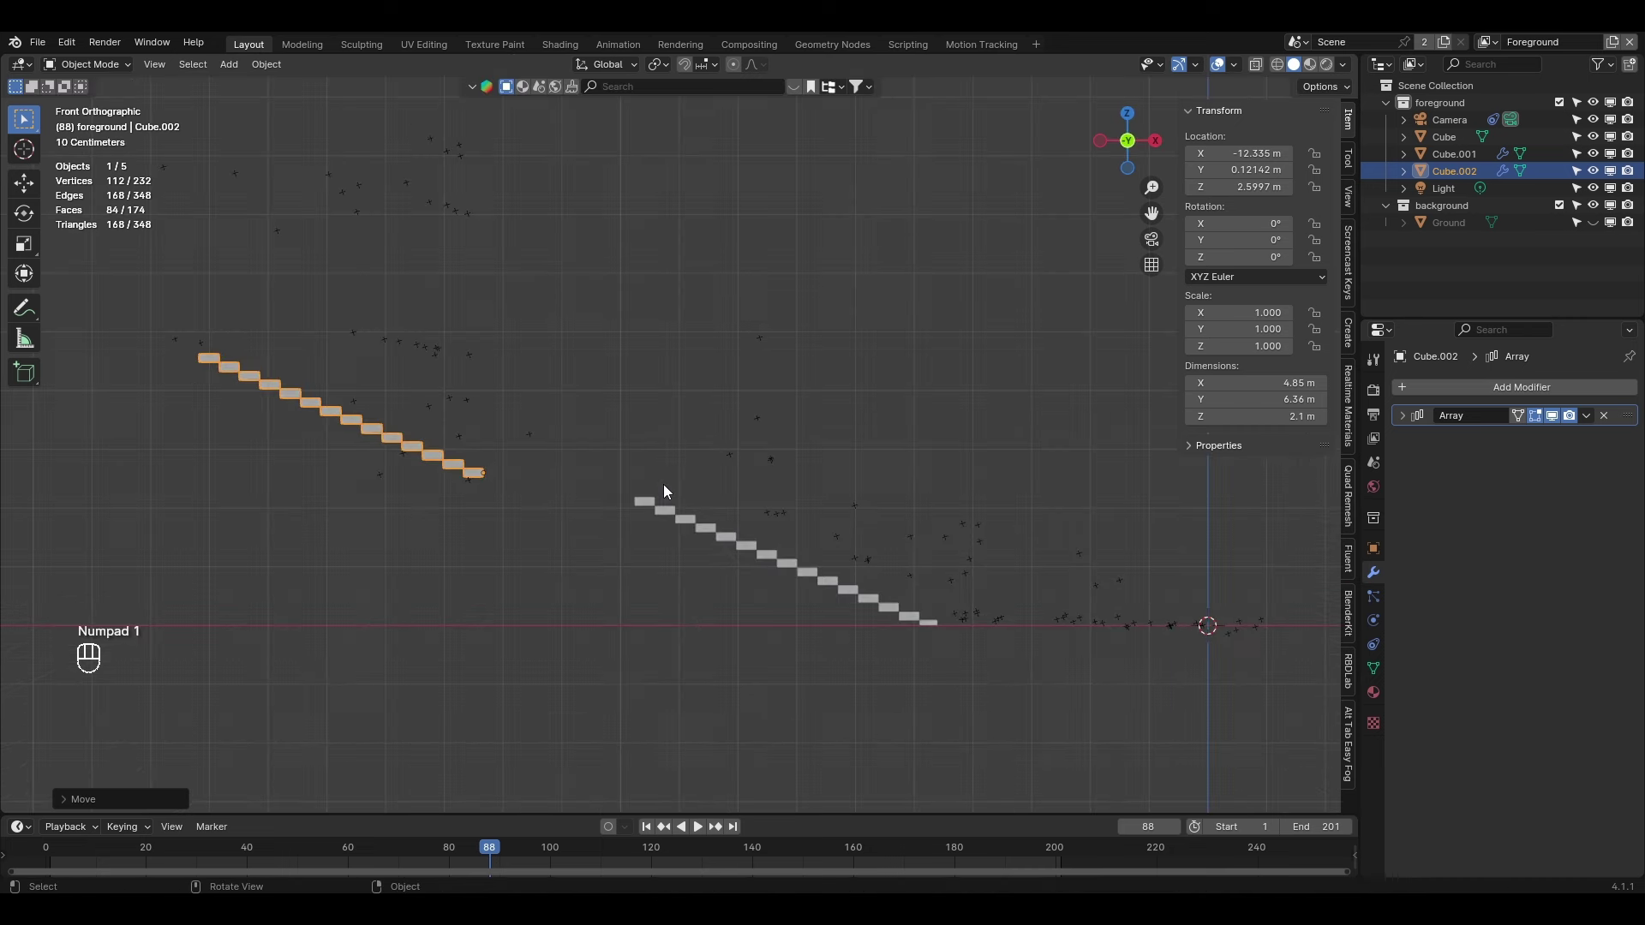
pyautogui.press('g')
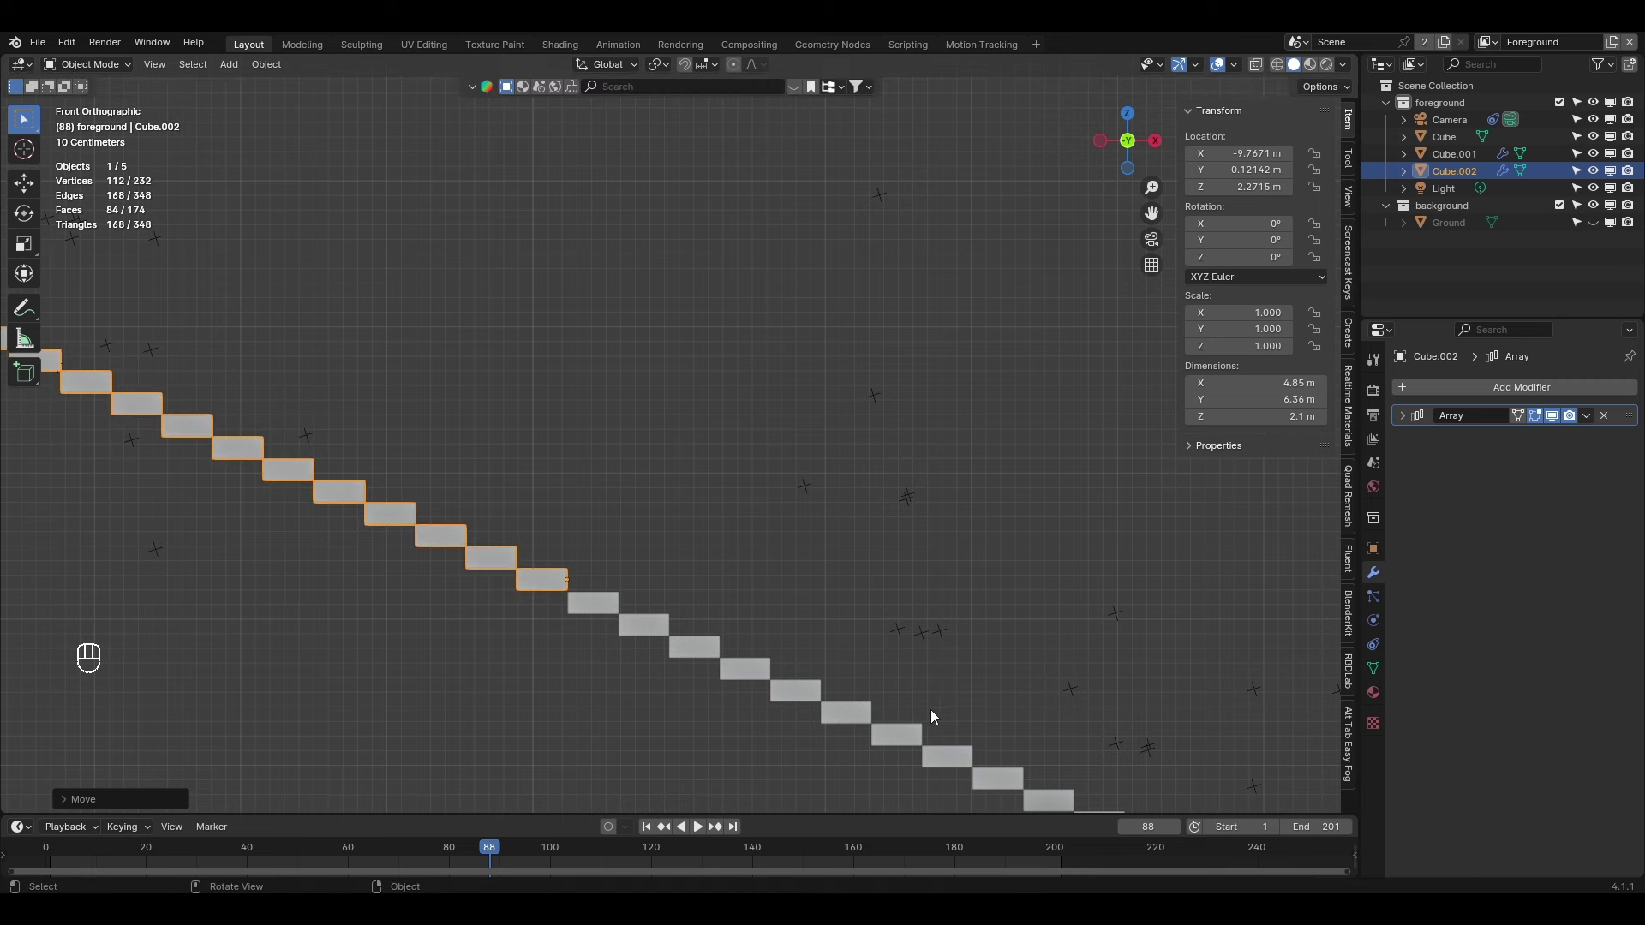
pyautogui.press('g')
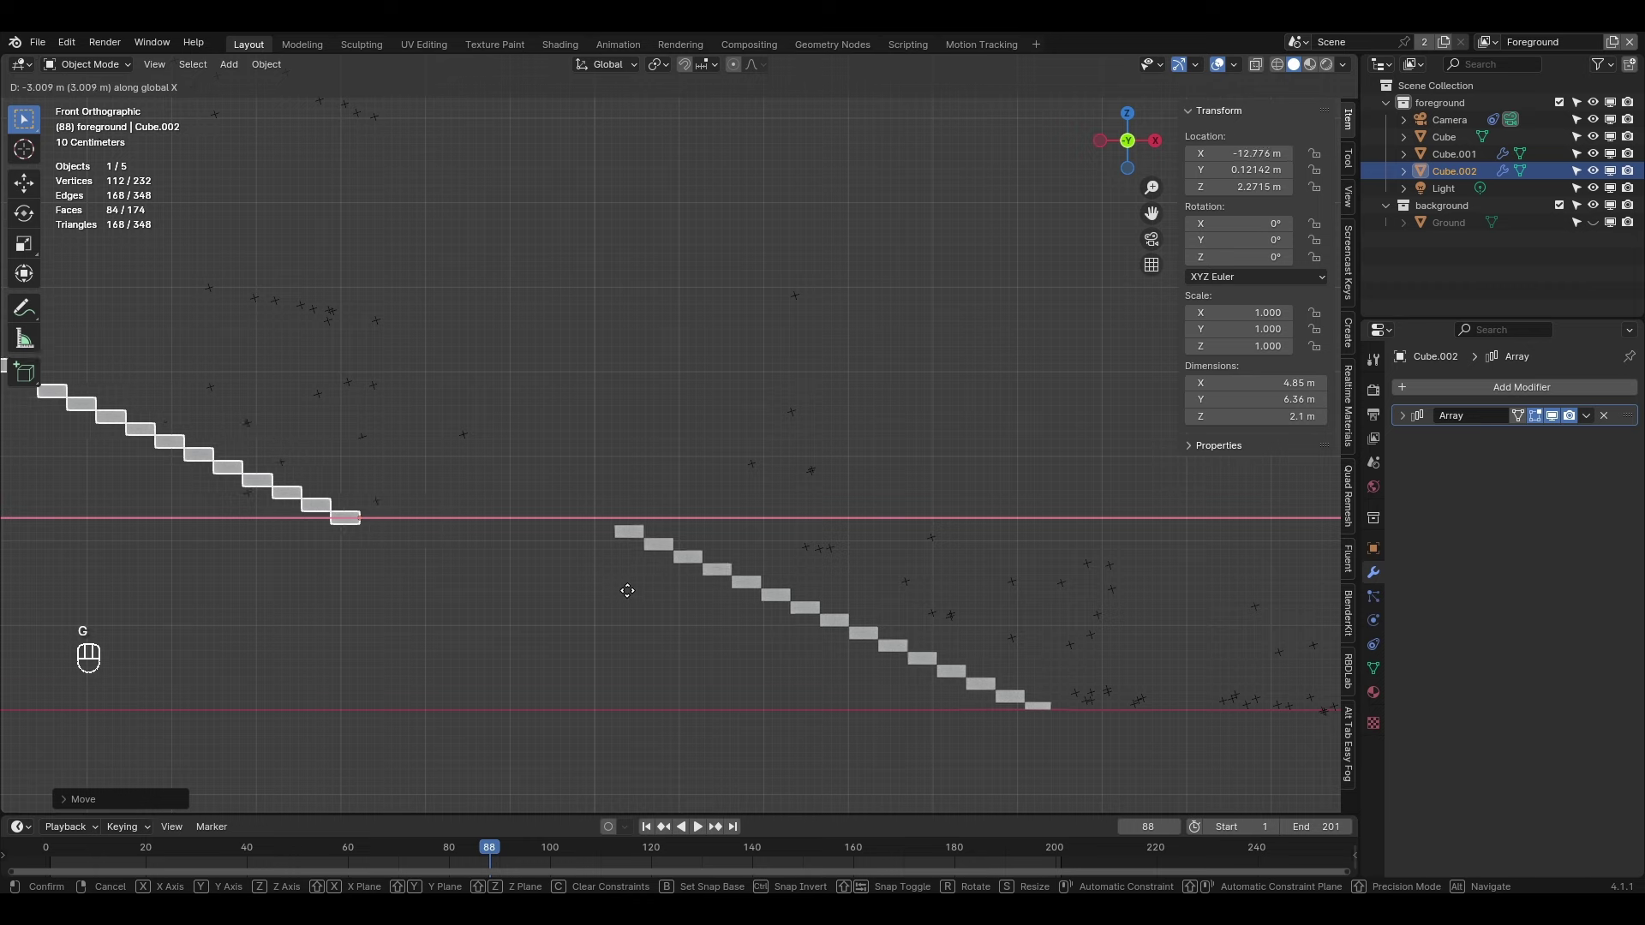
pyautogui.moveTo(356, 451); pyautogui.dragTo(678, 555)
# In camera view, centre and raise the upper flight and shorten it
pyautogui.press('KP_0')
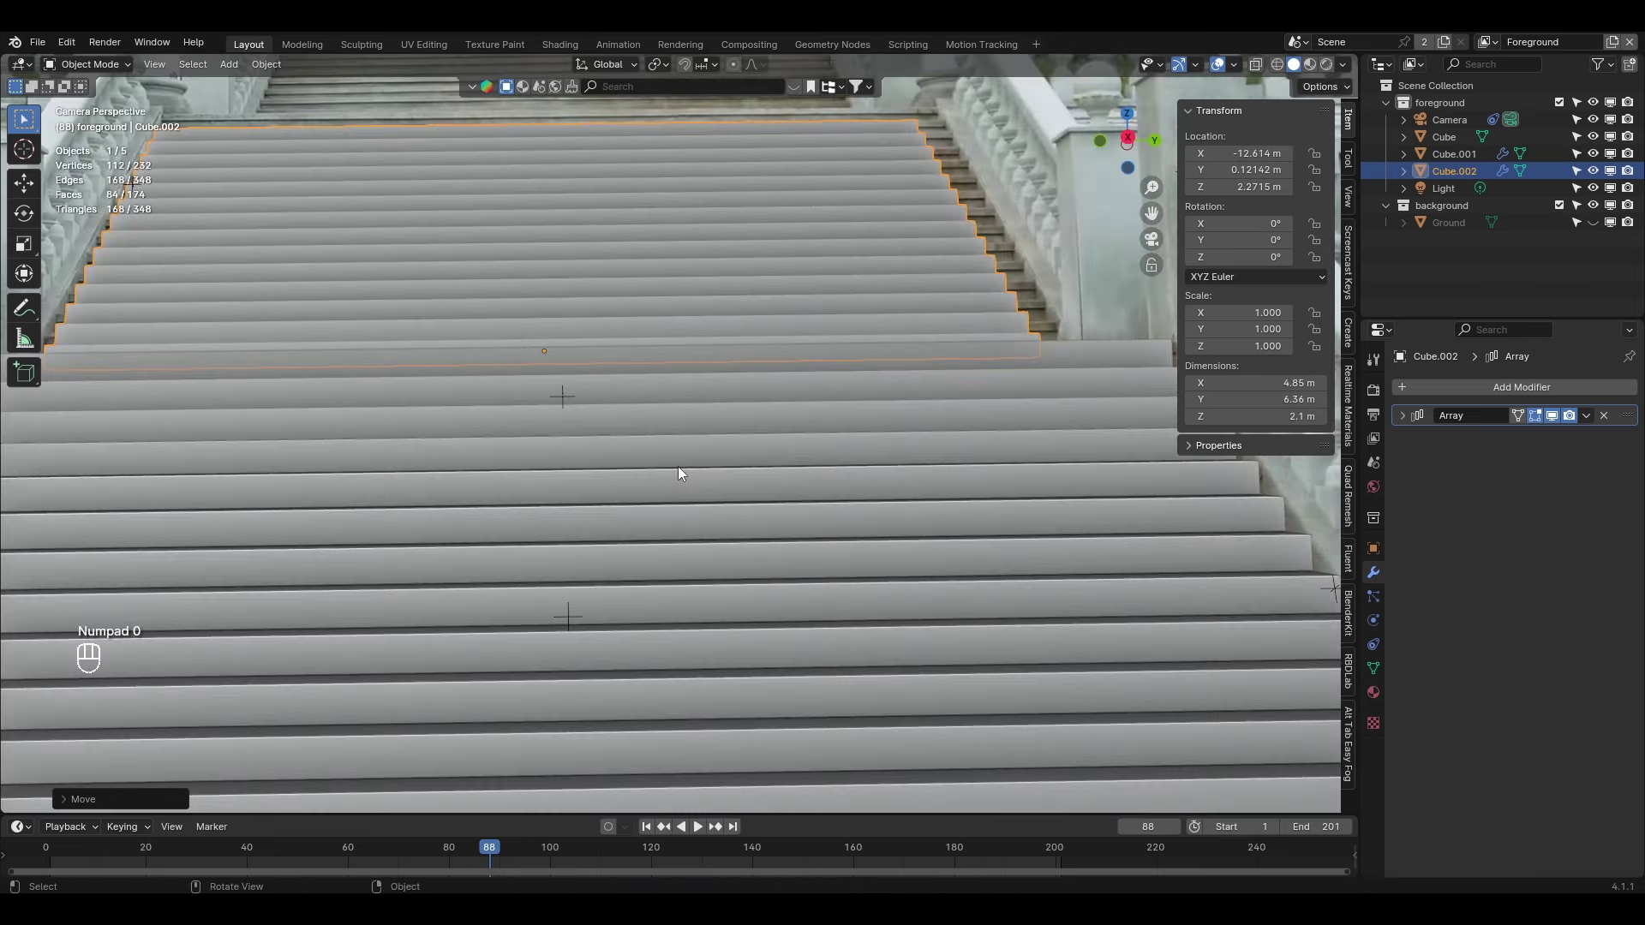
pyautogui.moveTo(772, 395); pyautogui.dragTo(816, 586)
pyautogui.press('g')
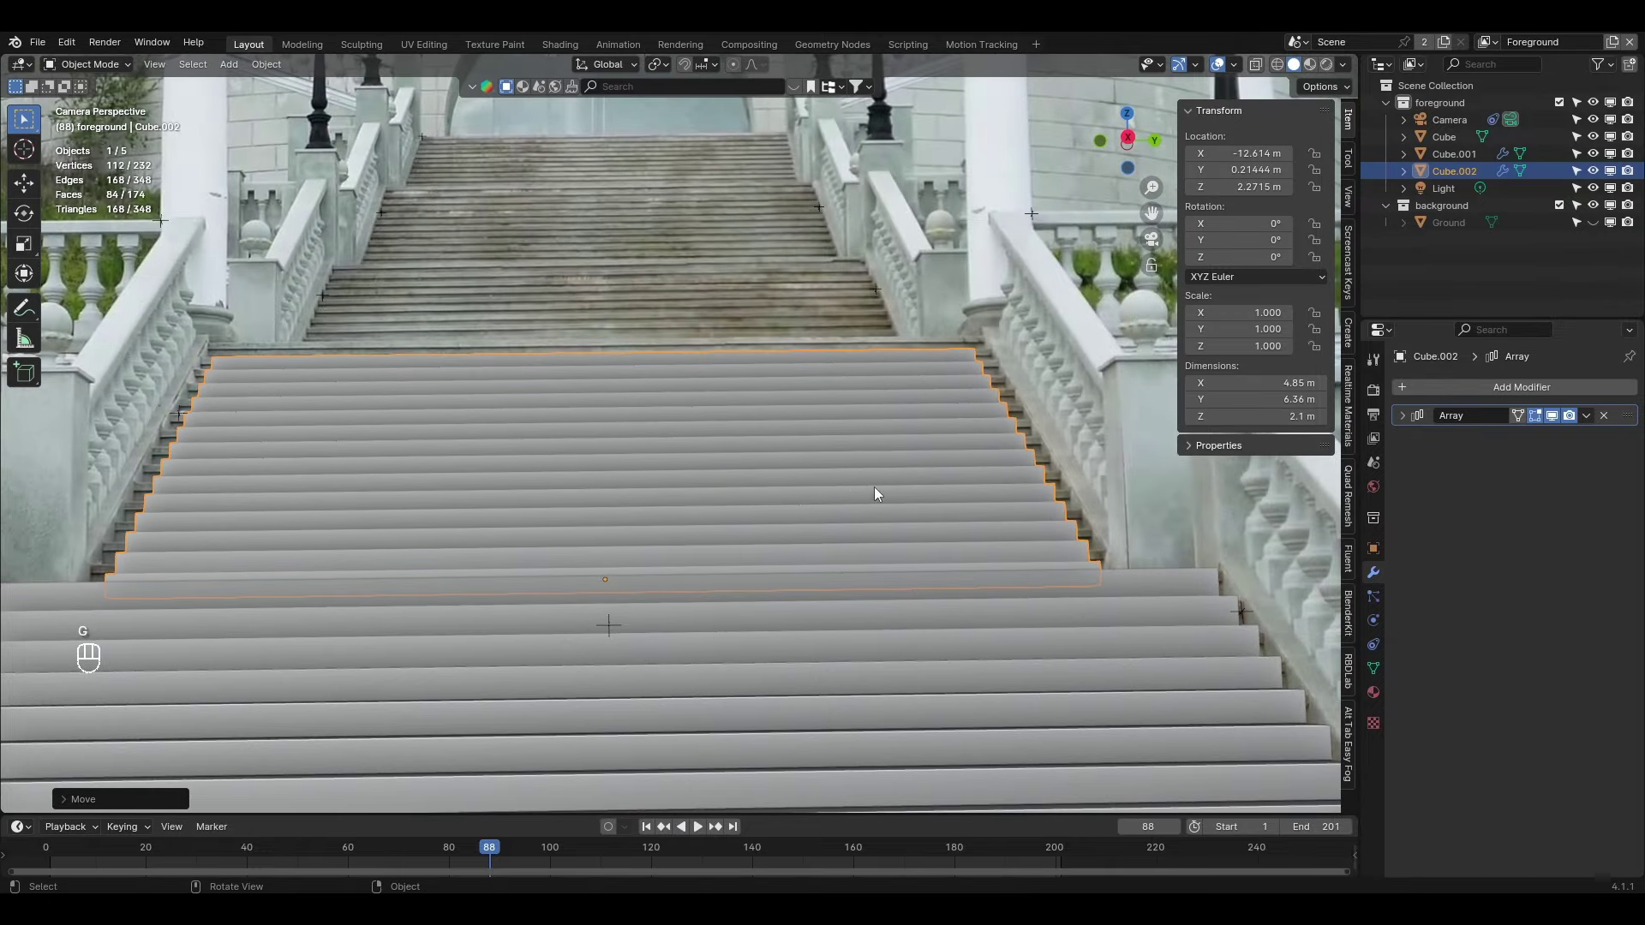
pyautogui.press('g')
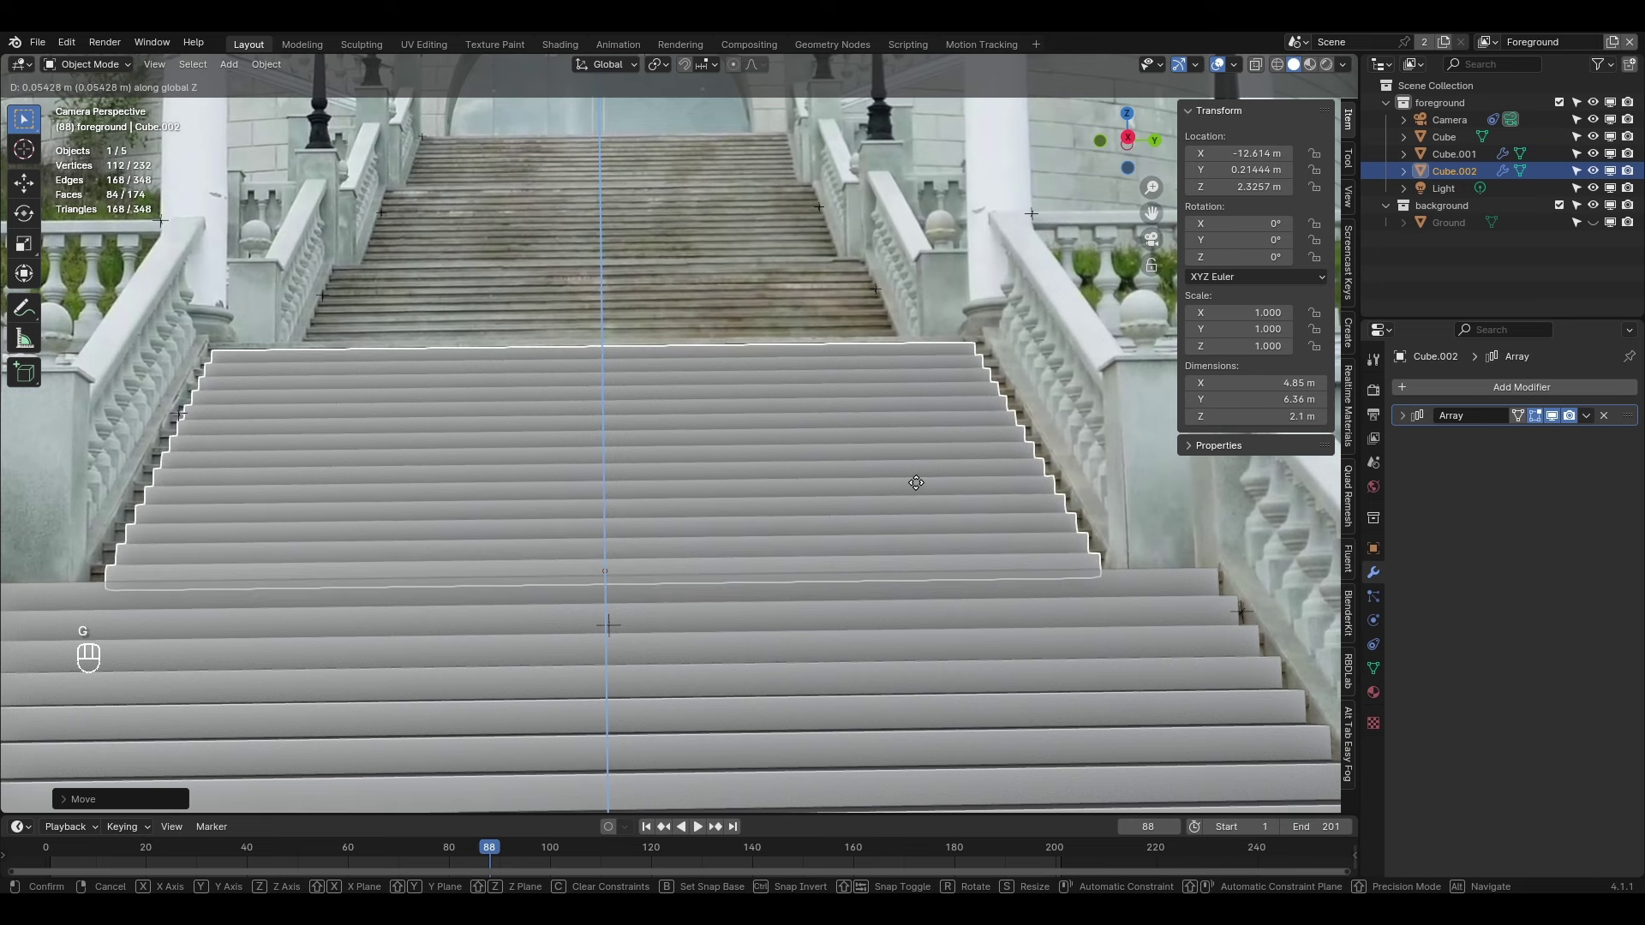
pyautogui.press('s')
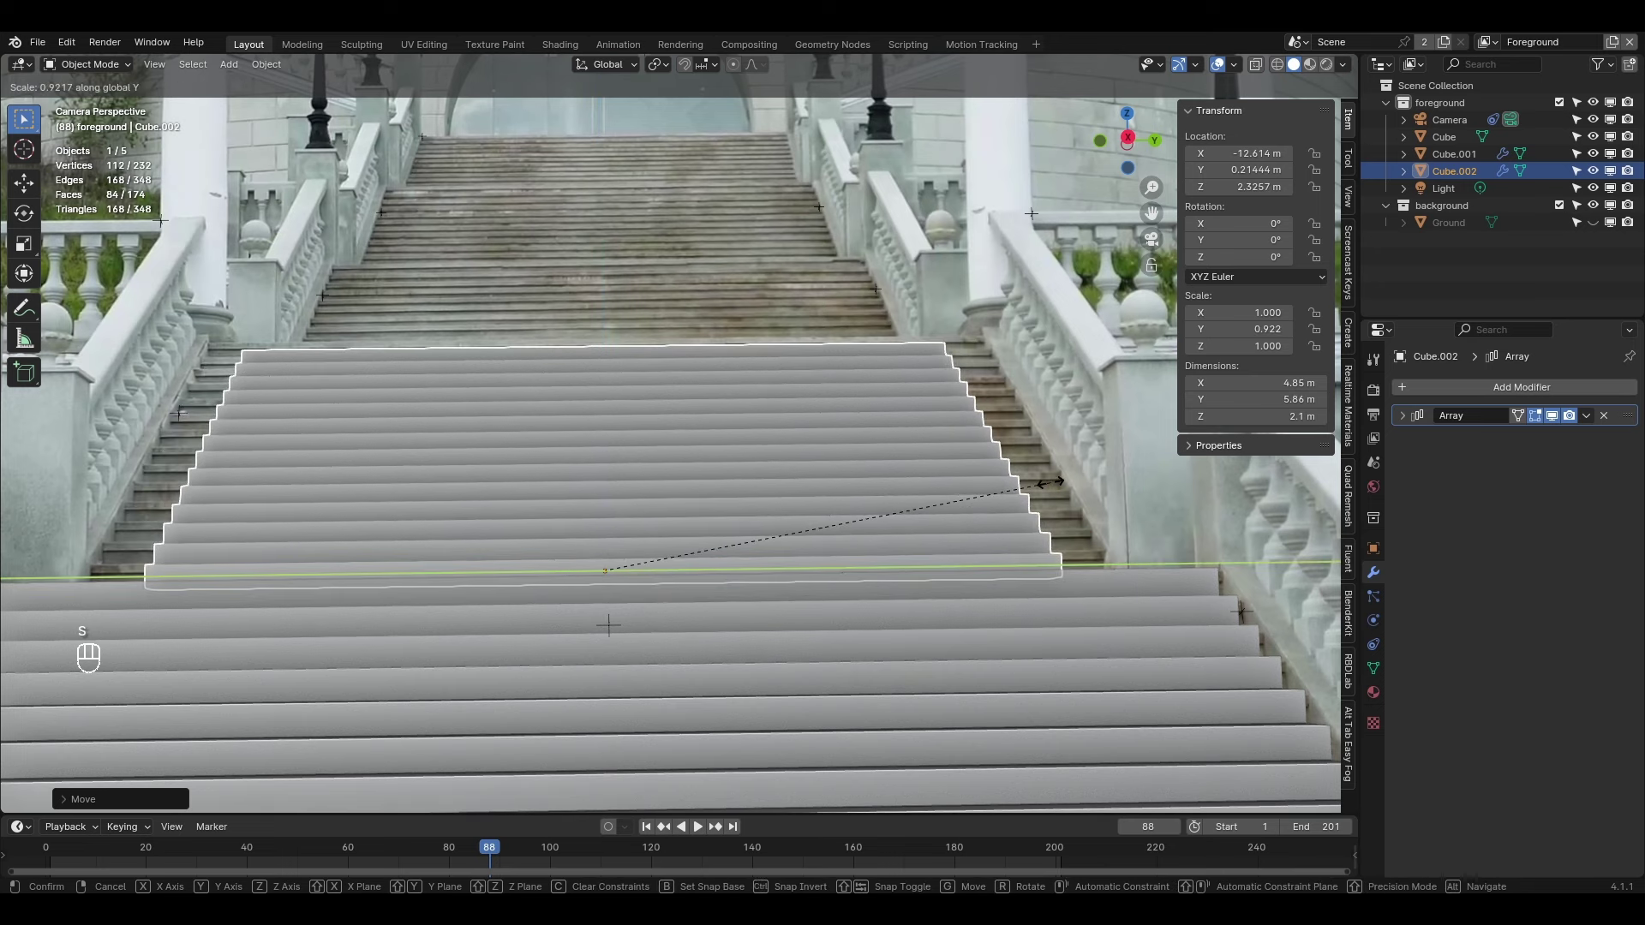
# Narrow and slightly lengthen the upper flight to match the photo's steps
pyautogui.moveTo(569, 481); pyautogui.dragTo(924, 504)
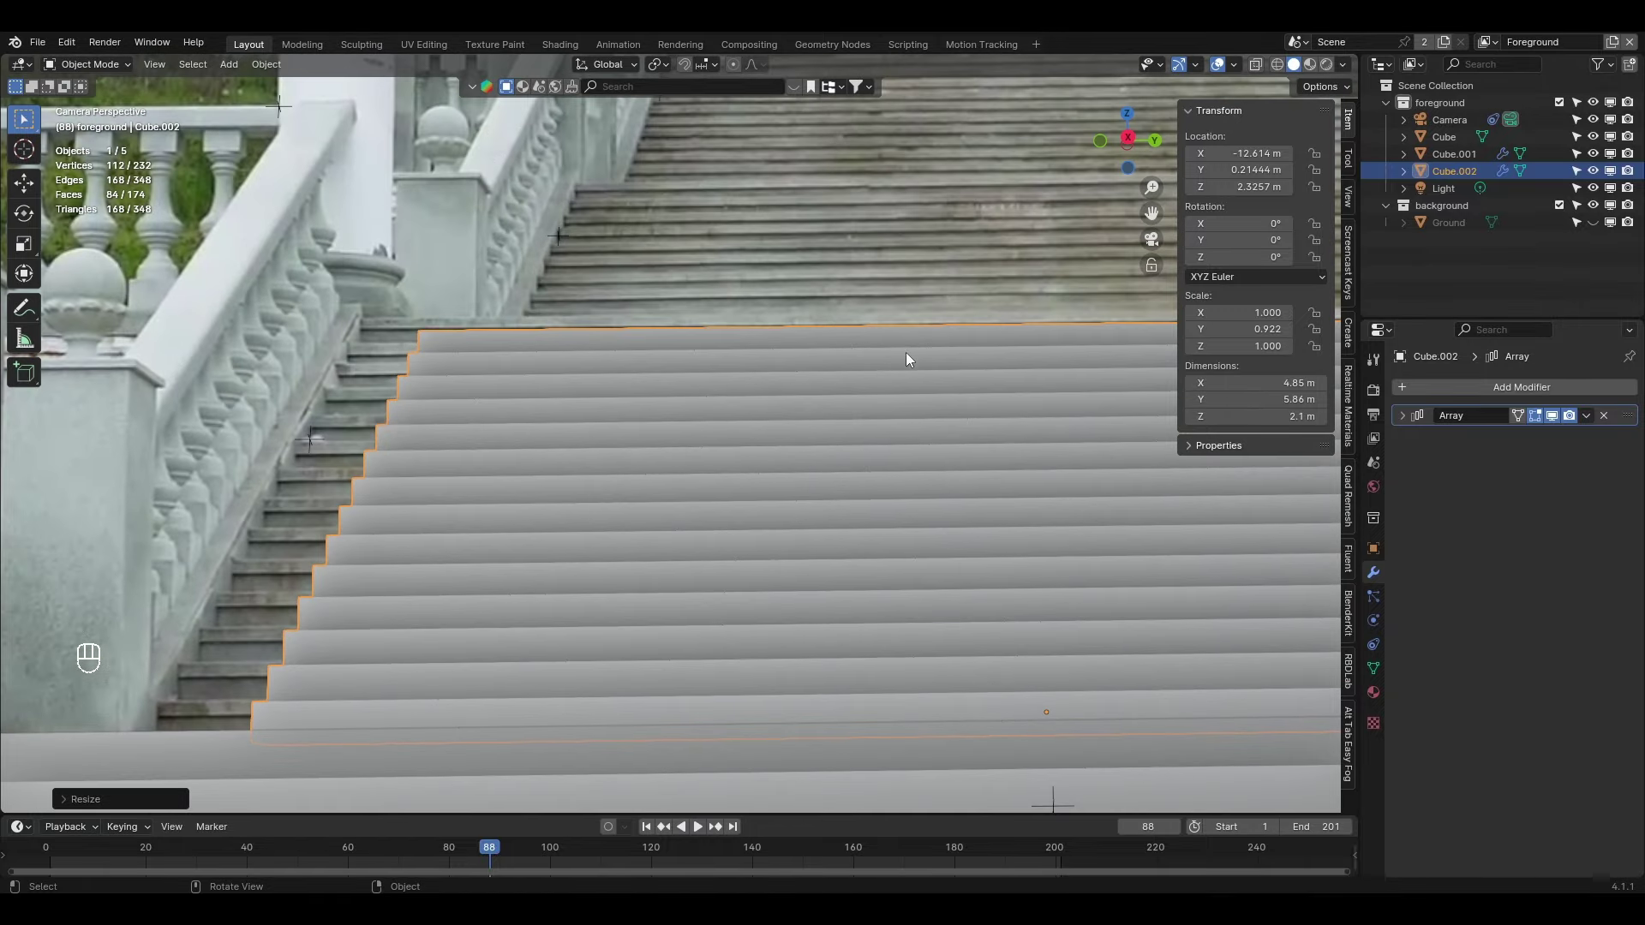
pyautogui.press('s')
pyautogui.press('s')
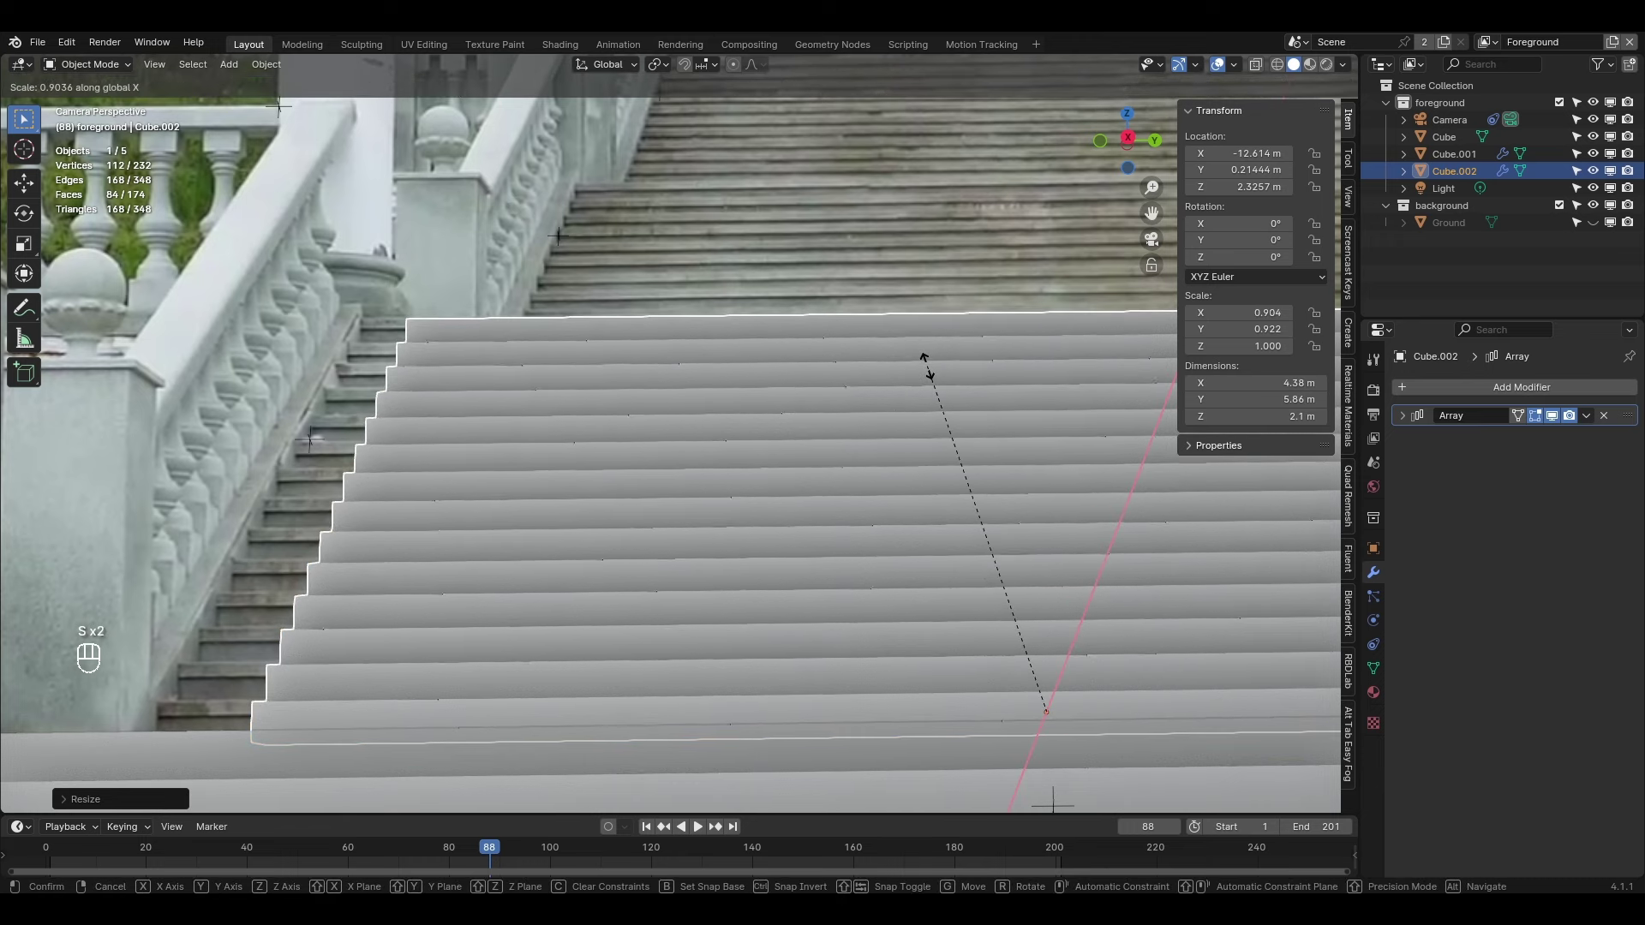
pyautogui.press('s')
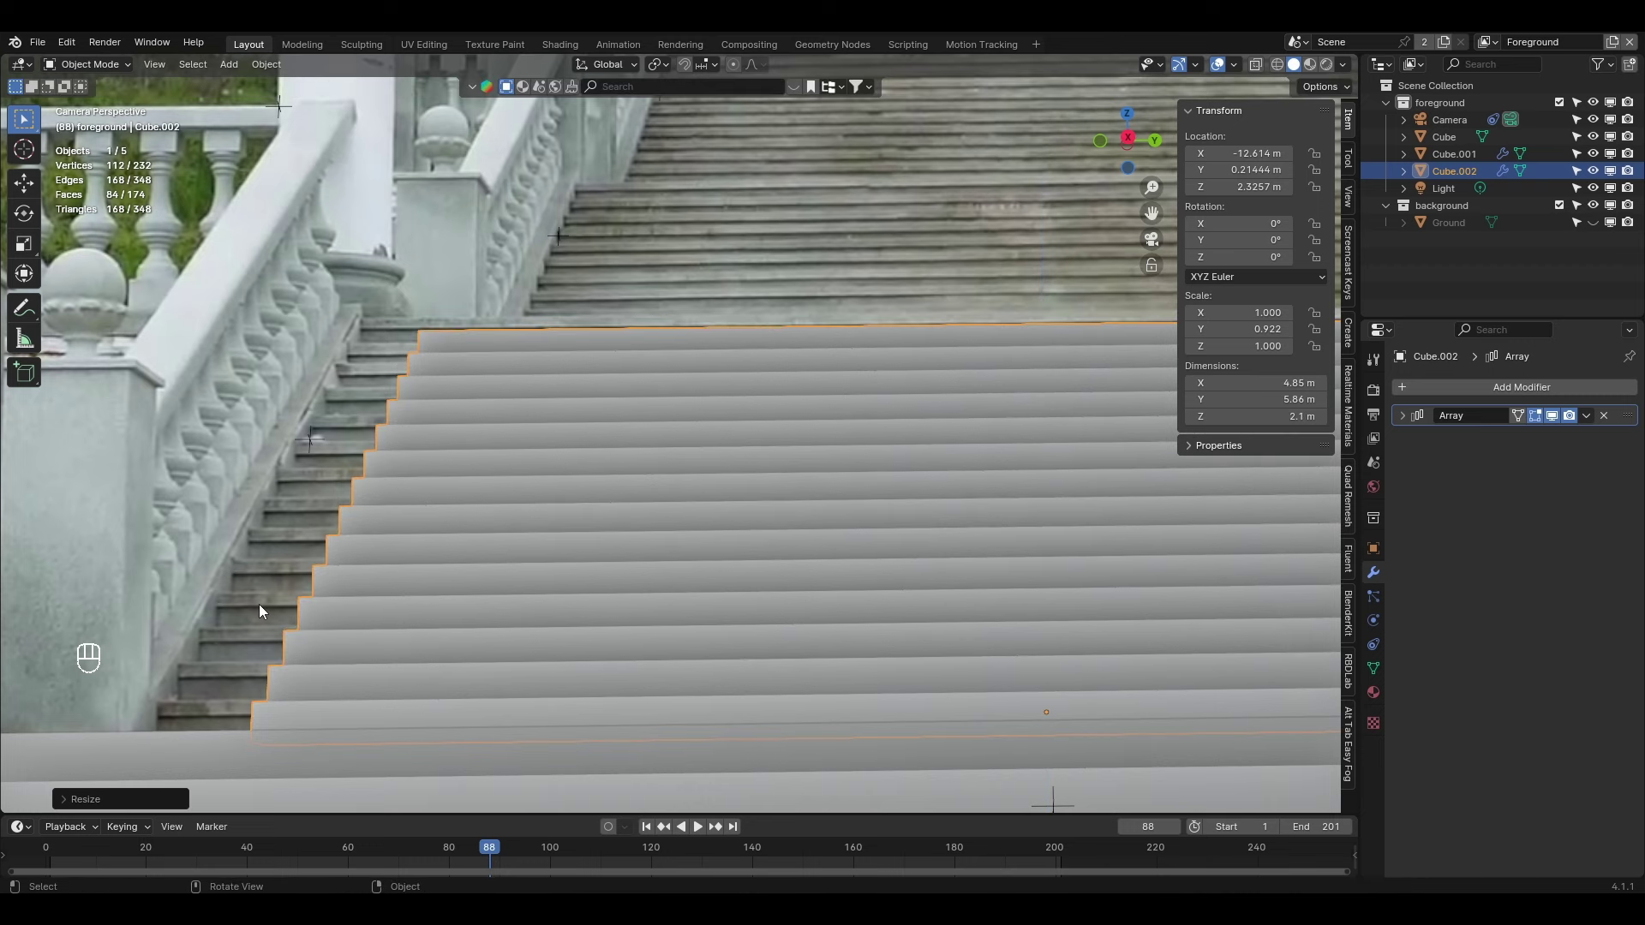
pyautogui.press('s')
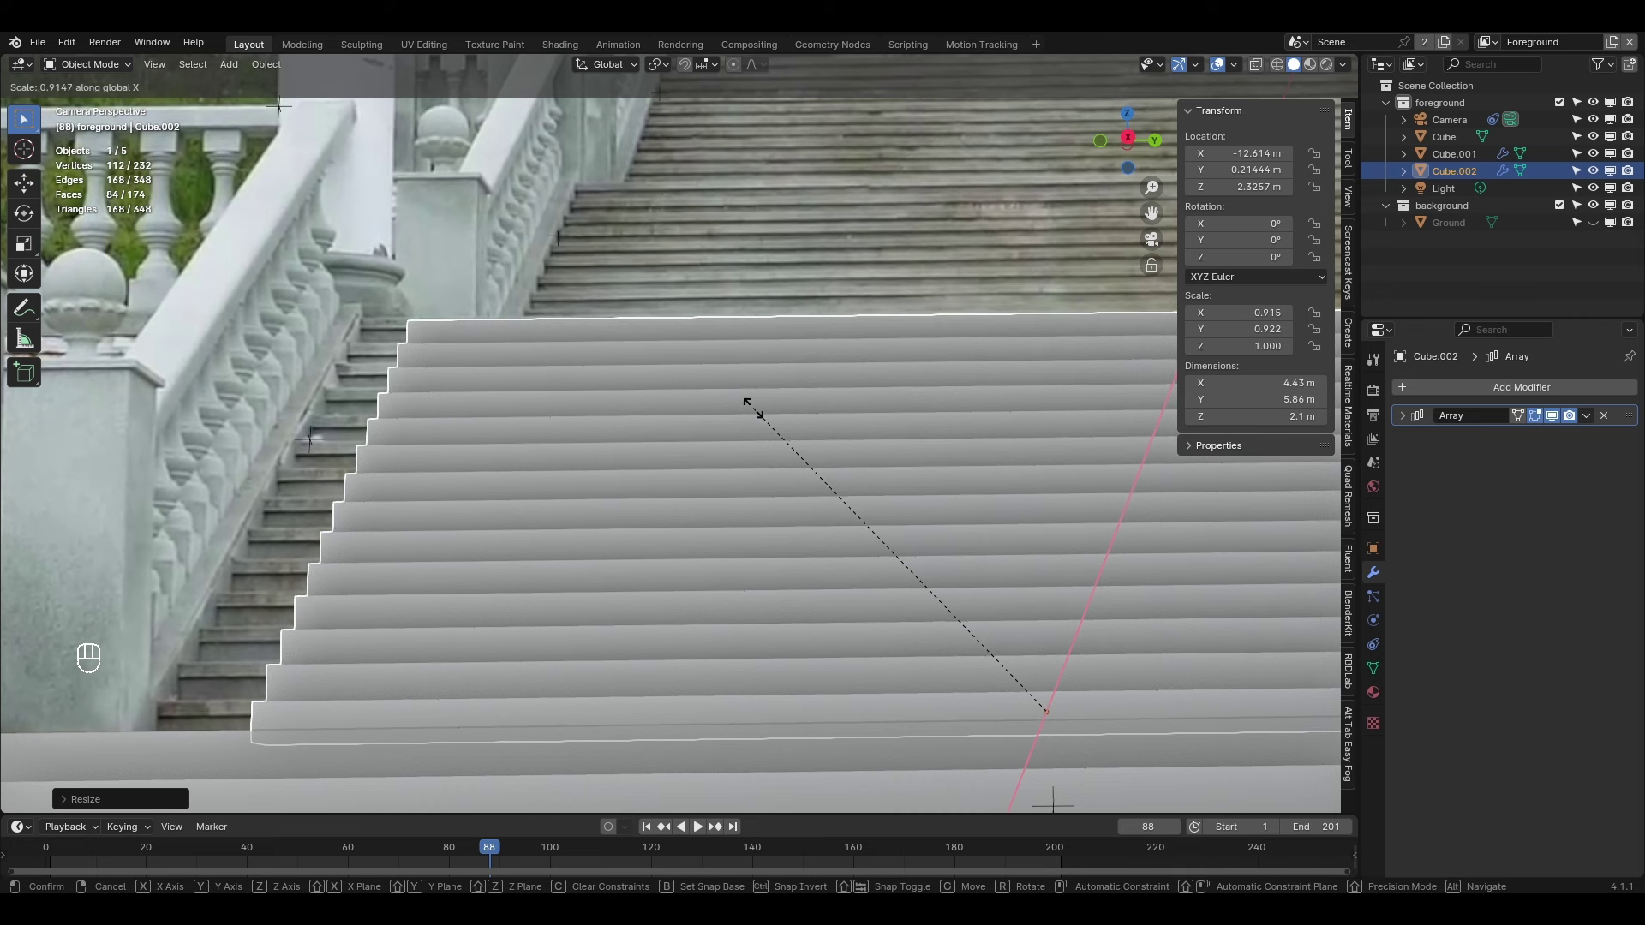
pyautogui.press('s')
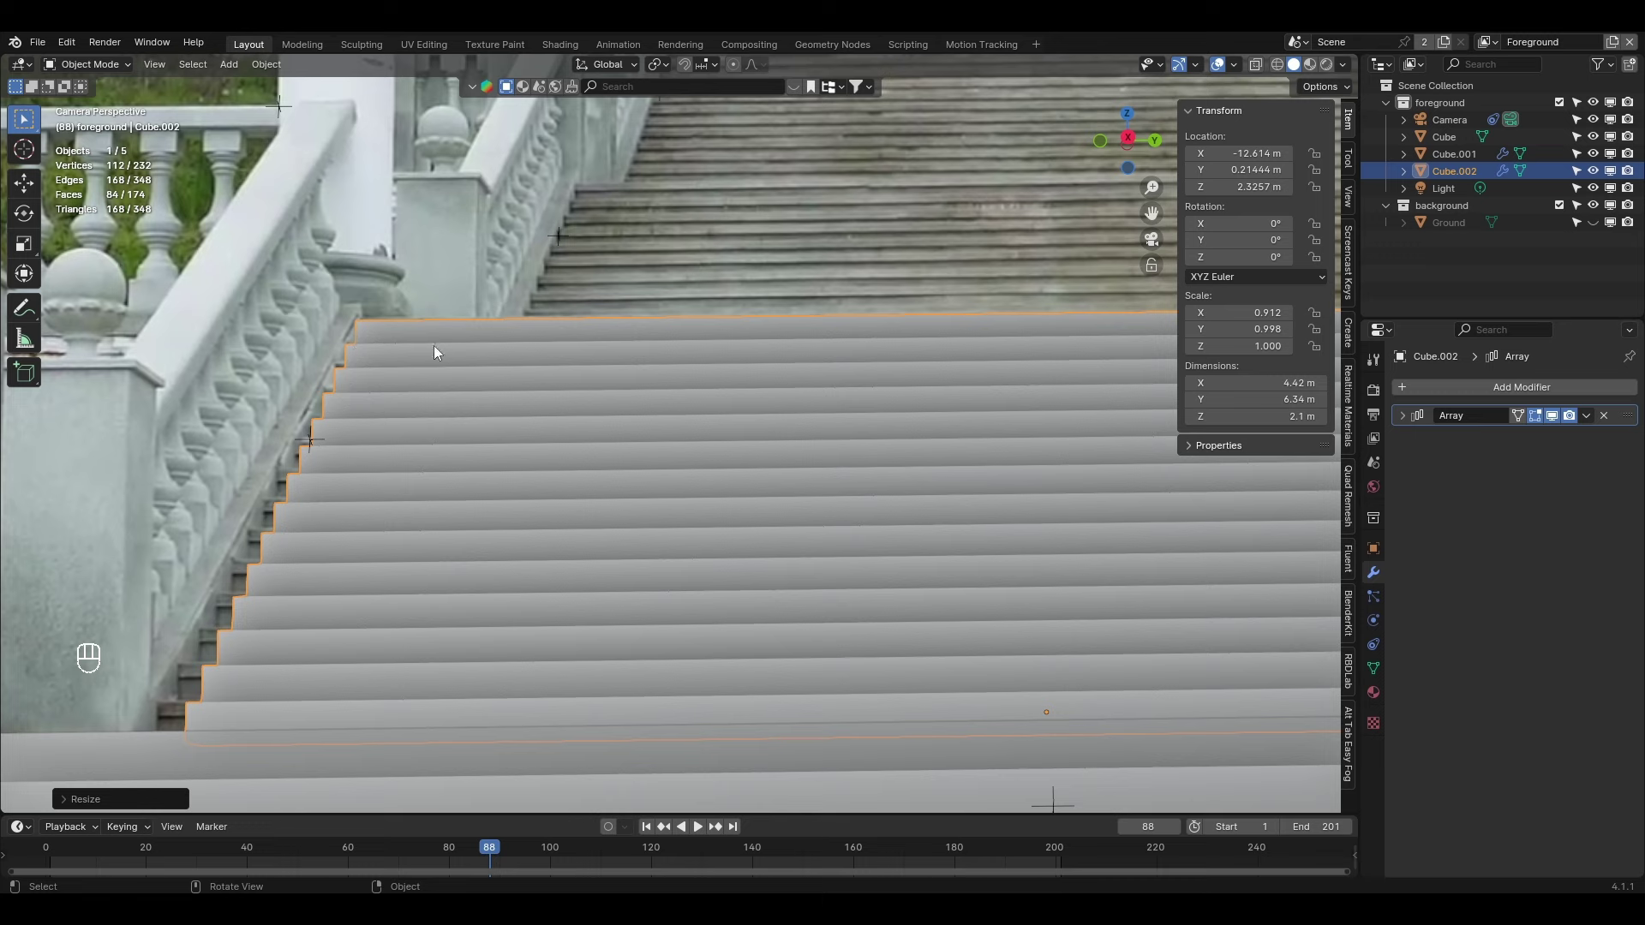
pyautogui.middleClick(959, 424)
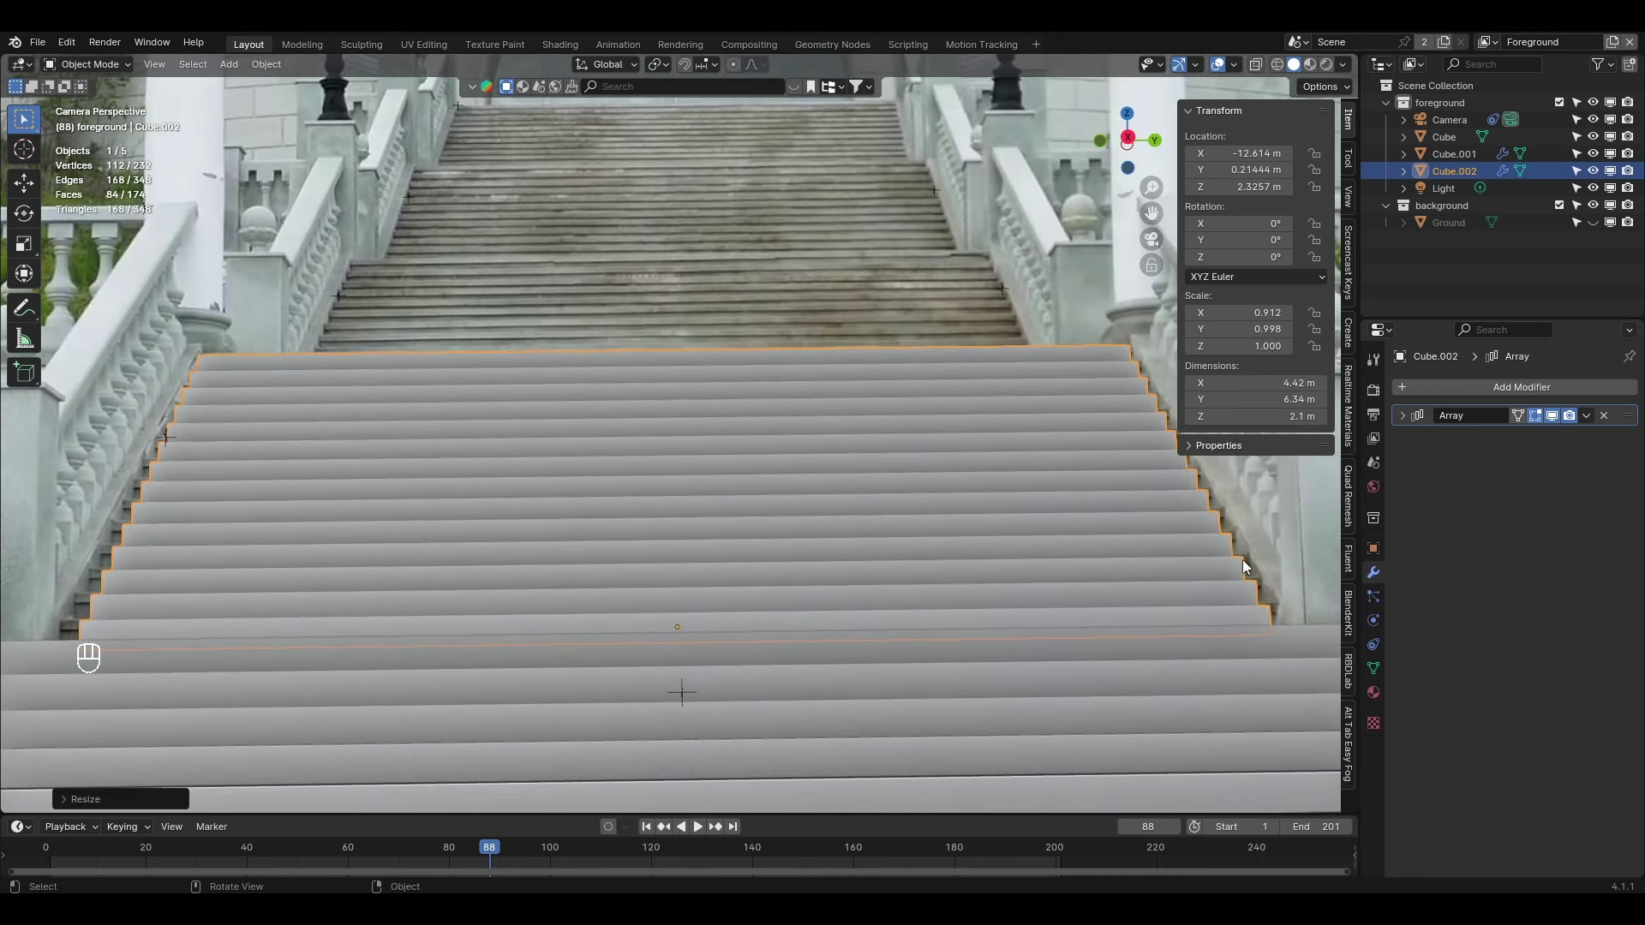
# Fine-tune the upper flight's scale and position with repeated small adjustments
pyautogui.press('s')
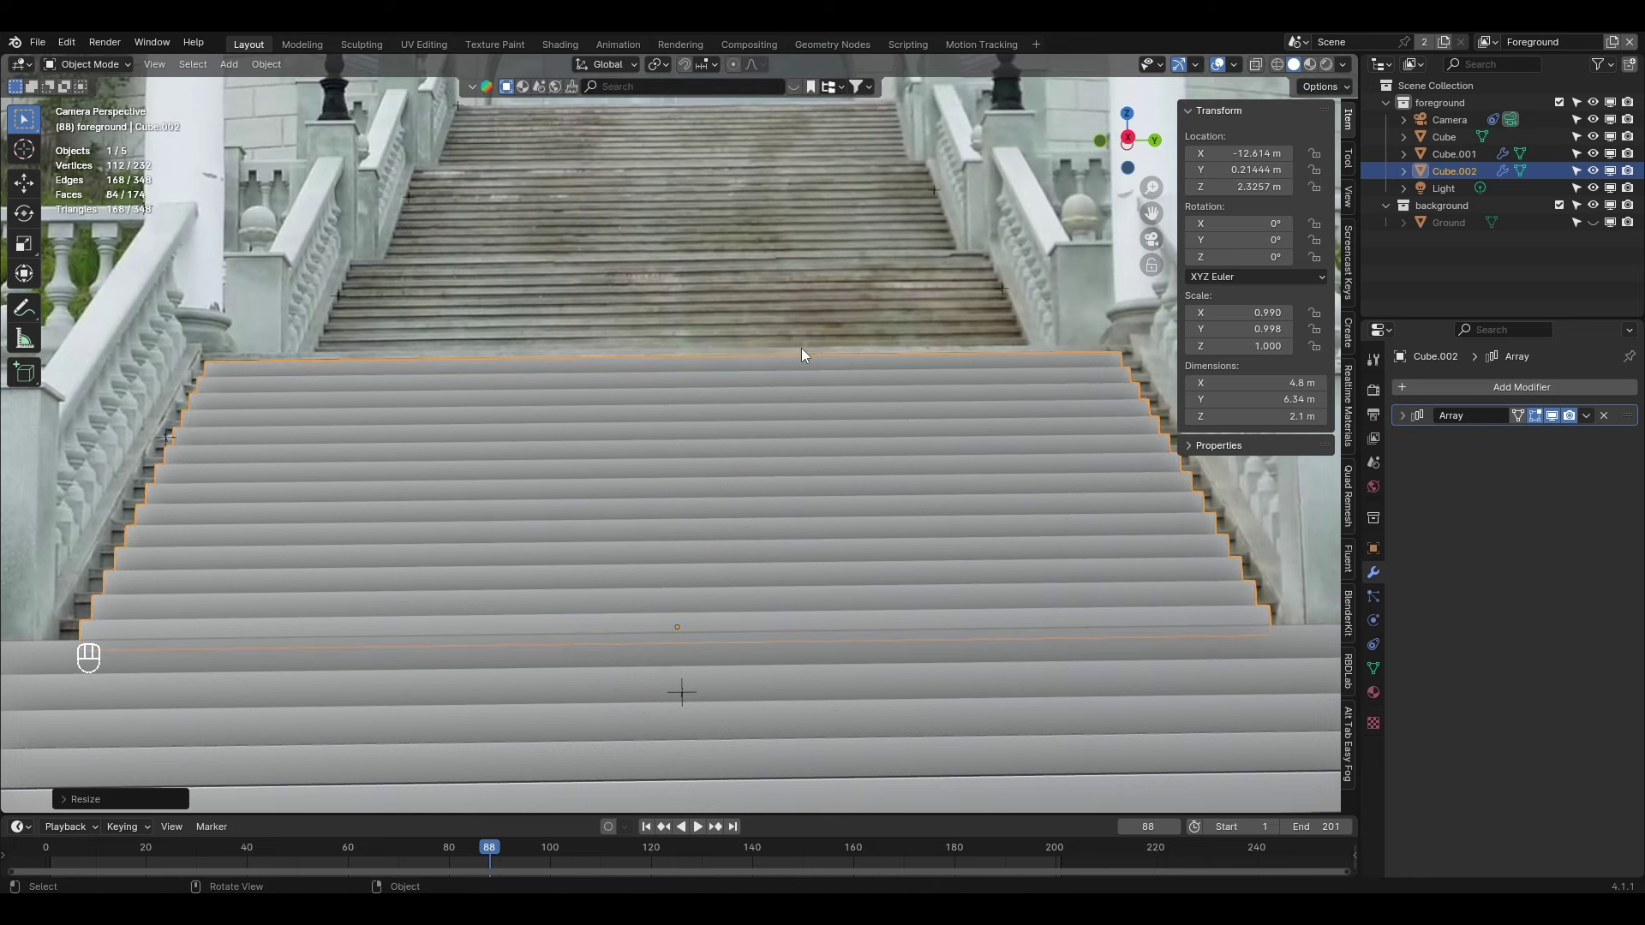
pyautogui.press('s')
pyautogui.press('s')
pyautogui.press('s')
pyautogui.press('s')
pyautogui.press('g')
pyautogui.press('s')
pyautogui.press('s')
pyautogui.press('s')
pyautogui.press('g')
pyautogui.press('s')
pyautogui.moveTo(765, 325); pyautogui.dragTo(780, 248)
# Play the tracking, stop at frame 121 and zoom around the camera frame to inspect the stairs
pyautogui.press('space')
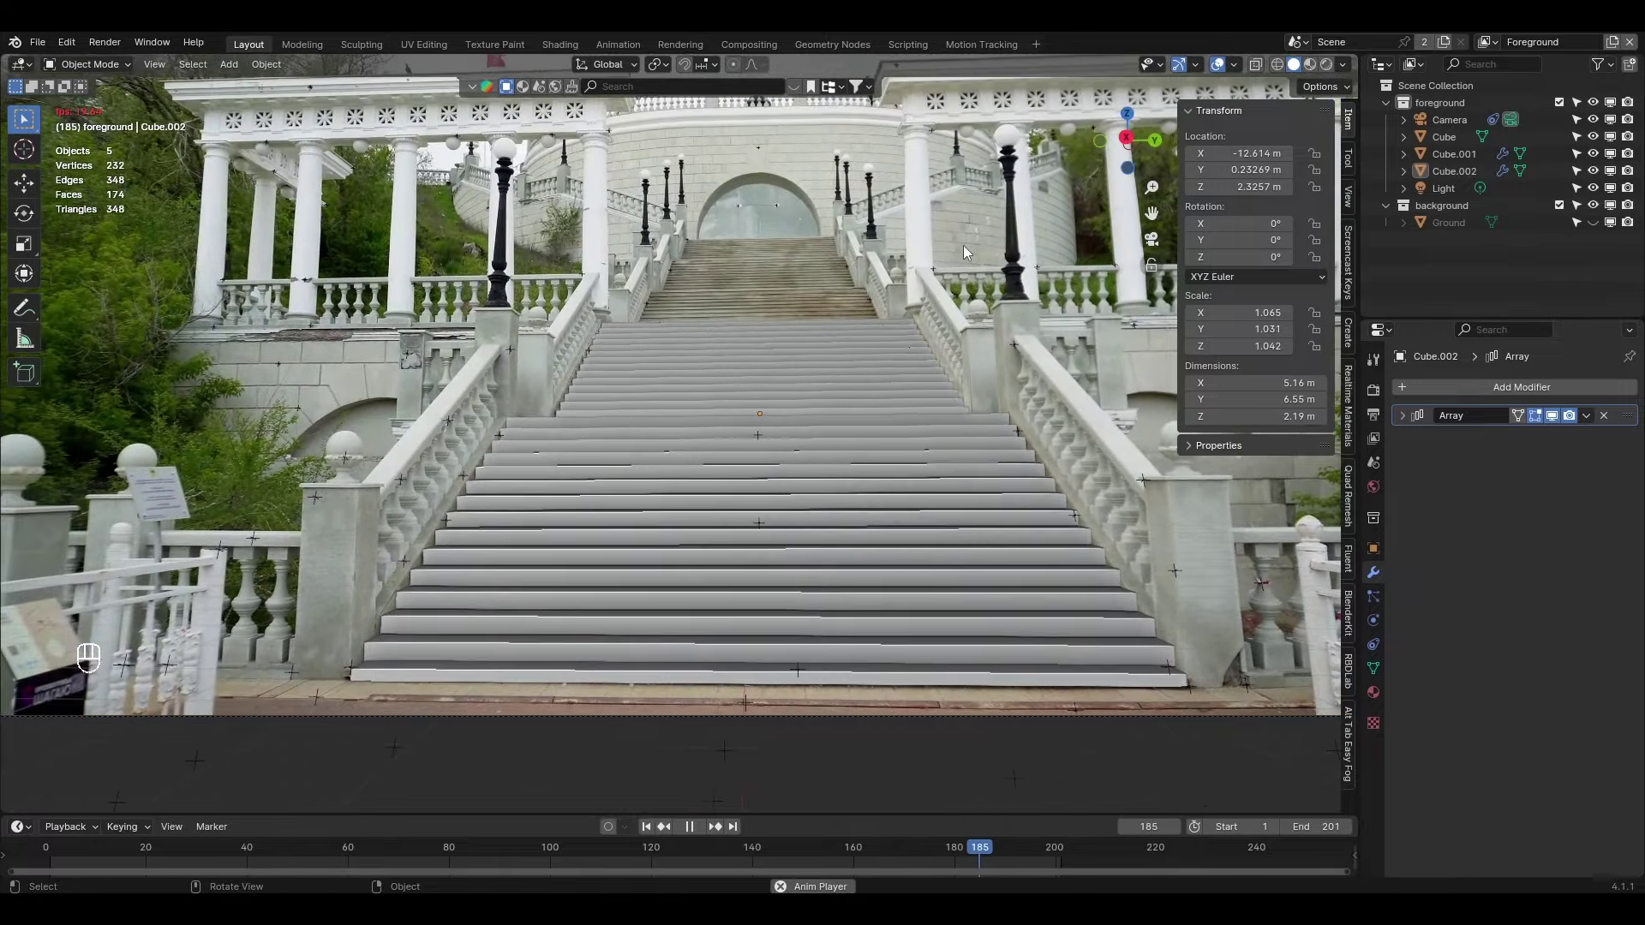
pyautogui.moveTo(560, 294); pyautogui.dragTo(566, 408)
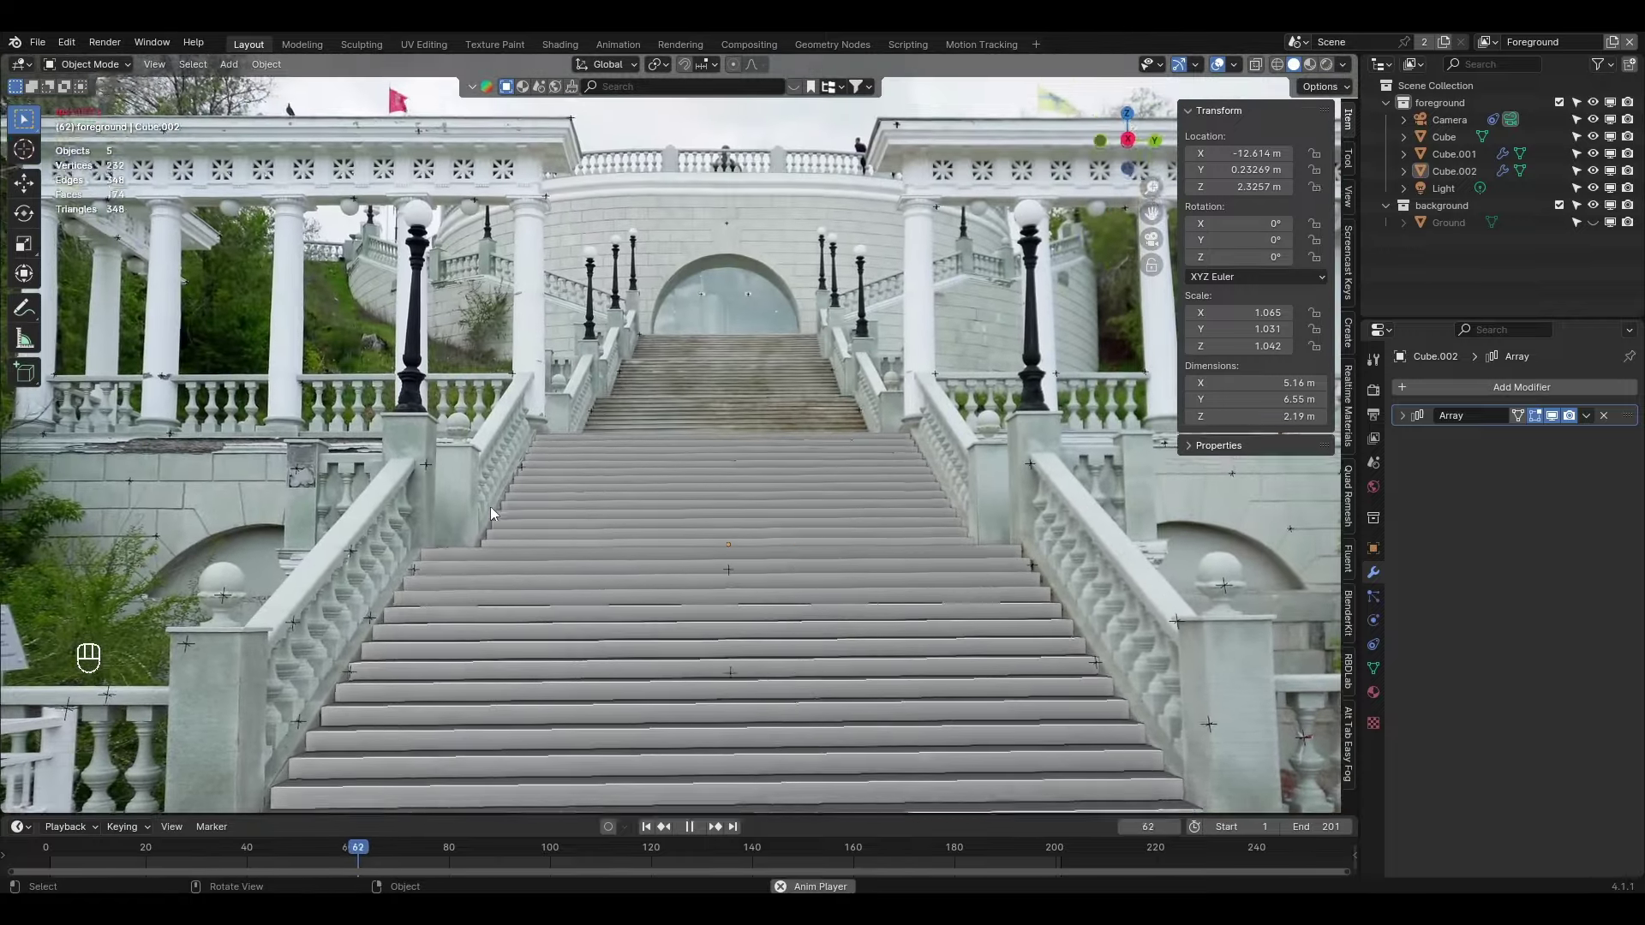
pyautogui.press('space')
pyautogui.moveTo(623, 855); pyautogui.dragTo(659, 835)
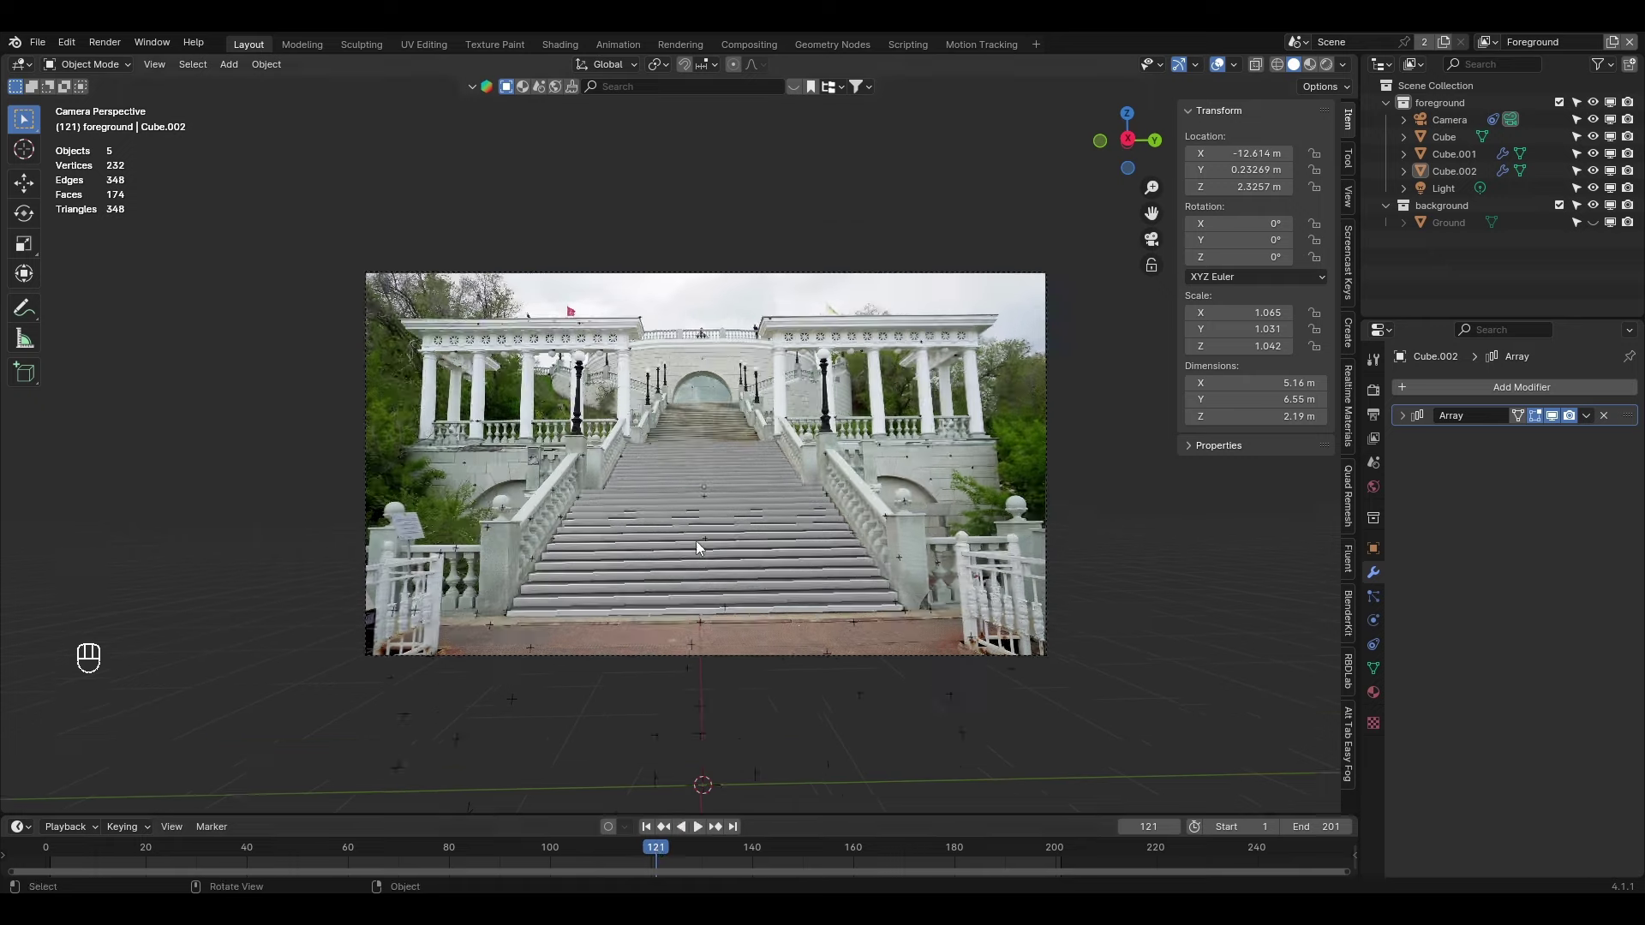
pyautogui.moveTo(755, 610); pyautogui.dragTo(679, 605)
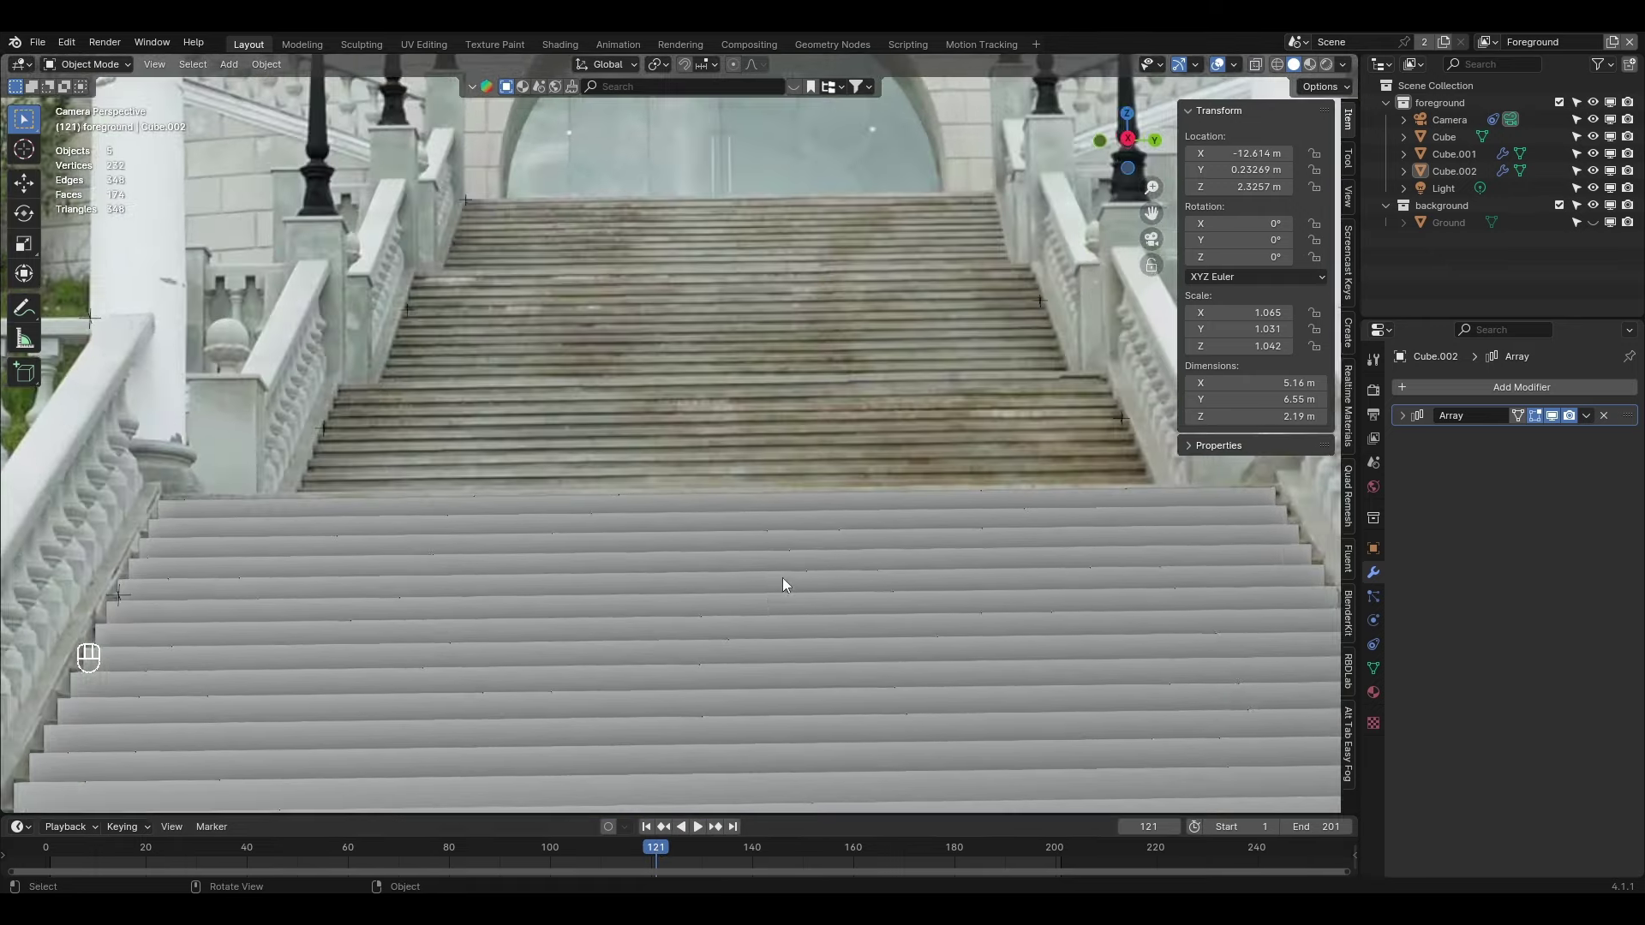
# With X-ray shading, scale and slide the upper stairs so their steps line up at frame 77
pyautogui.moveTo(774, 603); pyautogui.dragTo(810, 488)
pyautogui.press('alt+z')
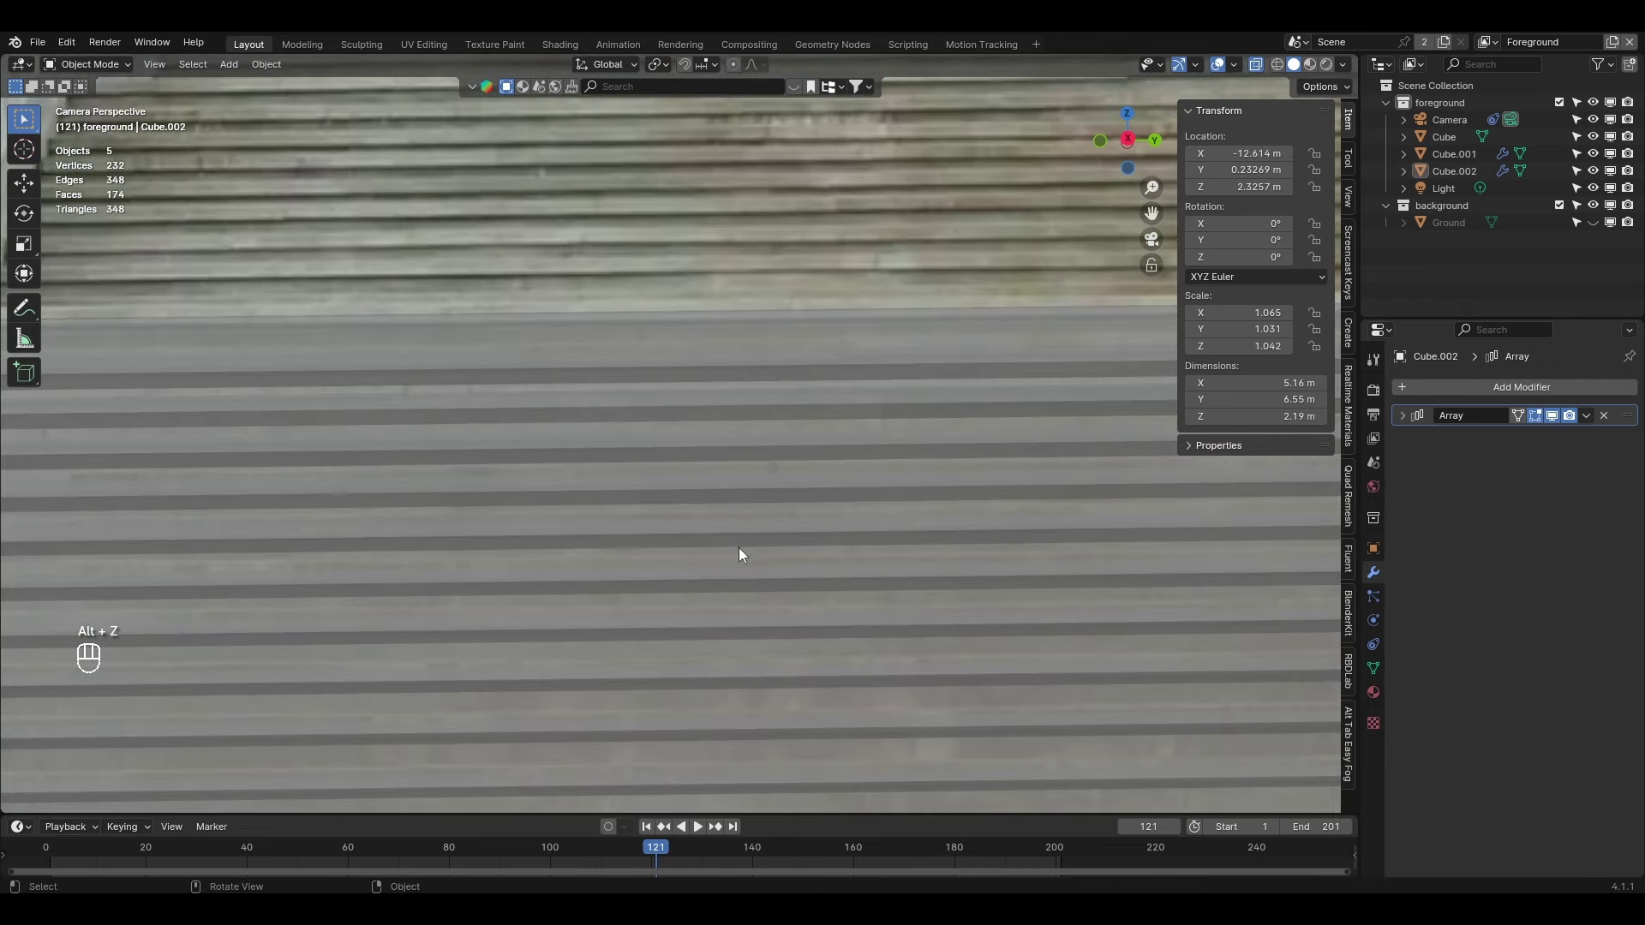
pyautogui.press('s')
pyautogui.press('s')
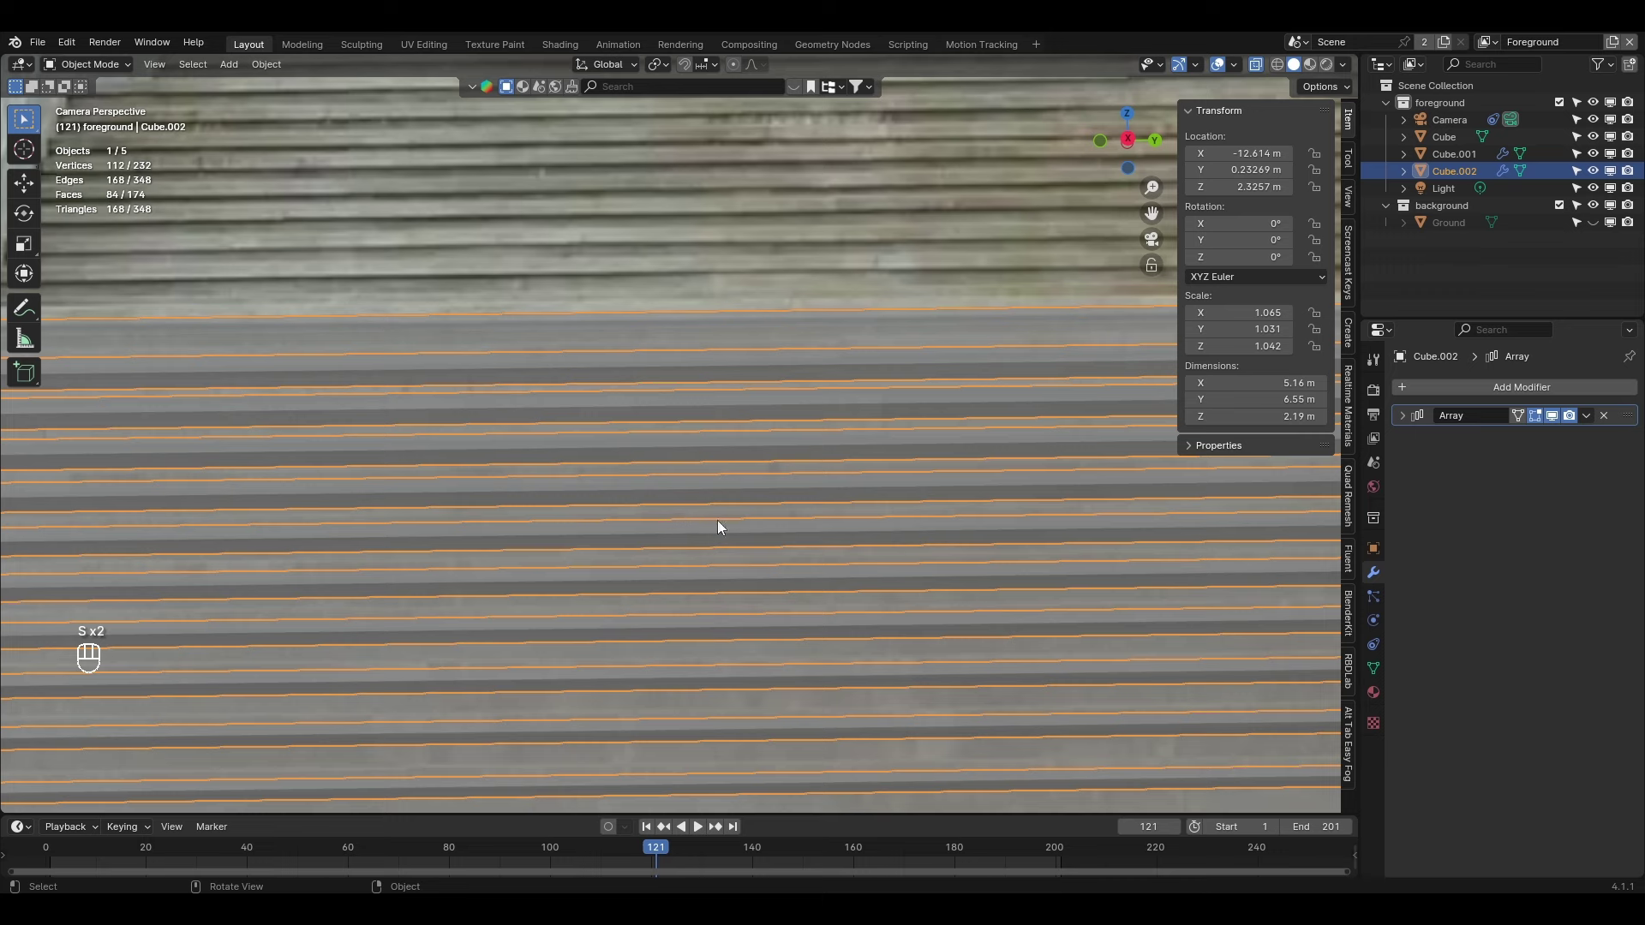
pyautogui.moveTo(1243, 72); pyautogui.dragTo(900, 265)
pyautogui.press('s')
pyautogui.middleClick(890, 368)
pyautogui.press('g')
pyautogui.press('g')
pyautogui.press('g')
pyautogui.moveTo(482, 574); pyautogui.dragTo(828, 506)
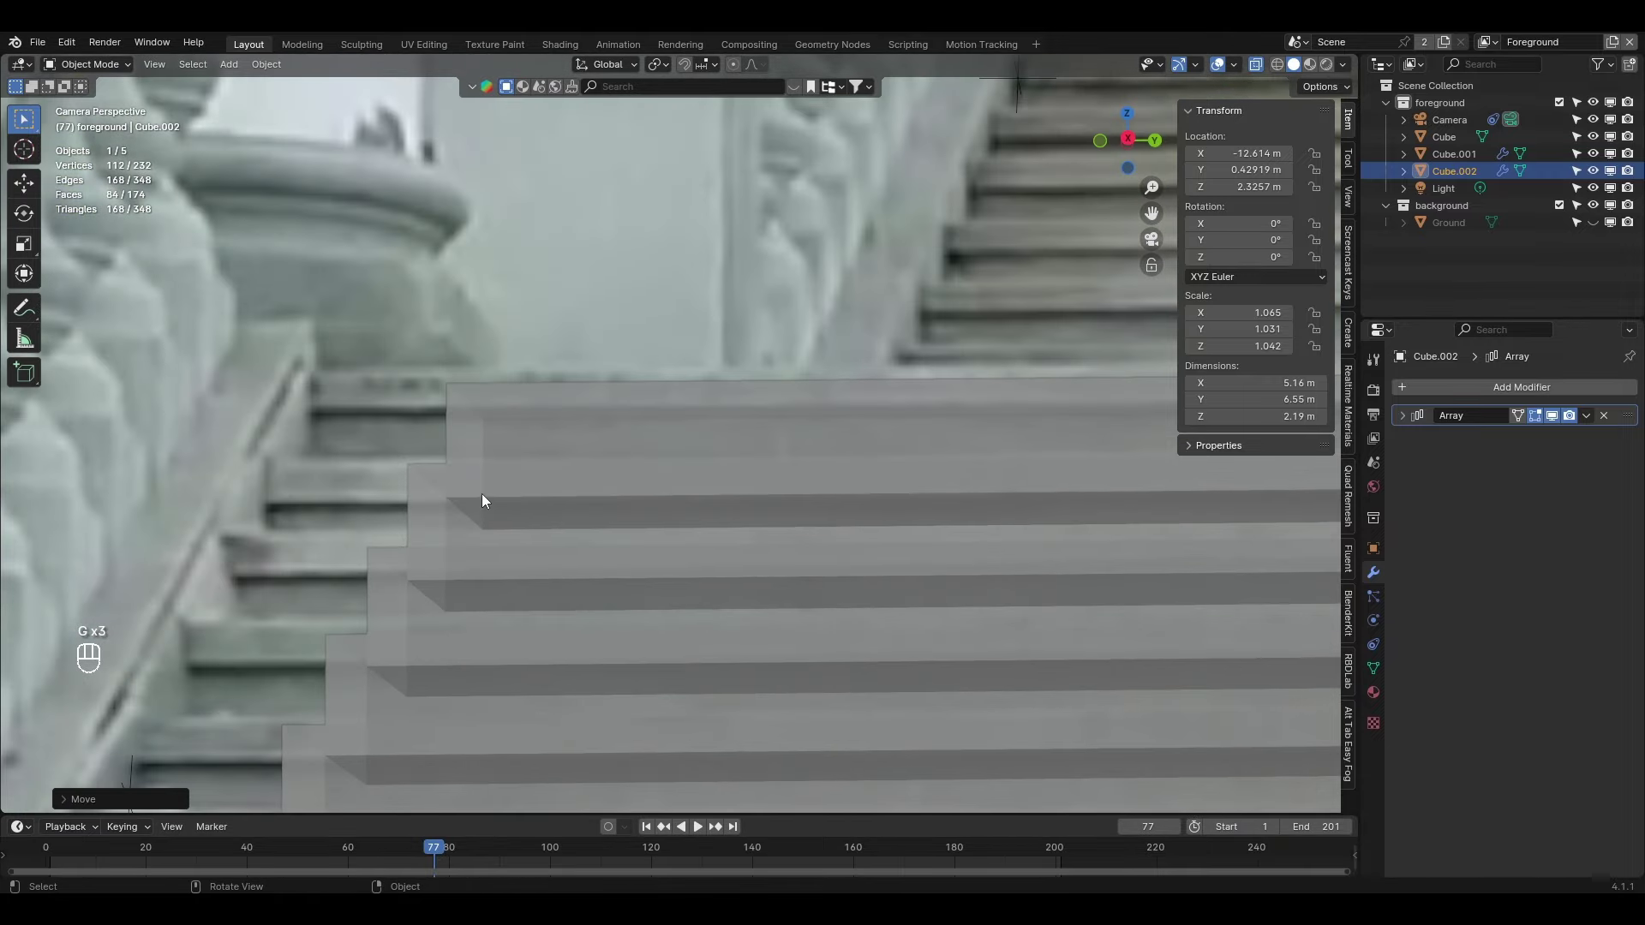
# Resize the stairs' height and depth and nudge them into place
pyautogui.press('s')
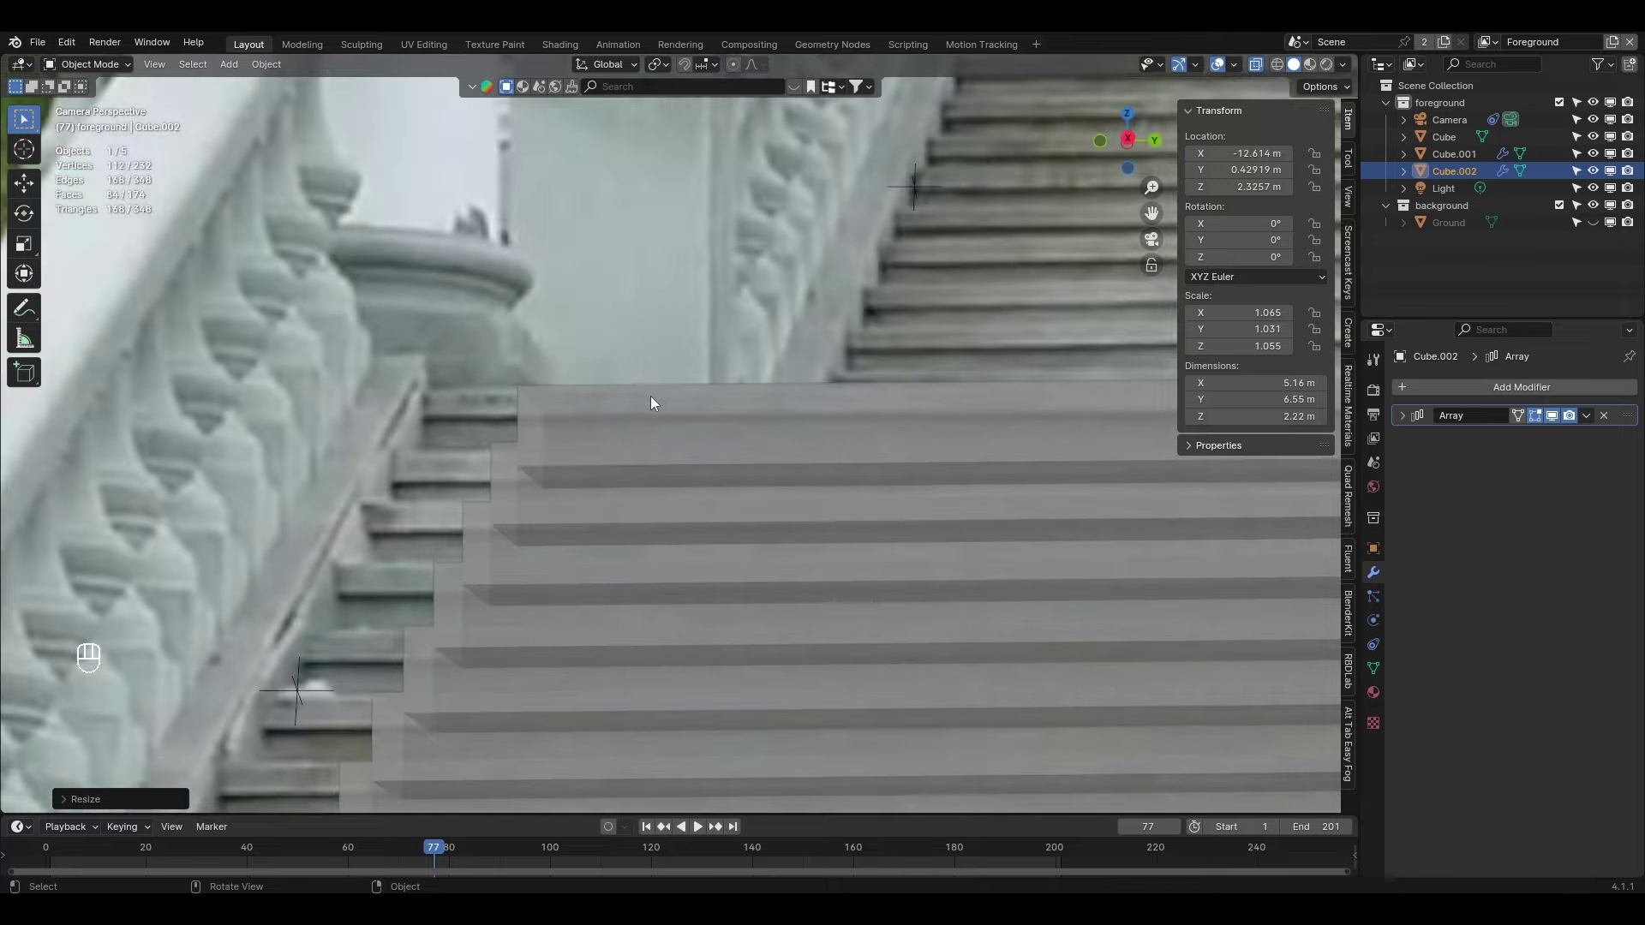
pyautogui.moveTo(605, 509); pyautogui.dragTo(640, 343)
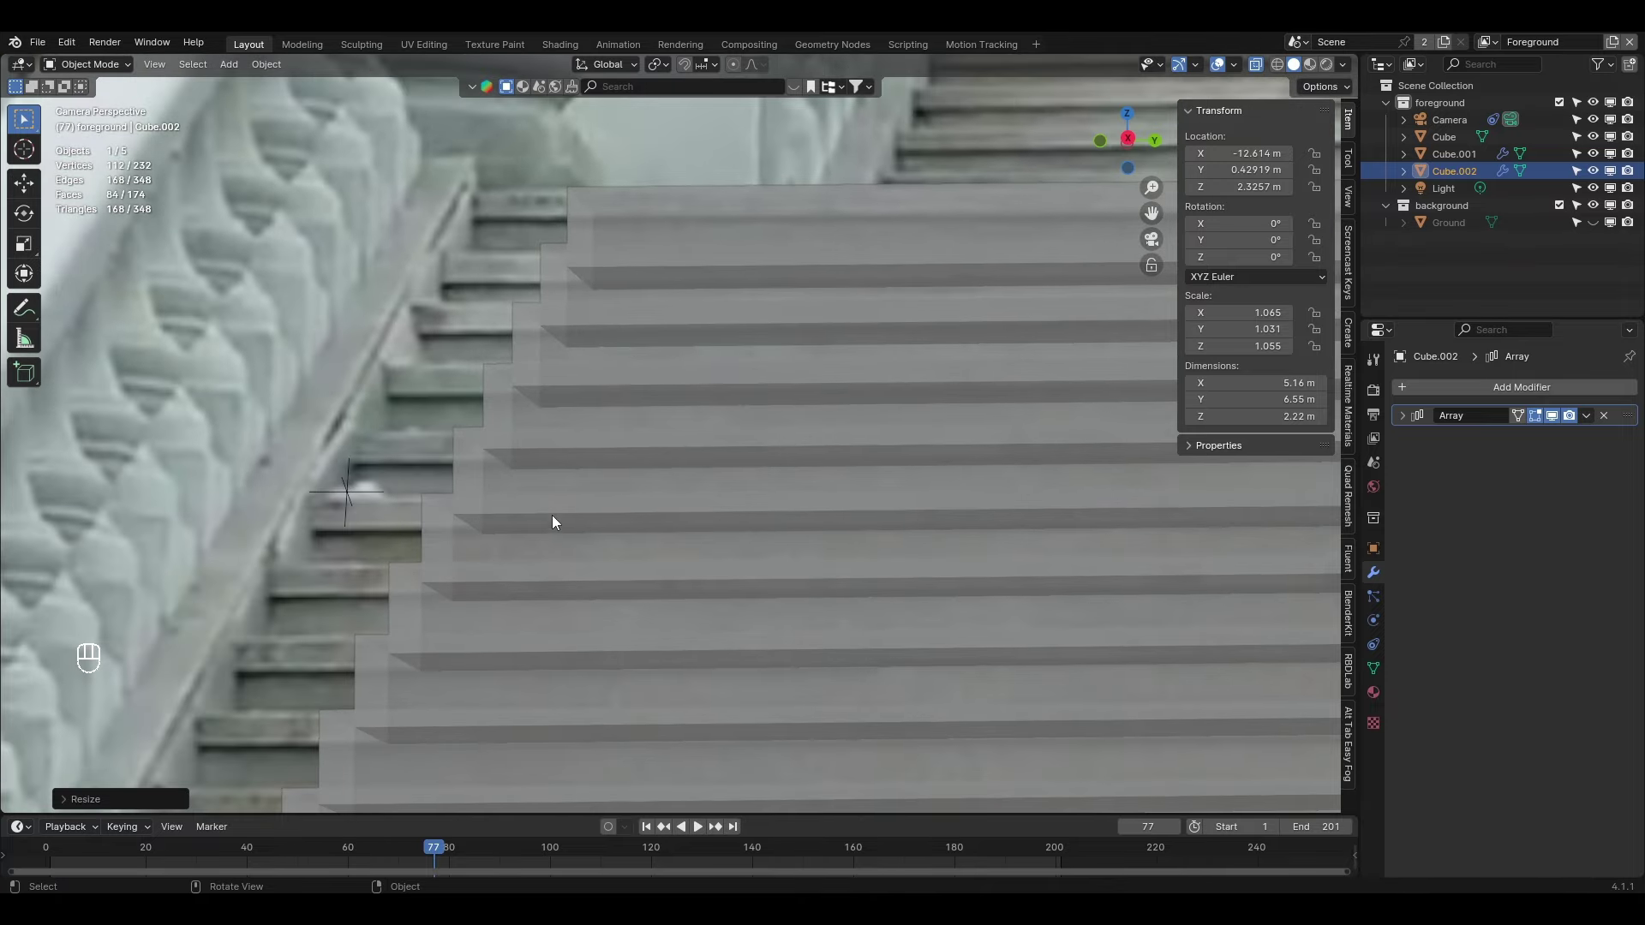
pyautogui.moveTo(786, 444); pyautogui.dragTo(569, 447)
pyautogui.press('s')
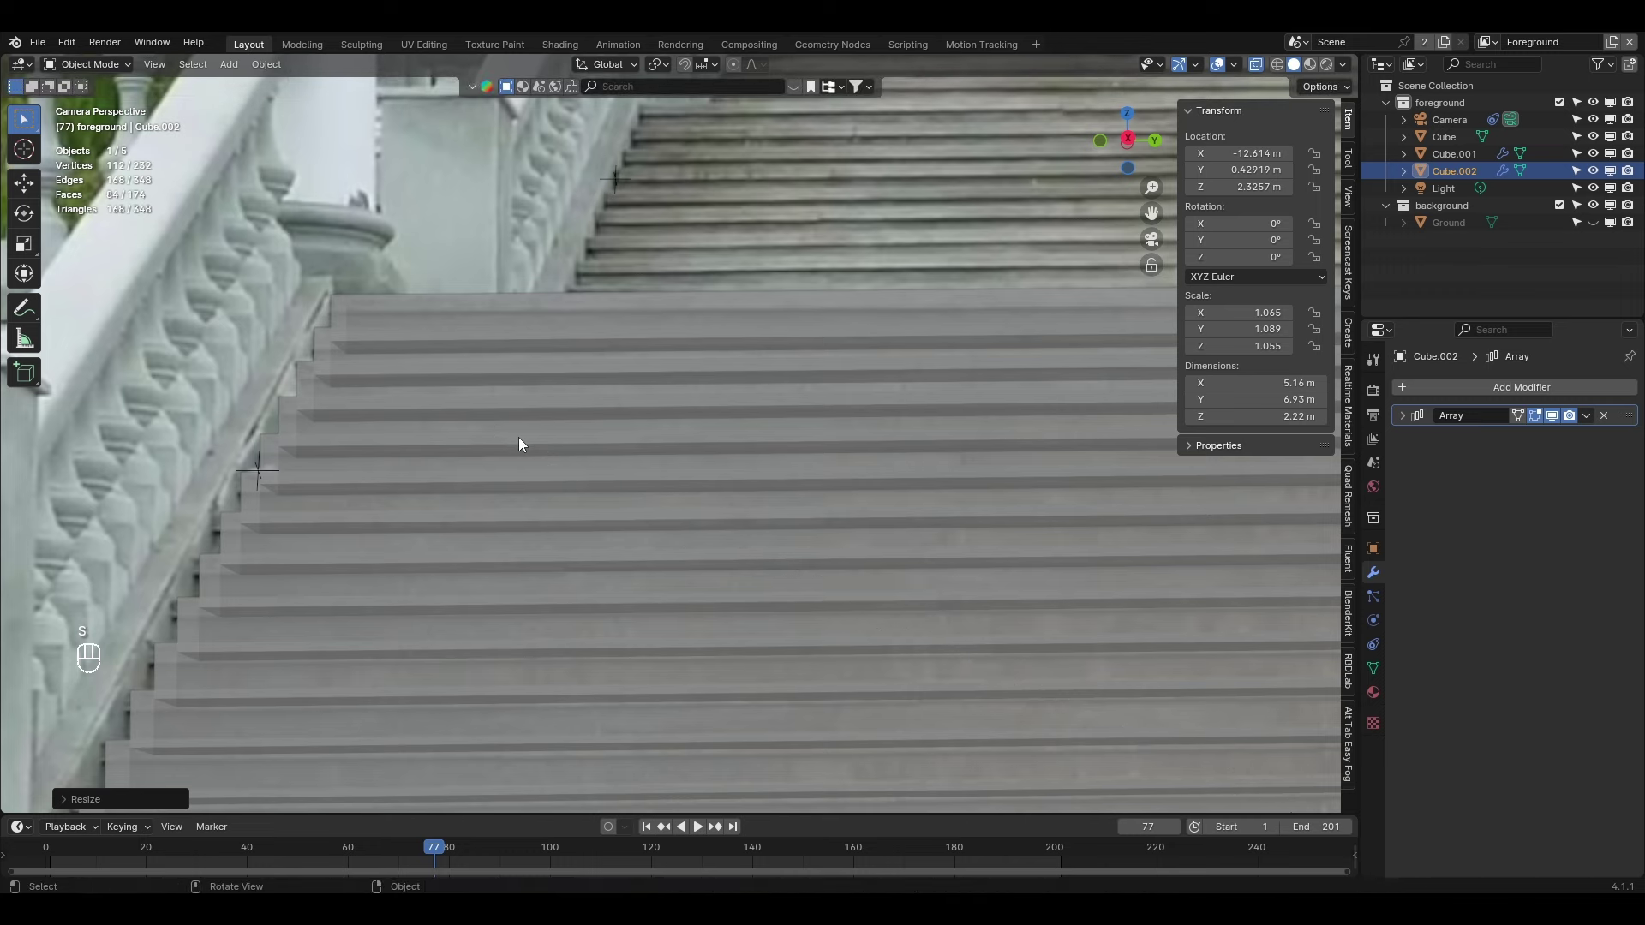
pyautogui.press('g')
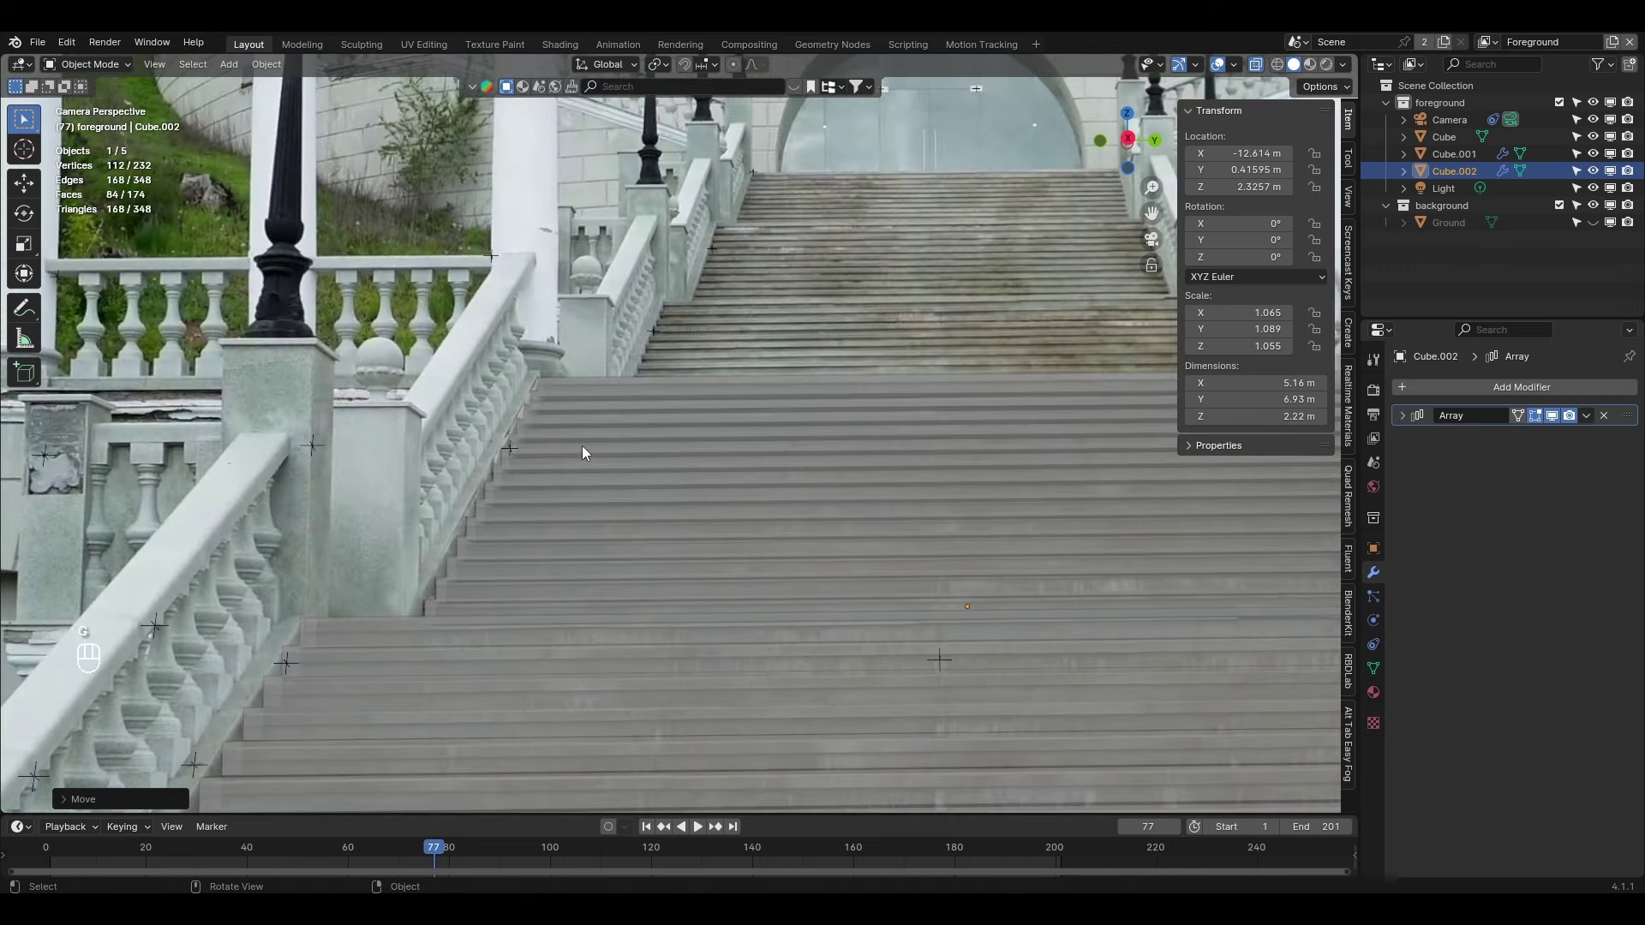
pyautogui.press('alt+z')
# Zoom out and switch to front view to see both stair flights together
pyautogui.moveTo(800, 464); pyautogui.dragTo(447, 483)
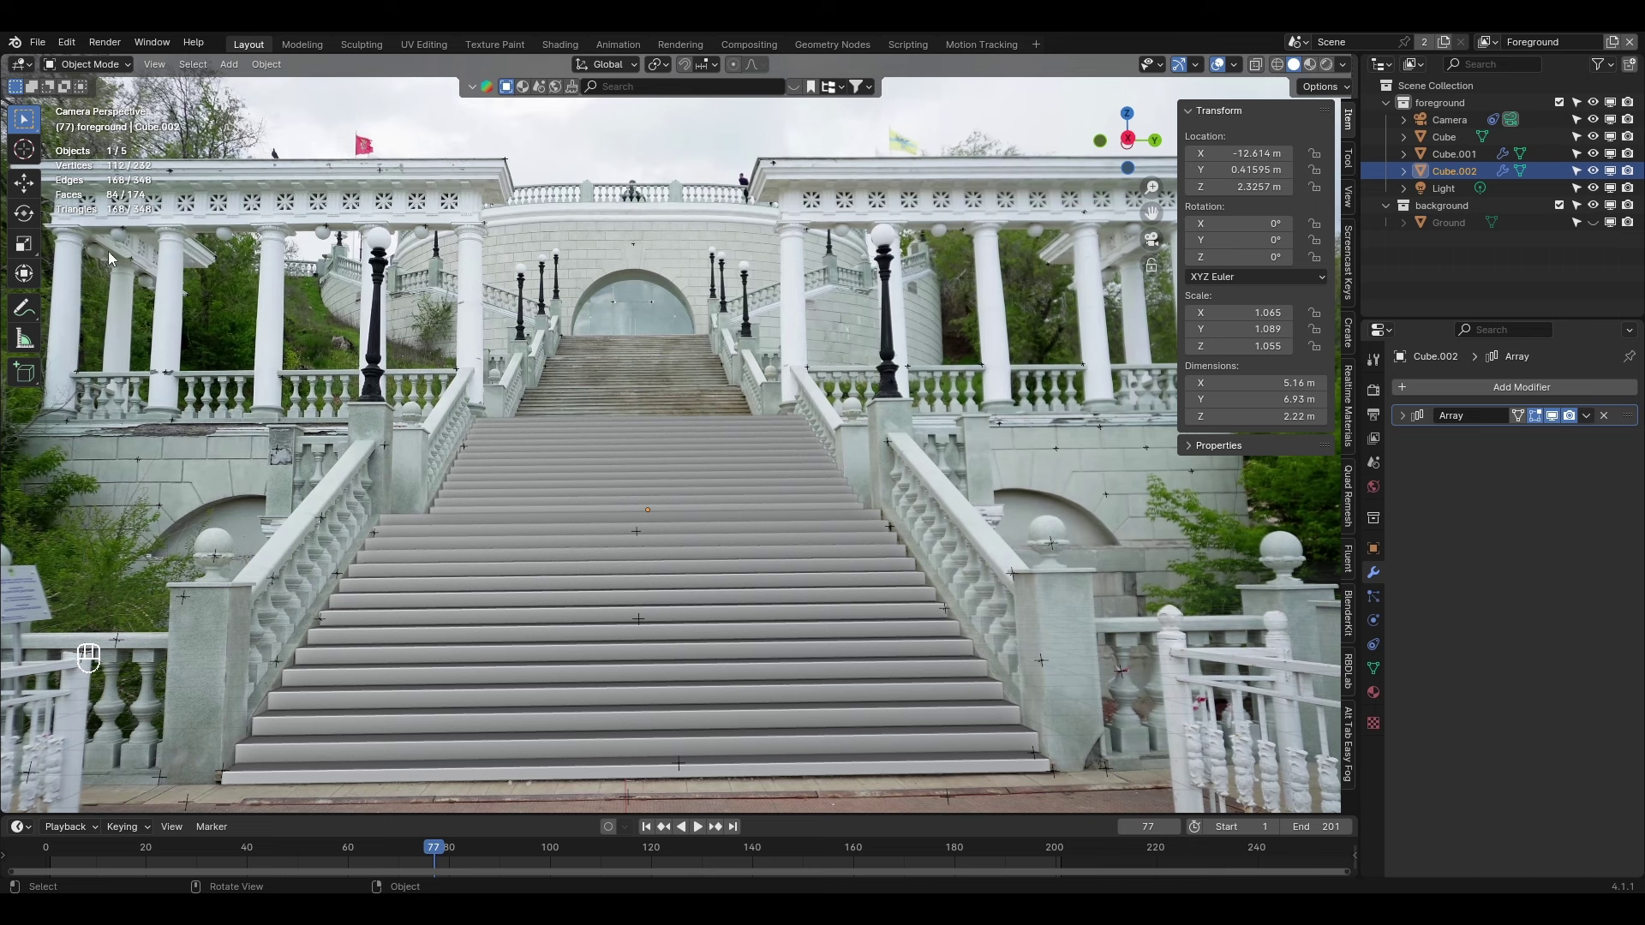
pyautogui.moveTo(567, 468); pyautogui.dragTo(530, 373)
pyautogui.moveTo(540, 372); pyautogui.dragTo(747, 424)
pyautogui.press('KP_3')
pyautogui.press('KP_1')
pyautogui.moveTo(574, 450); pyautogui.dragTo(721, 531)
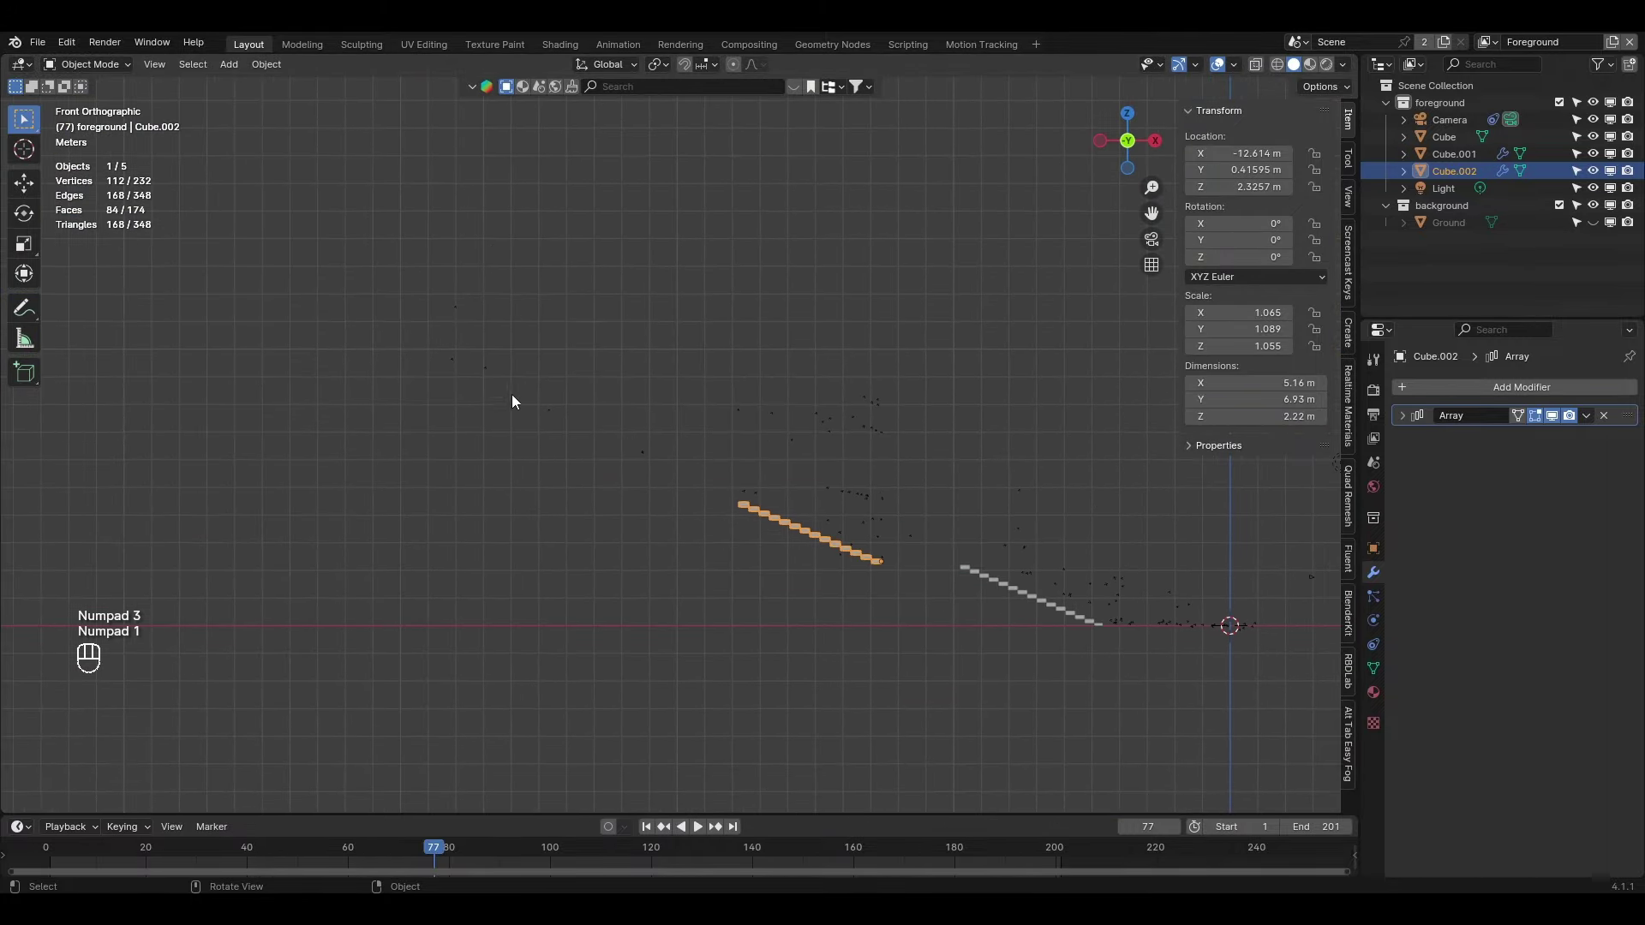
# Duplicate Cube.002 and slide the copy along X up the slope as a third stair flight
pyautogui.press('shift+d')
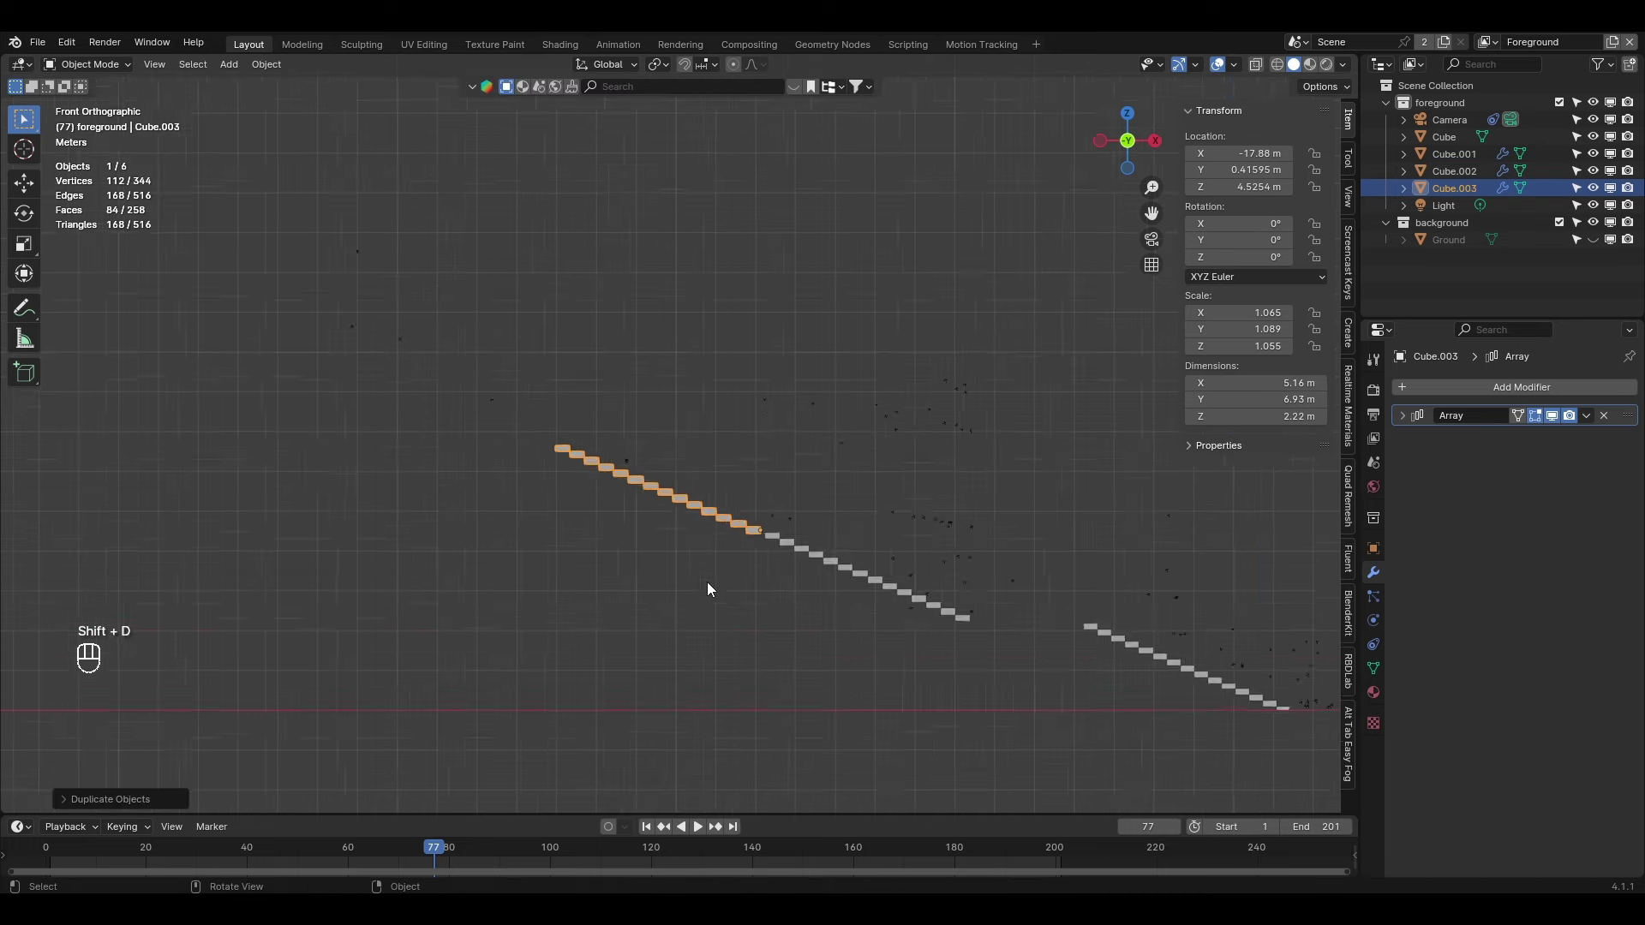
pyautogui.moveTo(982, 667); pyautogui.dragTo(908, 597)
pyautogui.press('g')
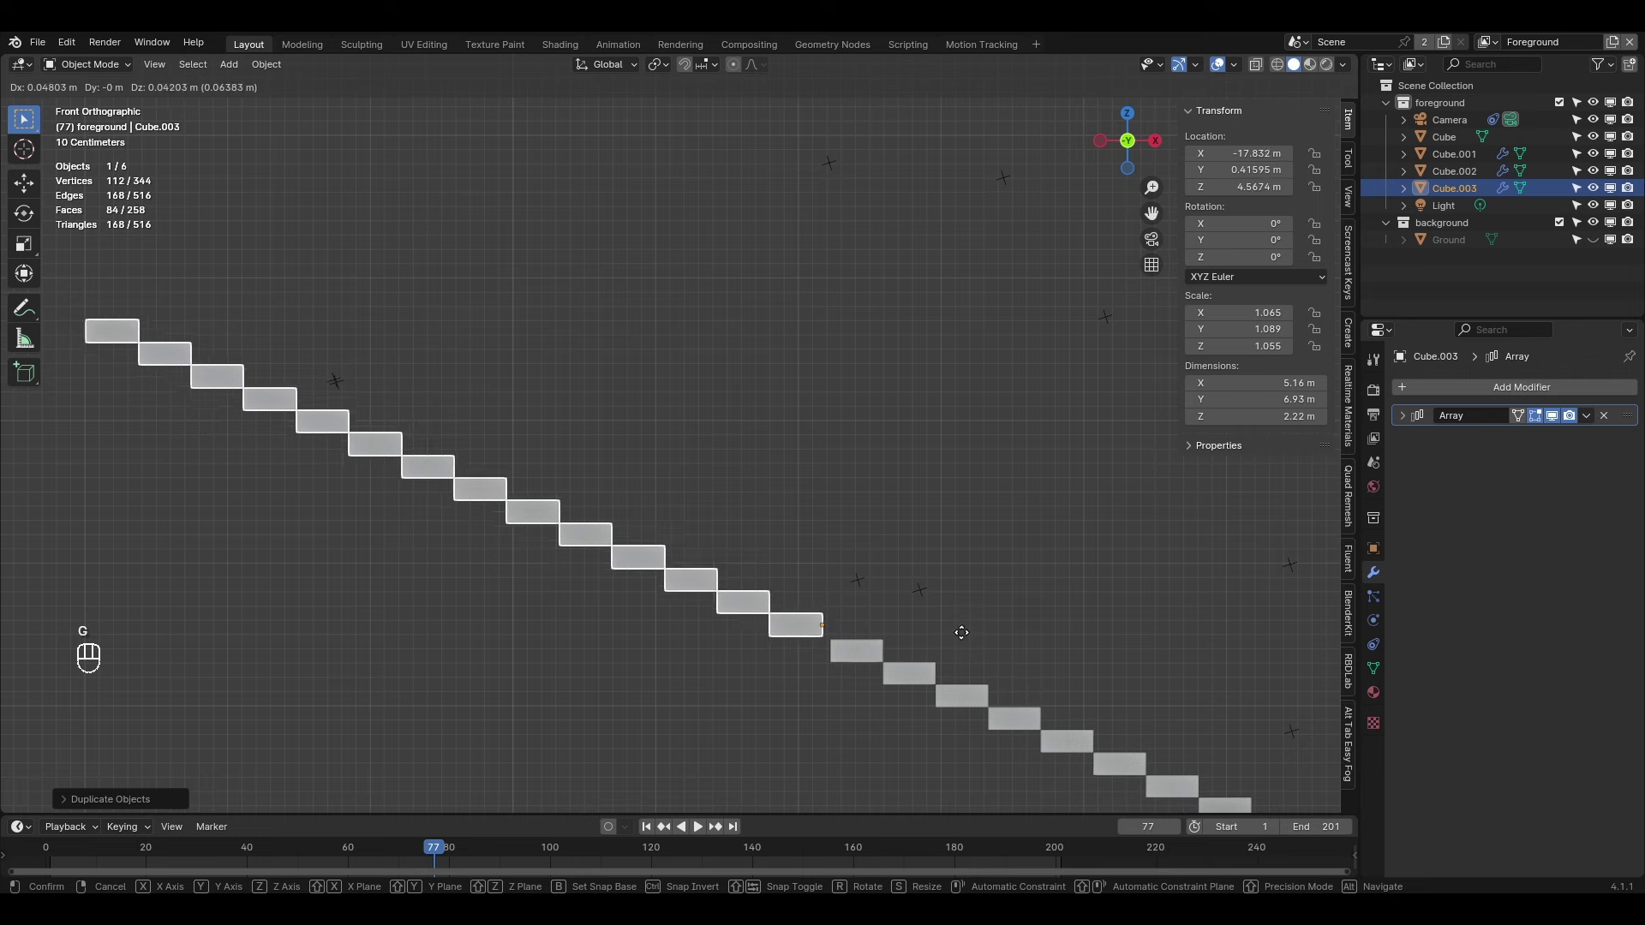
pyautogui.press('g')
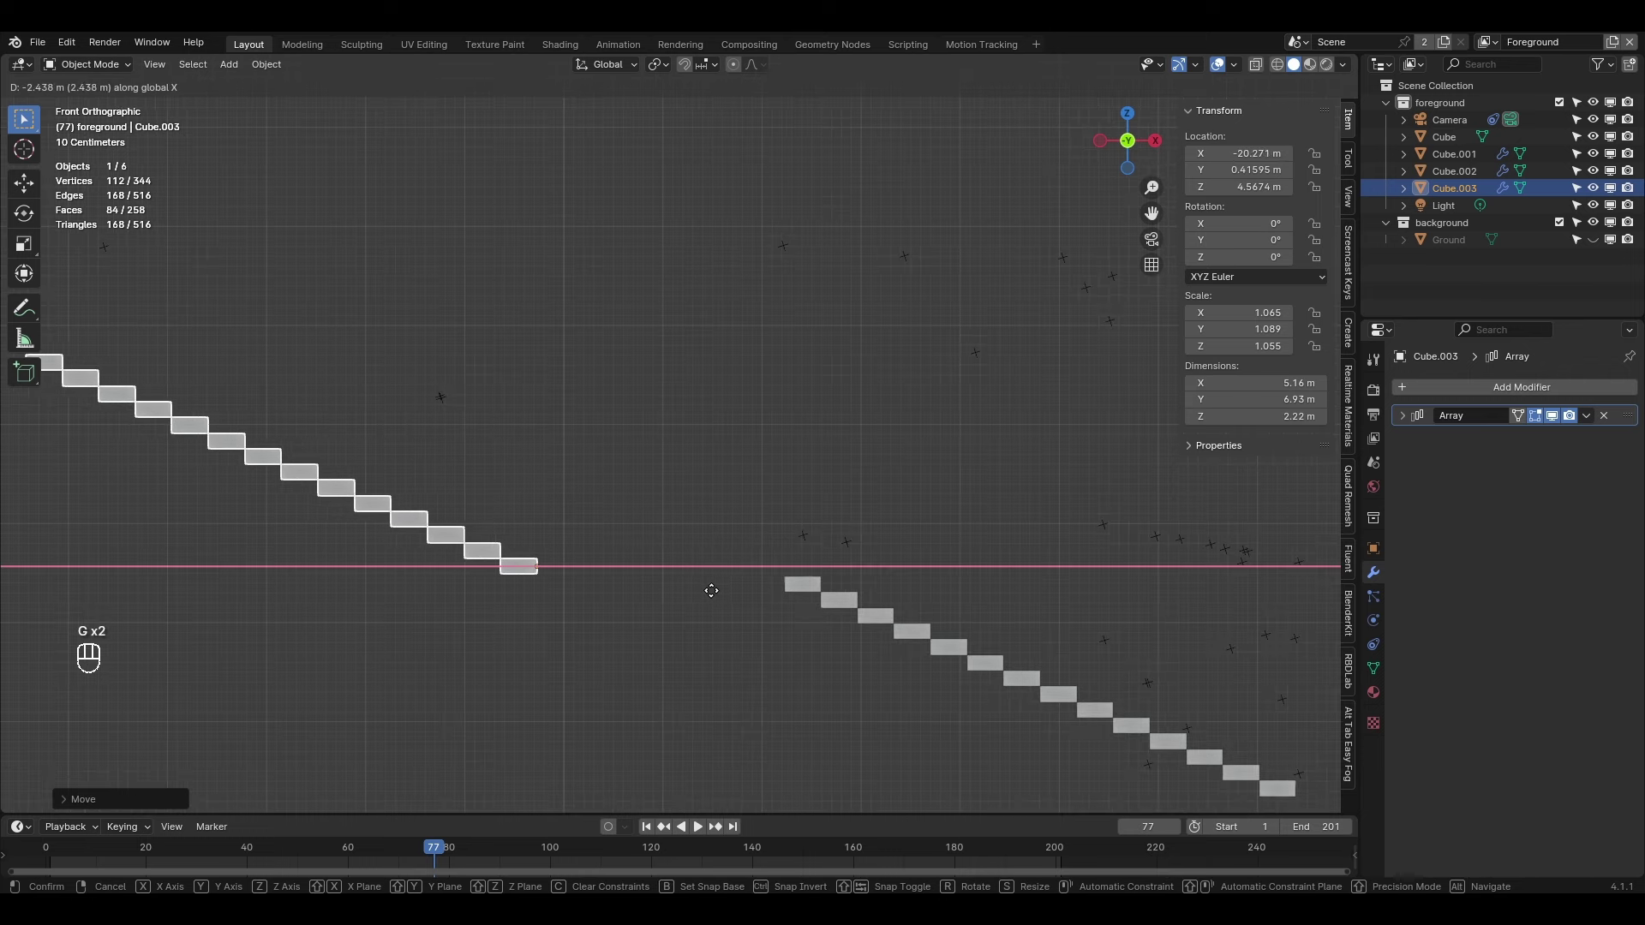
pyautogui.press('g')
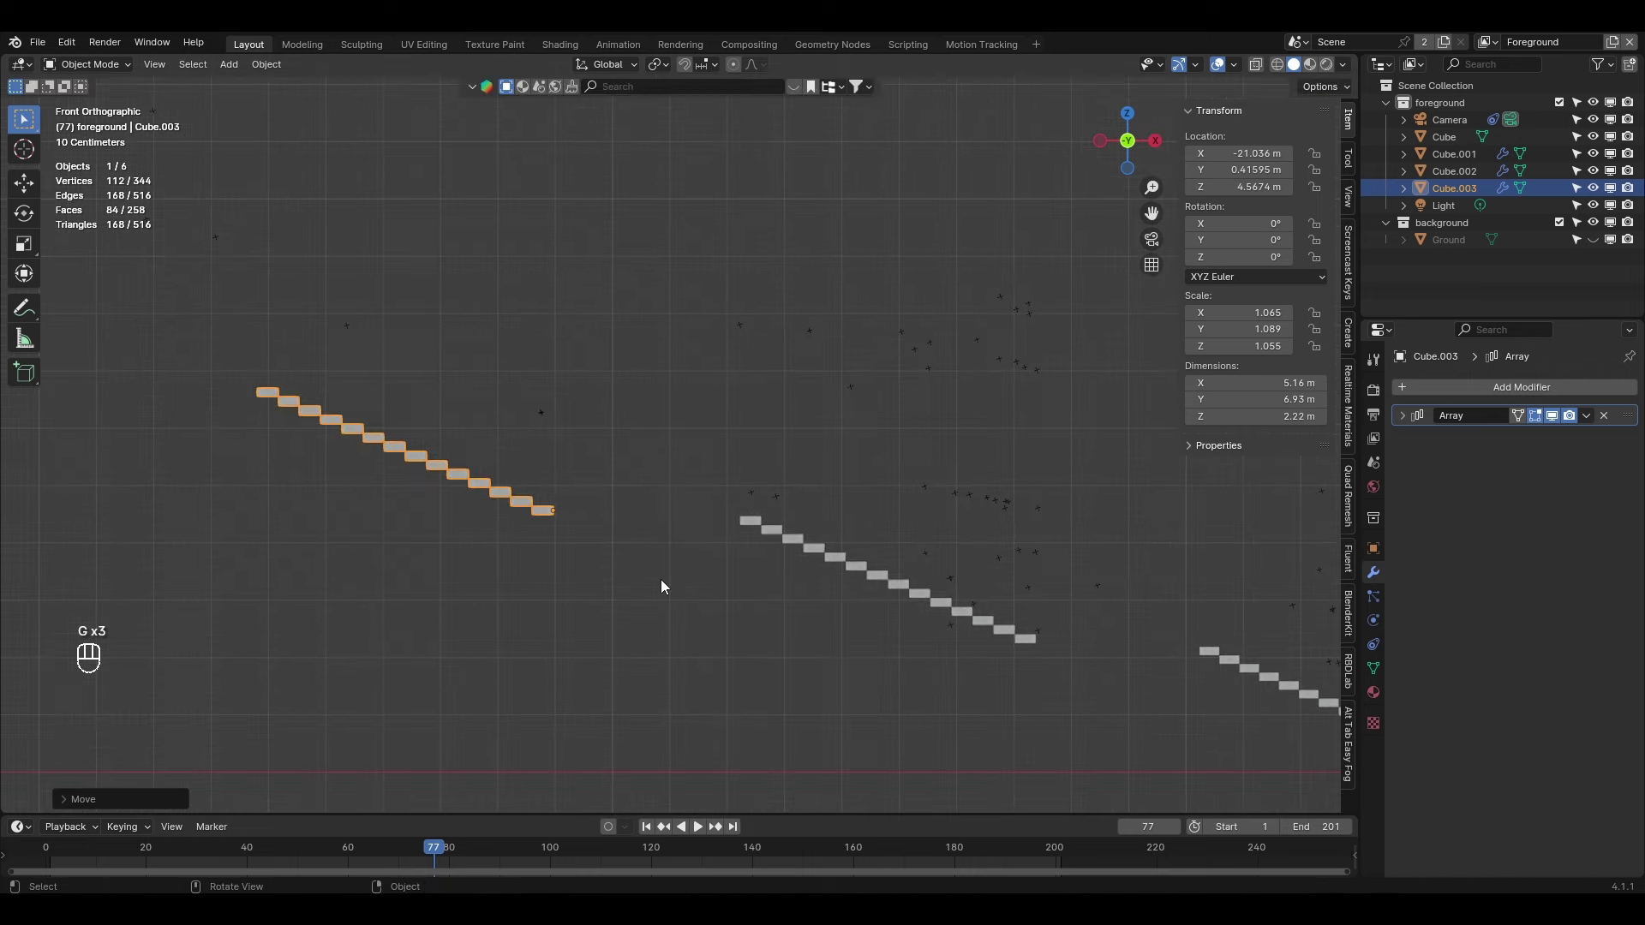
pyautogui.press('g')
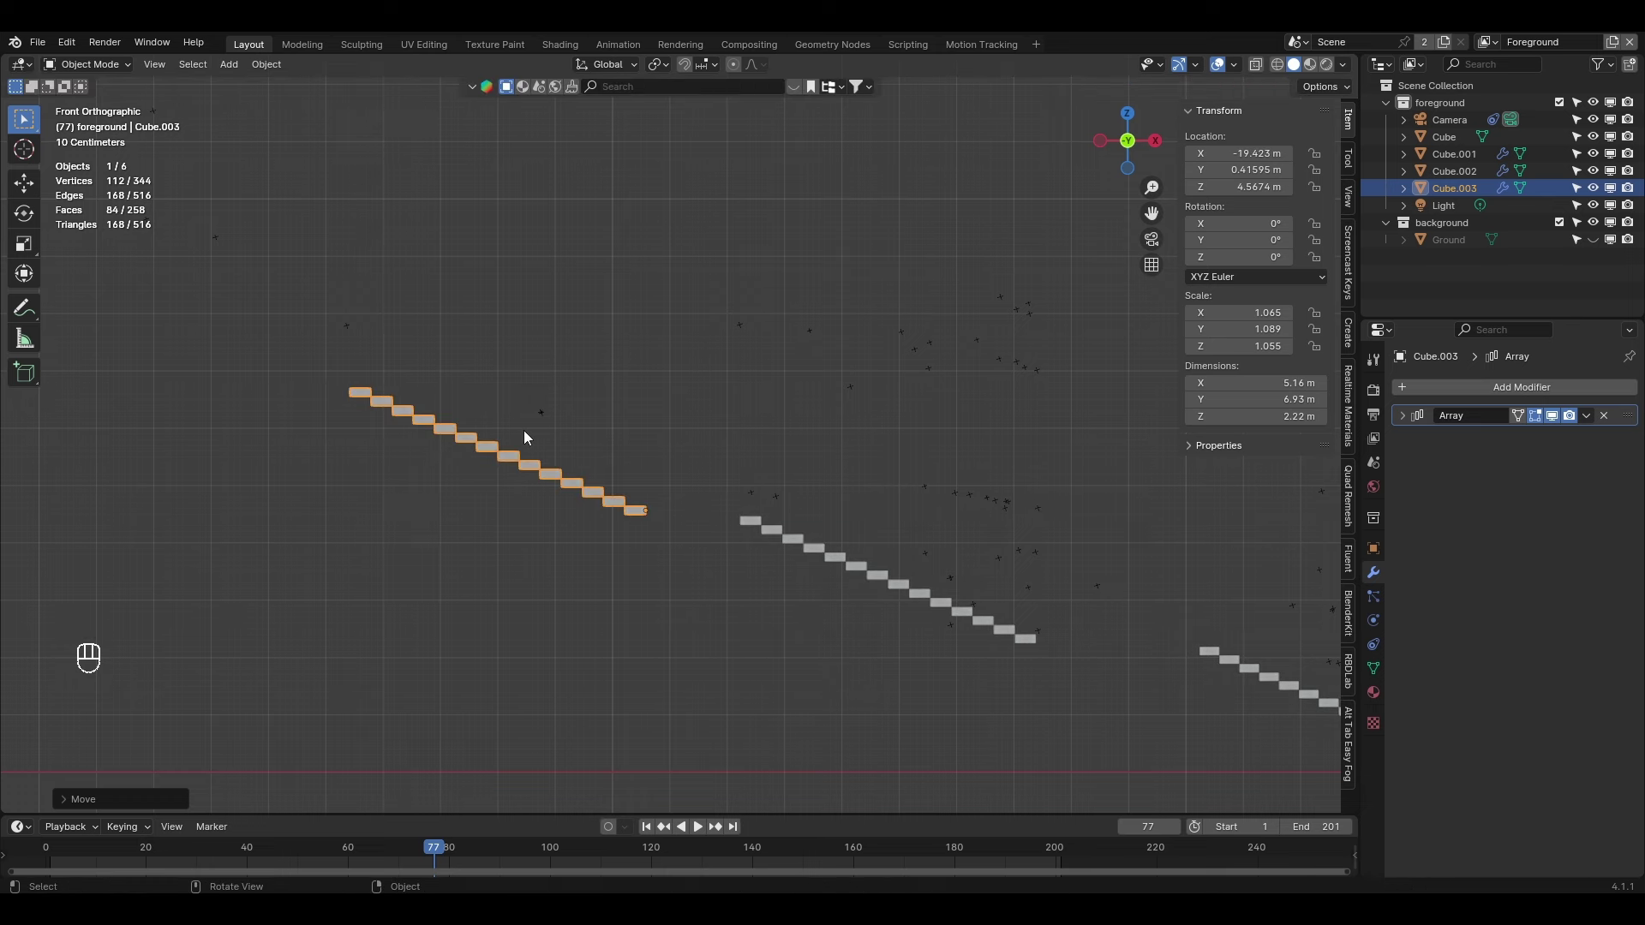
# In camera view, narrow Cube.003 along Y and shift it along X onto the top flight
pyautogui.press('g')
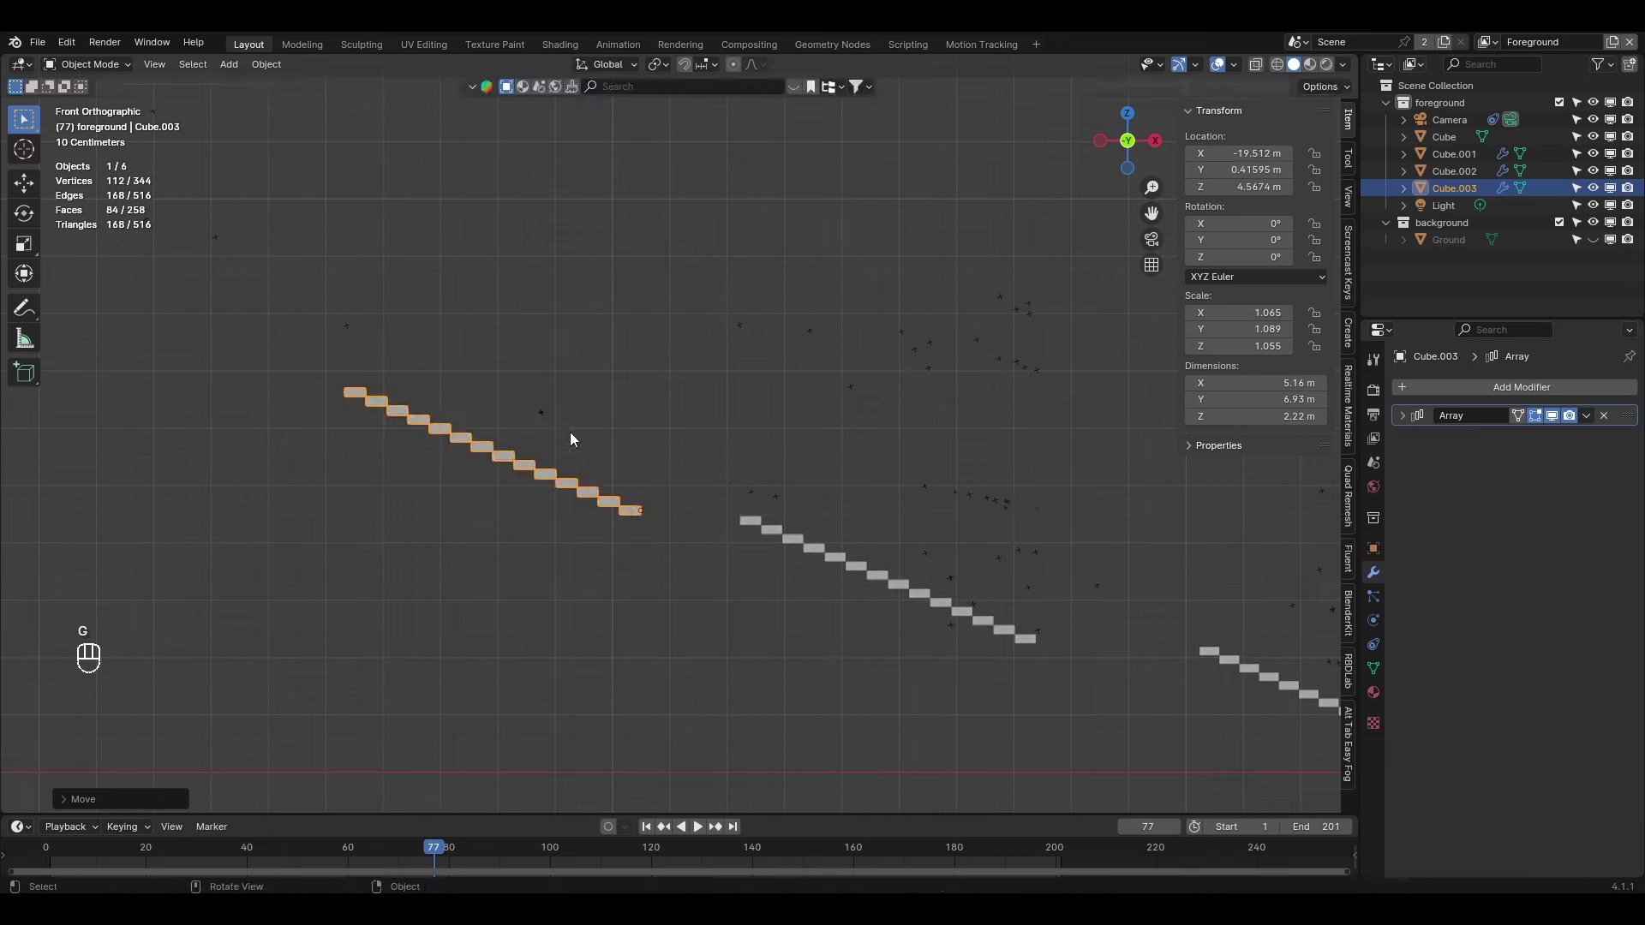
pyautogui.press('KP_0')
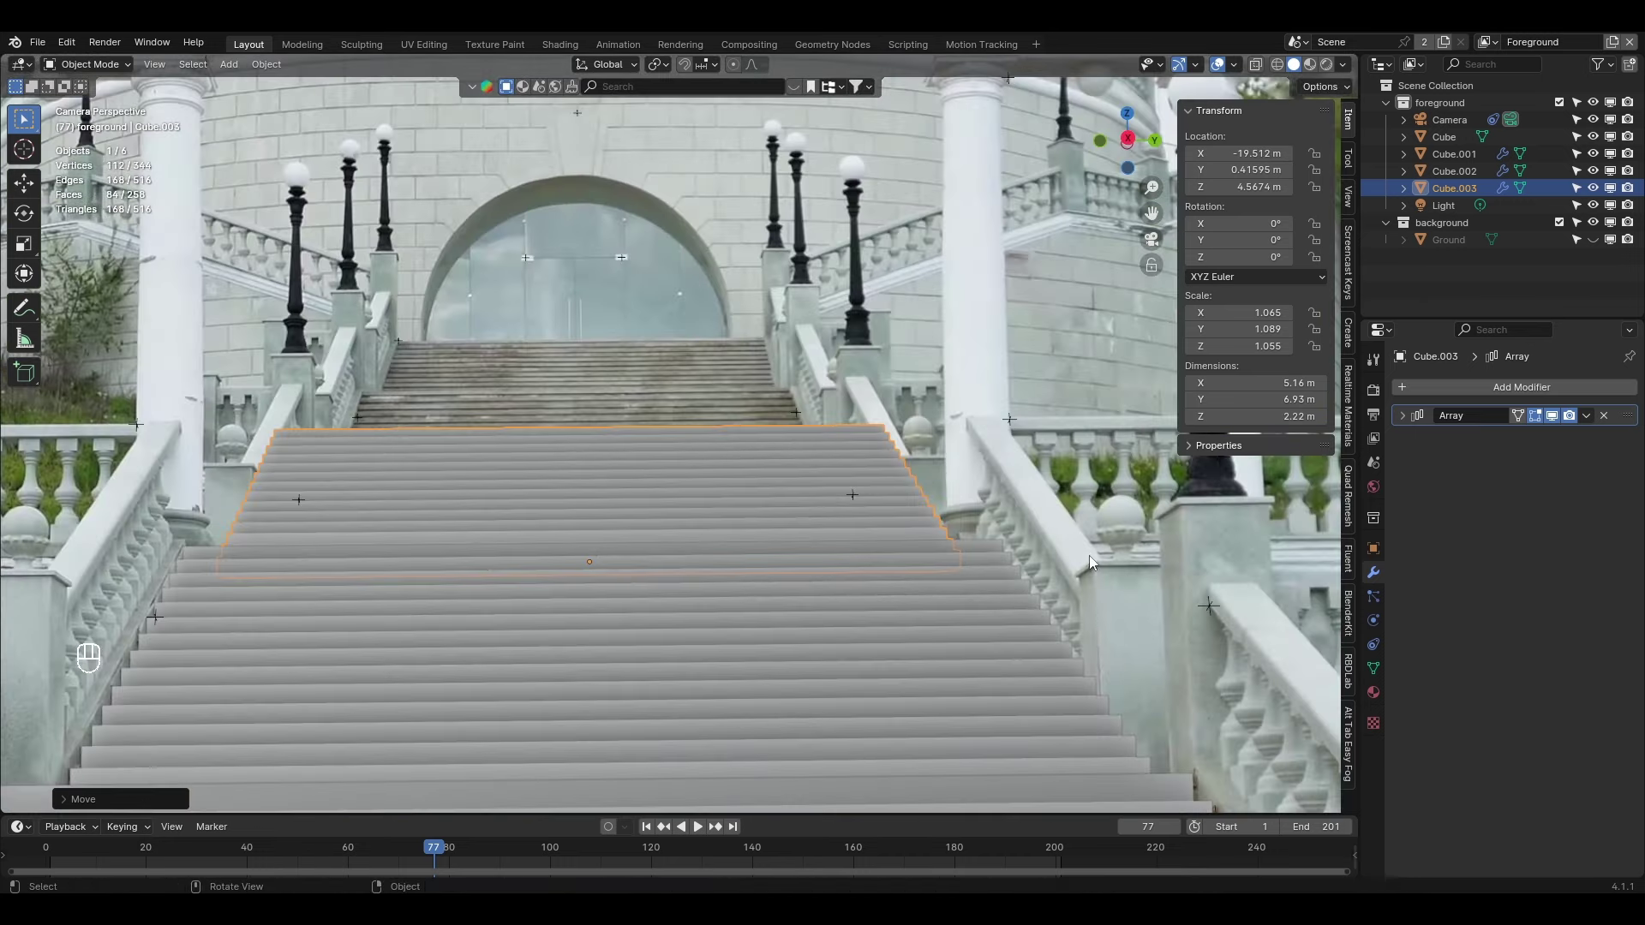
pyautogui.press('s')
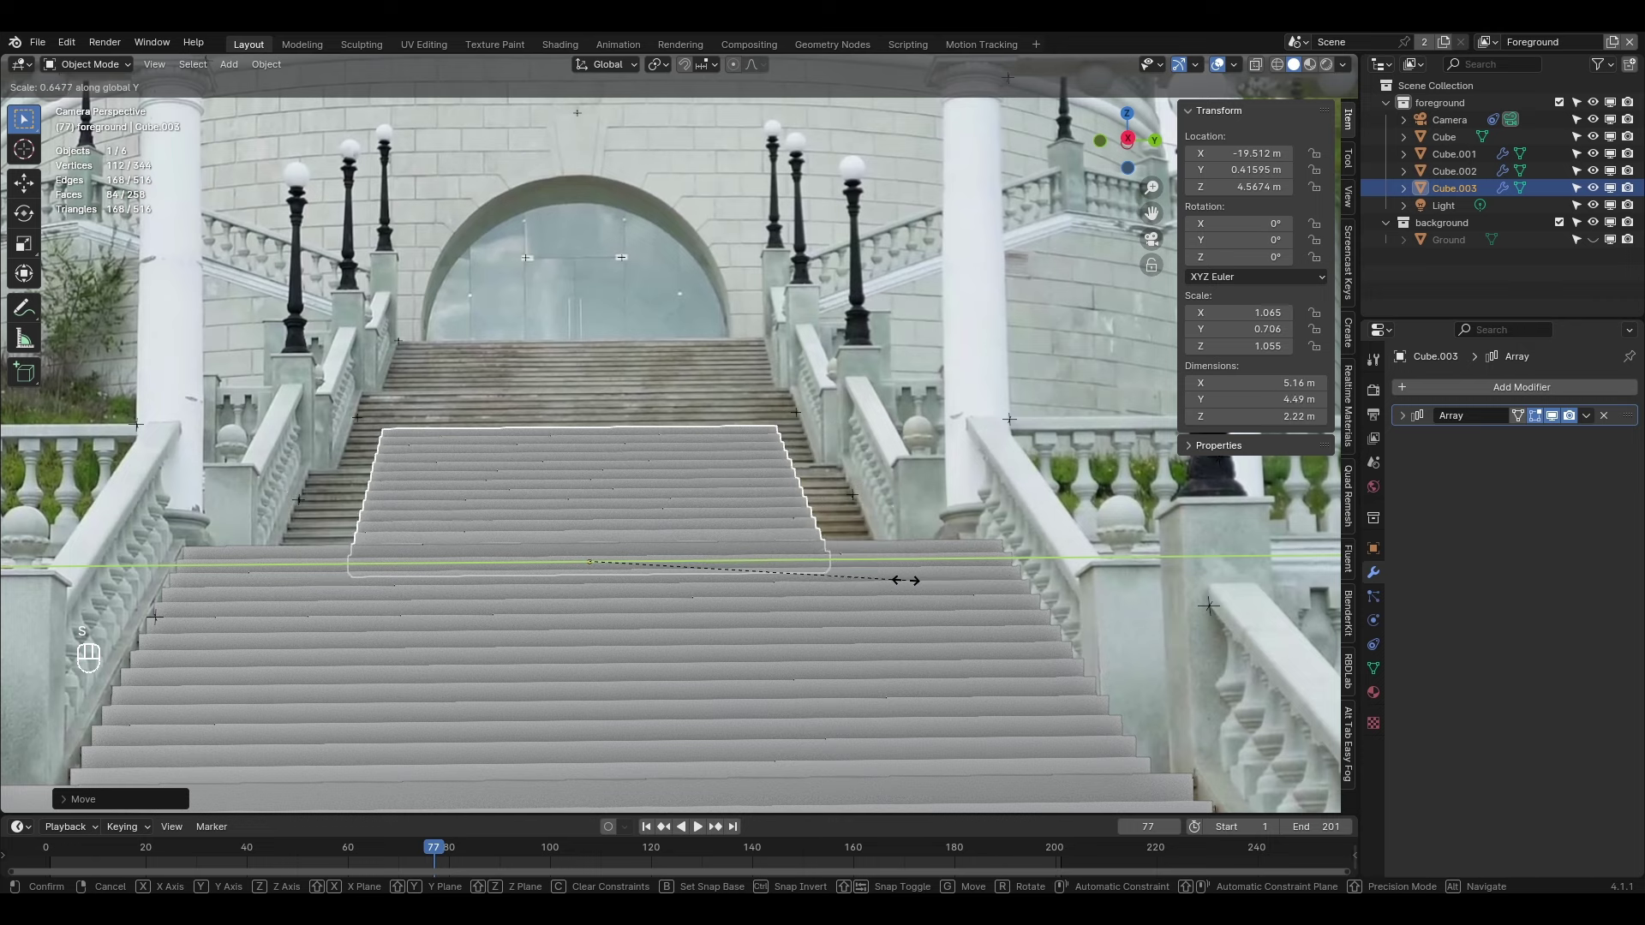
pyautogui.middleClick(238, 522)
pyautogui.press('g')
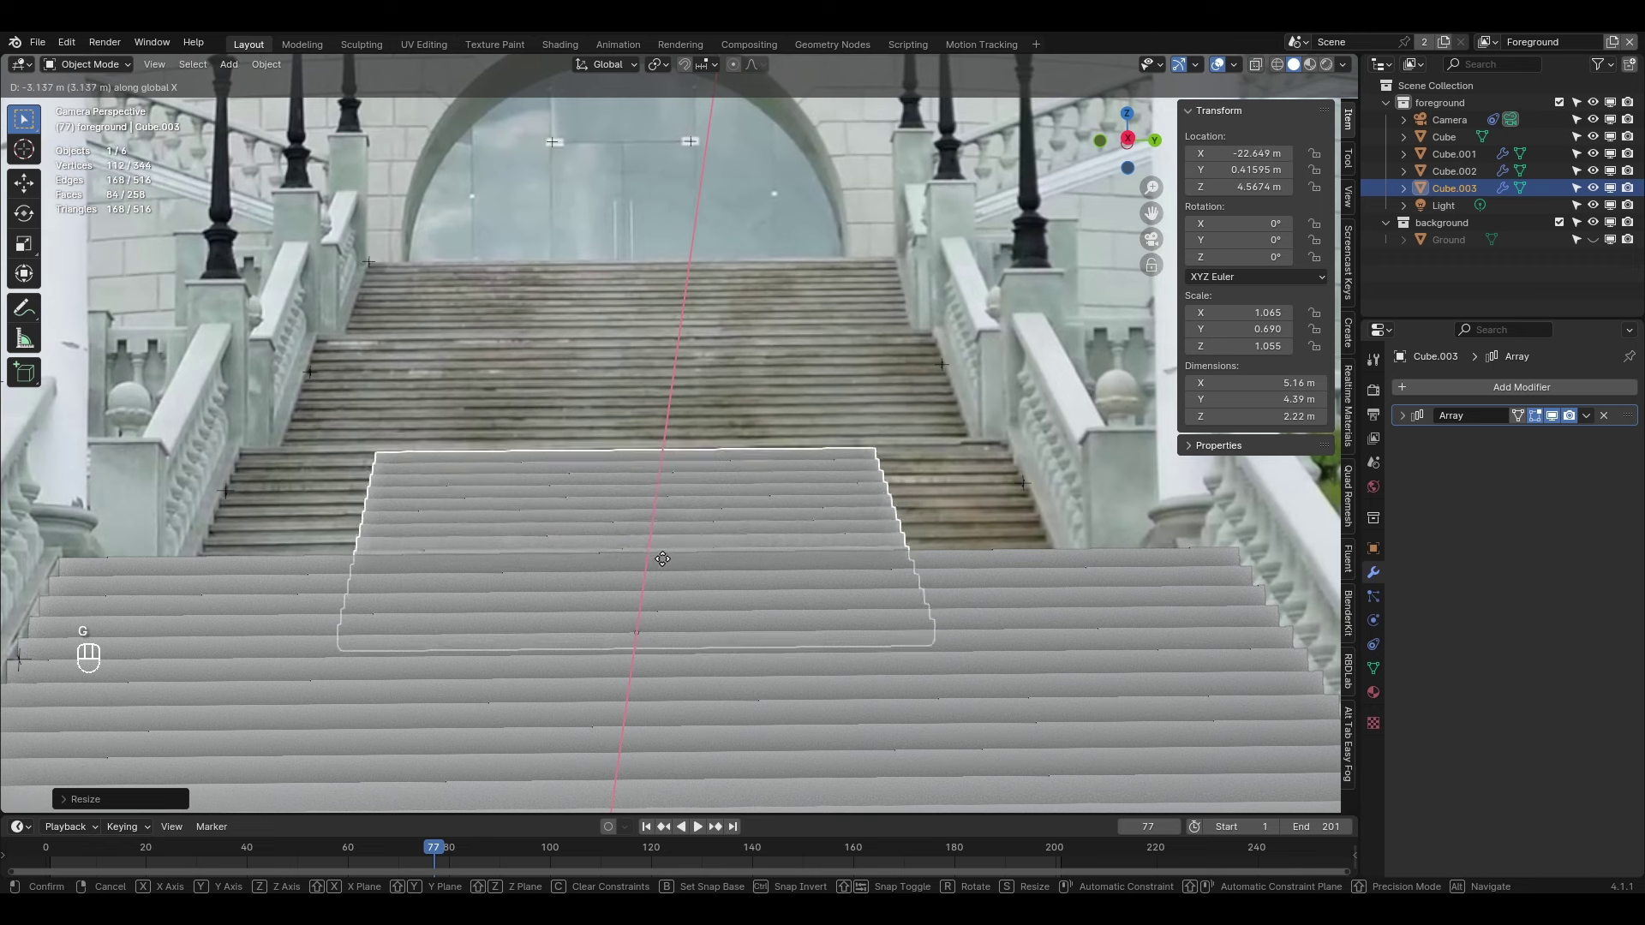
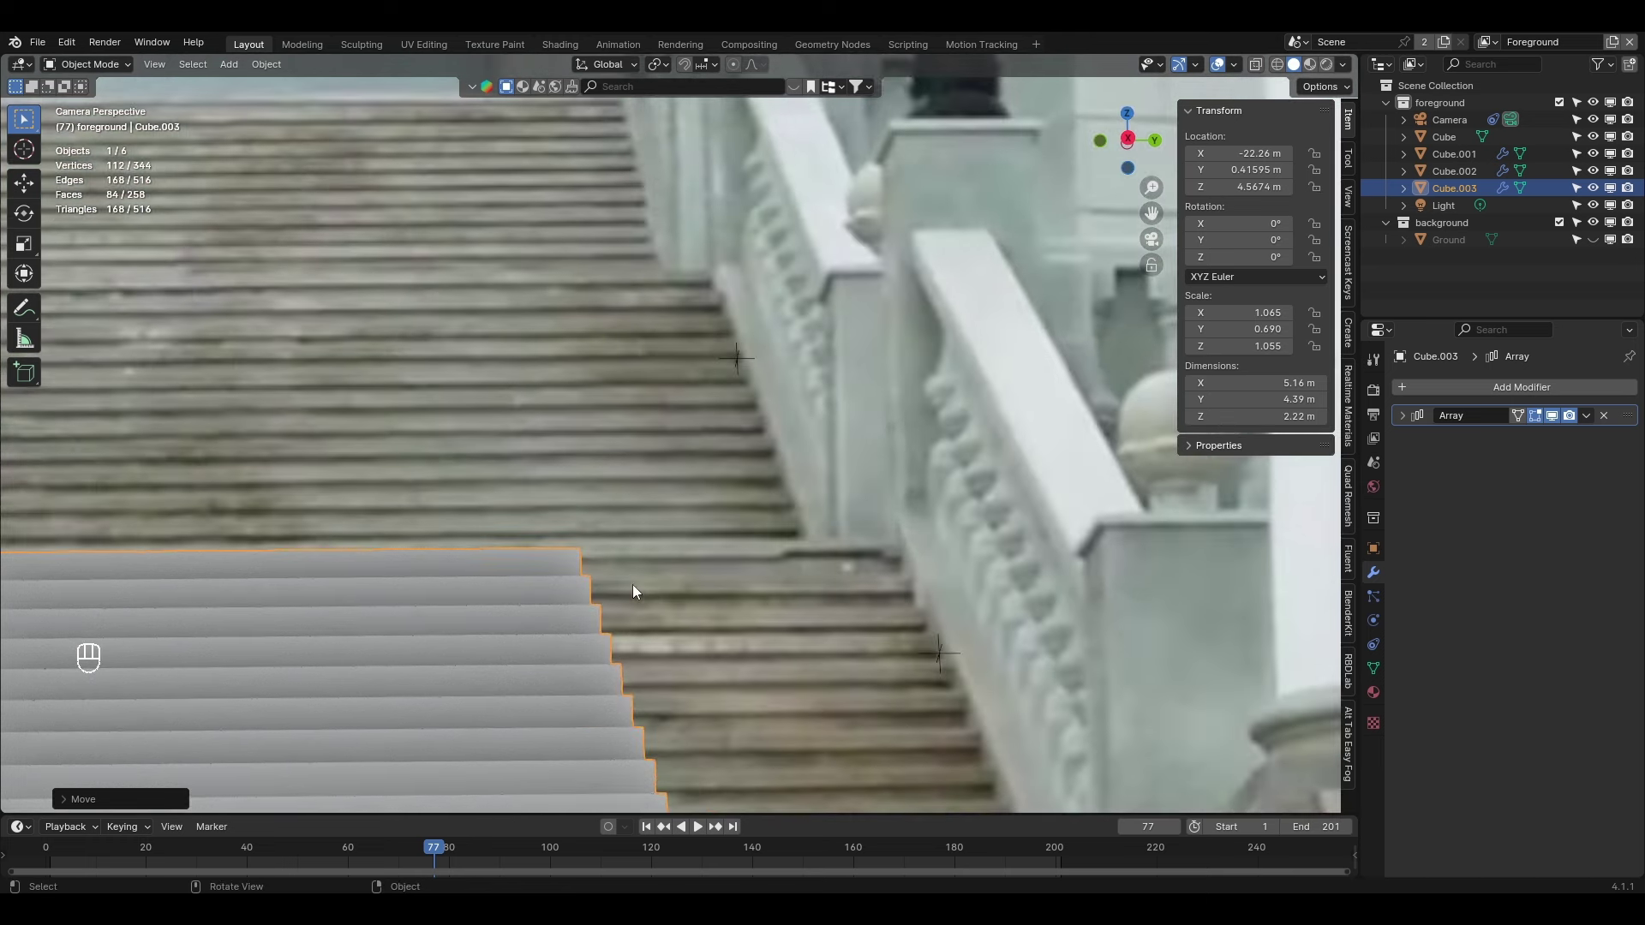
# Stretch the copy along X and Y until it matches the photographed top flight's width
pyautogui.press('s')
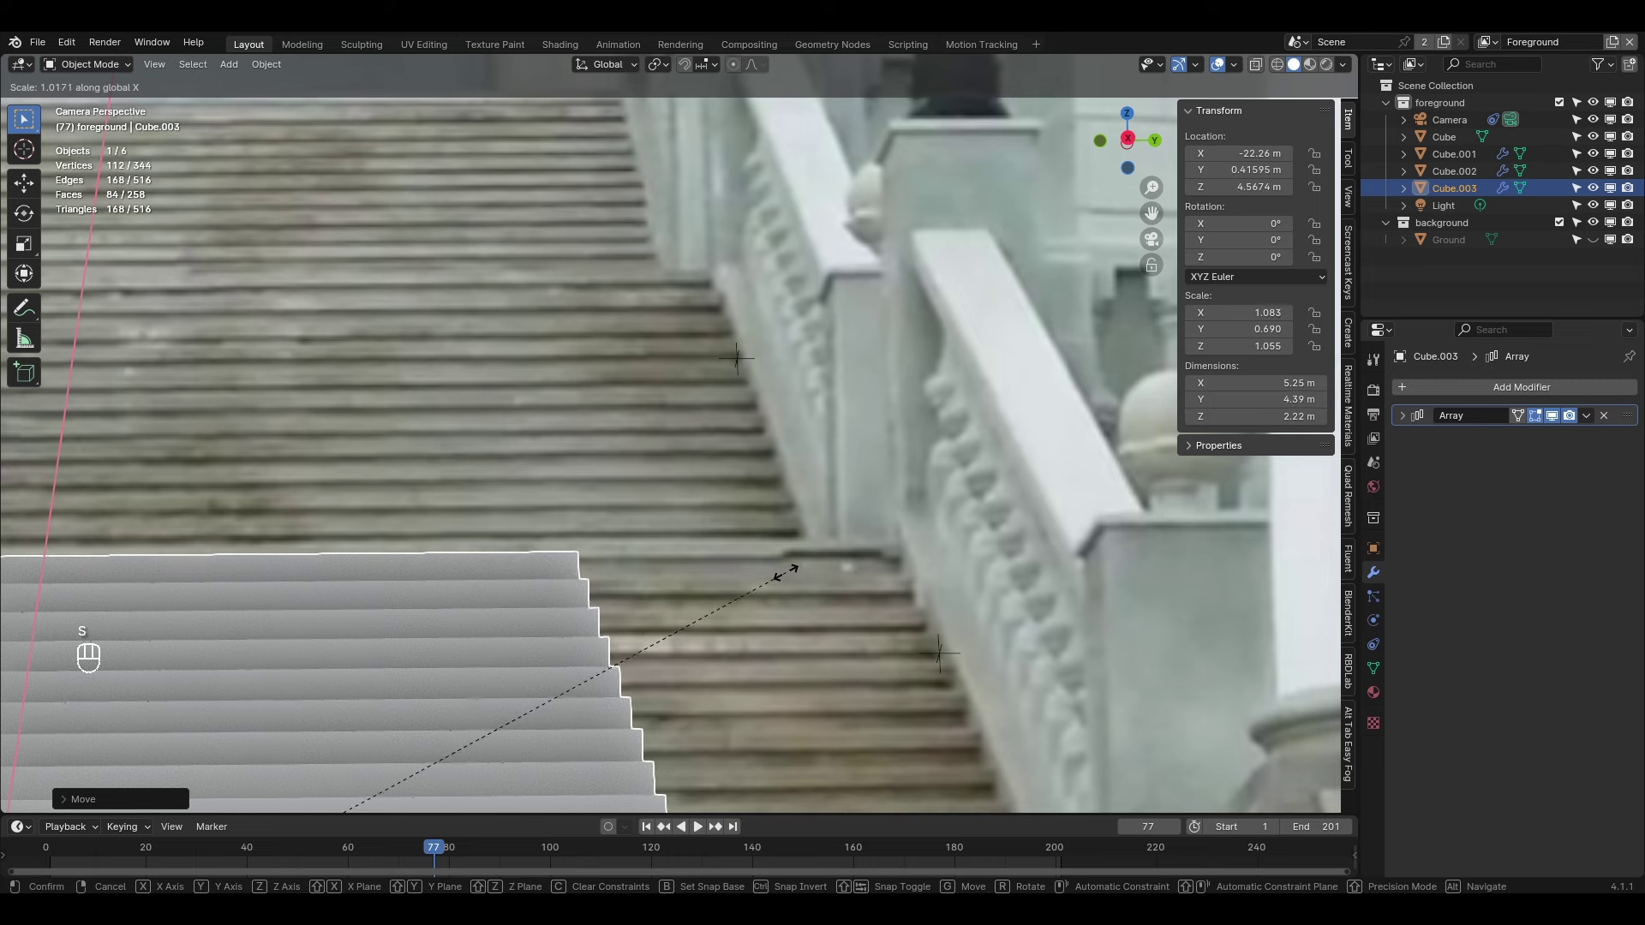
pyautogui.press('s')
pyautogui.press('s')
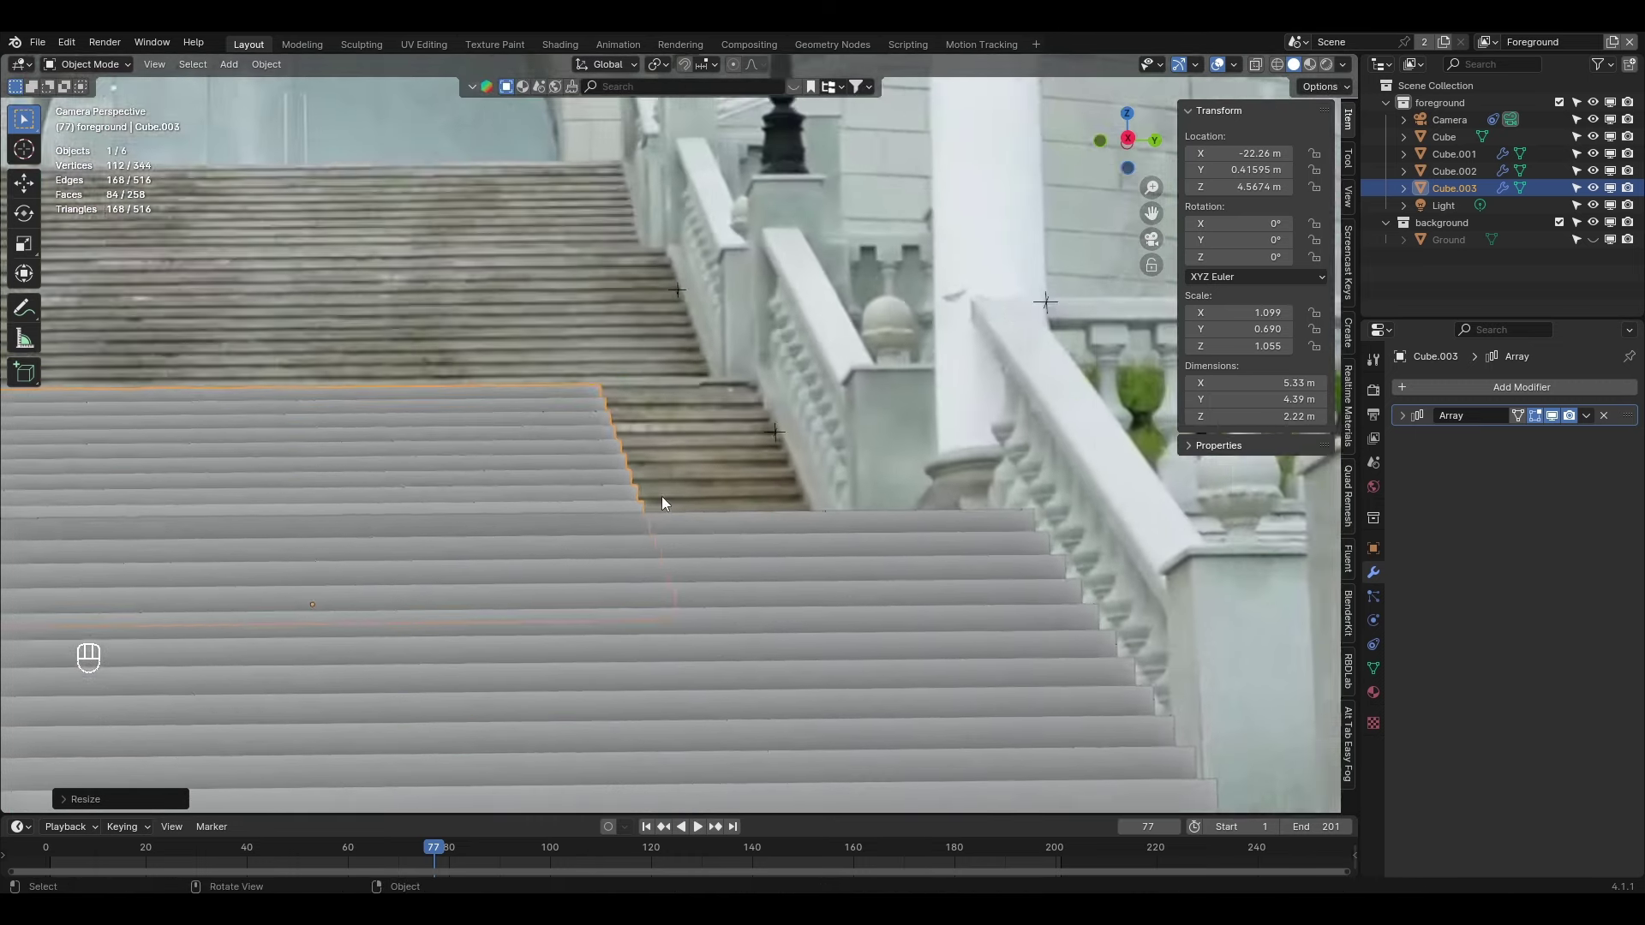
pyautogui.press('s')
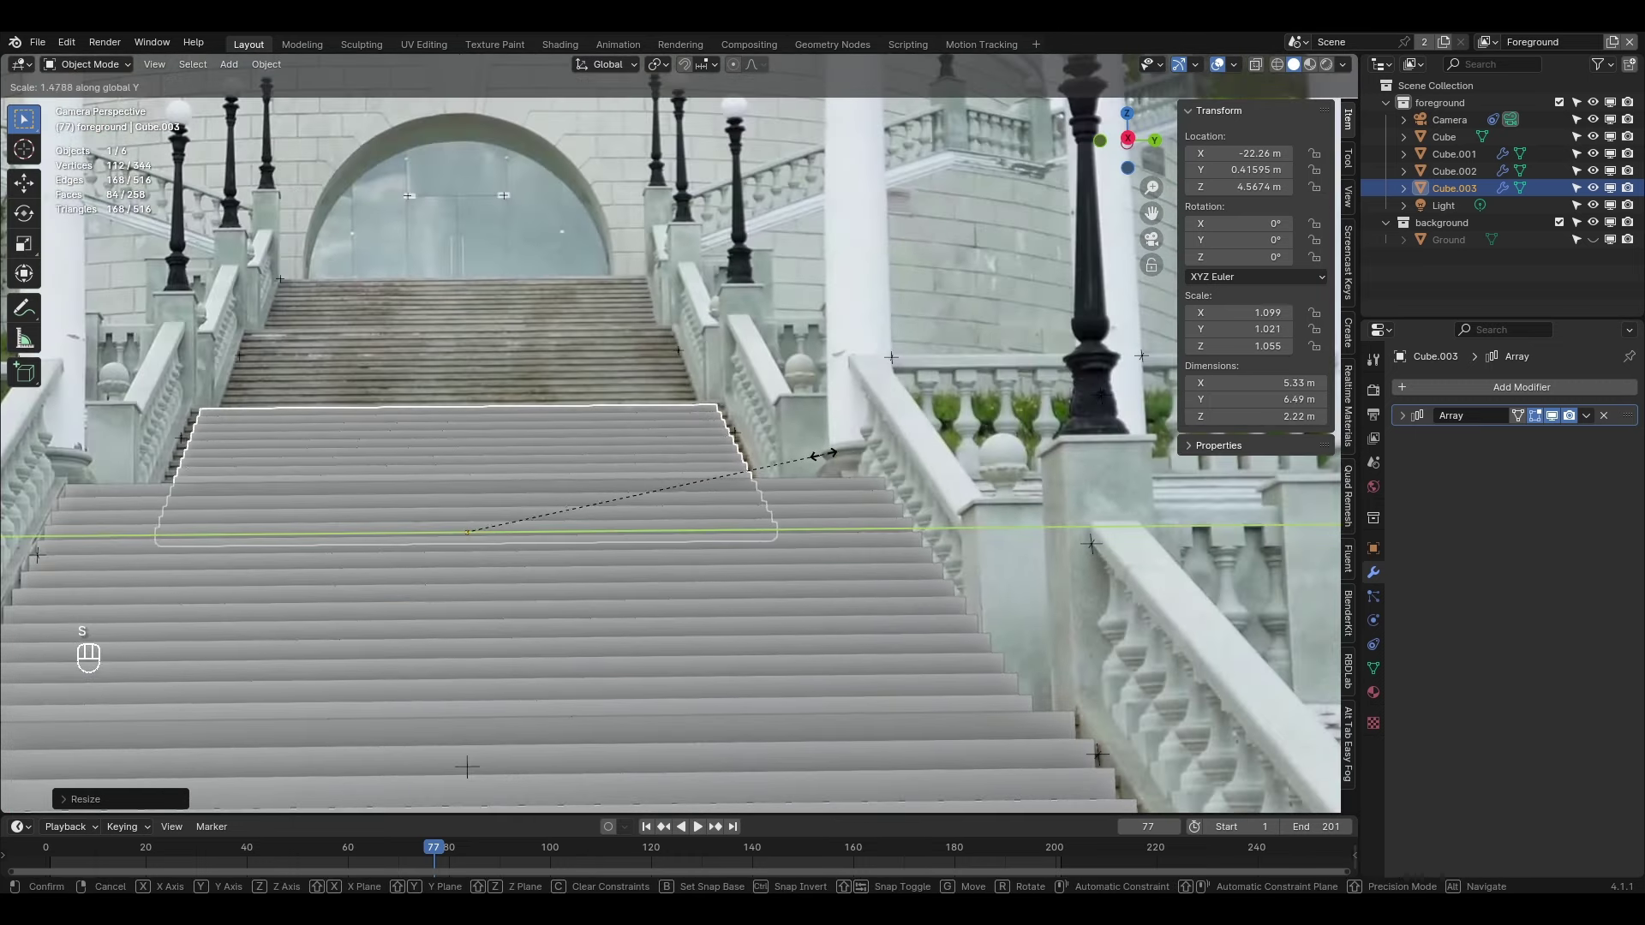
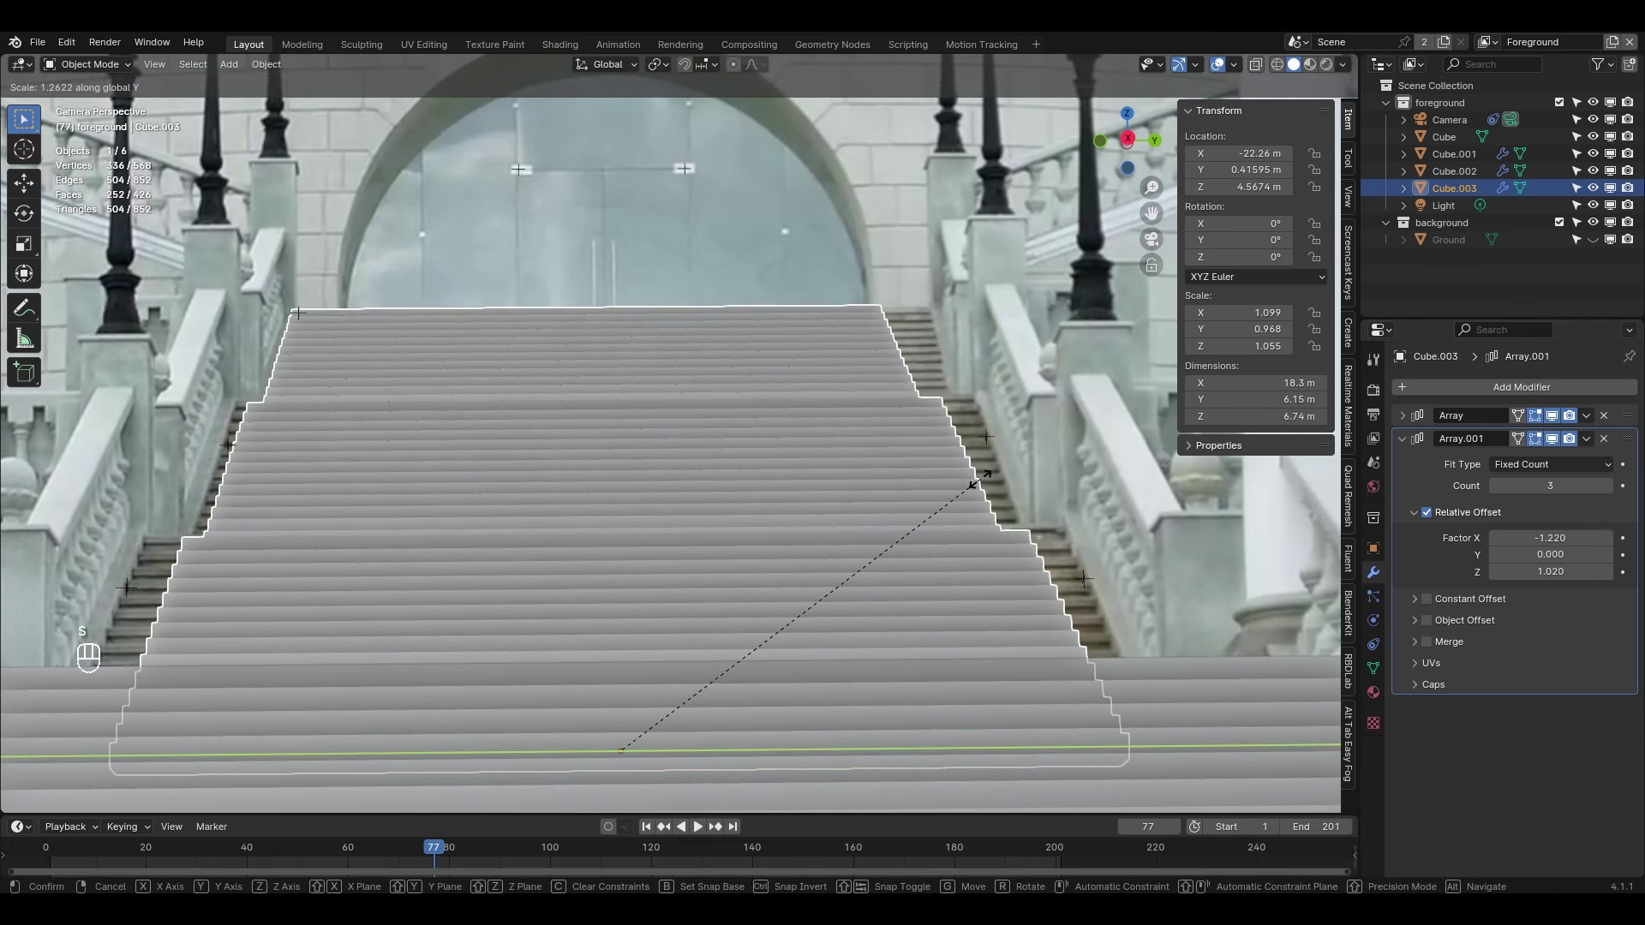
# Confirm the stair size and play the footage in camera view to check the tracking
pyautogui.middleClick(977, 490)
pyautogui.press('g')
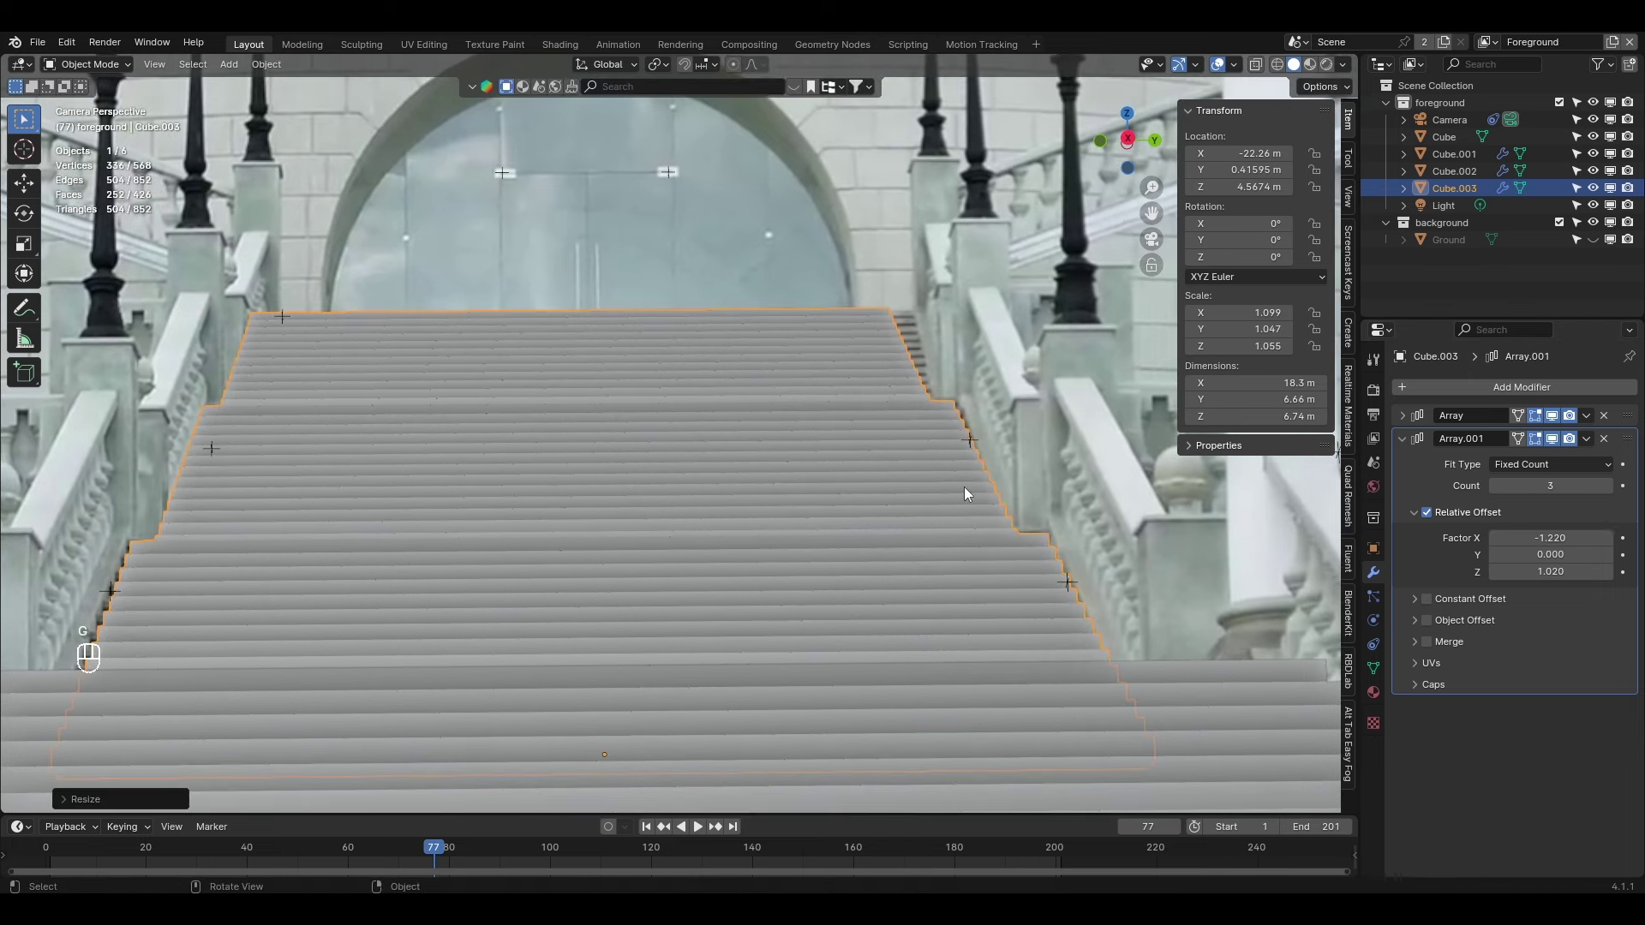
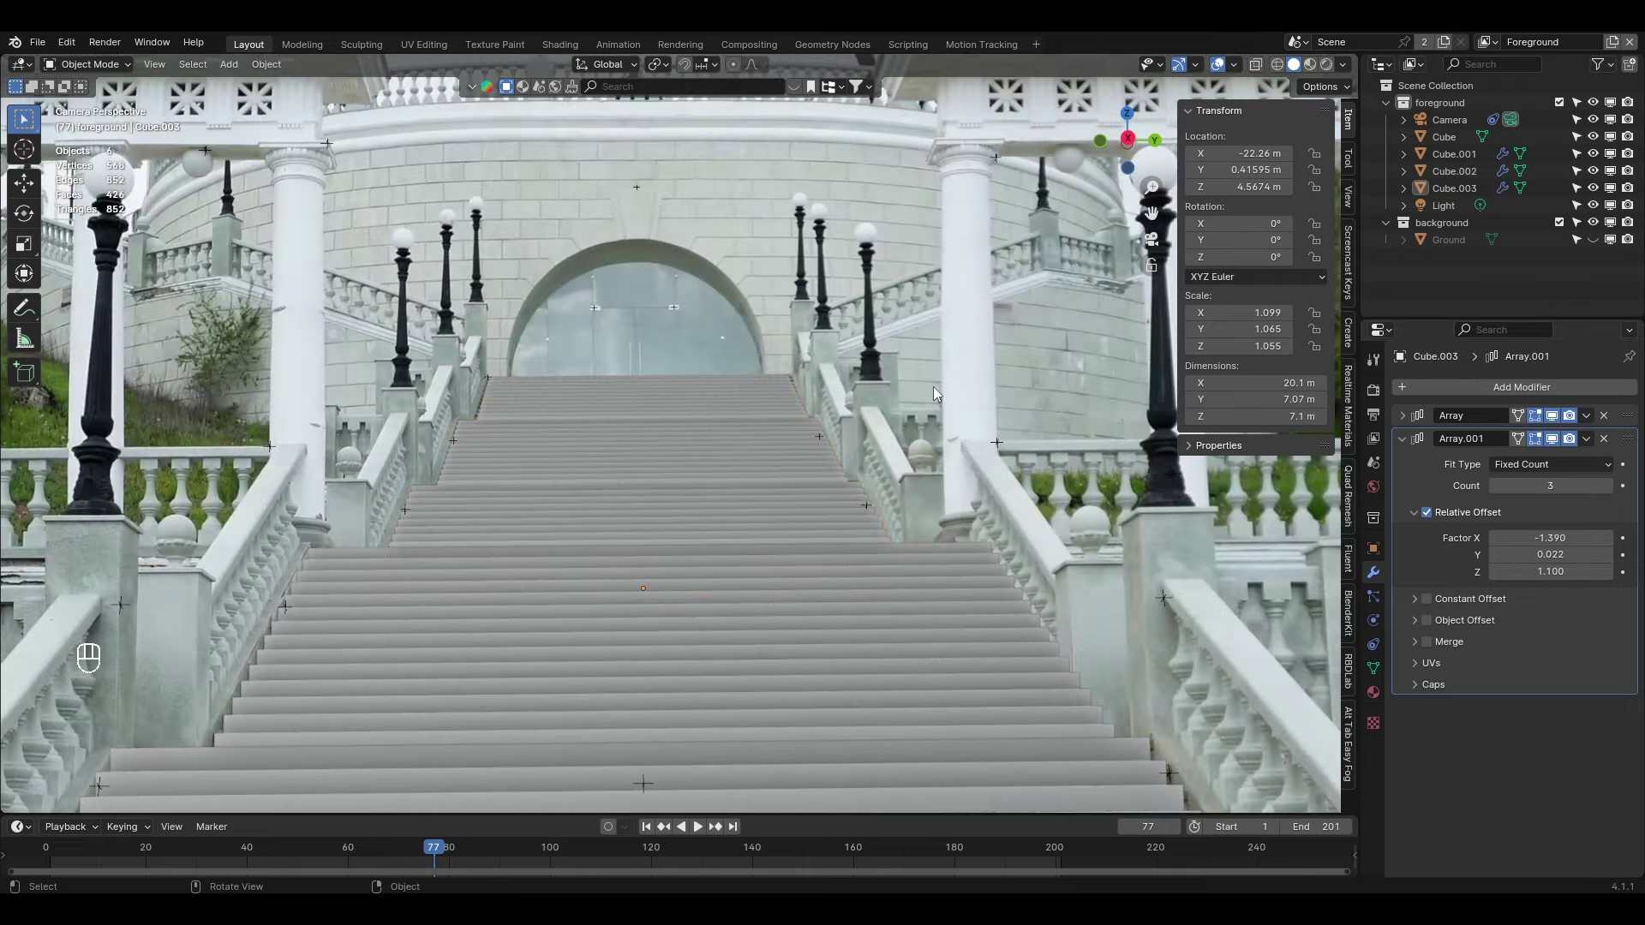
pyautogui.moveTo(1005, 480); pyautogui.dragTo(985, 383)
pyautogui.press('space')
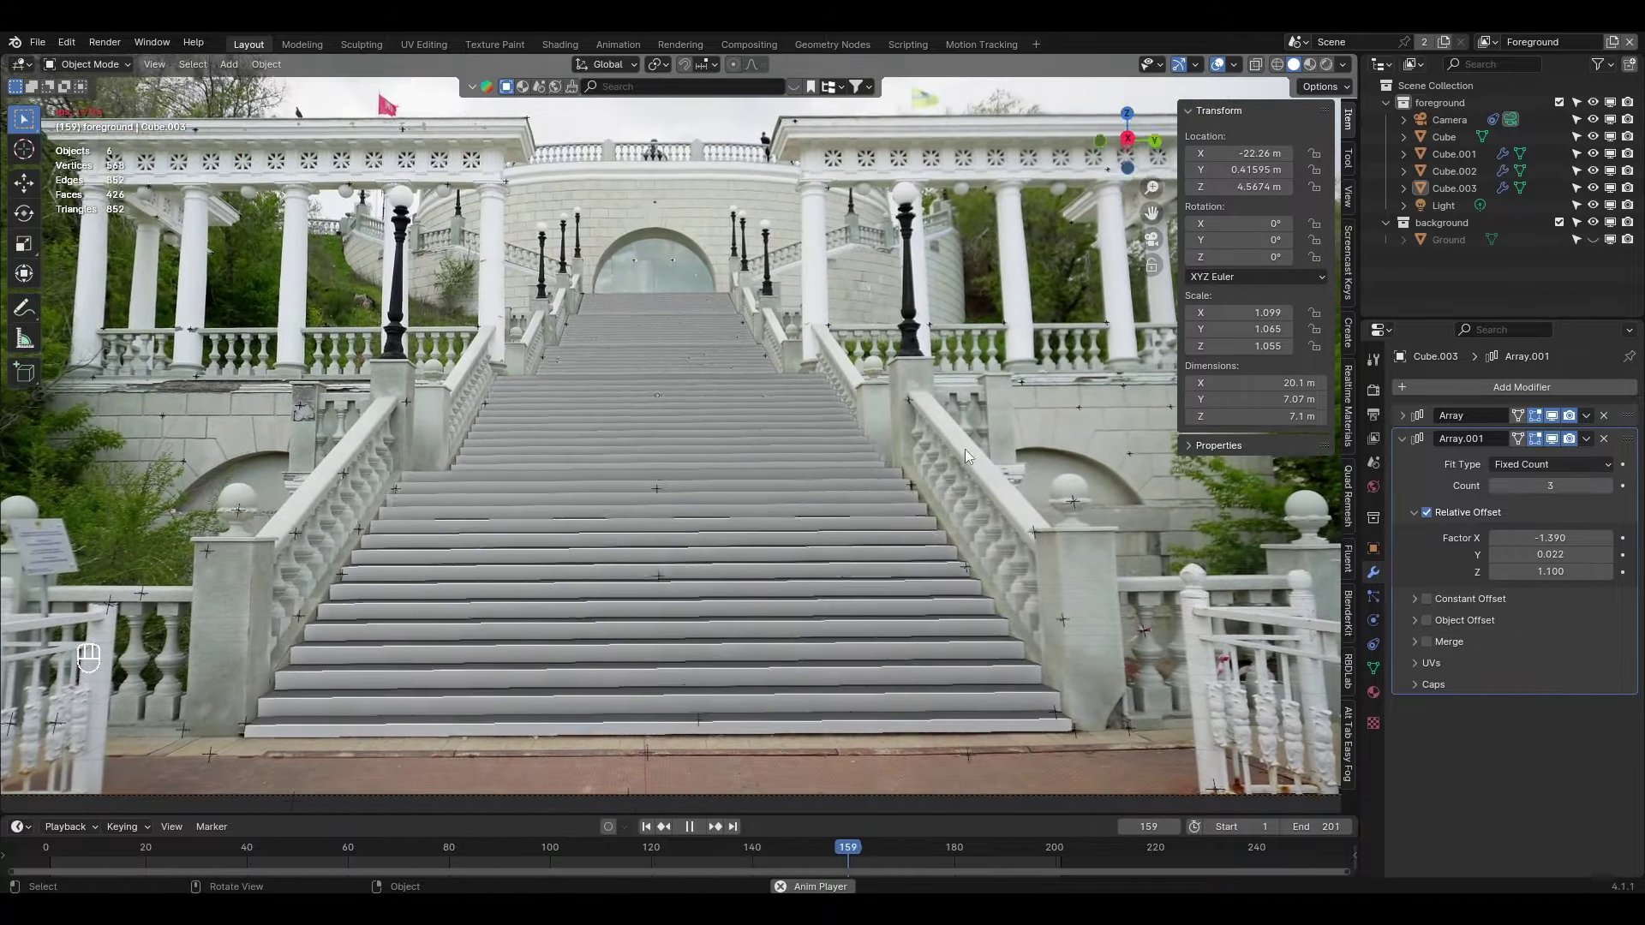
pyautogui.middleClick(959, 484)
pyautogui.moveTo(960, 492); pyautogui.dragTo(998, 499)
pyautogui.click(979, 497)
pyautogui.rightClick(980, 497)
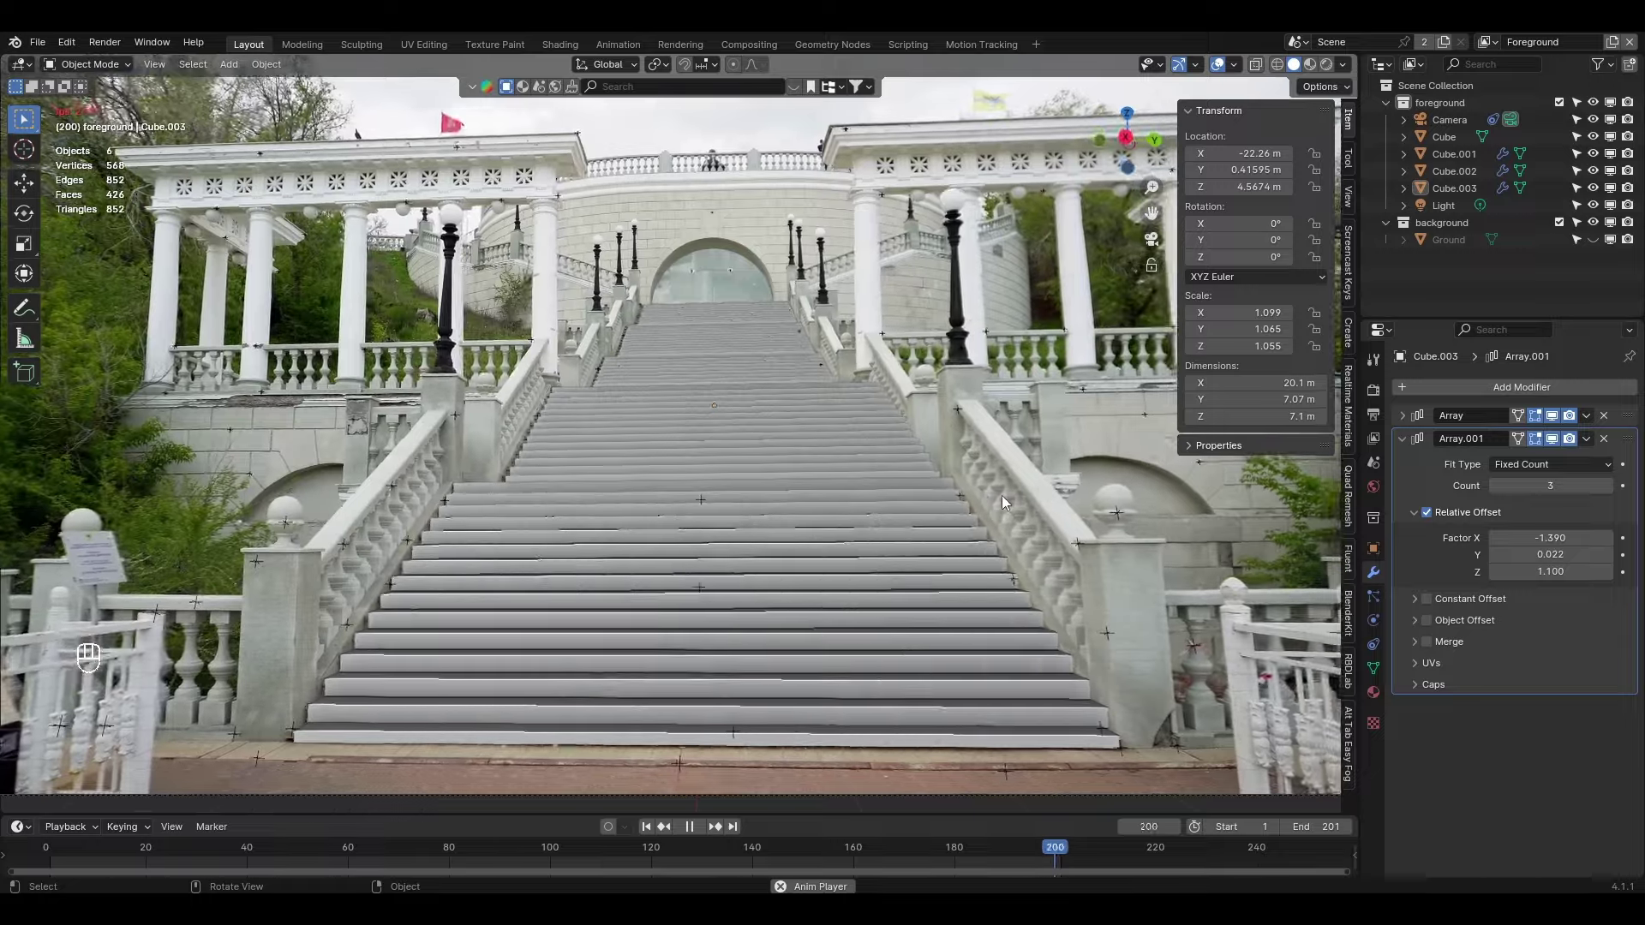
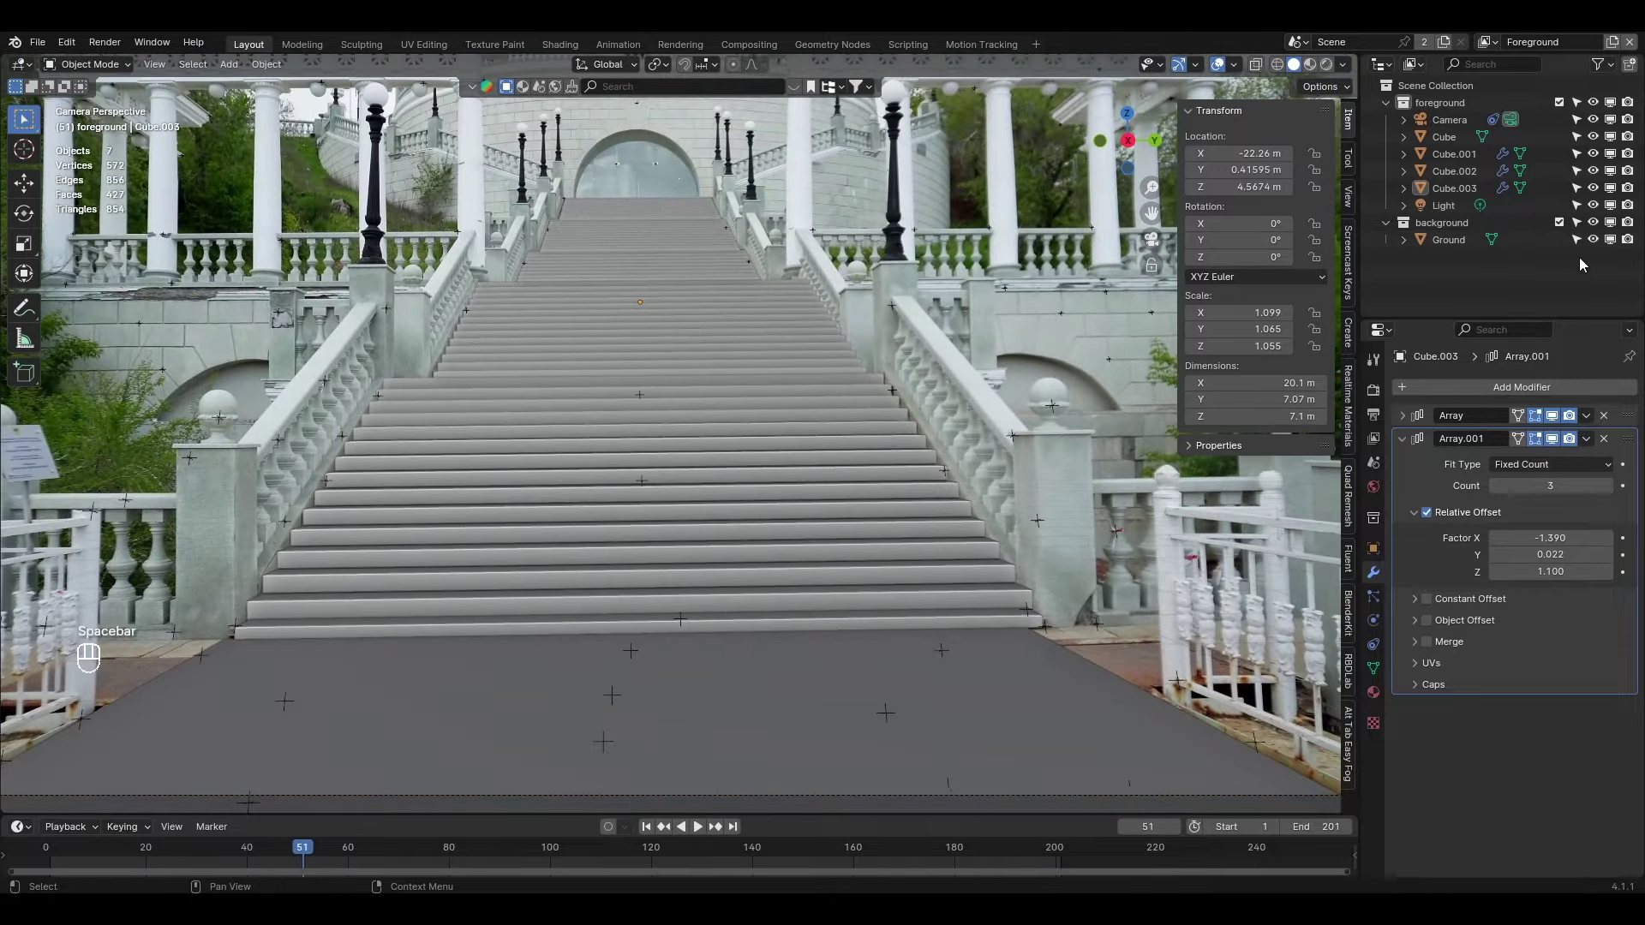
# Orbit around the stair flights to inspect them, then return to the camera's framing
pyautogui.moveTo(898, 445); pyautogui.dragTo(903, 547)
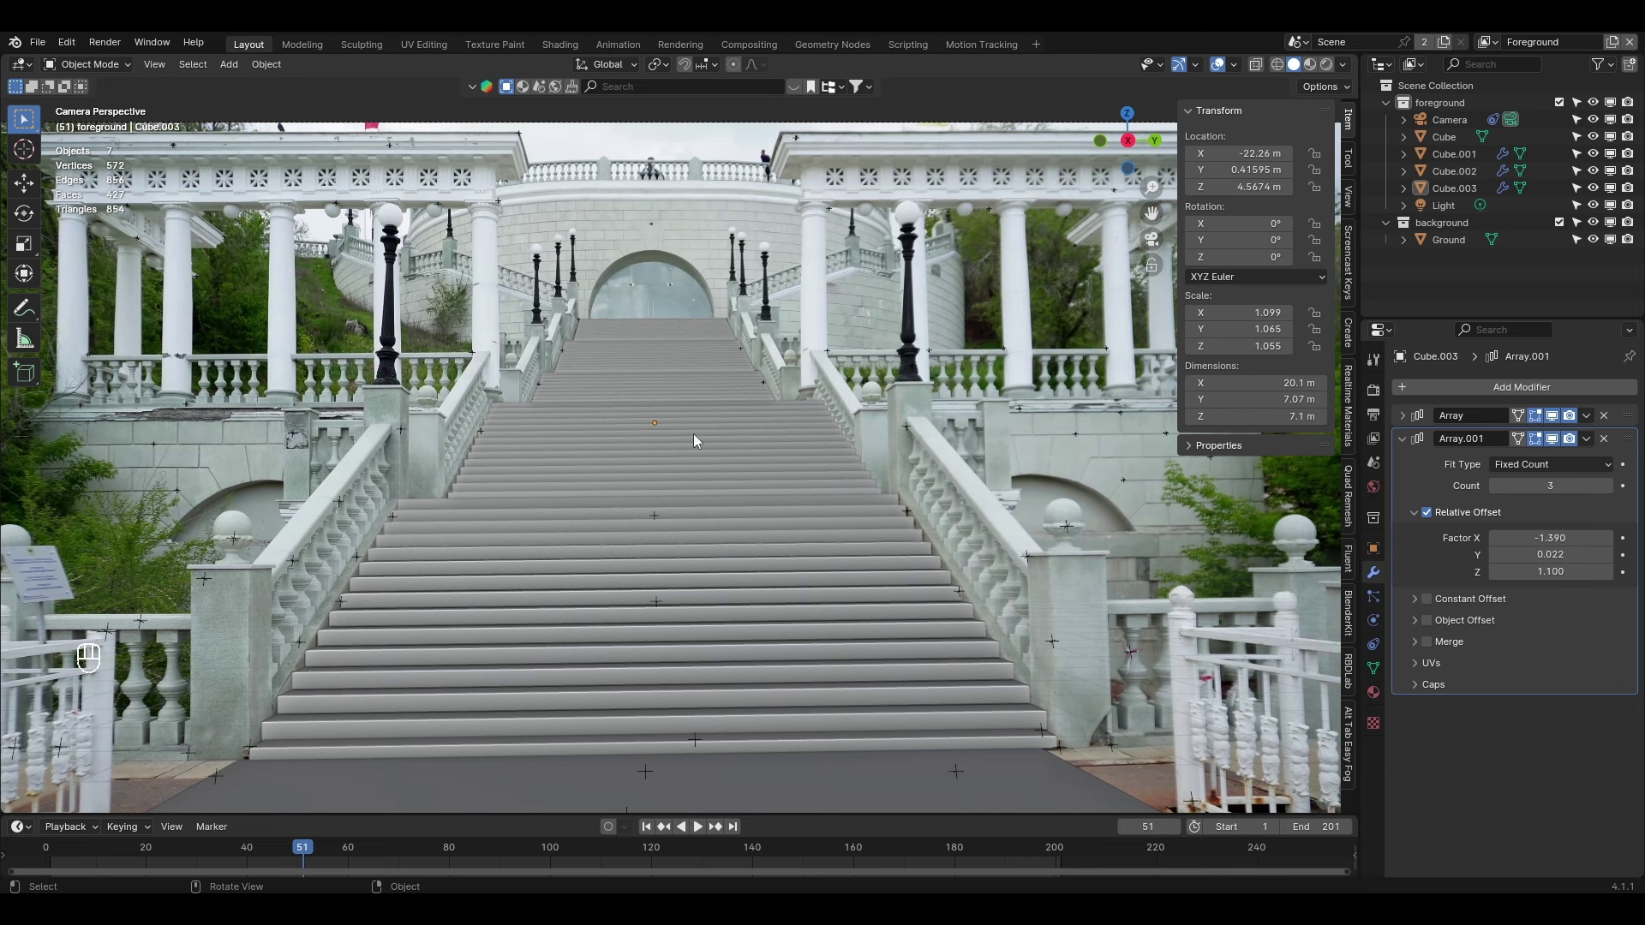
pyautogui.moveTo(447, 547); pyautogui.dragTo(382, 609)
pyautogui.moveTo(500, 531); pyautogui.dragTo(408, 504)
pyautogui.moveTo(632, 475); pyautogui.dragTo(852, 477)
pyautogui.moveTo(860, 488); pyautogui.dragTo(759, 484)
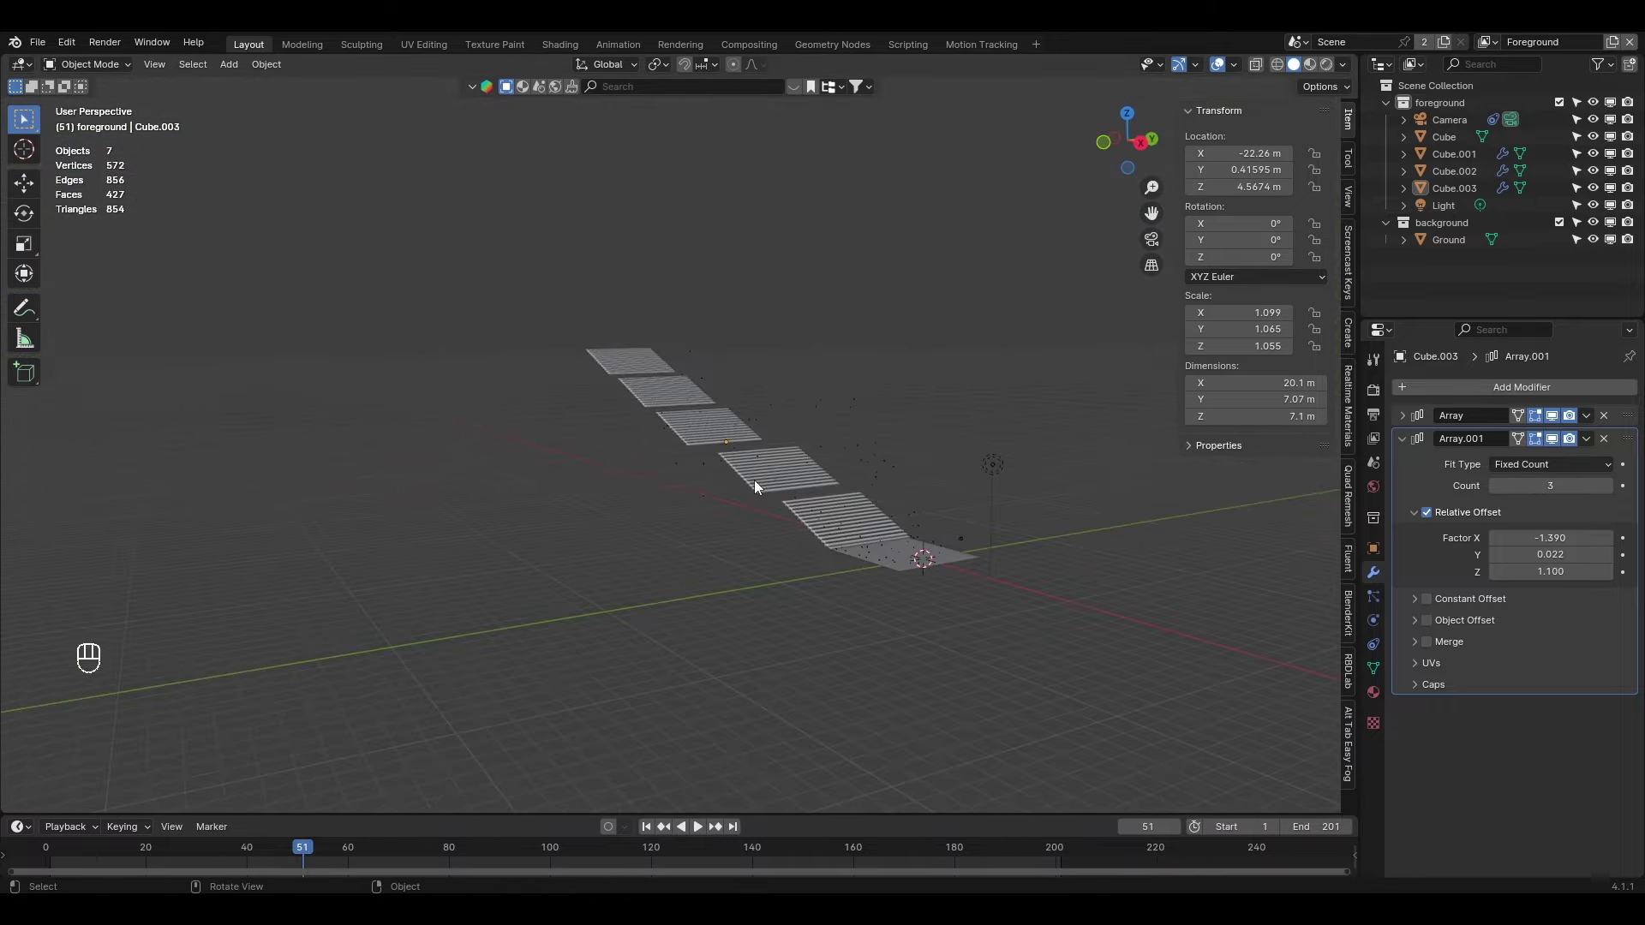
pyautogui.press('KP_0')
pyautogui.moveTo(437, 610); pyautogui.dragTo(441, 556)
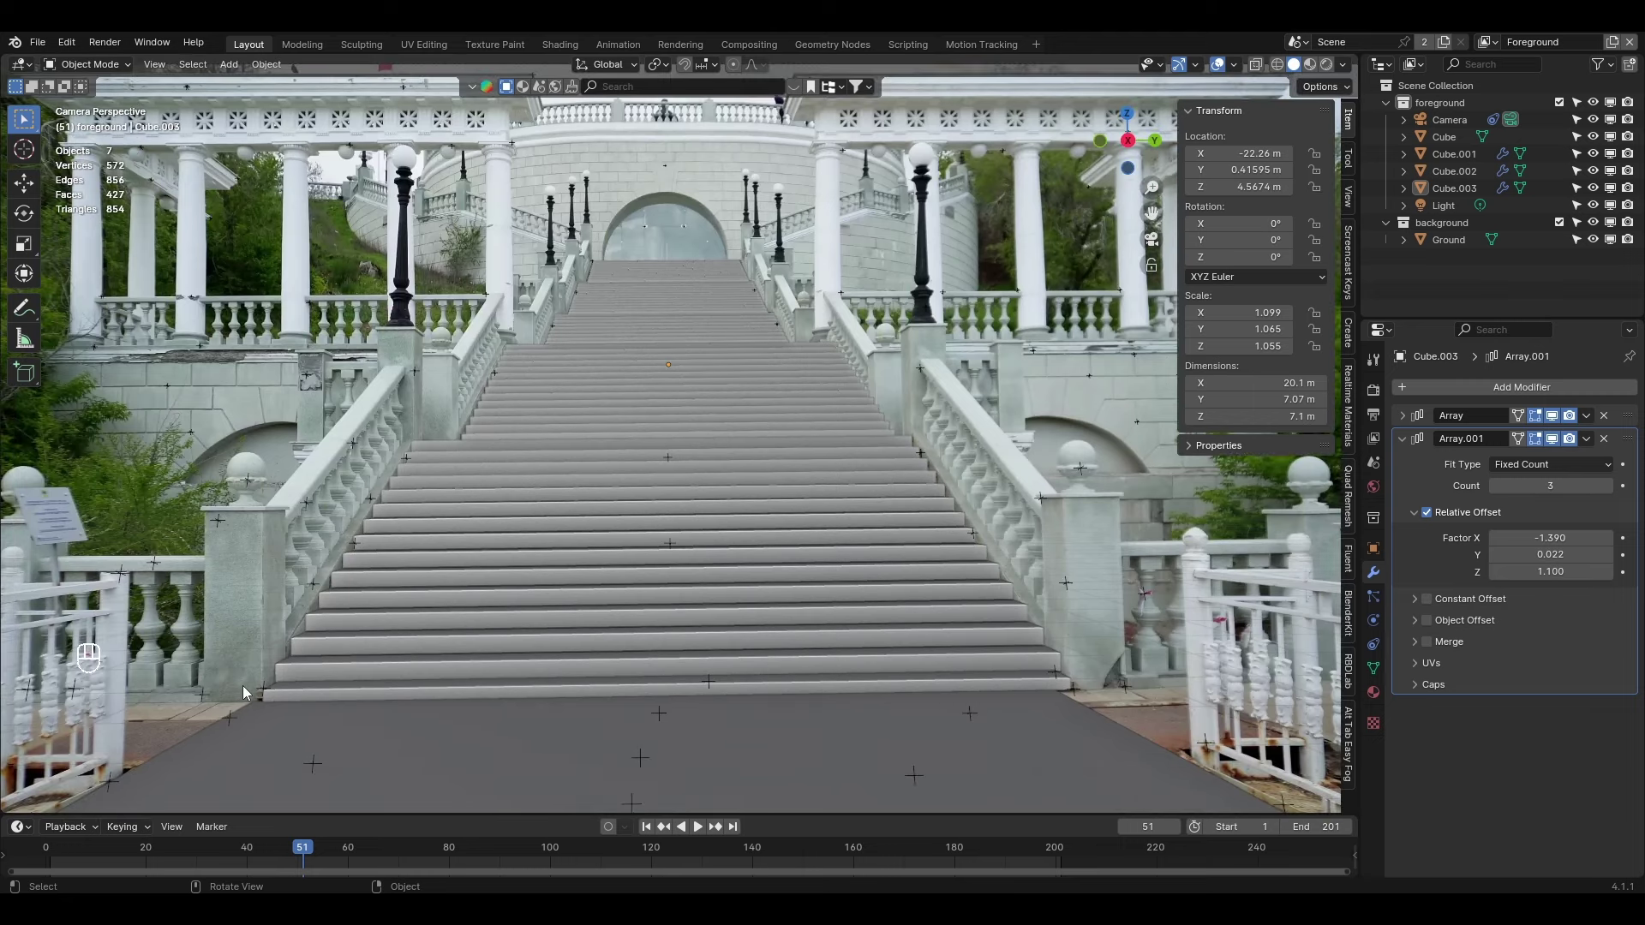
pyautogui.click(248, 690)
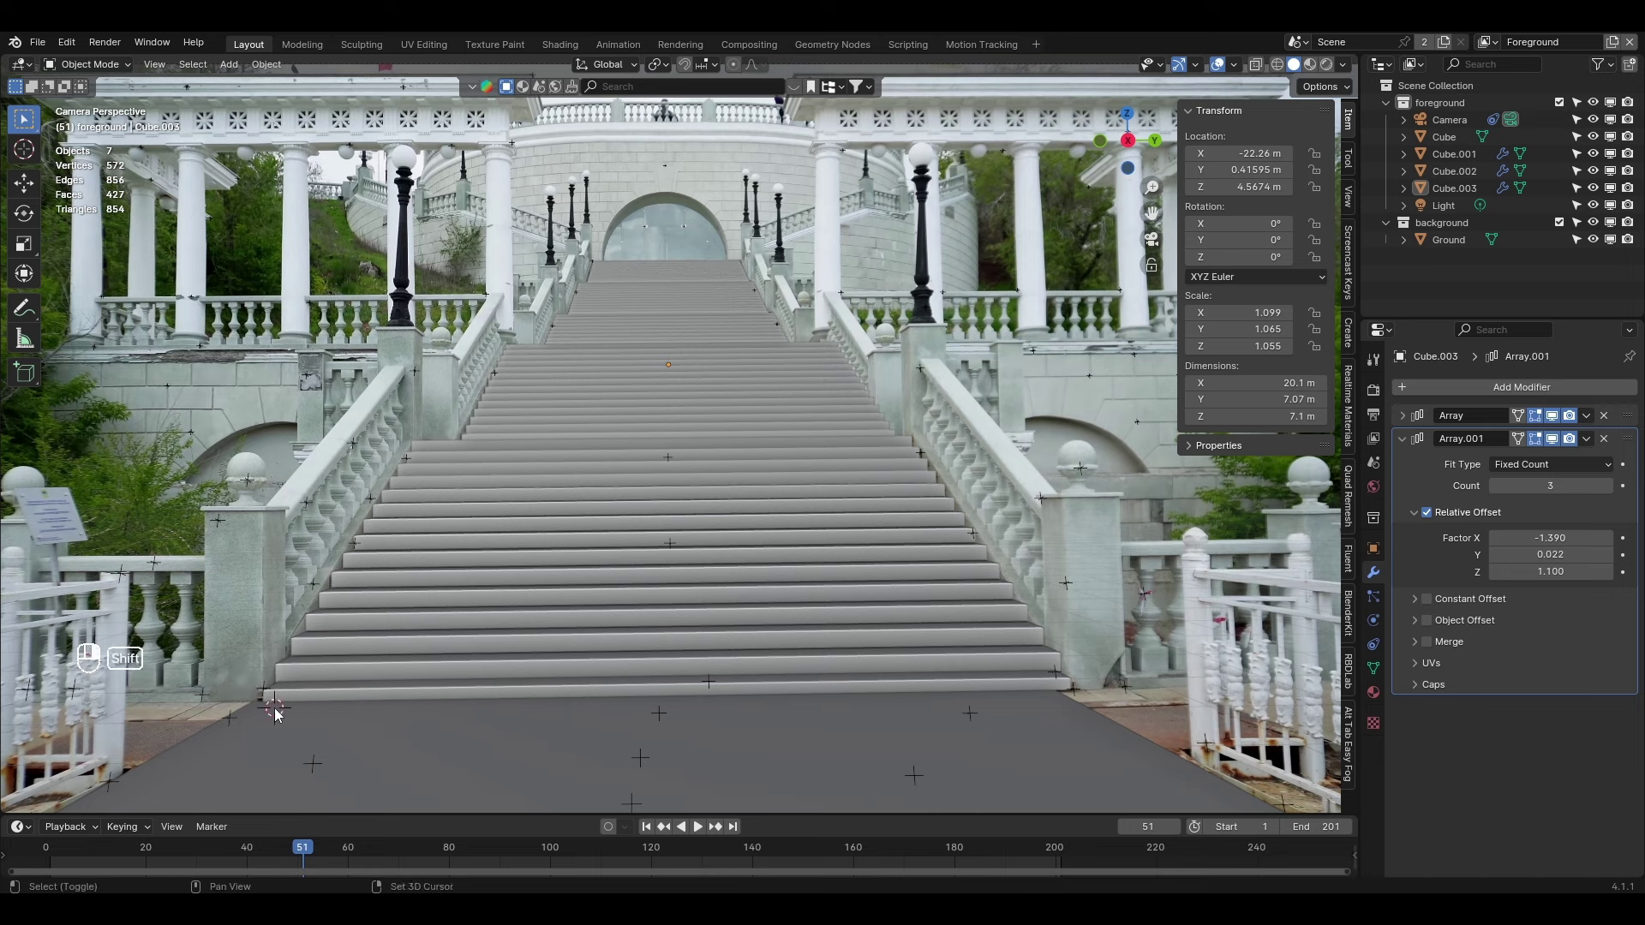
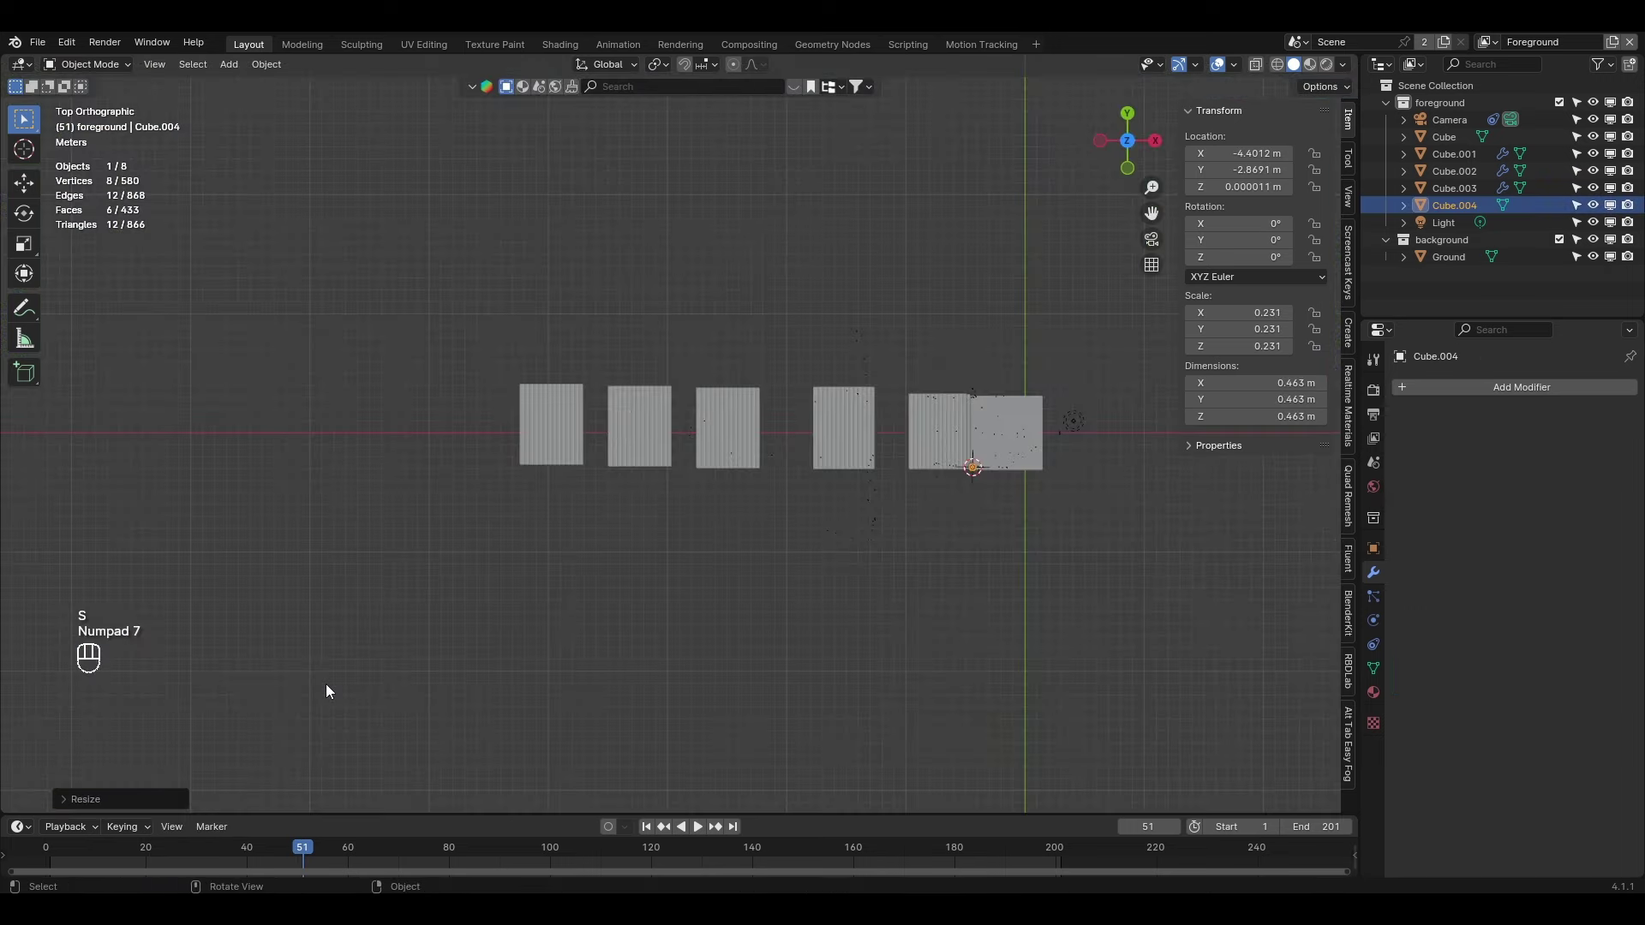
# Move the new cube along X to the left foot of the stairs in camera view
pyautogui.press('KP_Decimal')
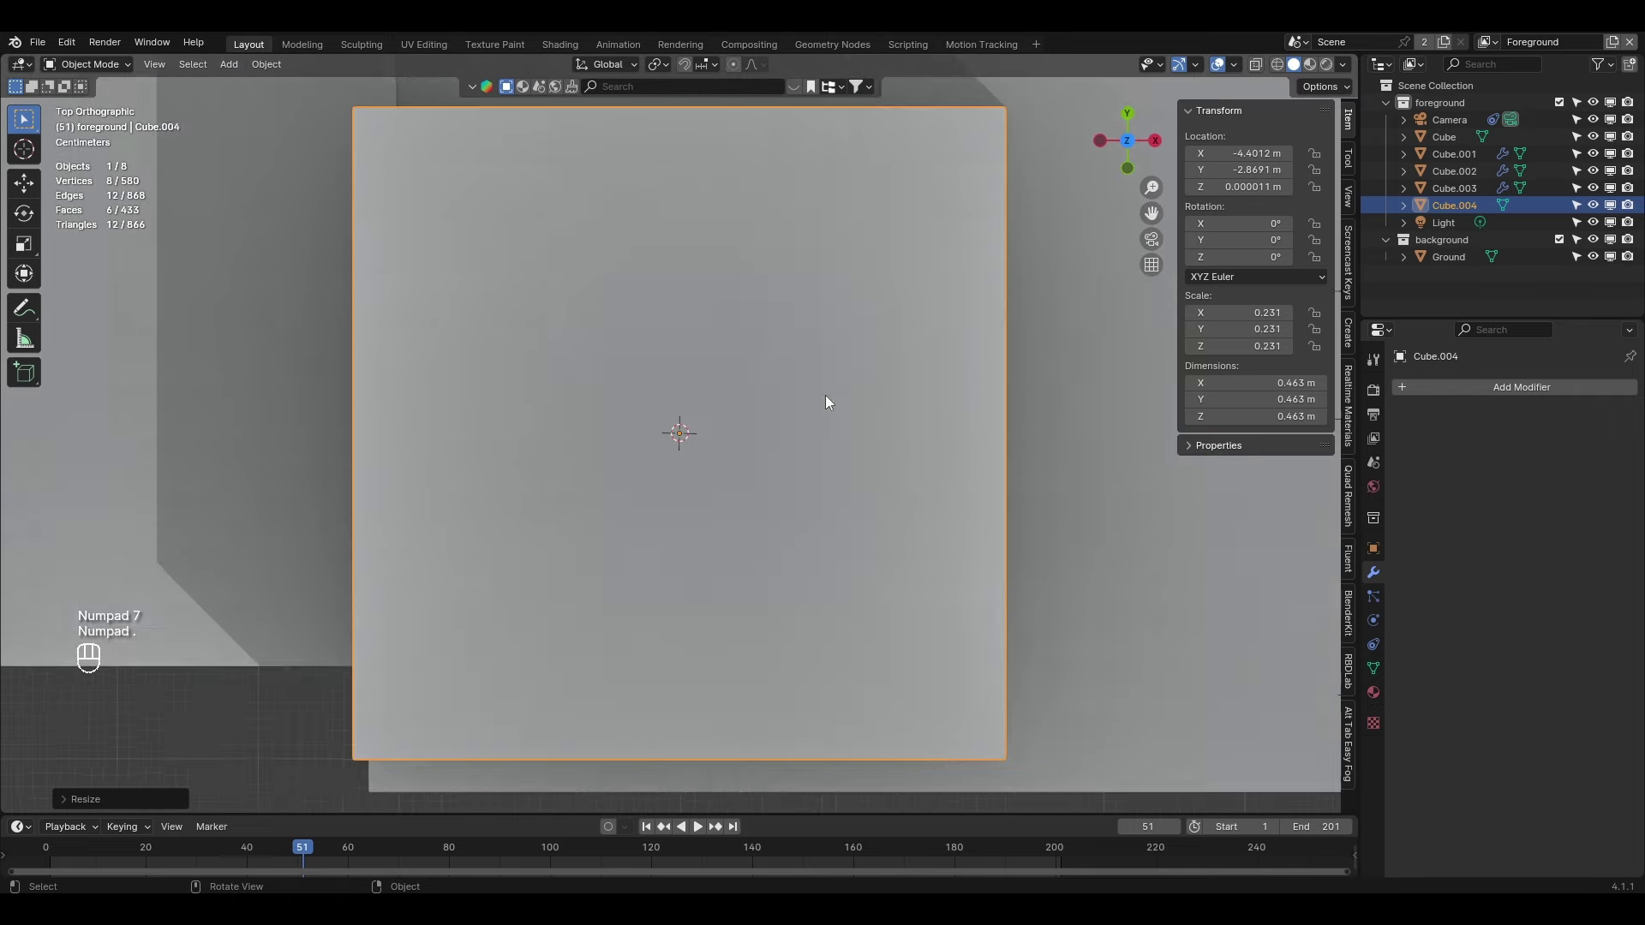
pyautogui.press('g')
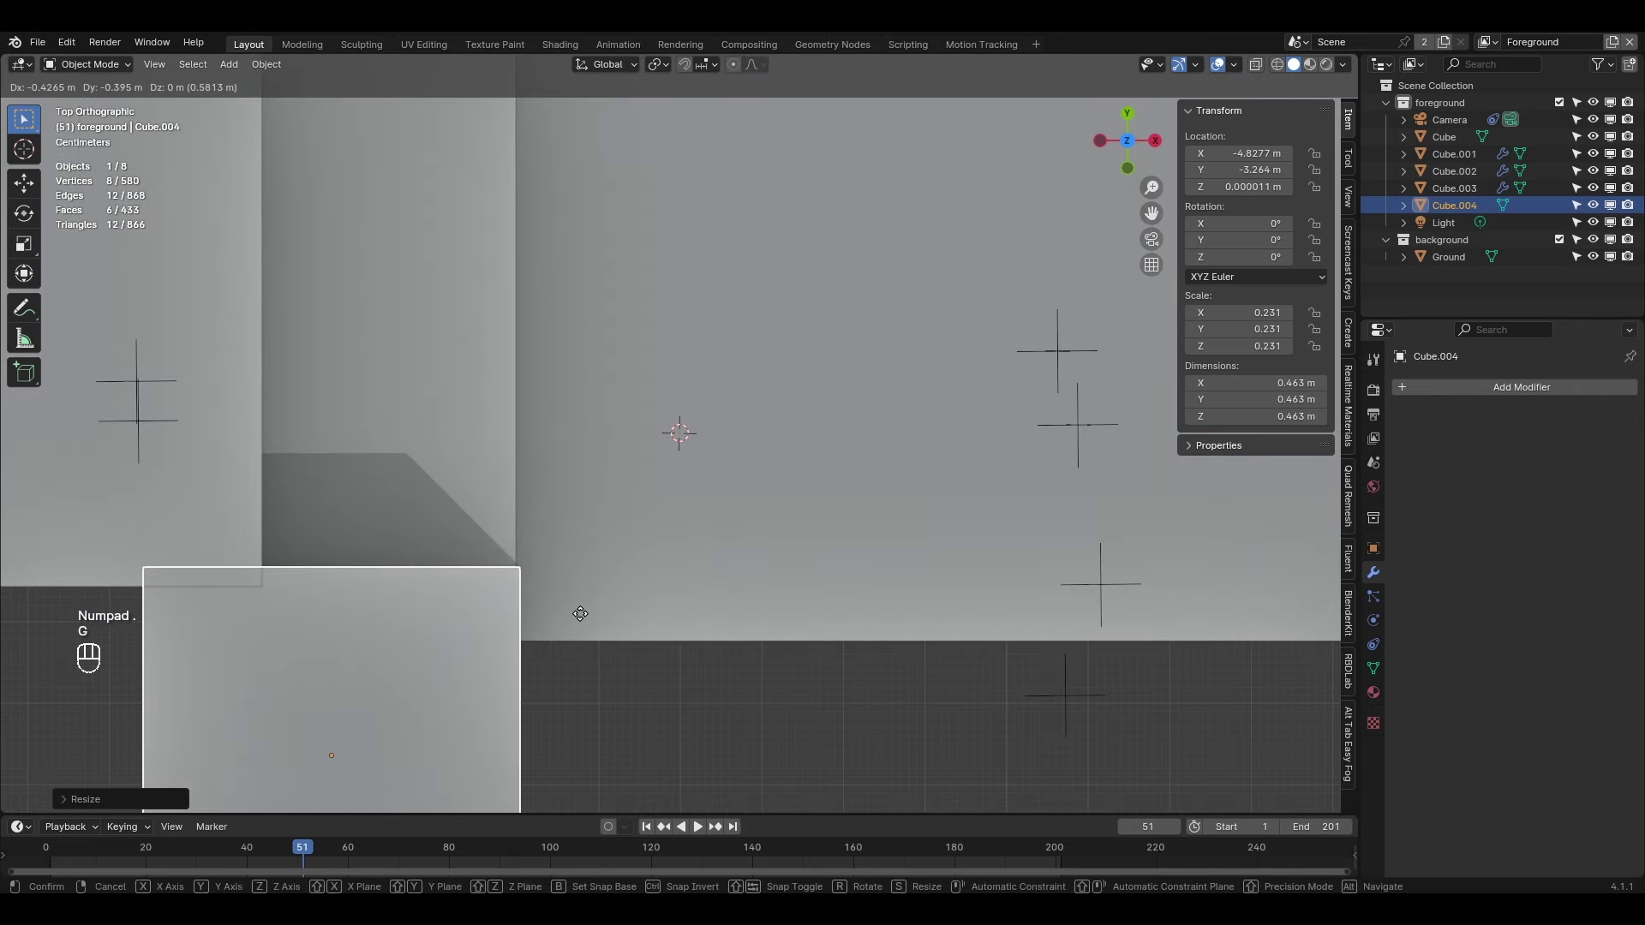
pyautogui.press('KP_0')
pyautogui.middleClick(344, 575)
pyautogui.moveTo(642, 466); pyautogui.dragTo(712, 536)
pyautogui.press('g')
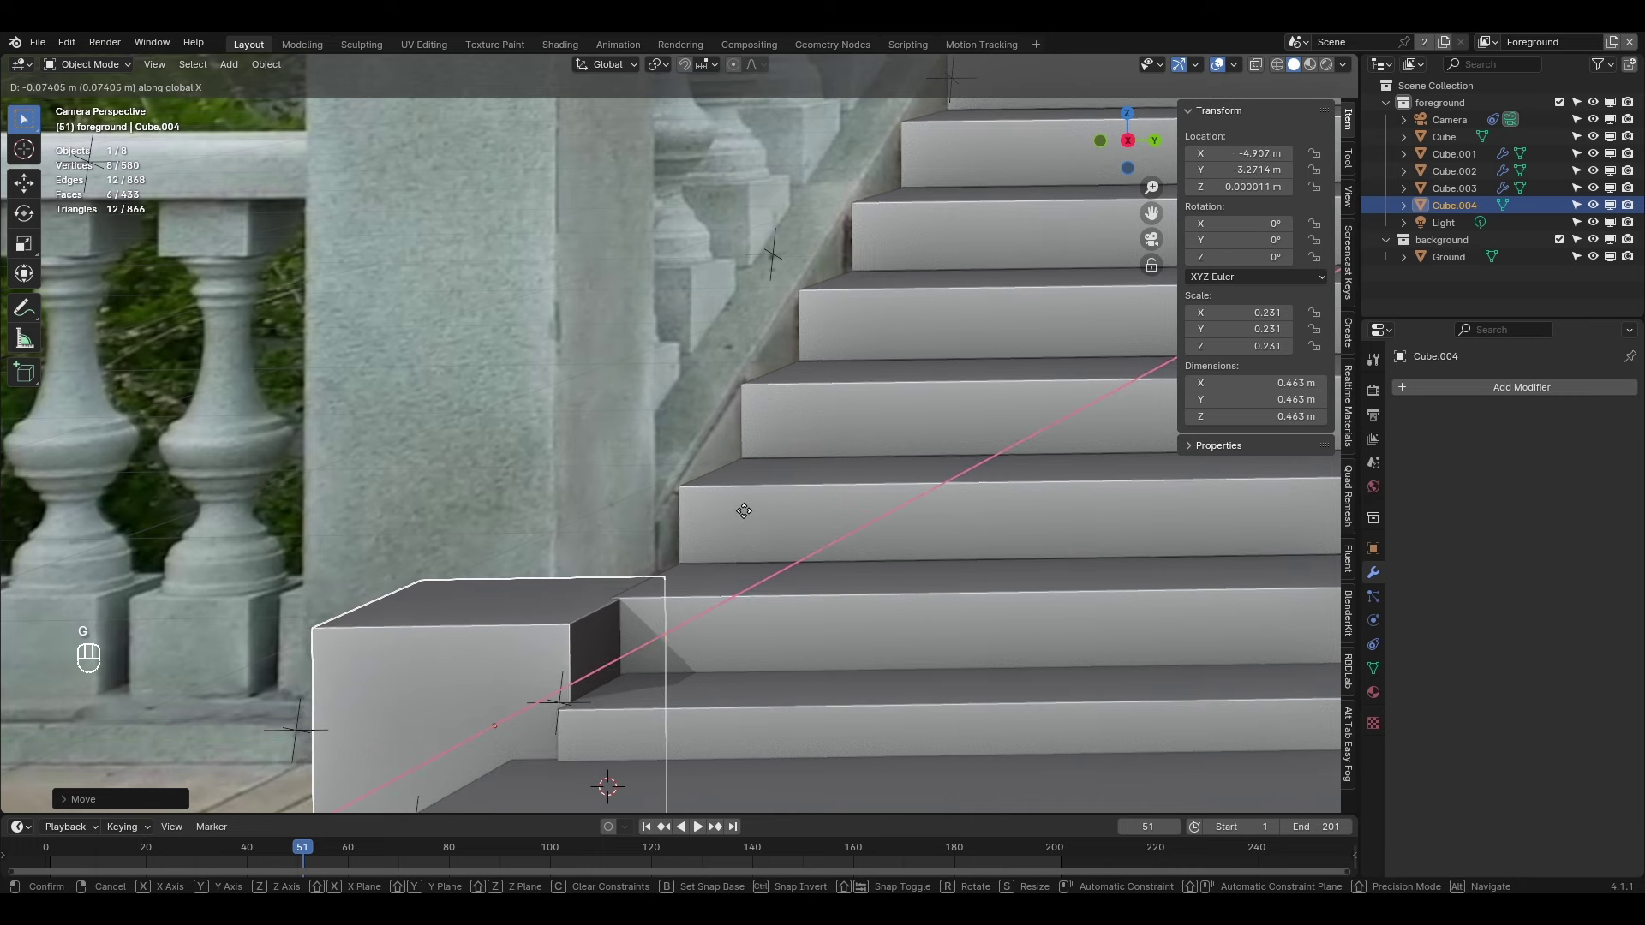
pyautogui.press('g')
pyautogui.press('g')
pyautogui.middleClick(708, 456)
pyautogui.press('alt+z')
pyautogui.press('g')
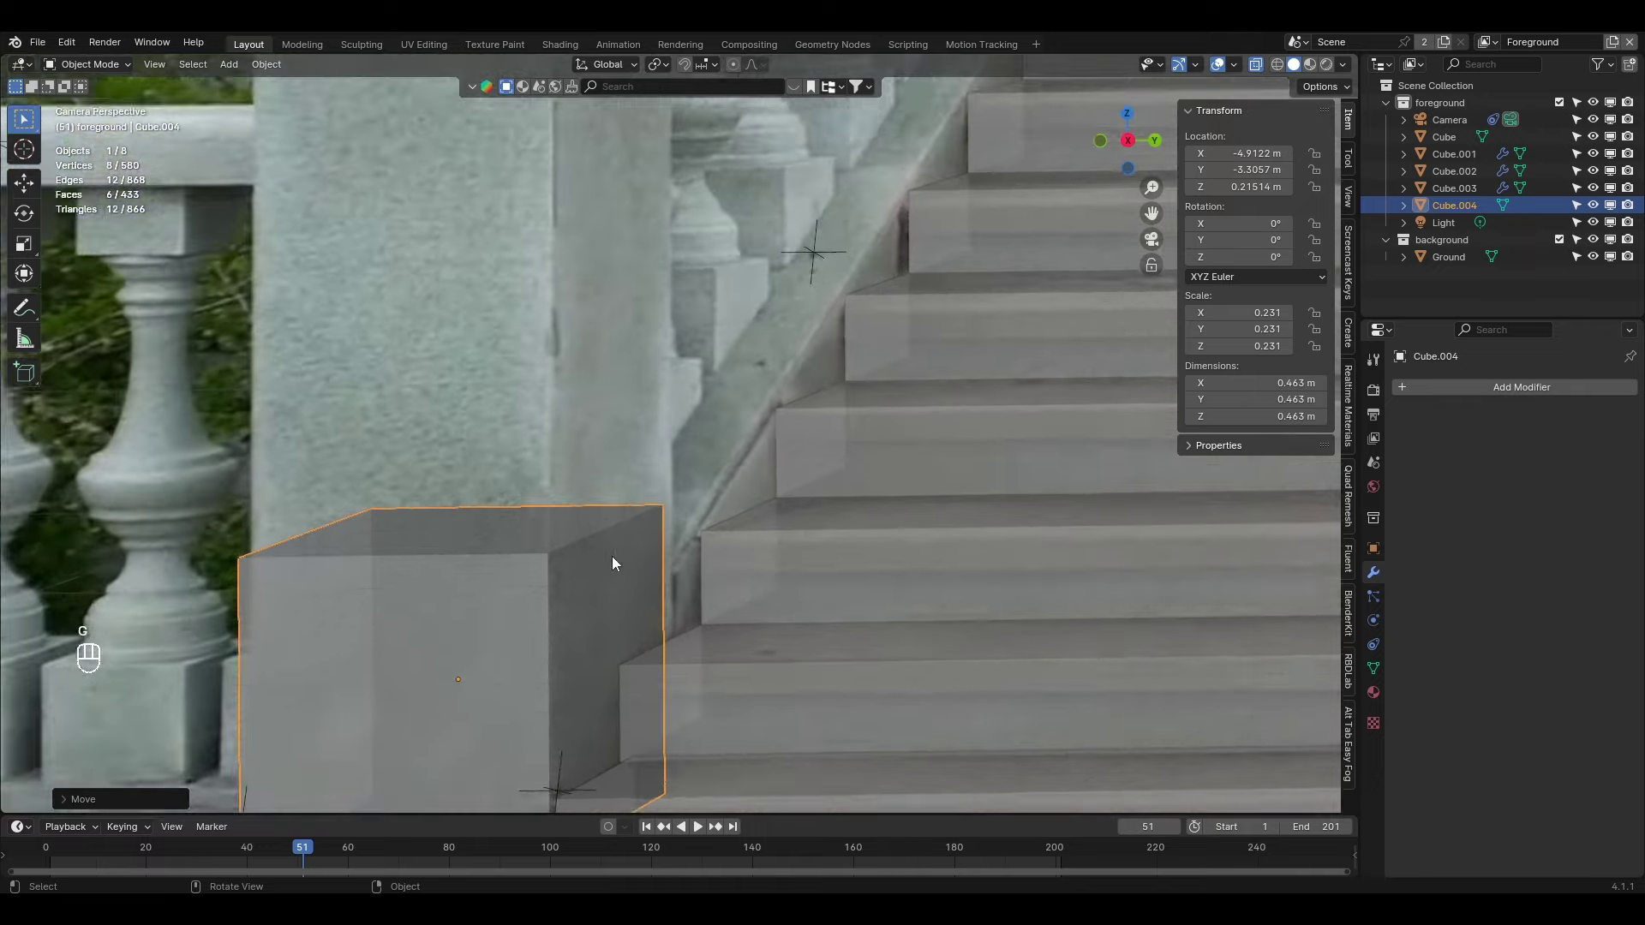
# Lift the cube to ground level and stretch it on Z into a tall pillar over the newel post
pyautogui.press('s')
pyautogui.press('g')
pyautogui.press('s')
pyautogui.press('g')
pyautogui.press('ctrl+a')
pyautogui.press('Tab')
pyautogui.press('3')
pyautogui.press('g')
pyautogui.press('Tab')
pyautogui.press('alt+z')
pyautogui.press('space')
pyautogui.click(658, 286)
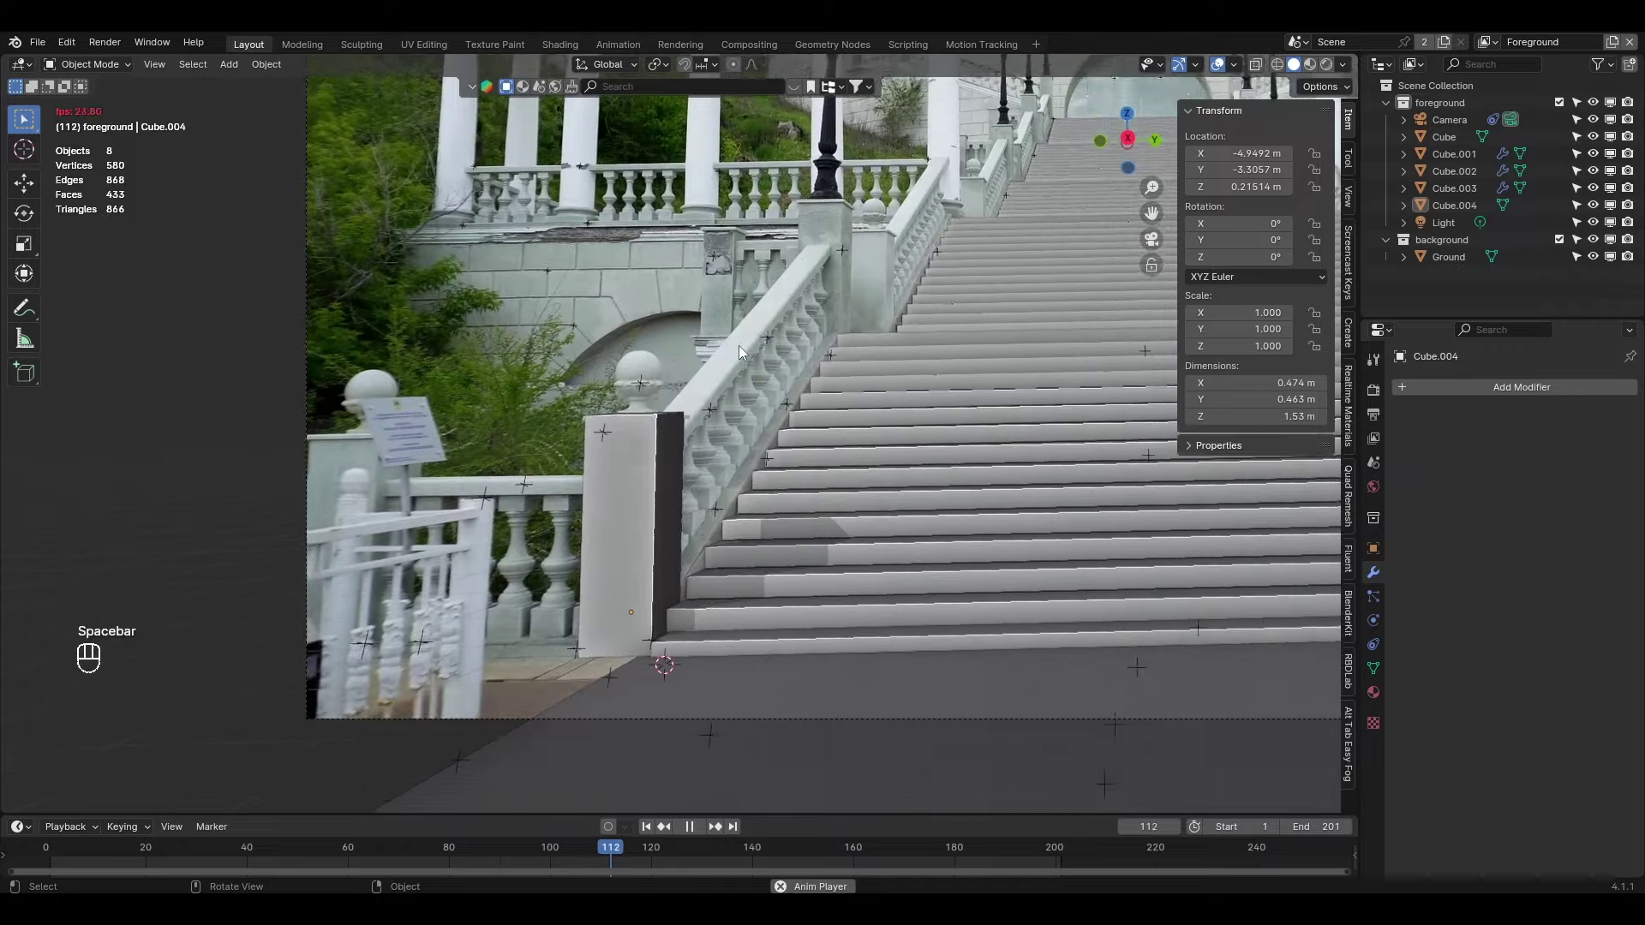
# Duplicate the pillar, slide the copy along X onto the right newel post, and play to check
pyautogui.press('space')
pyautogui.moveTo(796, 403); pyautogui.dragTo(552, 409)
pyautogui.press('shift+d')
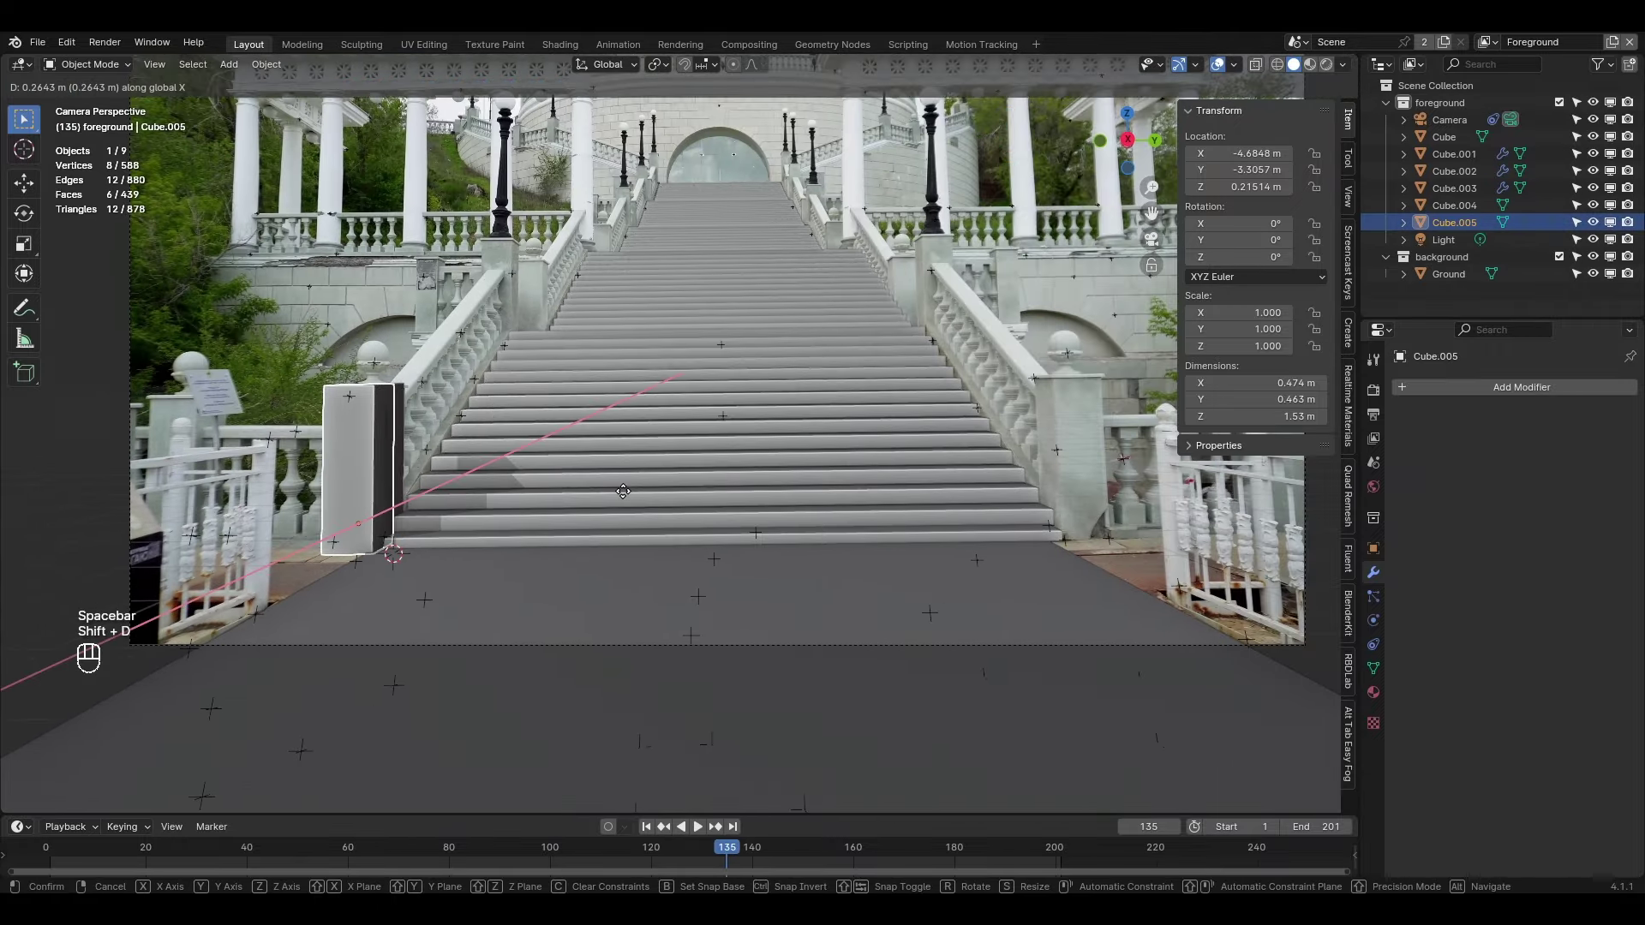
pyautogui.middleClick(1091, 546)
pyautogui.moveTo(947, 528); pyautogui.dragTo(854, 543)
pyautogui.press('alt+z')
pyautogui.press('g')
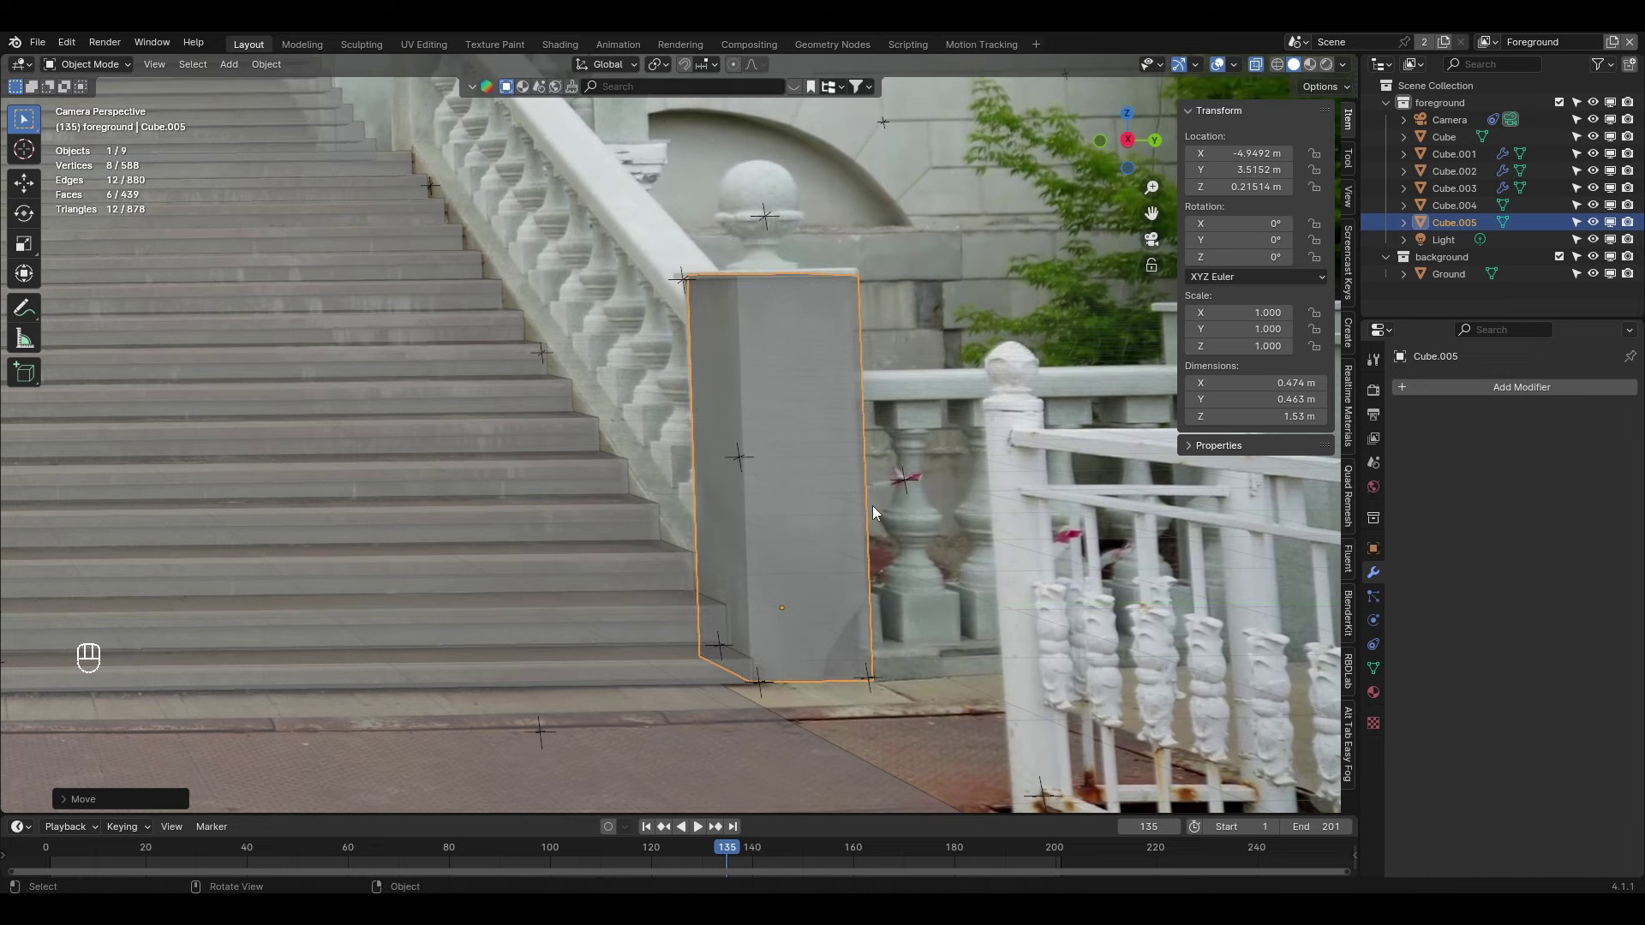
pyautogui.press('alt+z')
pyautogui.click(977, 304)
pyautogui.press('space')
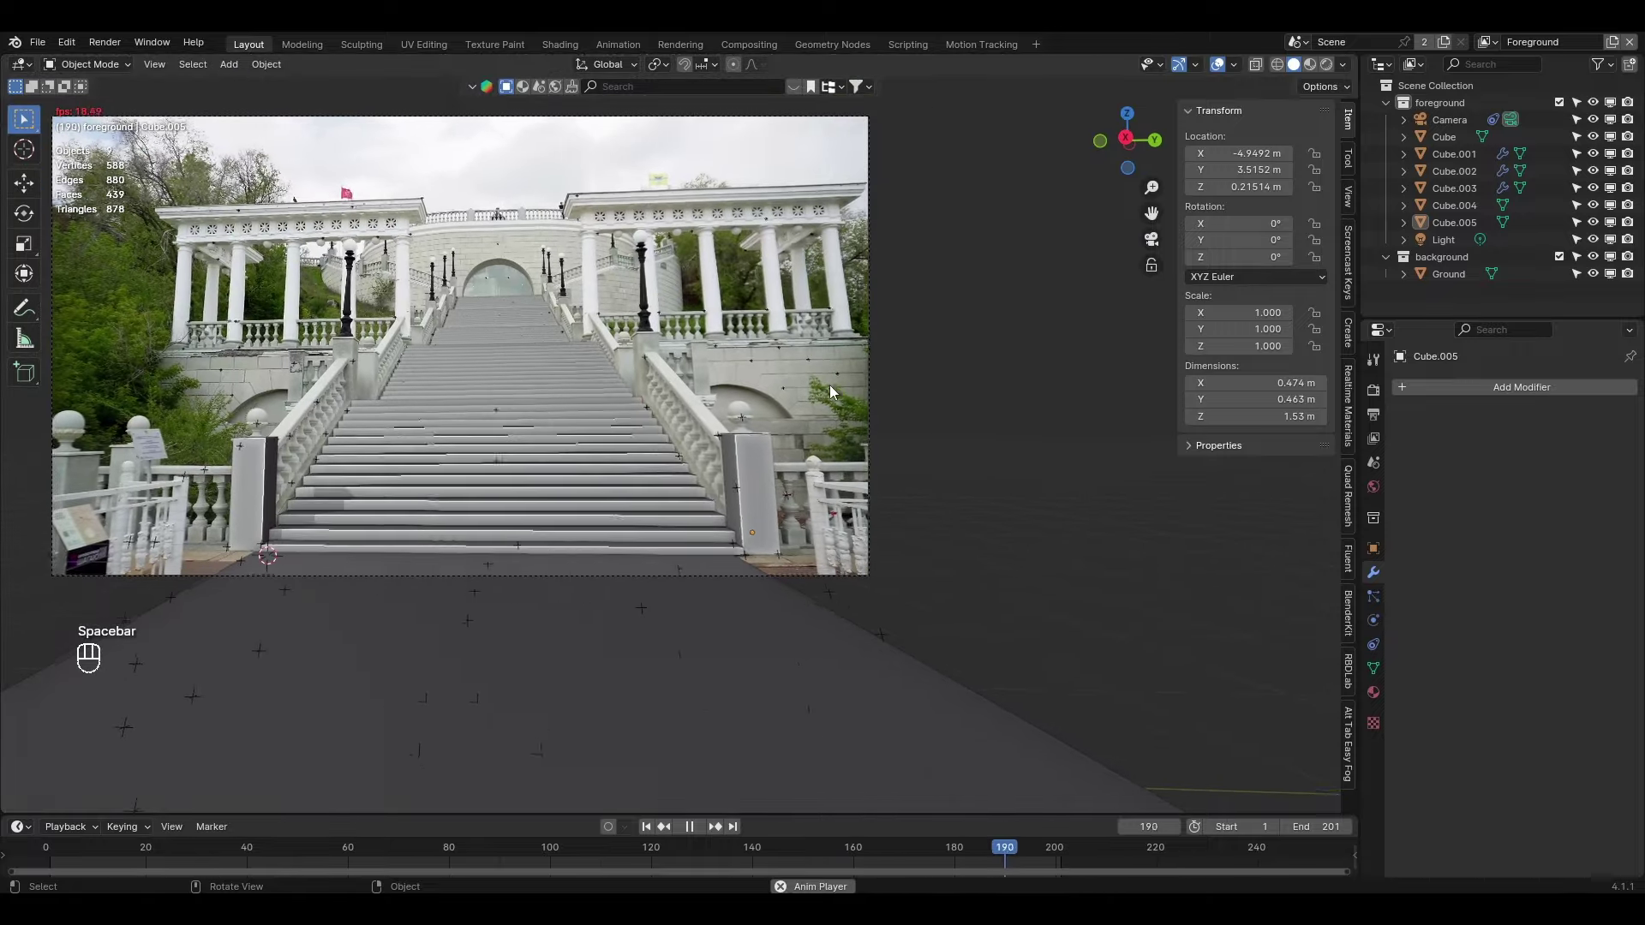
# Stop playback and zoom toward the upper landing in camera view
pyautogui.moveTo(673, 437); pyautogui.dragTo(990, 511)
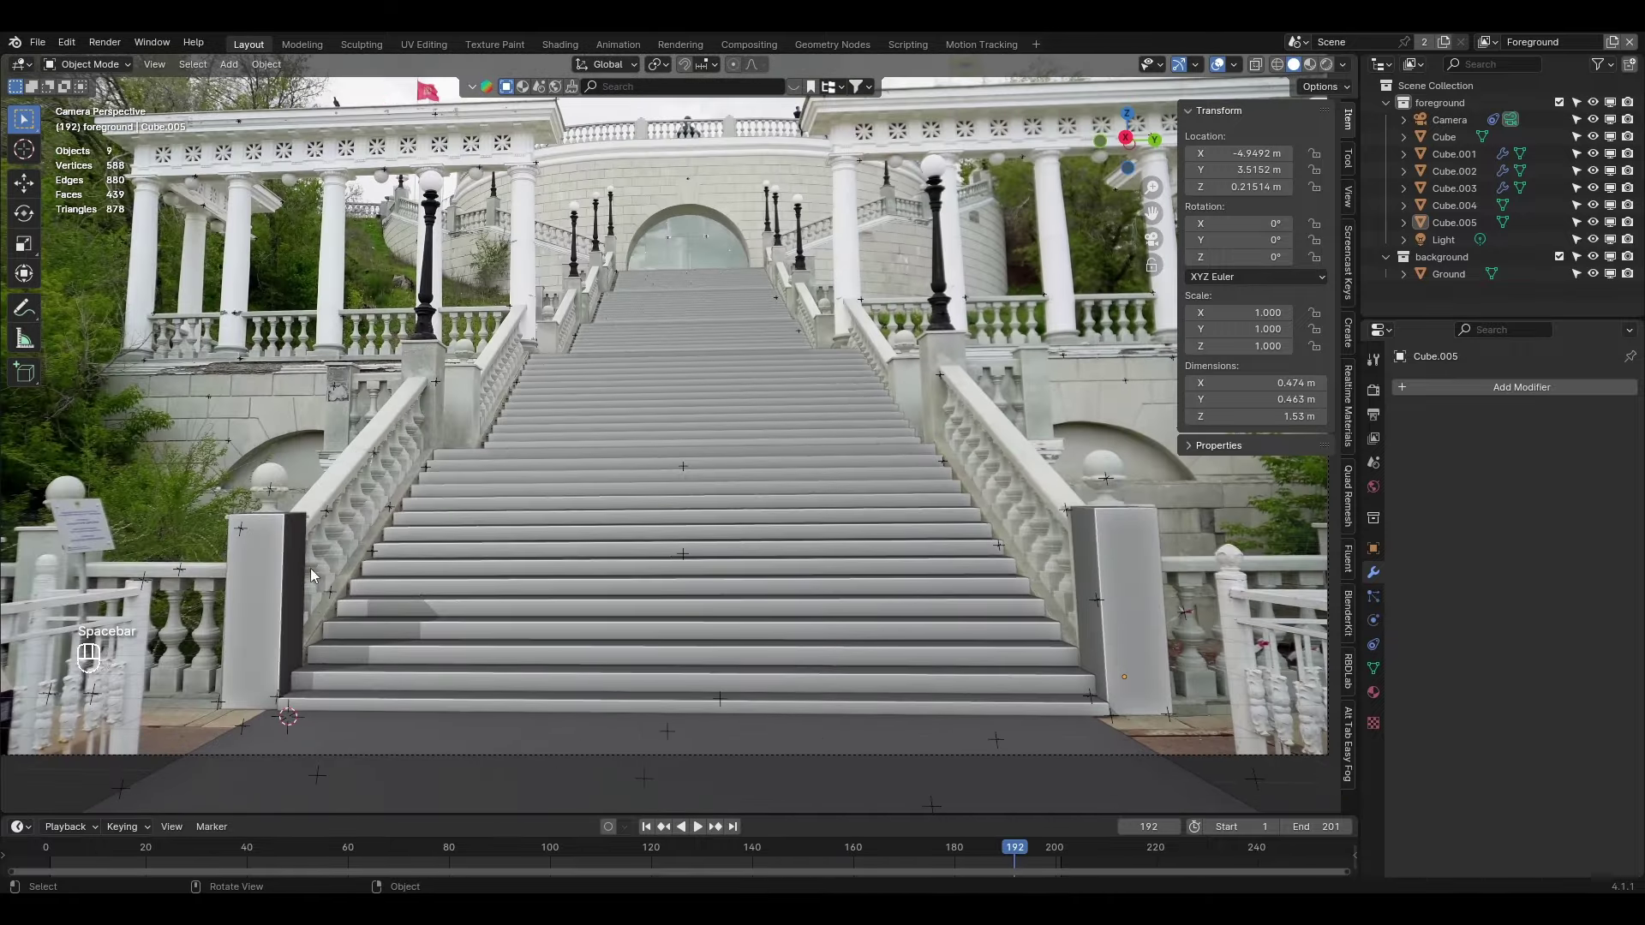
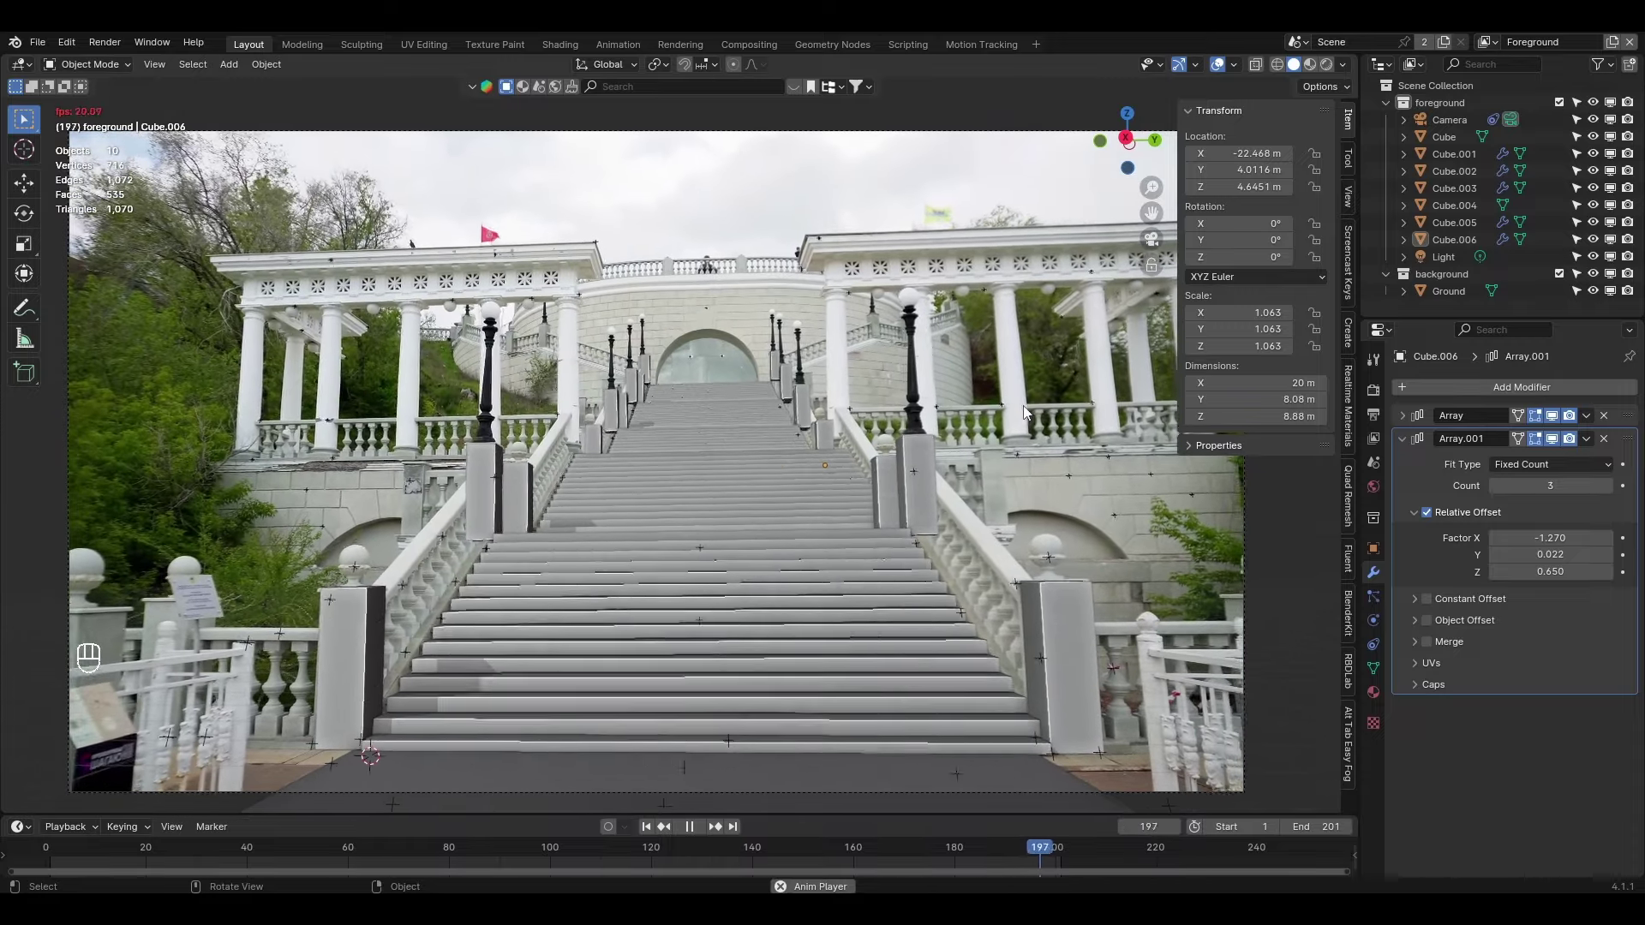
pyautogui.press('space')
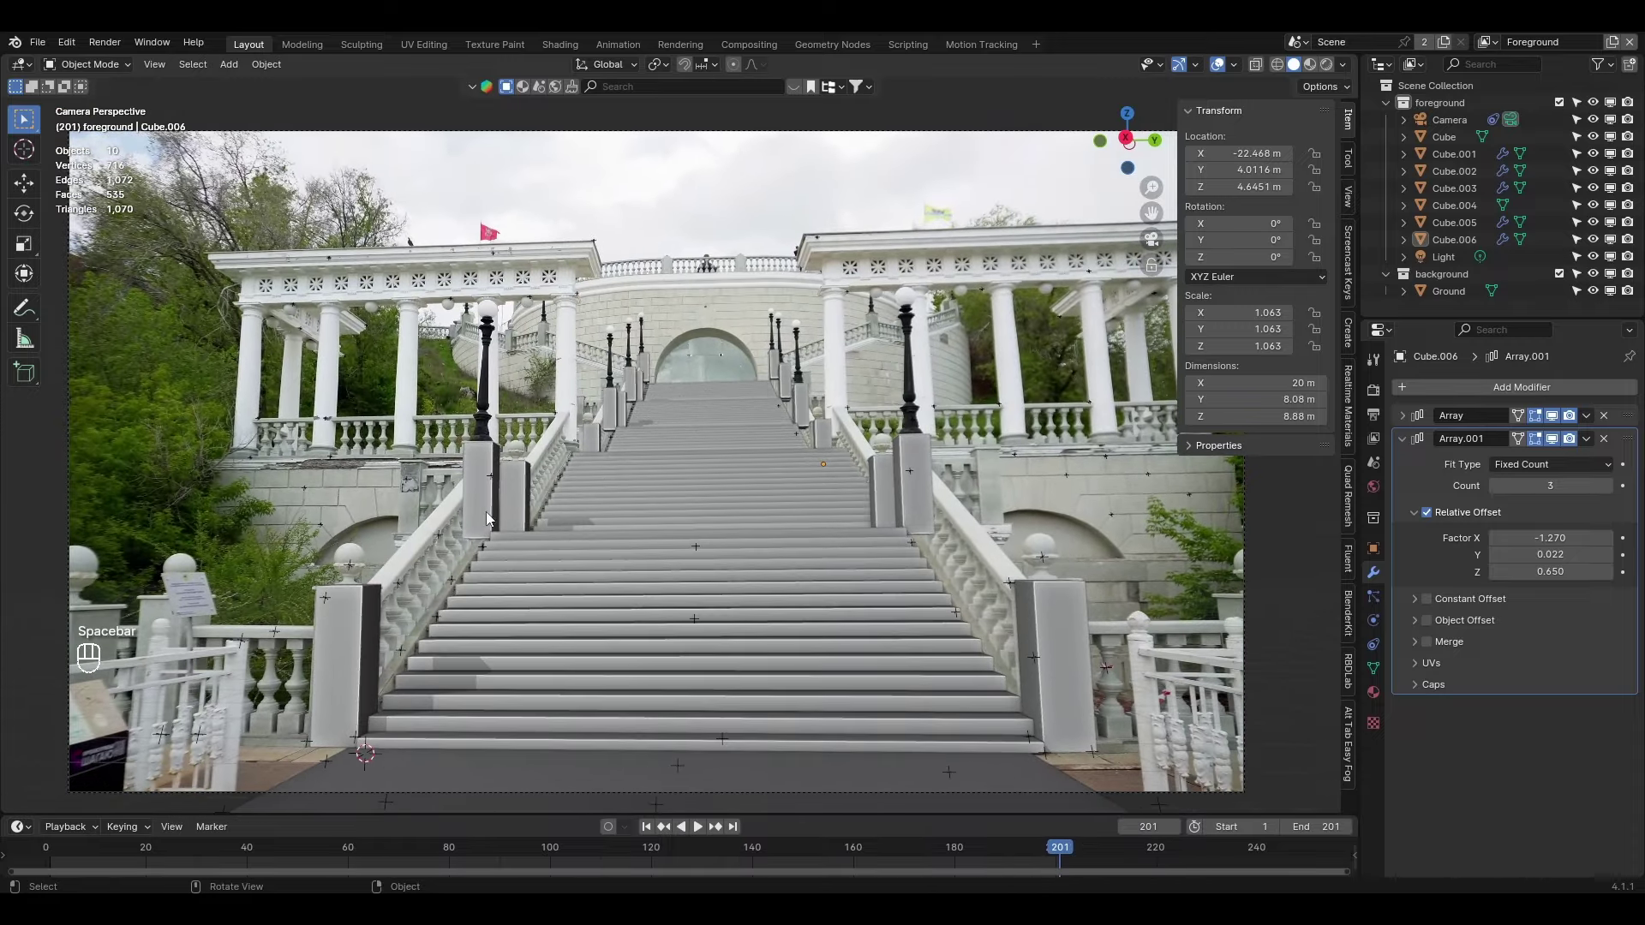
pyautogui.moveTo(409, 620); pyautogui.dragTo(369, 648)
pyautogui.moveTo(324, 646); pyautogui.dragTo(539, 452)
pyautogui.press('KP_0')
# Repeat the pillar pair up the landings, then orbit out to see the whole lined staircase
pyautogui.moveTo(510, 584); pyautogui.dragTo(763, 414)
pyautogui.moveTo(533, 232); pyautogui.dragTo(541, 359)
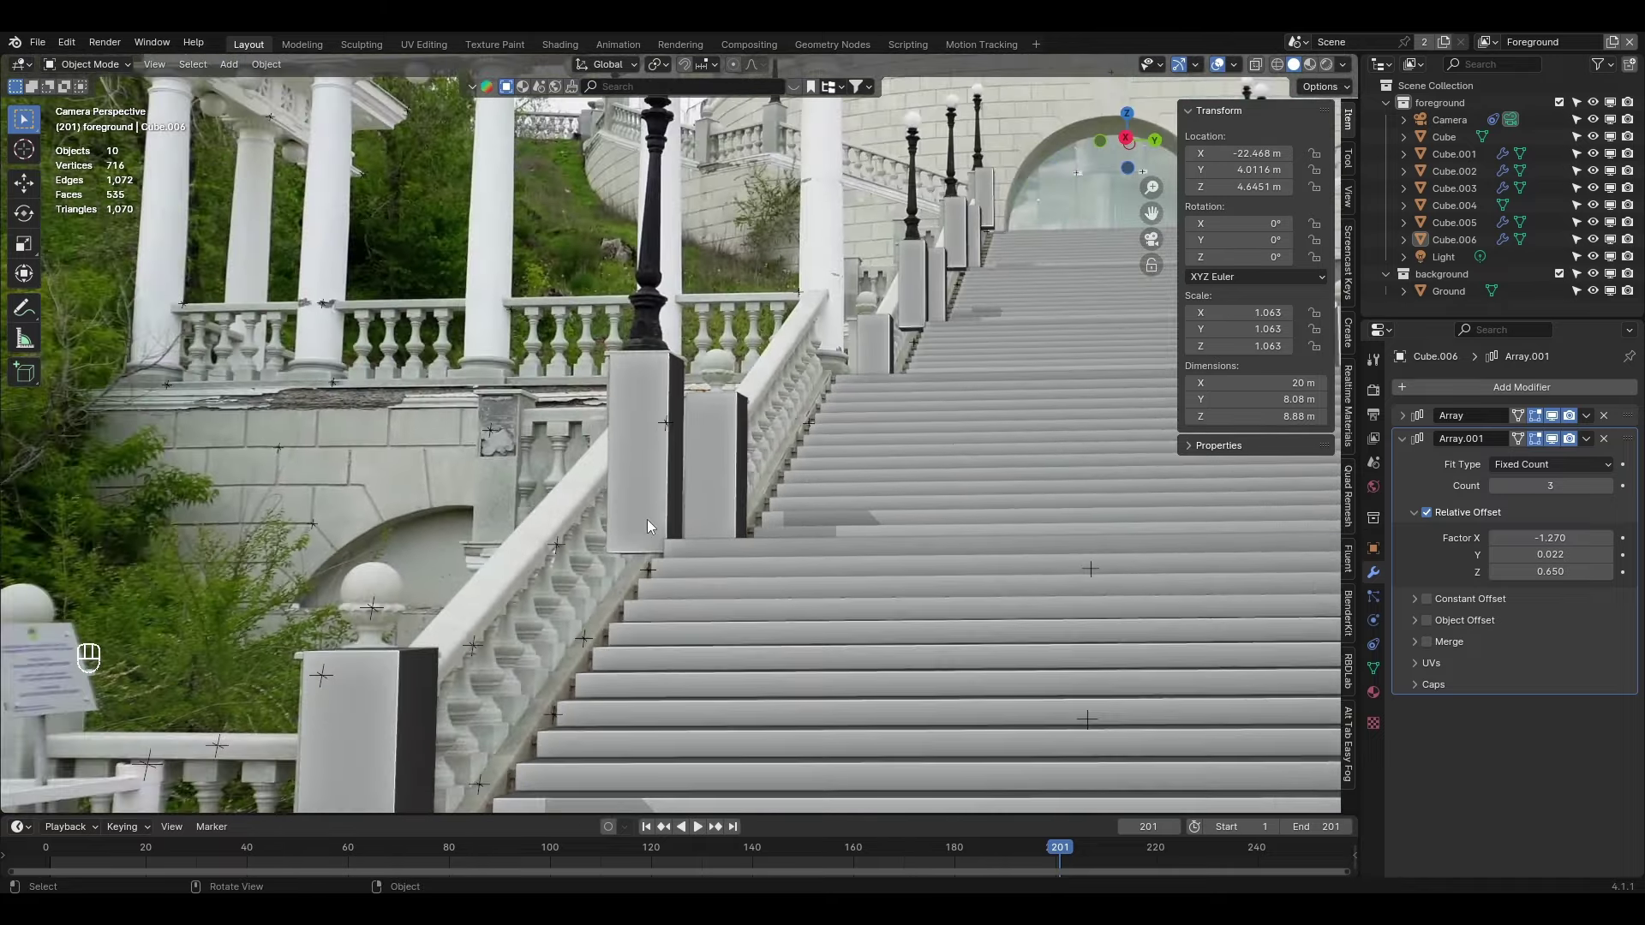
pyautogui.moveTo(663, 500); pyautogui.dragTo(746, 330)
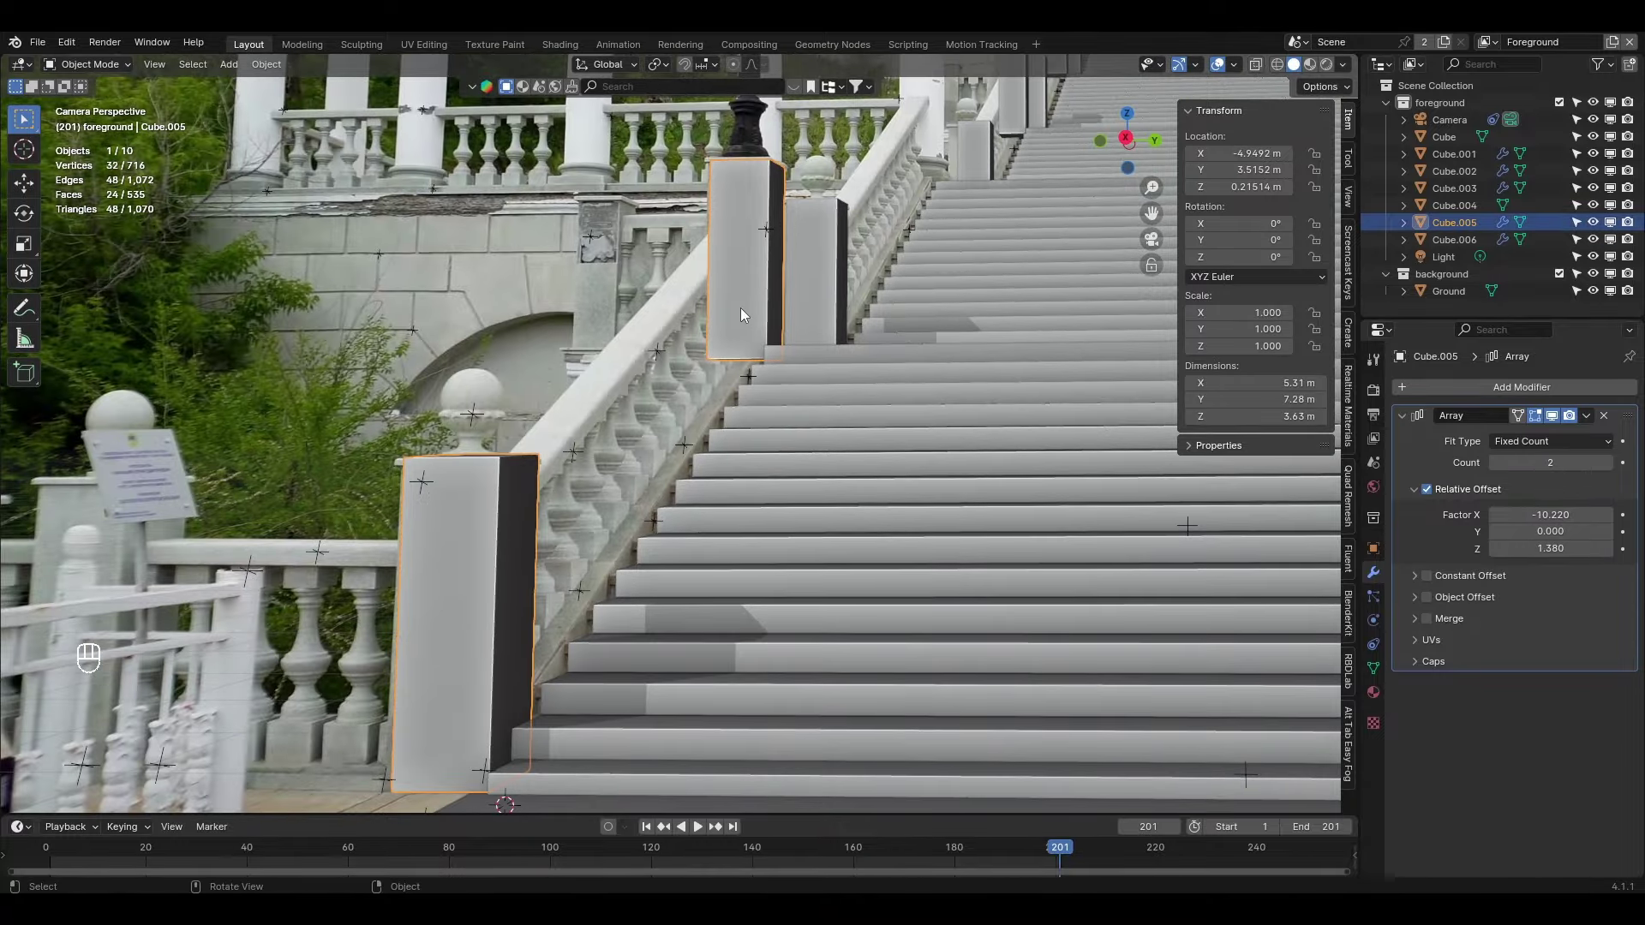
pyautogui.middleClick(739, 351)
pyautogui.moveTo(936, 531); pyautogui.dragTo(889, 552)
pyautogui.moveTo(849, 558); pyautogui.dragTo(1021, 433)
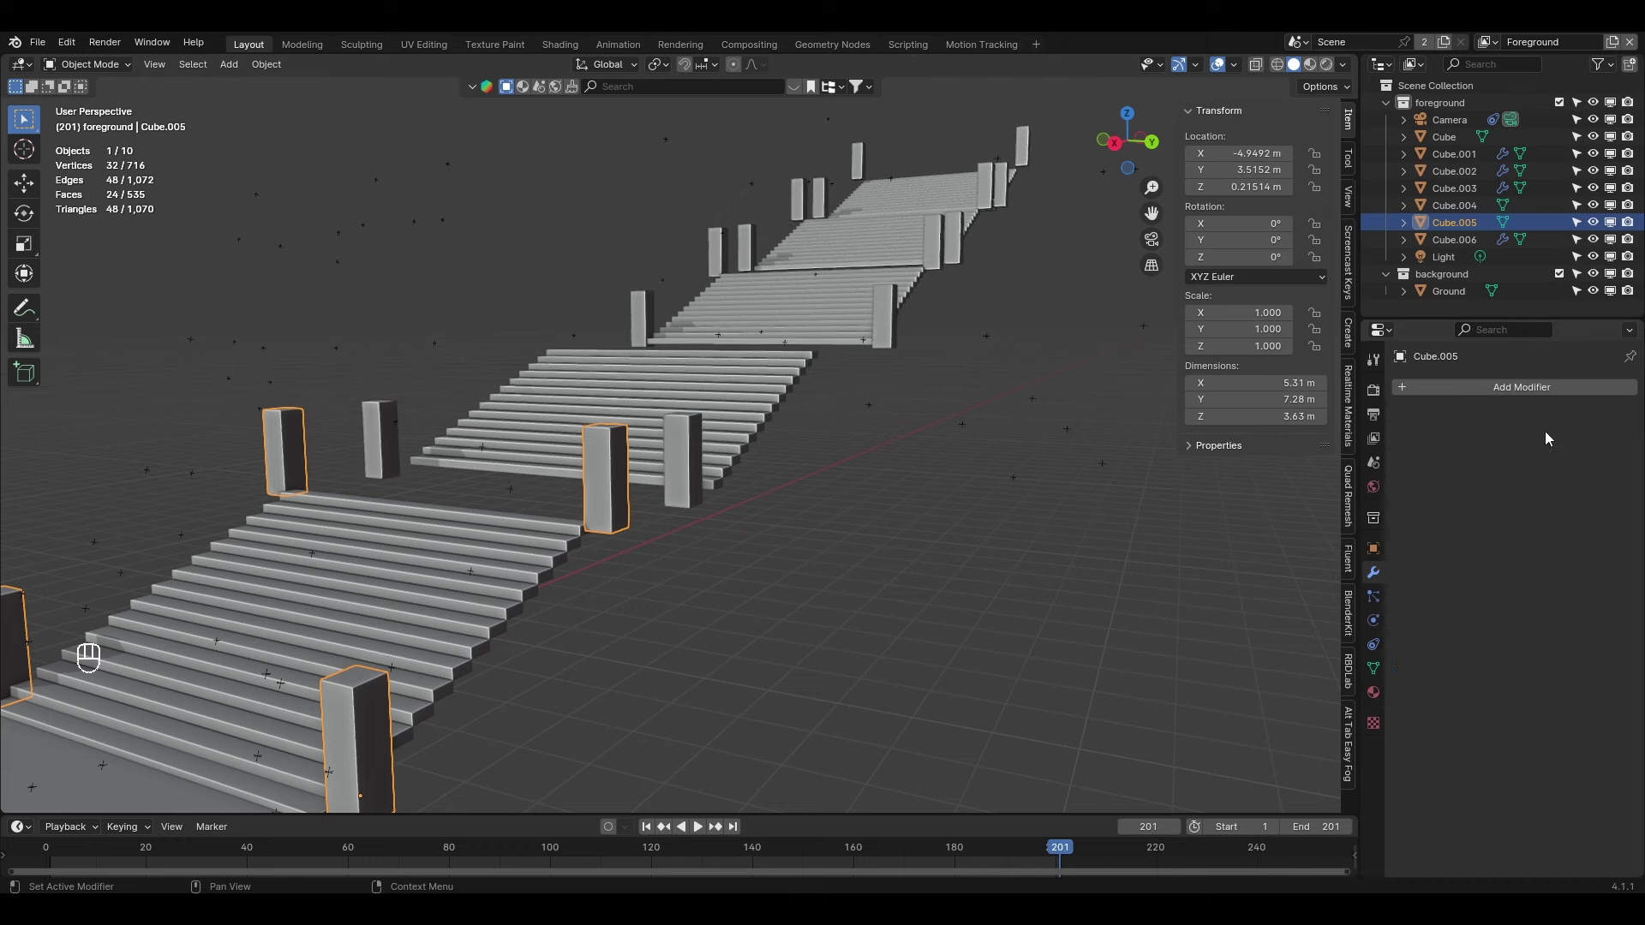
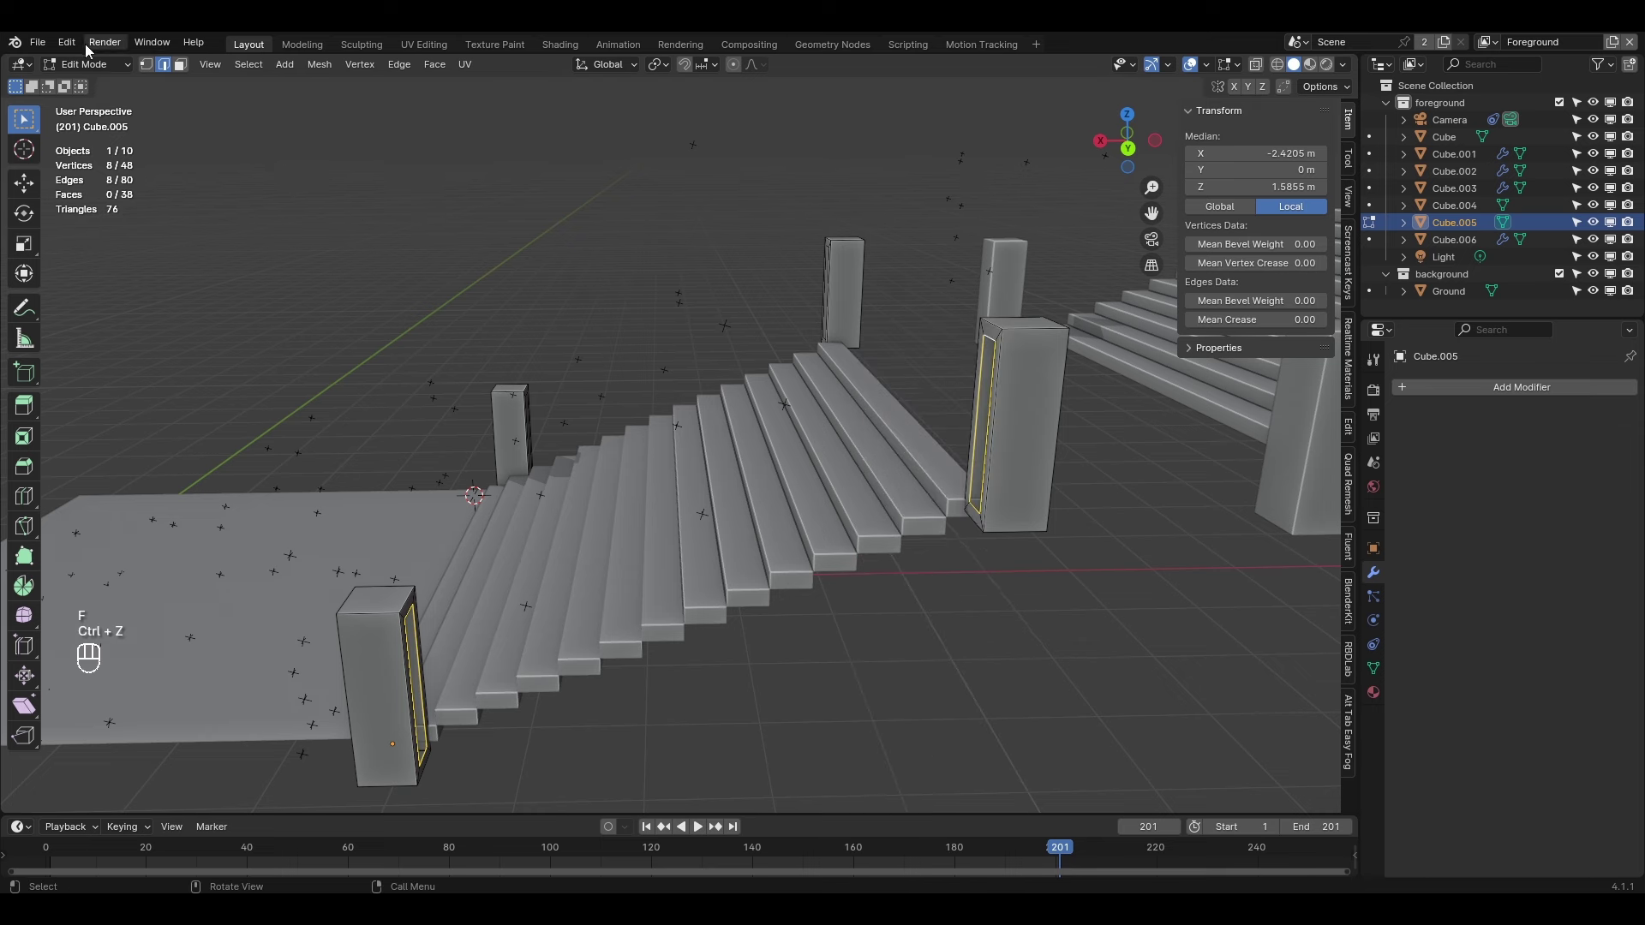
# Select the right-hand railing and compare it against the balustrade through the tracked camera
pyautogui.moveTo(71, 52); pyautogui.dragTo(125, 261)
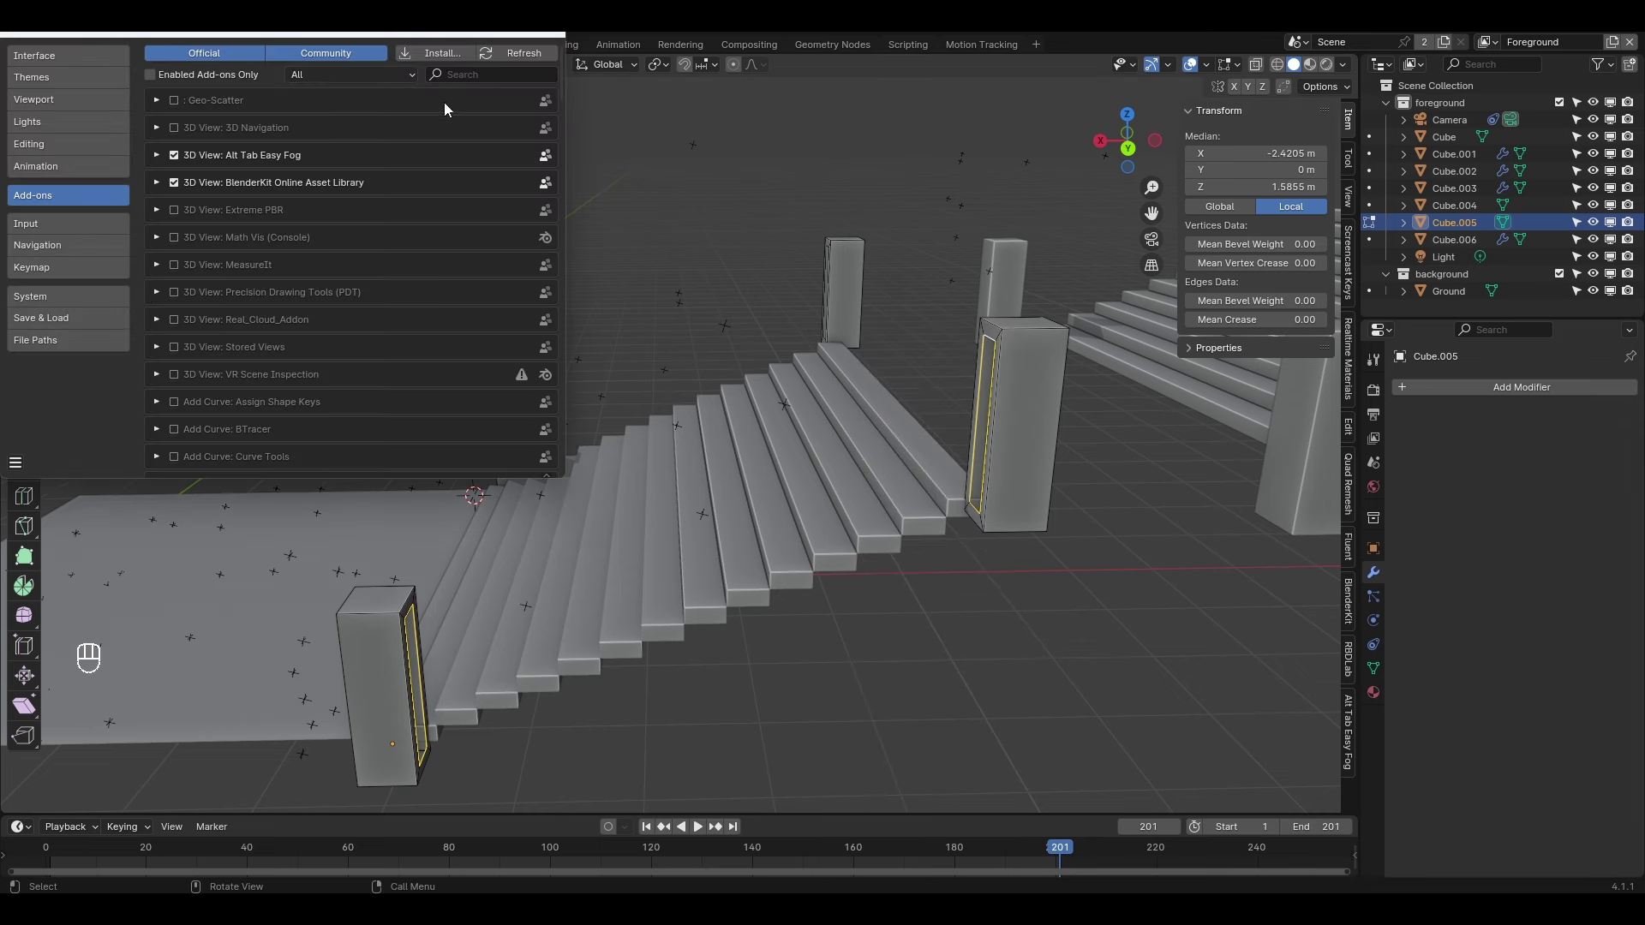
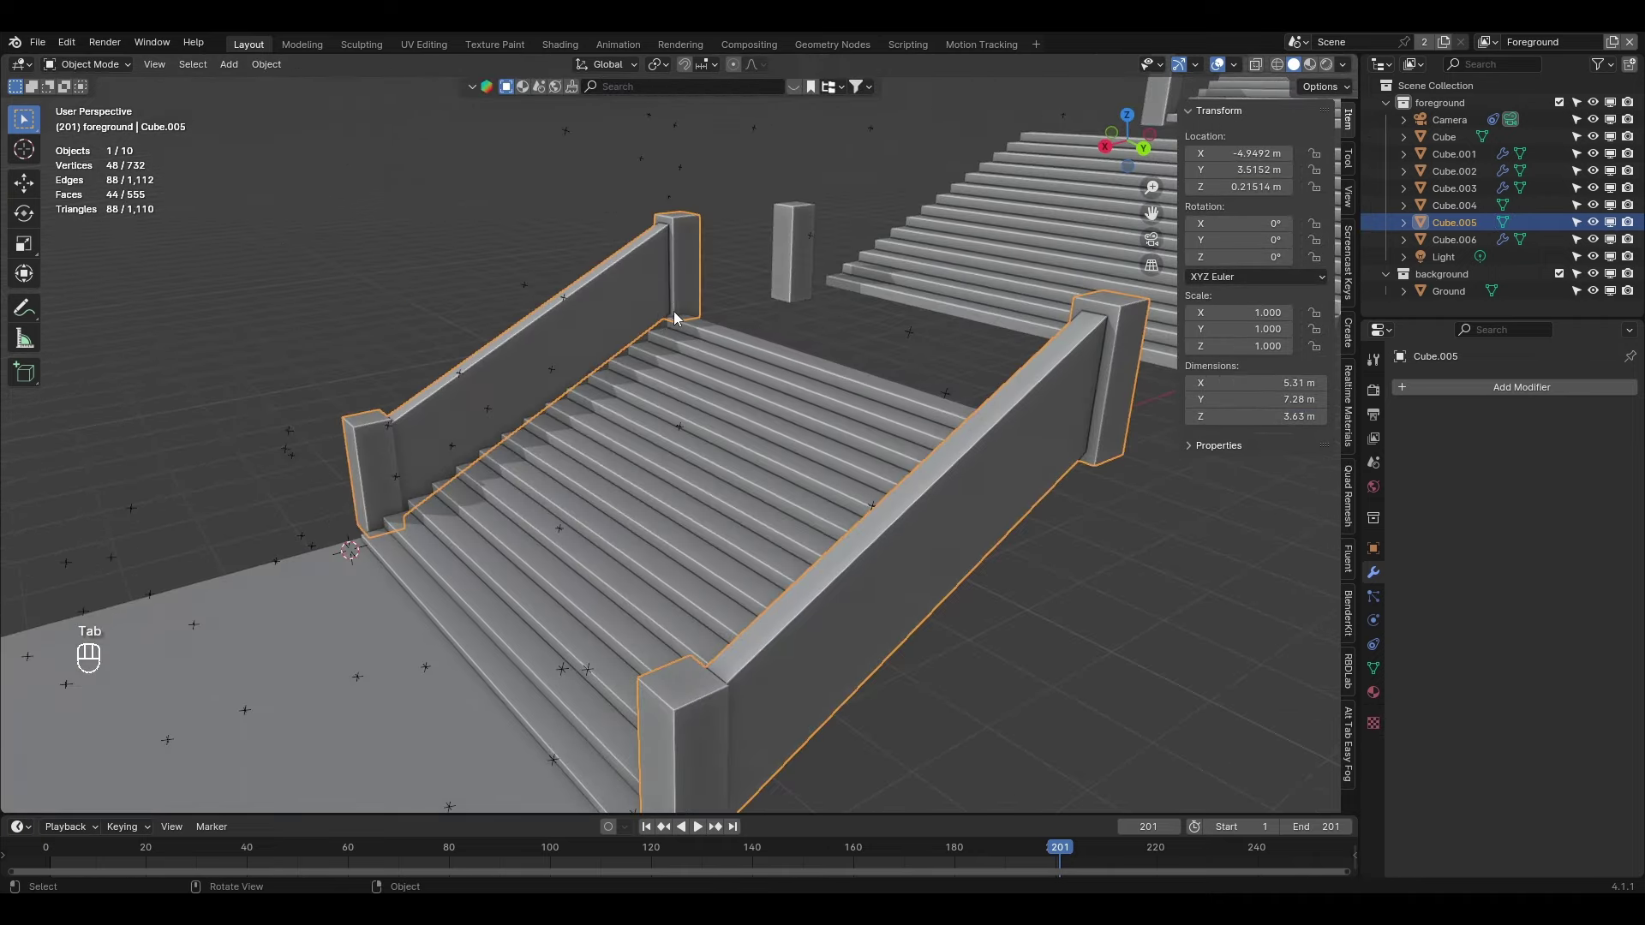
pyautogui.press('KP_0')
pyautogui.press('alt+z')
pyautogui.moveTo(862, 326); pyautogui.dragTo(791, 345)
pyautogui.press('alt+z')
pyautogui.press('alt+z')
pyautogui.press('alt+z')
pyautogui.press('KP_0')
pyautogui.press('alt+z')
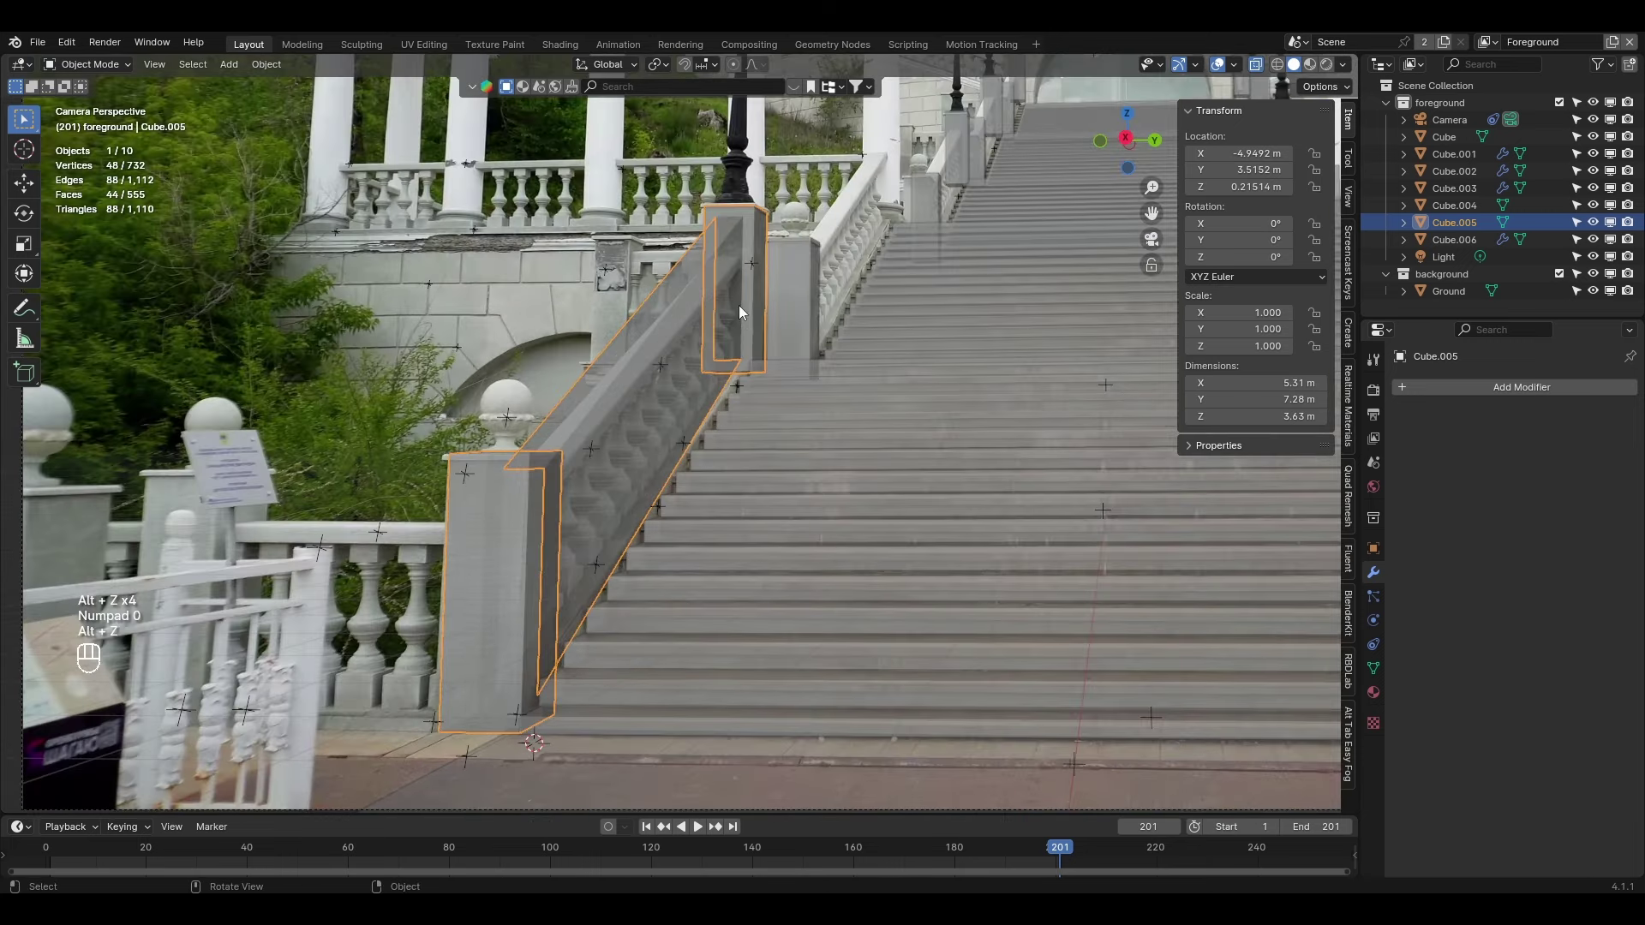
pyautogui.moveTo(735, 276); pyautogui.dragTo(677, 304)
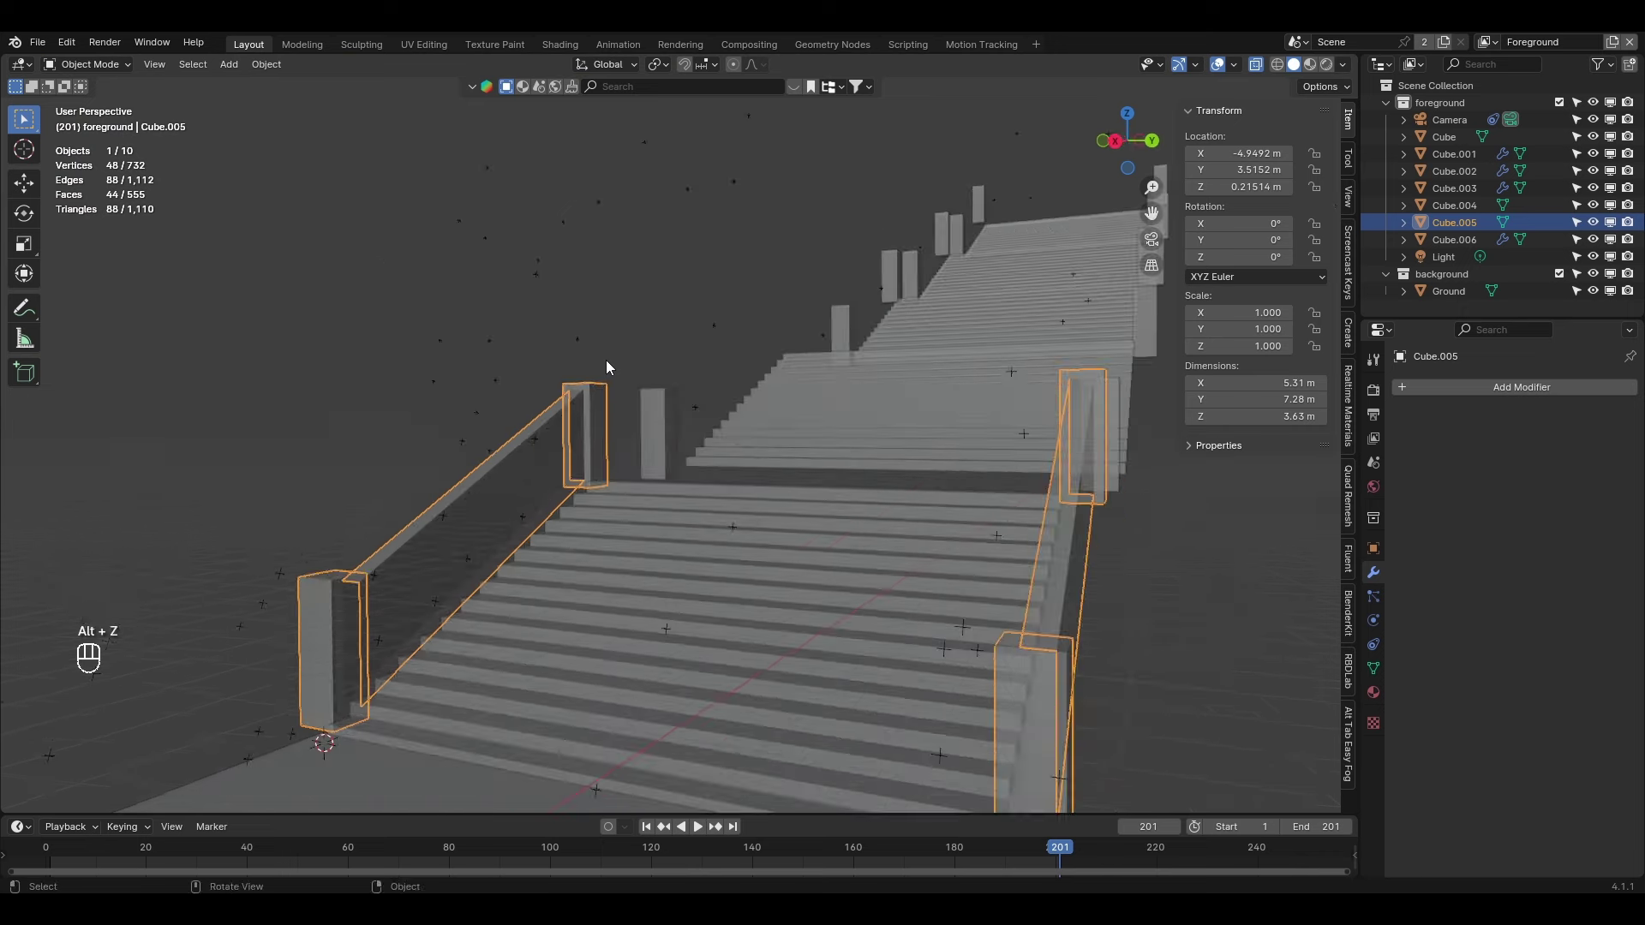
# In Edit Mode raise the railing's vertices on Z to match the balustrade, then play back to check
pyautogui.press('alt+z')
pyautogui.press('Tab')
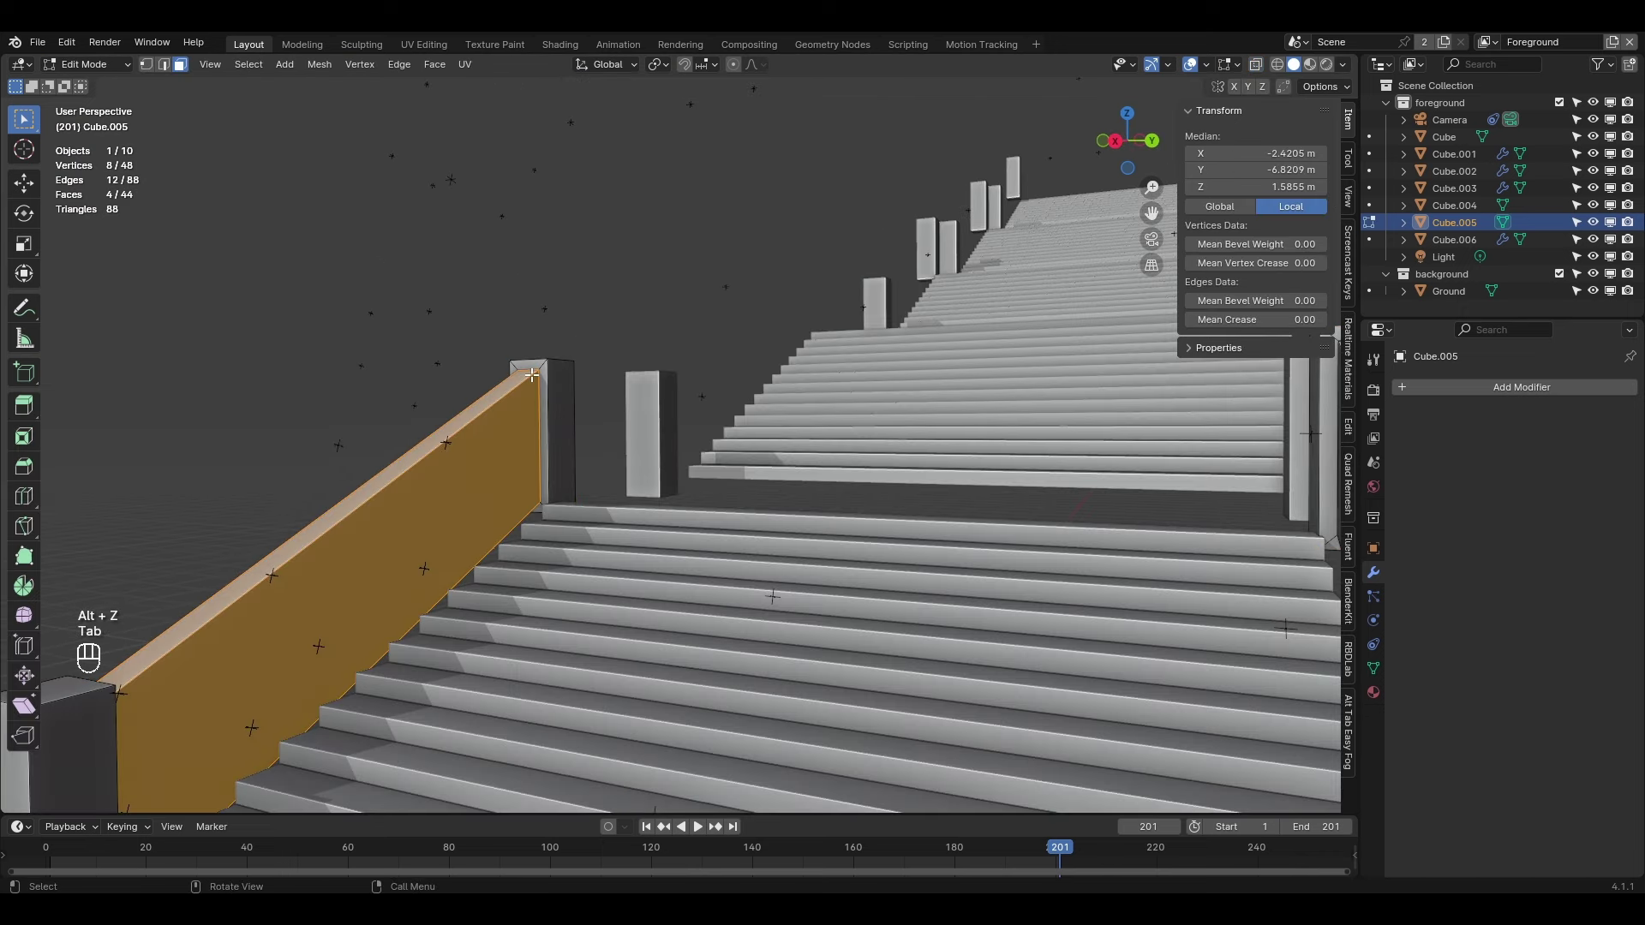
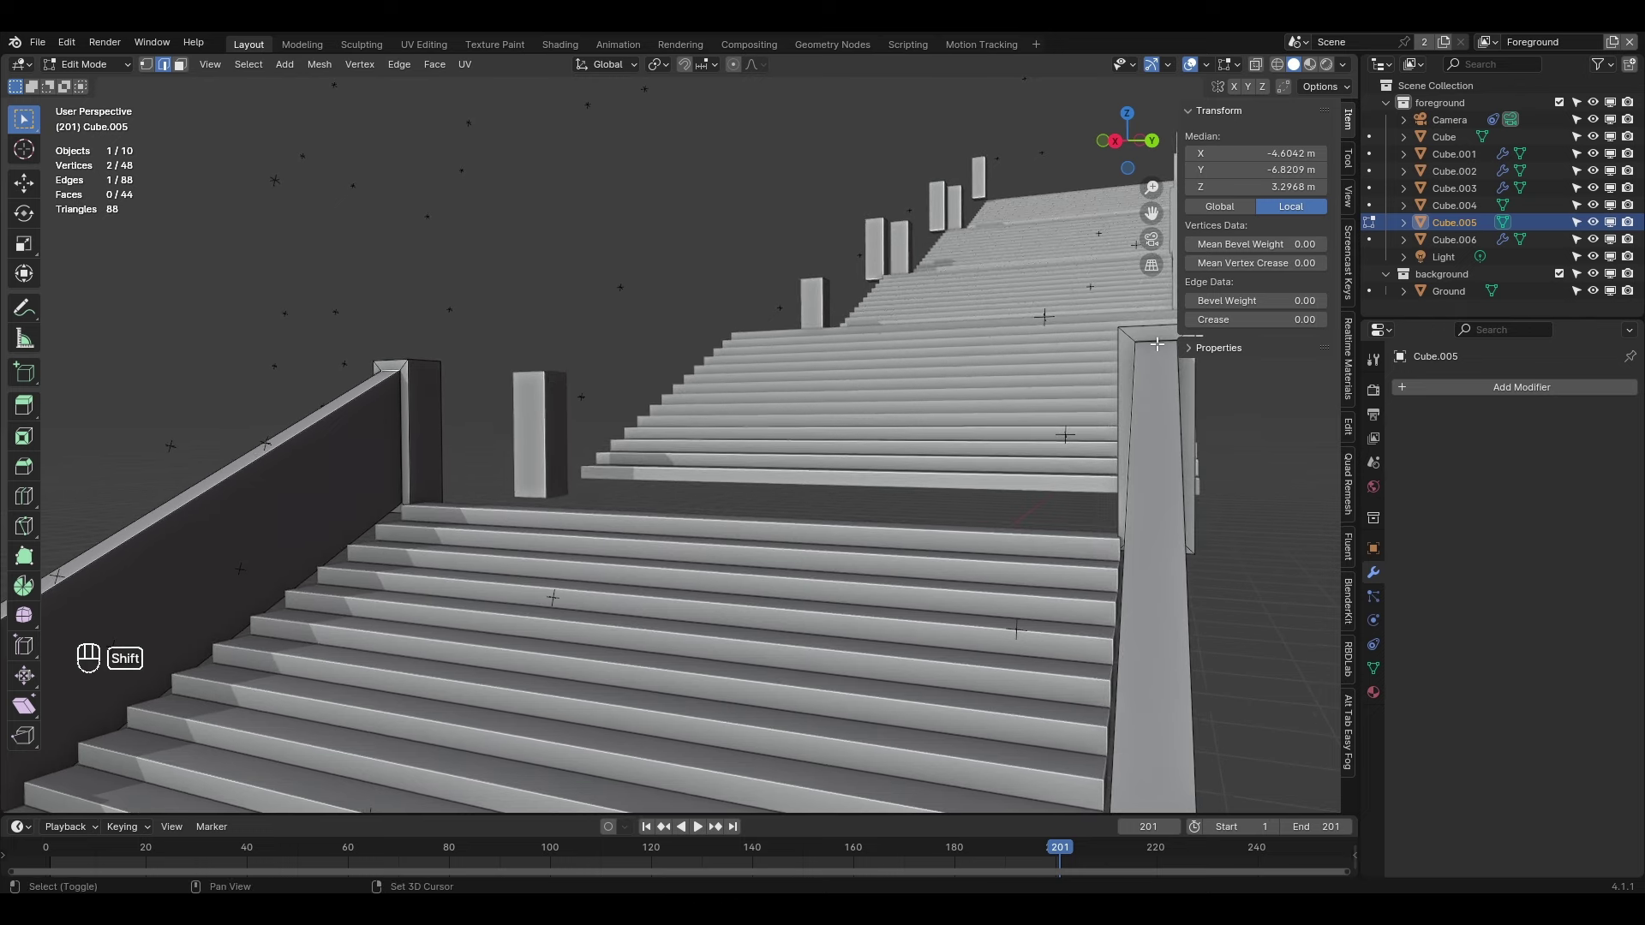
pyautogui.press('KP_1')
pyautogui.press('KP_0')
pyautogui.press('alt+z')
pyautogui.press('g')
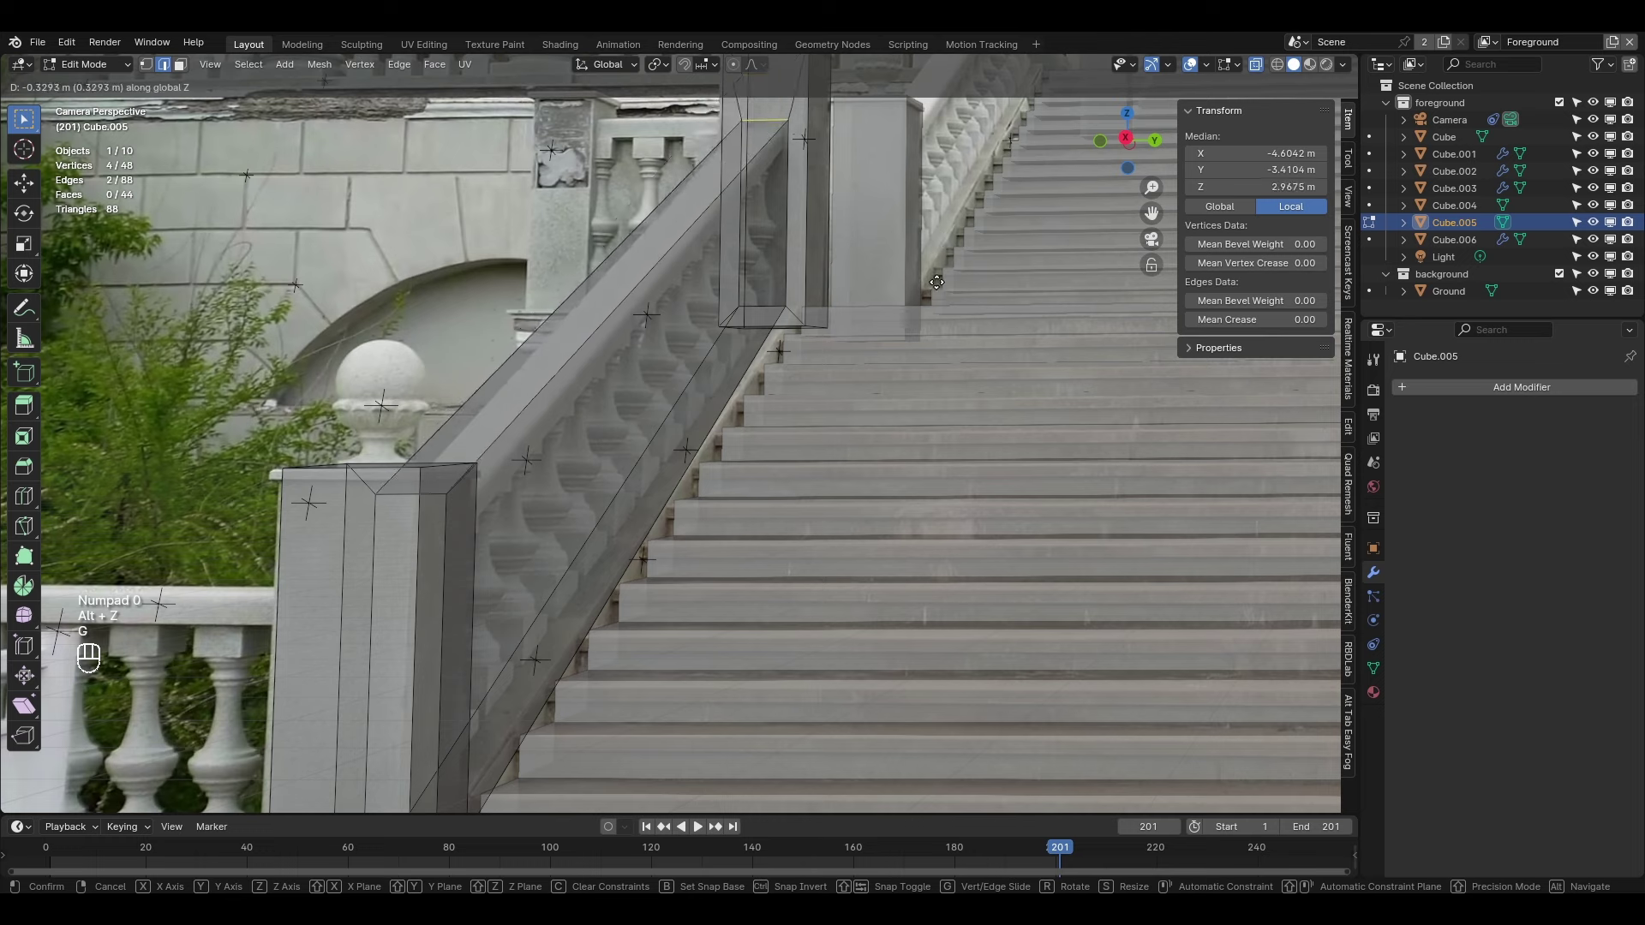
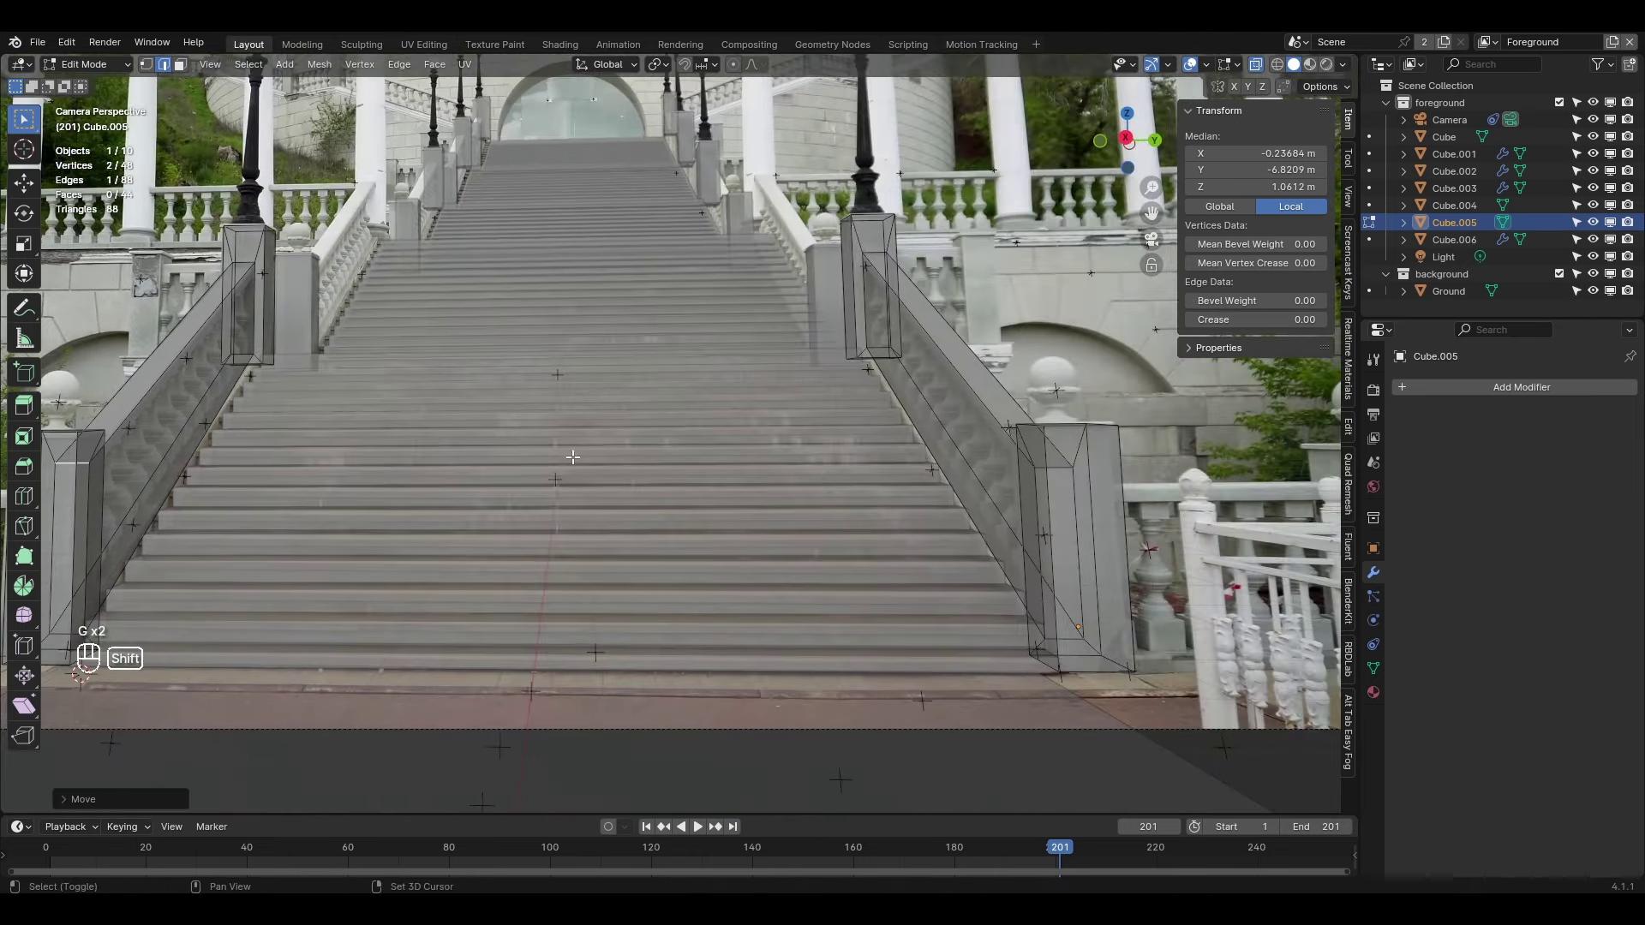
pyautogui.press('alt+z')
pyautogui.press('Tab')
pyautogui.press('space')
pyautogui.moveTo(744, 338); pyautogui.dragTo(790, 417)
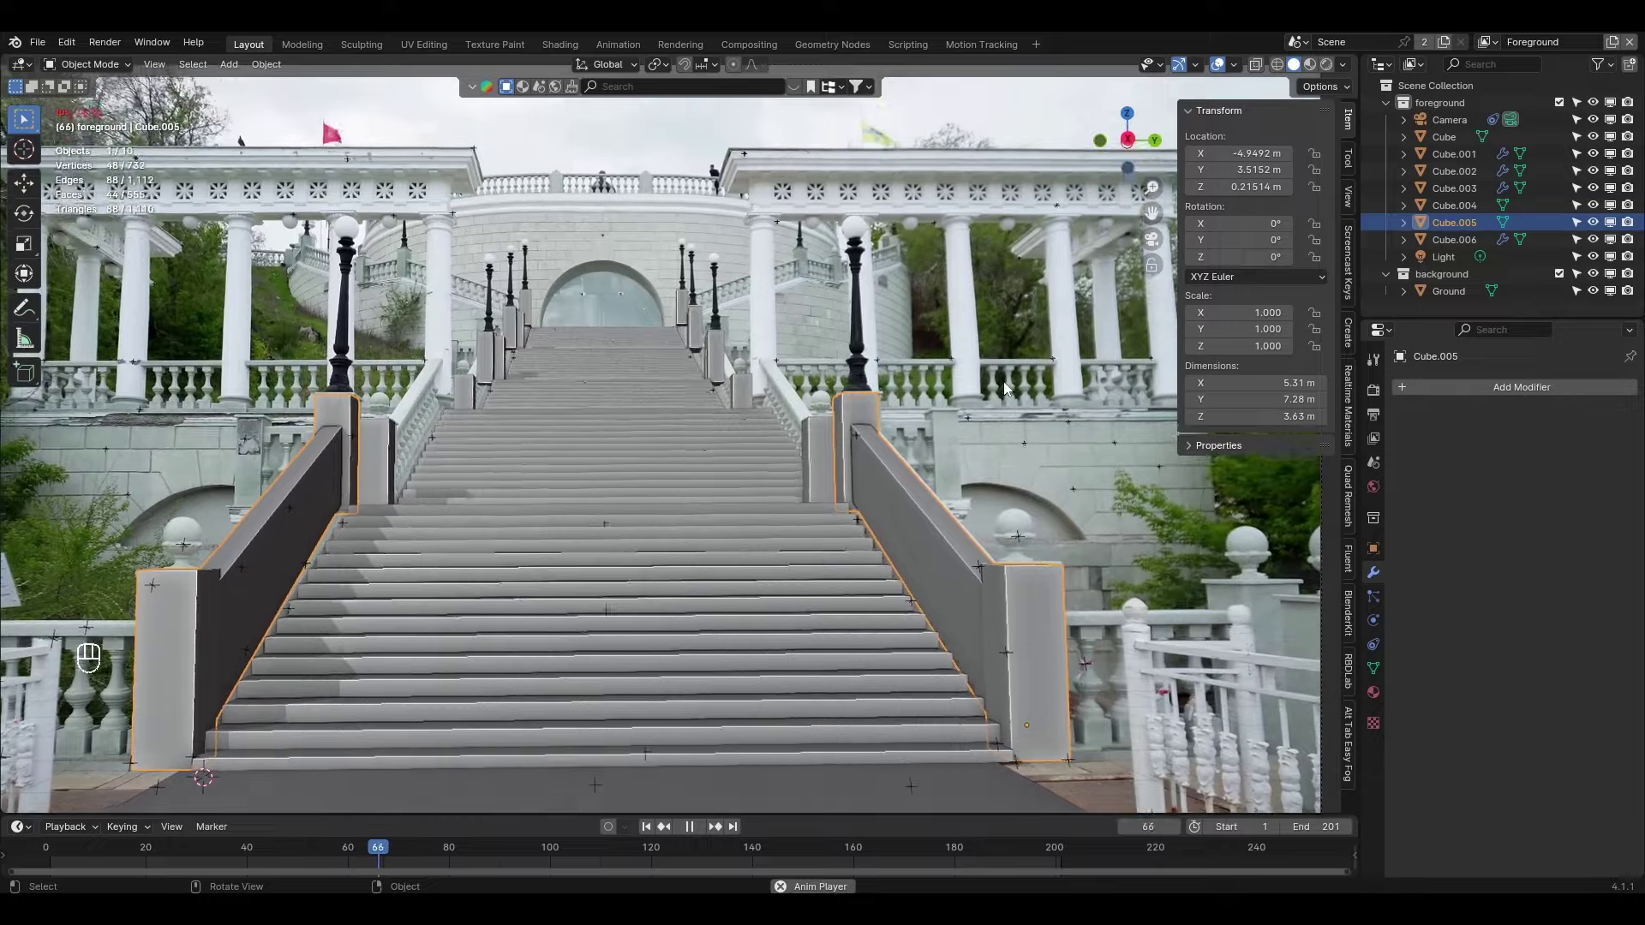
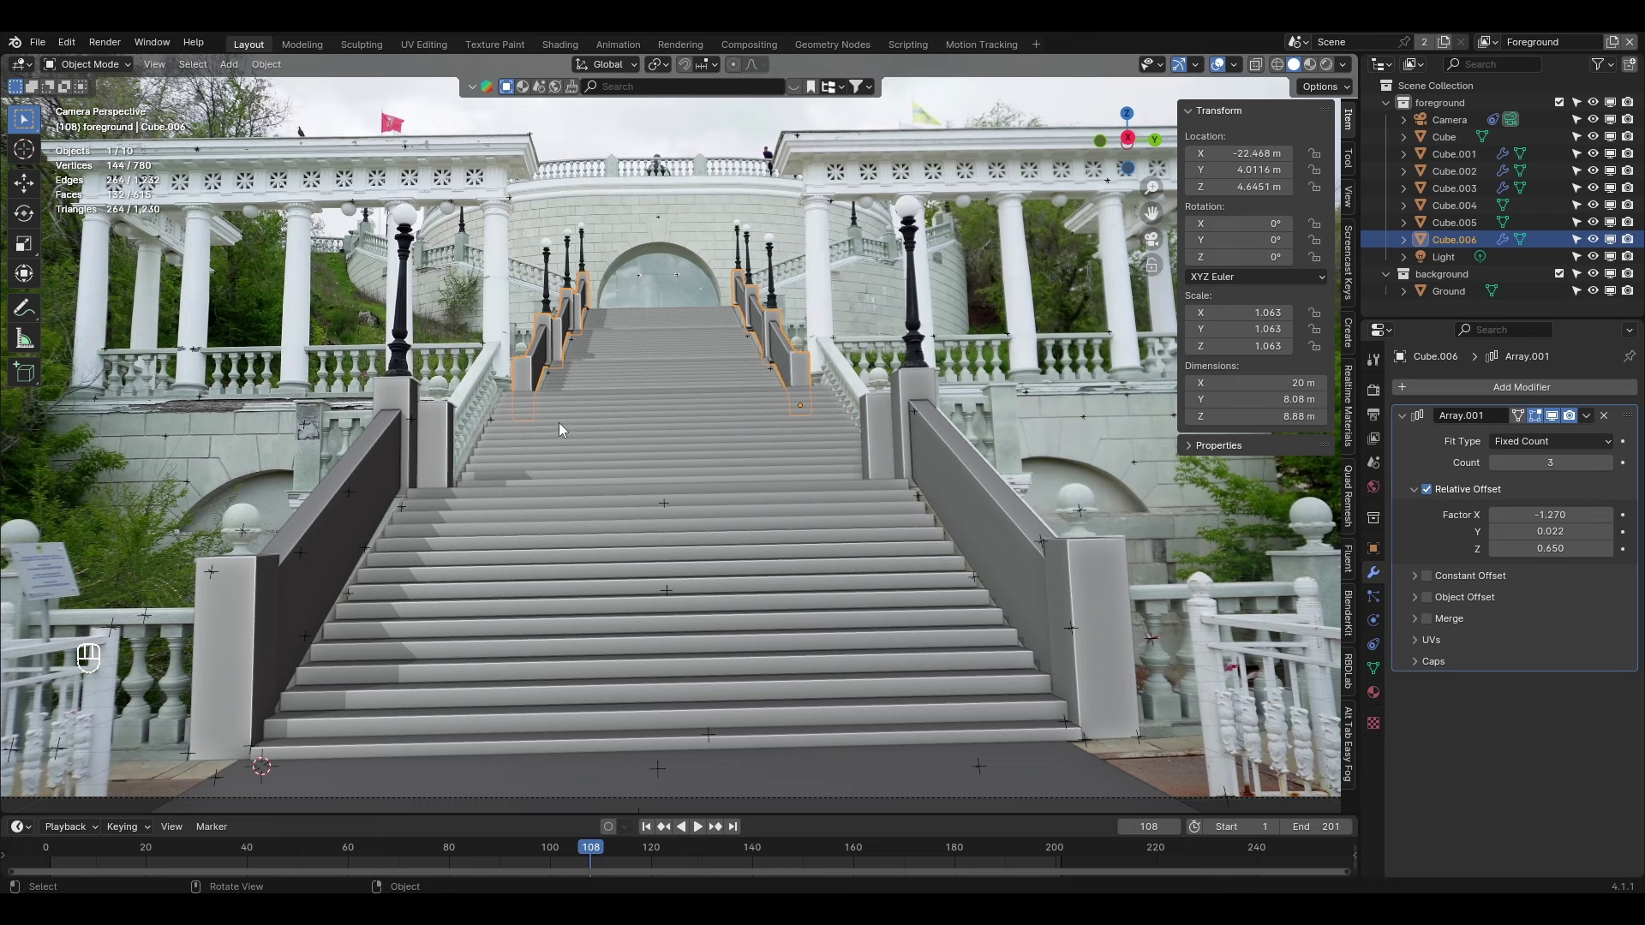
pyautogui.press('shift+a')
# Add a cylinder, shrink it and move it beside the left post, checking through the camera
pyautogui.press('s')
pyautogui.press('s')
pyautogui.press('g')
pyautogui.press('KP_7')
pyautogui.press('g')
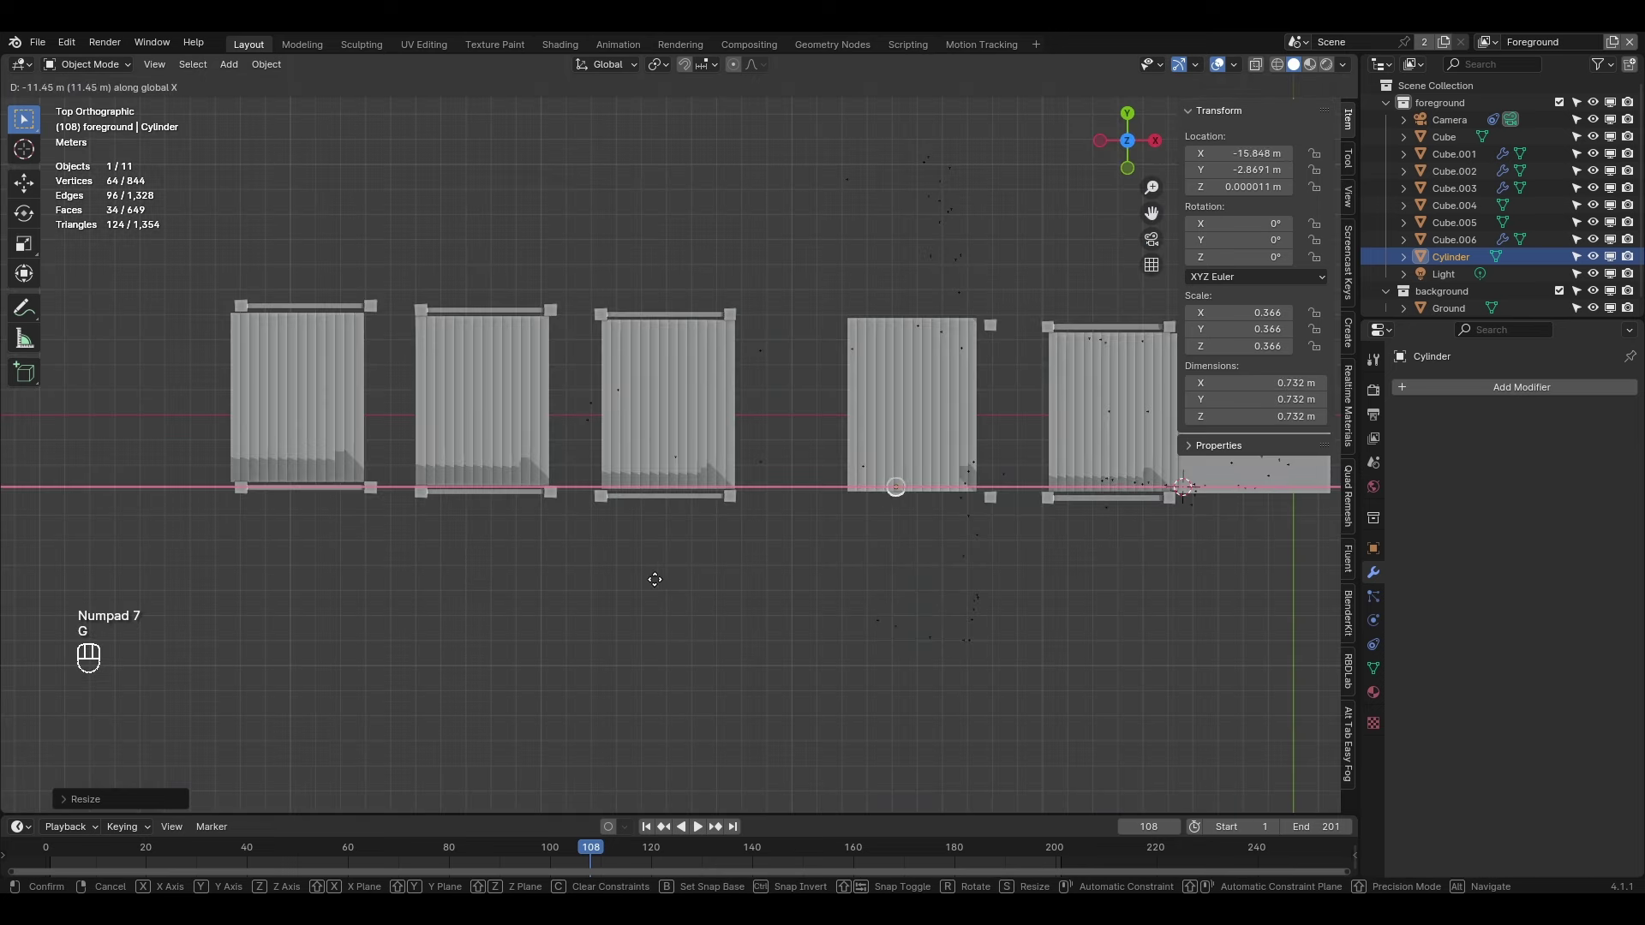
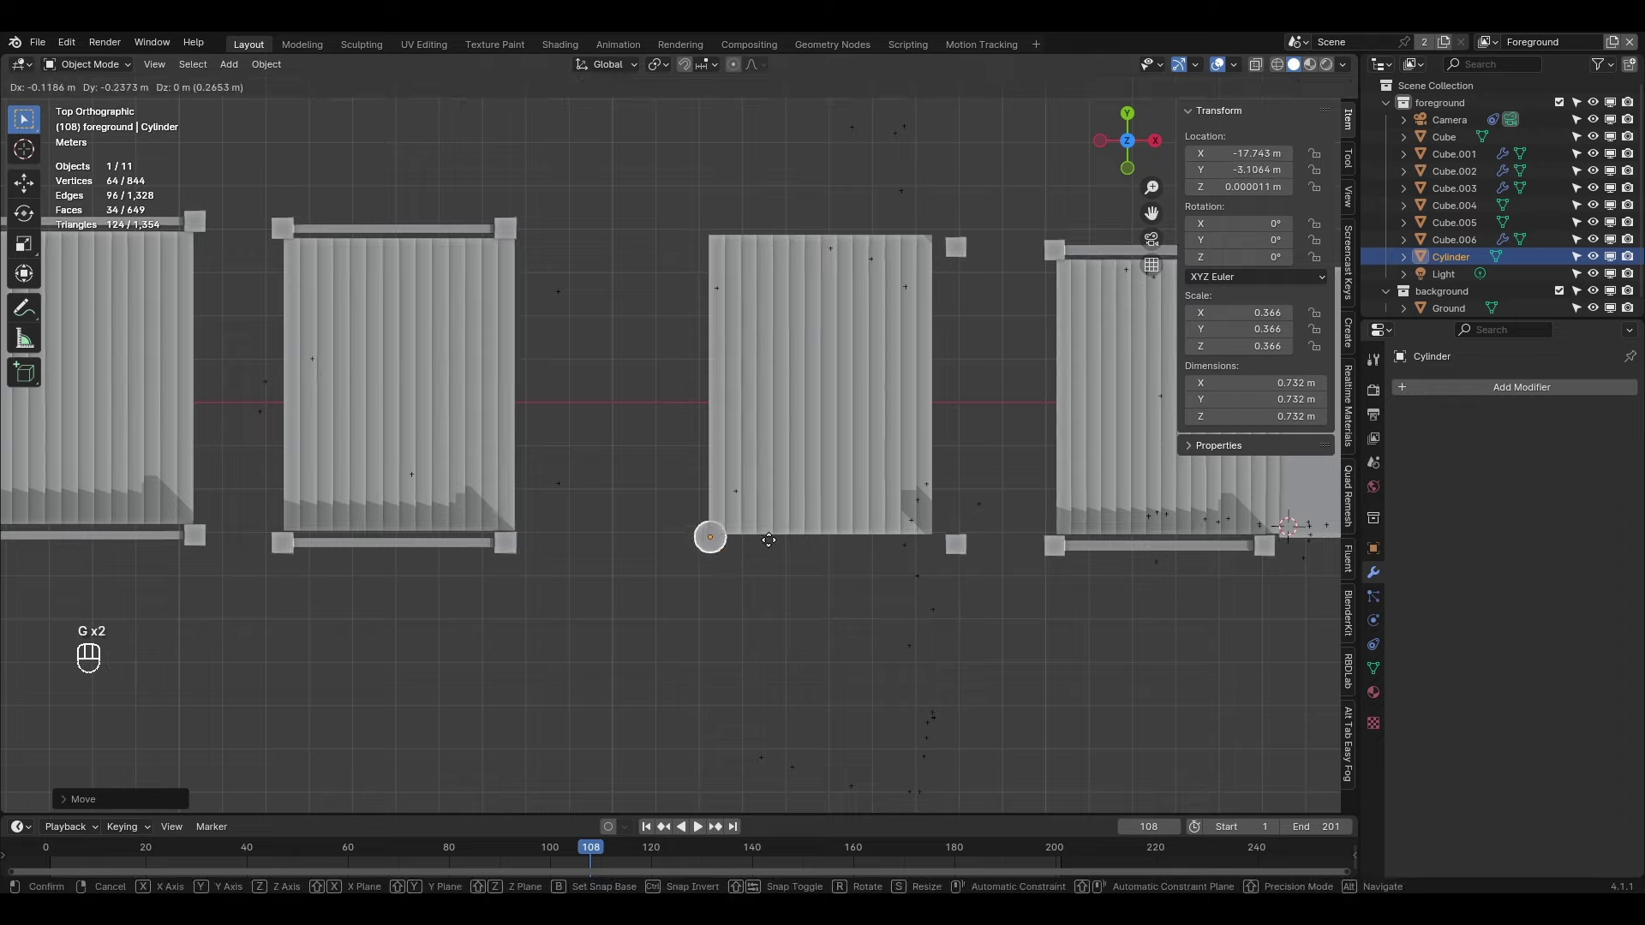
pyautogui.press('KP_0')
pyautogui.press('g')
pyautogui.middleClick(593, 432)
pyautogui.moveTo(857, 631); pyautogui.dragTo(666, 380)
pyautogui.moveTo(637, 469); pyautogui.dragTo(672, 503)
# Edit the cylinder into a tall narrow-topped column, resize it slightly, and play back to check
pyautogui.press('g')
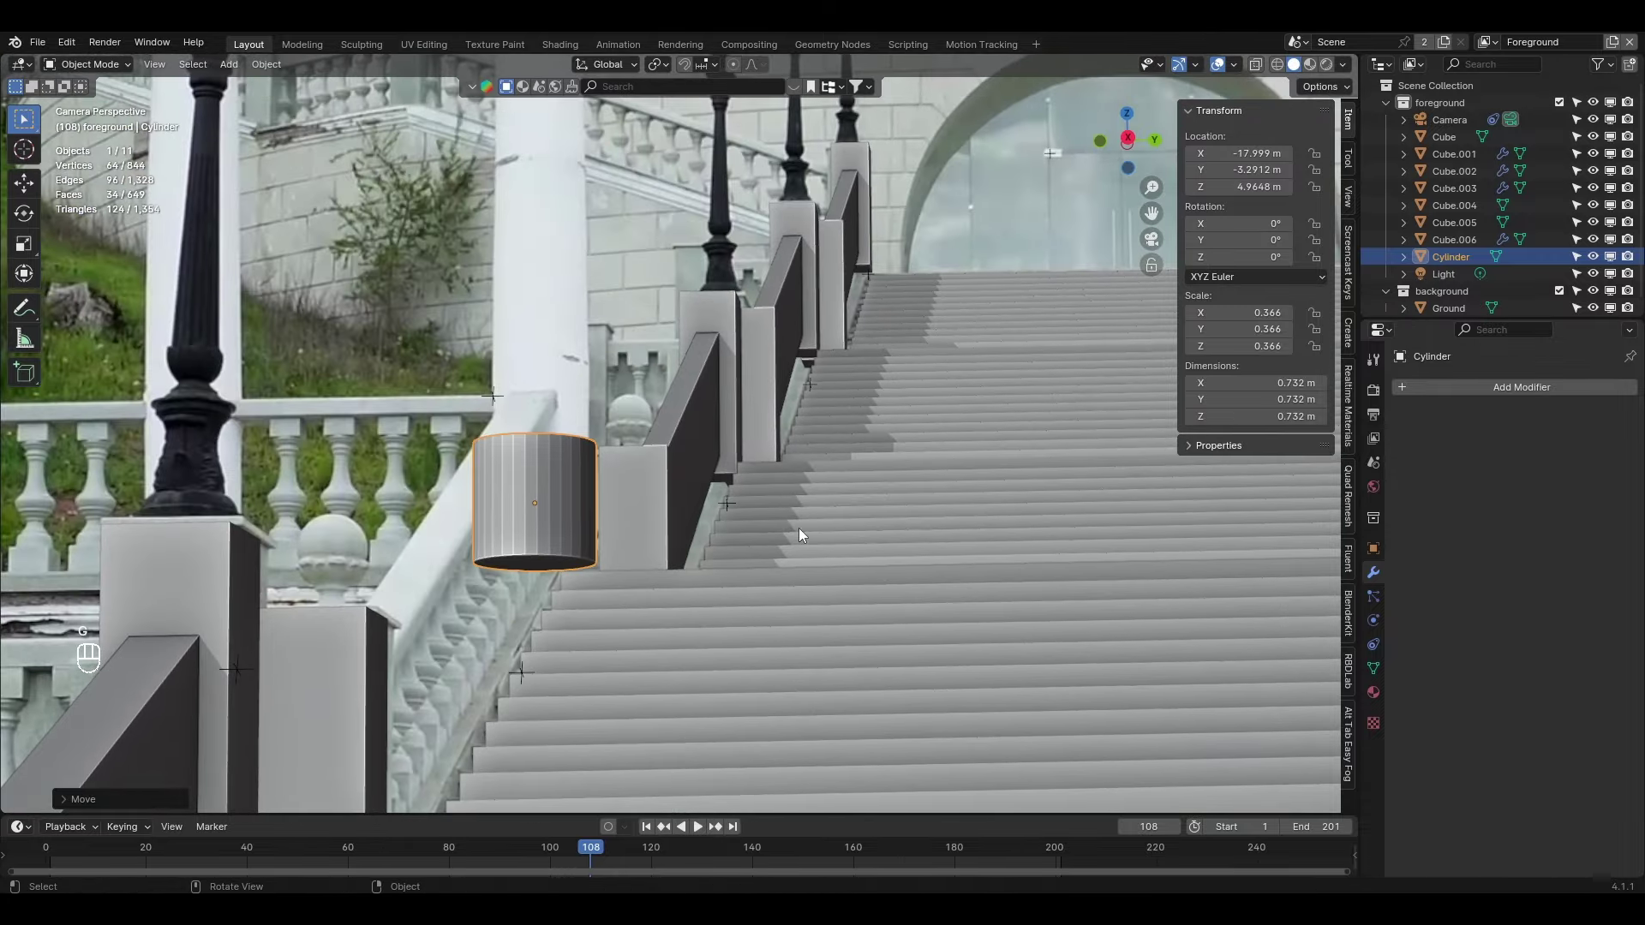
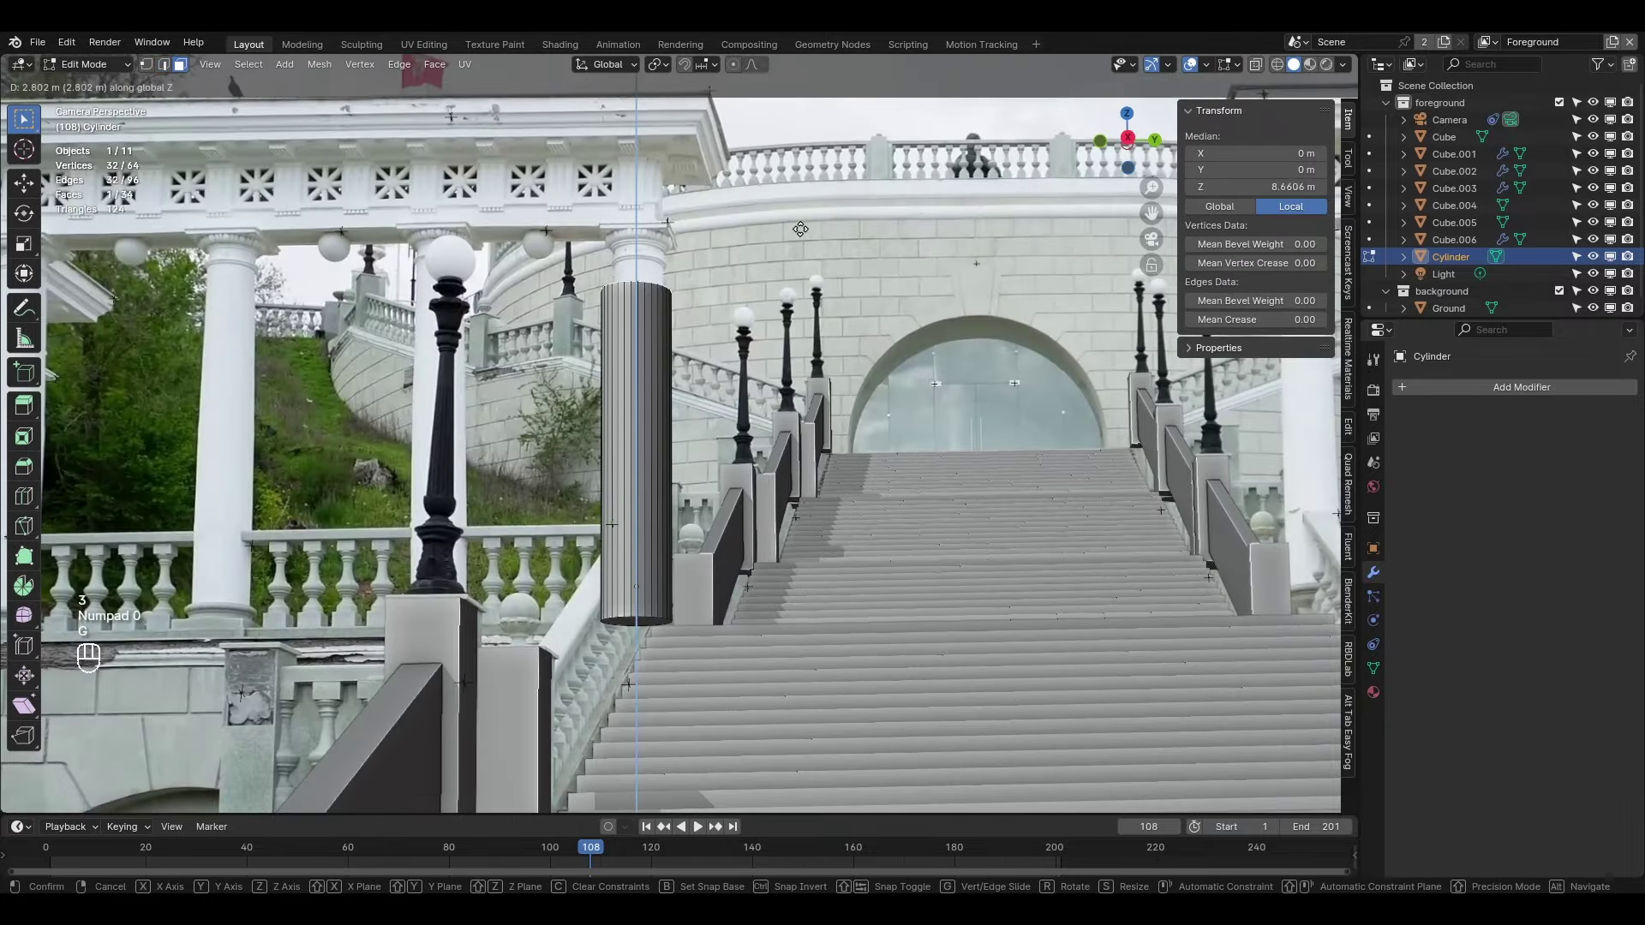
pyautogui.press('s')
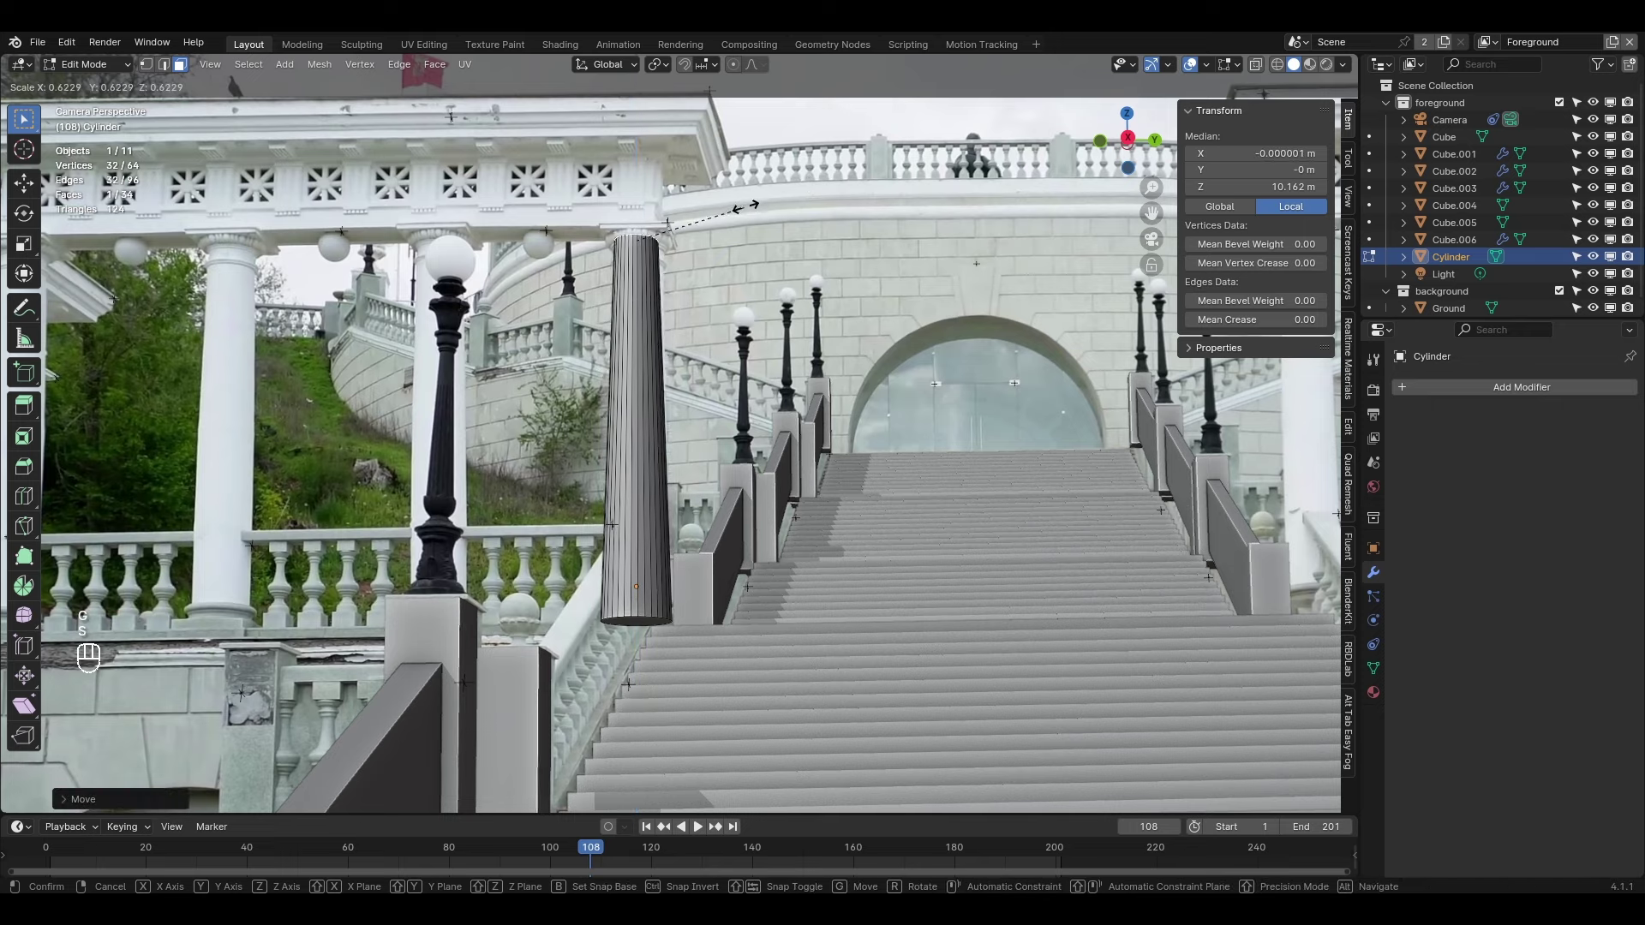
pyautogui.press('Tab')
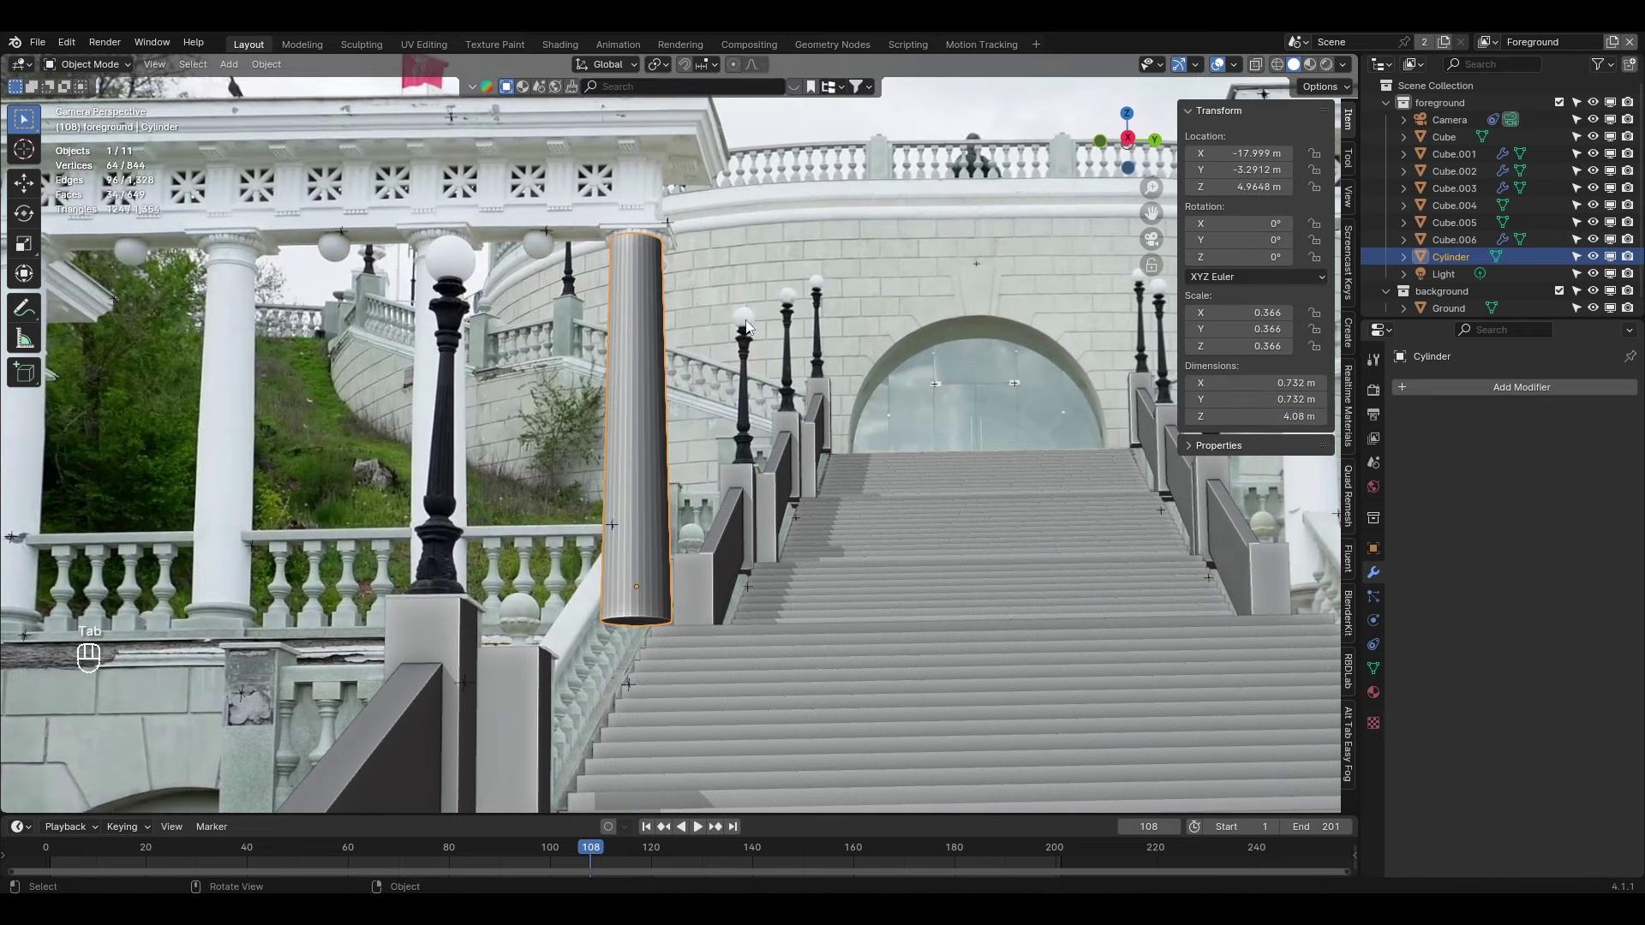
pyautogui.moveTo(675, 543); pyautogui.dragTo(659, 441)
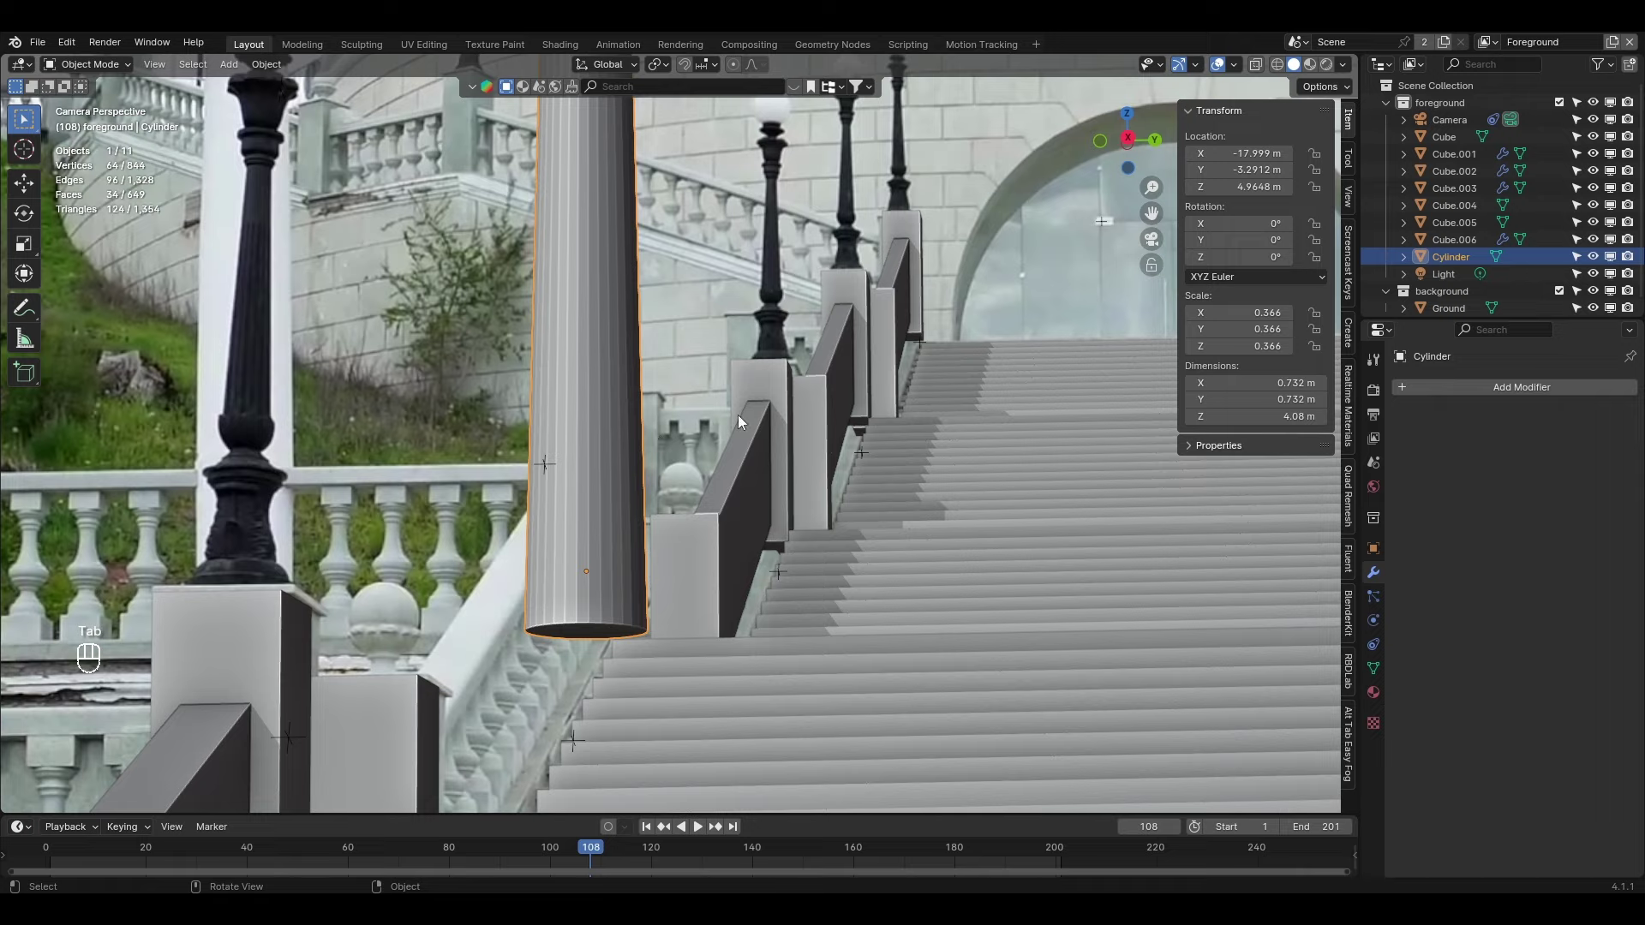
pyautogui.press('alt+z')
pyautogui.press('s')
pyautogui.press('g')
pyautogui.press('g')
pyautogui.press('space')
pyautogui.press('alt+z')
pyautogui.middleClick(728, 425)
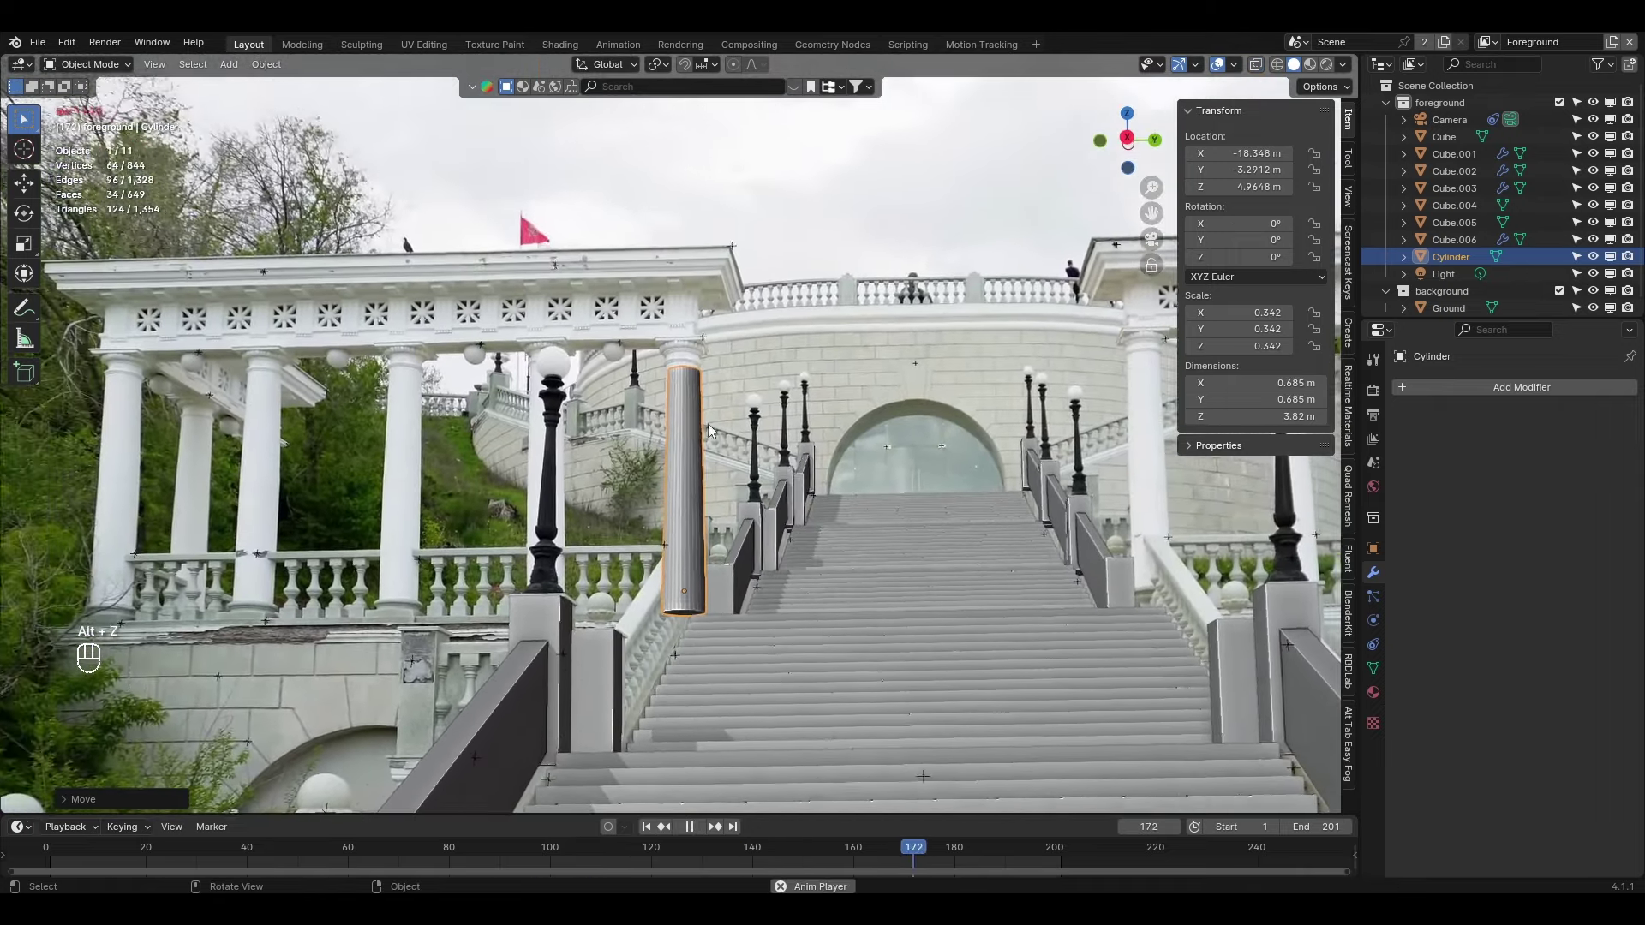
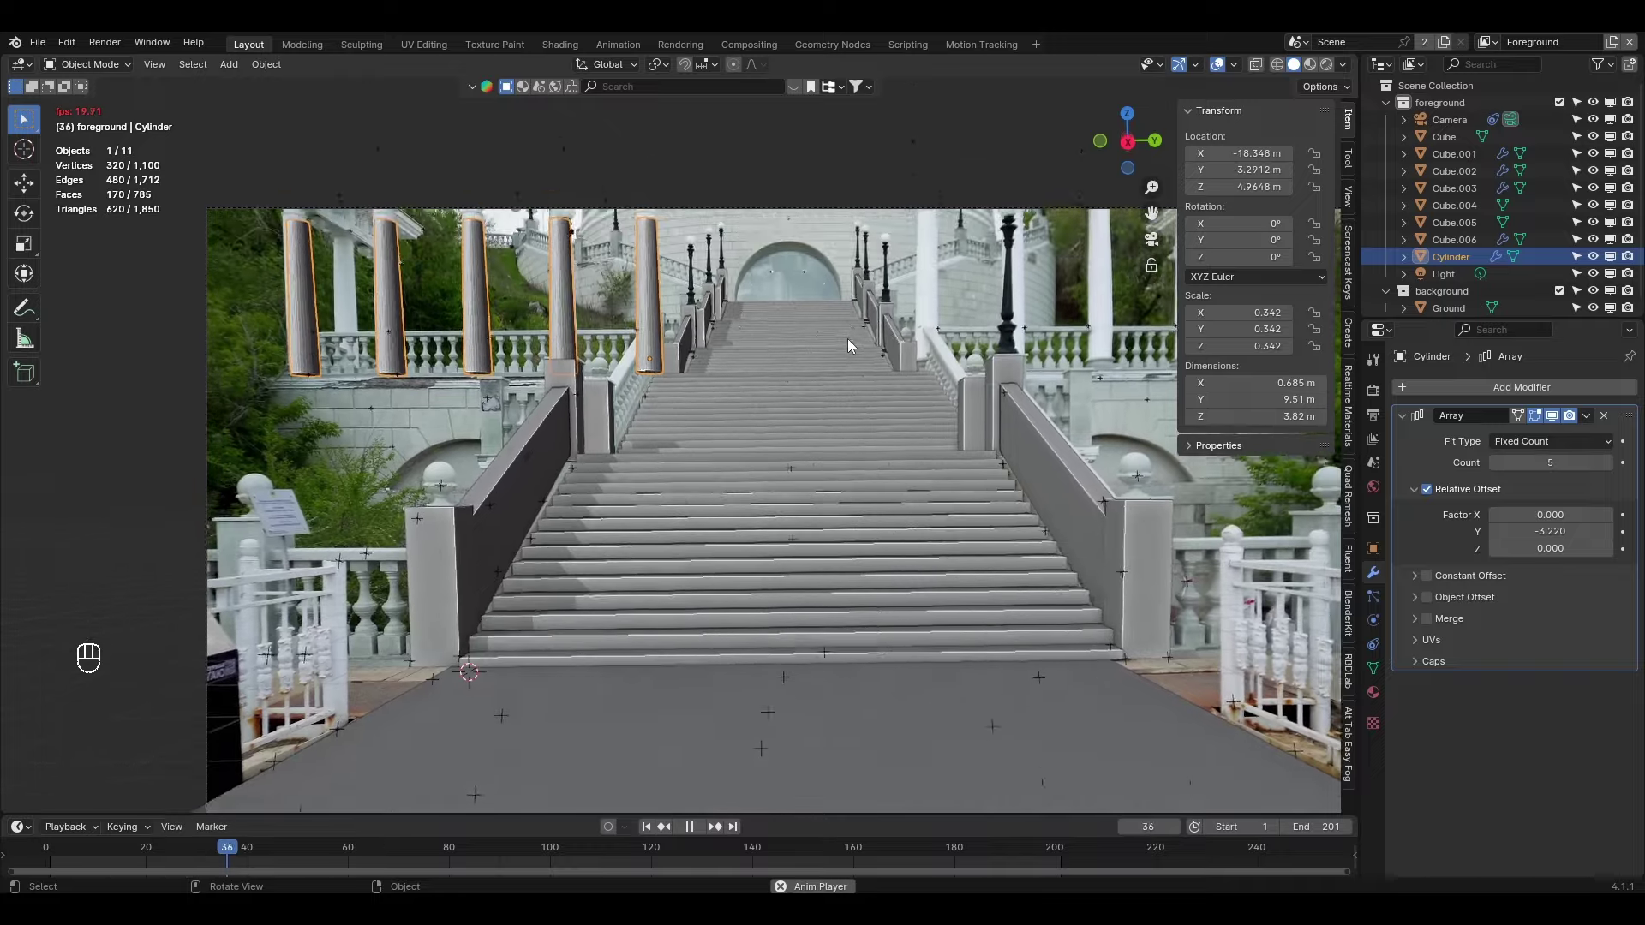
# Duplicate the column row, slide it along Y to the right side and adjust its Array spacing
pyautogui.press('space')
pyautogui.moveTo(823, 360); pyautogui.dragTo(750, 404)
pyautogui.press('shift+d')
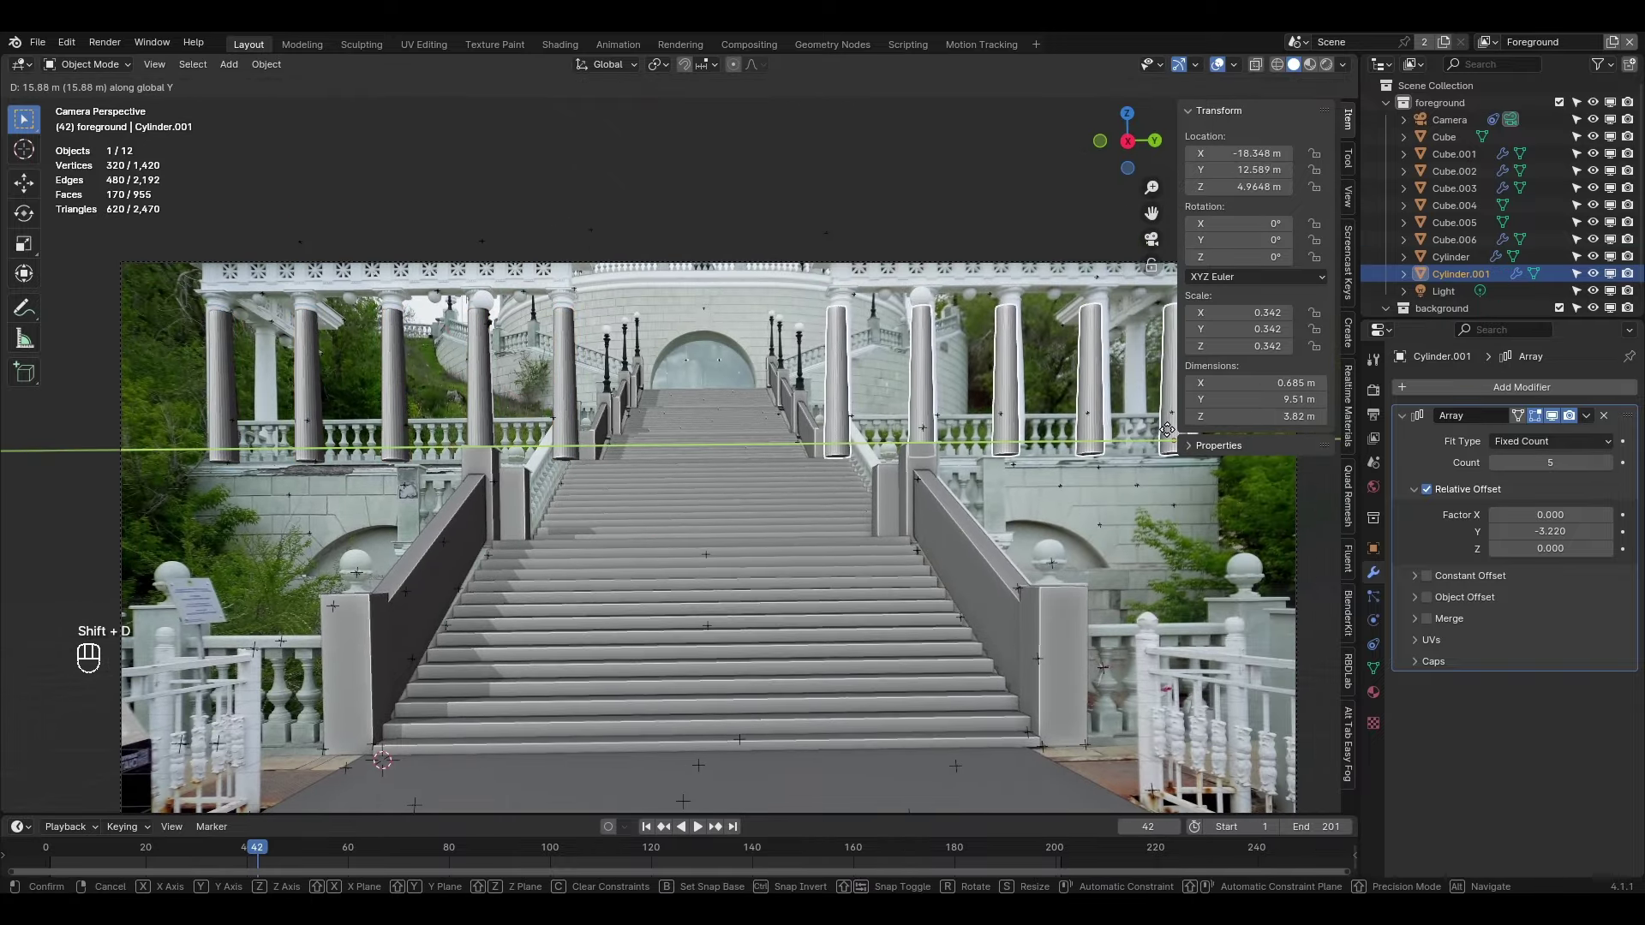
pyautogui.moveTo(908, 426); pyautogui.dragTo(770, 486)
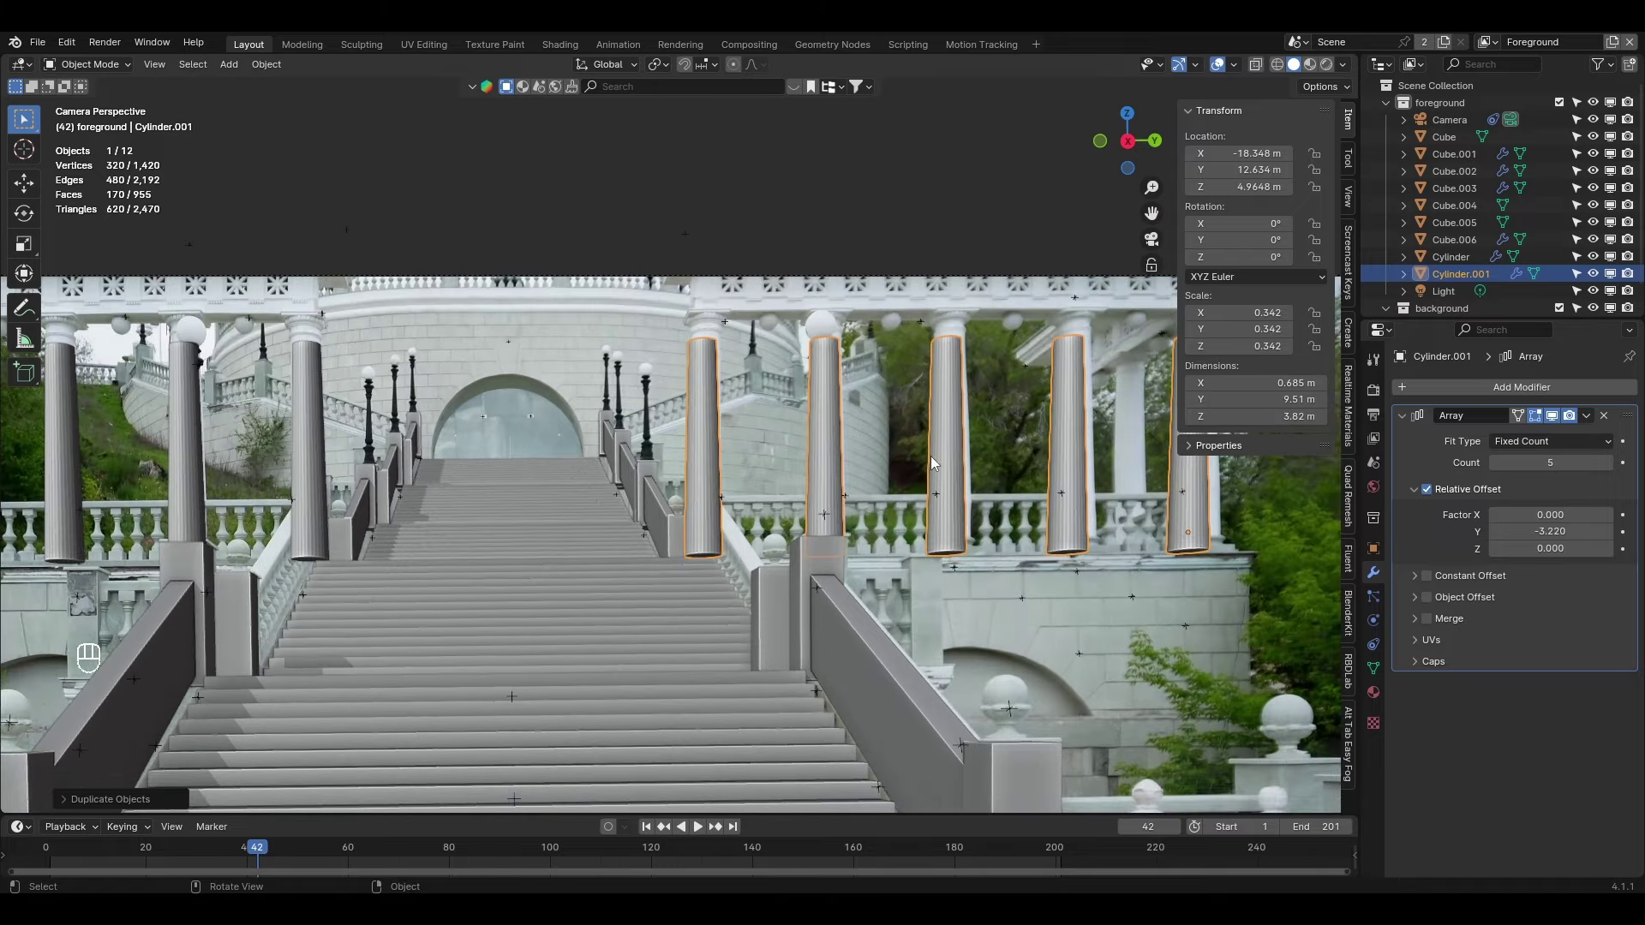
pyautogui.moveTo(909, 483); pyautogui.dragTo(801, 525)
pyautogui.press('g')
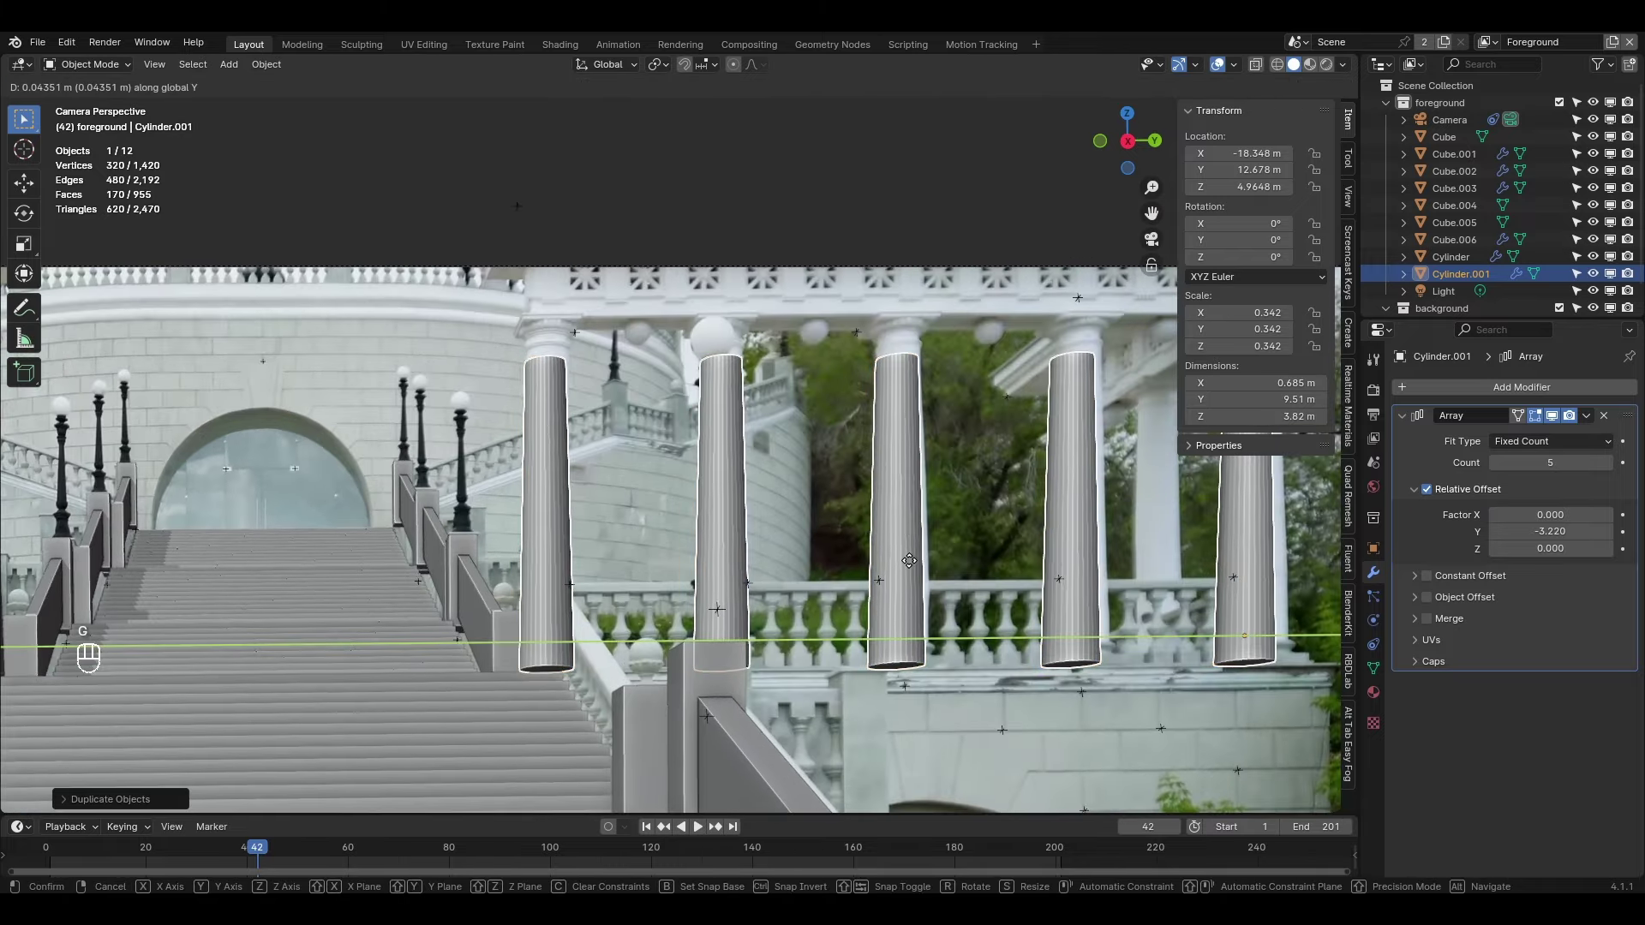
pyautogui.moveTo(1023, 547); pyautogui.dragTo(861, 557)
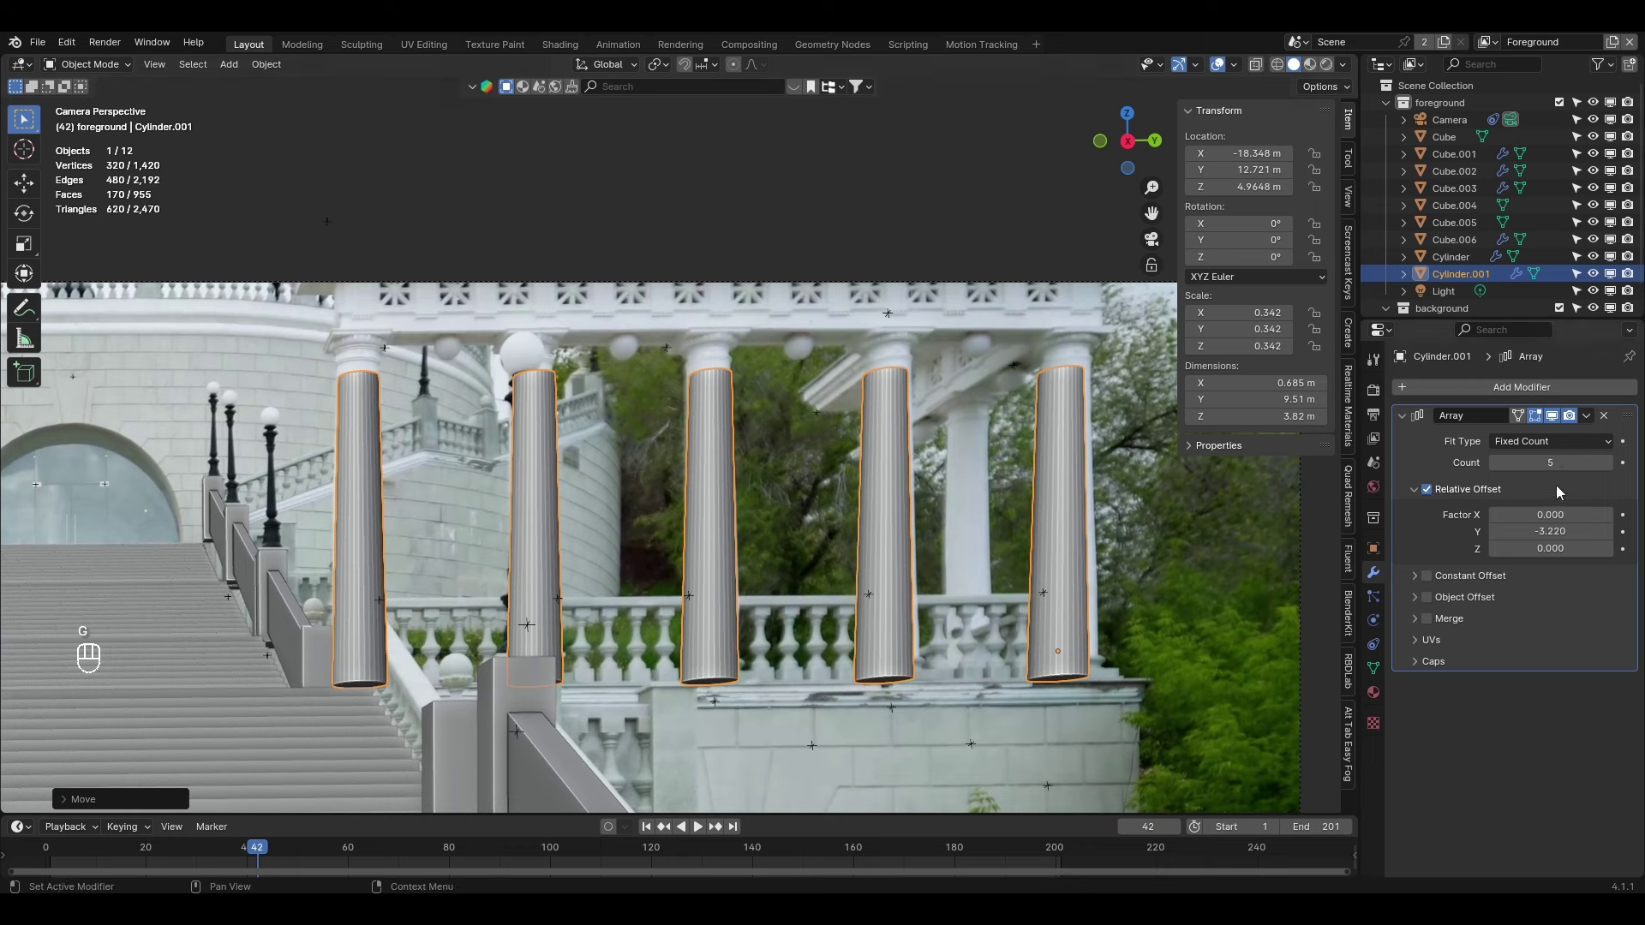
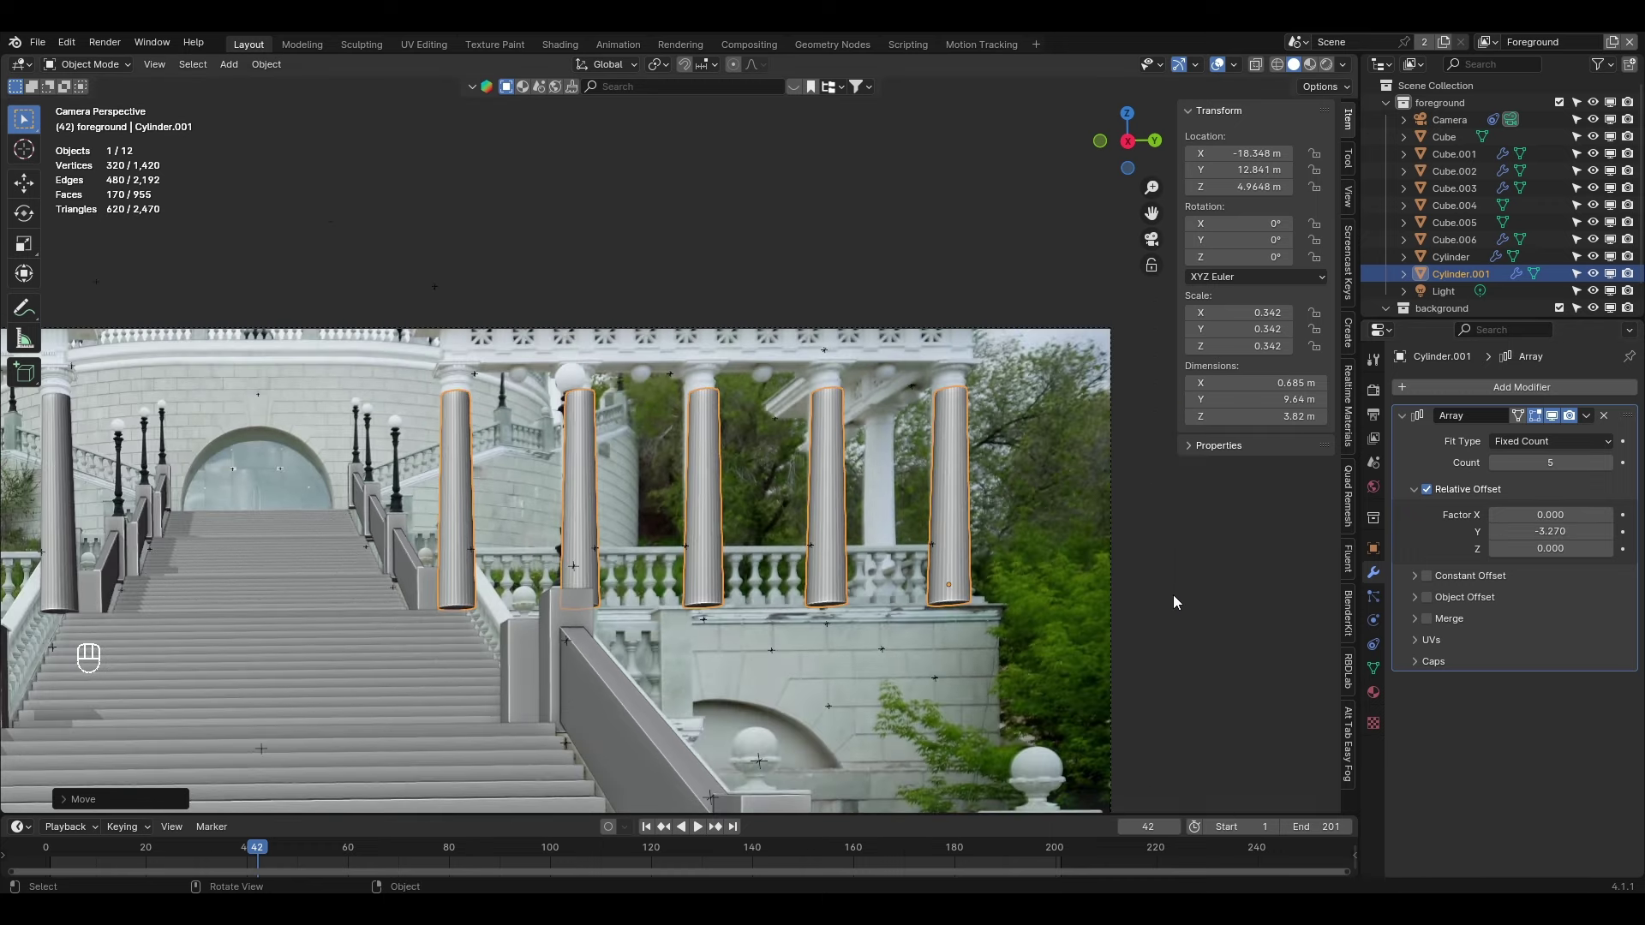
# Orbit around to view both colonnades lining the stairs at an angle
pyautogui.moveTo(1116, 604); pyautogui.dragTo(1273, 520)
pyautogui.moveTo(981, 474); pyautogui.dragTo(926, 382)
pyautogui.moveTo(467, 489); pyautogui.dragTo(527, 392)
pyautogui.moveTo(541, 445); pyautogui.dragTo(403, 514)
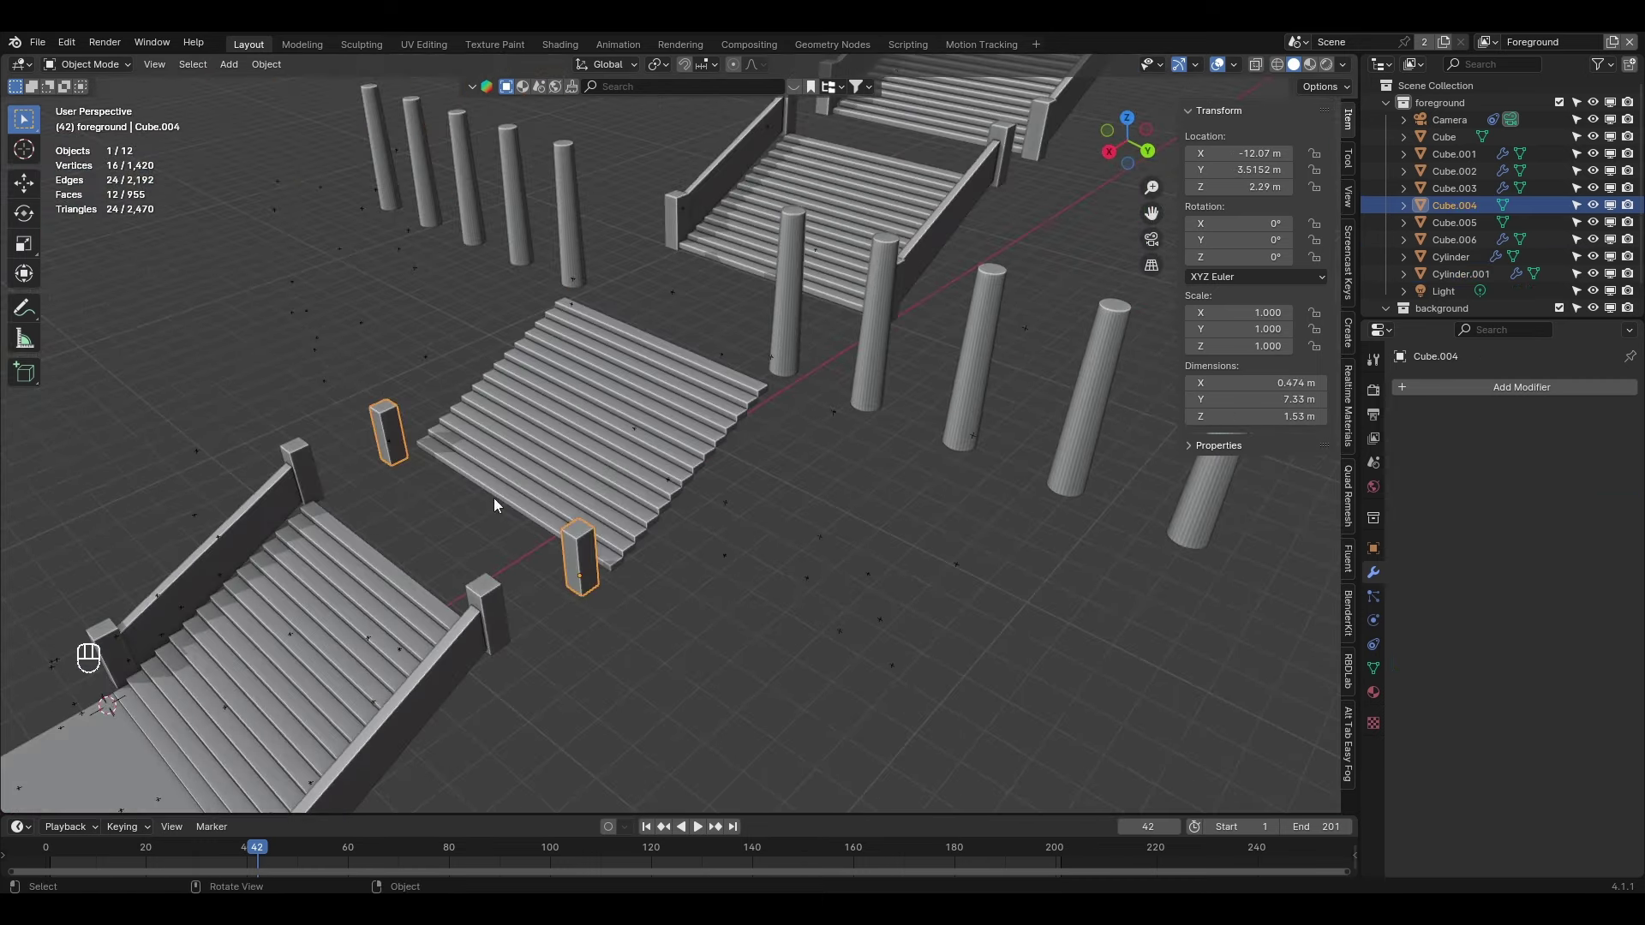
# In top view duplicate Cube.005 and place the railing copy beside the middle flight
pyautogui.click(483, 631)
pyautogui.press('KP_7')
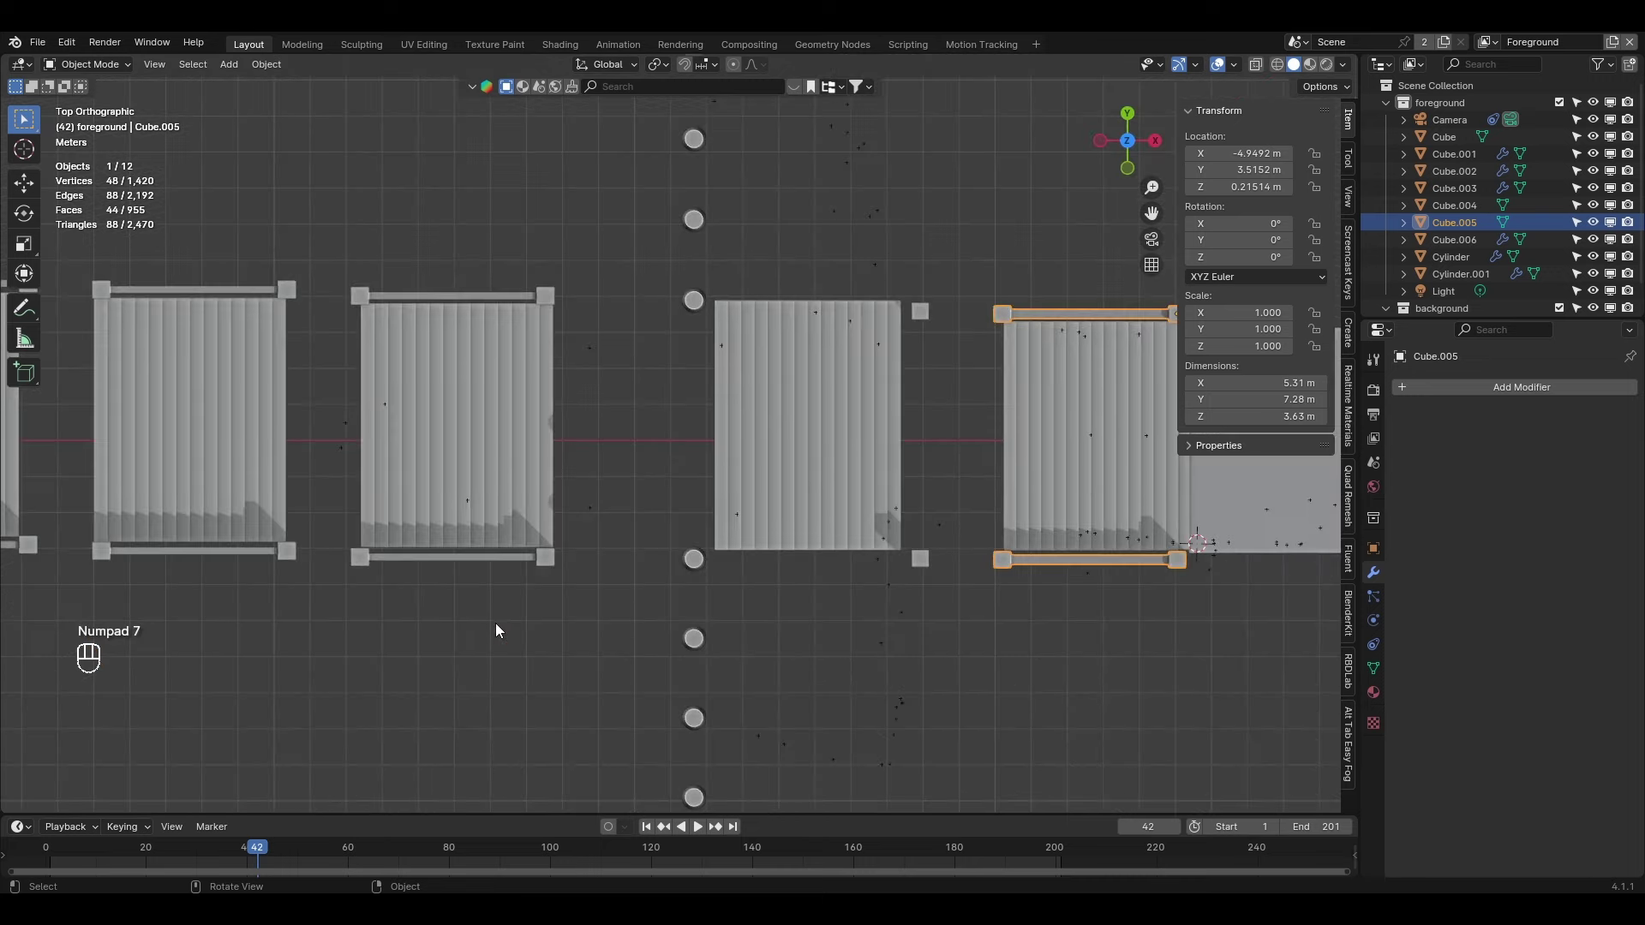
pyautogui.press('shift+d')
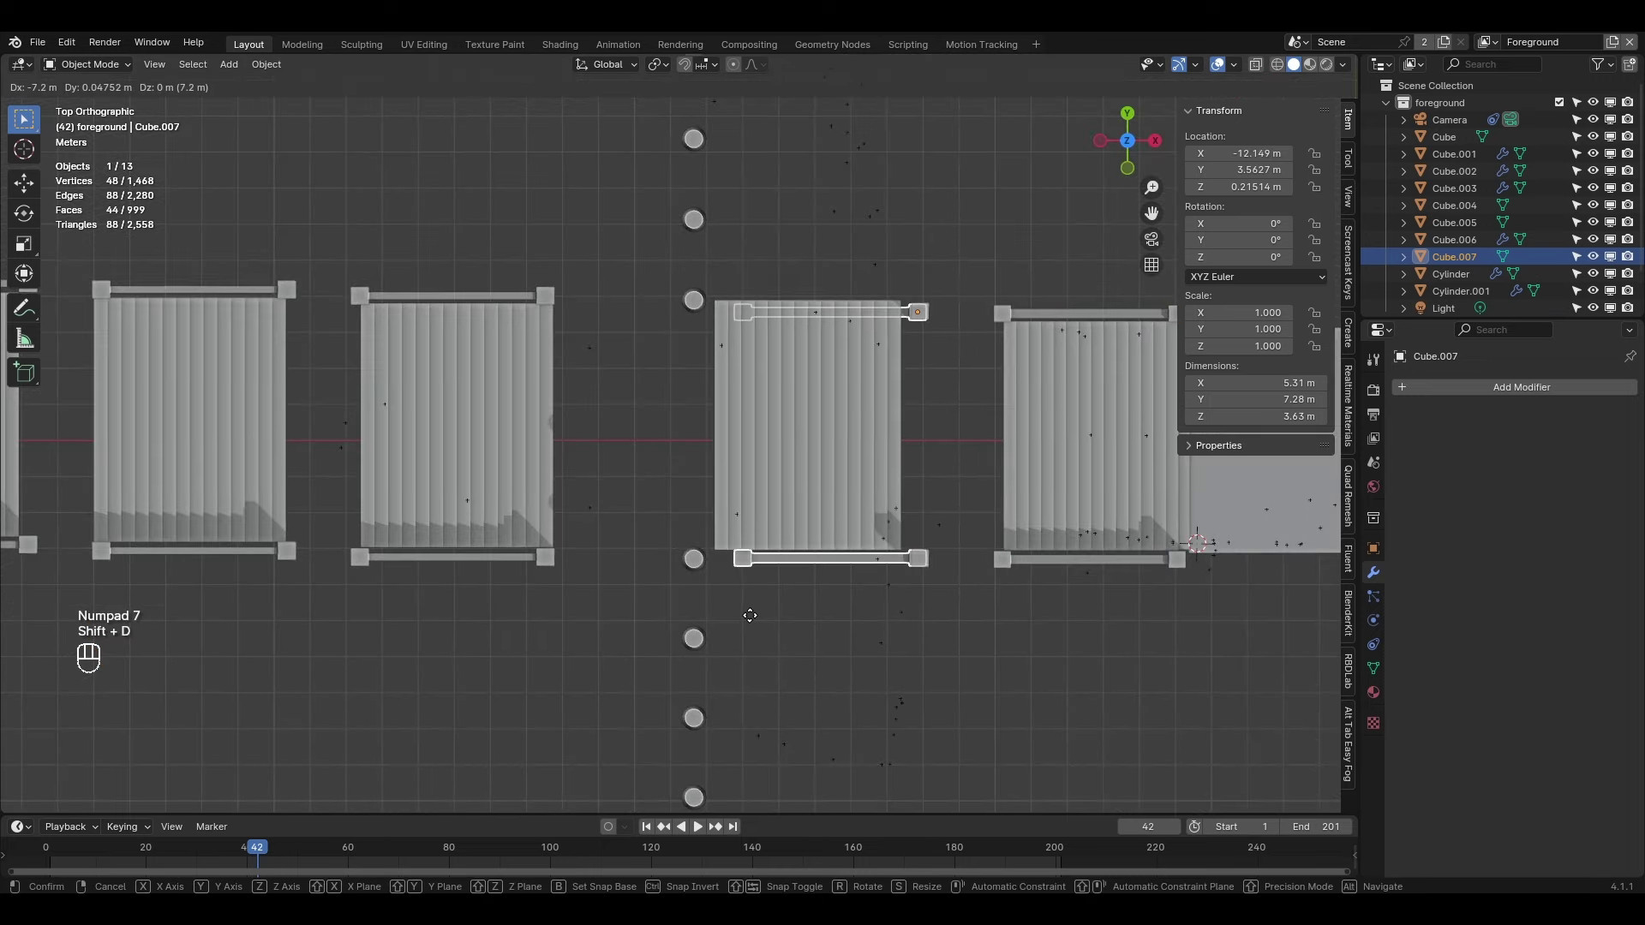
pyautogui.moveTo(983, 607); pyautogui.dragTo(766, 587)
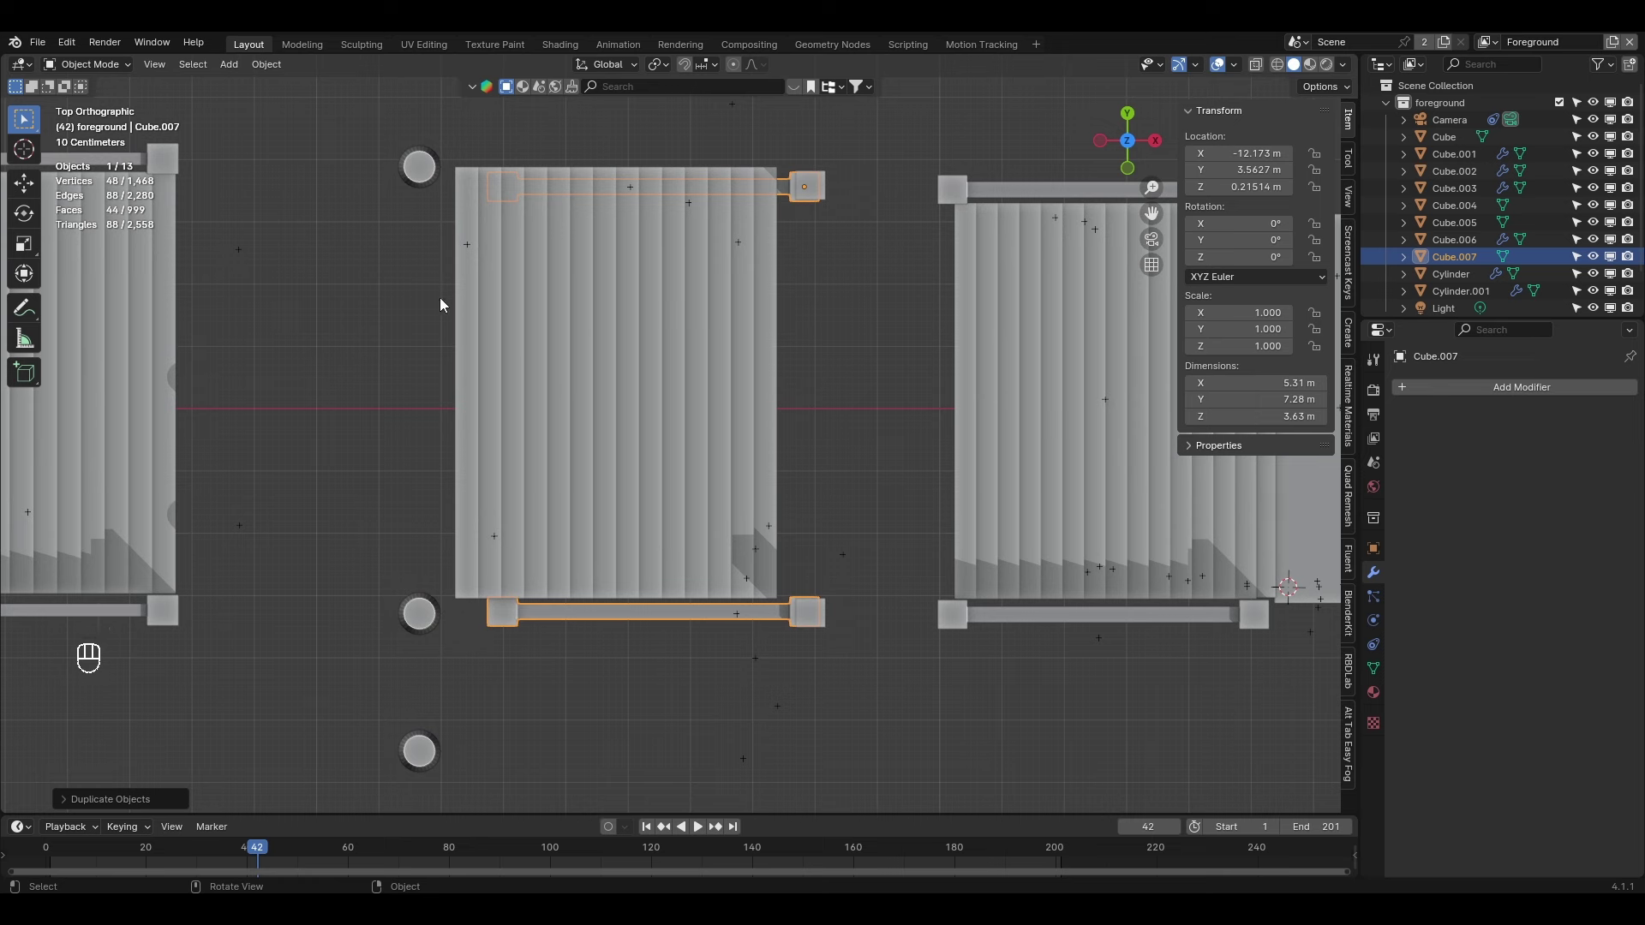
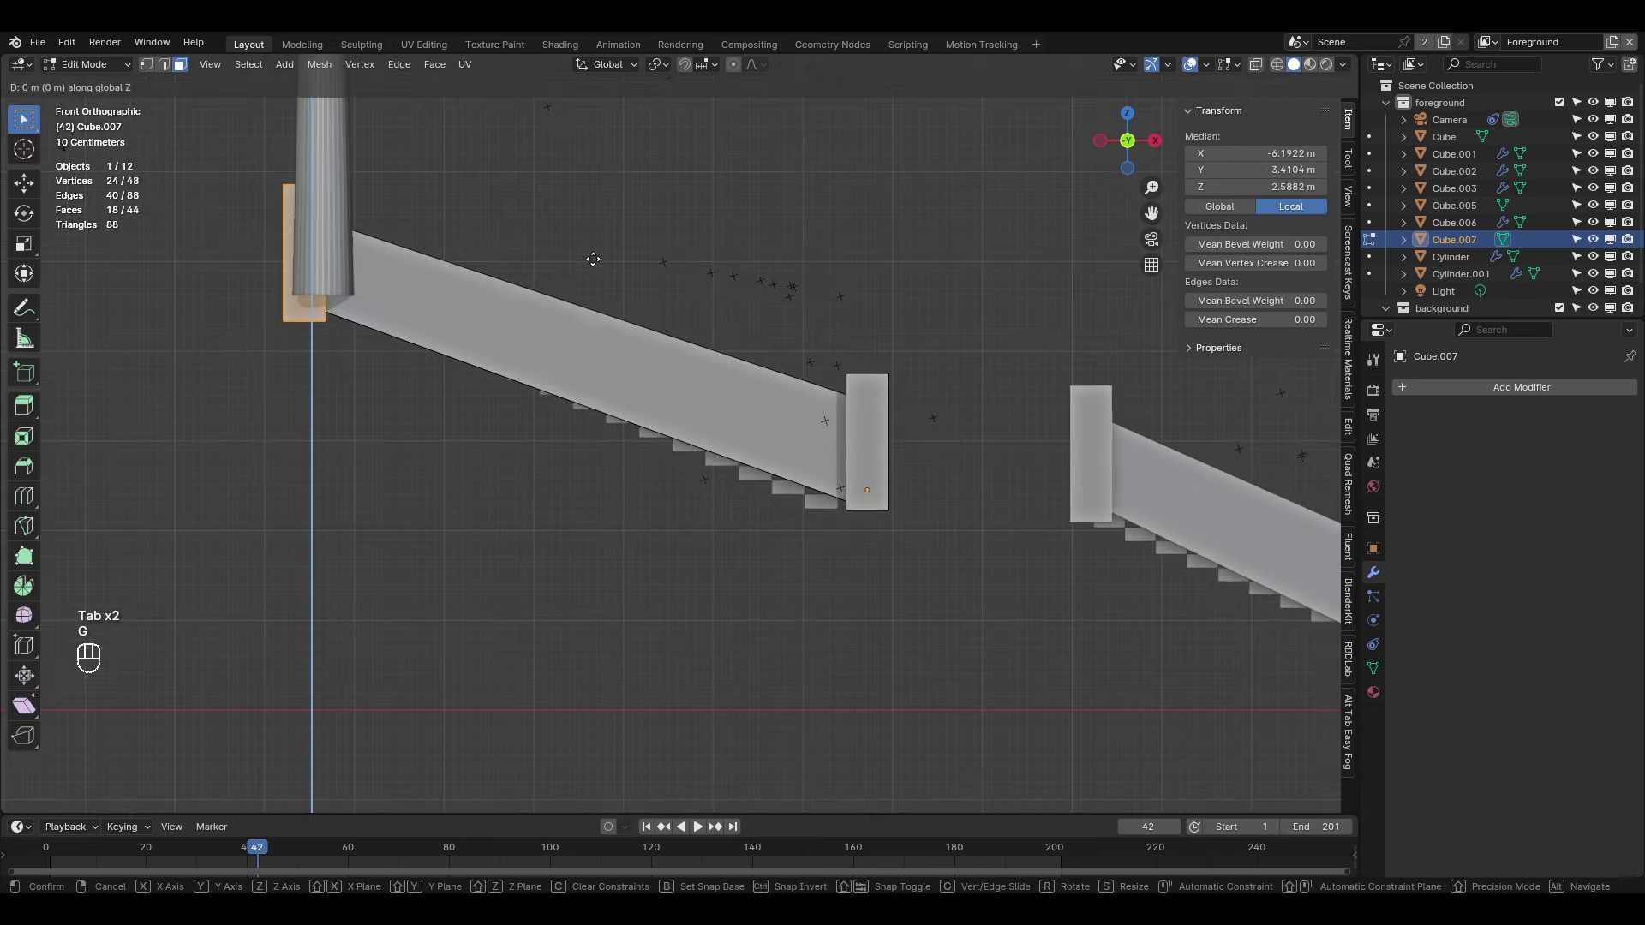
# Through the camera, move the railing's end post vertices to fit the middle flight
pyautogui.press('KP_0')
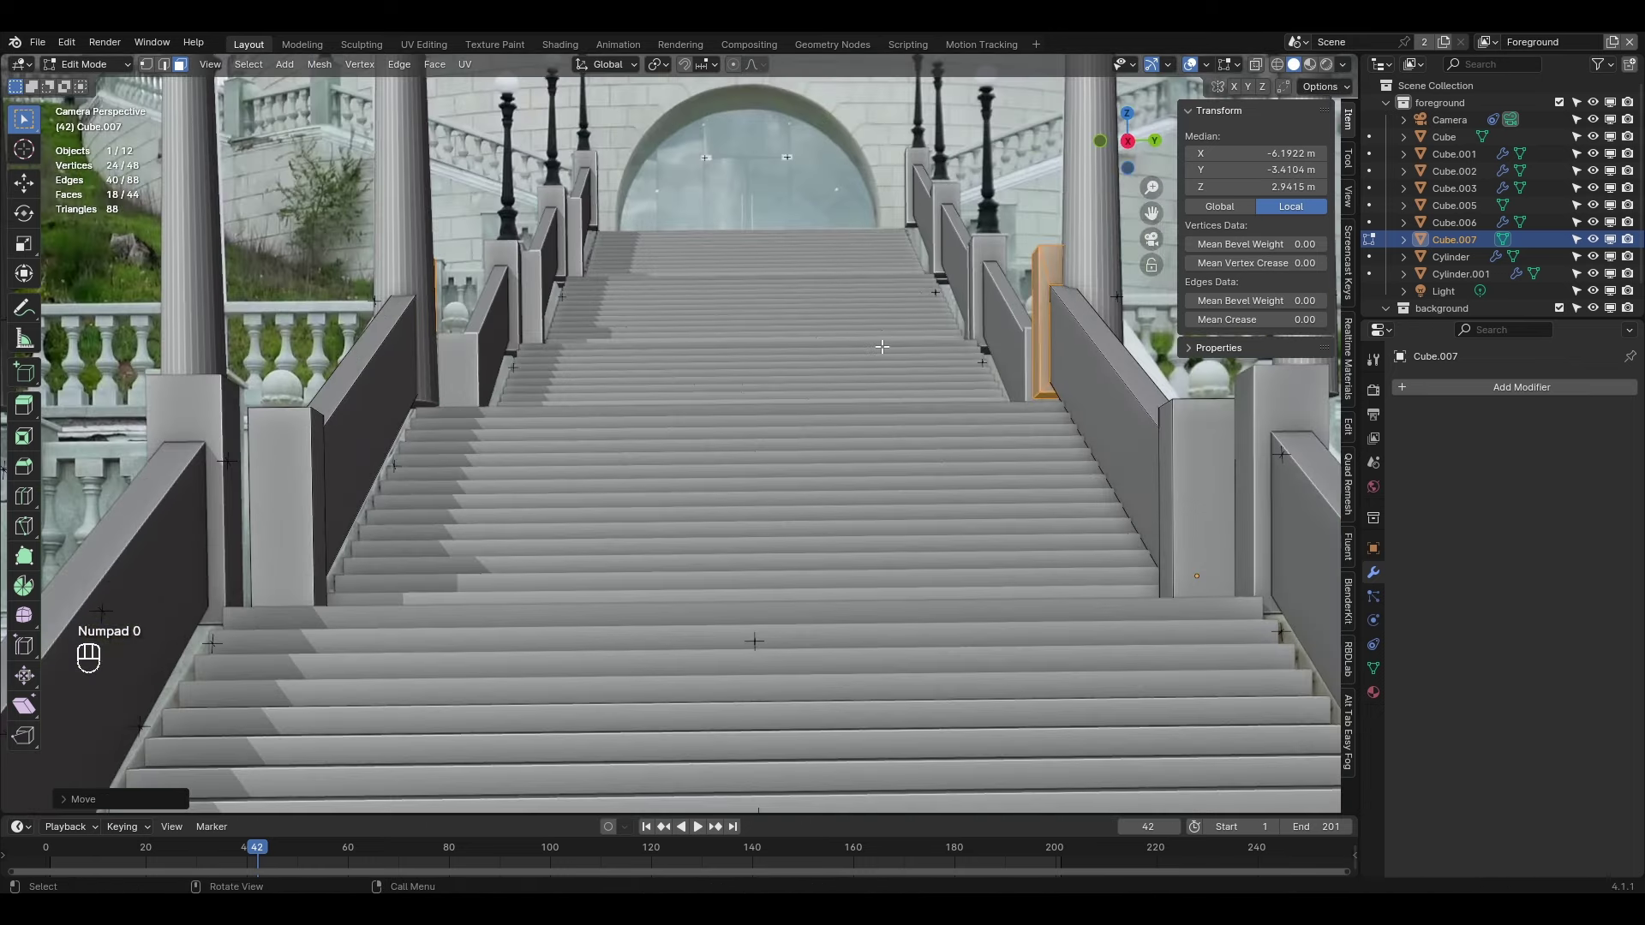
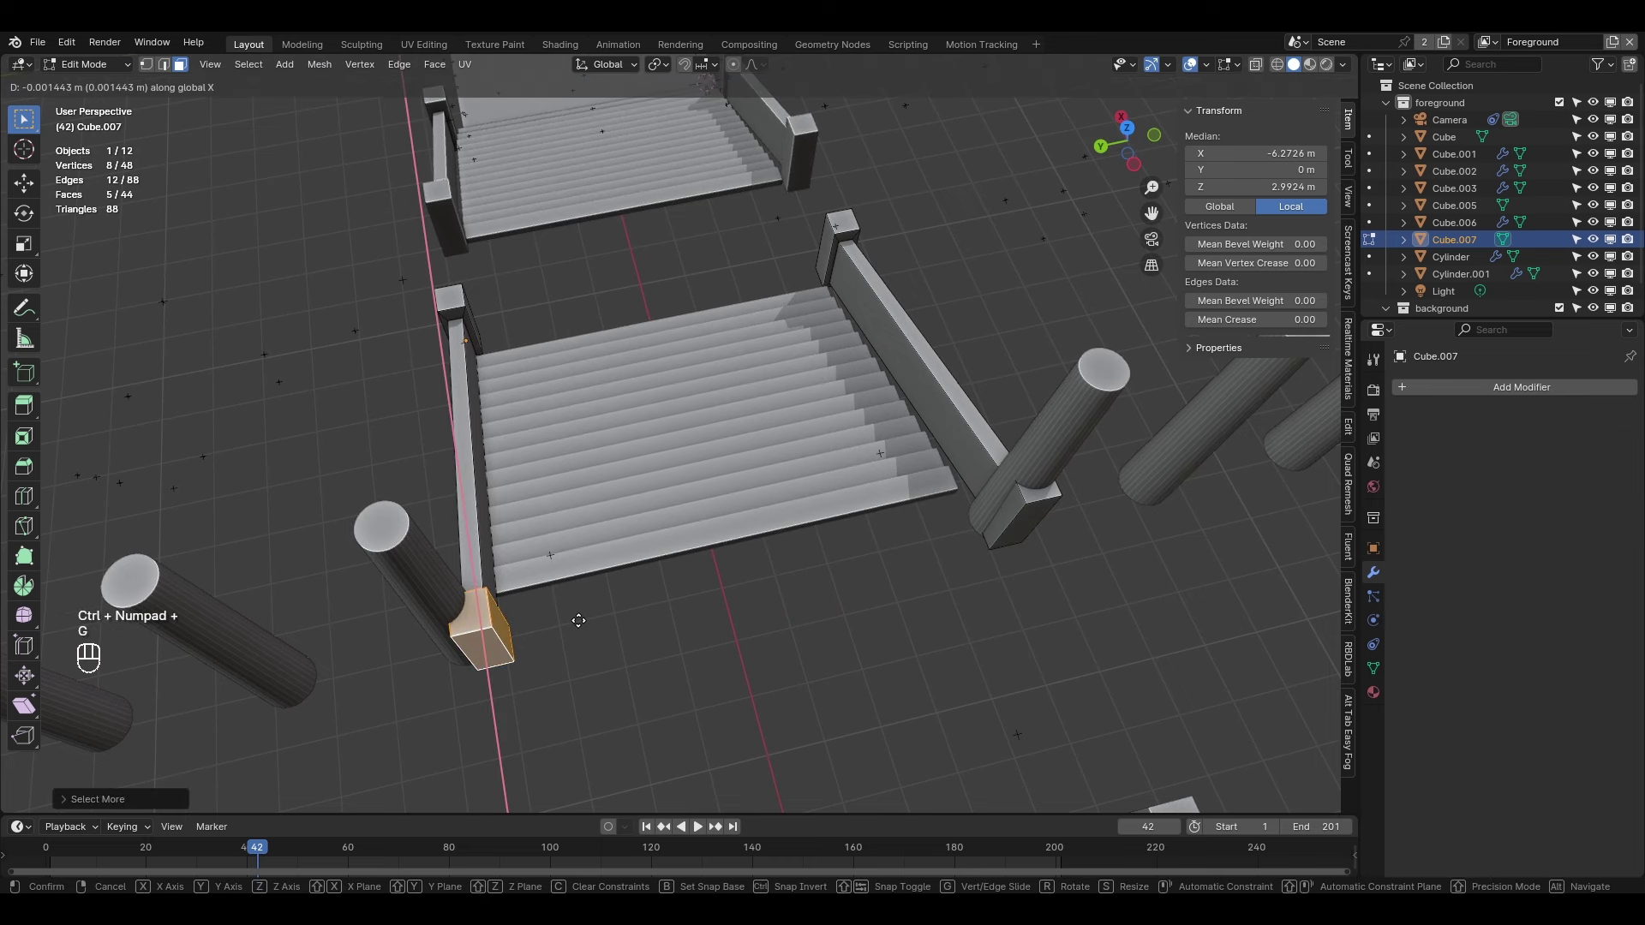
pyautogui.press('ctrl+KP_Add')
pyautogui.press('g')
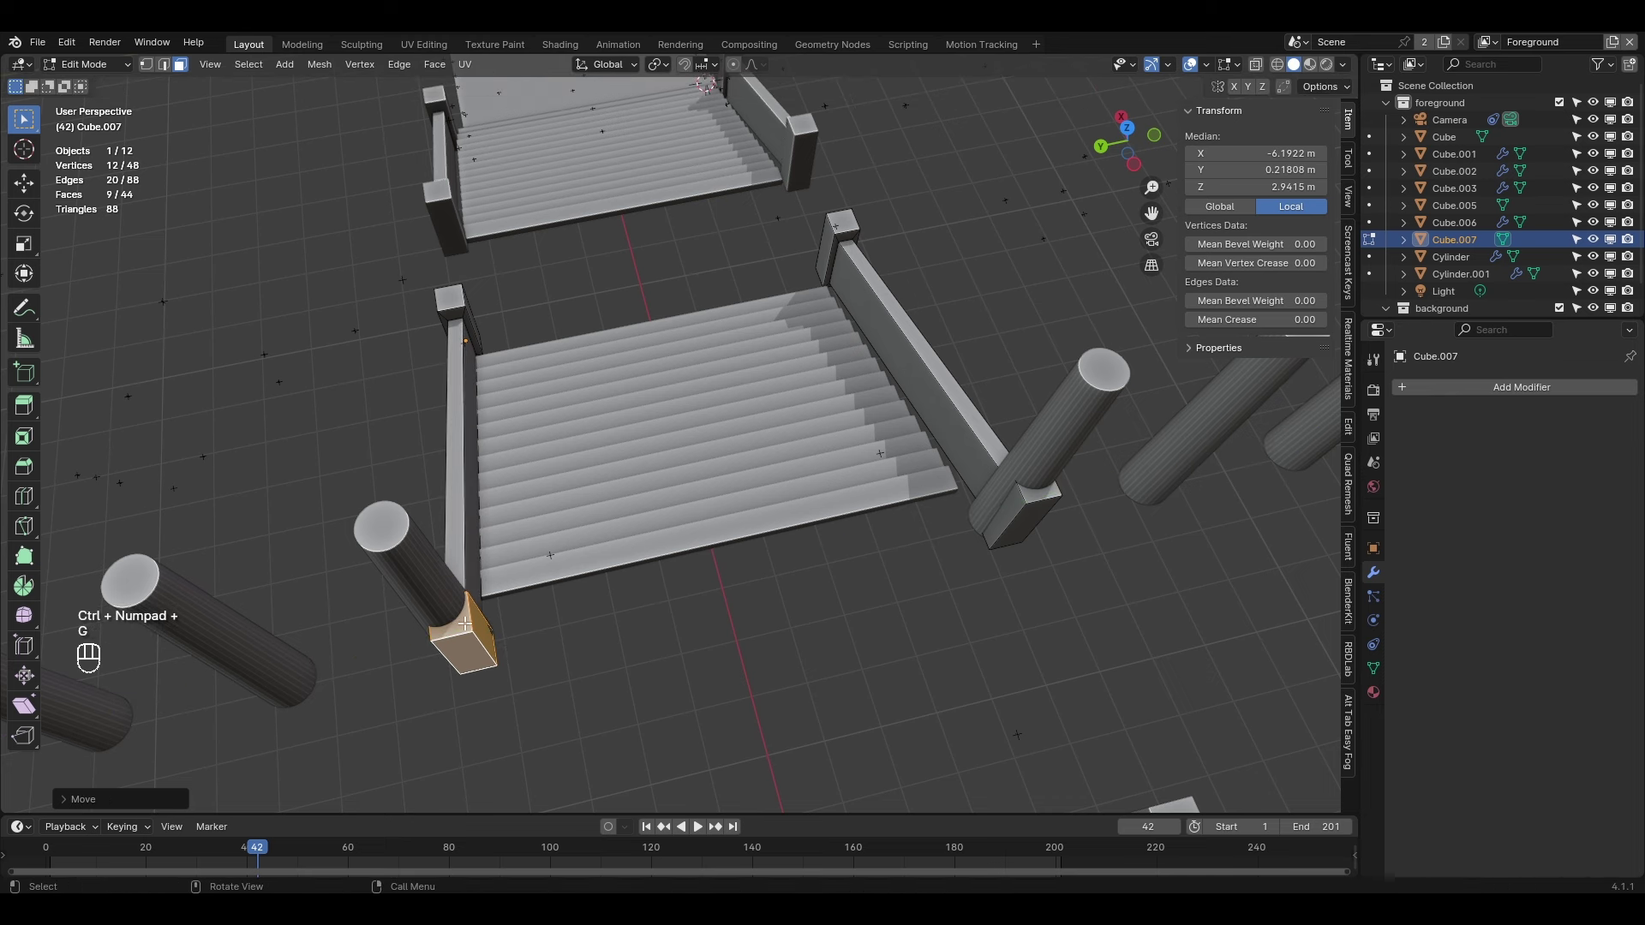
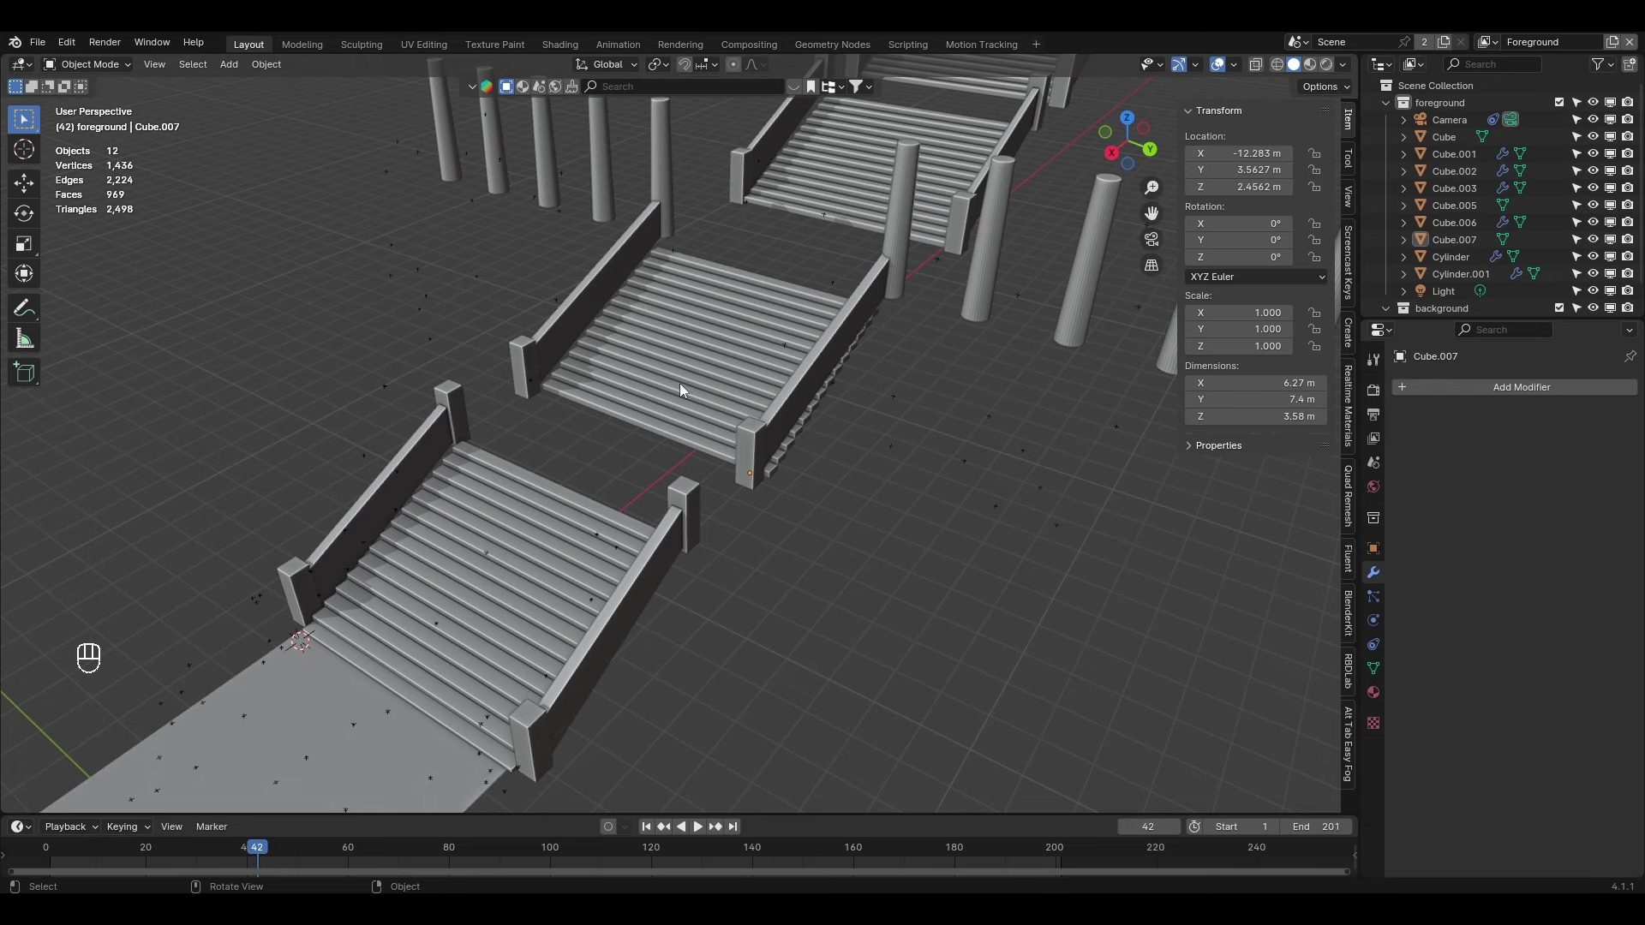
# Add a flat plane from top view and stretch it over the landing between the flights
pyautogui.moveTo(635, 463); pyautogui.dragTo(590, 485)
pyautogui.press('shift+a')
pyautogui.press('KP_7')
pyautogui.press('g')
pyautogui.press('s')
pyautogui.press('s')
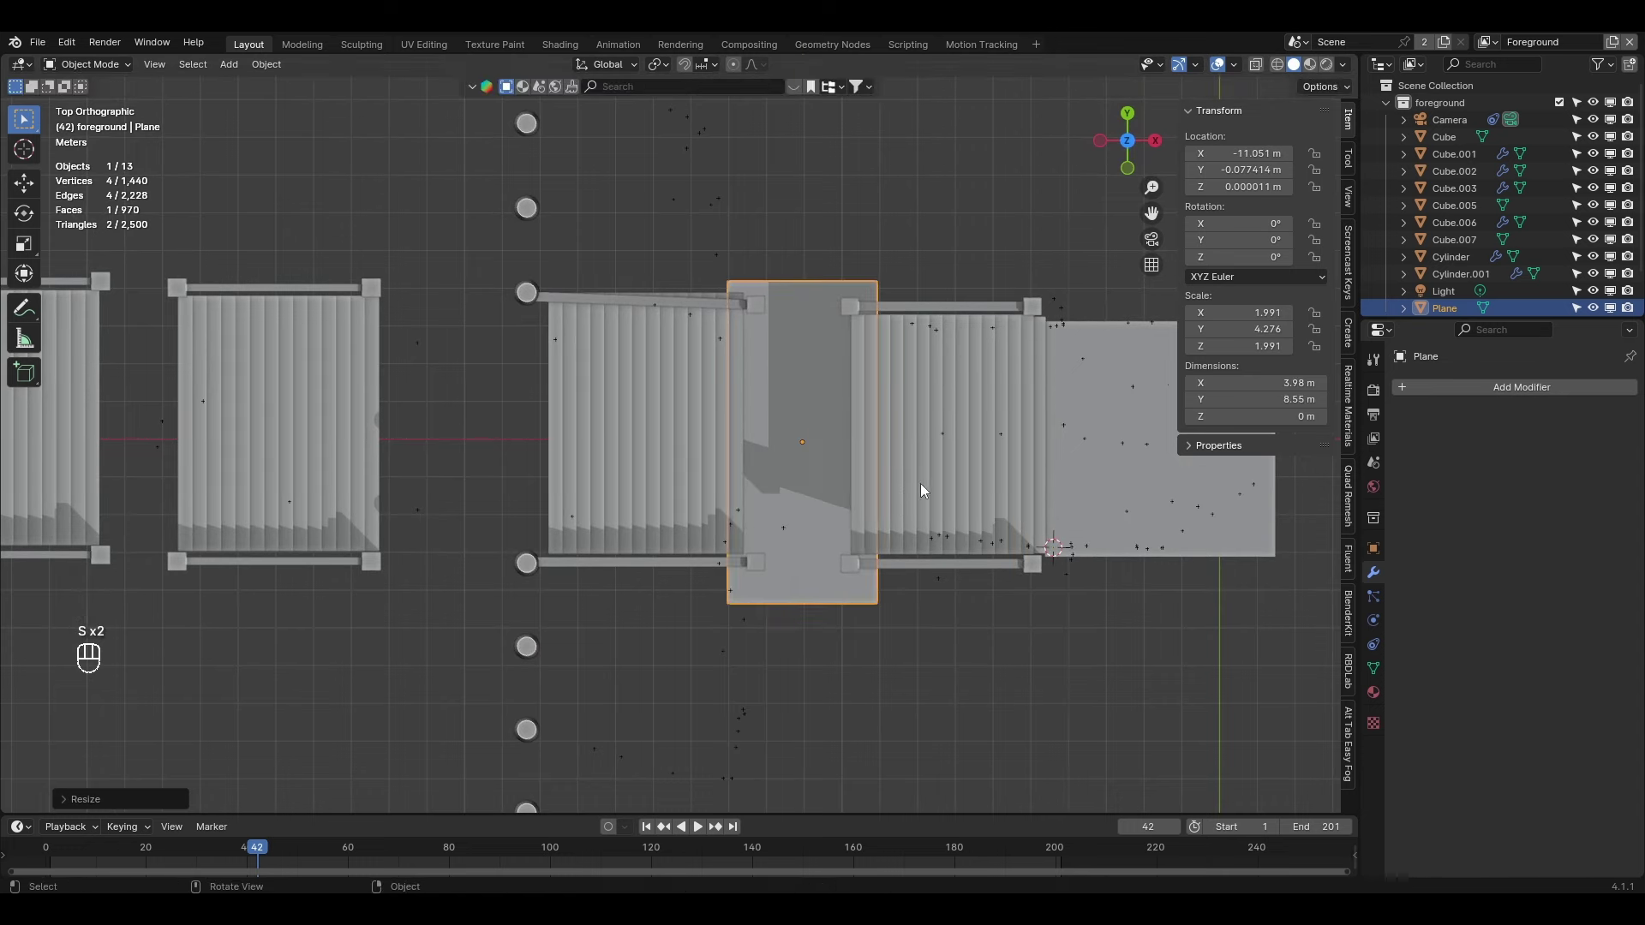
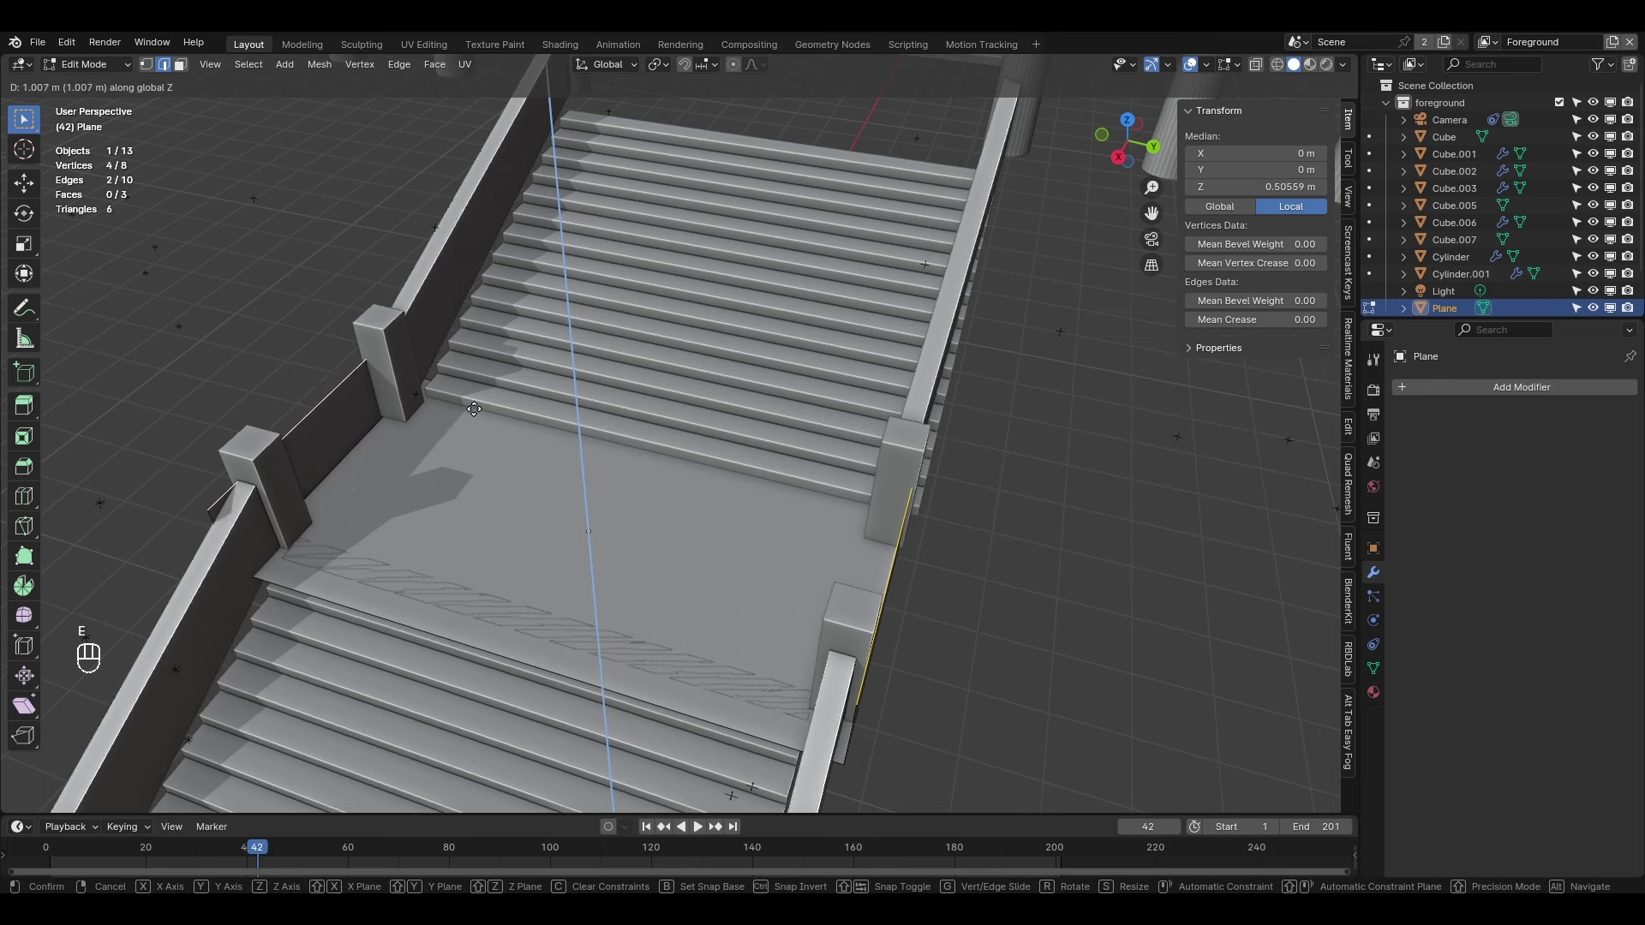
# Duplicate the stair piece with Shift+D and move the copy up along the slope
pyautogui.press('Tab')
pyautogui.click(485, 508)
pyautogui.press('KP_7')
pyautogui.press('shift+d')
pyautogui.moveTo(332, 498); pyautogui.dragTo(377, 312)
pyautogui.press('KP_3')
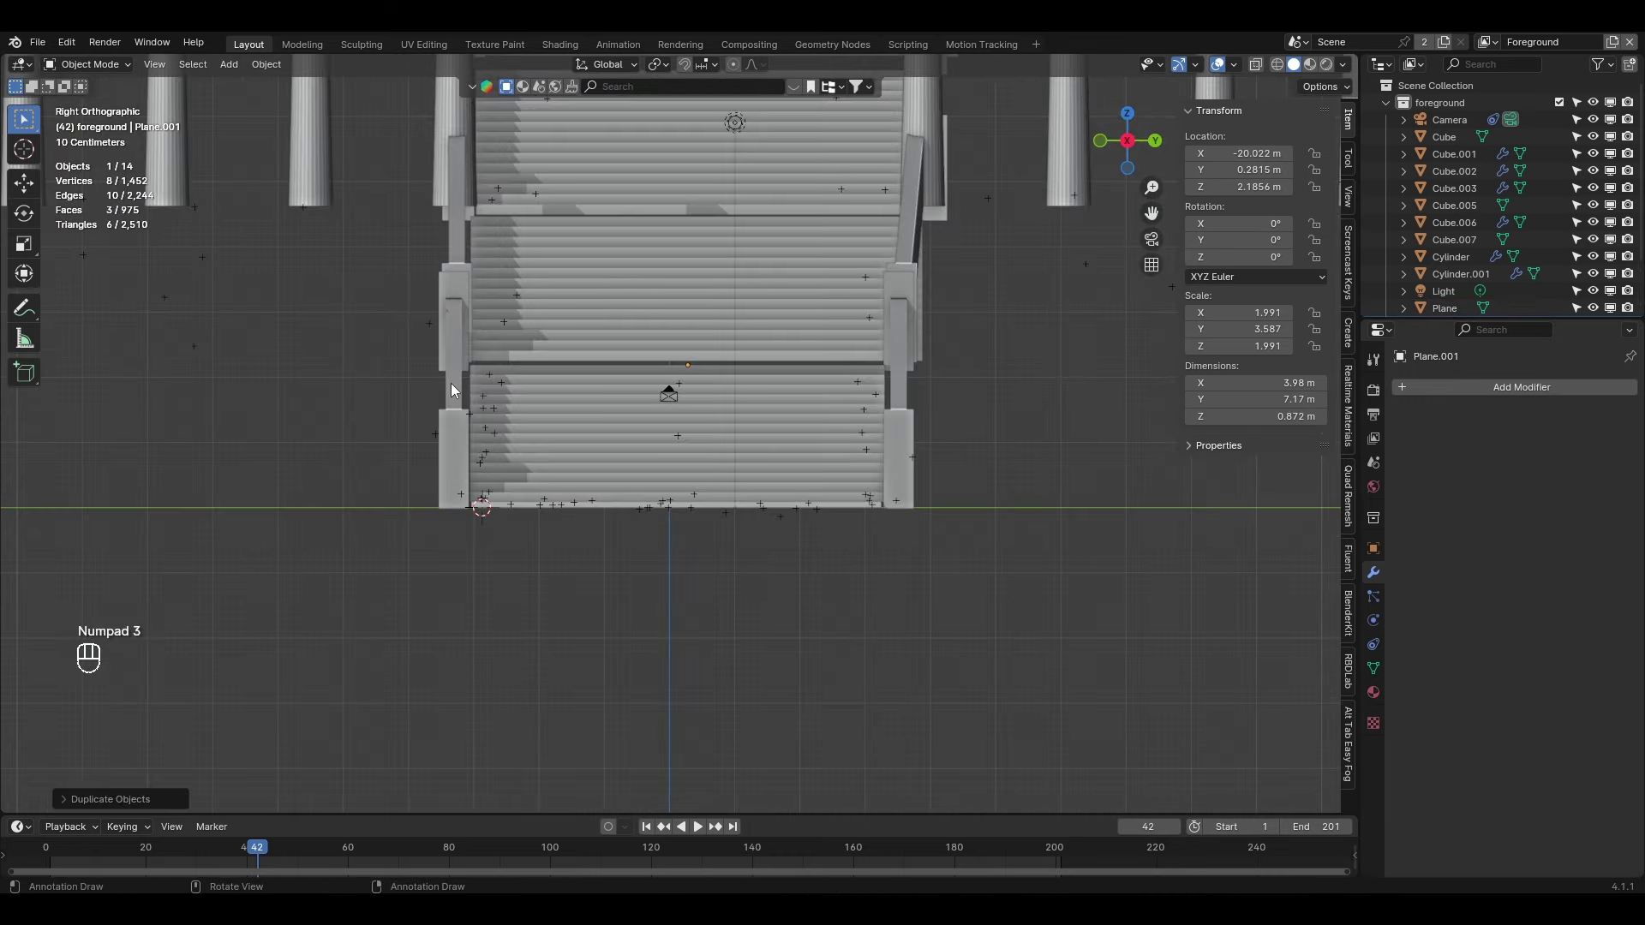
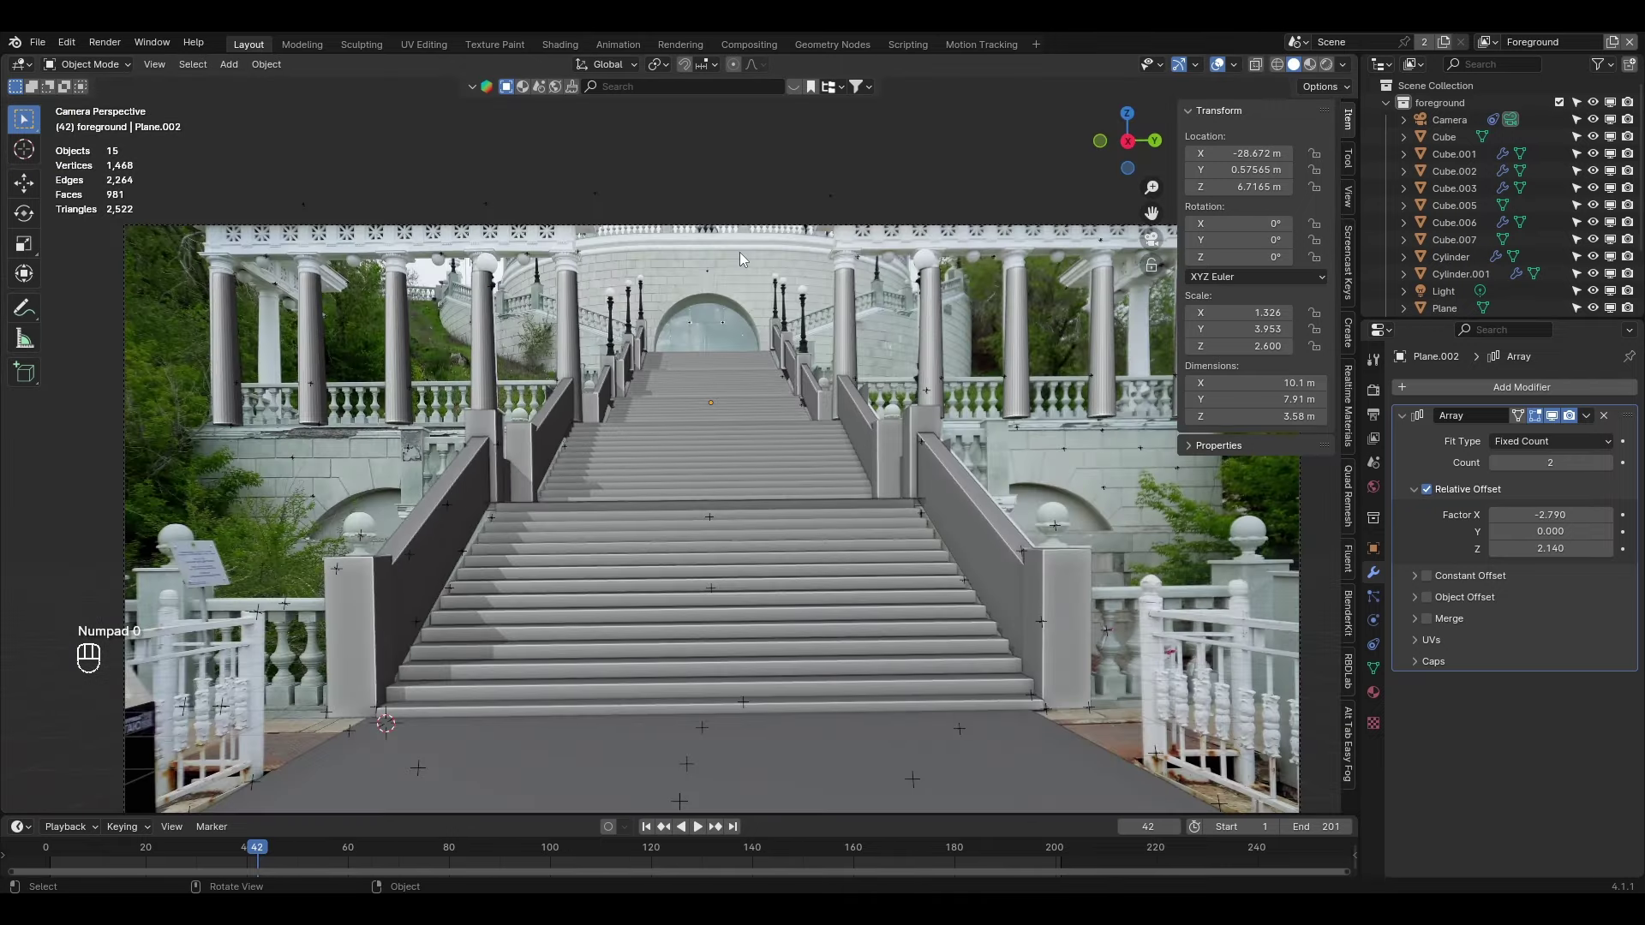
# Inspect the staircase against the footage through the tracked camera, then search BlenderKit models for "box"
pyautogui.moveTo(723, 325); pyautogui.dragTo(713, 380)
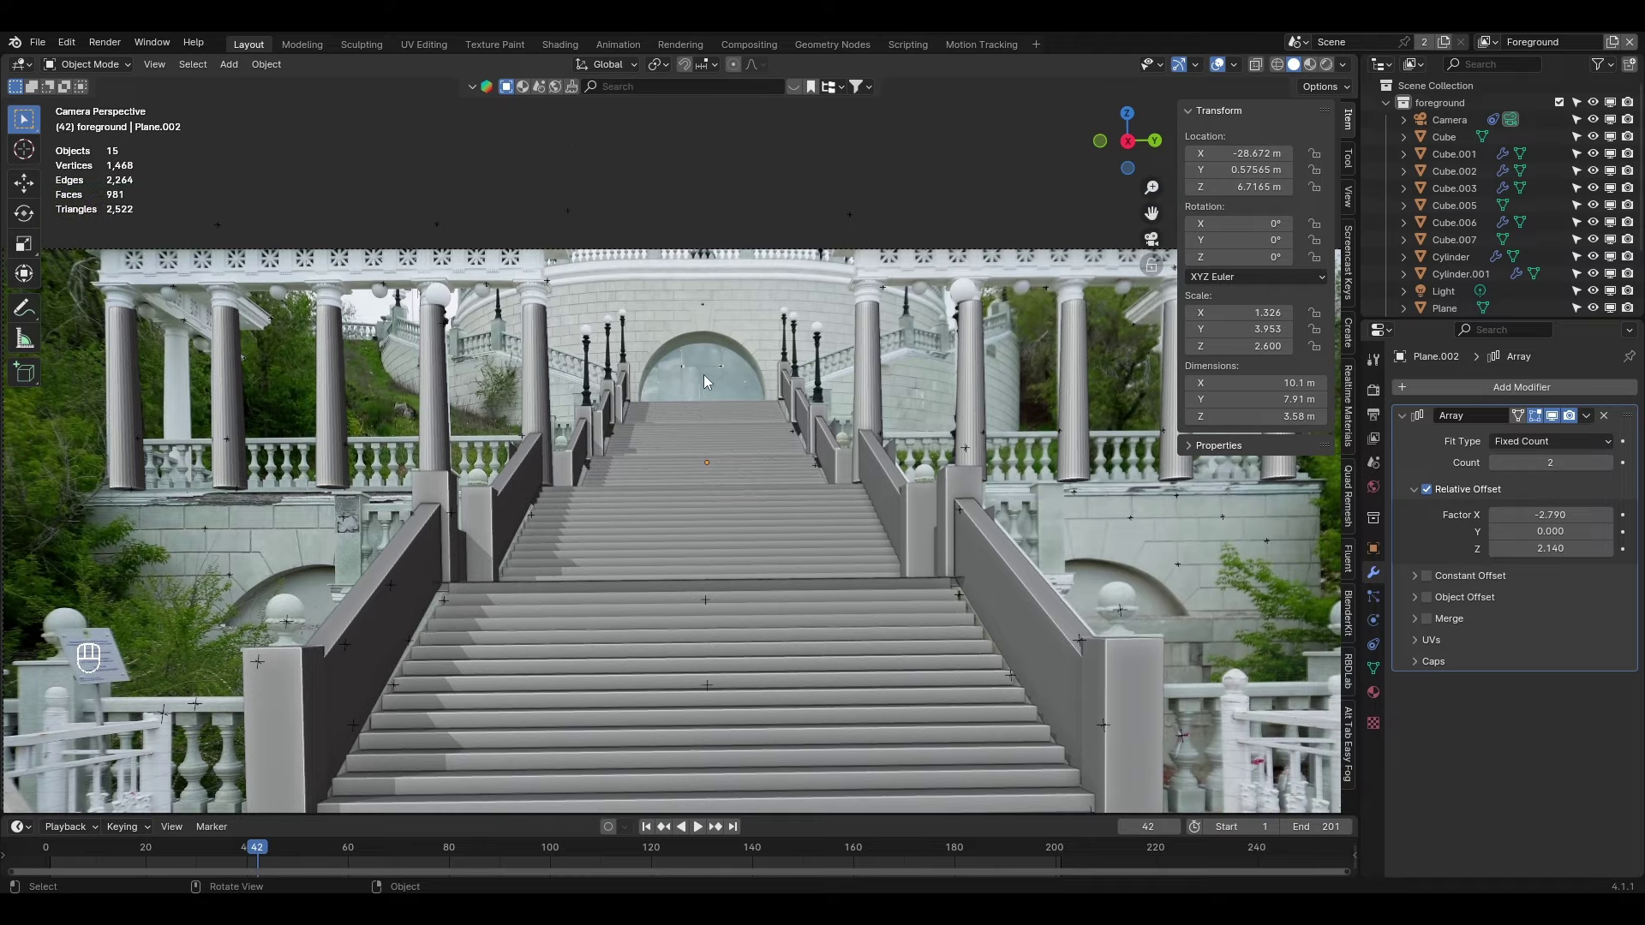
pyautogui.moveTo(434, 467); pyautogui.dragTo(487, 523)
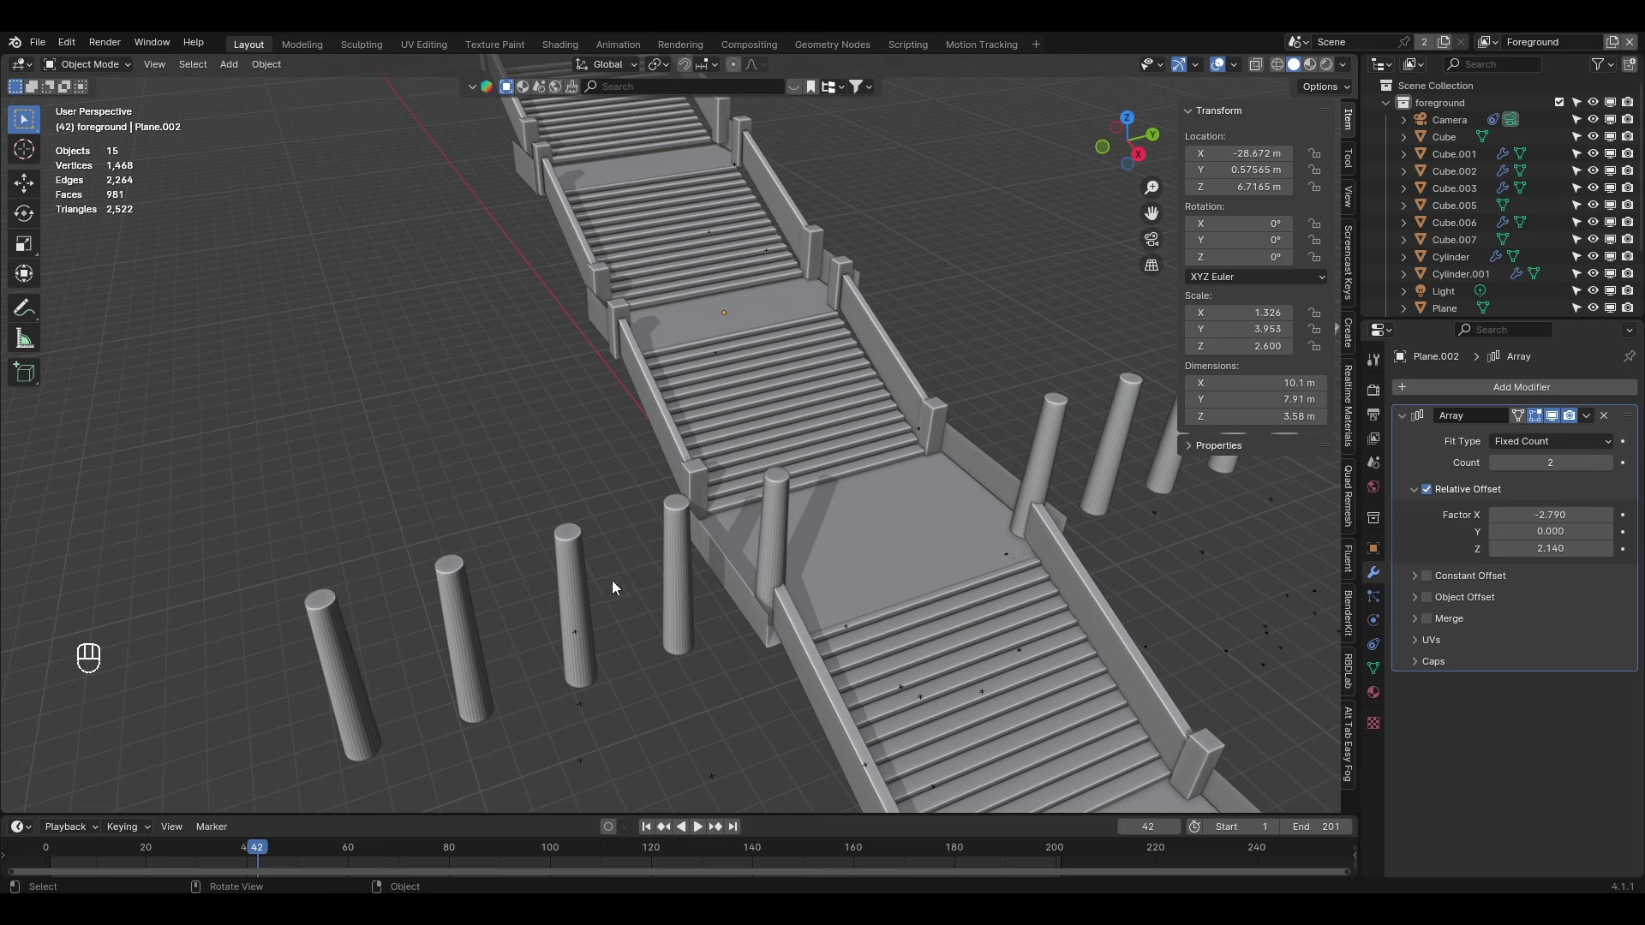
pyautogui.press('KP_0')
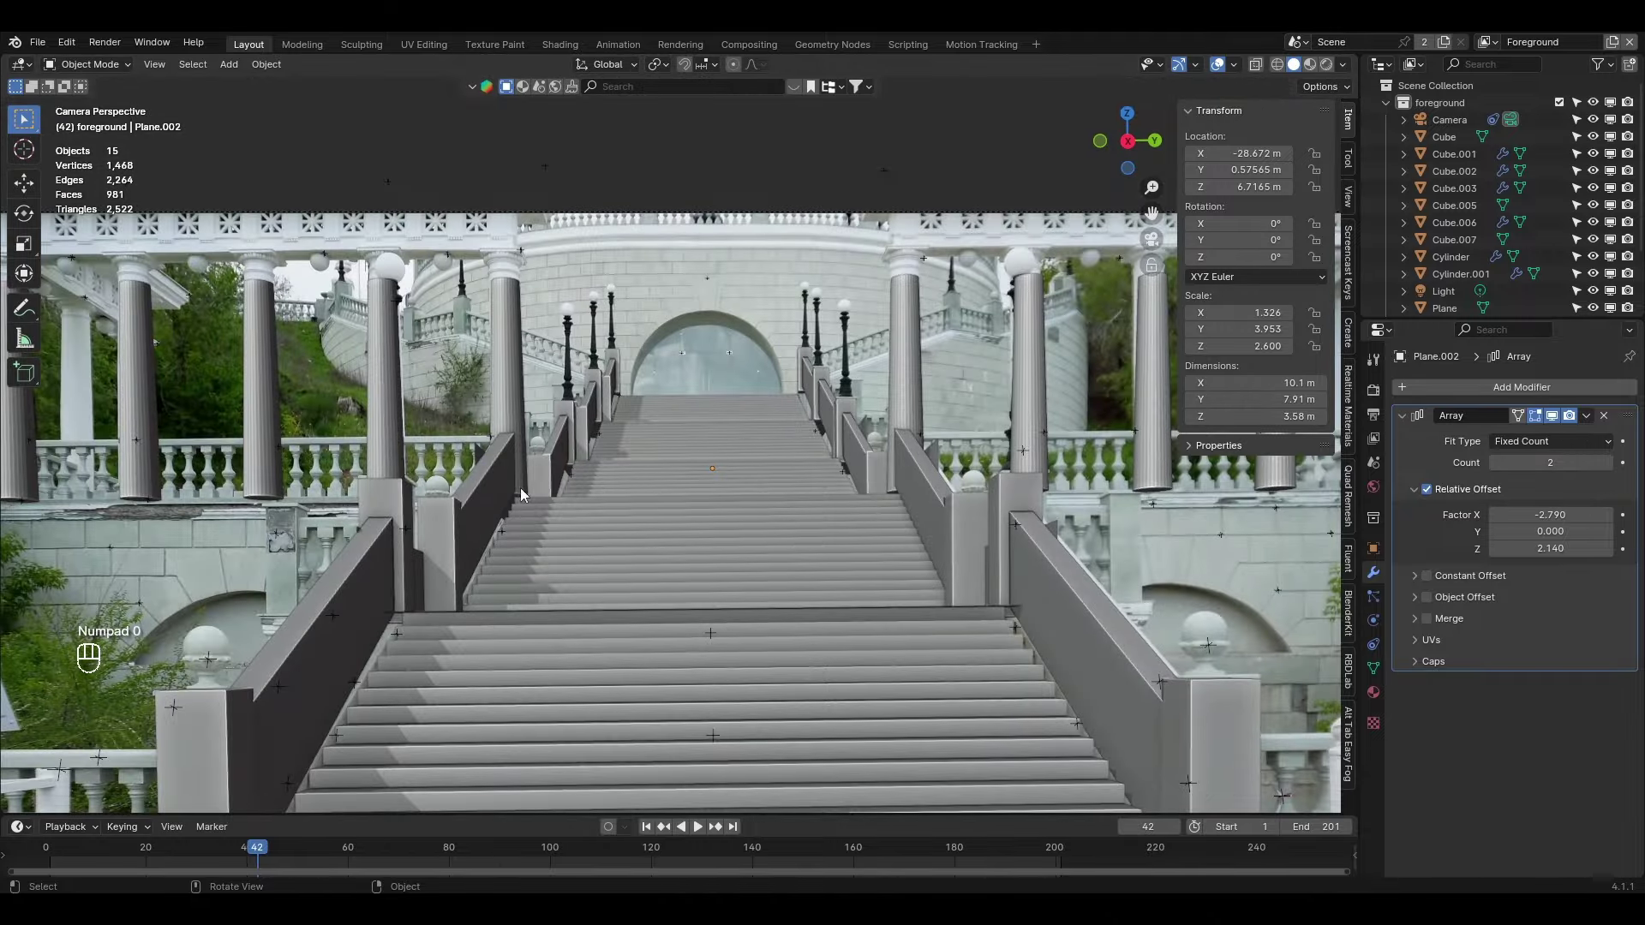
pyautogui.moveTo(720, 489); pyautogui.dragTo(648, 435)
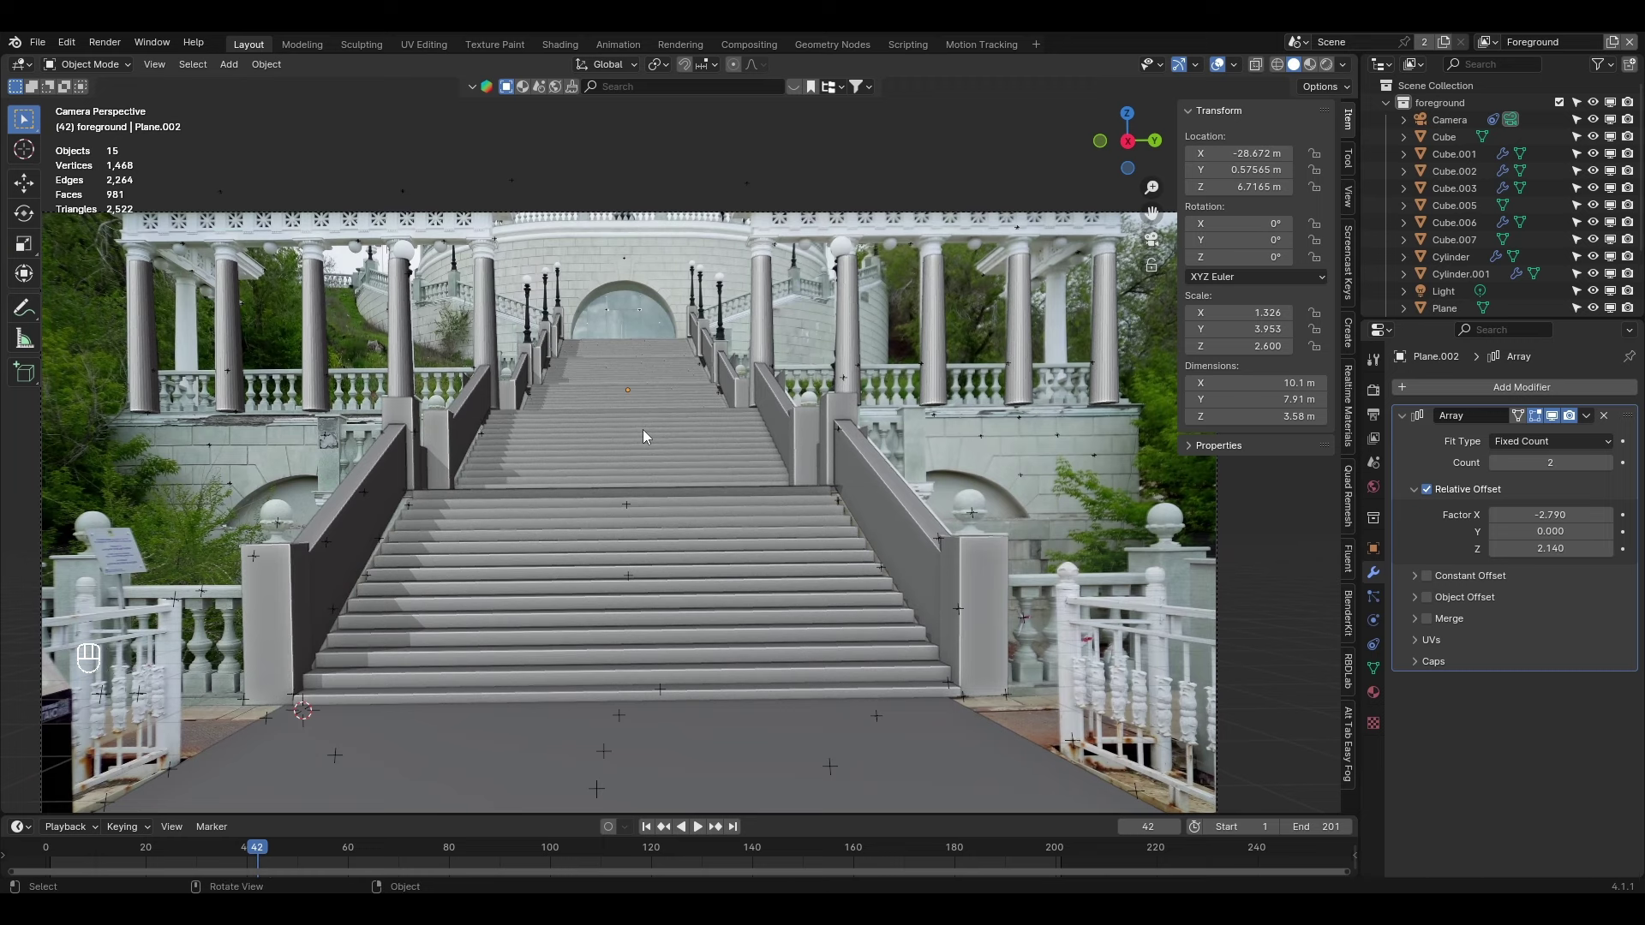
pyautogui.press('F8')
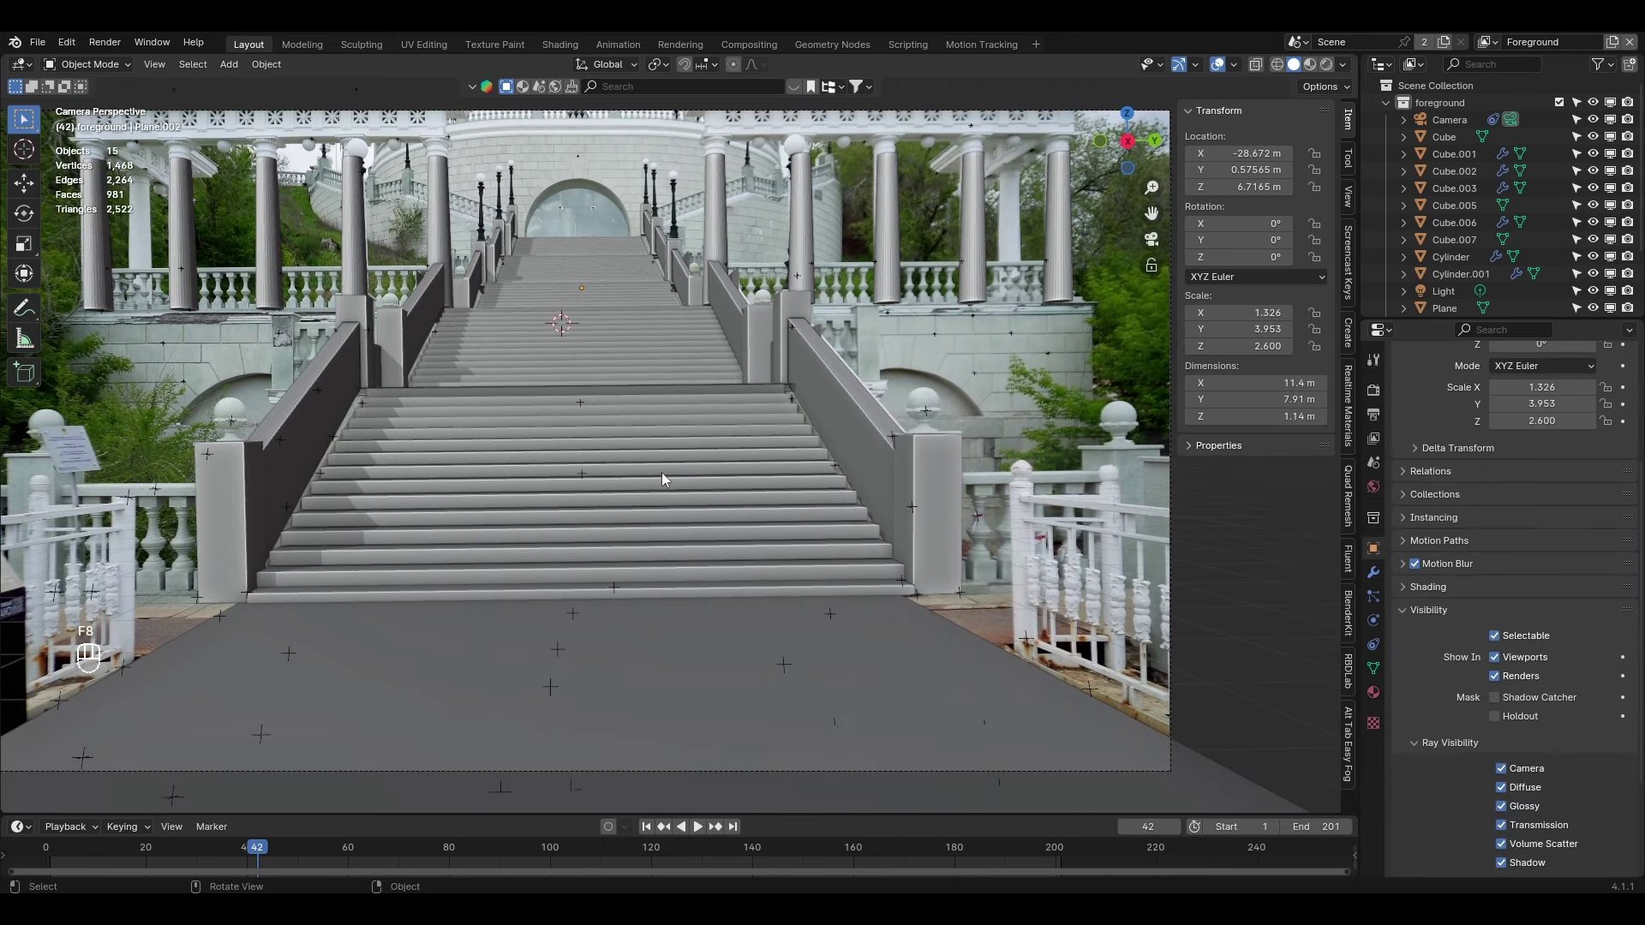
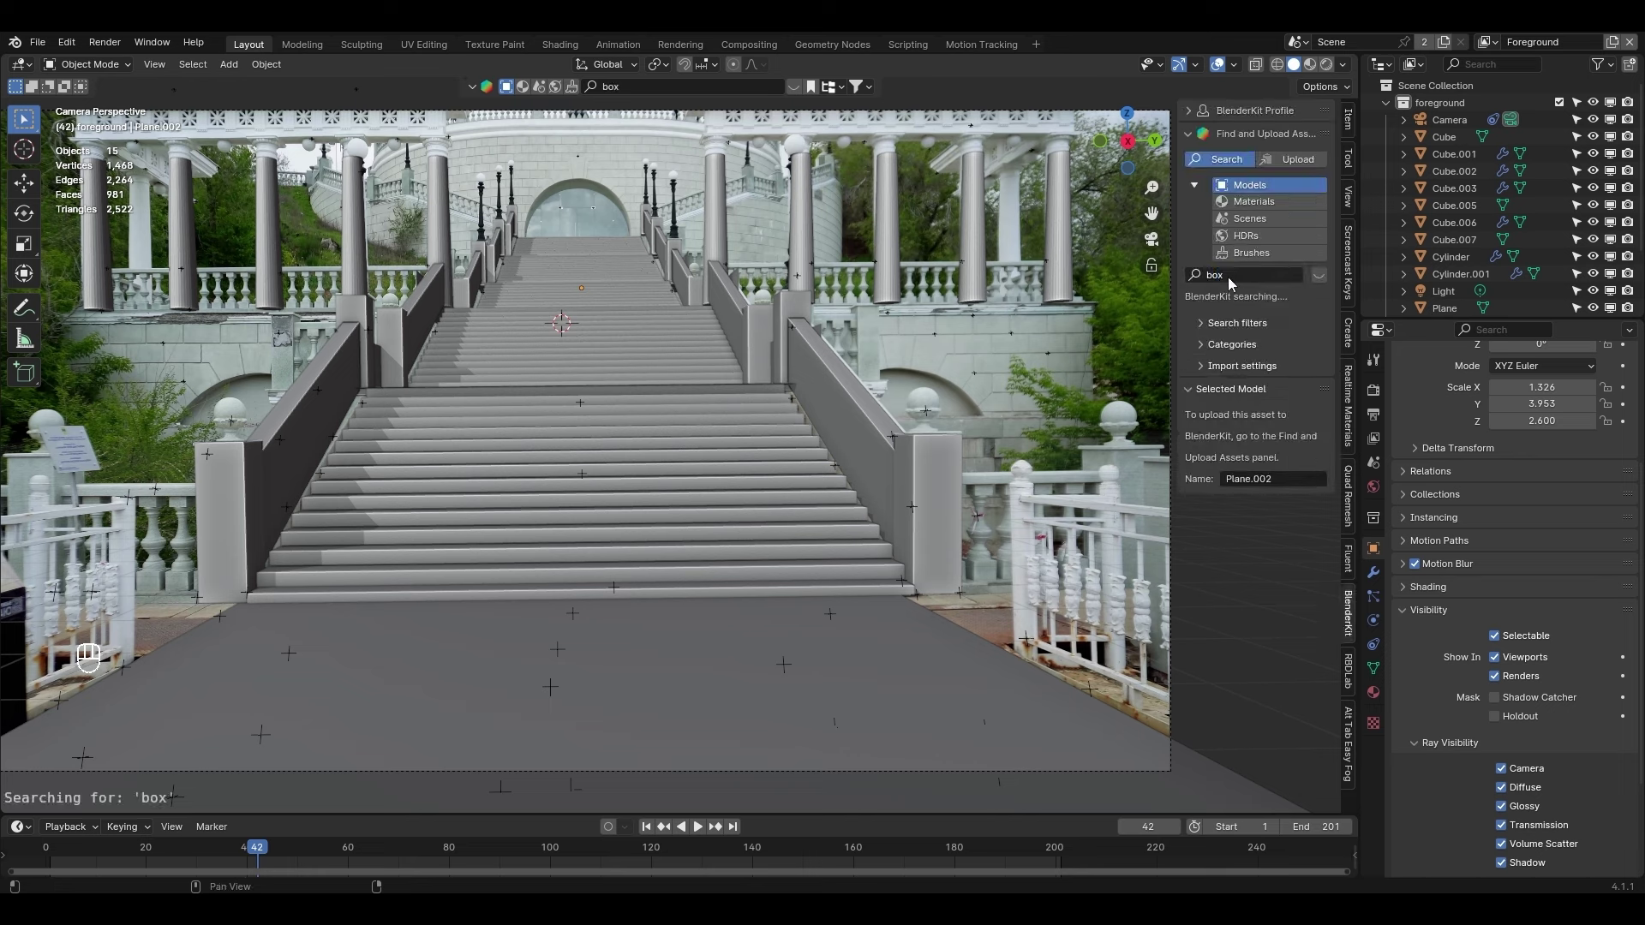
# Drag the cardboard box from the BlenderKit results onto the ground and preview it in Rendered shading
pyautogui.click(1226, 330)
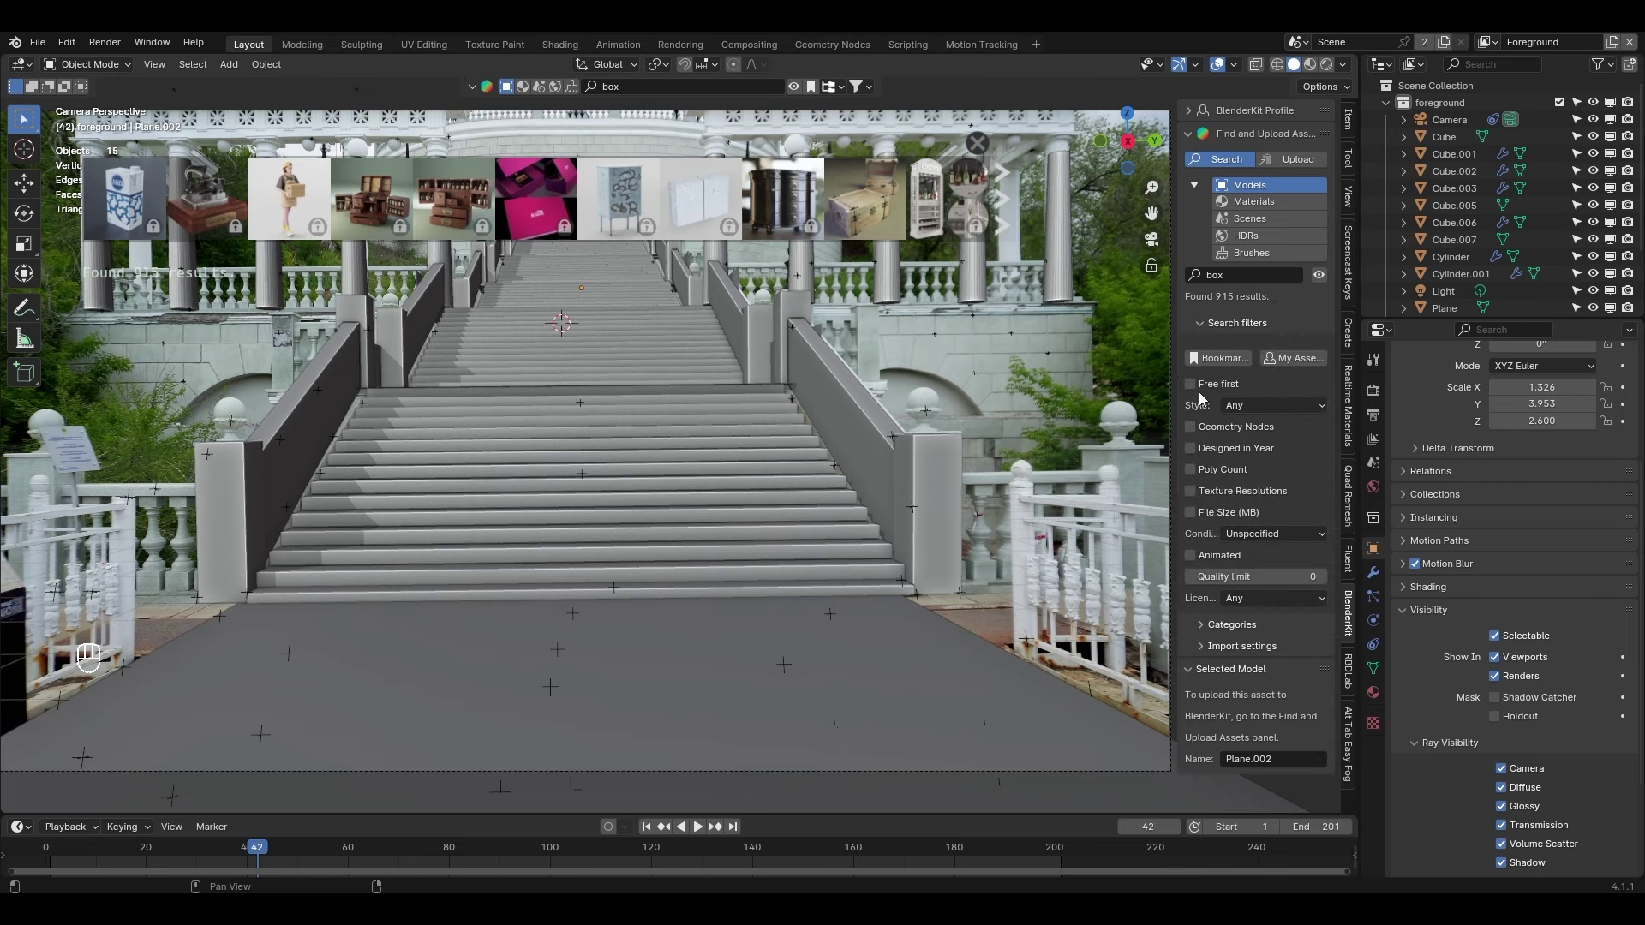
pyautogui.moveTo(1211, 392); pyautogui.dragTo(1228, 334)
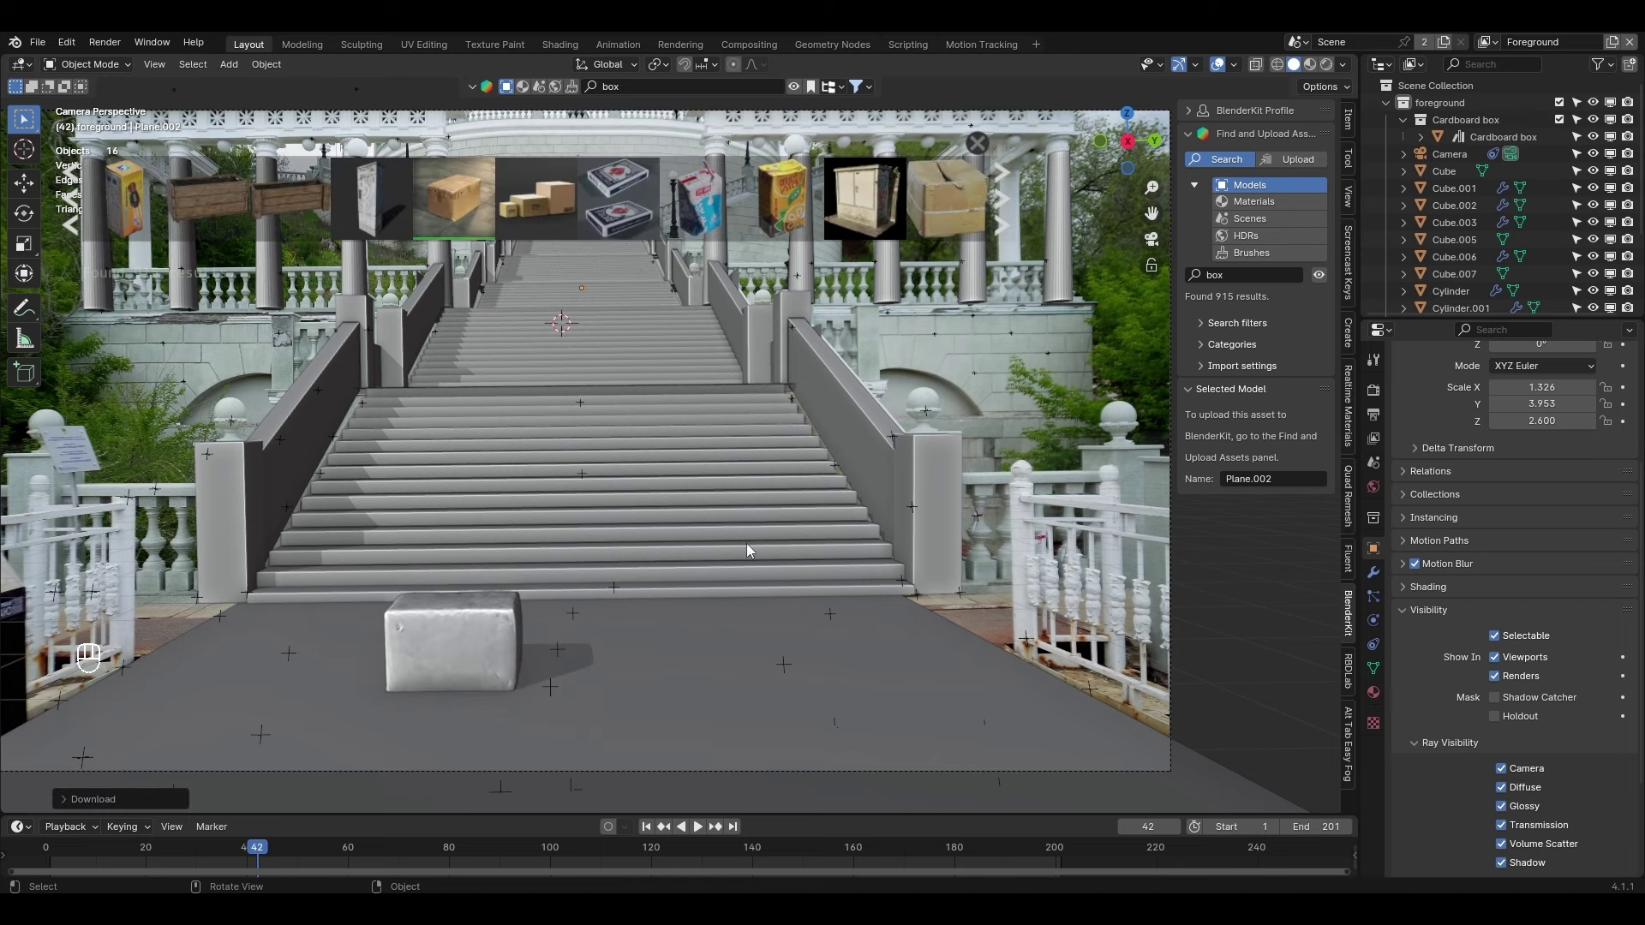
pyautogui.moveTo(475, 637); pyautogui.dragTo(456, 628)
pyautogui.press('KP_Decimal')
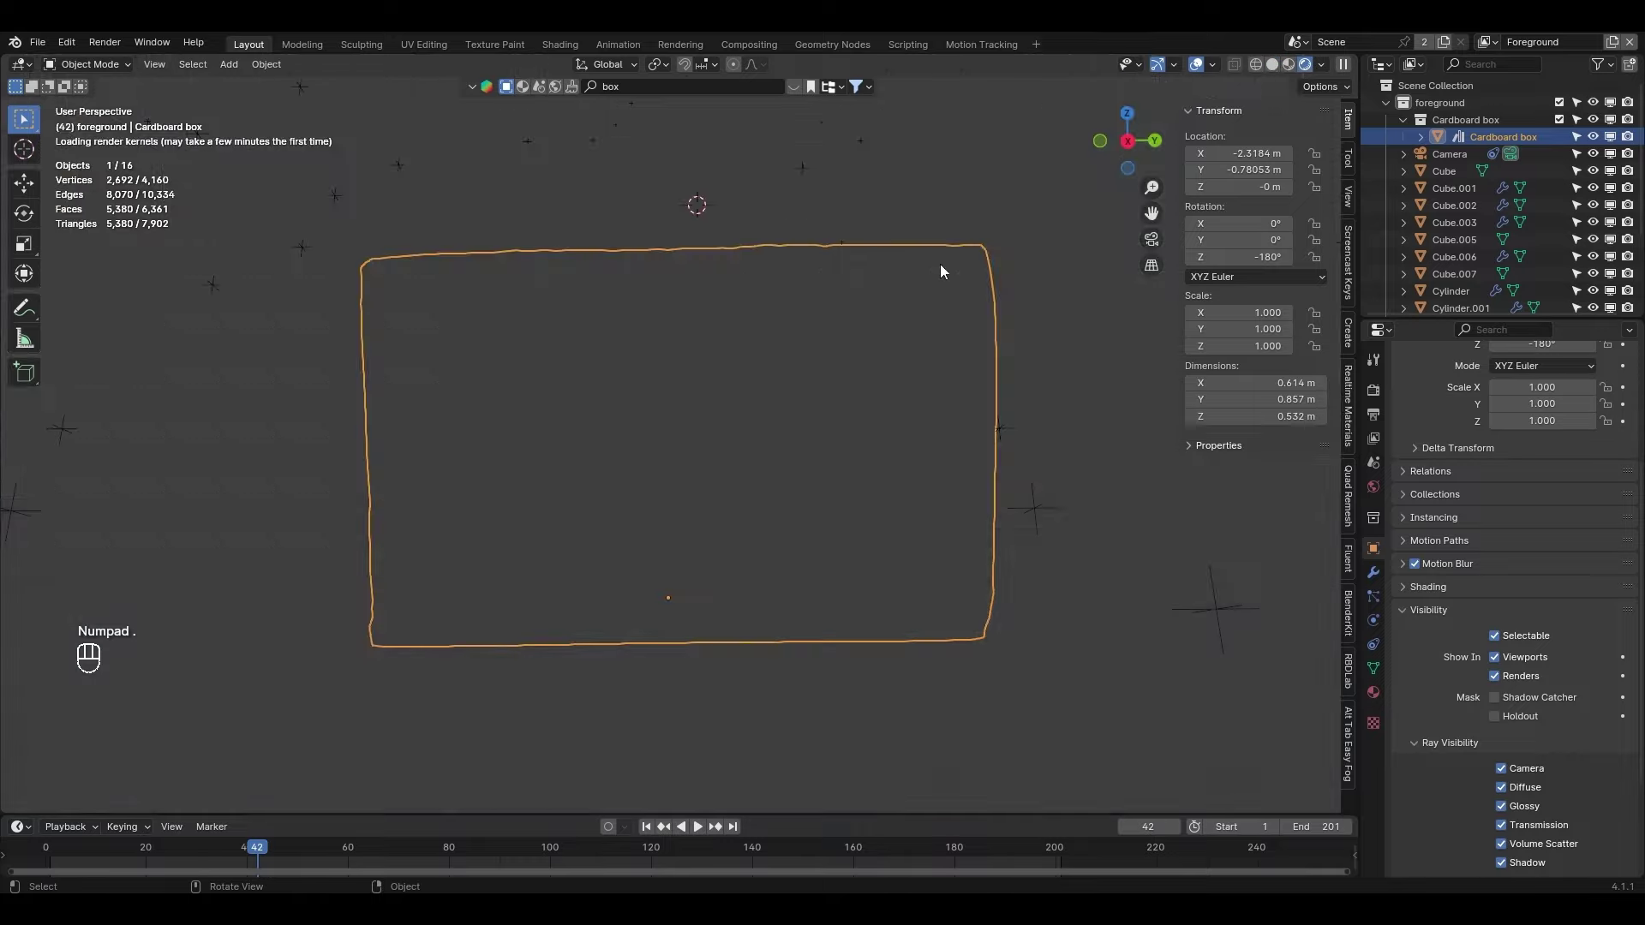
pyautogui.moveTo(863, 271); pyautogui.dragTo(975, 342)
pyautogui.moveTo(969, 366); pyautogui.dragTo(831, 369)
pyautogui.moveTo(736, 426); pyautogui.dragTo(1024, 432)
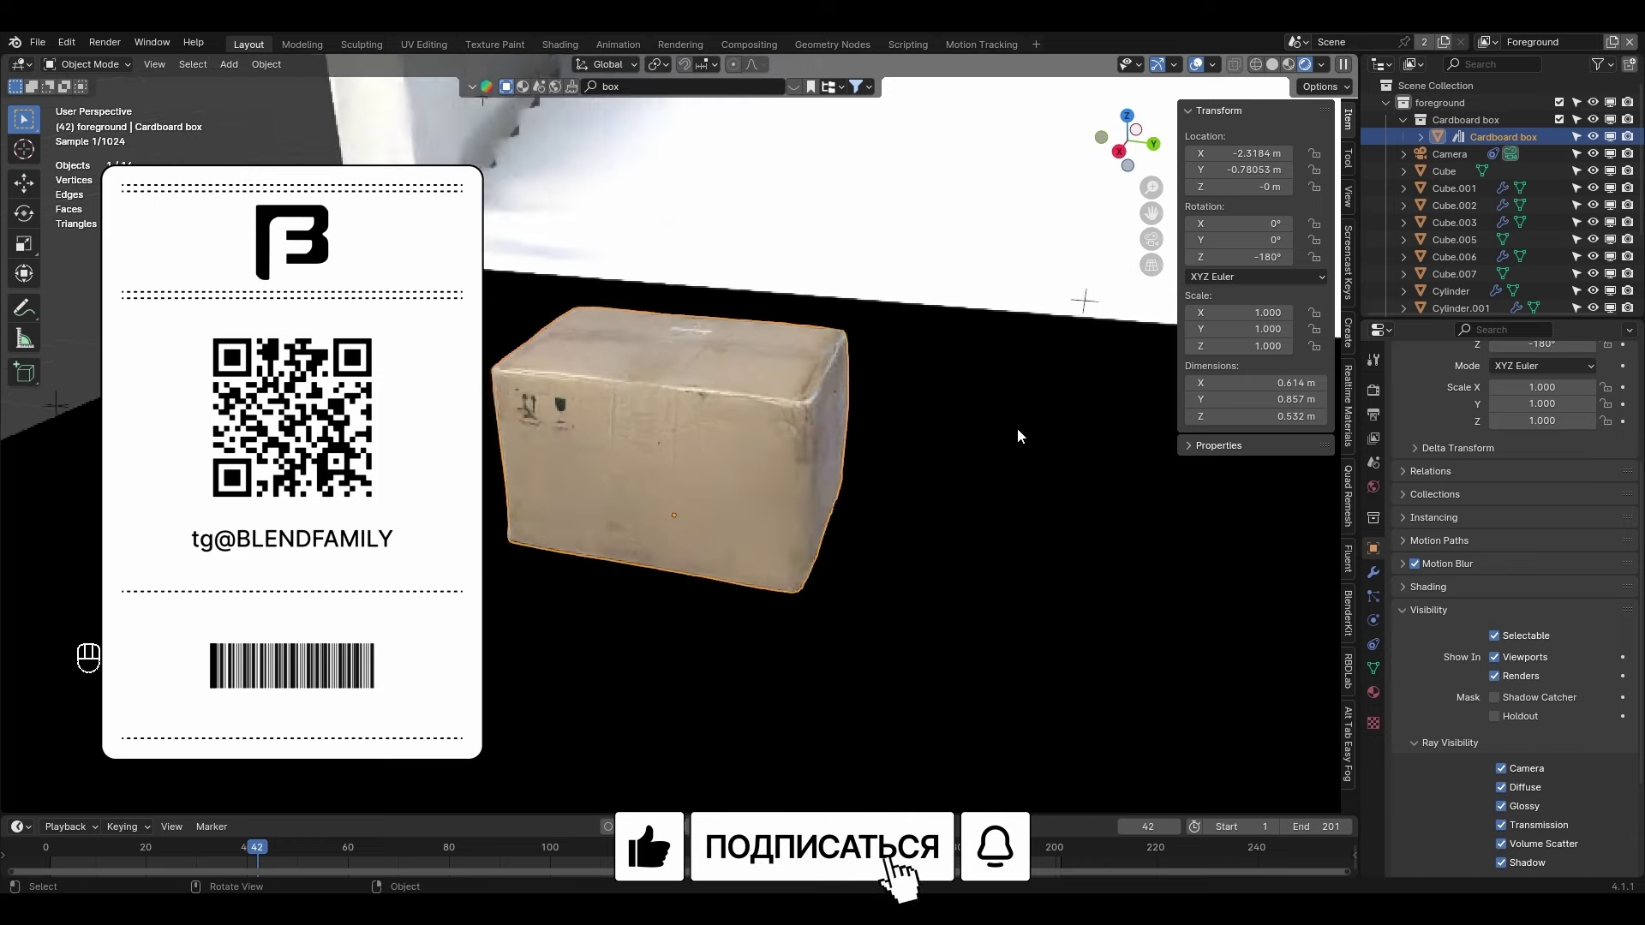
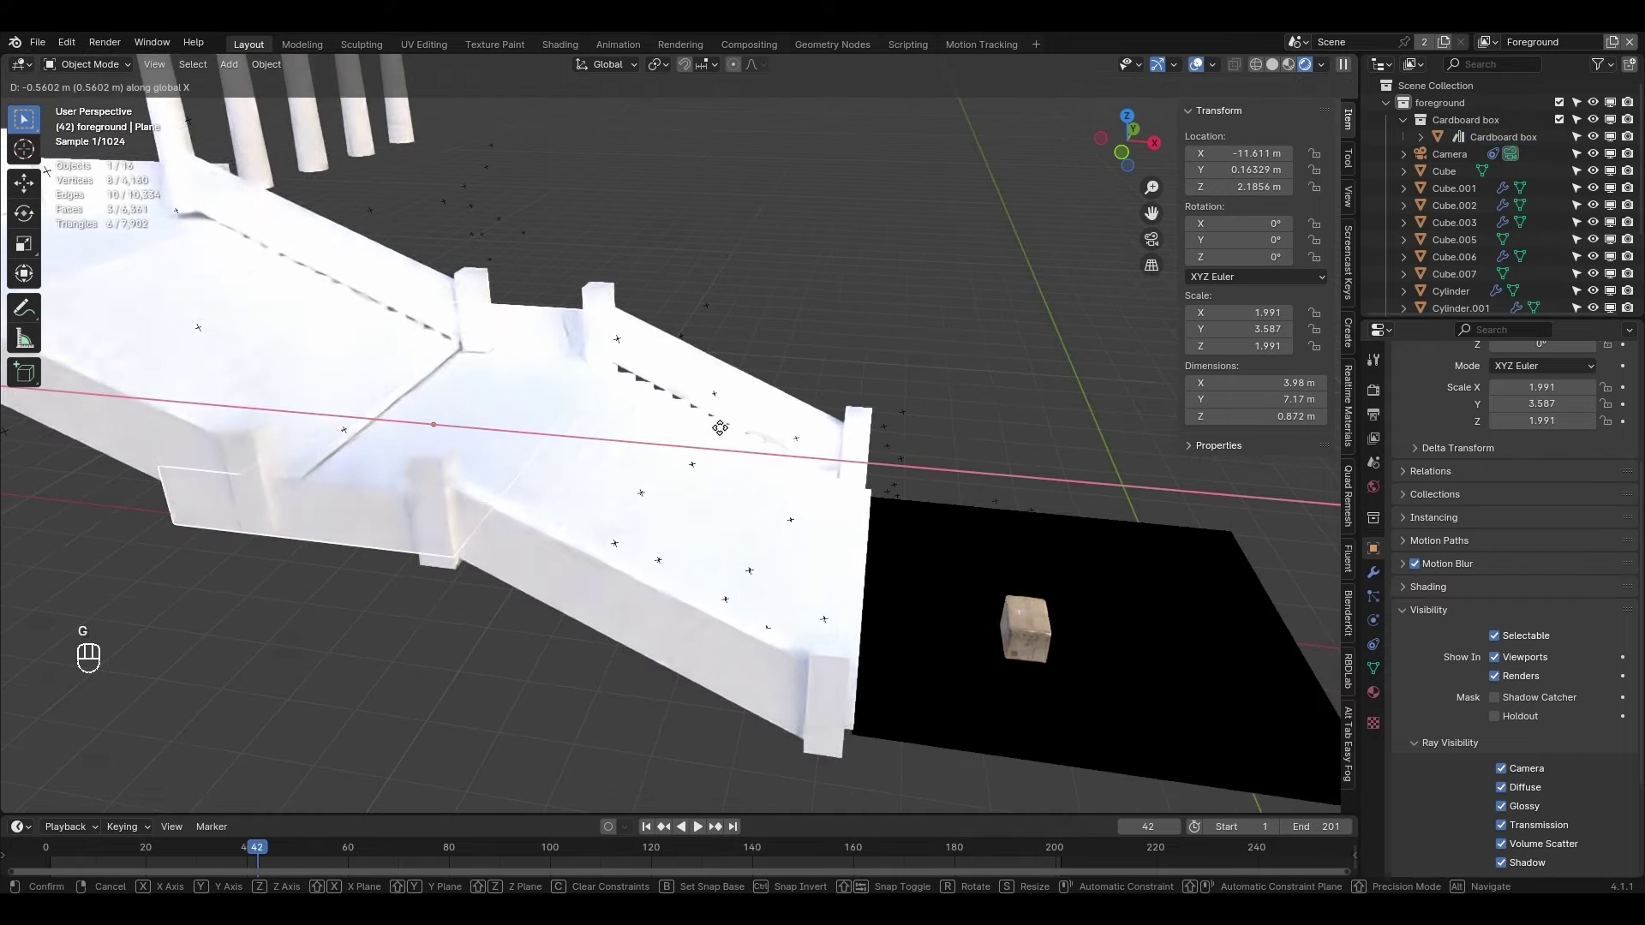
# Refine the upper flight's Array relative offset to X -2.82, Z 2.13 and check it through the camera
pyautogui.moveTo(766, 321); pyautogui.dragTo(746, 318)
pyautogui.moveTo(237, 295); pyautogui.dragTo(280, 309)
pyautogui.moveTo(343, 375); pyautogui.dragTo(544, 508)
pyautogui.middleClick(543, 491)
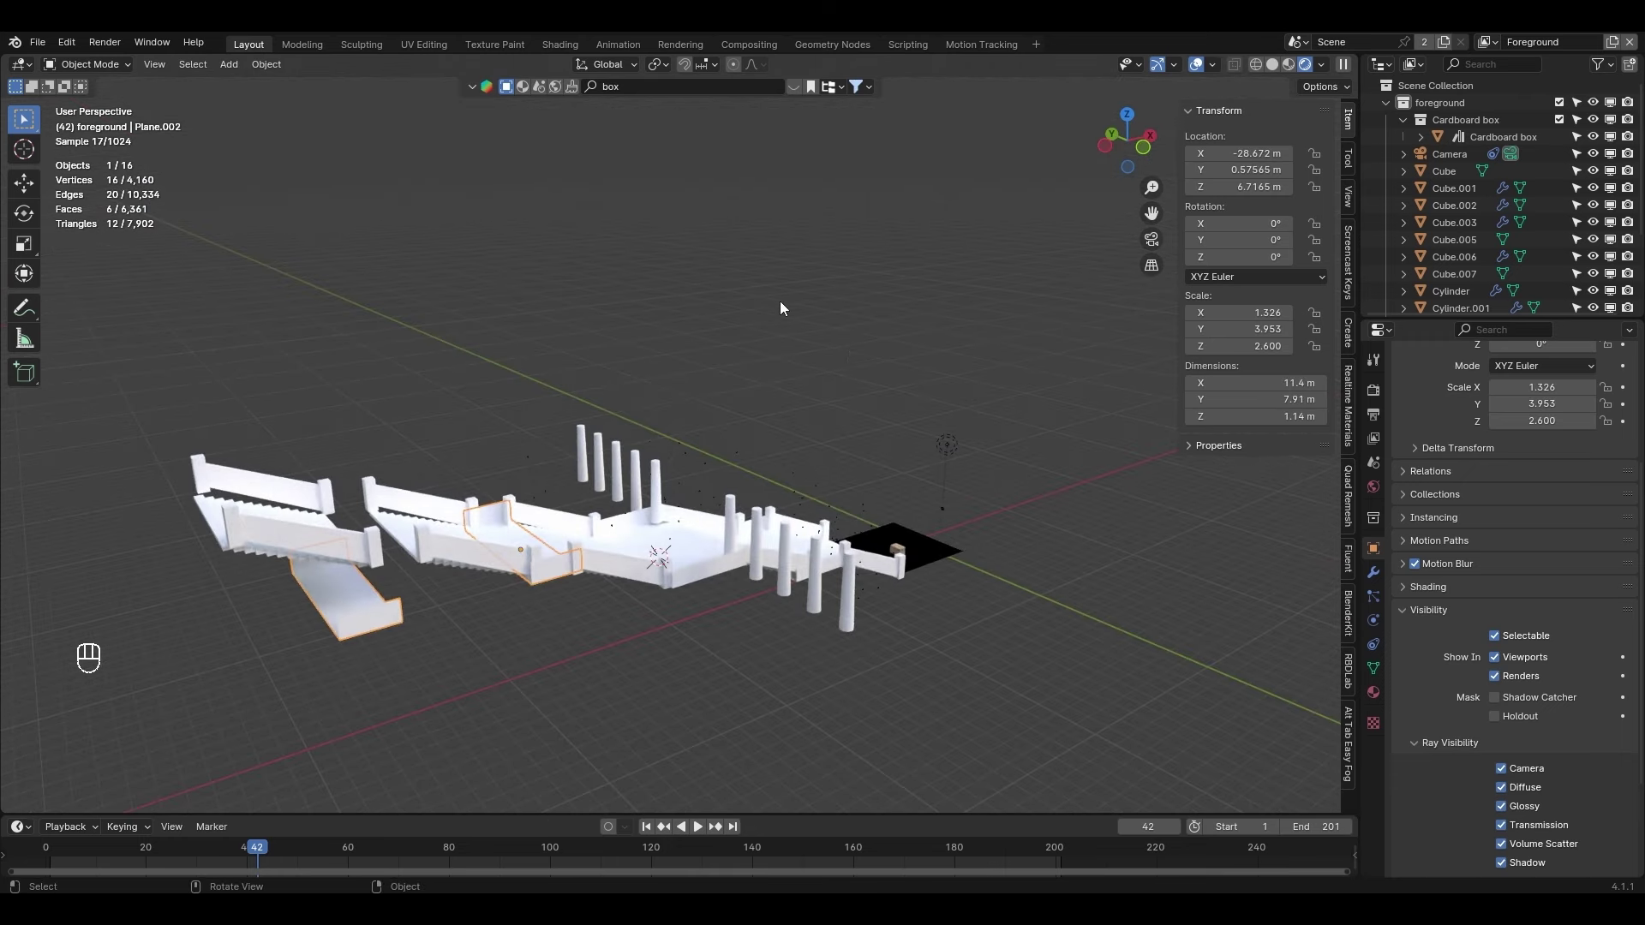
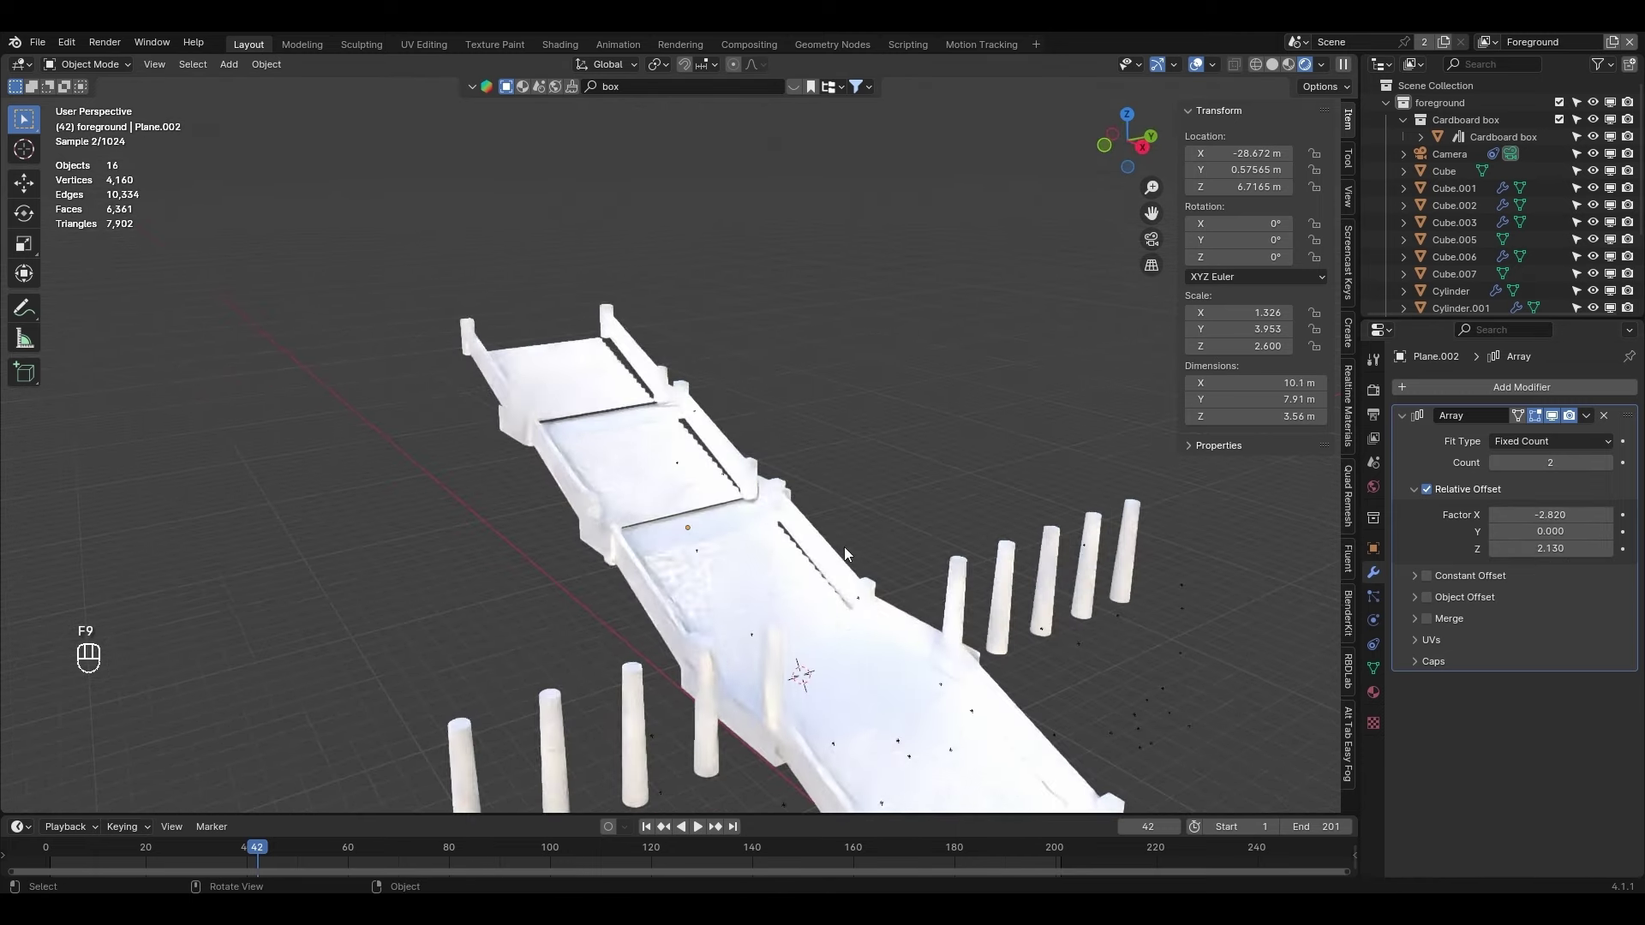
pyautogui.middleClick(872, 579)
pyautogui.middleClick(705, 457)
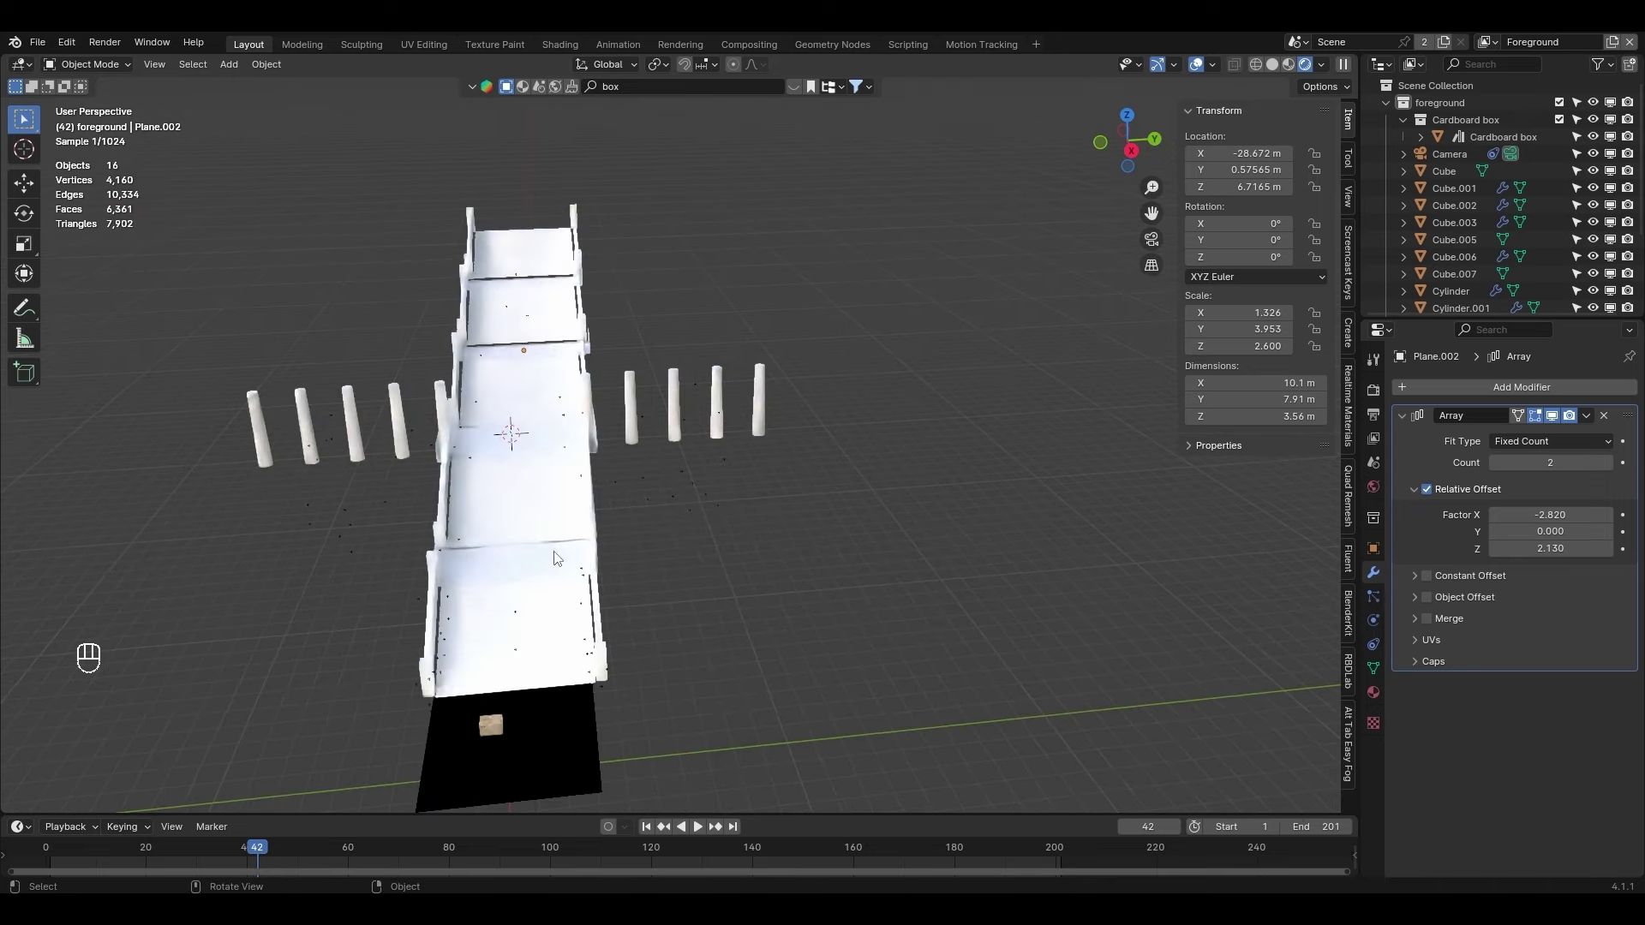
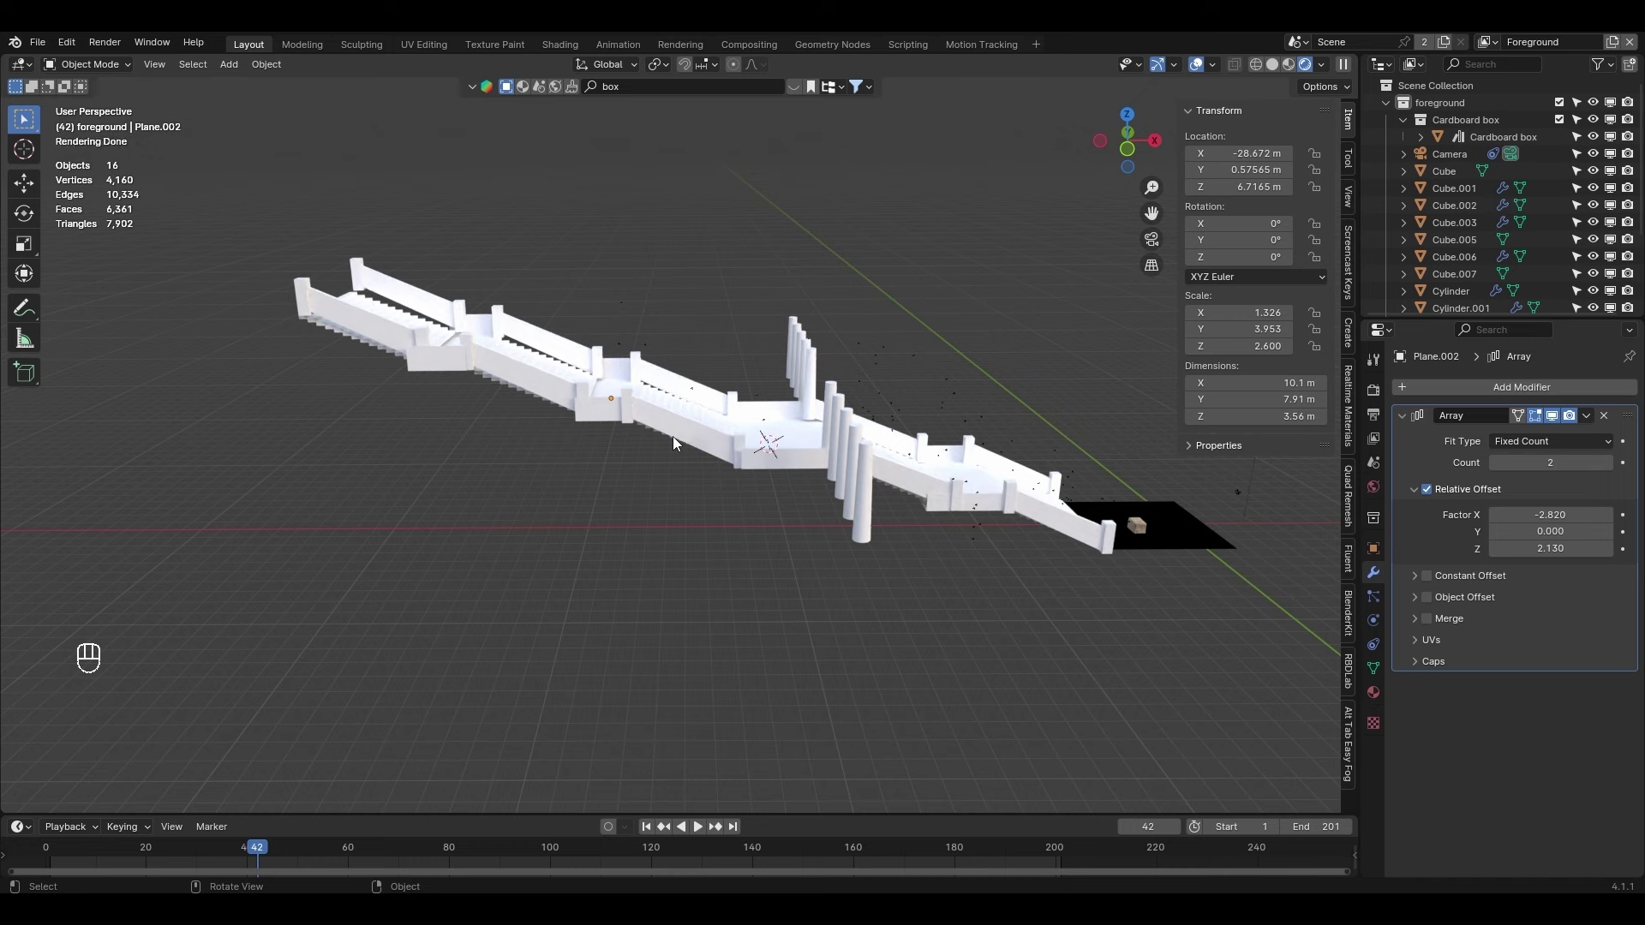
pyautogui.press('KP_0')
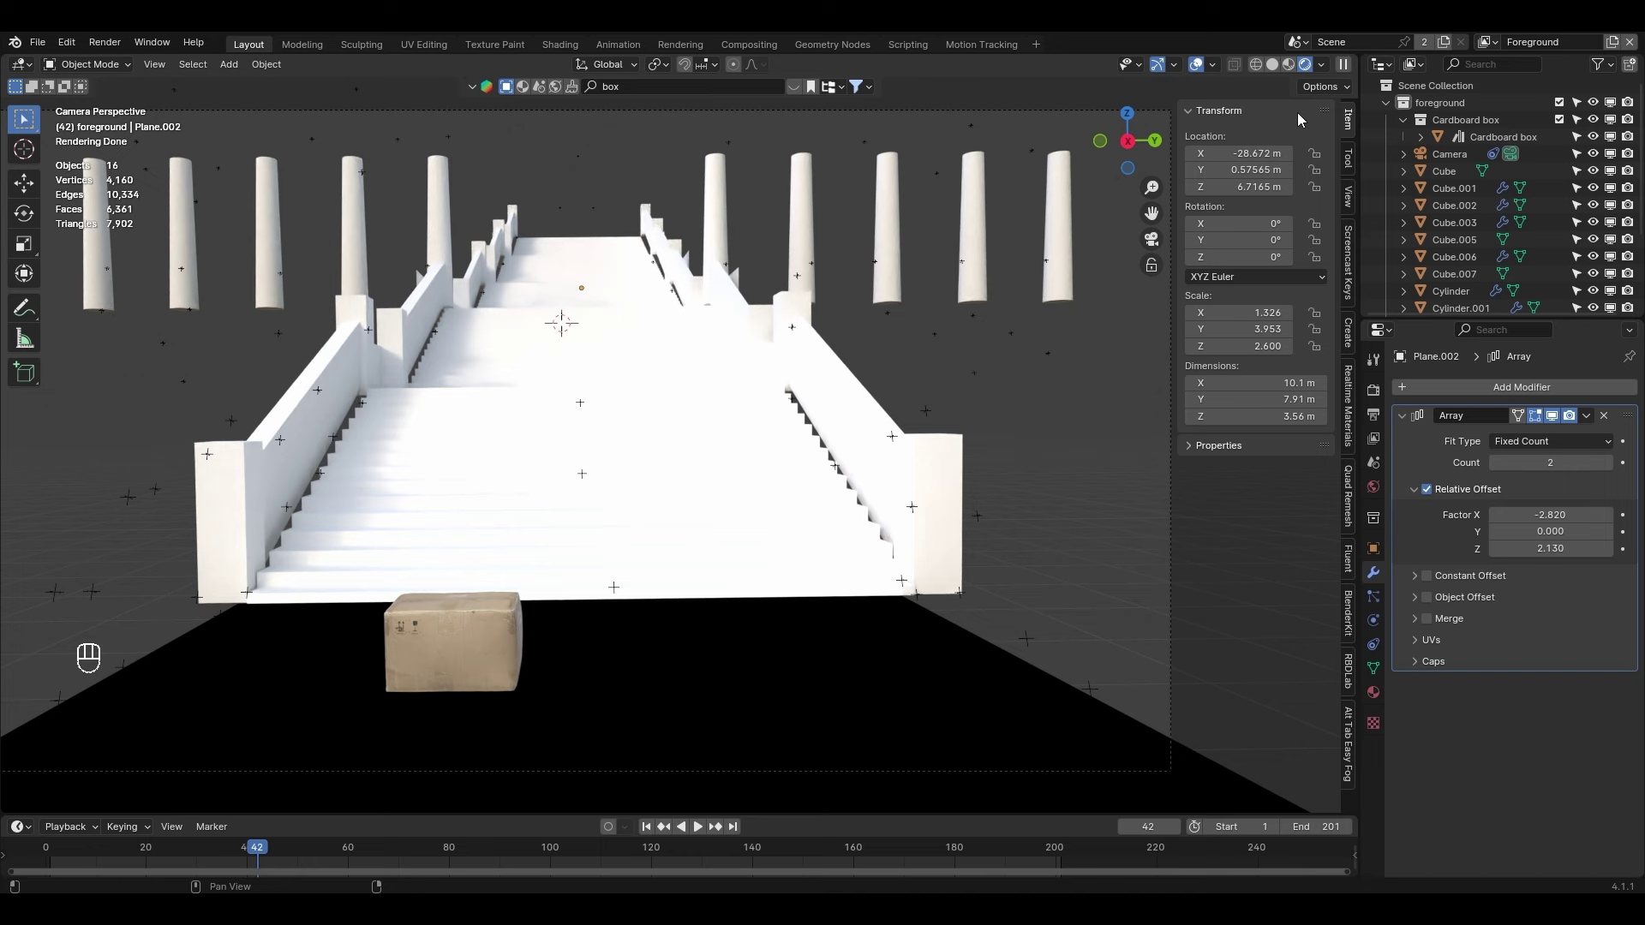
# Select the stair flights and scene geometry and convert them to mesh, applying the modifiers
pyautogui.click(384, 492)
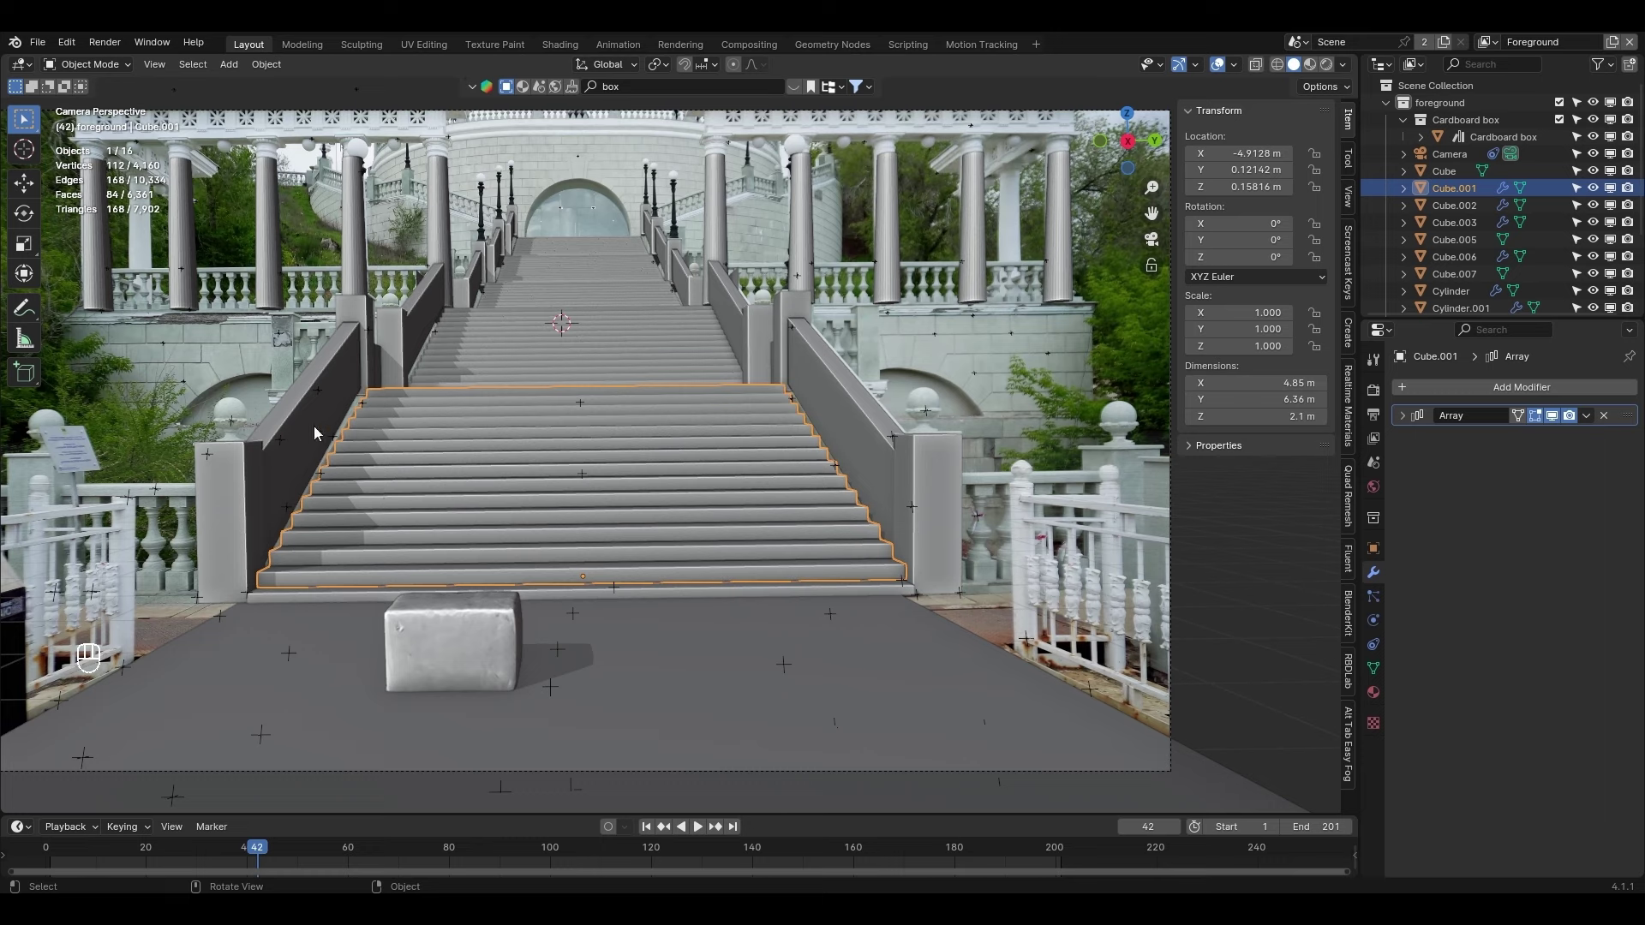
pyautogui.click(406, 365)
pyautogui.moveTo(489, 374); pyautogui.dragTo(506, 412)
pyautogui.moveTo(637, 531); pyautogui.dragTo(515, 507)
pyautogui.click(549, 543)
pyautogui.click(560, 500)
pyautogui.press('ctrl+j')
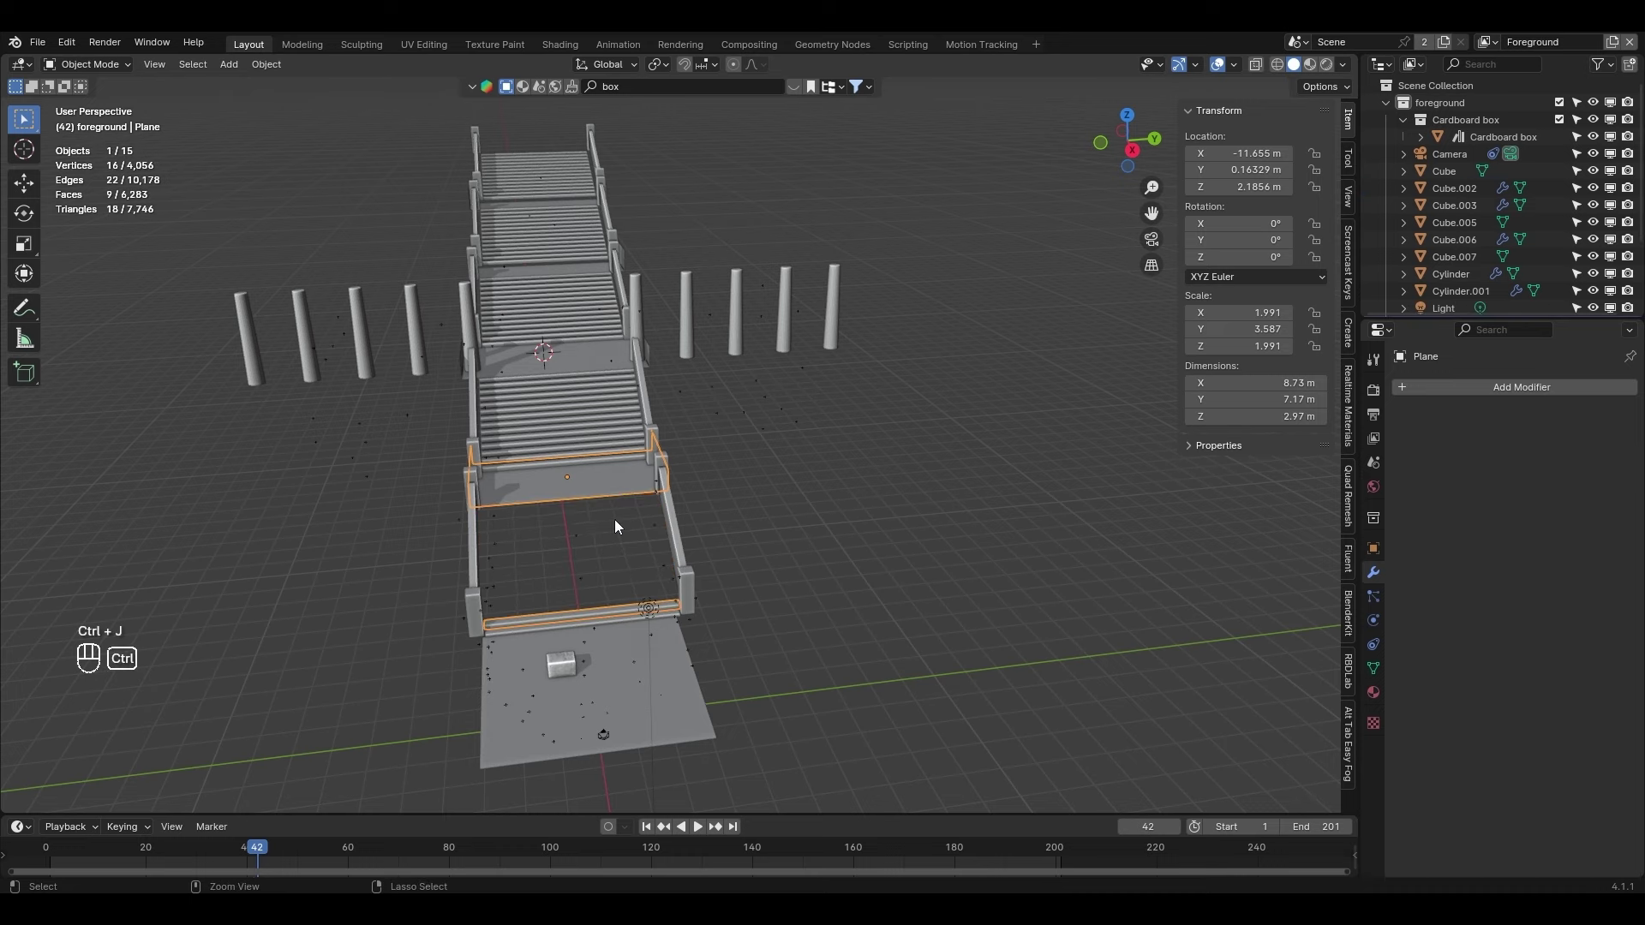
pyautogui.press('ctrl+z')
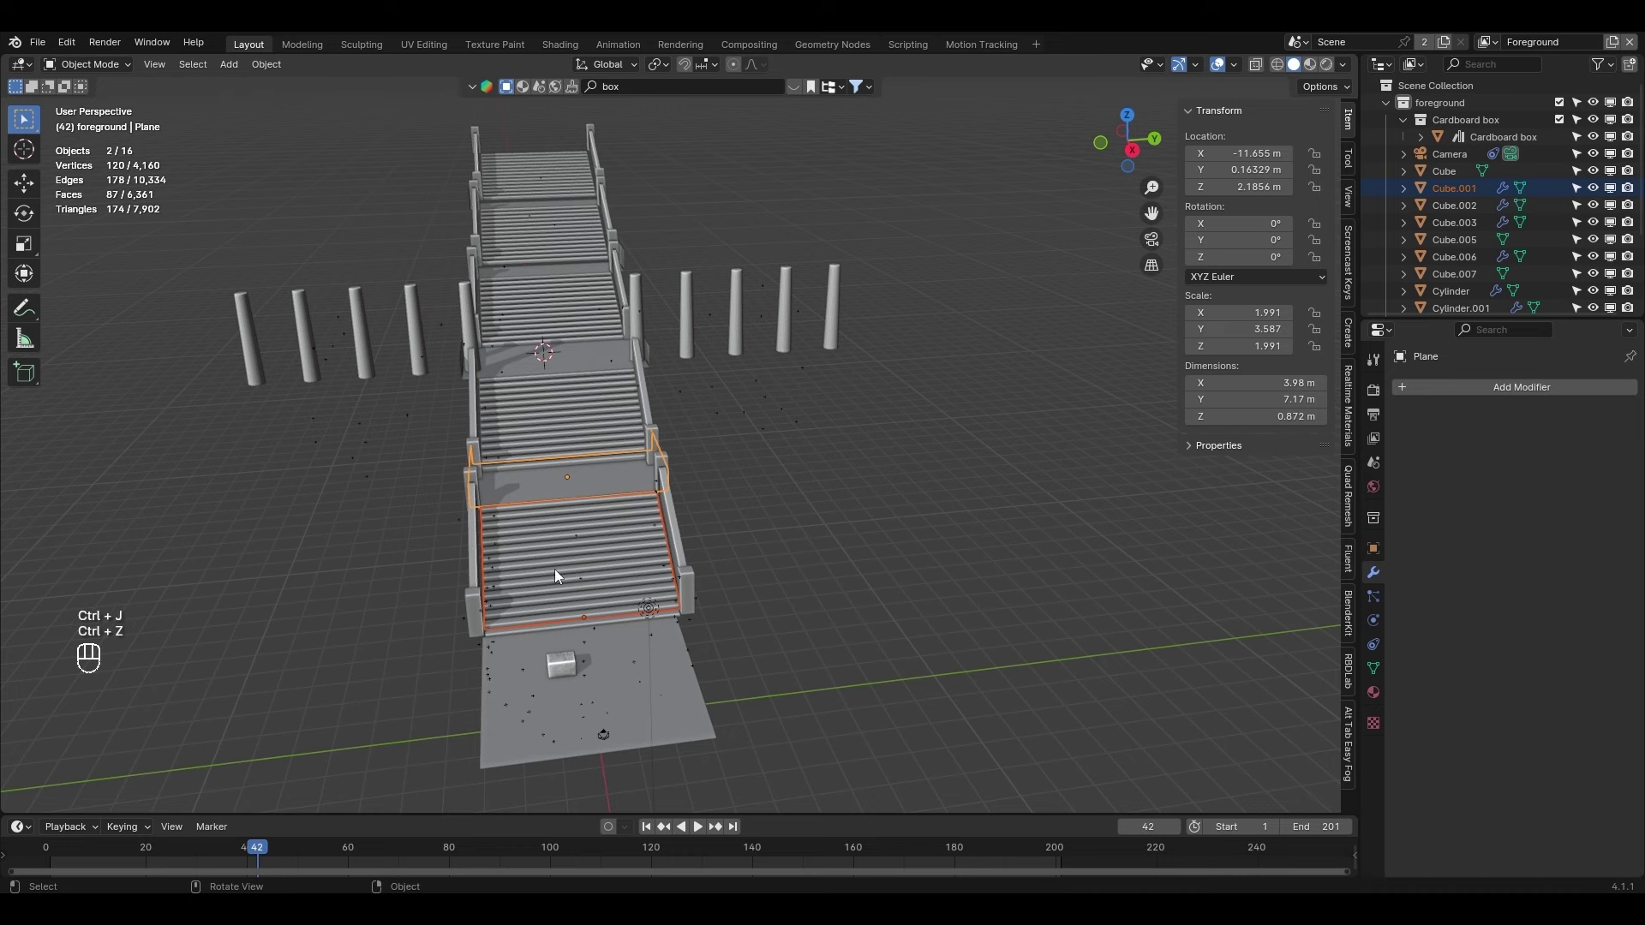
pyautogui.moveTo(567, 570); pyautogui.dragTo(509, 565)
pyautogui.click(162, 502)
pyautogui.press('x')
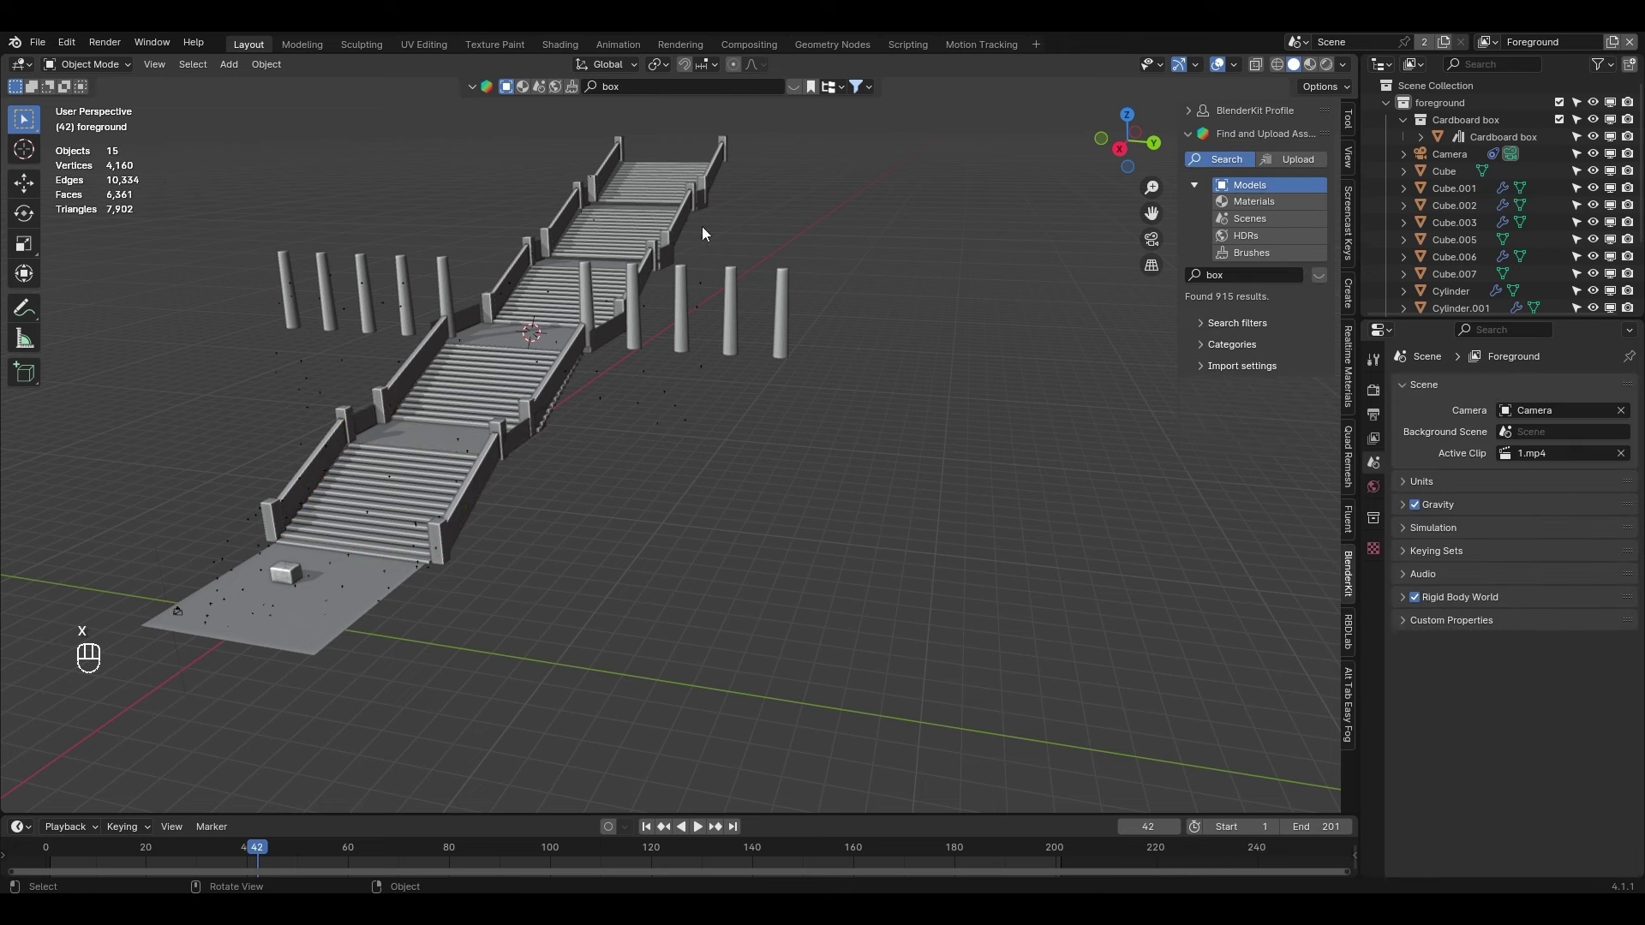
# Select all geometry except camera and box and join it with Ctrl+J into one object named BG
pyautogui.press('a')
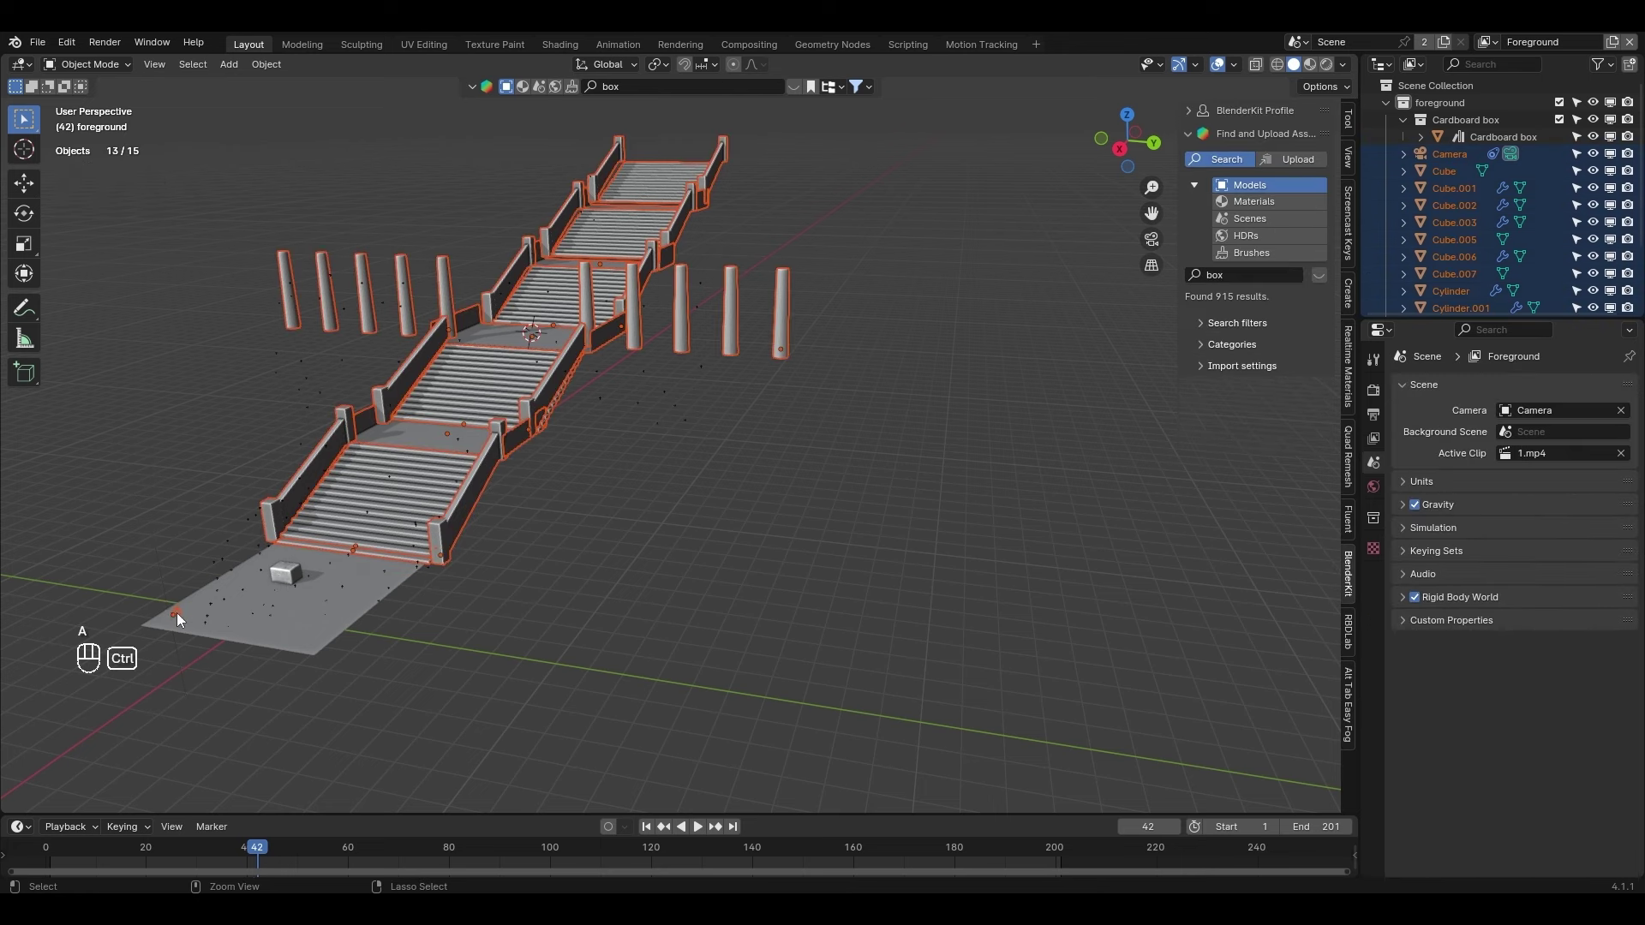
pyautogui.moveTo(293, 635); pyautogui.dragTo(370, 648)
pyautogui.press('g')
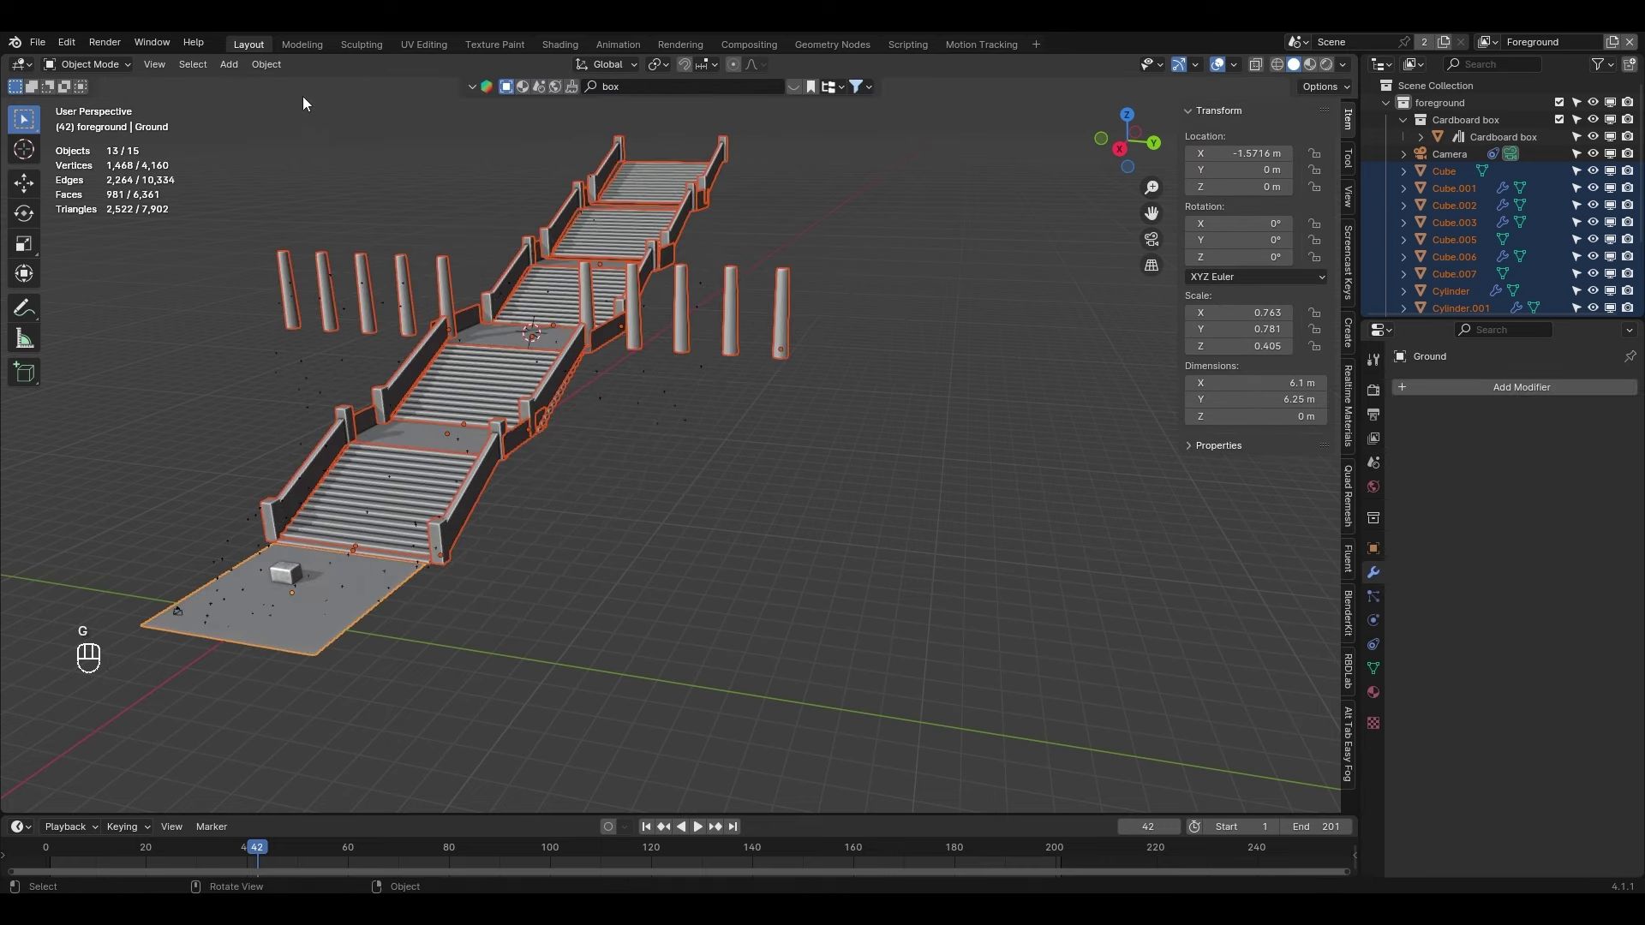
pyautogui.moveTo(283, 67); pyautogui.dragTo(590, 522)
pyautogui.moveTo(590, 523); pyautogui.dragTo(618, 529)
pyautogui.moveTo(489, 507); pyautogui.dragTo(552, 503)
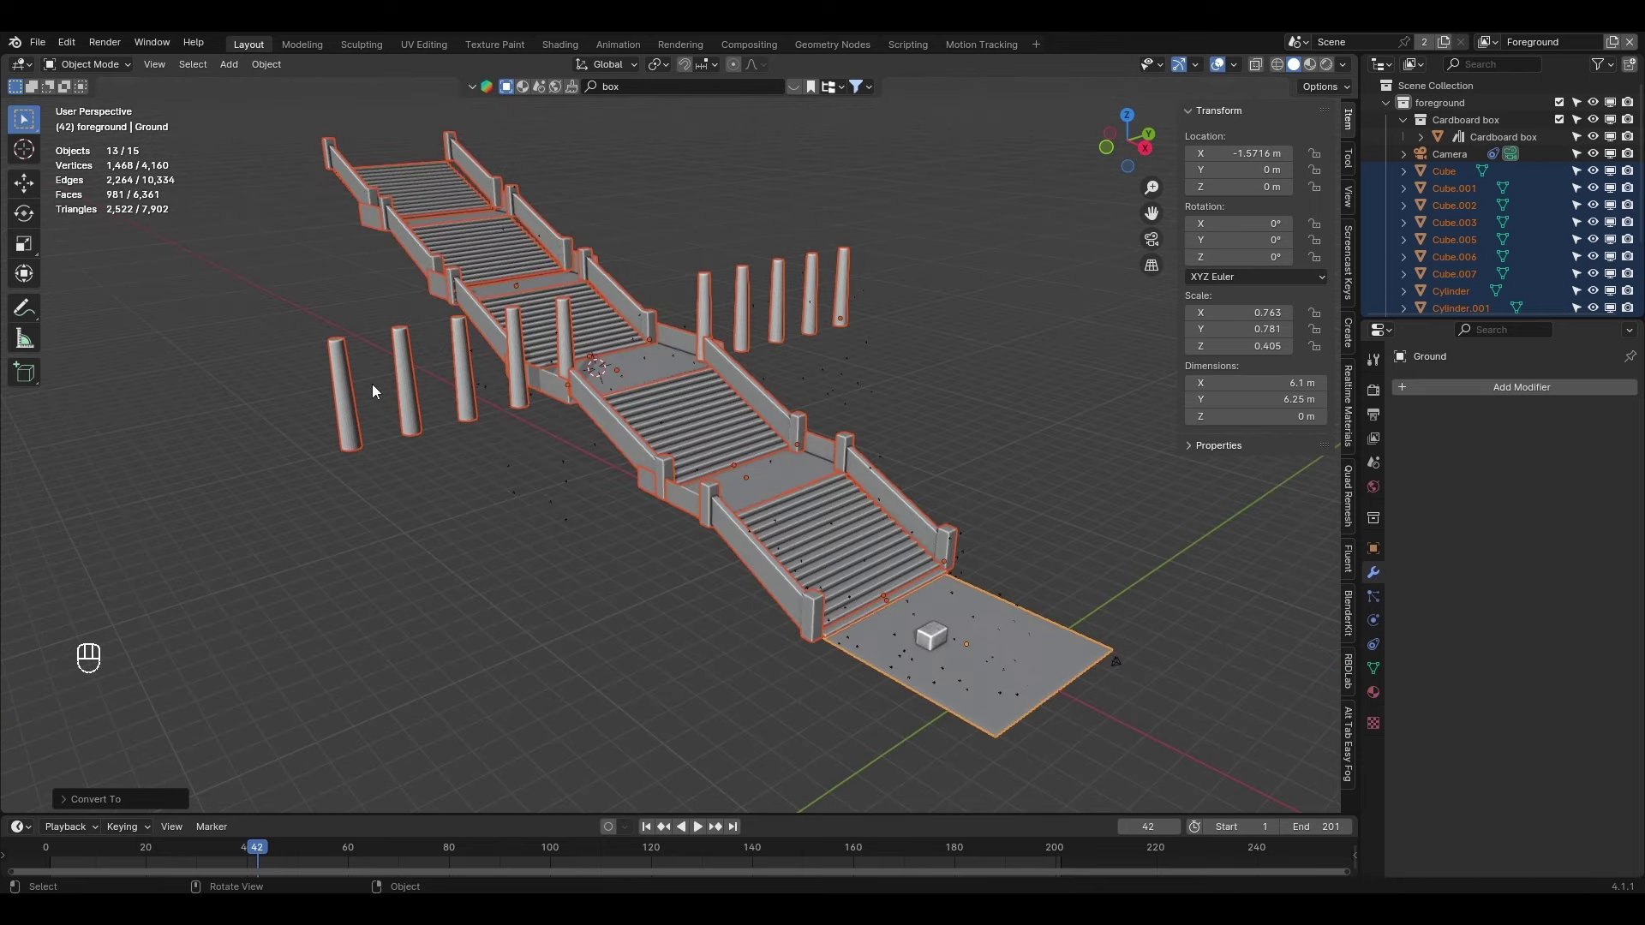
pyautogui.moveTo(861, 526); pyautogui.dragTo(790, 443)
pyautogui.press('ctrl+j')
pyautogui.moveTo(1459, 170); pyautogui.dragTo(1462, 261)
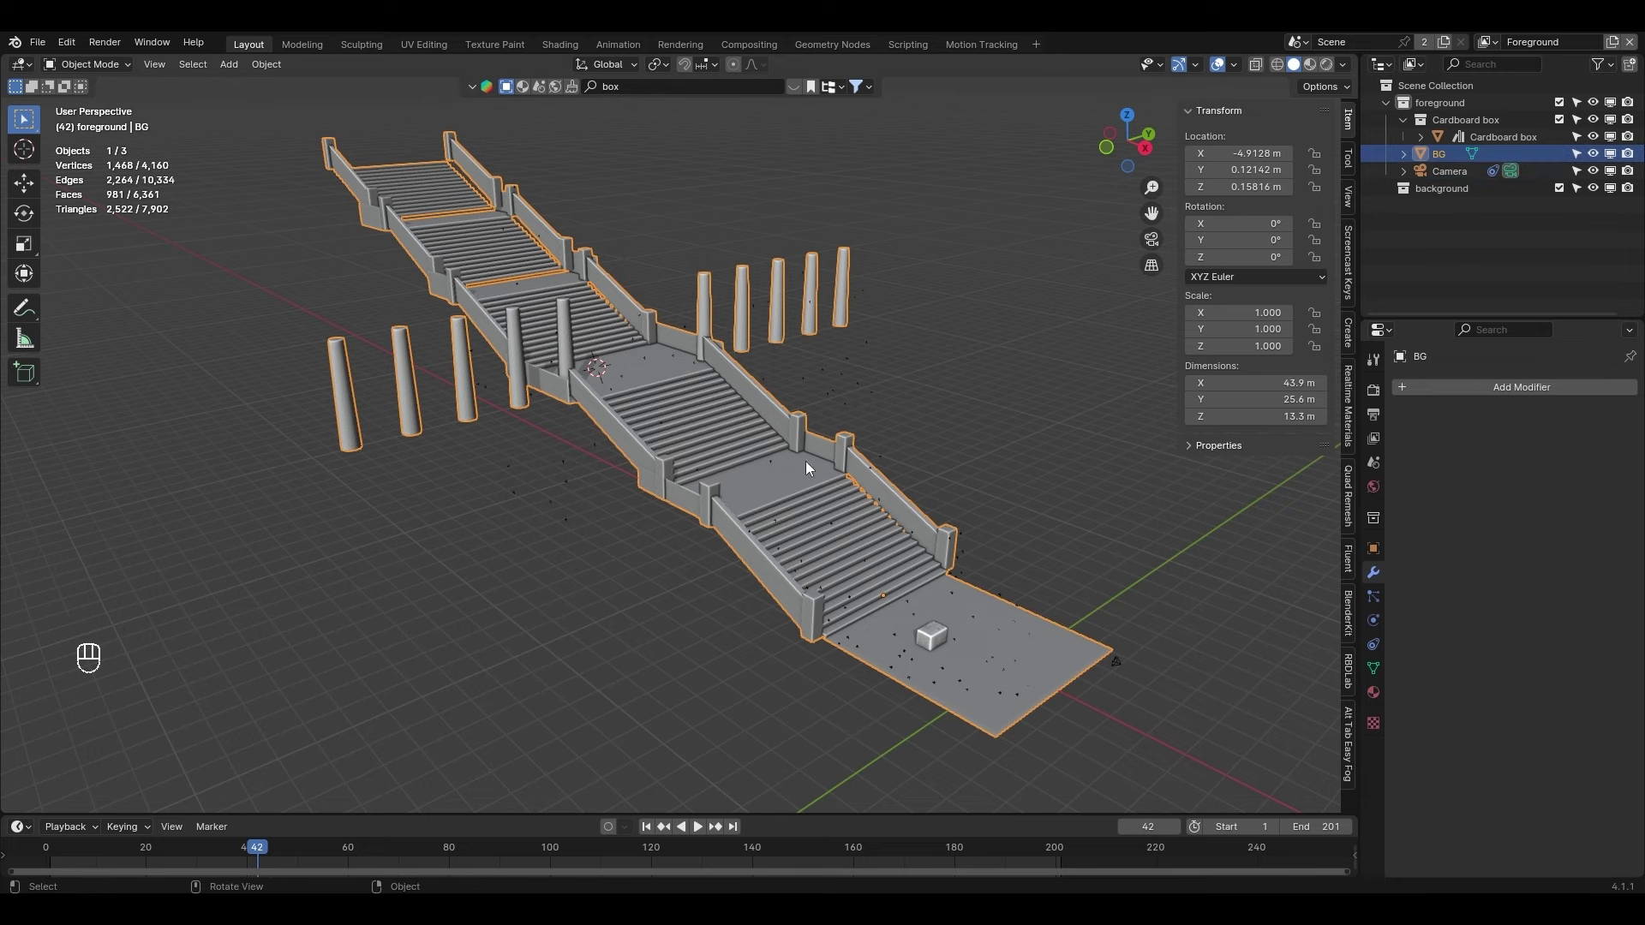
# Make BG a shadow catcher and limit the rendered camera preview to a render region
pyautogui.moveTo(789, 484); pyautogui.dragTo(754, 480)
pyautogui.press('KP_0')
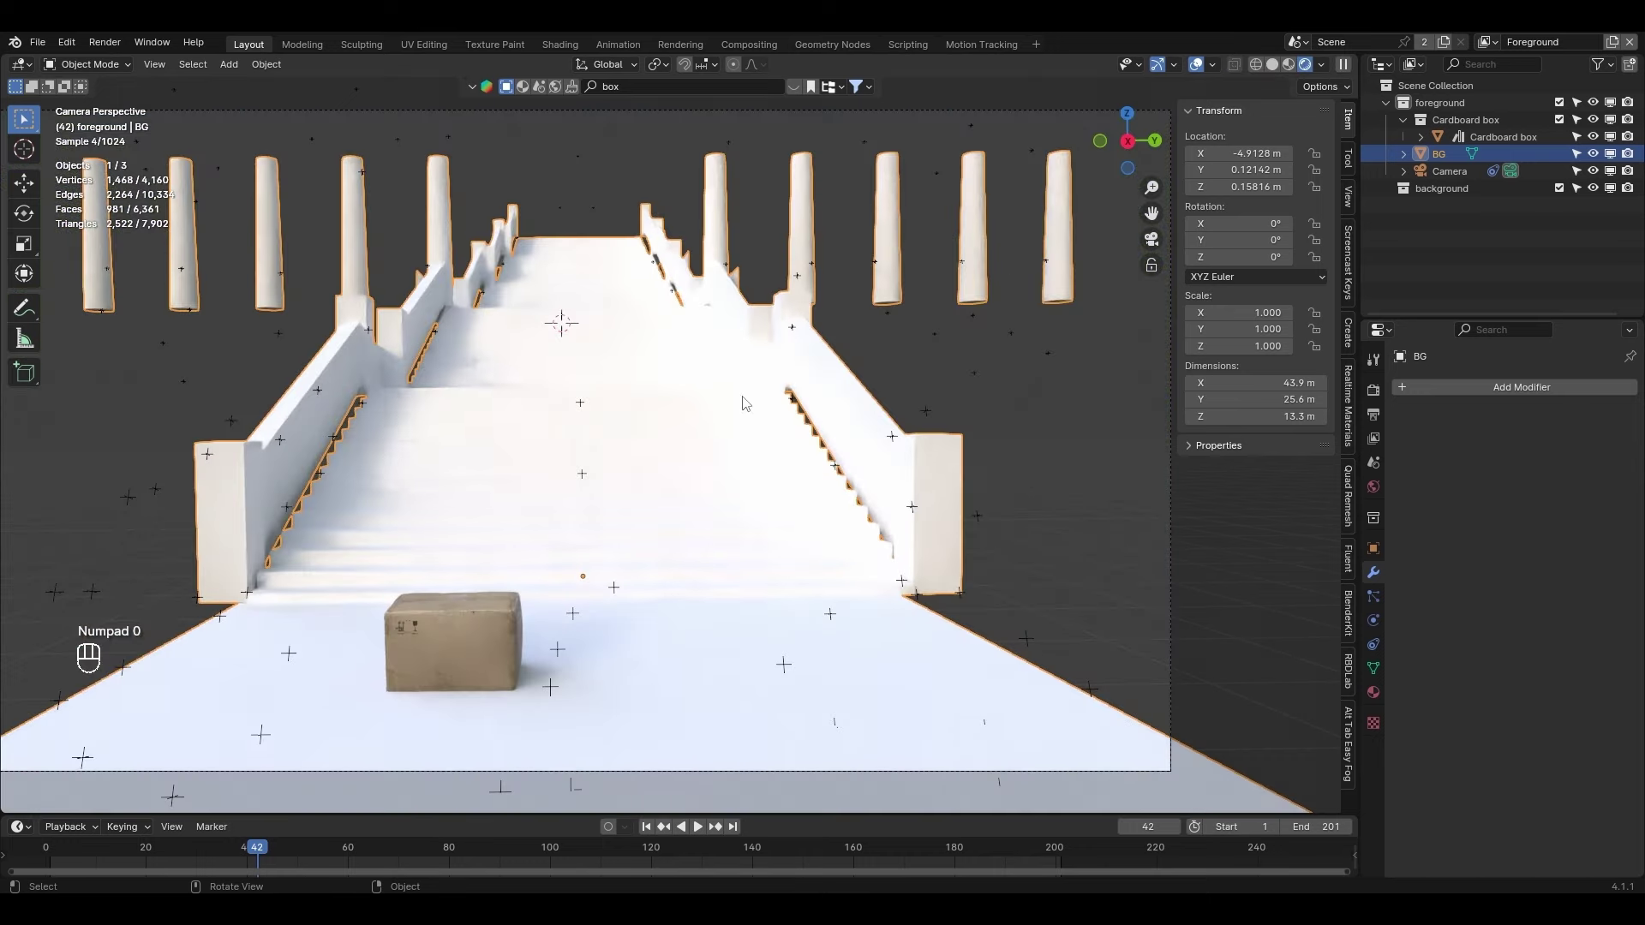
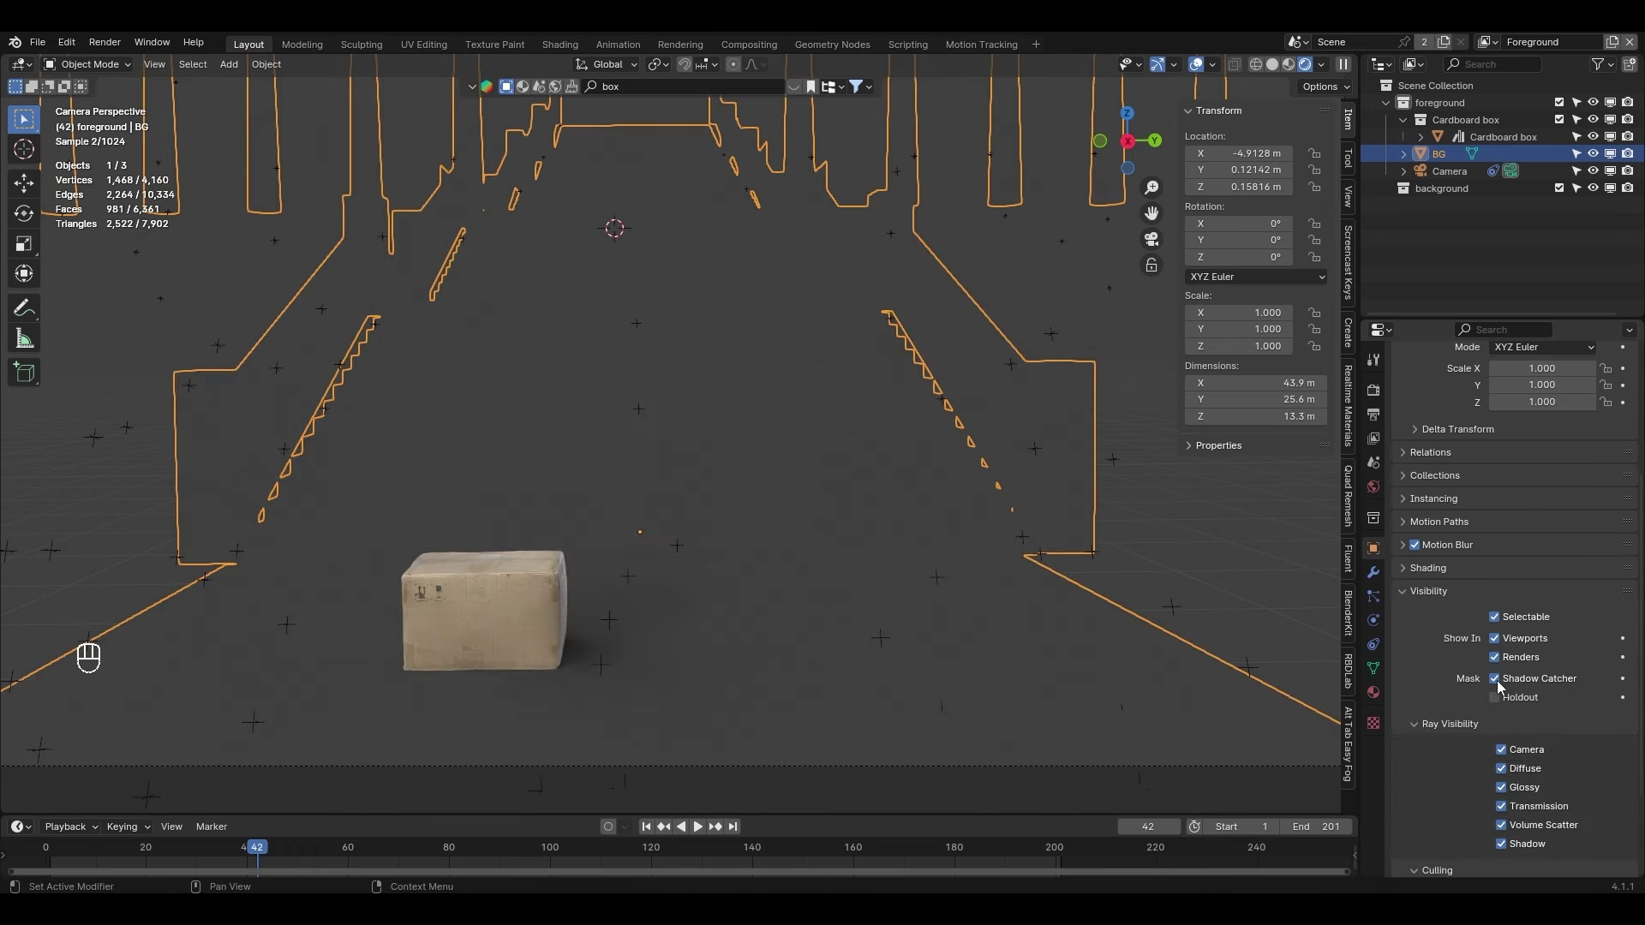
pyautogui.click(1208, 507)
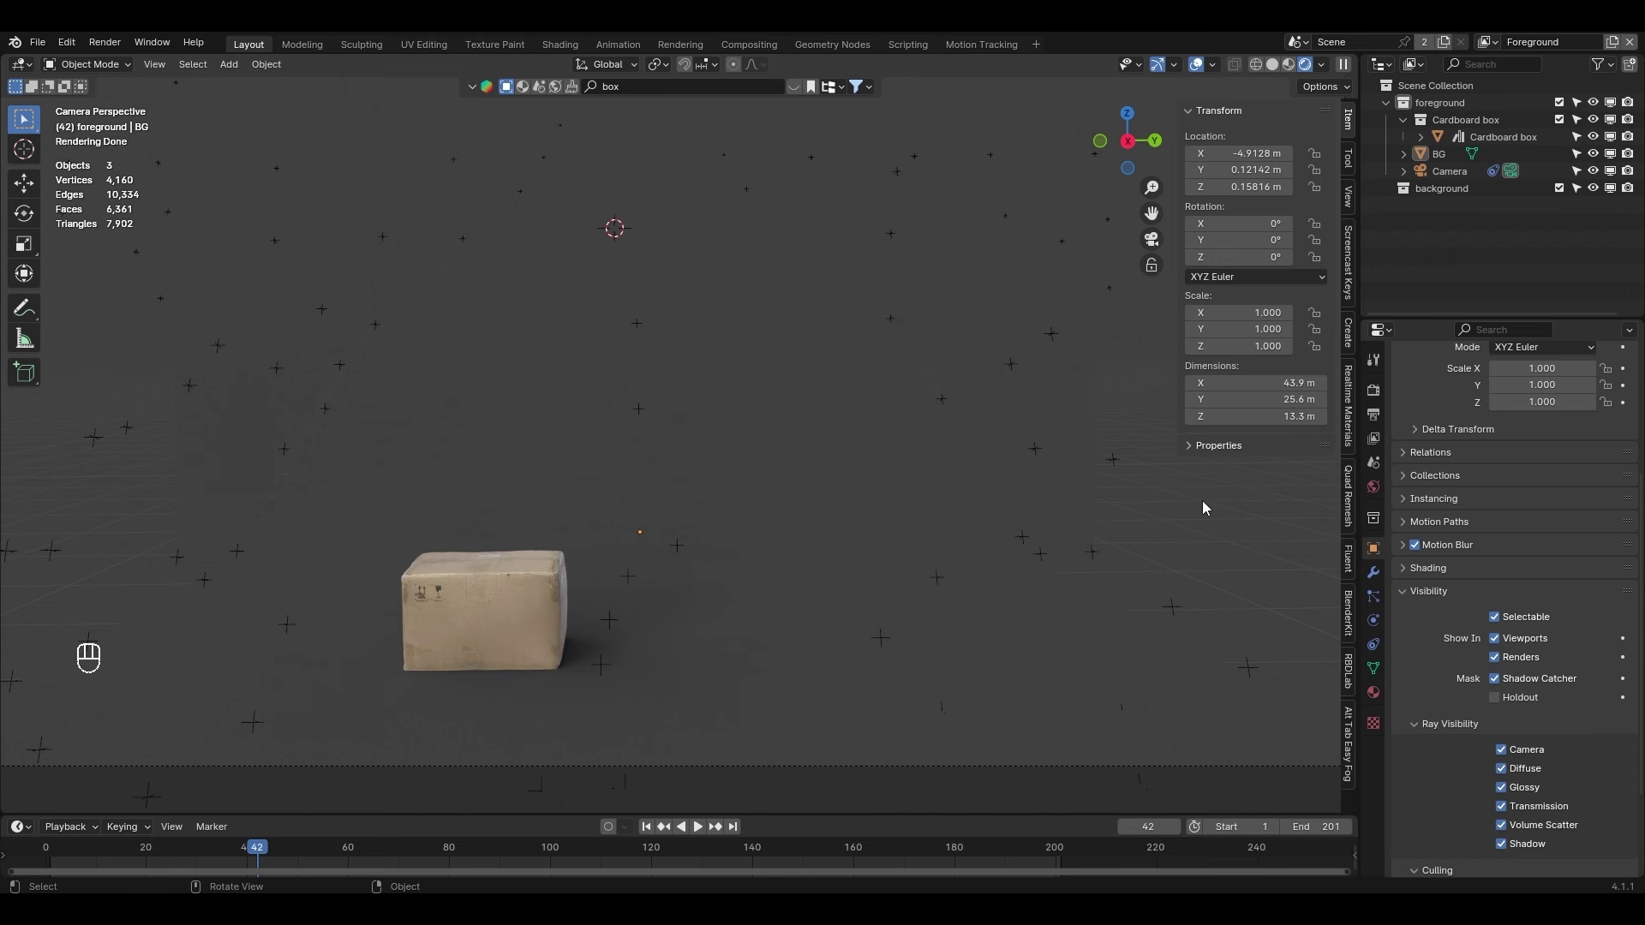
pyautogui.press('F9')
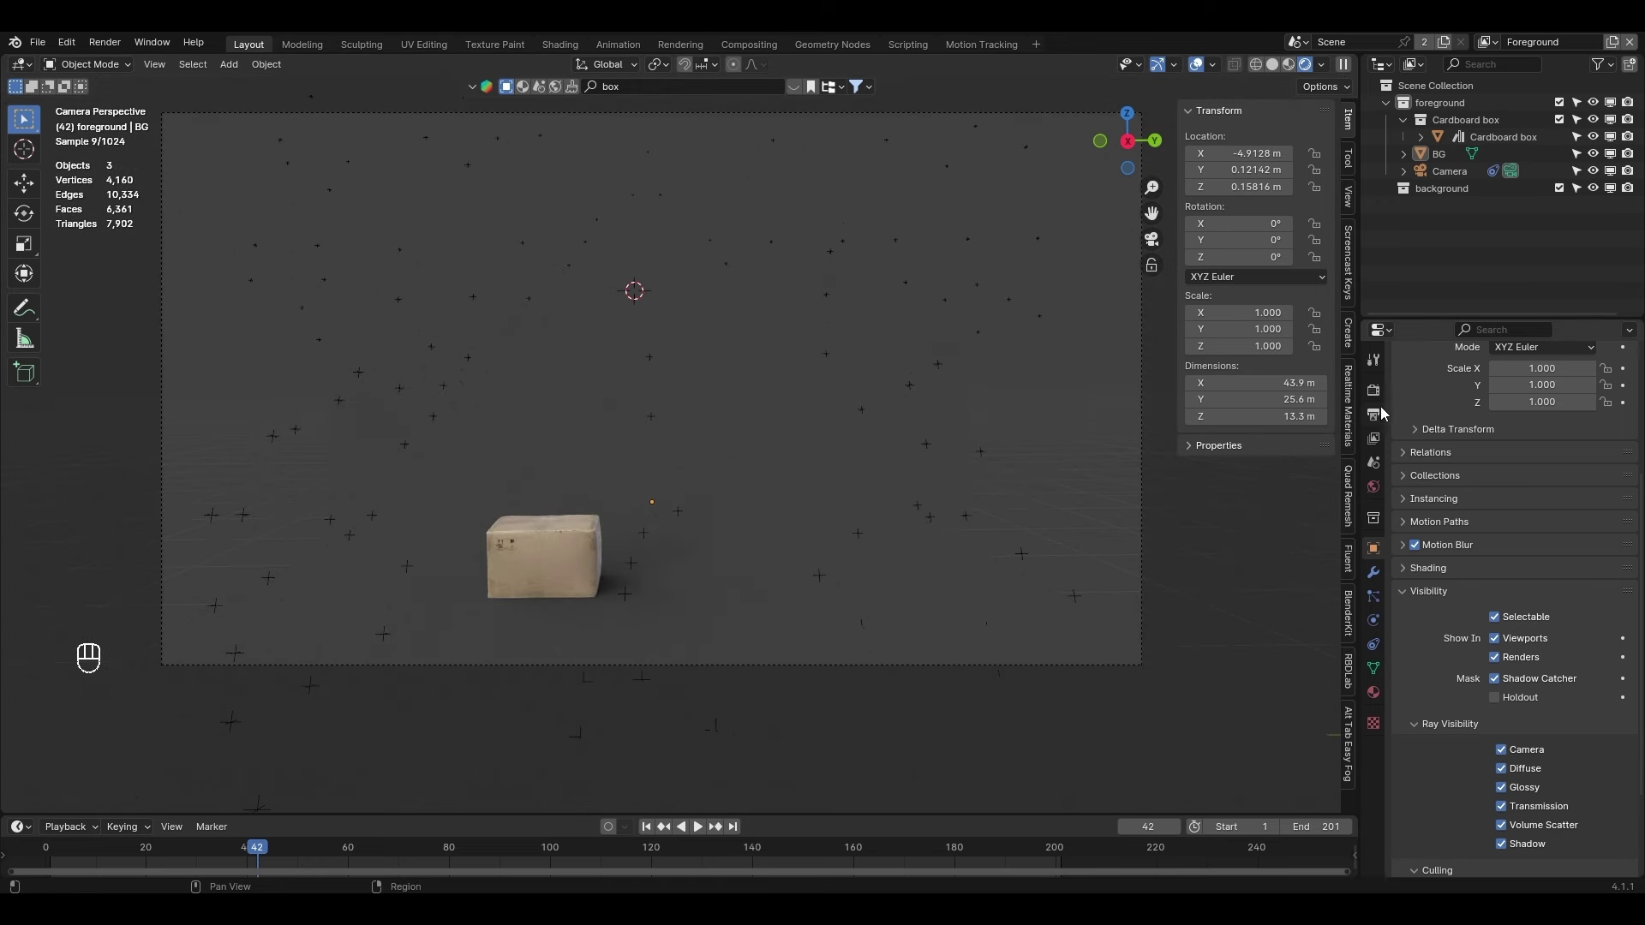
# Select the cardboard box, cancel a vertical move so it stays grounded, and view the whole staircase
pyautogui.click(1376, 397)
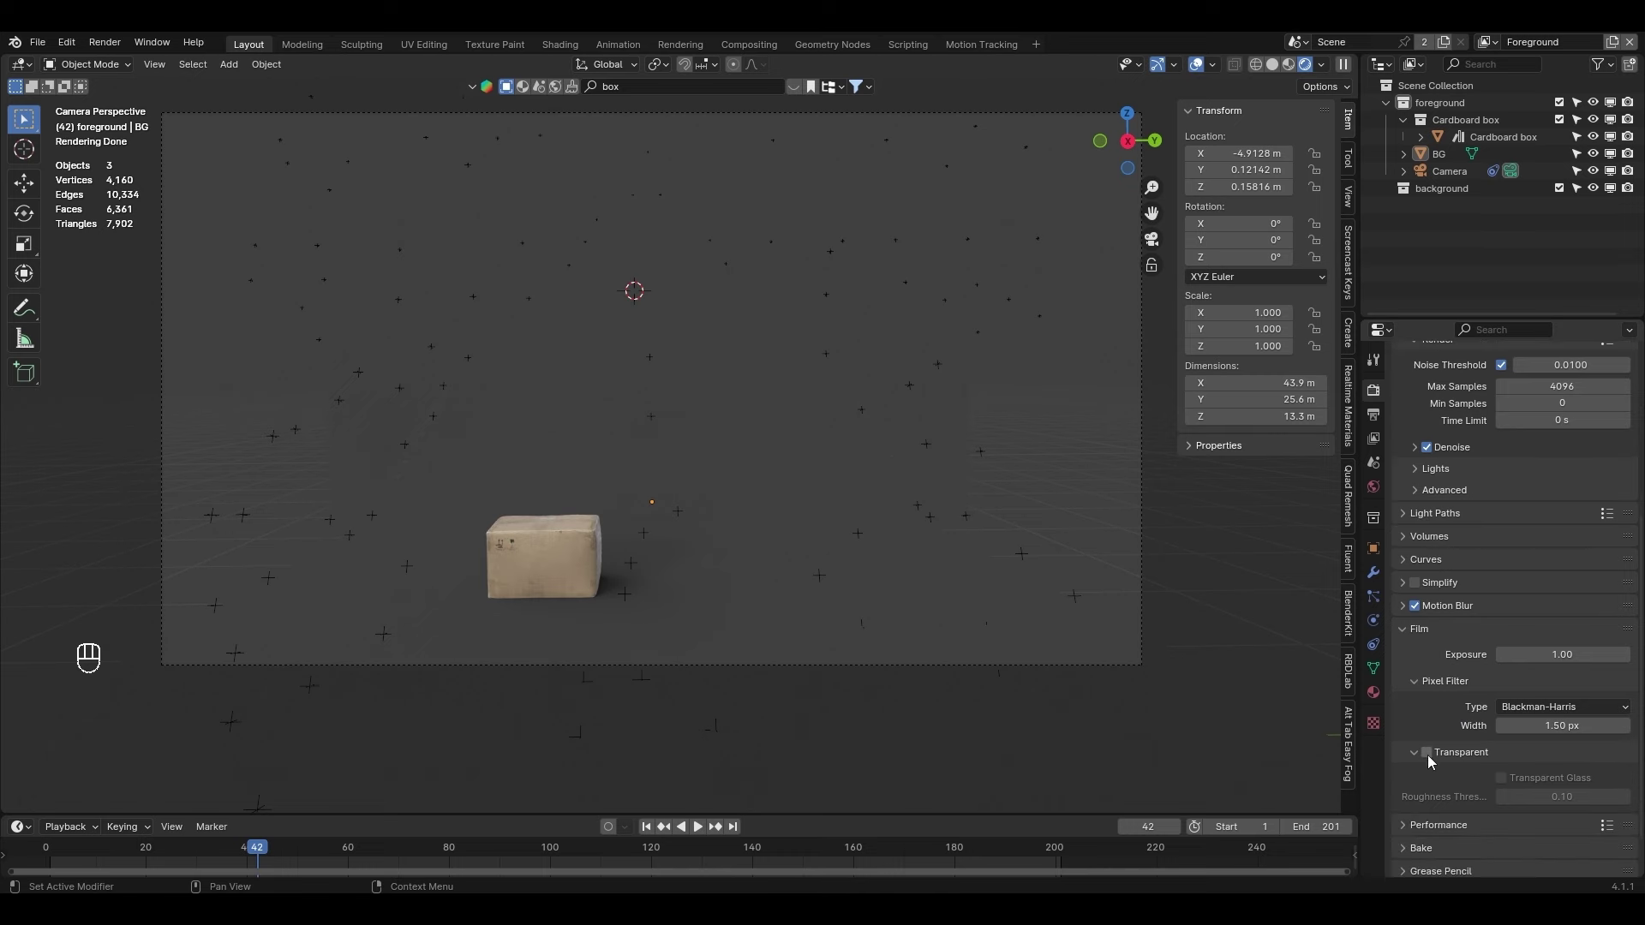
pyautogui.moveTo(1430, 761); pyautogui.dragTo(839, 649)
pyautogui.moveTo(766, 634); pyautogui.dragTo(823, 462)
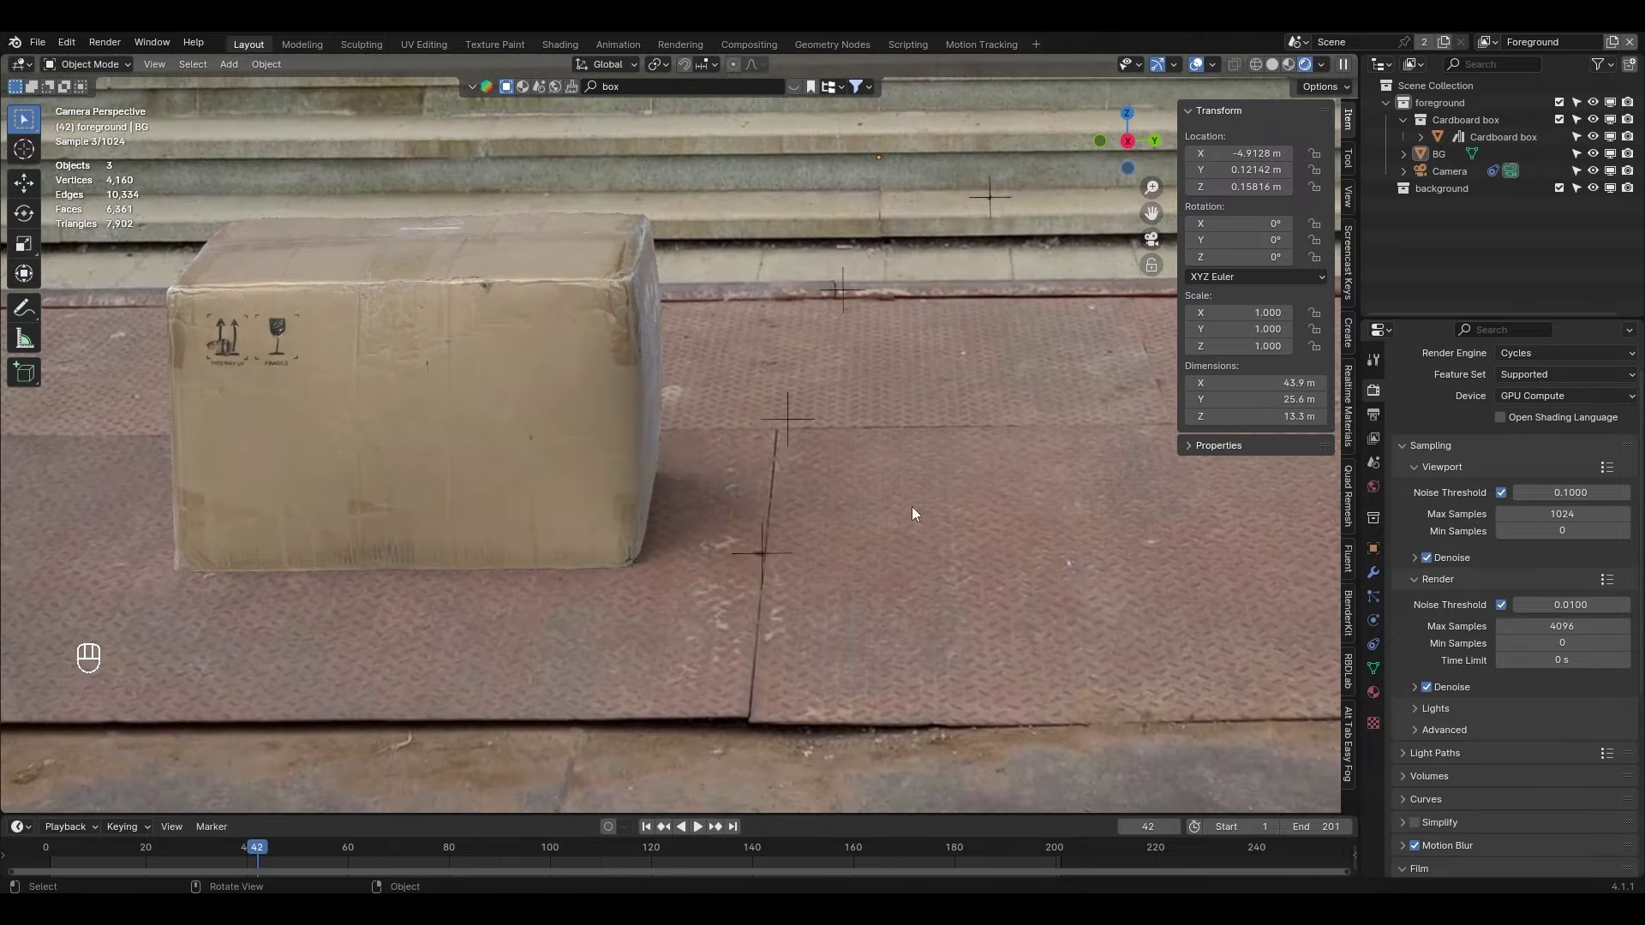
pyautogui.click(576, 459)
pyautogui.press('g')
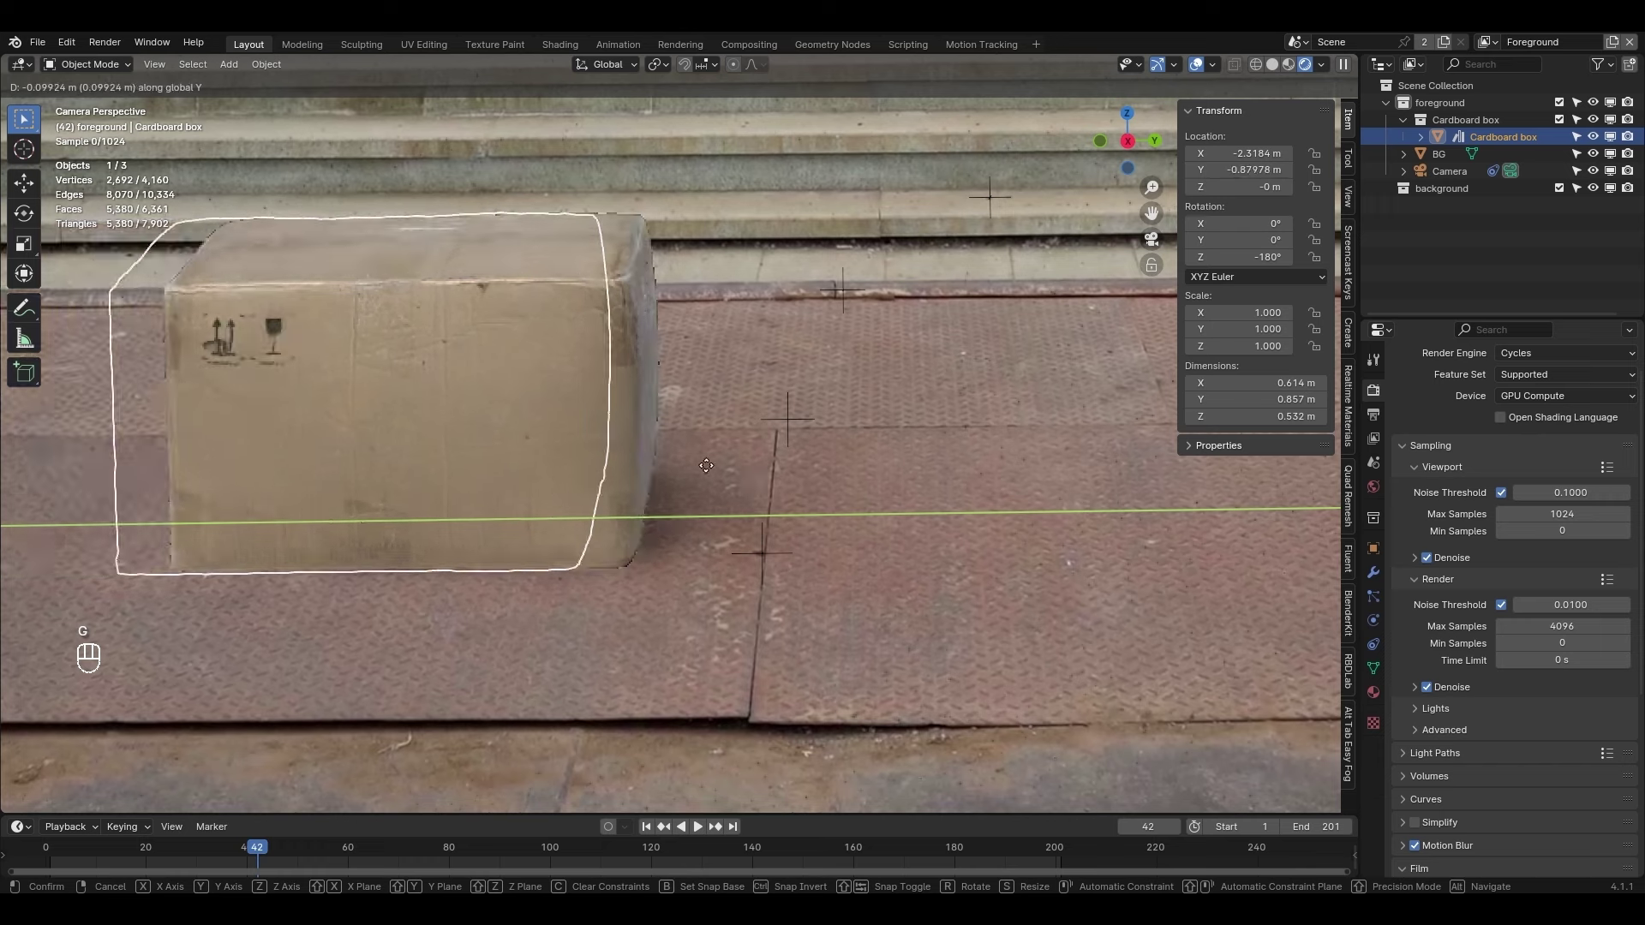
pyautogui.press('g')
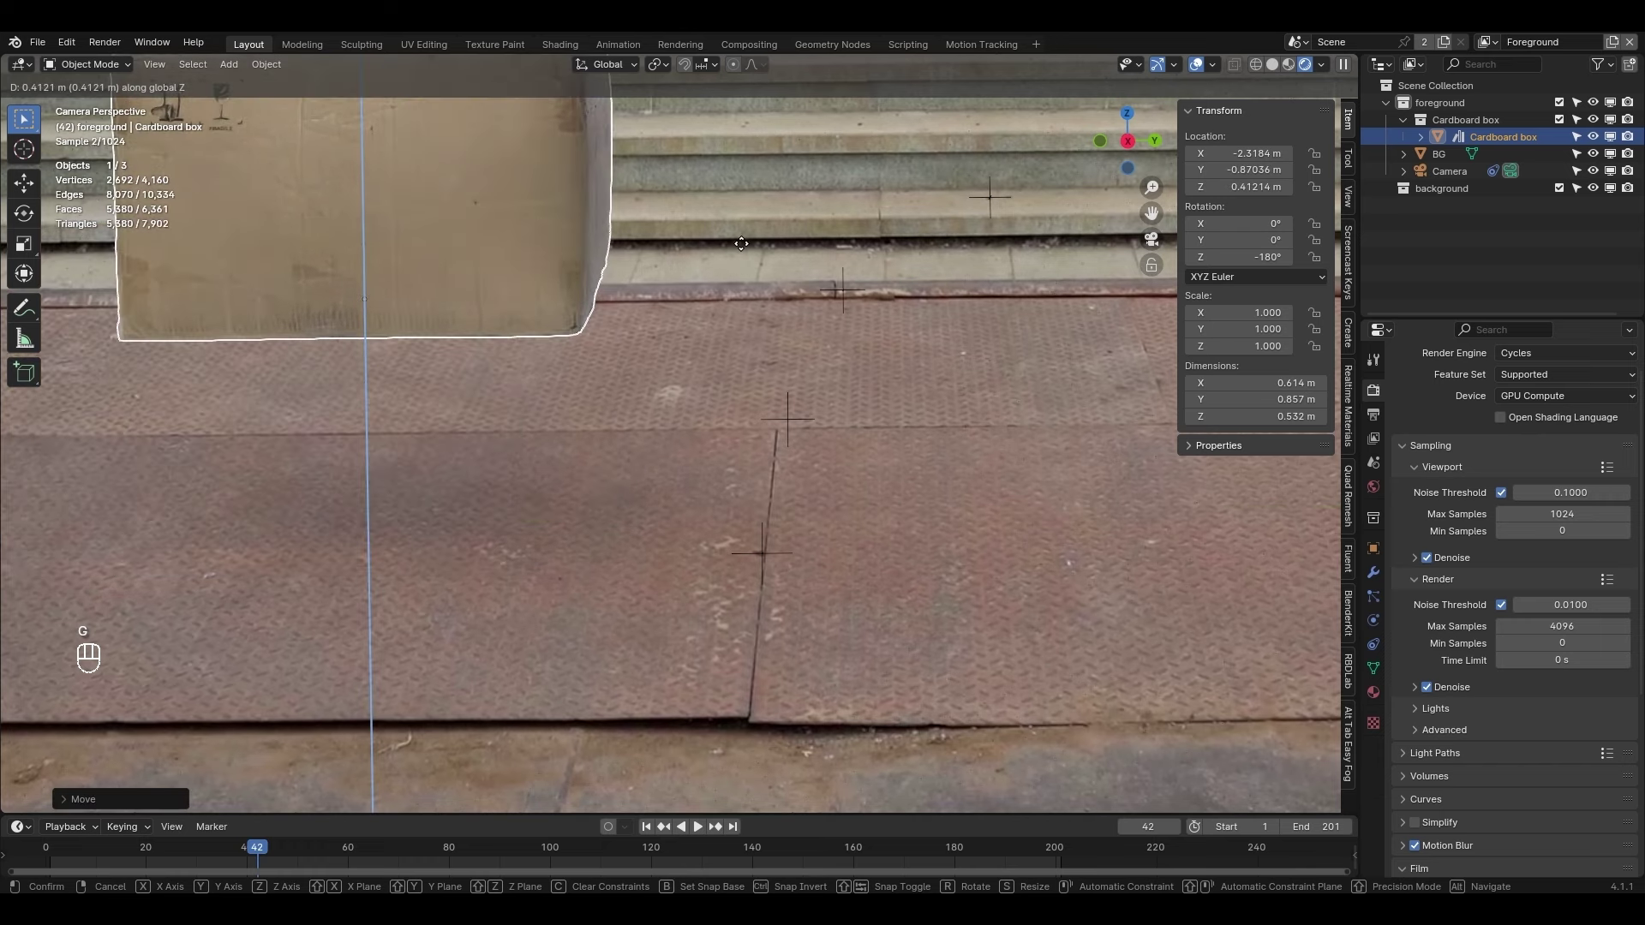
pyautogui.press('ctrl+z')
pyautogui.moveTo(740, 418); pyautogui.dragTo(676, 584)
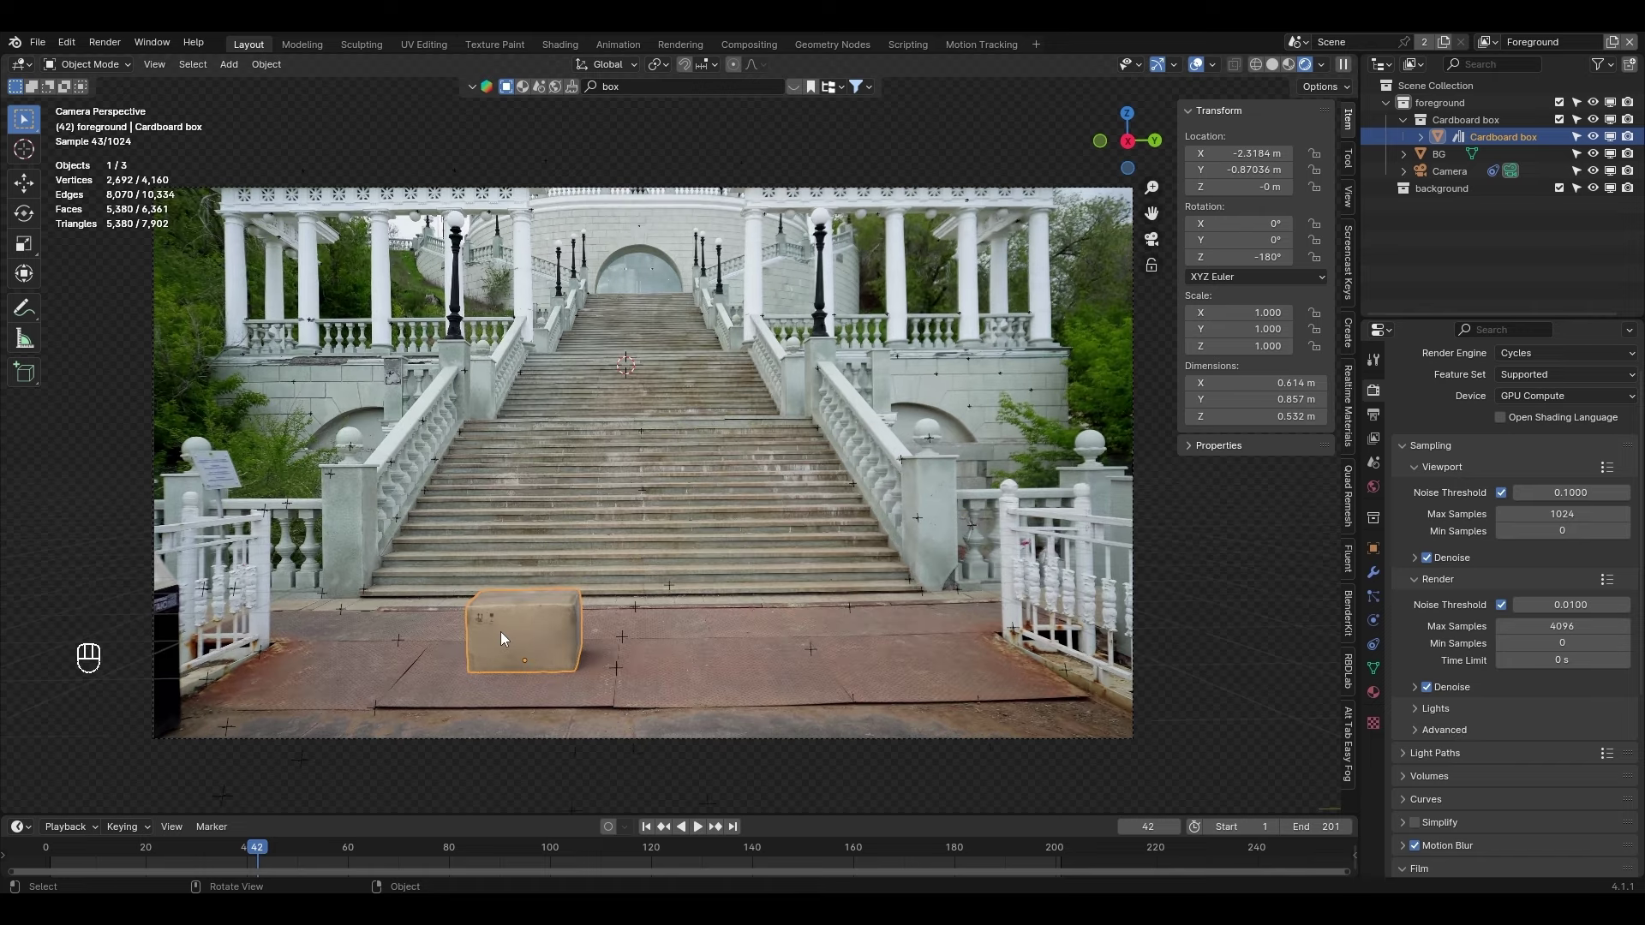
# Give the cardboard box an active rigid body with a Convex Hull collision shape
pyautogui.click(1380, 614)
pyautogui.click(1609, 432)
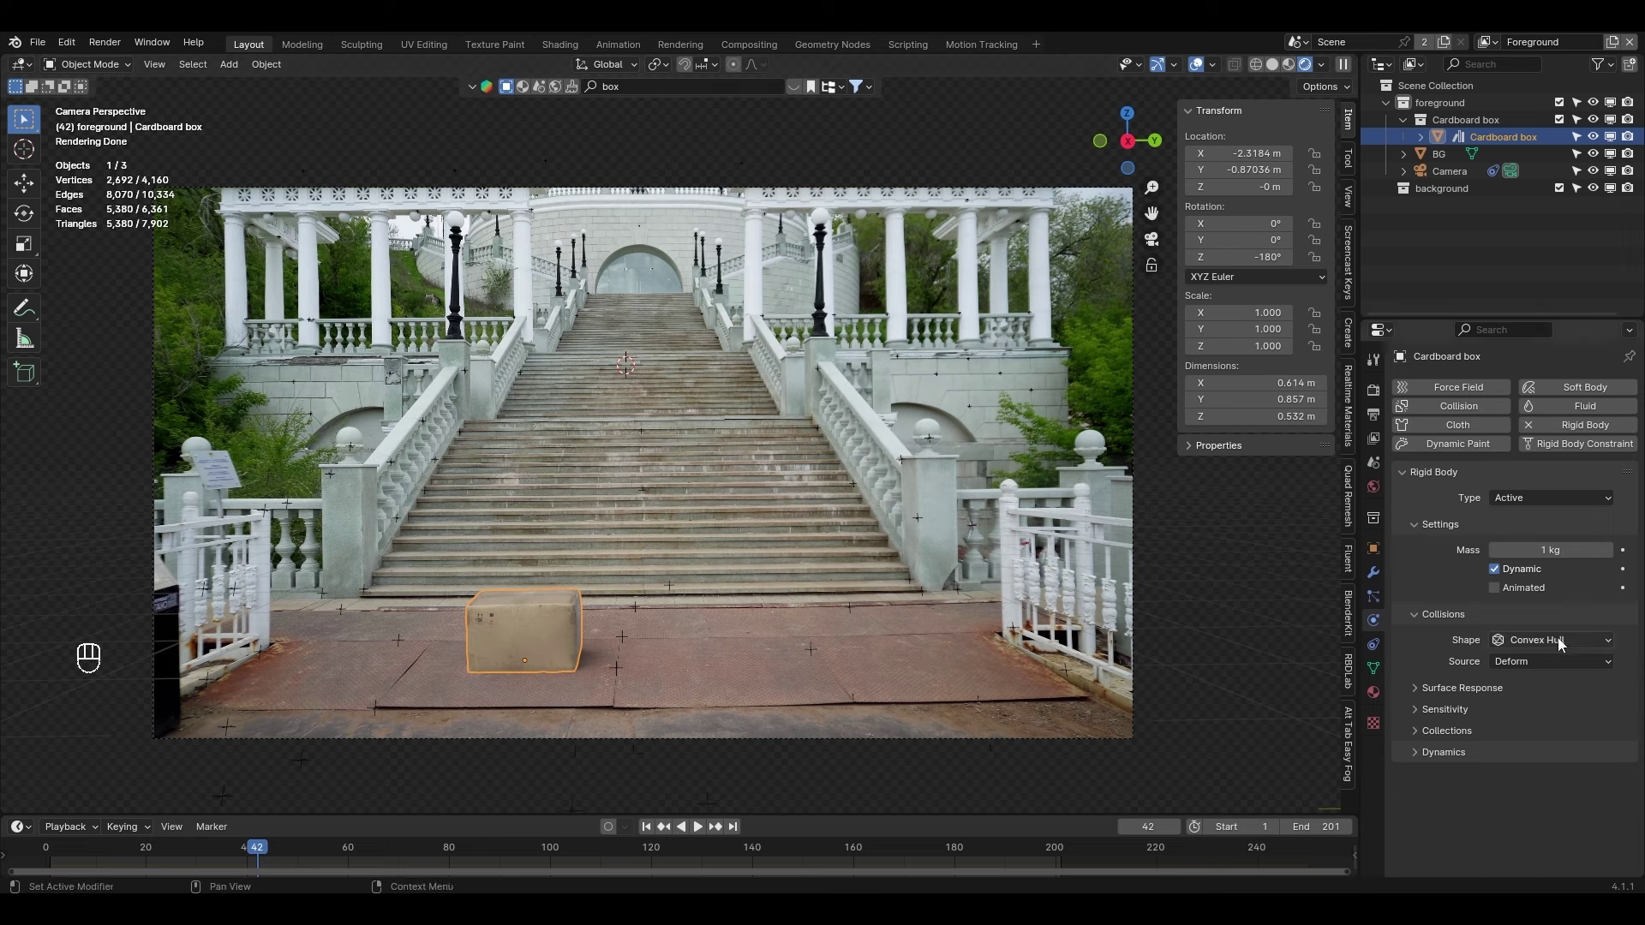
pyautogui.moveTo(1573, 642); pyautogui.dragTo(1438, 819)
pyautogui.click(1432, 827)
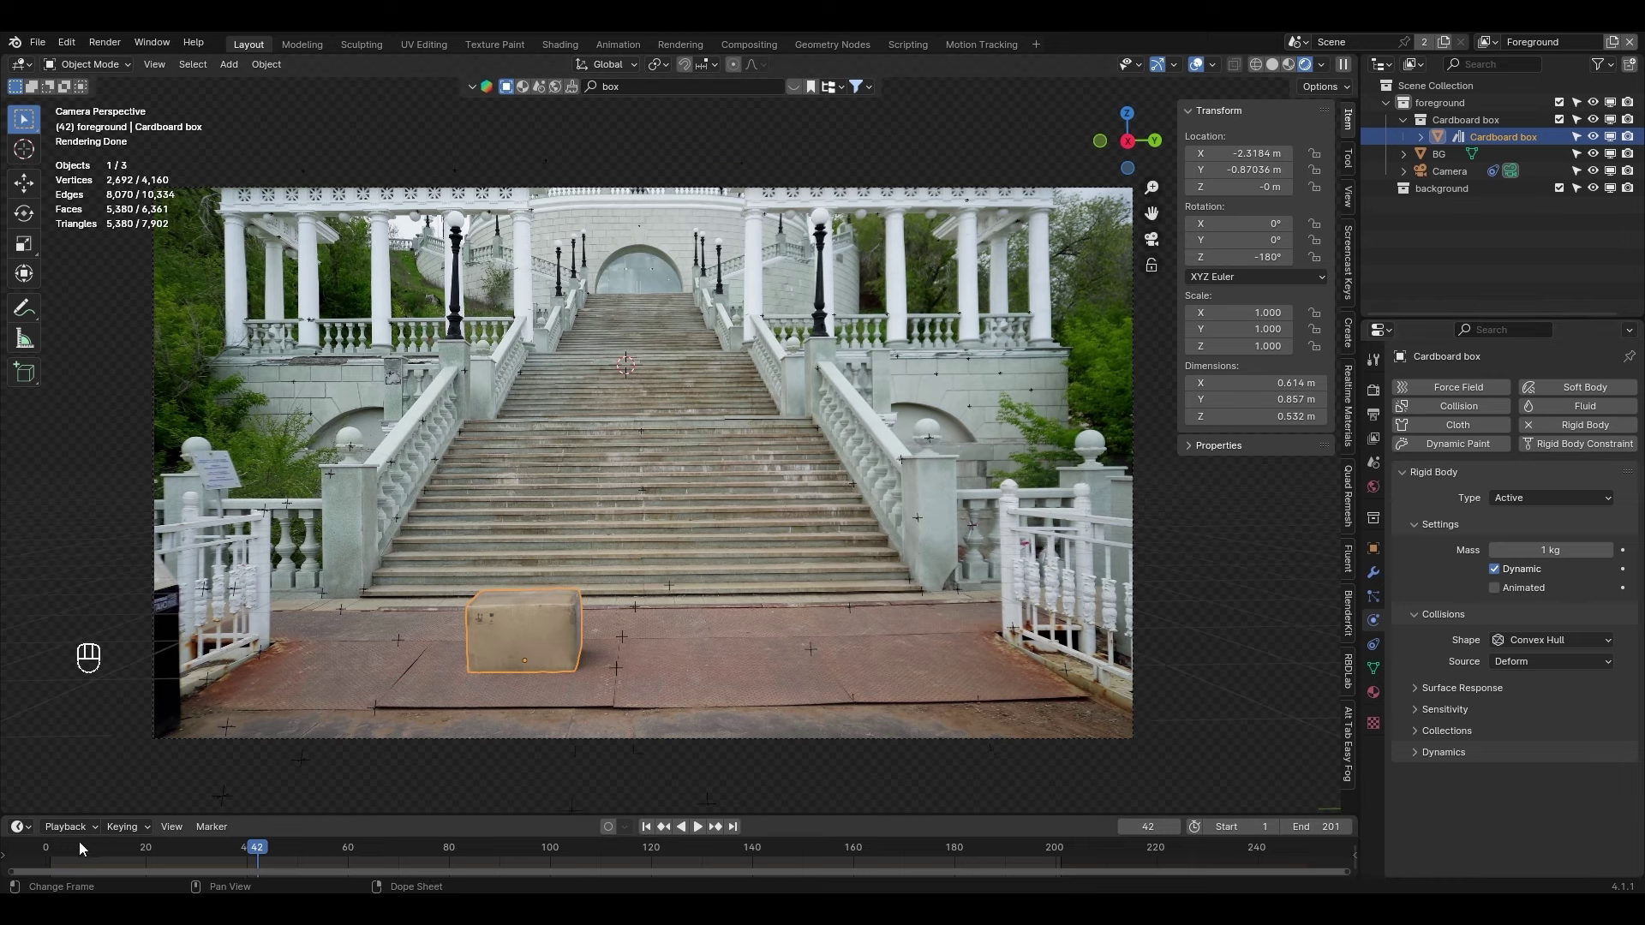
# Play the simulation from frame 1 to preview the box falling, then stop
pyautogui.click(1363, 849)
pyautogui.press('space')
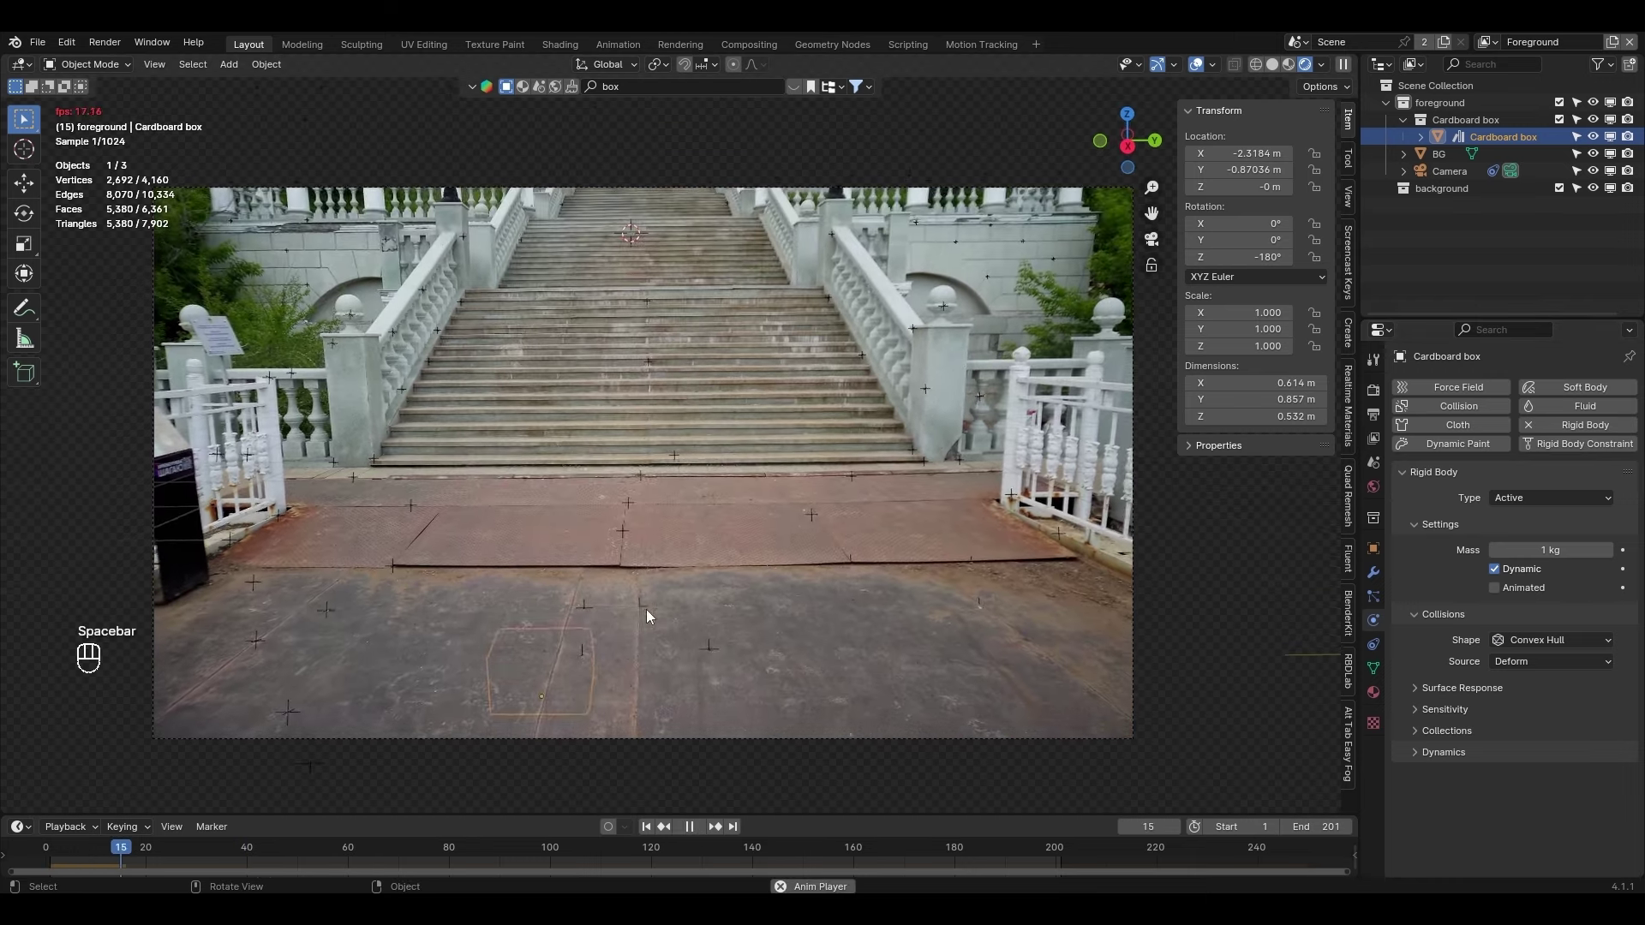
pyautogui.press('space')
pyautogui.click(57, 854)
# Make BG a passive rigid body with Mesh collision shape and margin 0
pyautogui.press('g')
pyautogui.click(727, 458)
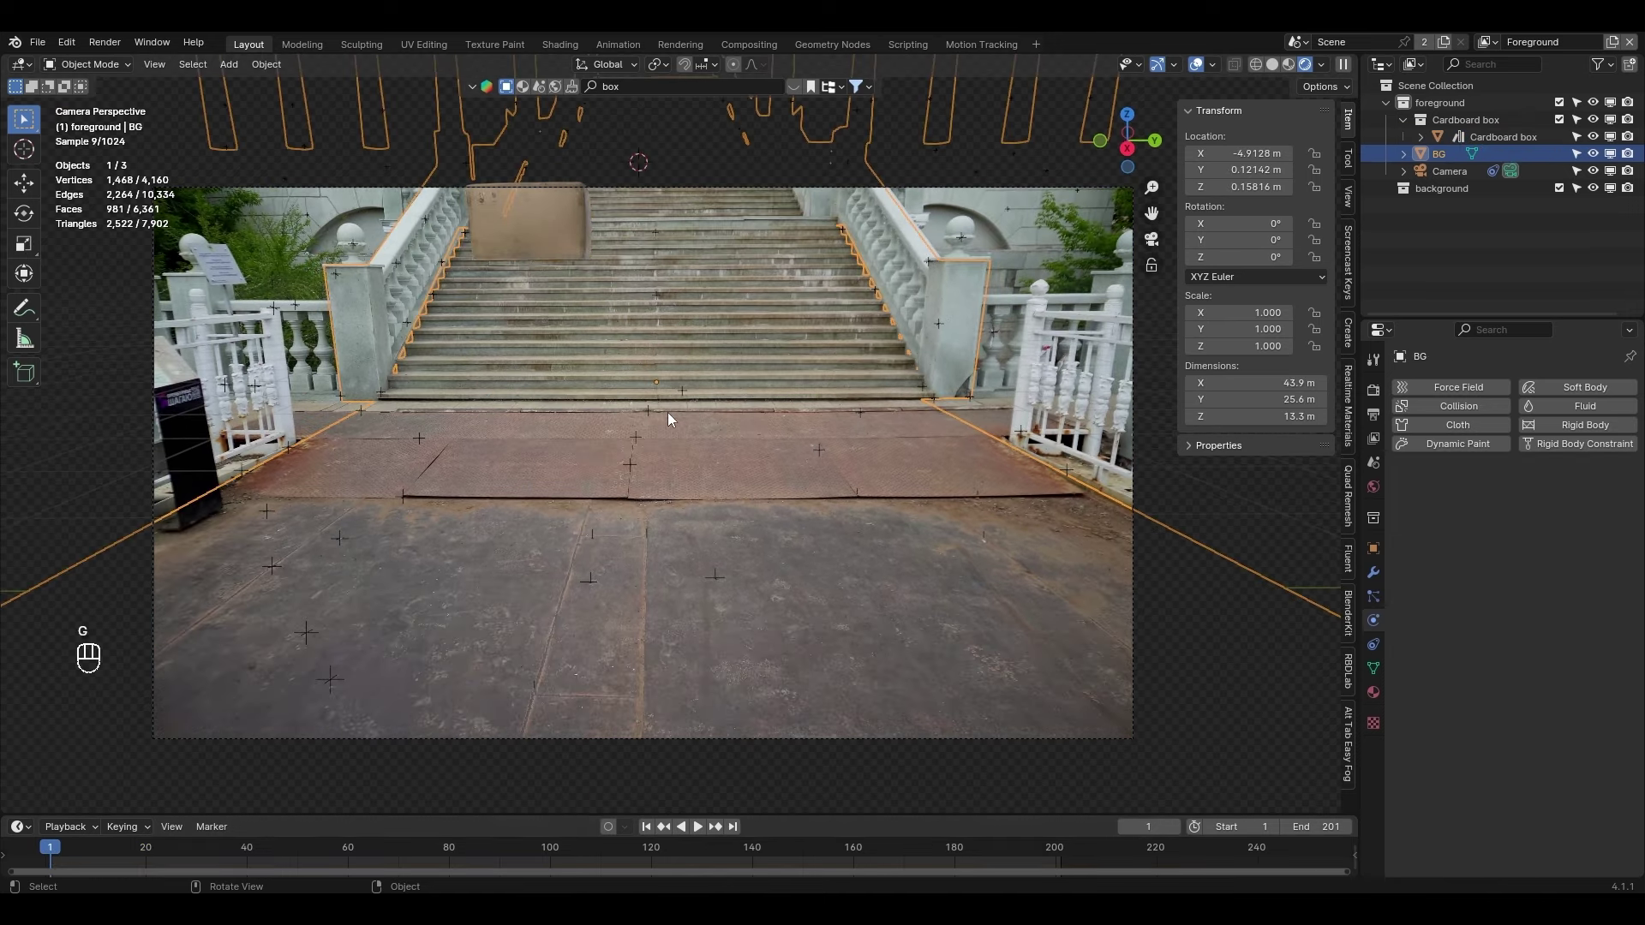
pyautogui.moveTo(682, 304); pyautogui.dragTo(669, 515)
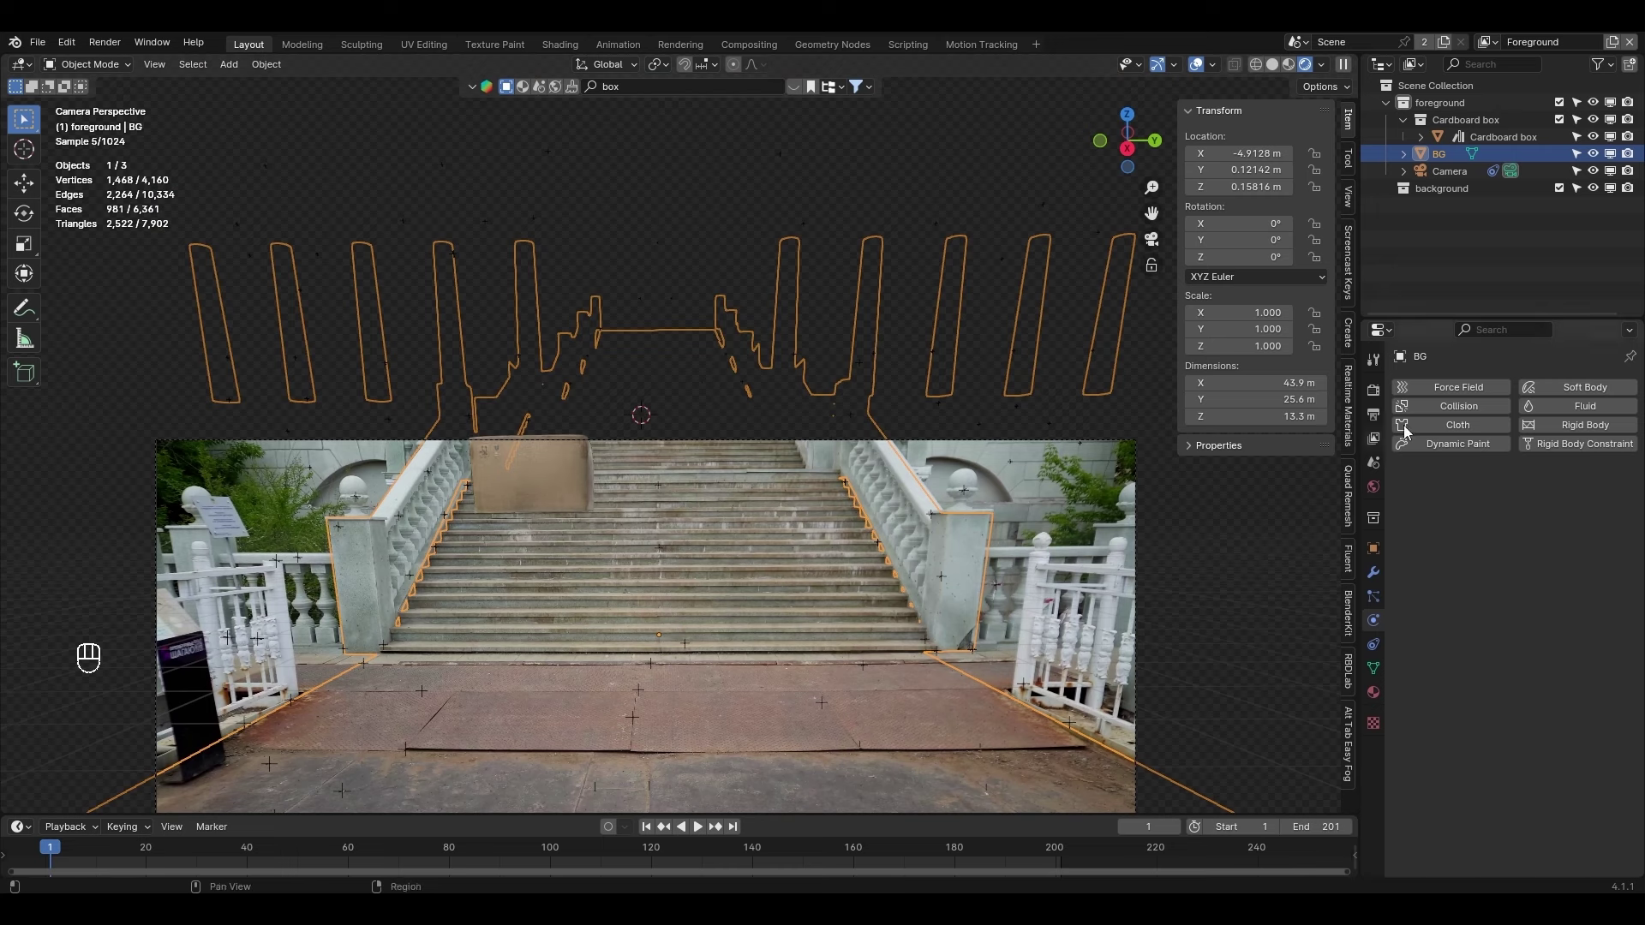
pyautogui.moveTo(1570, 430); pyautogui.dragTo(1551, 510)
pyautogui.moveTo(1551, 510); pyautogui.dragTo(1549, 541)
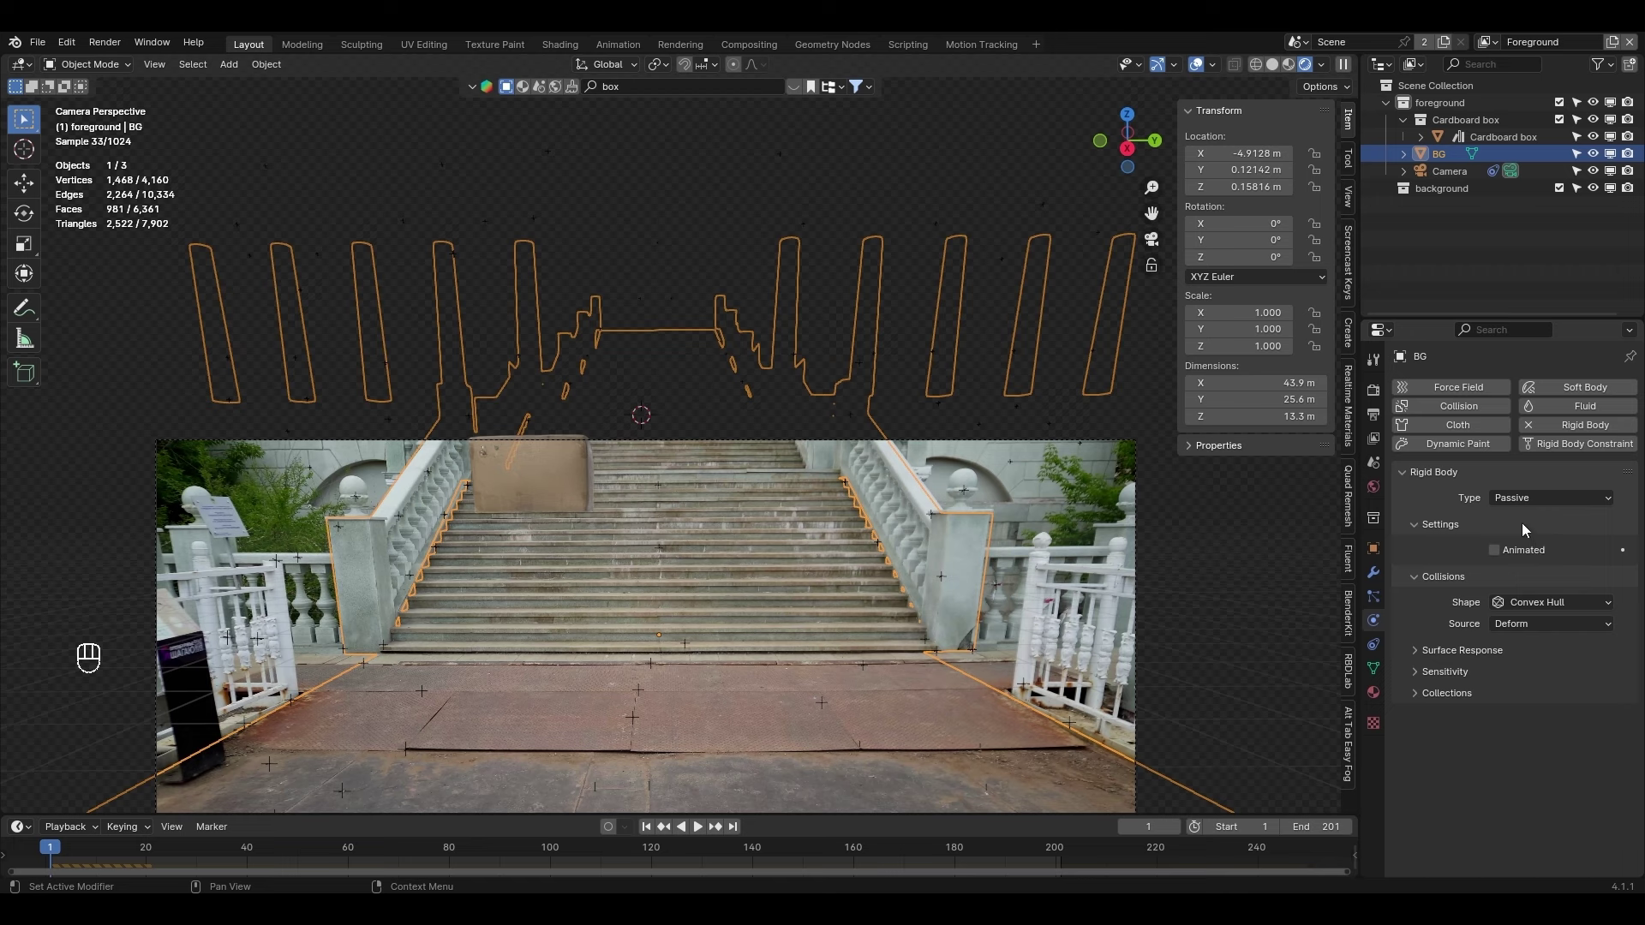
pyautogui.moveTo(1542, 607); pyautogui.dragTo(1534, 743)
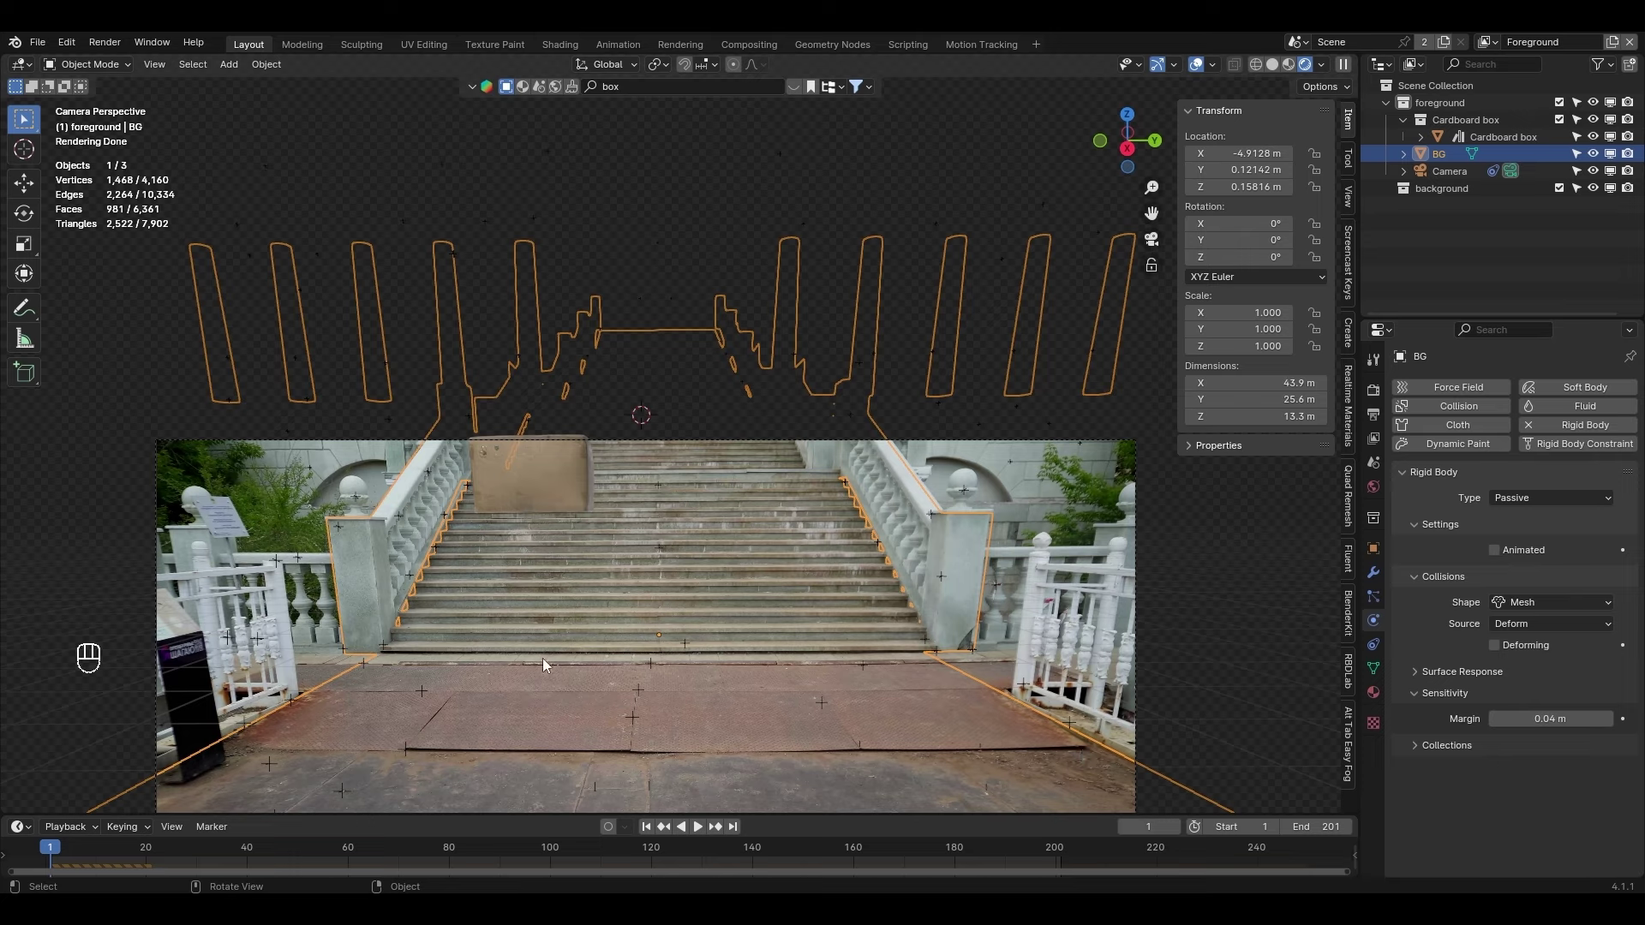
# Play the simulation to confirm the box rests on the floor, then scrub back to frame 1
pyautogui.press('space')
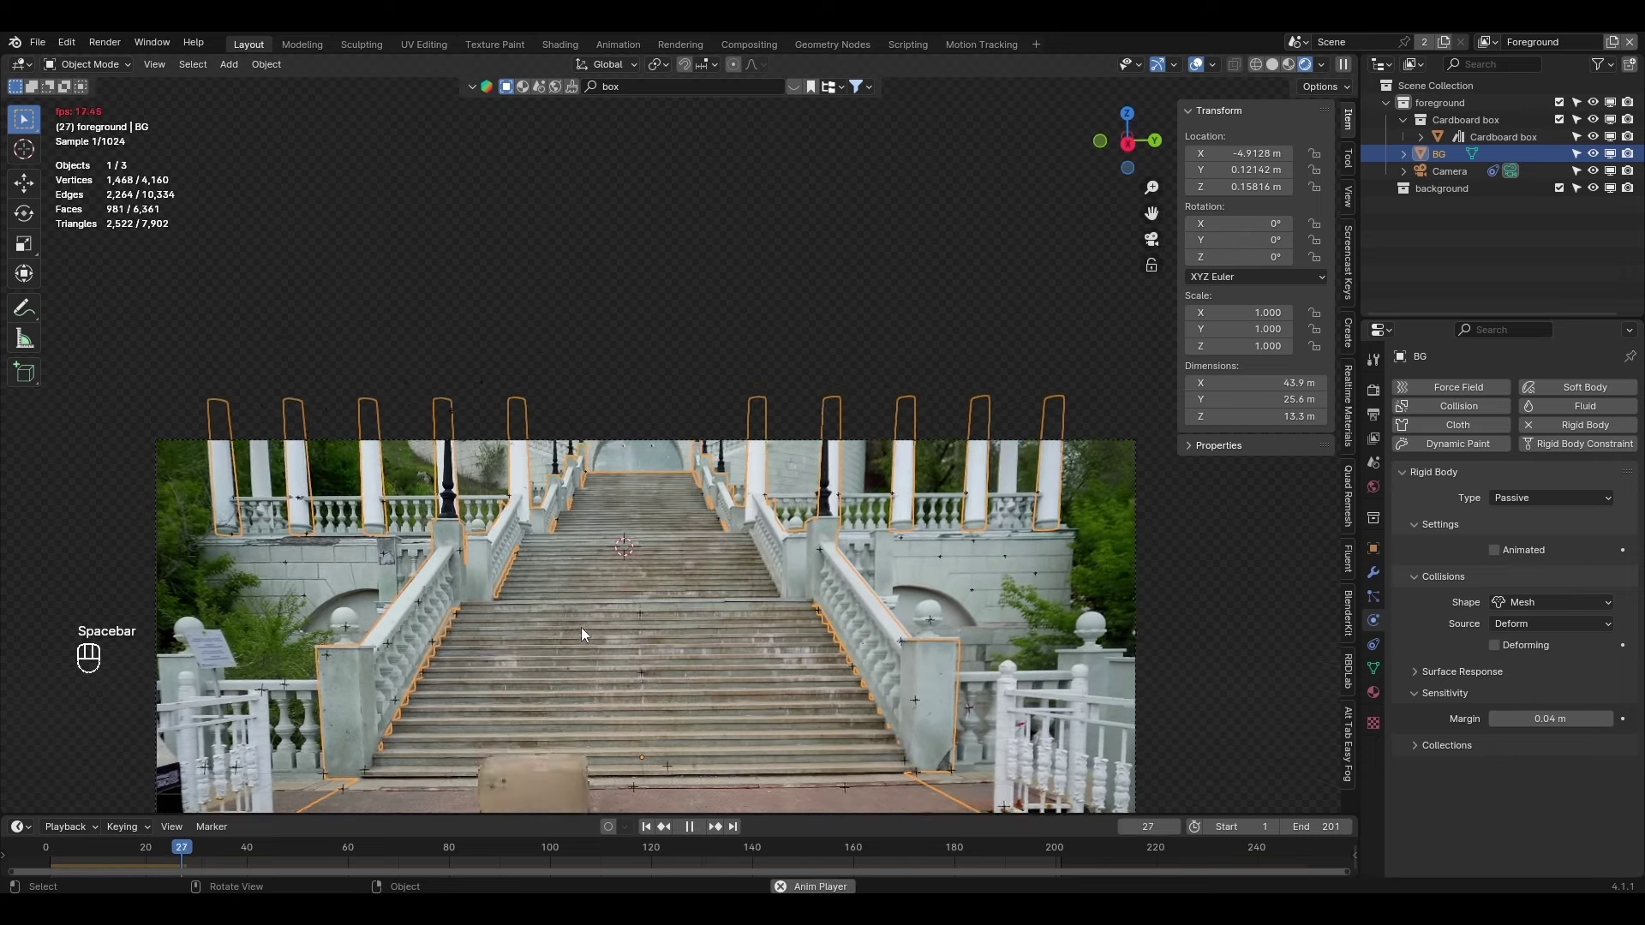
pyautogui.press('shift+space')
pyautogui.moveTo(607, 713); pyautogui.dragTo(586, 541)
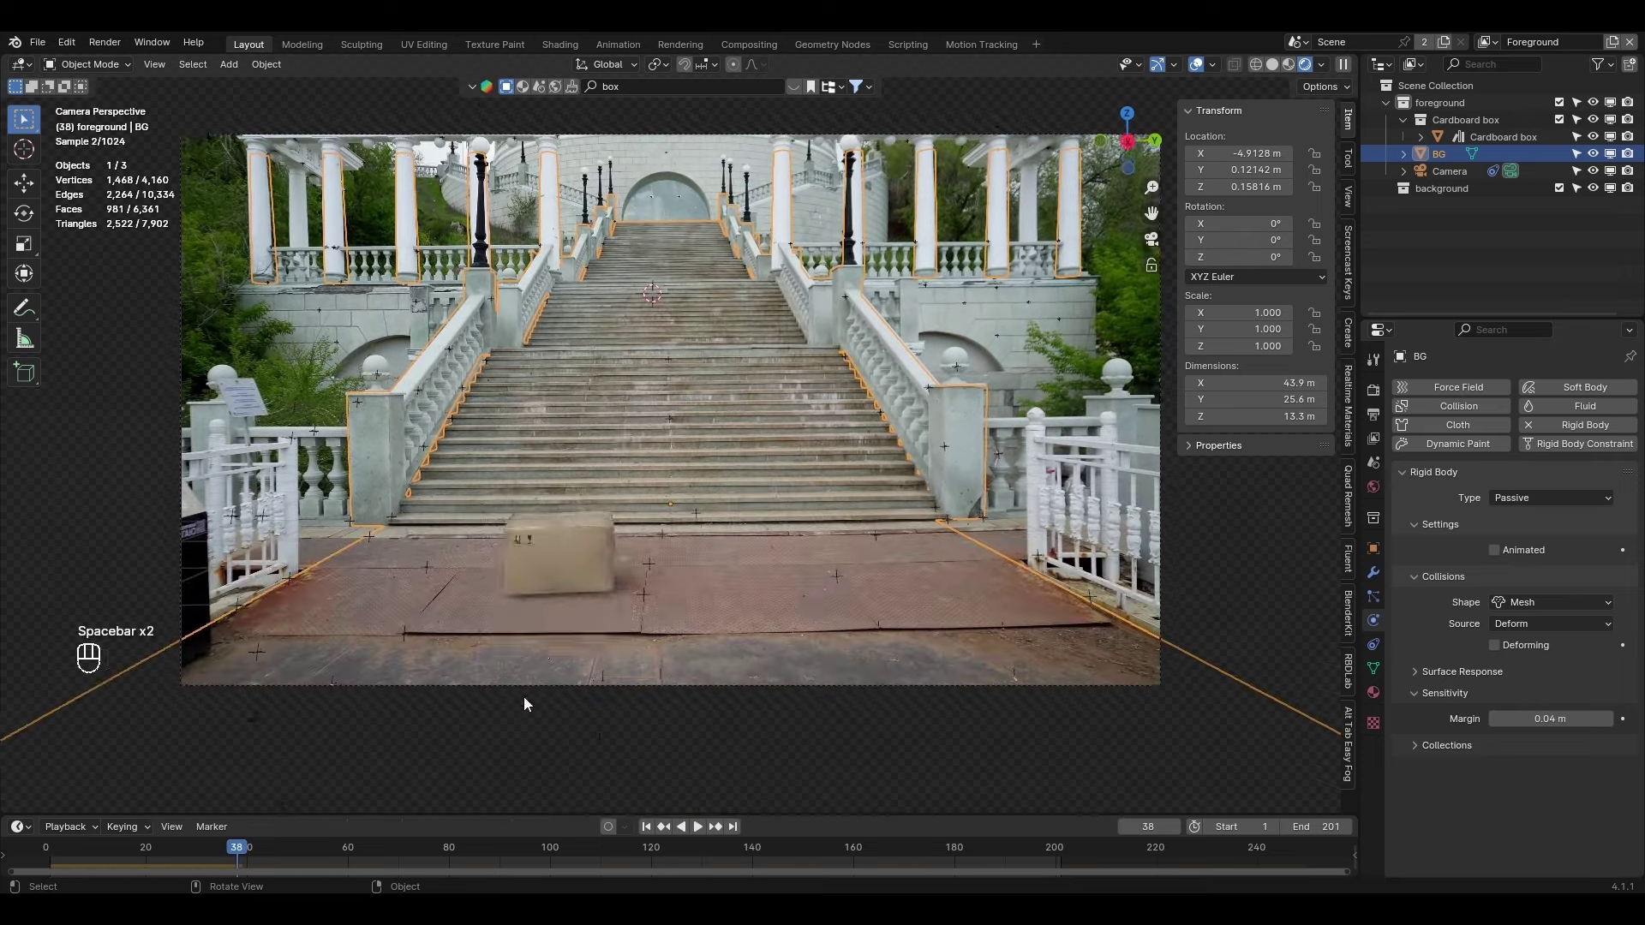
pyautogui.moveTo(567, 643); pyautogui.dragTo(610, 599)
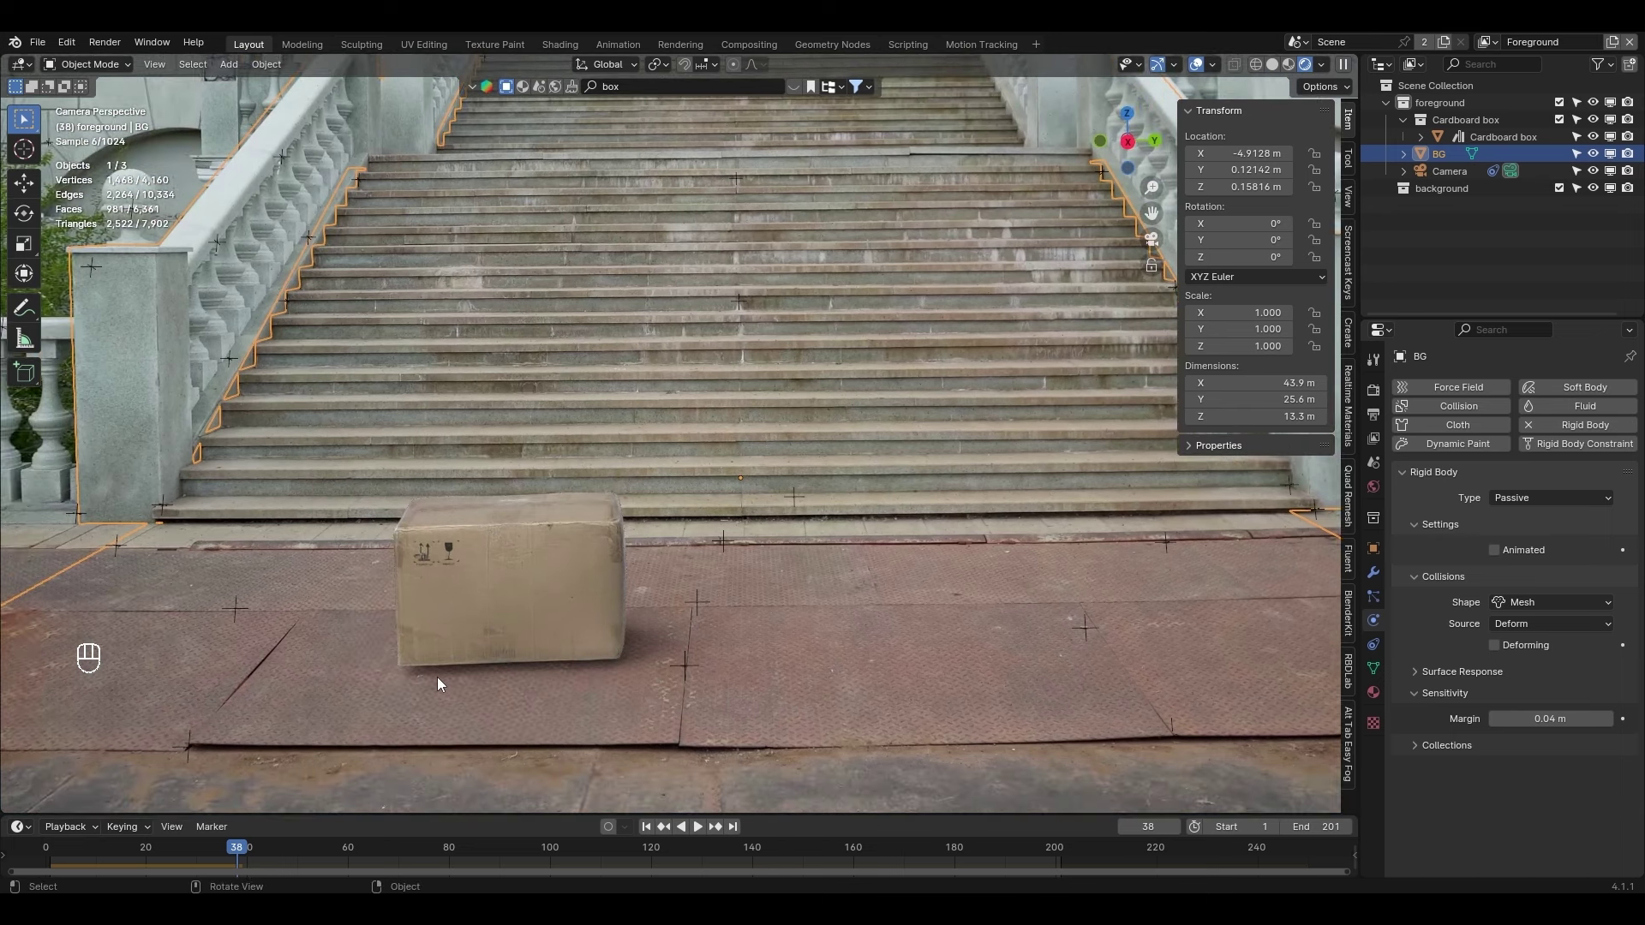
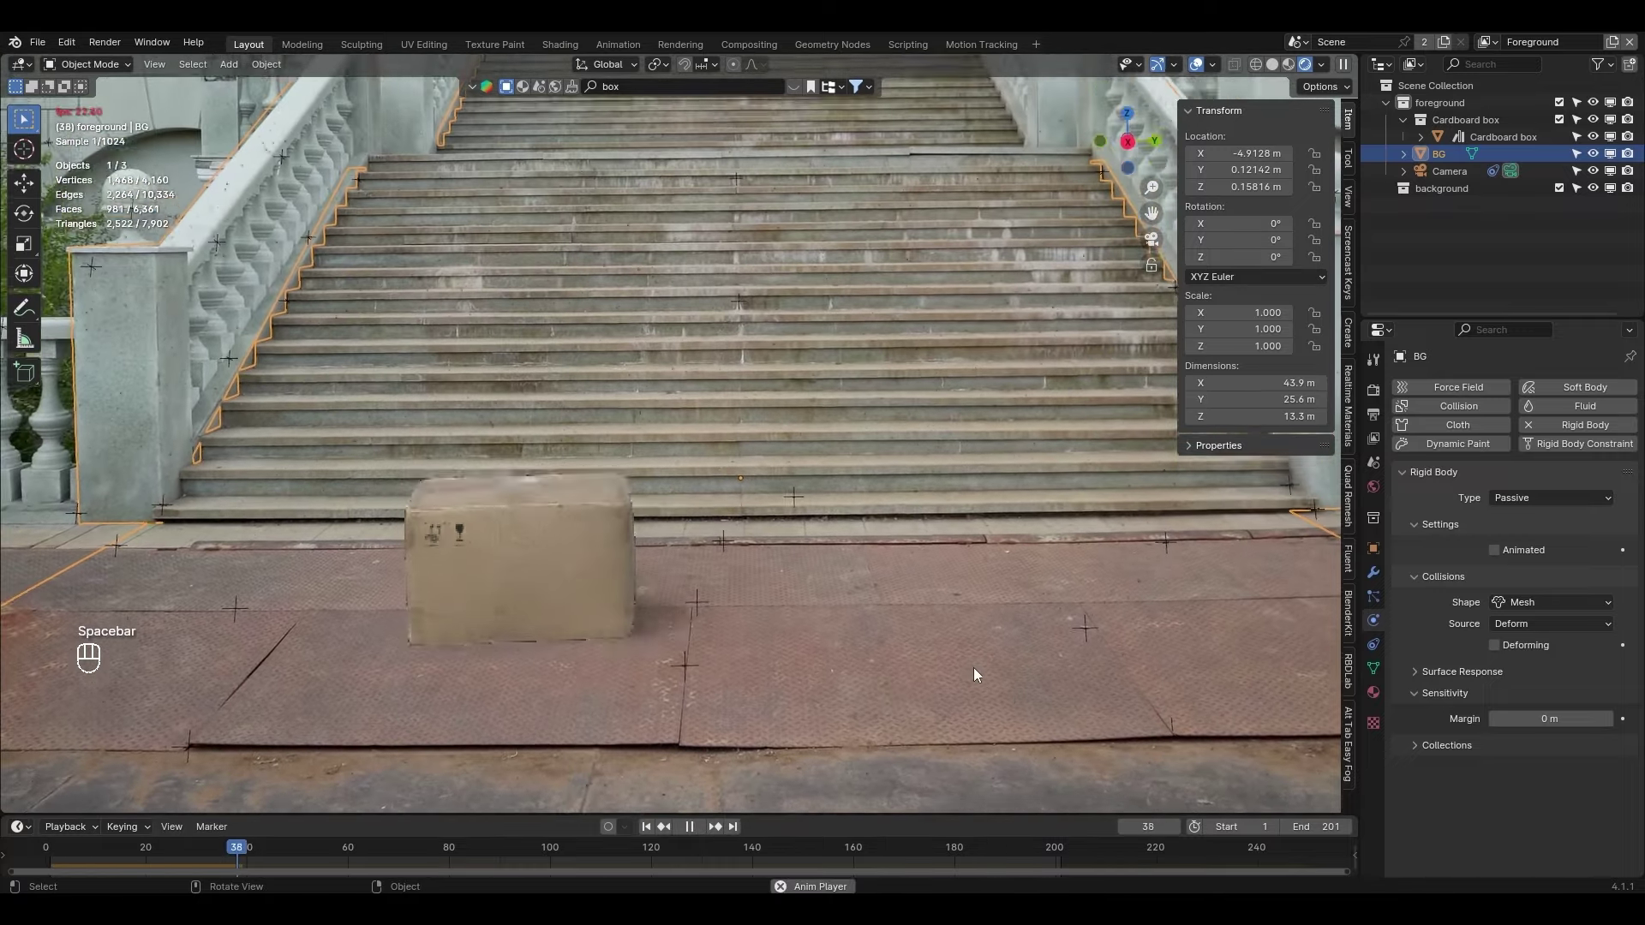
pyautogui.press('space')
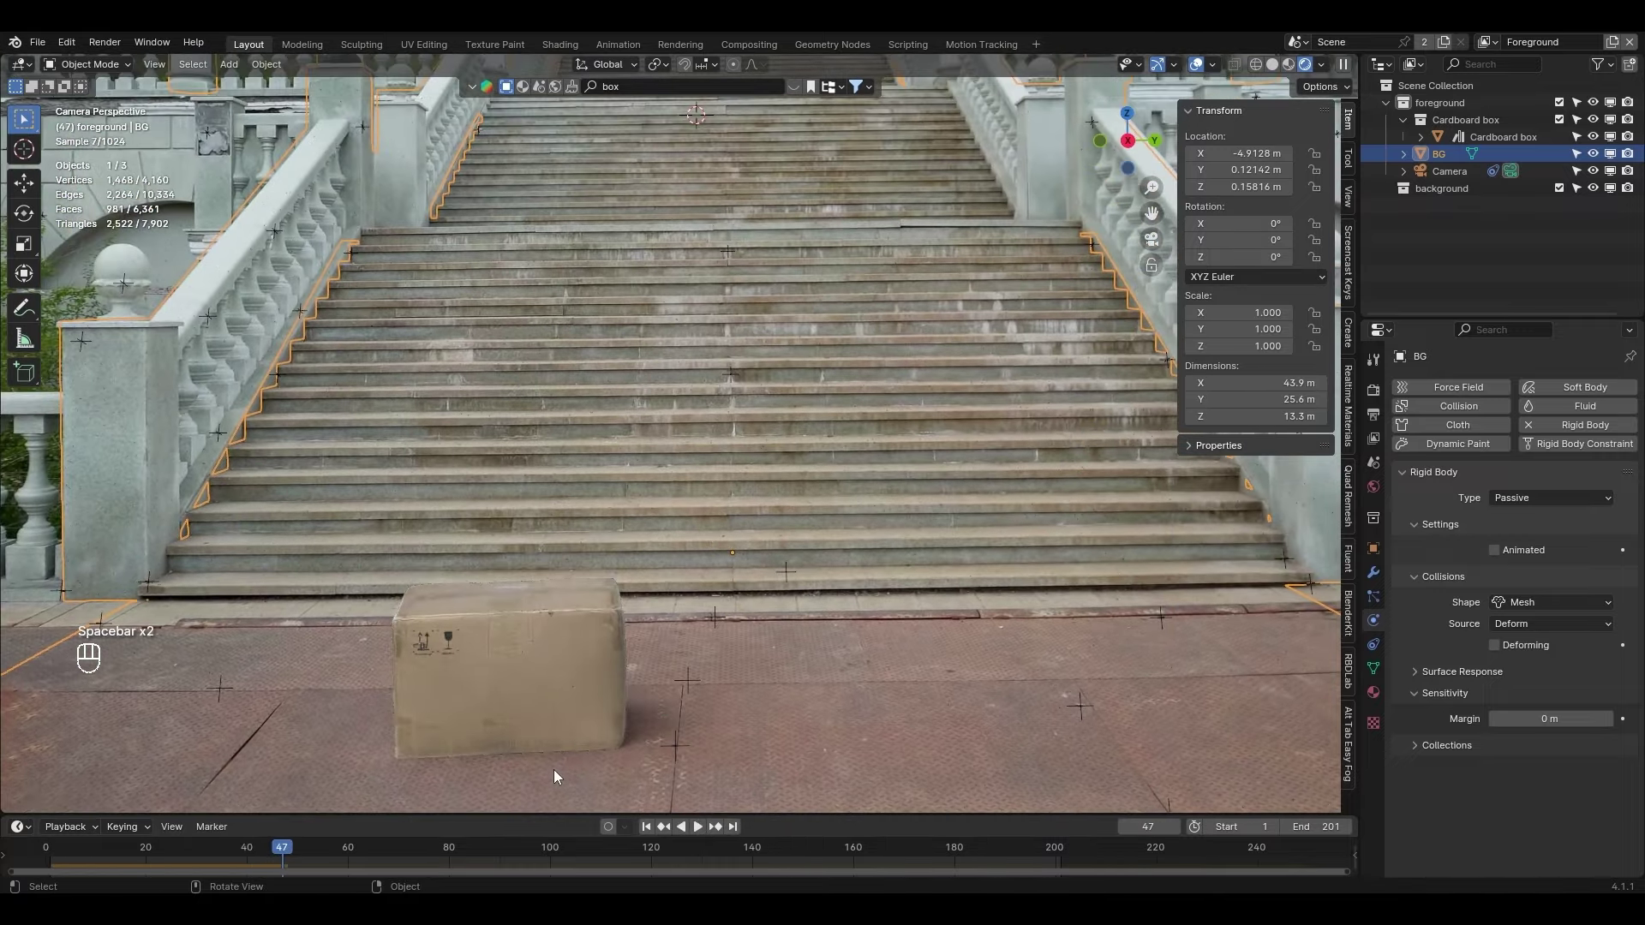
pyautogui.moveTo(656, 661); pyautogui.dragTo(570, 736)
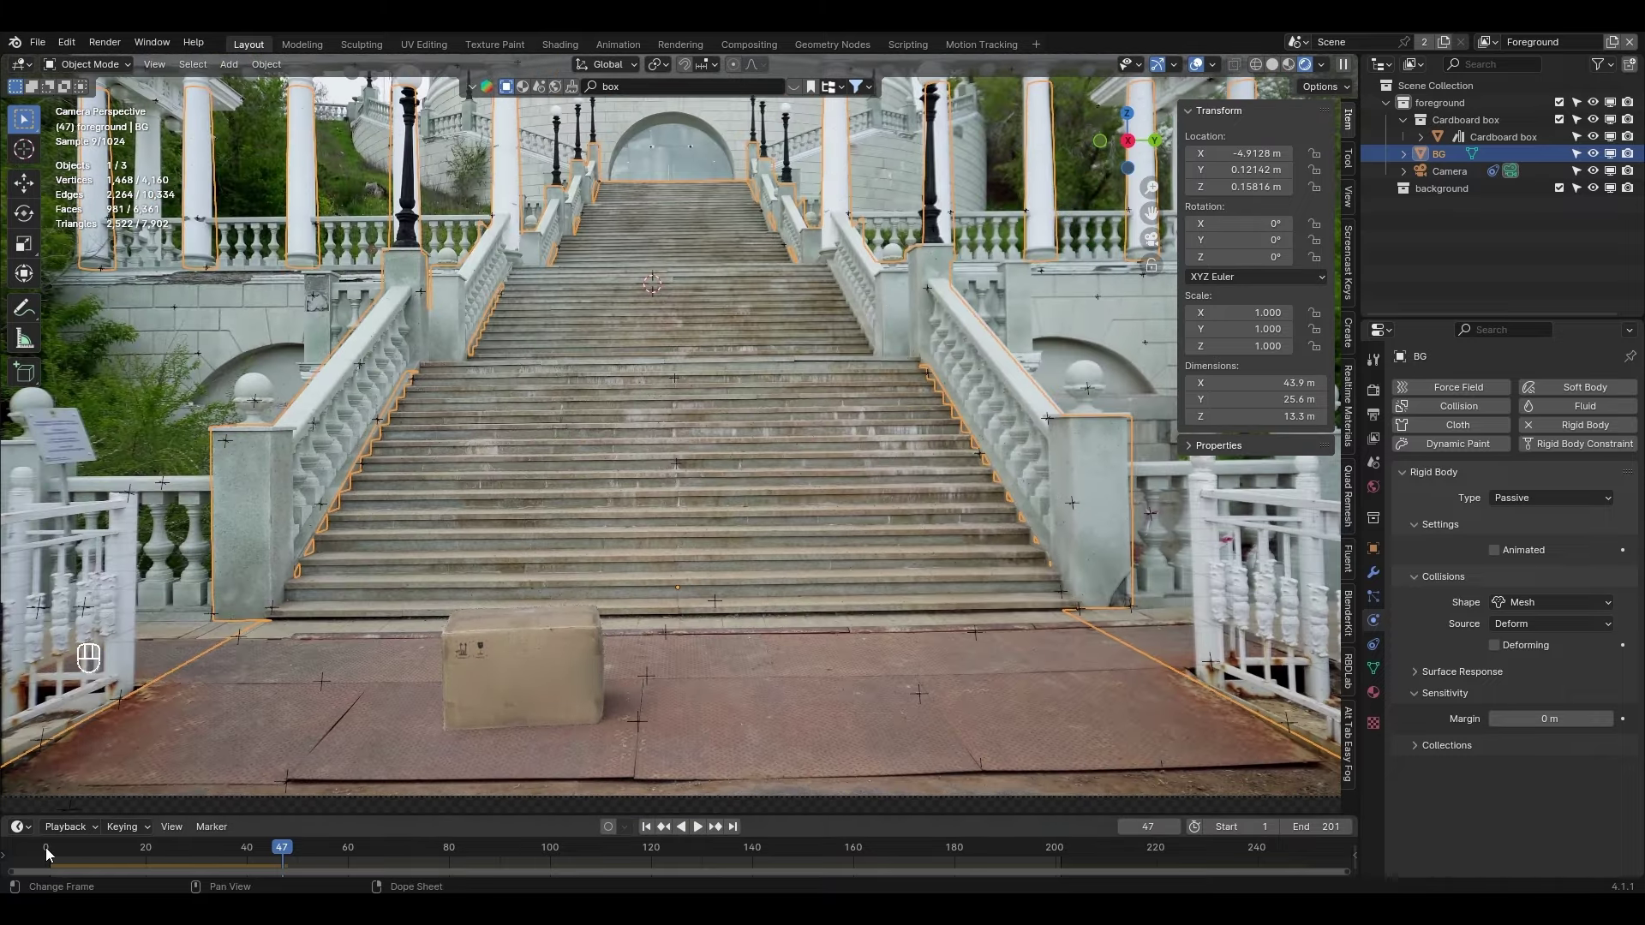
pyautogui.moveTo(53, 851); pyautogui.dragTo(1156, 124)
pyautogui.moveTo(596, 323); pyautogui.dragTo(749, 347)
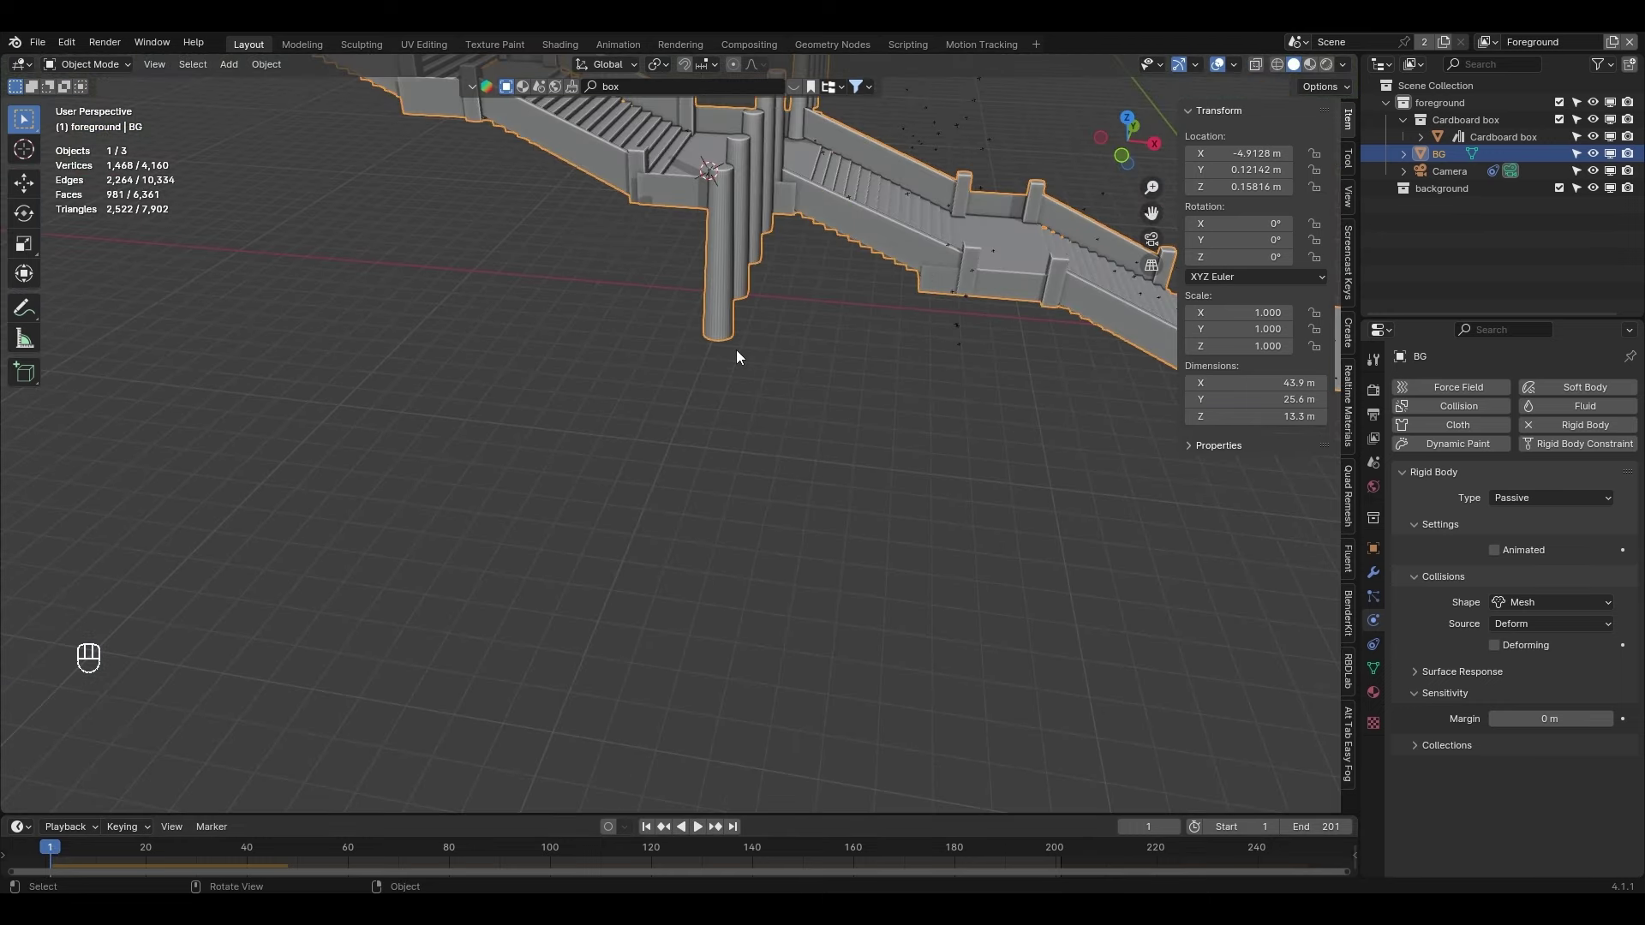
# From top view move the cardboard box to the top of the stairs and rotate it to a tilt
pyautogui.press('KP_Decimal')
pyautogui.press('KP_7')
pyautogui.click(909, 452)
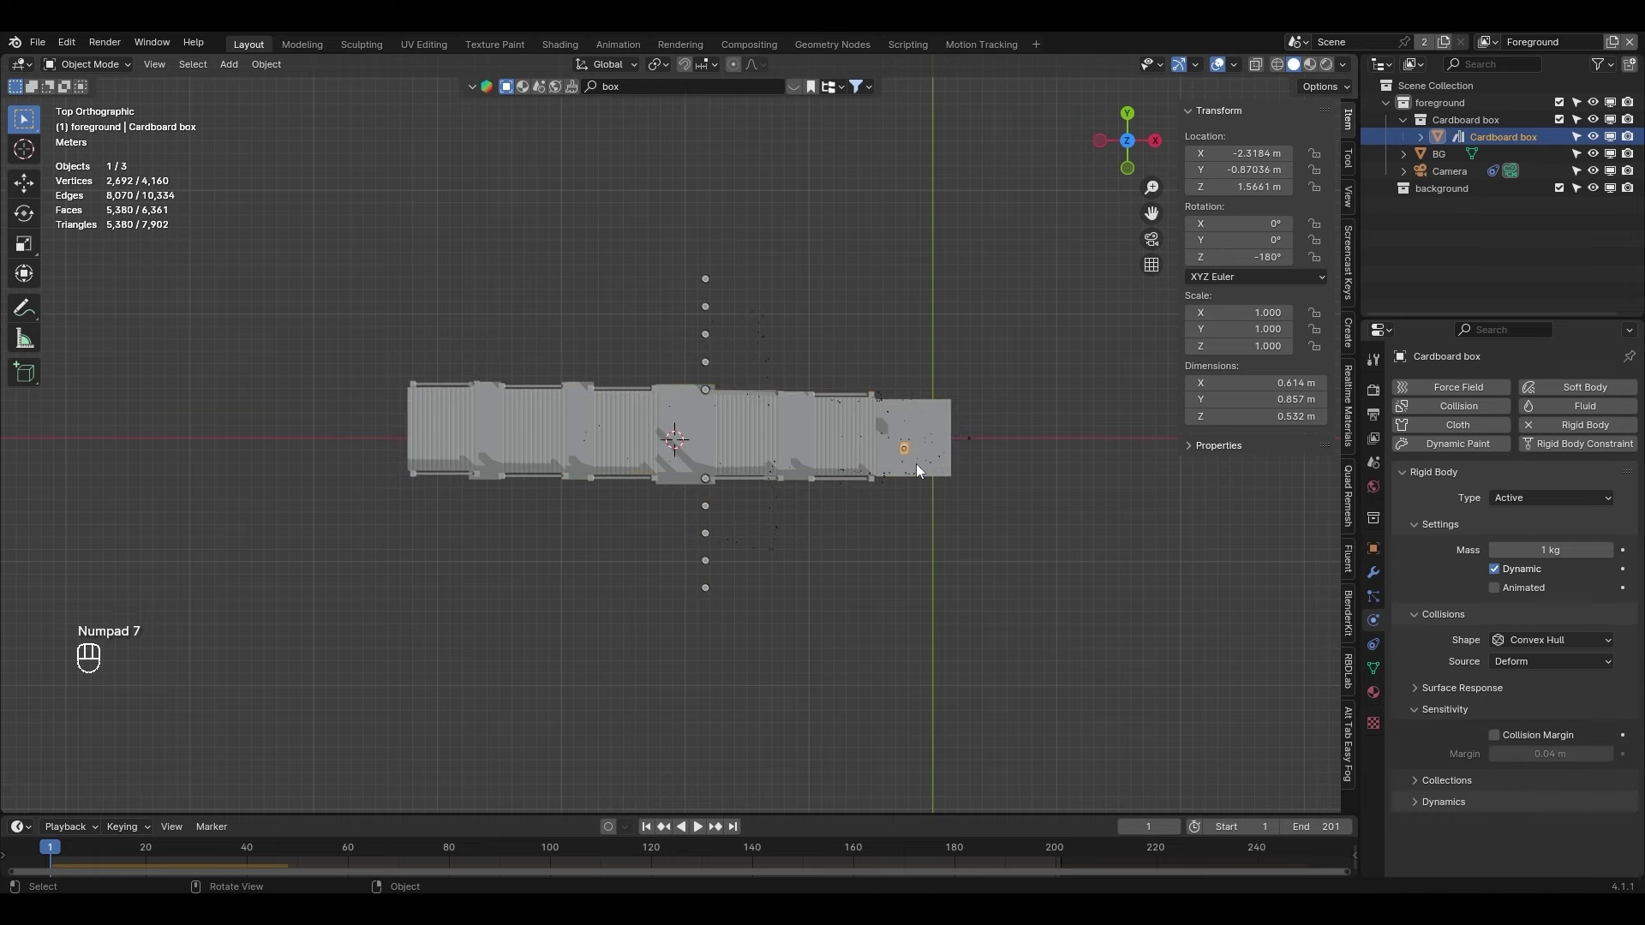
pyautogui.press('g')
pyautogui.moveTo(638, 477); pyautogui.dragTo(626, 353)
pyautogui.press('g')
pyautogui.press('r')
pyautogui.press('r')
# Set friction 0.276 and bounciness 0.415, play the box tumbling down the steps, and save
pyautogui.press('KP_0')
pyautogui.middleClick(635, 247)
pyautogui.press('space')
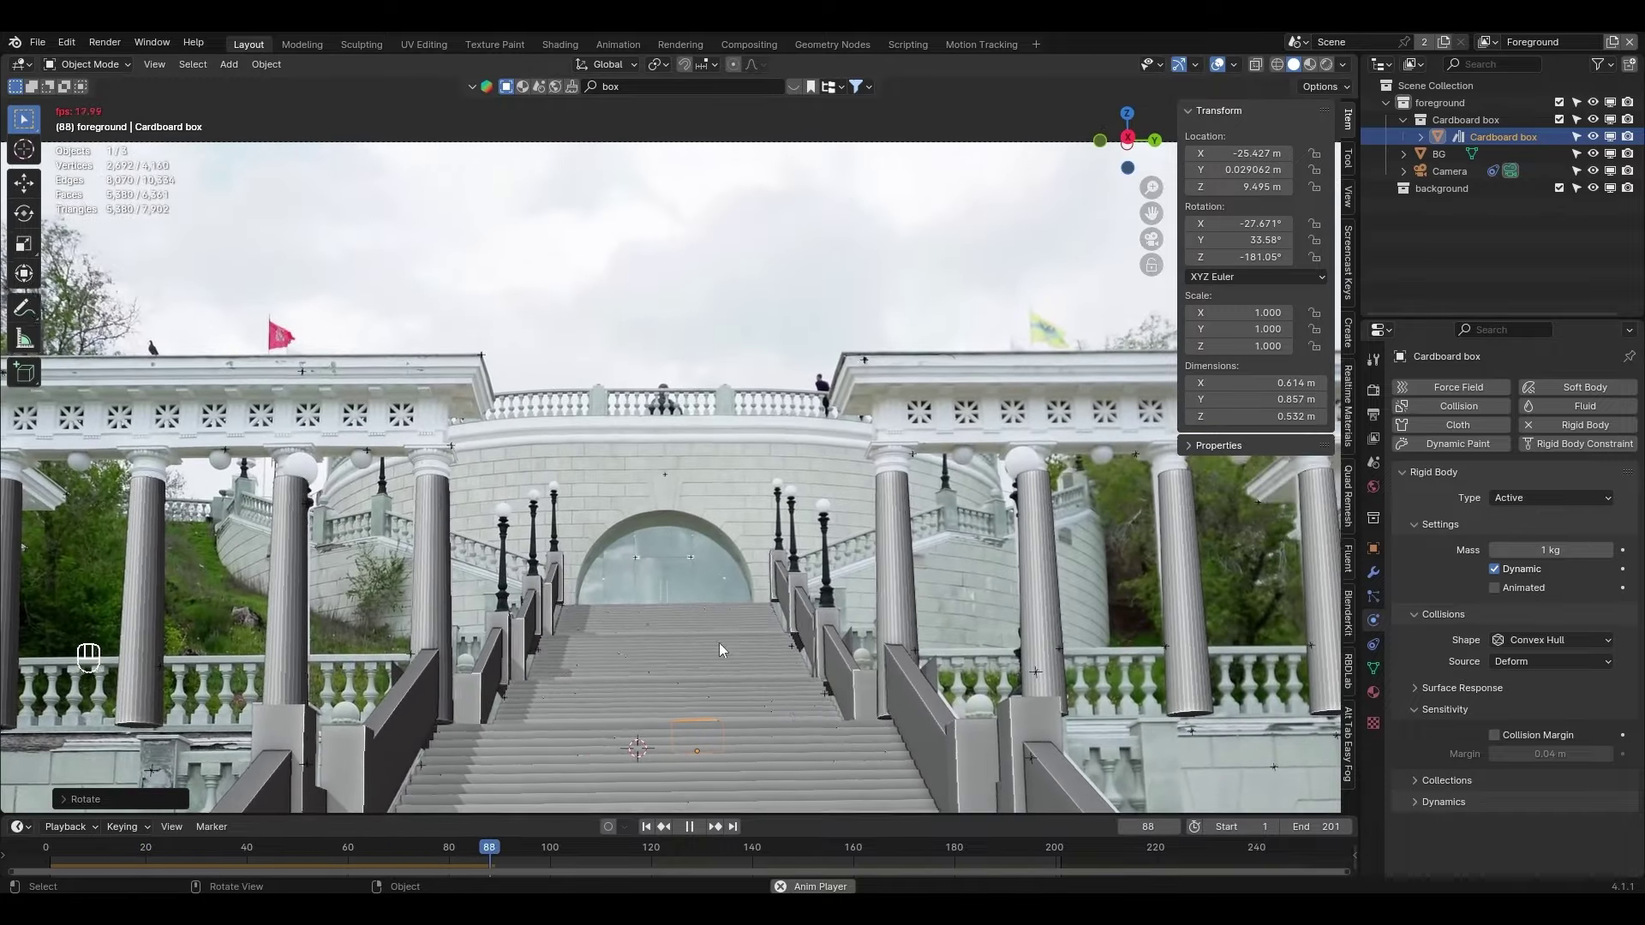
pyautogui.press('space')
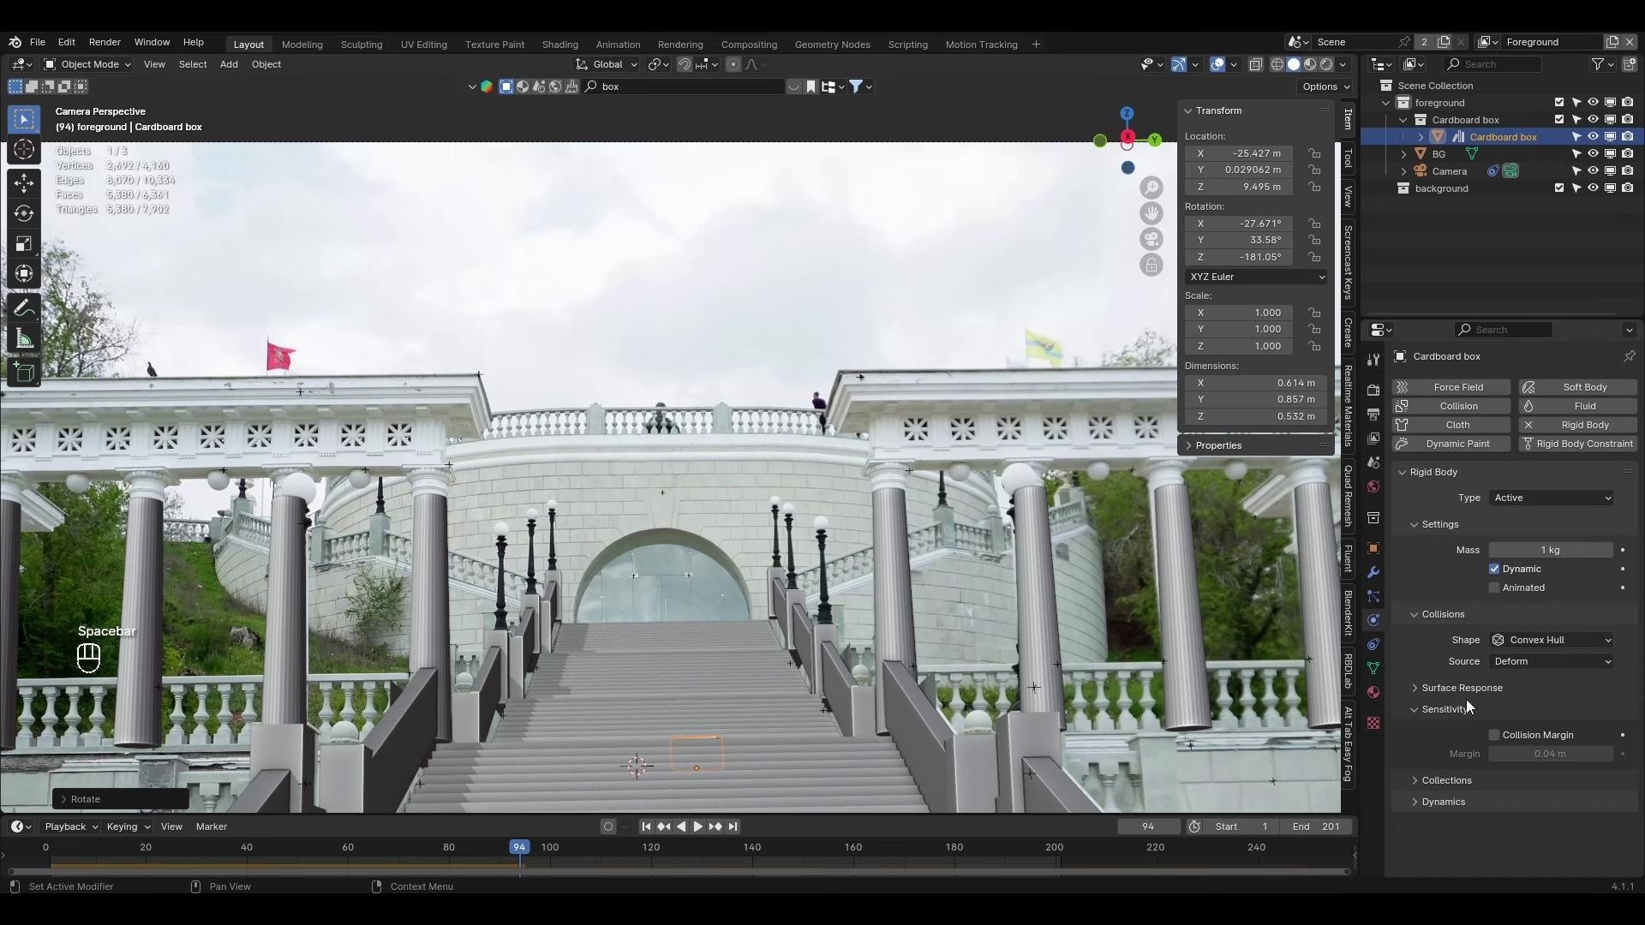
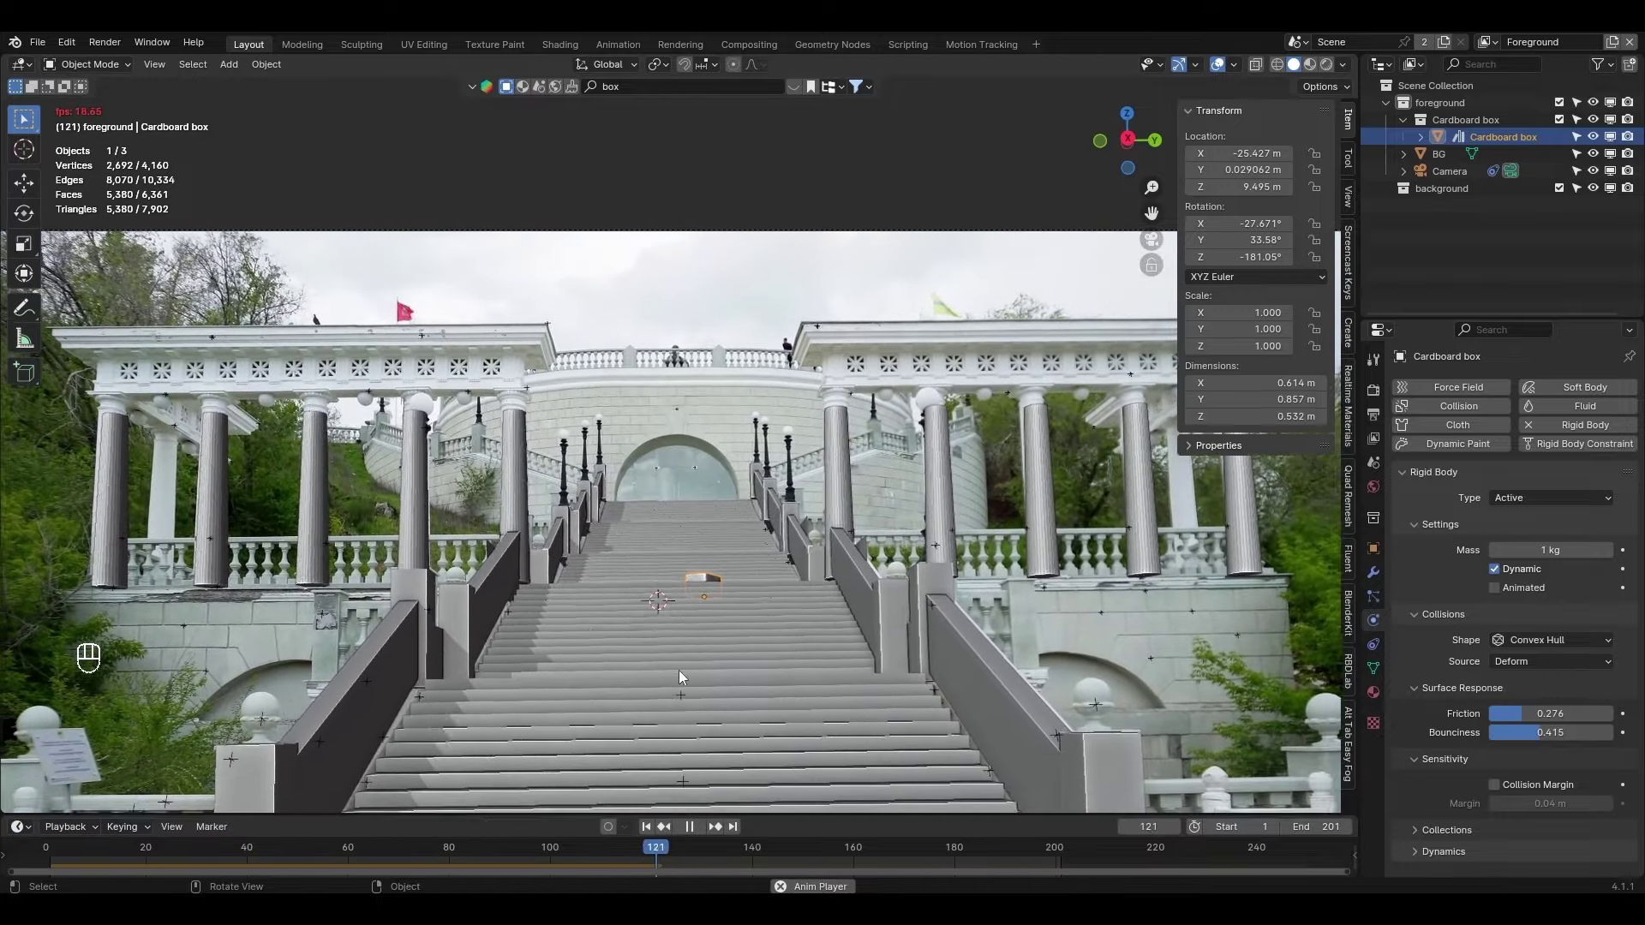
pyautogui.press('space')
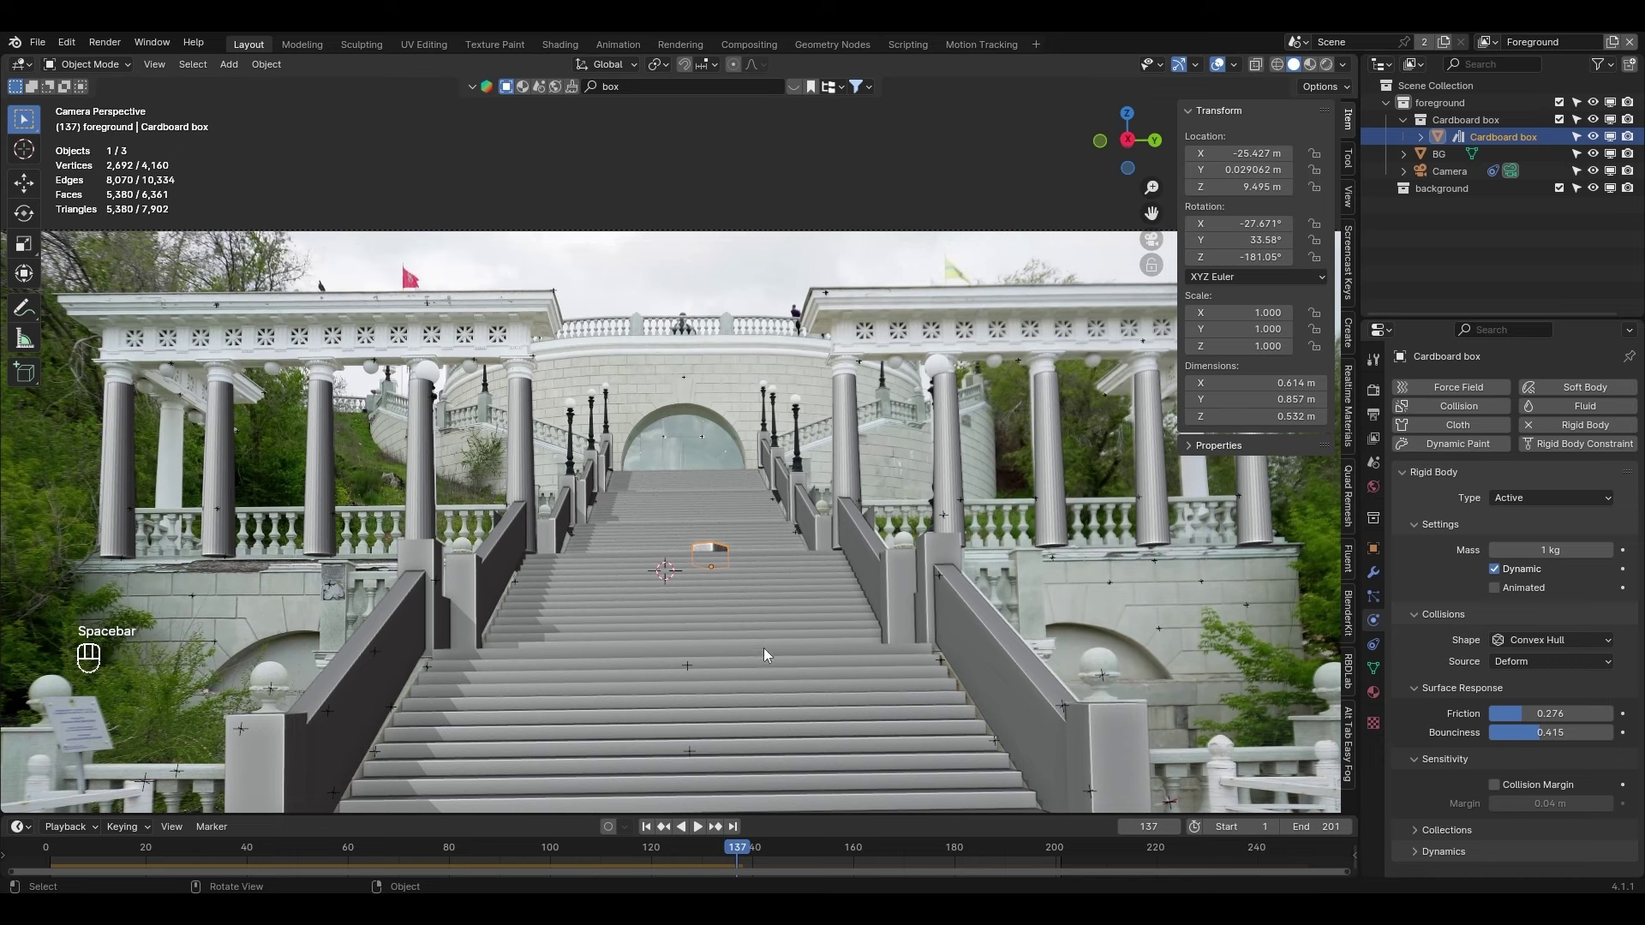
pyautogui.press('ctrl+s')
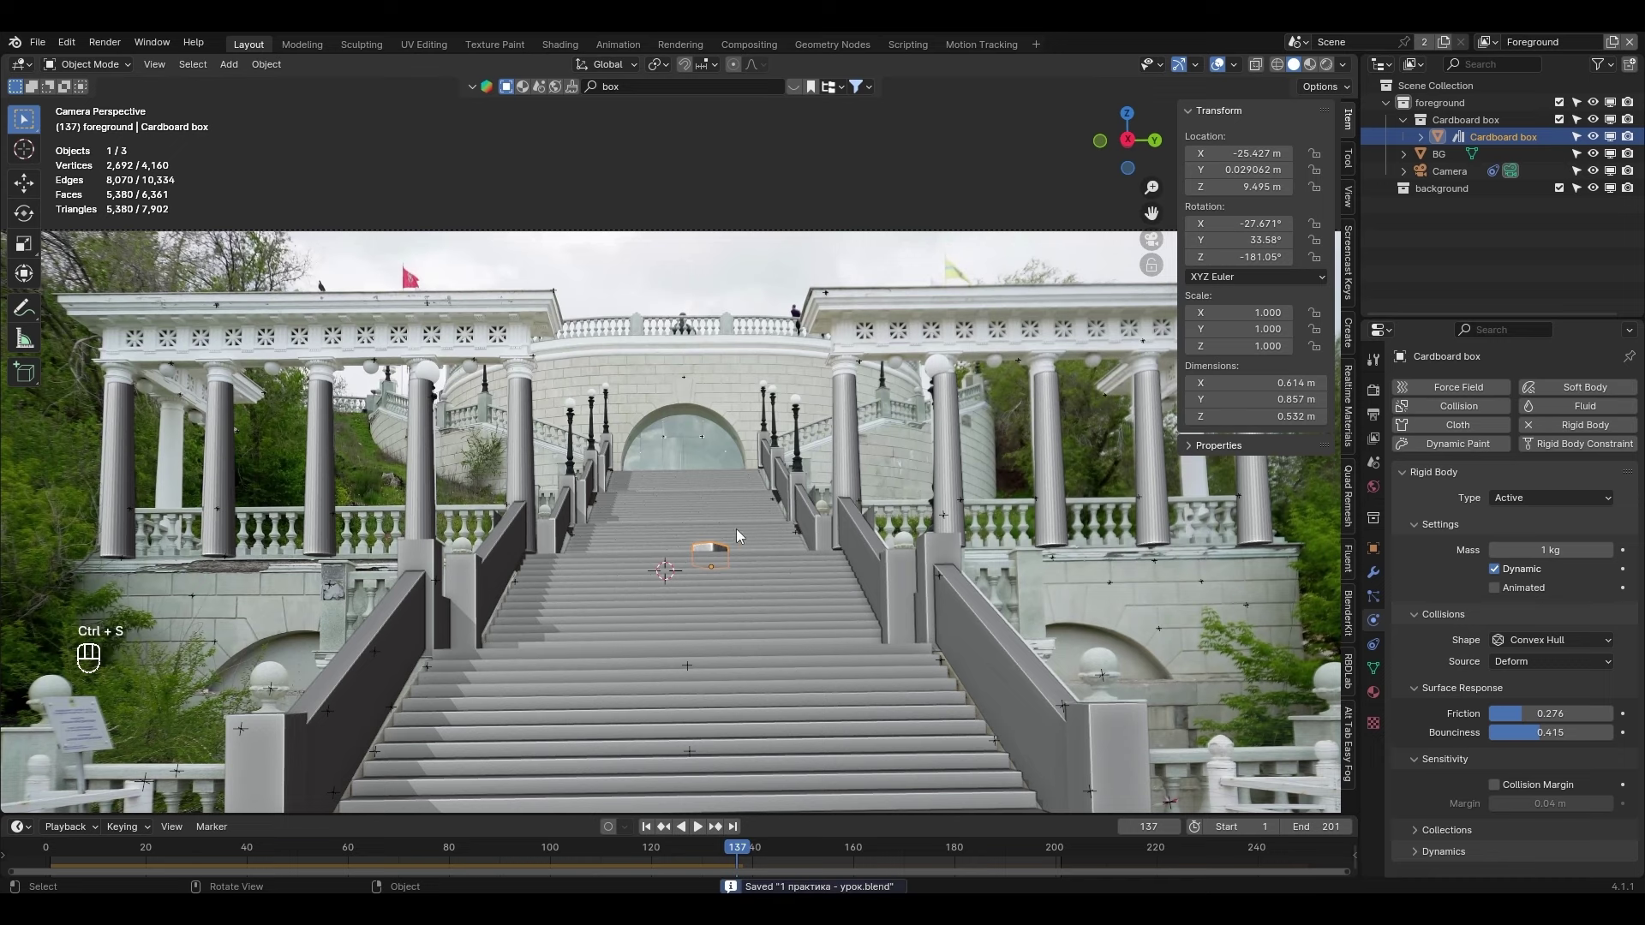
# Zoom around the box on the stairs and select the BG mesh to check its passive rigid body
pyautogui.moveTo(1010, 577); pyautogui.dragTo(829, 545)
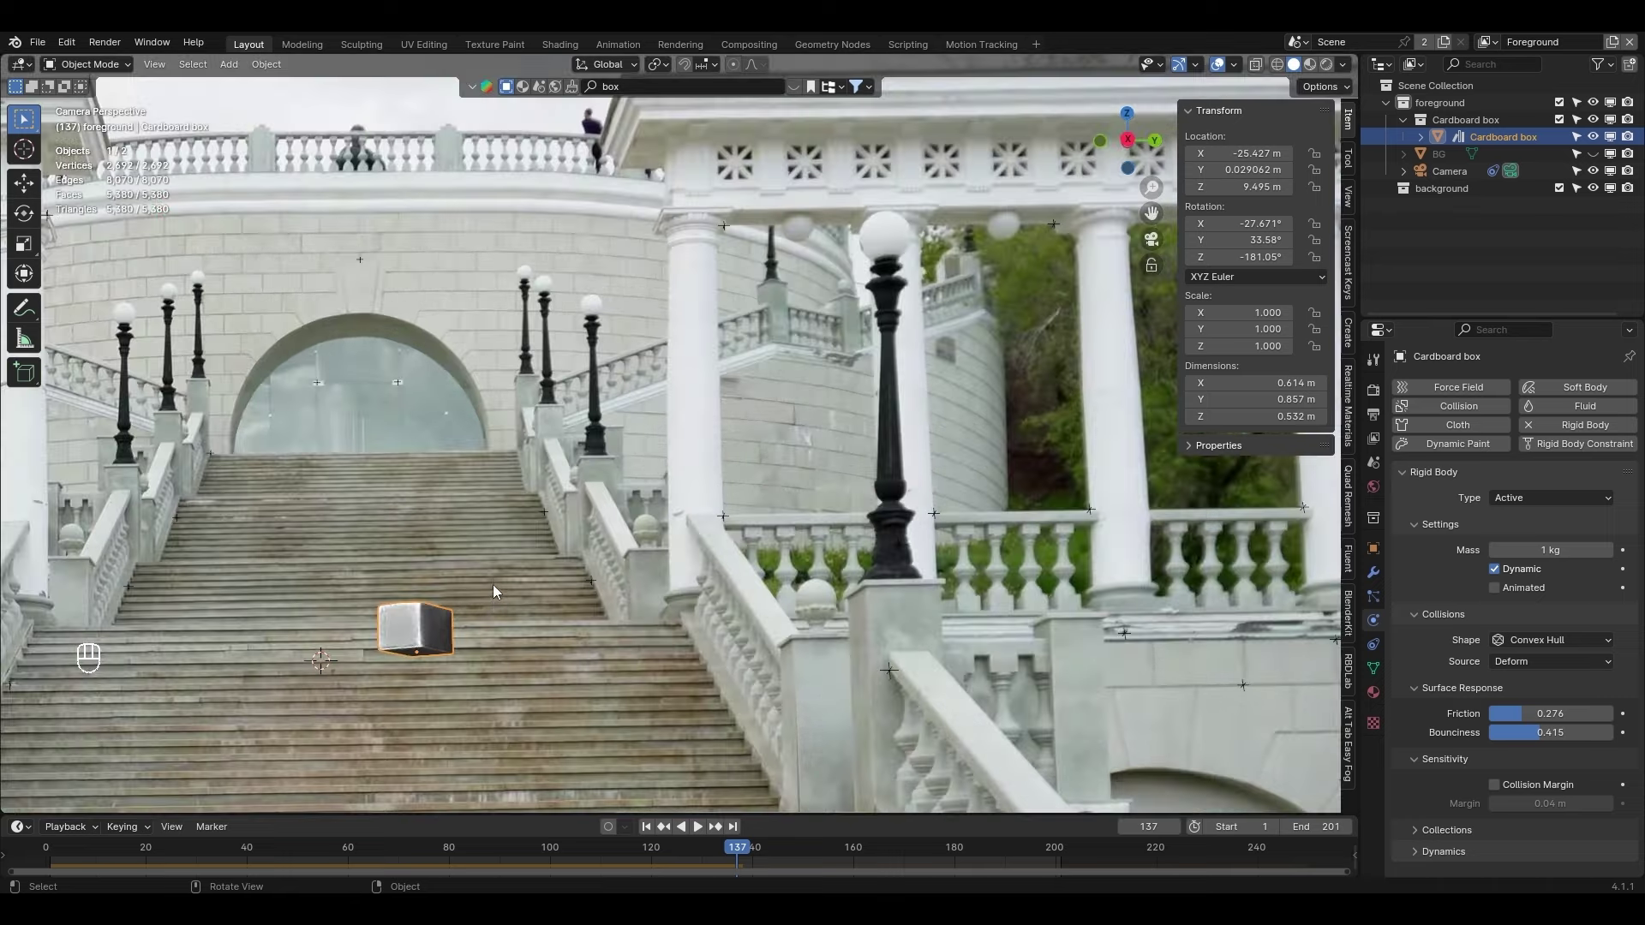
pyautogui.moveTo(1598, 157); pyautogui.dragTo(1546, 158)
pyautogui.moveTo(1595, 138); pyautogui.dragTo(268, 635)
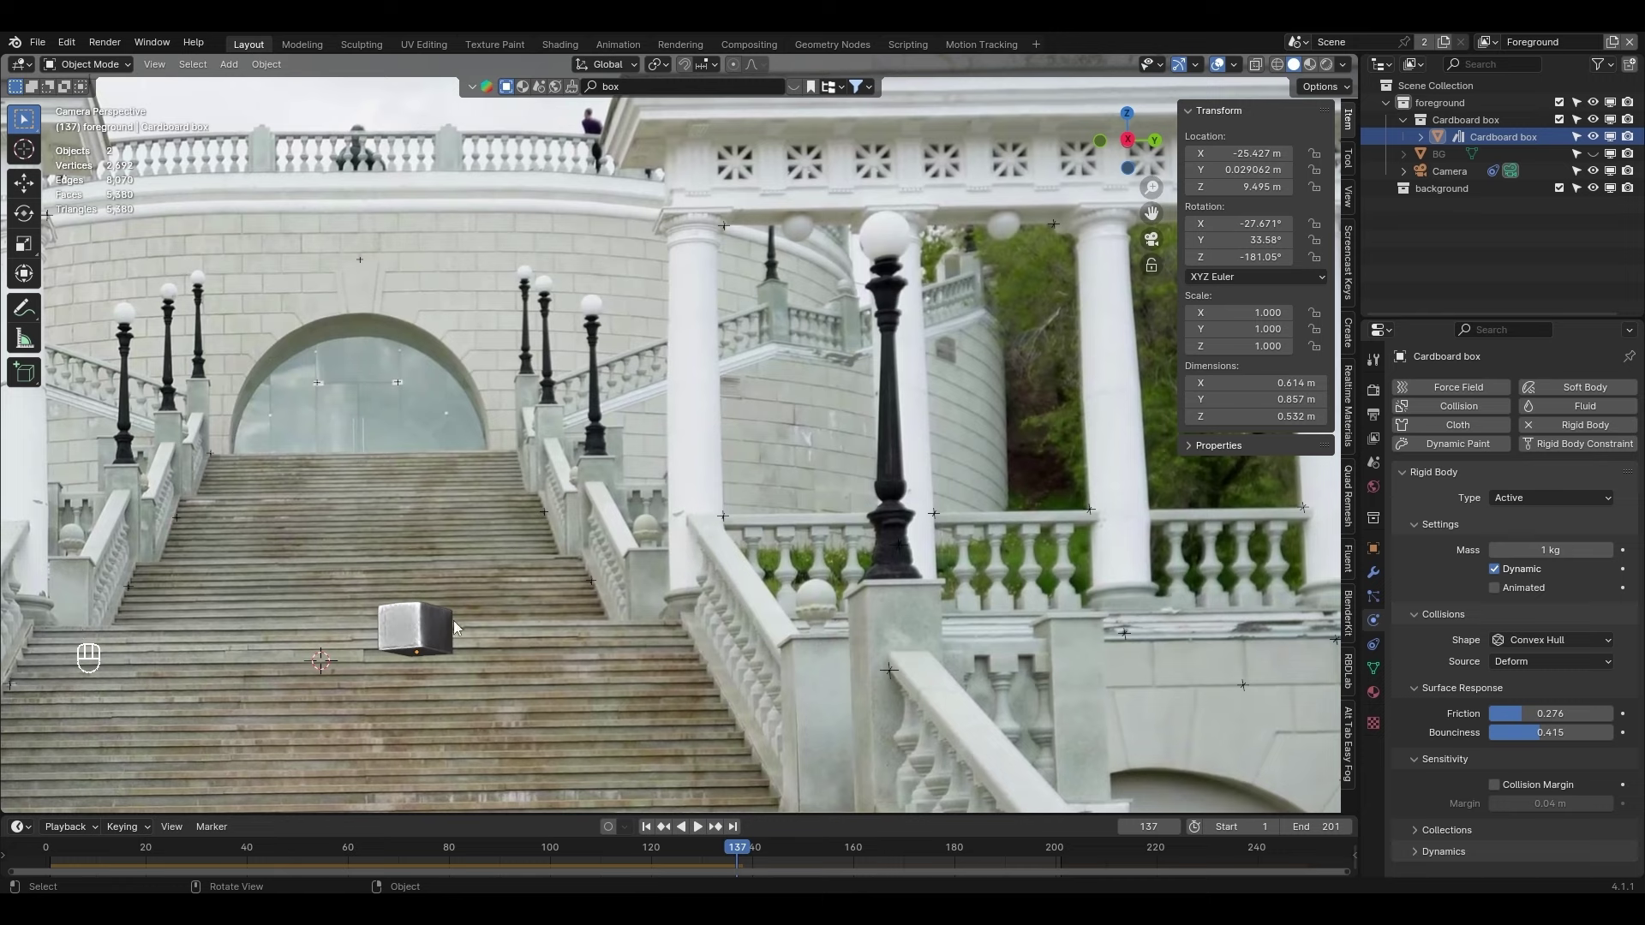
pyautogui.moveTo(638, 666); pyautogui.dragTo(741, 566)
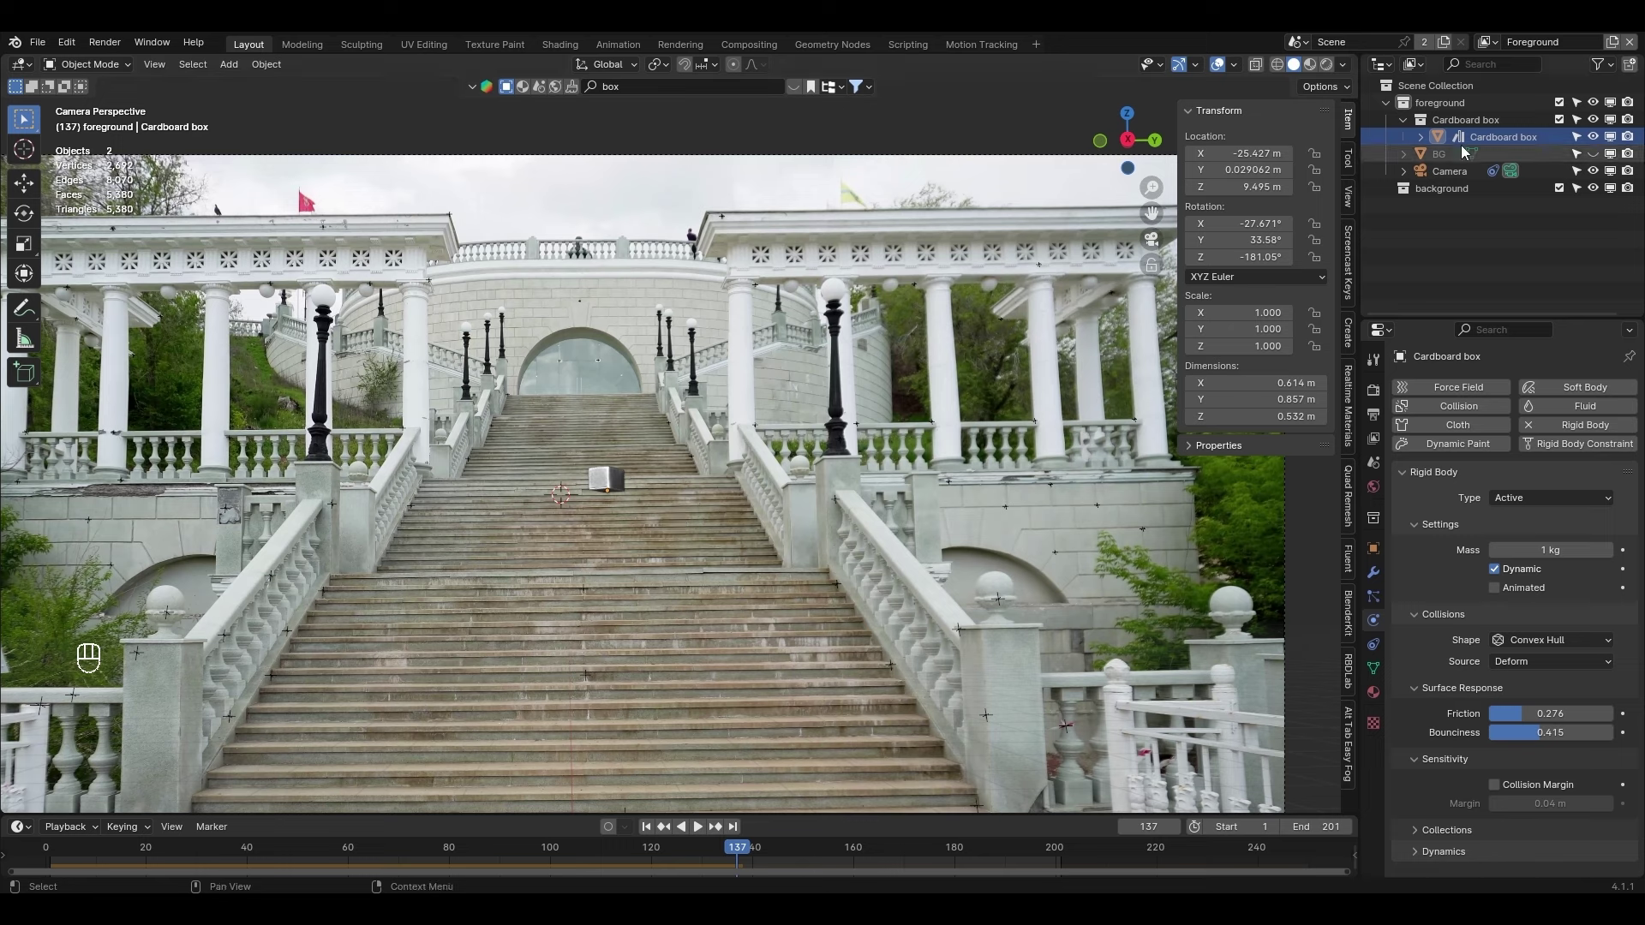
pyautogui.moveTo(1600, 156); pyautogui.dragTo(1340, 66)
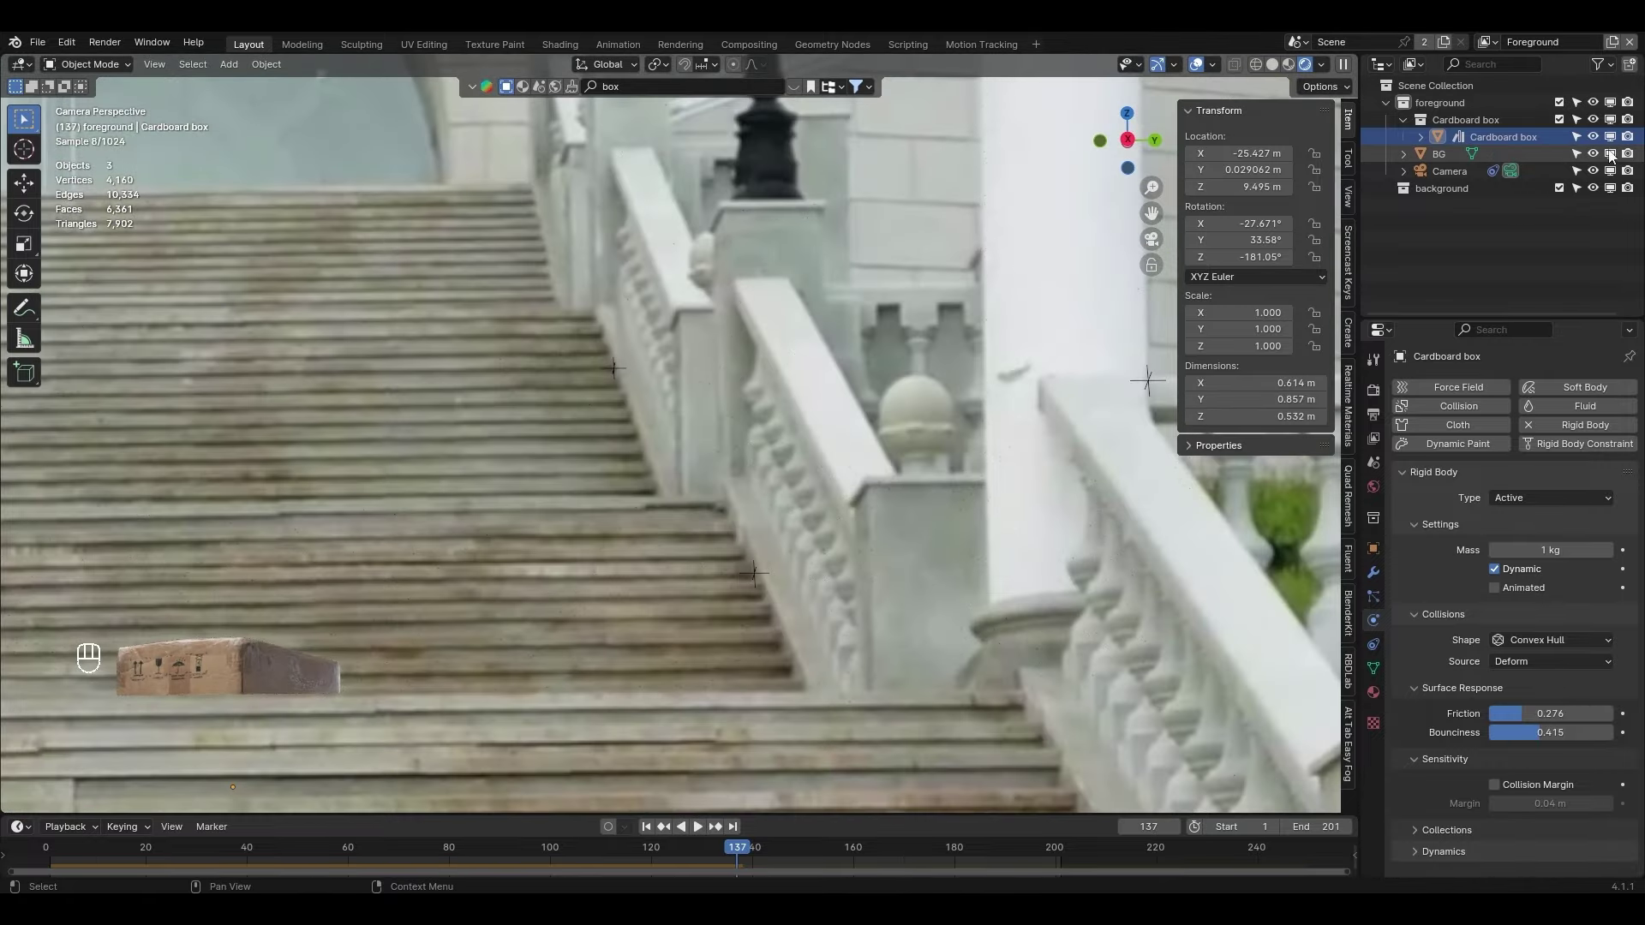
pyautogui.click(1455, 162)
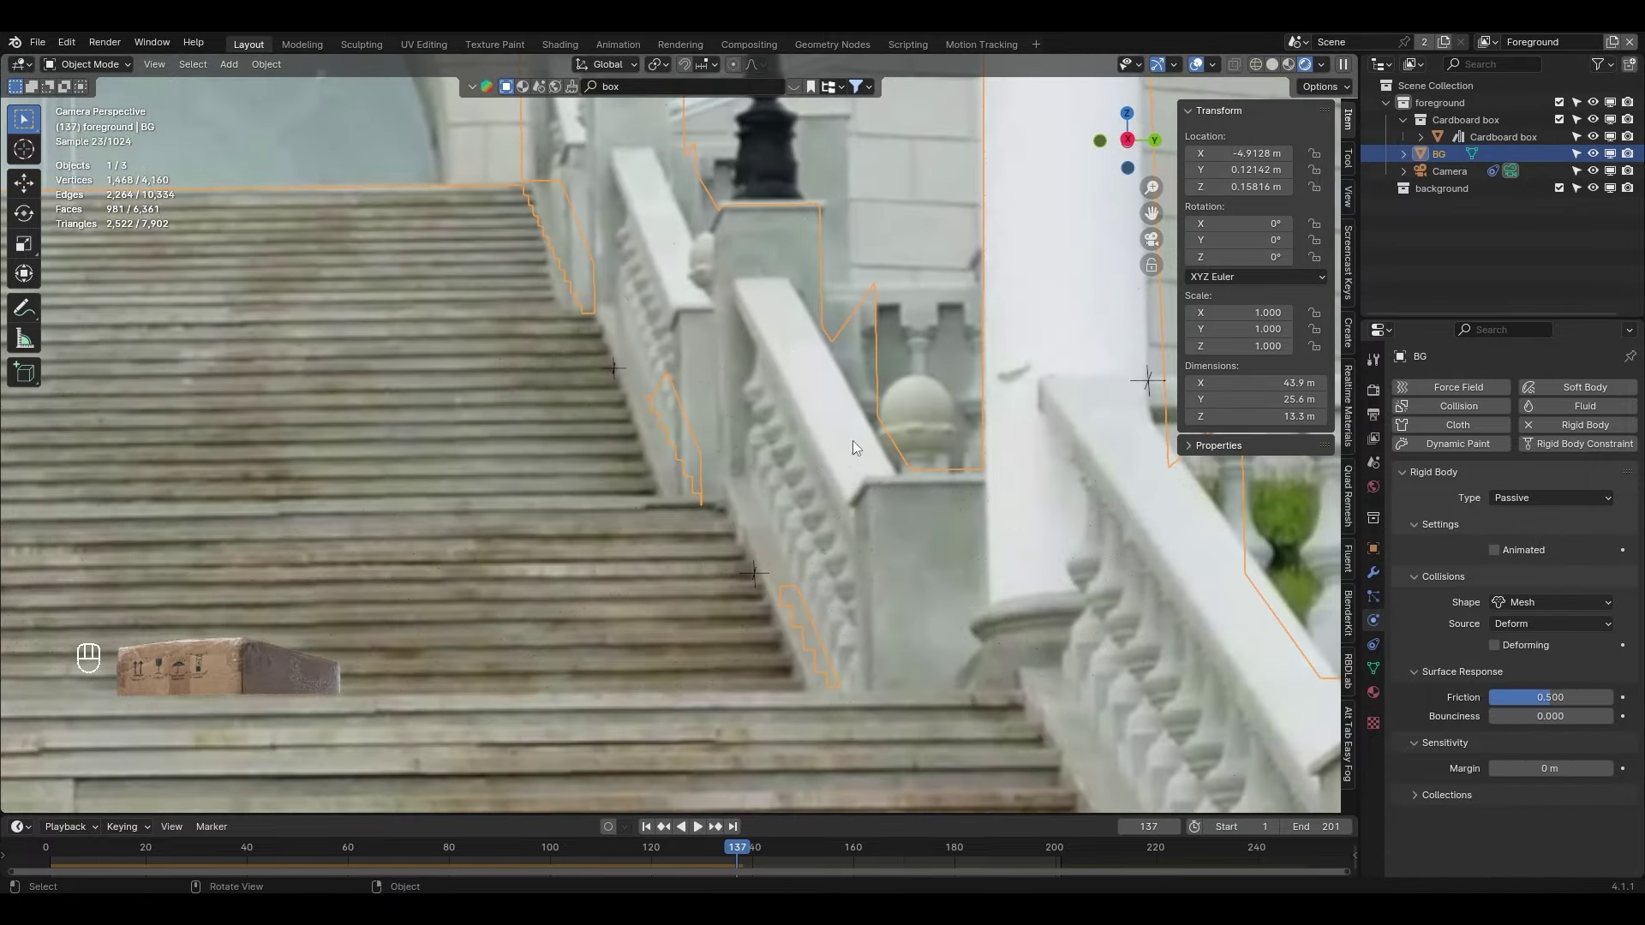
# Return to the camera view, save the project, switch to Solid shading and rewind to frame 1
pyautogui.moveTo(573, 601); pyautogui.dragTo(778, 538)
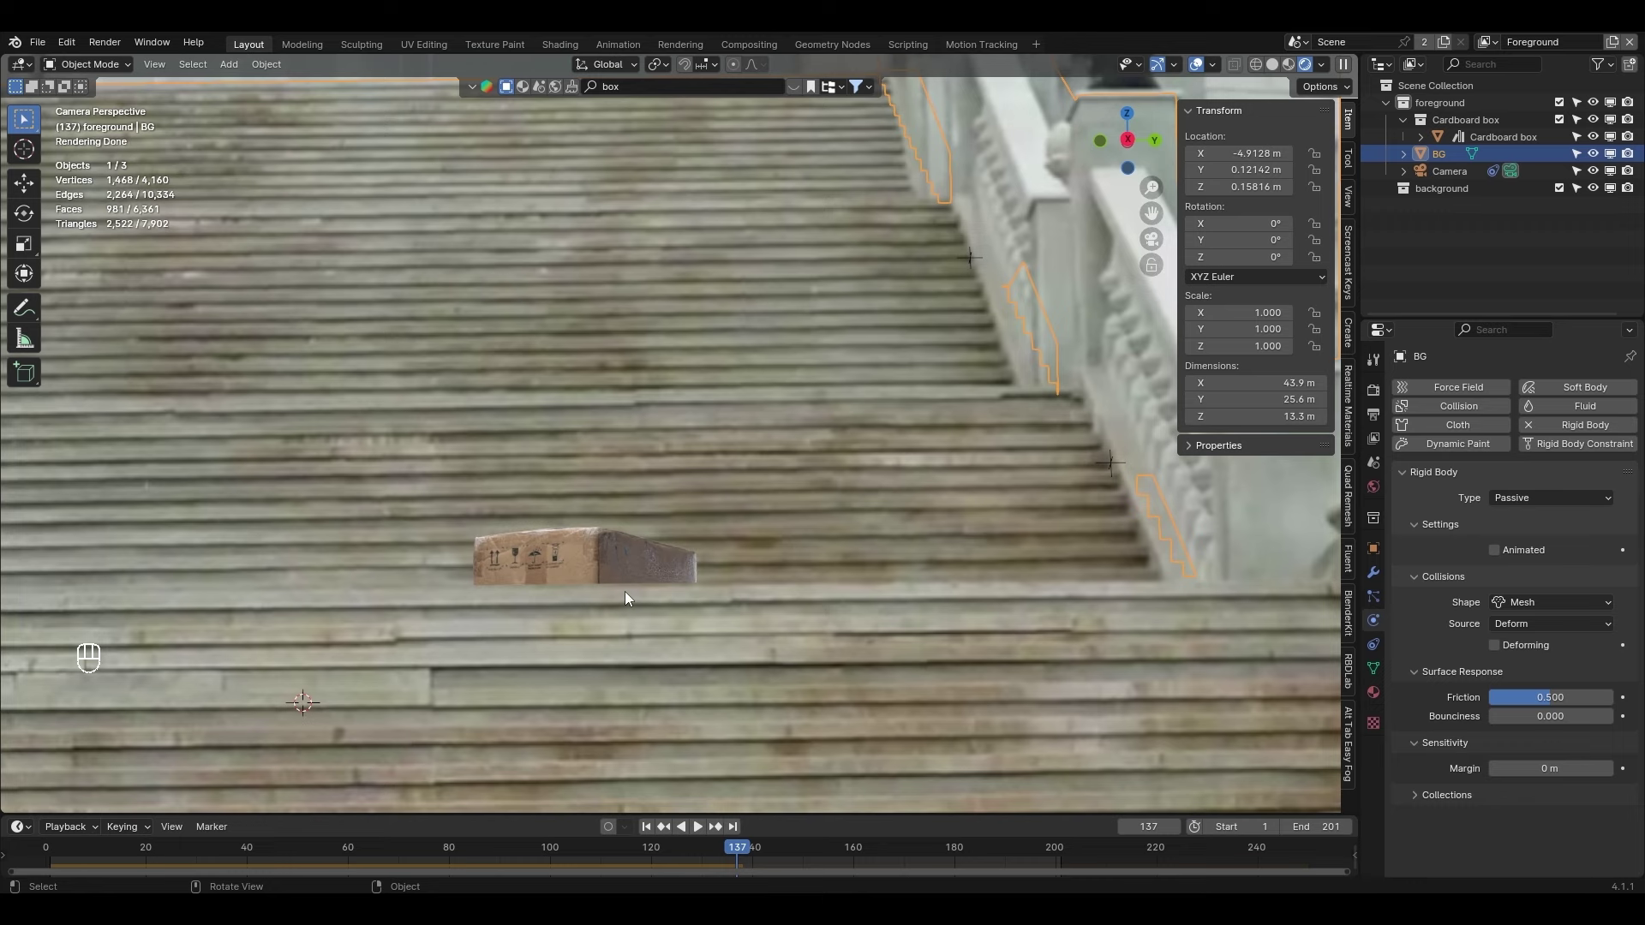
pyautogui.middleClick(633, 597)
pyautogui.moveTo(722, 393); pyautogui.dragTo(710, 608)
pyautogui.moveTo(787, 577); pyautogui.dragTo(740, 632)
pyautogui.press('KP_0')
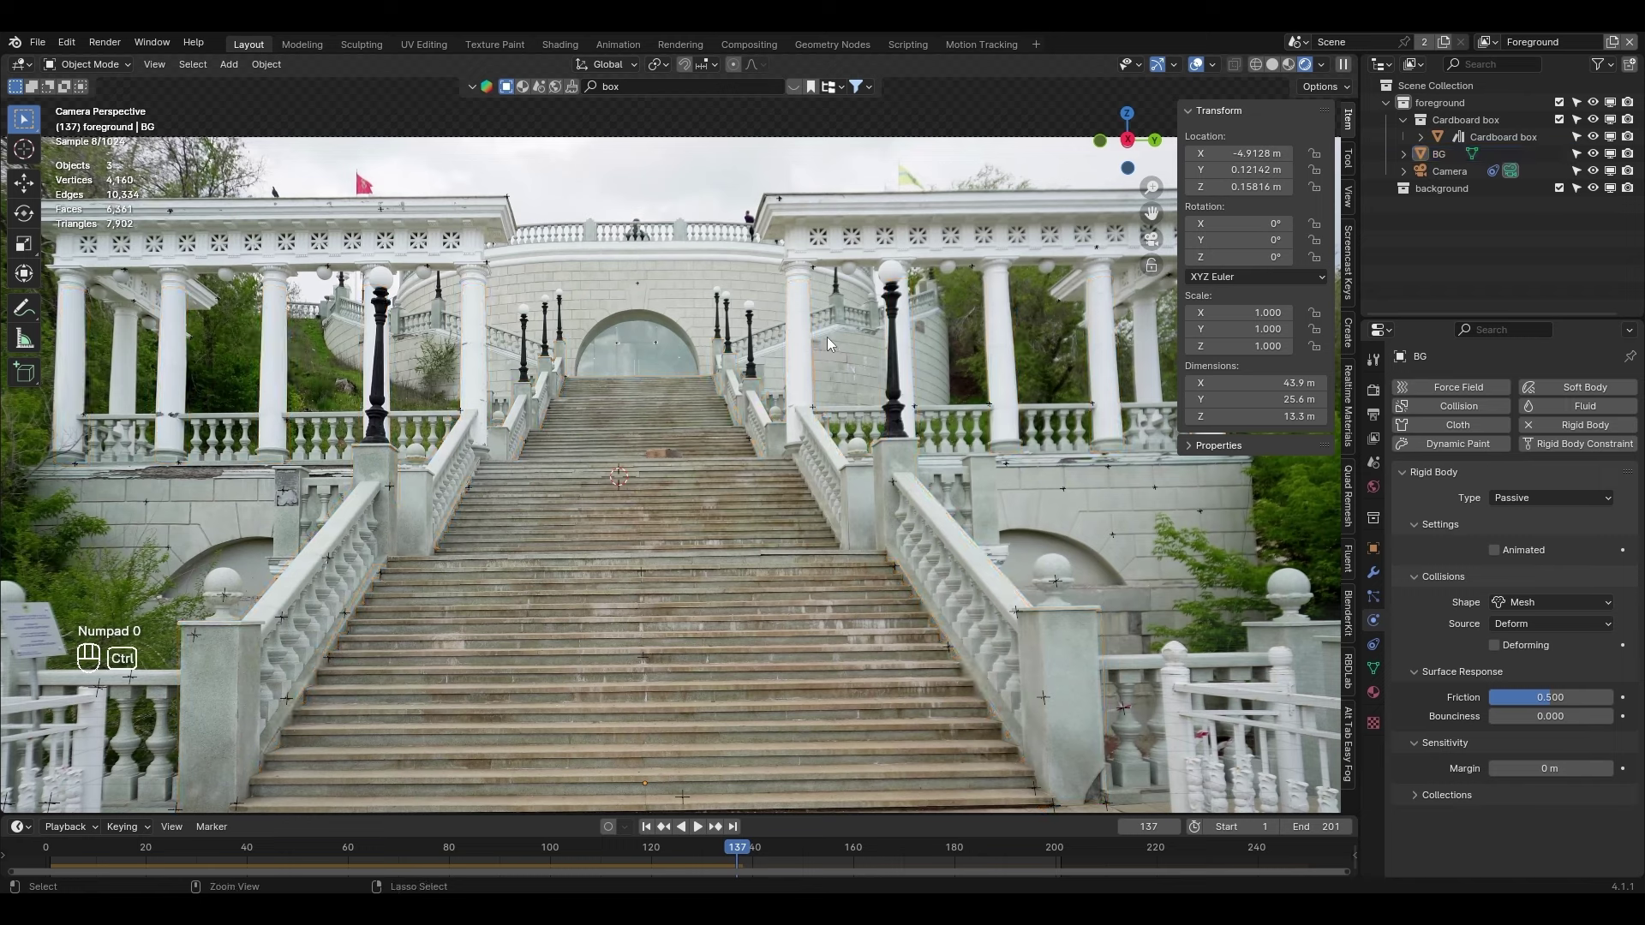
pyautogui.press('ctrl+s')
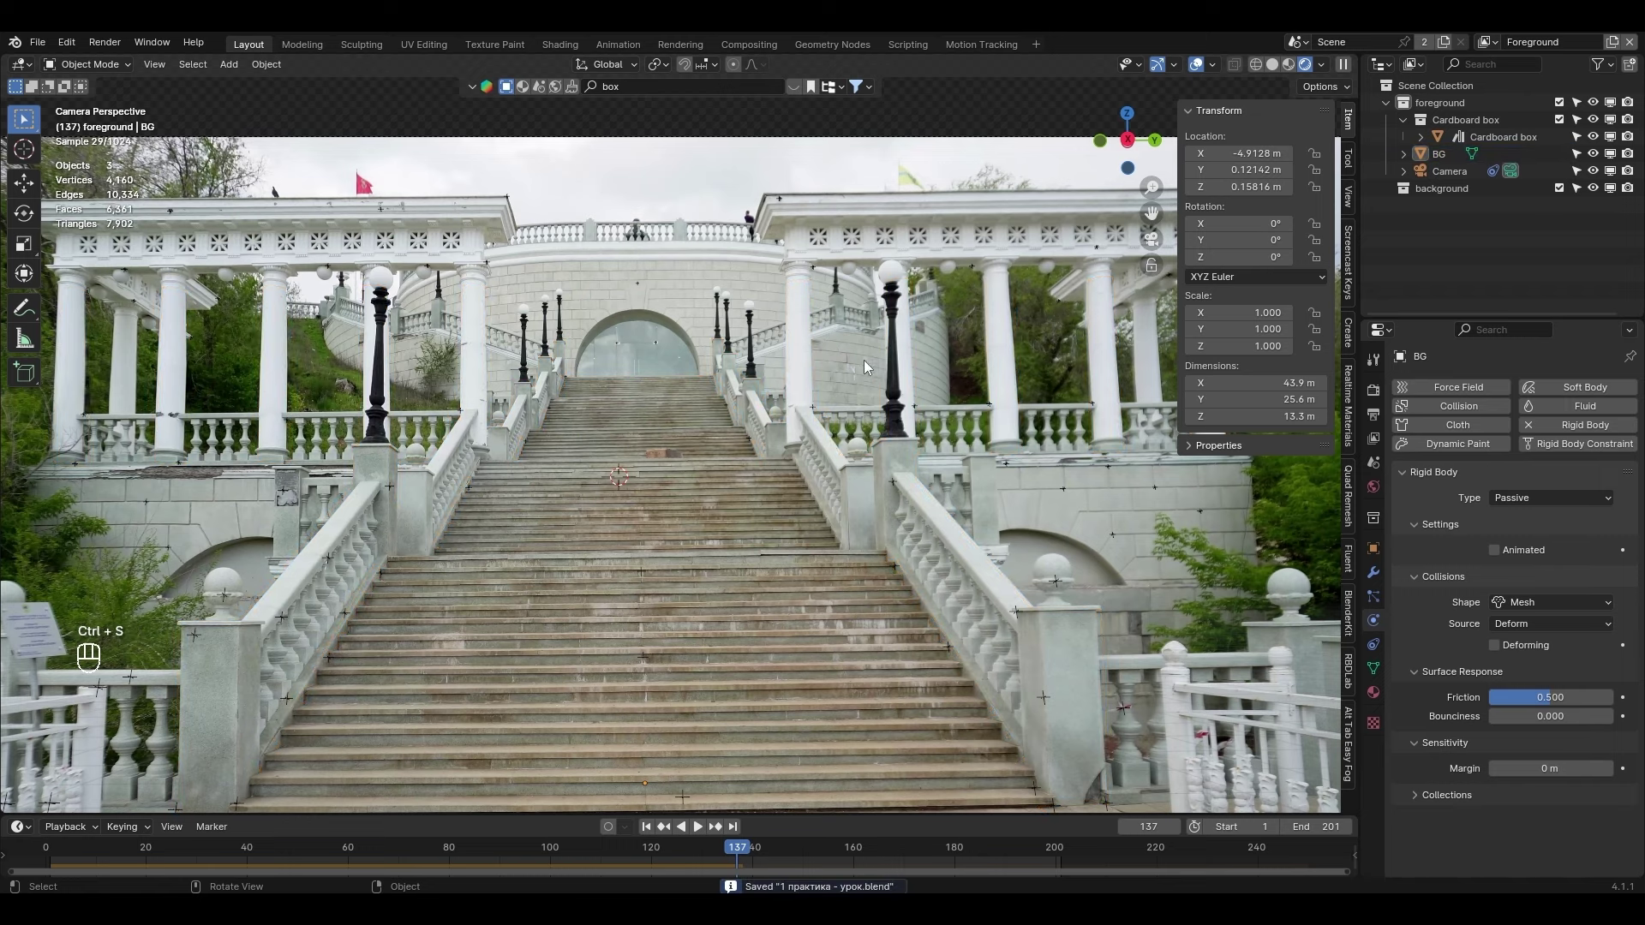
pyautogui.click(1279, 69)
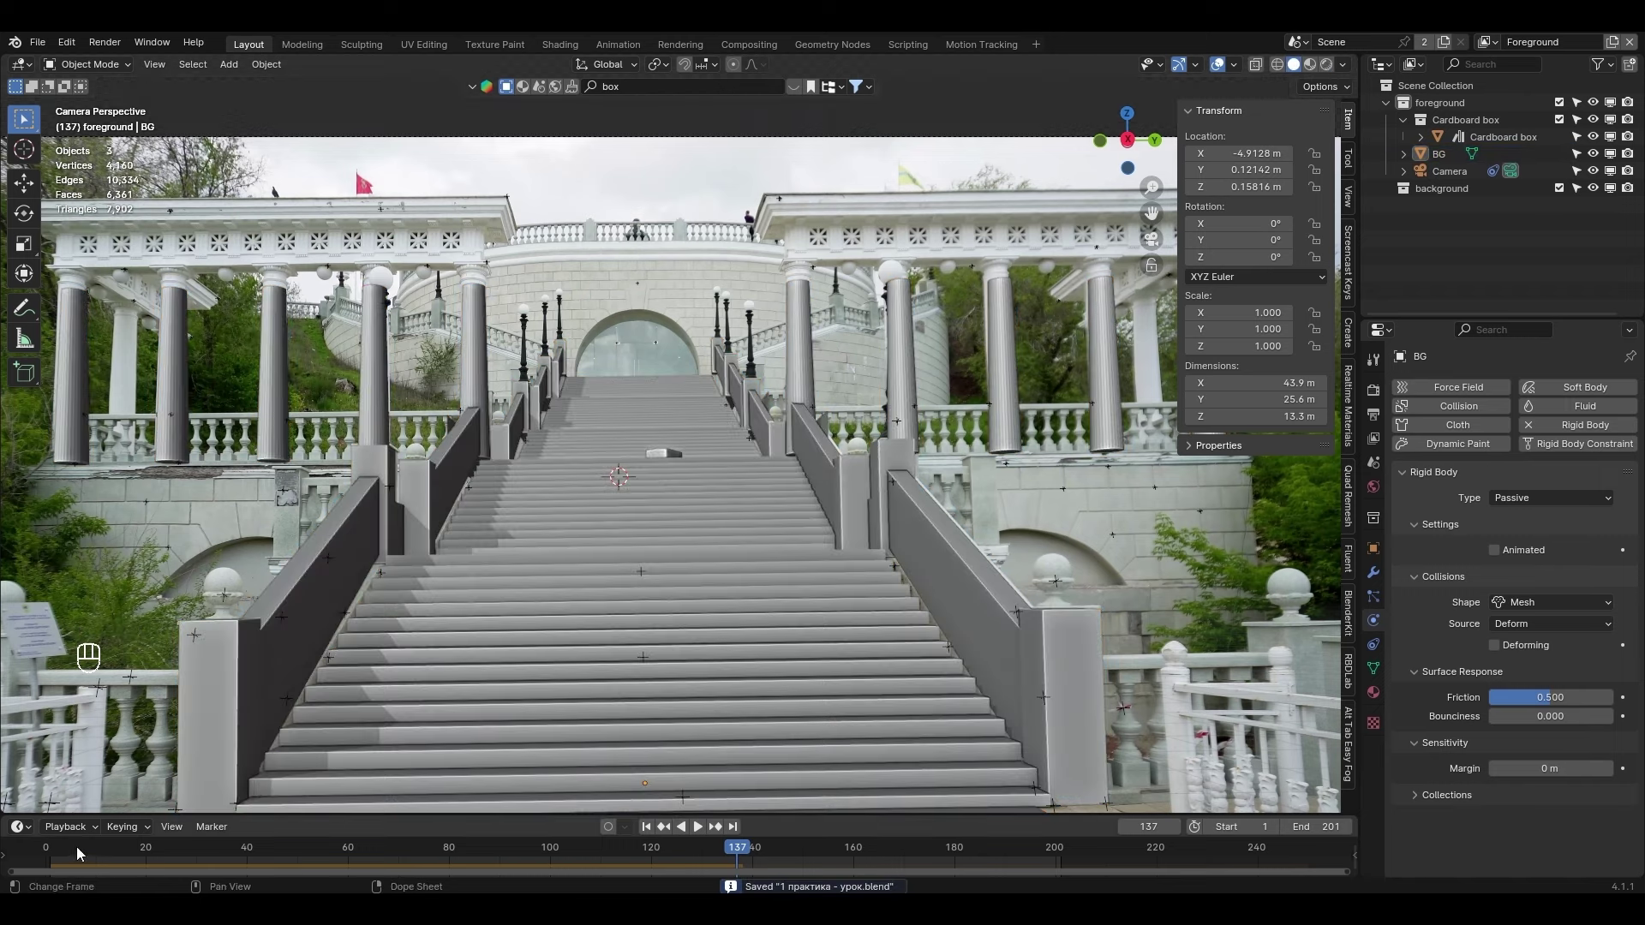
pyautogui.middleClick(56, 853)
pyautogui.click(53, 853)
pyautogui.moveTo(570, 307); pyautogui.dragTo(511, 662)
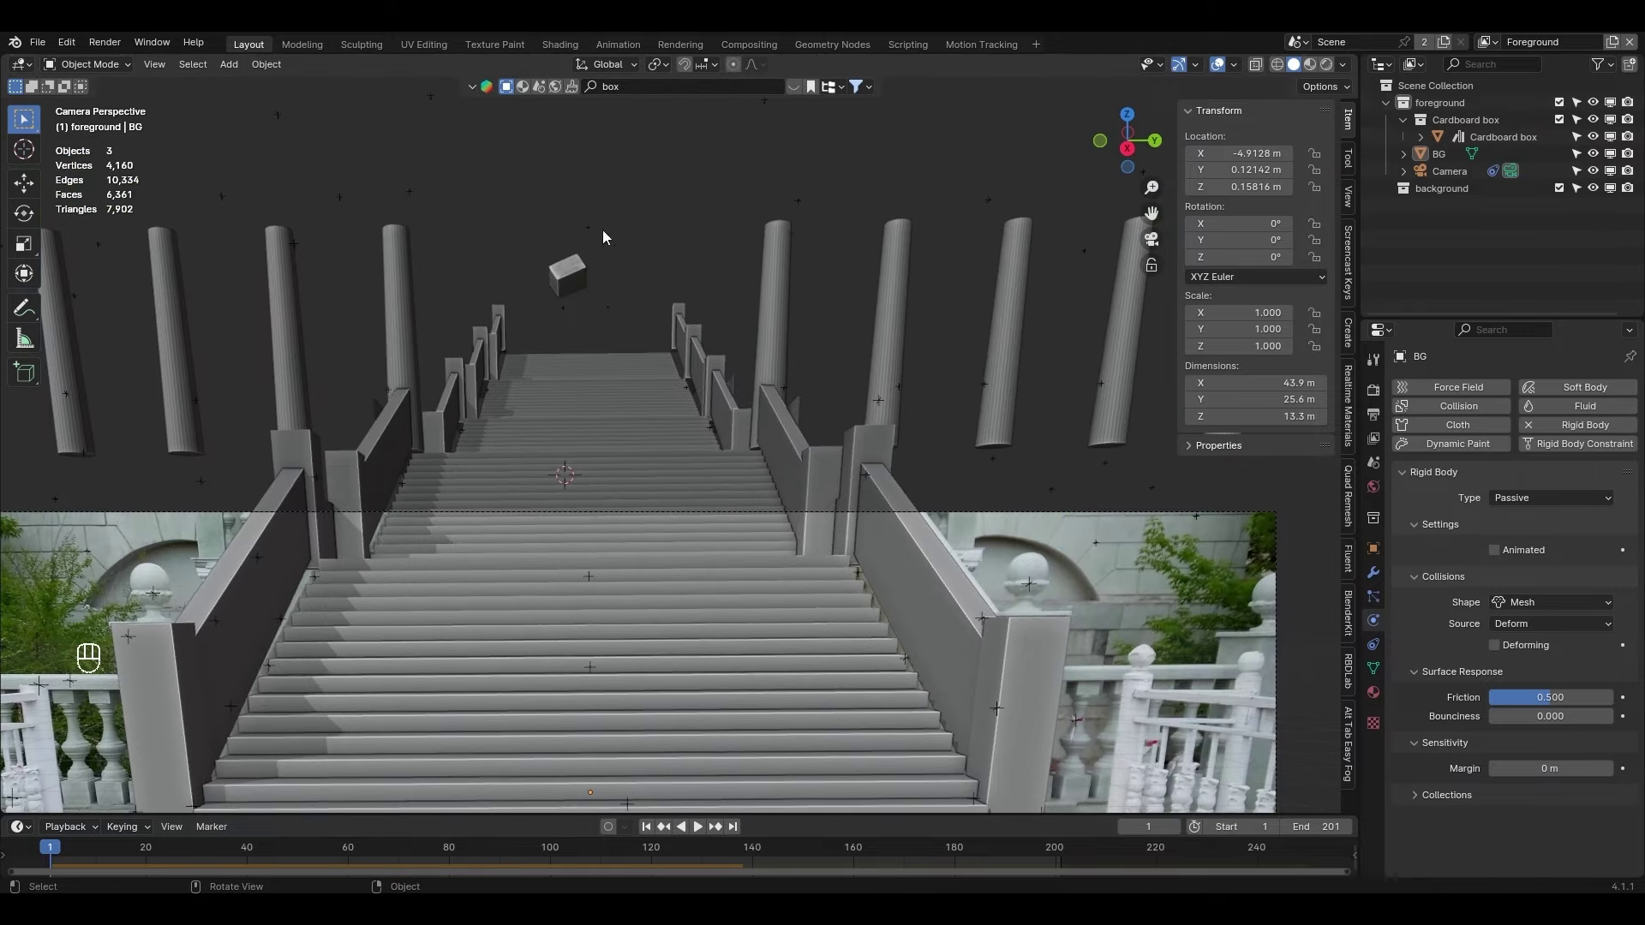
# Duplicate and rotate the cardboard box into eight copies scattered at varied angles above the stairs
pyautogui.click(570, 287)
pyautogui.moveTo(576, 340); pyautogui.dragTo(595, 404)
pyautogui.press('shift+d')
pyautogui.press('r')
pyautogui.press('shift+d')
pyautogui.press('r')
pyautogui.press('g')
pyautogui.press('shift+d')
pyautogui.press('r')
pyautogui.press('shift+d')
pyautogui.press('r')
pyautogui.press('shift+d')
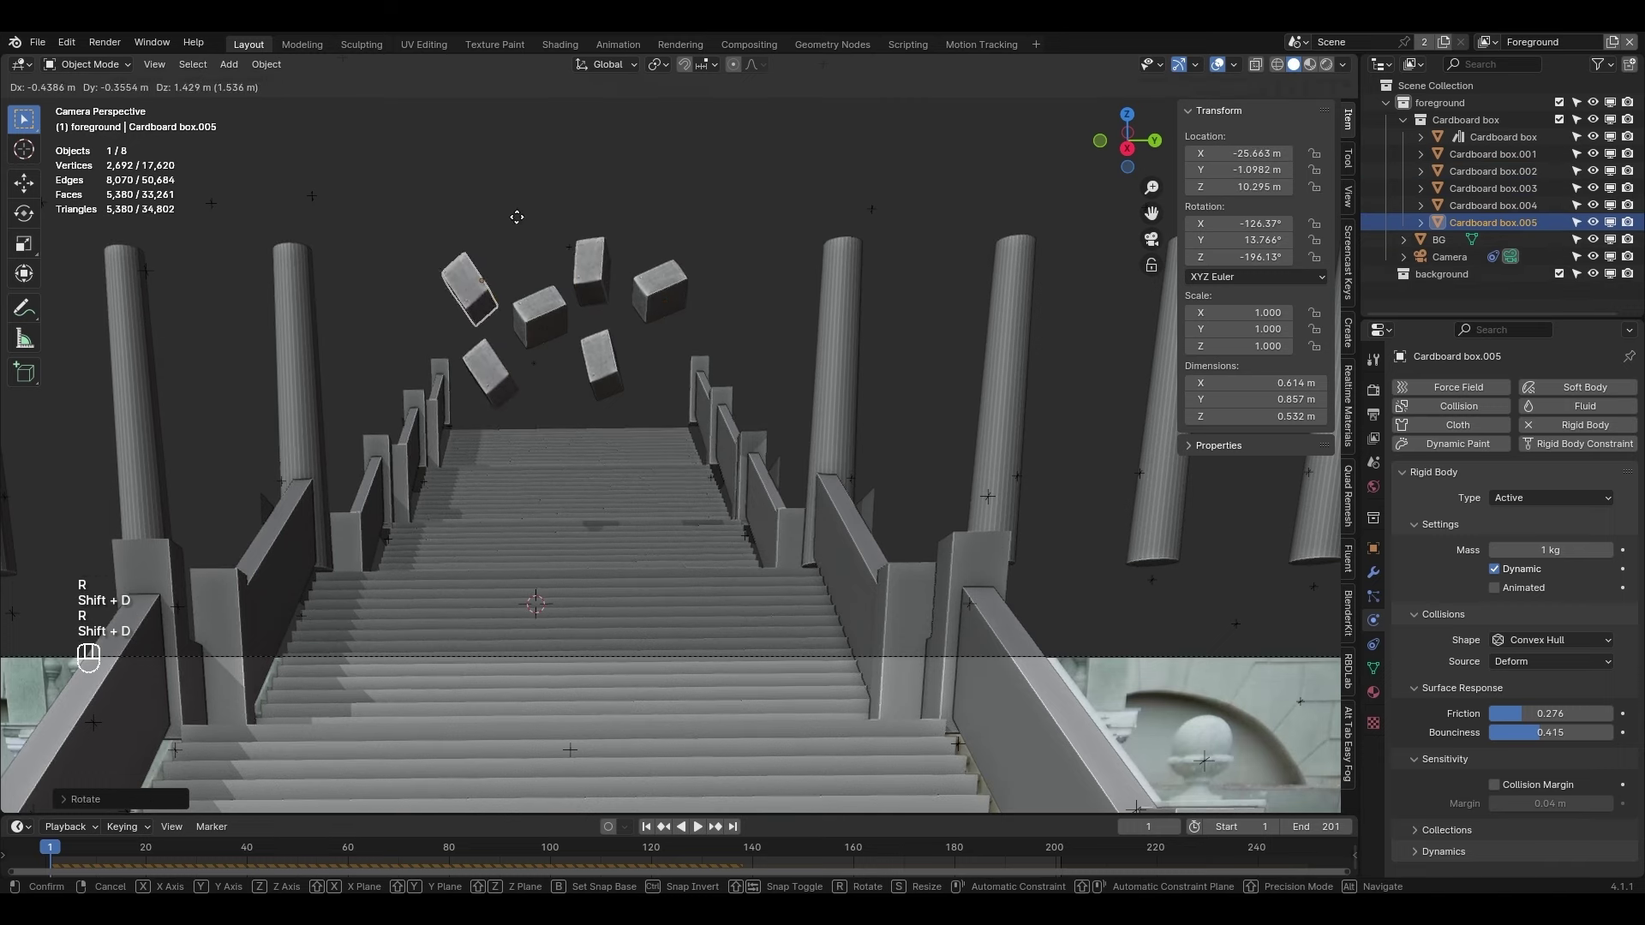
pyautogui.press('r')
pyautogui.press('shift+d')
pyautogui.press('r')
pyautogui.press('shift+d')
pyautogui.press('r')
pyautogui.press('g')
# Play the simulation to preview the boxes landing on the steps, then stop and rewind
pyautogui.press('space')
pyautogui.moveTo(664, 442); pyautogui.dragTo(686, 284)
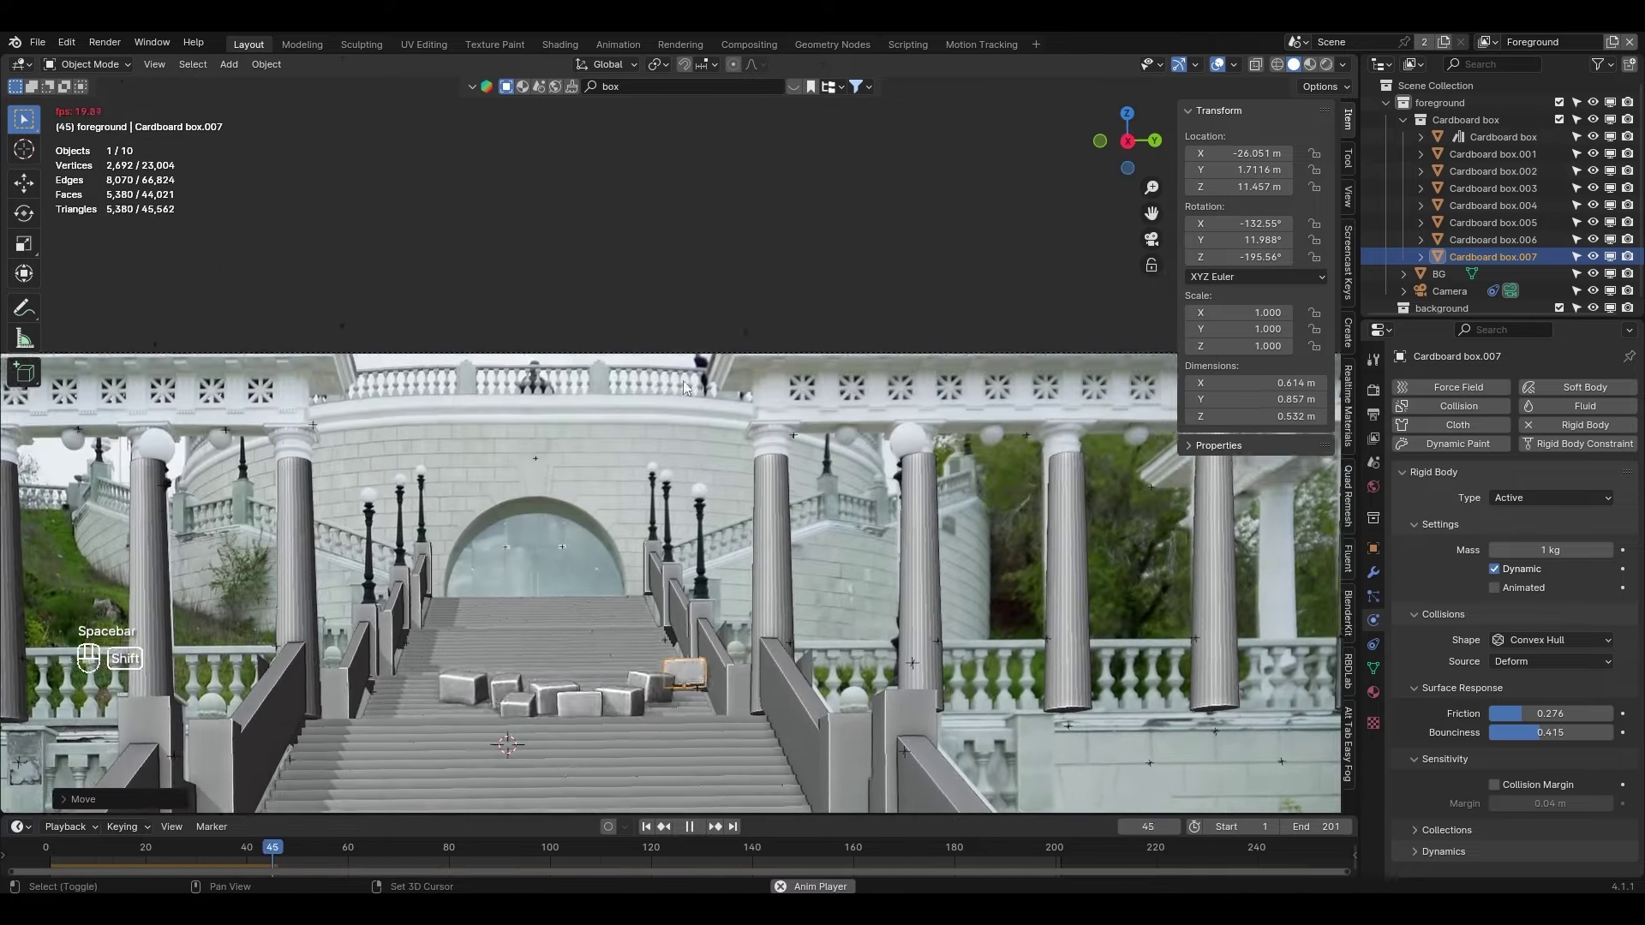
pyautogui.moveTo(657, 556); pyautogui.dragTo(703, 334)
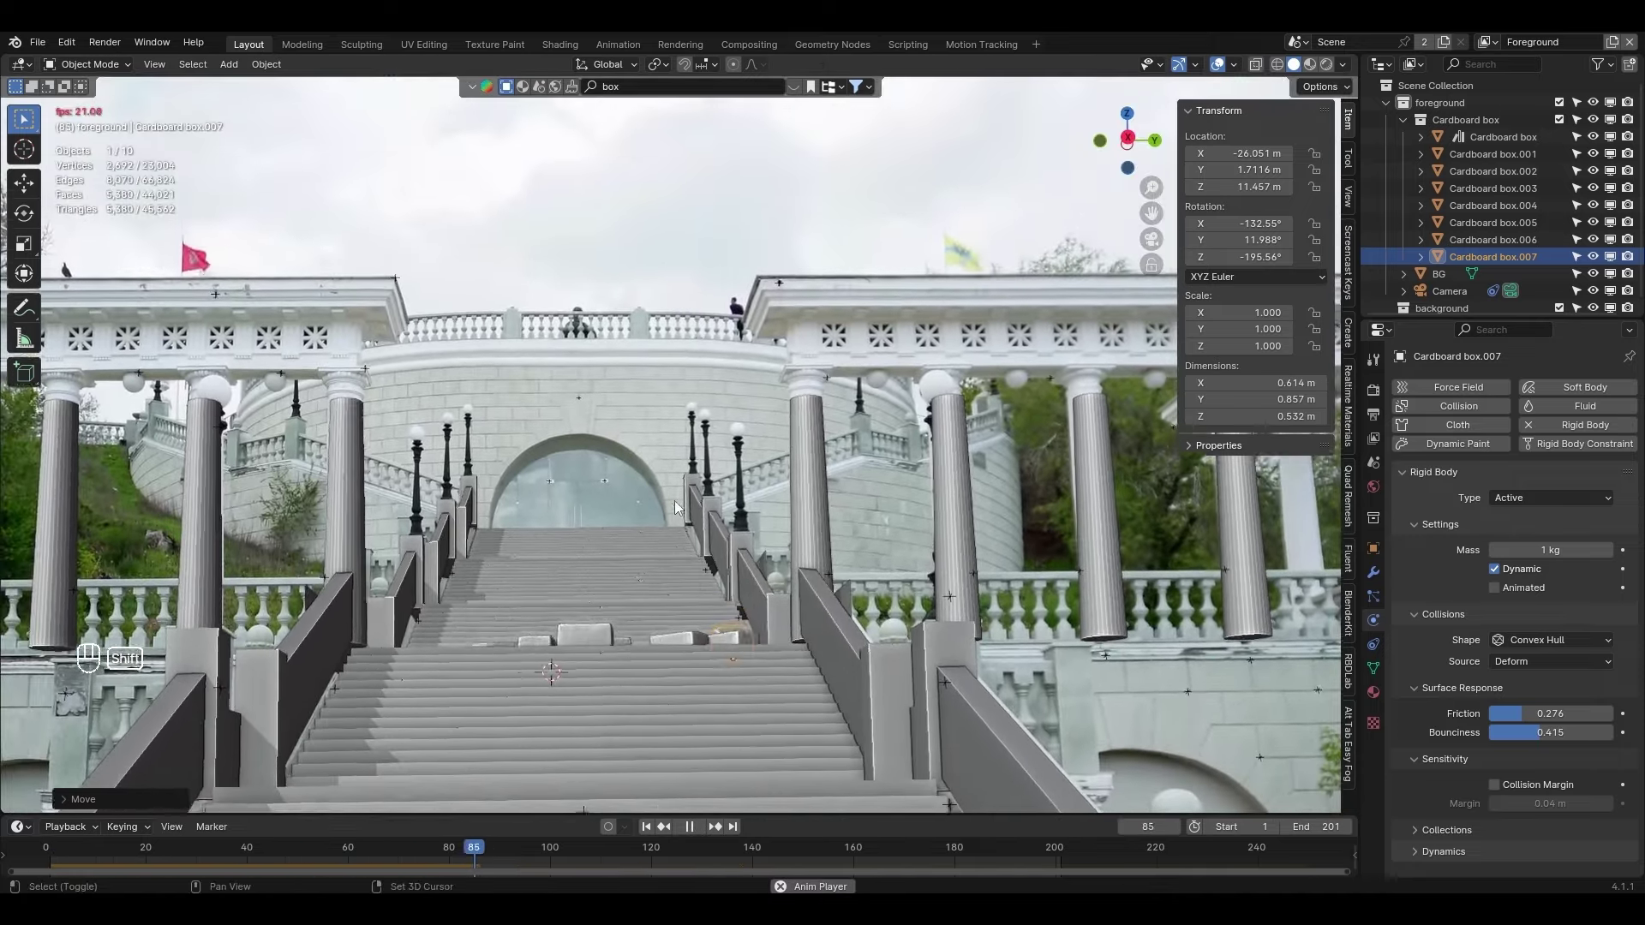
pyautogui.moveTo(687, 472); pyautogui.dragTo(723, 315)
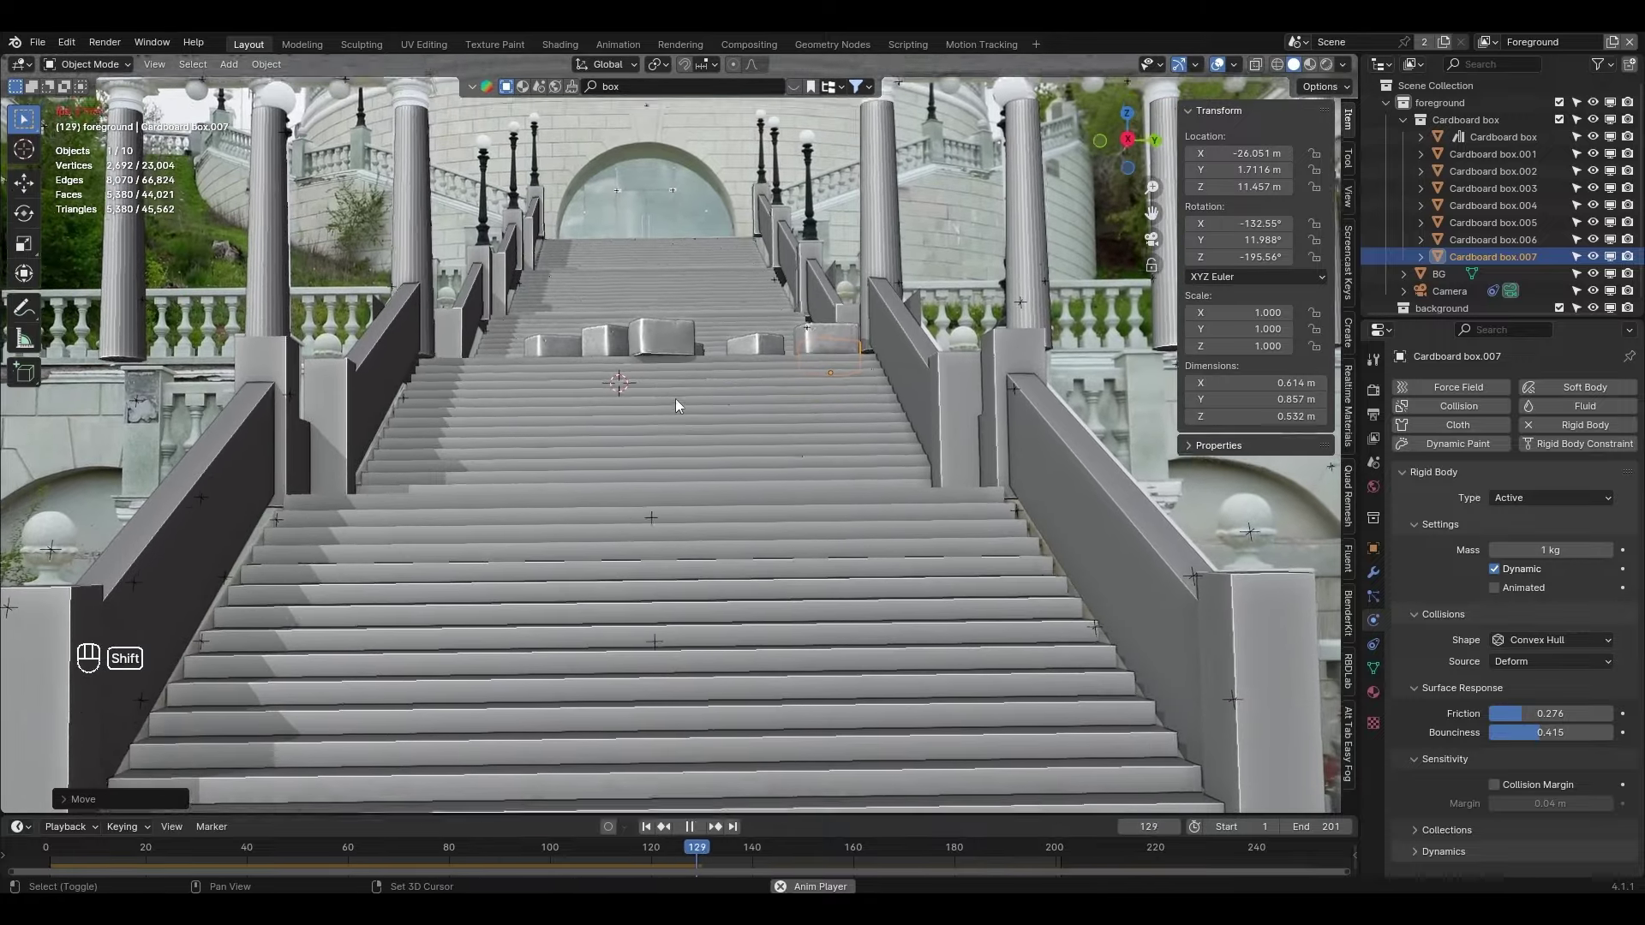
pyautogui.press('space')
# Select all eight cardboard boxes and bring up the Move to Collection choices
pyautogui.moveTo(136, 846); pyautogui.dragTo(56, 855)
pyautogui.middleClick(558, 253)
pyautogui.moveTo(497, 438); pyautogui.dragTo(479, 626)
pyautogui.click(490, 369)
pyautogui.moveTo(528, 308); pyautogui.dragTo(471, 260)
pyautogui.click(505, 237)
pyautogui.click(568, 252)
pyautogui.click(617, 226)
# Move the boxes into a new collection named Rigid and switch to Front Ortho view
pyautogui.press('m')
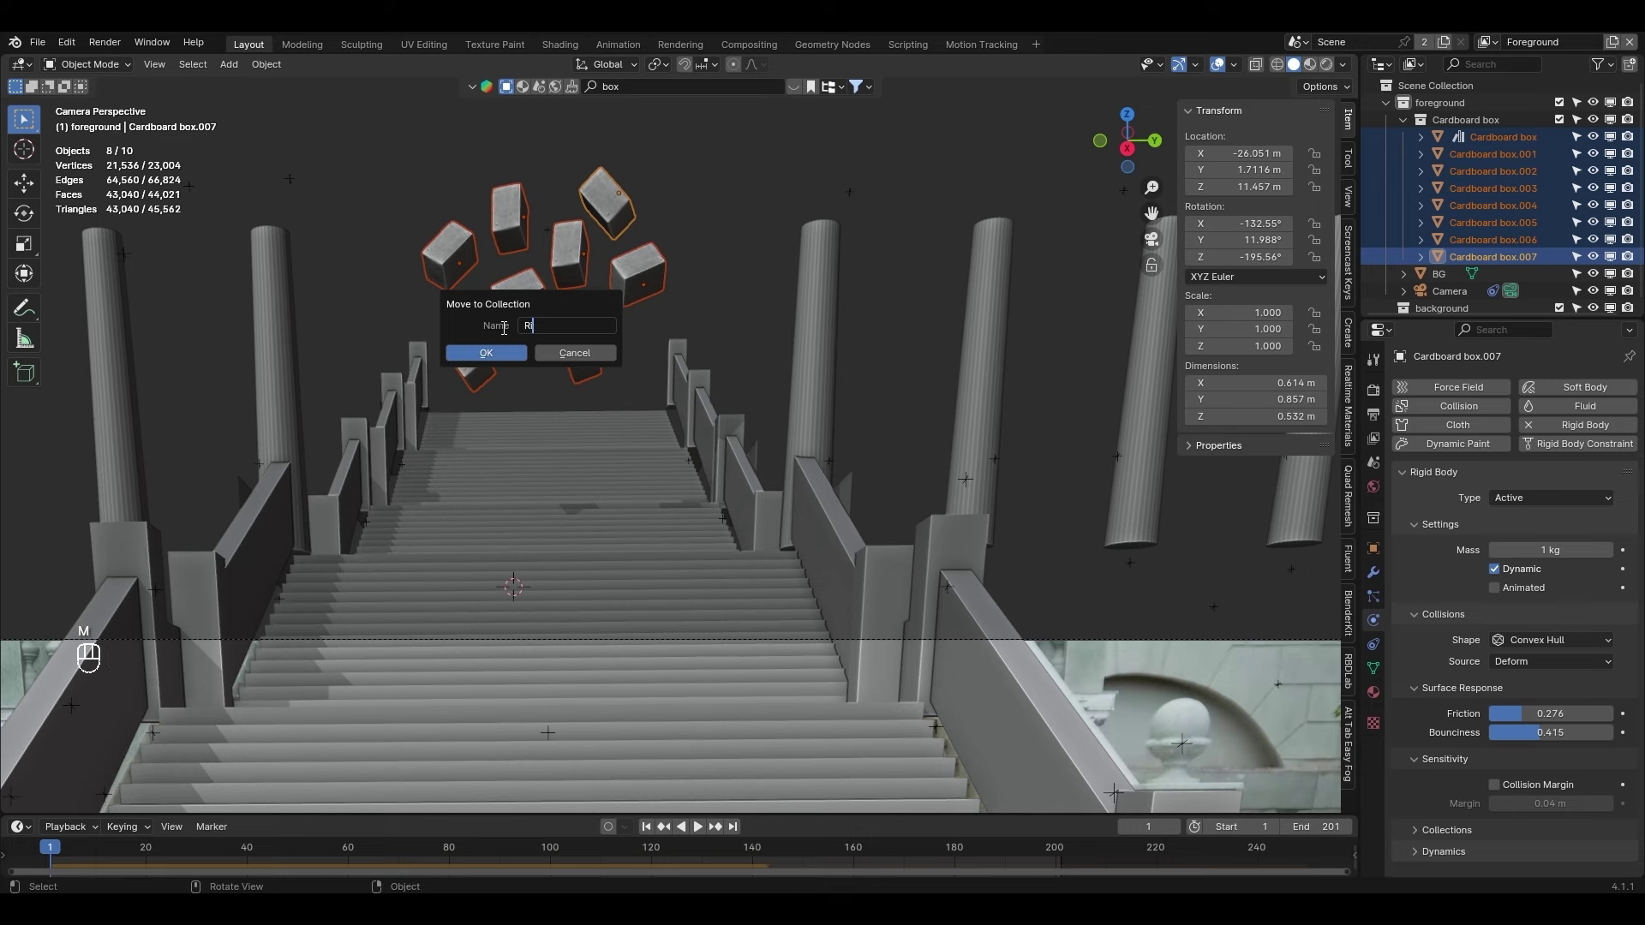
pyautogui.press('Return')
pyautogui.press('KP_1')
pyautogui.moveTo(498, 406); pyautogui.dragTo(915, 791)
pyautogui.moveTo(653, 543); pyautogui.dragTo(654, 594)
# Duplicate, tilt and stack the box group repeatedly into a tall cloud of dozens of boxes
pyautogui.press('shift+d')
pyautogui.press('r')
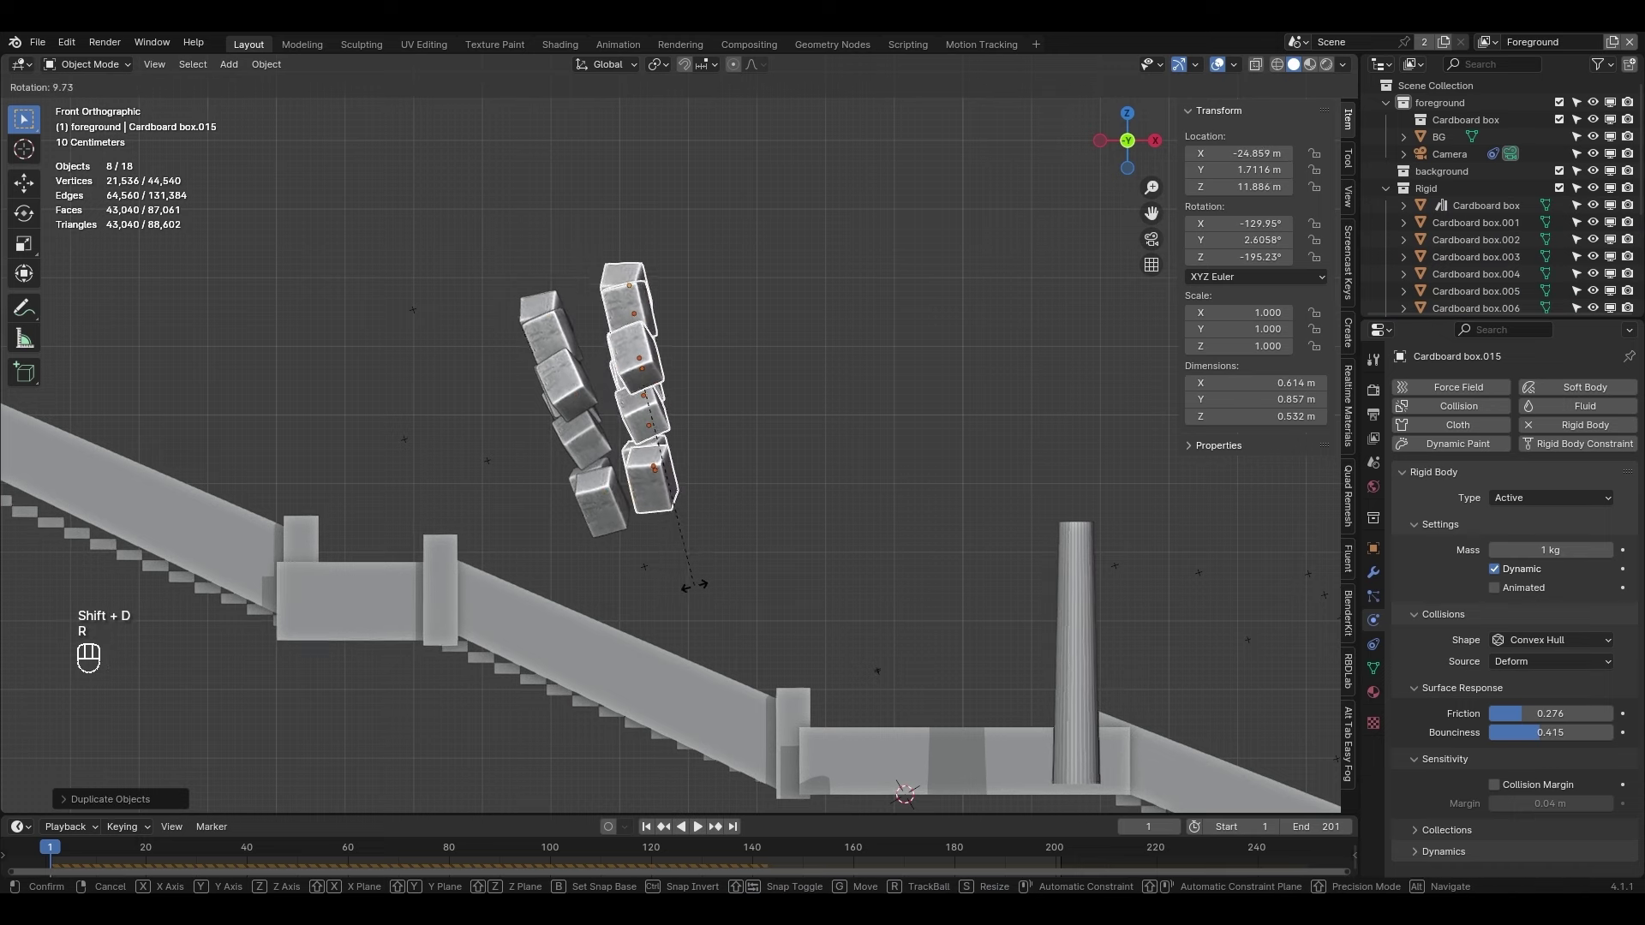
pyautogui.press('g')
pyautogui.press('shift+d')
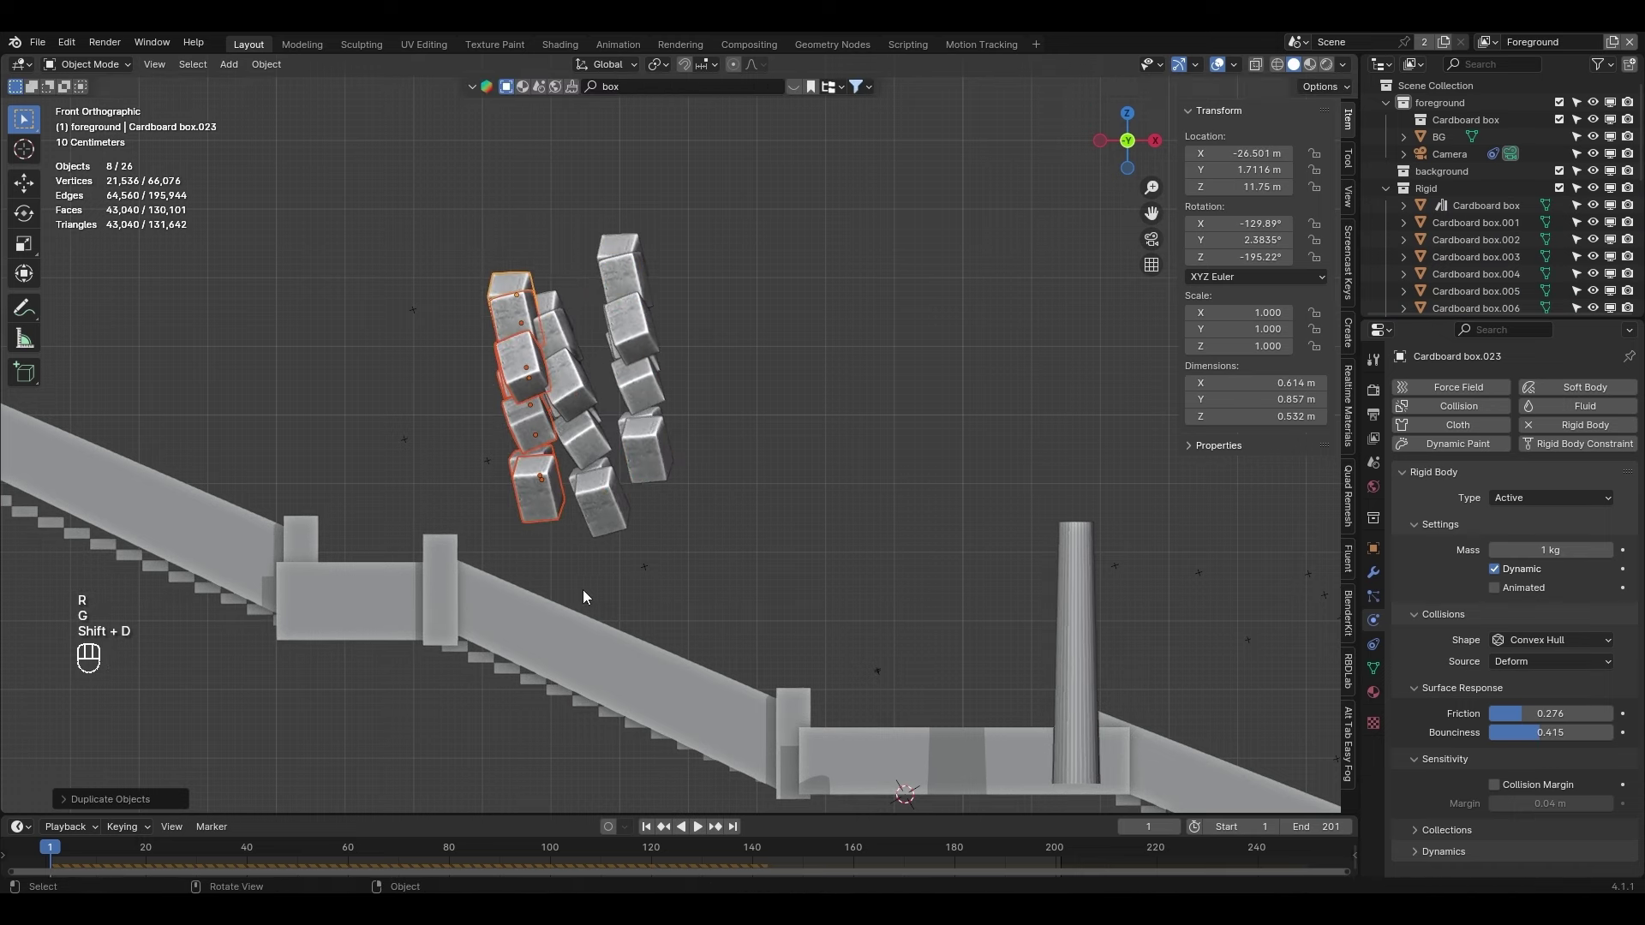
pyautogui.press('r')
pyautogui.press('g')
pyautogui.moveTo(697, 196); pyautogui.dragTo(570, 523)
pyautogui.press('shift+d')
pyautogui.press('r')
pyautogui.press('g')
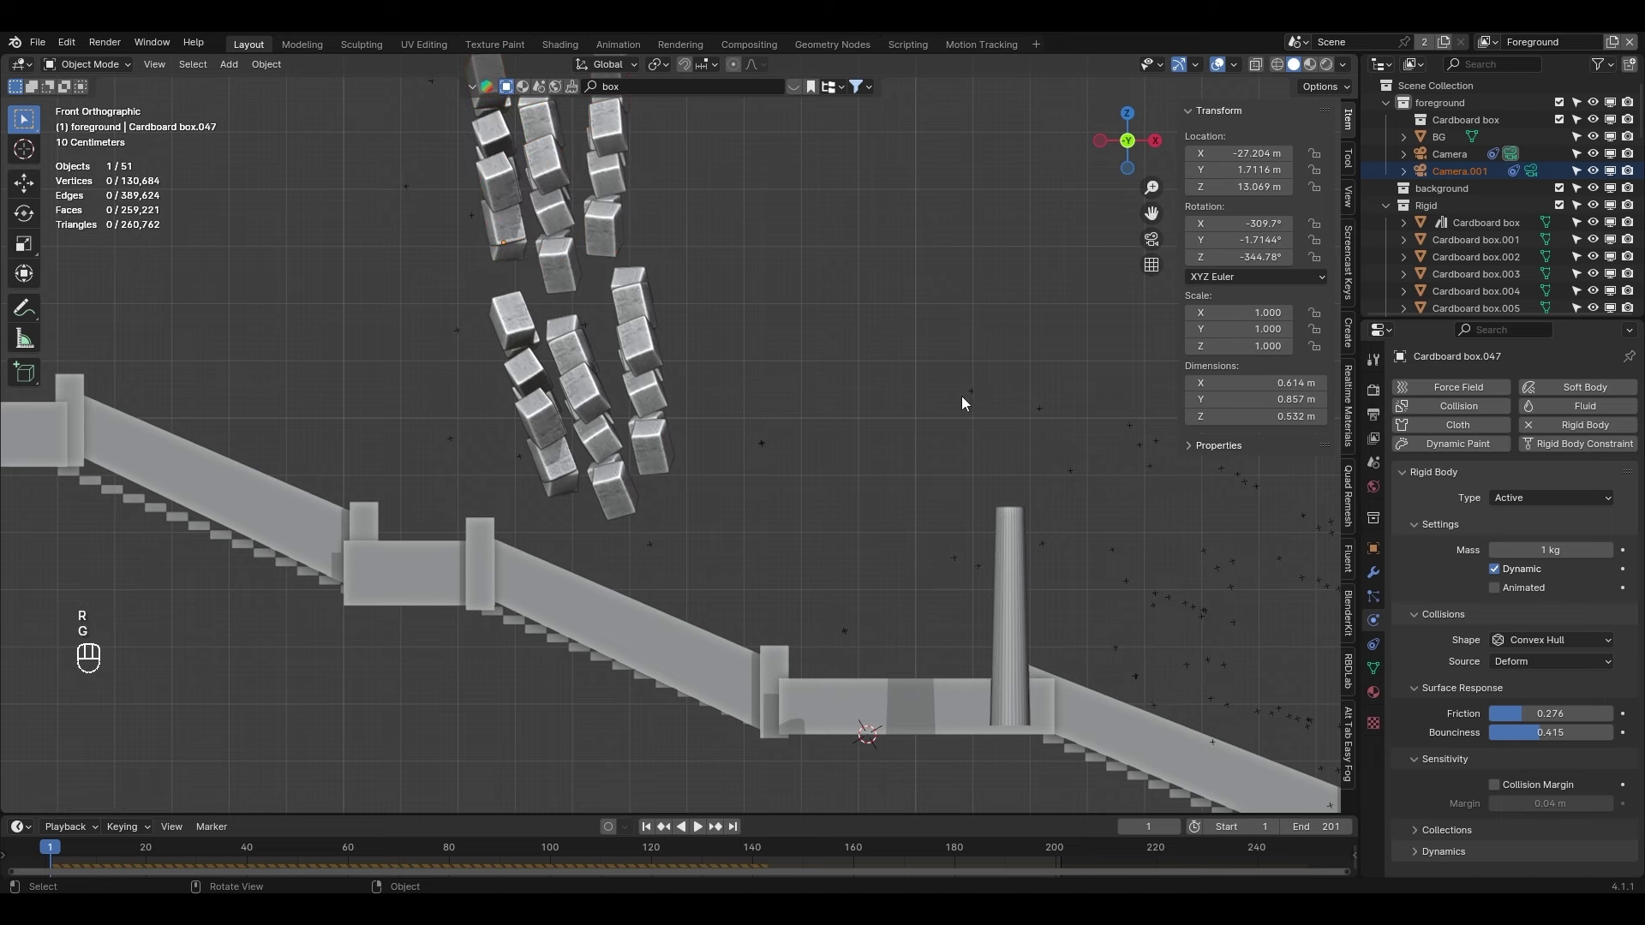
# Delete the stray Camera.001, return to camera view and play the simulation
pyautogui.click(976, 399)
pyautogui.press('x')
pyautogui.press('KP_0')
pyautogui.press('space')
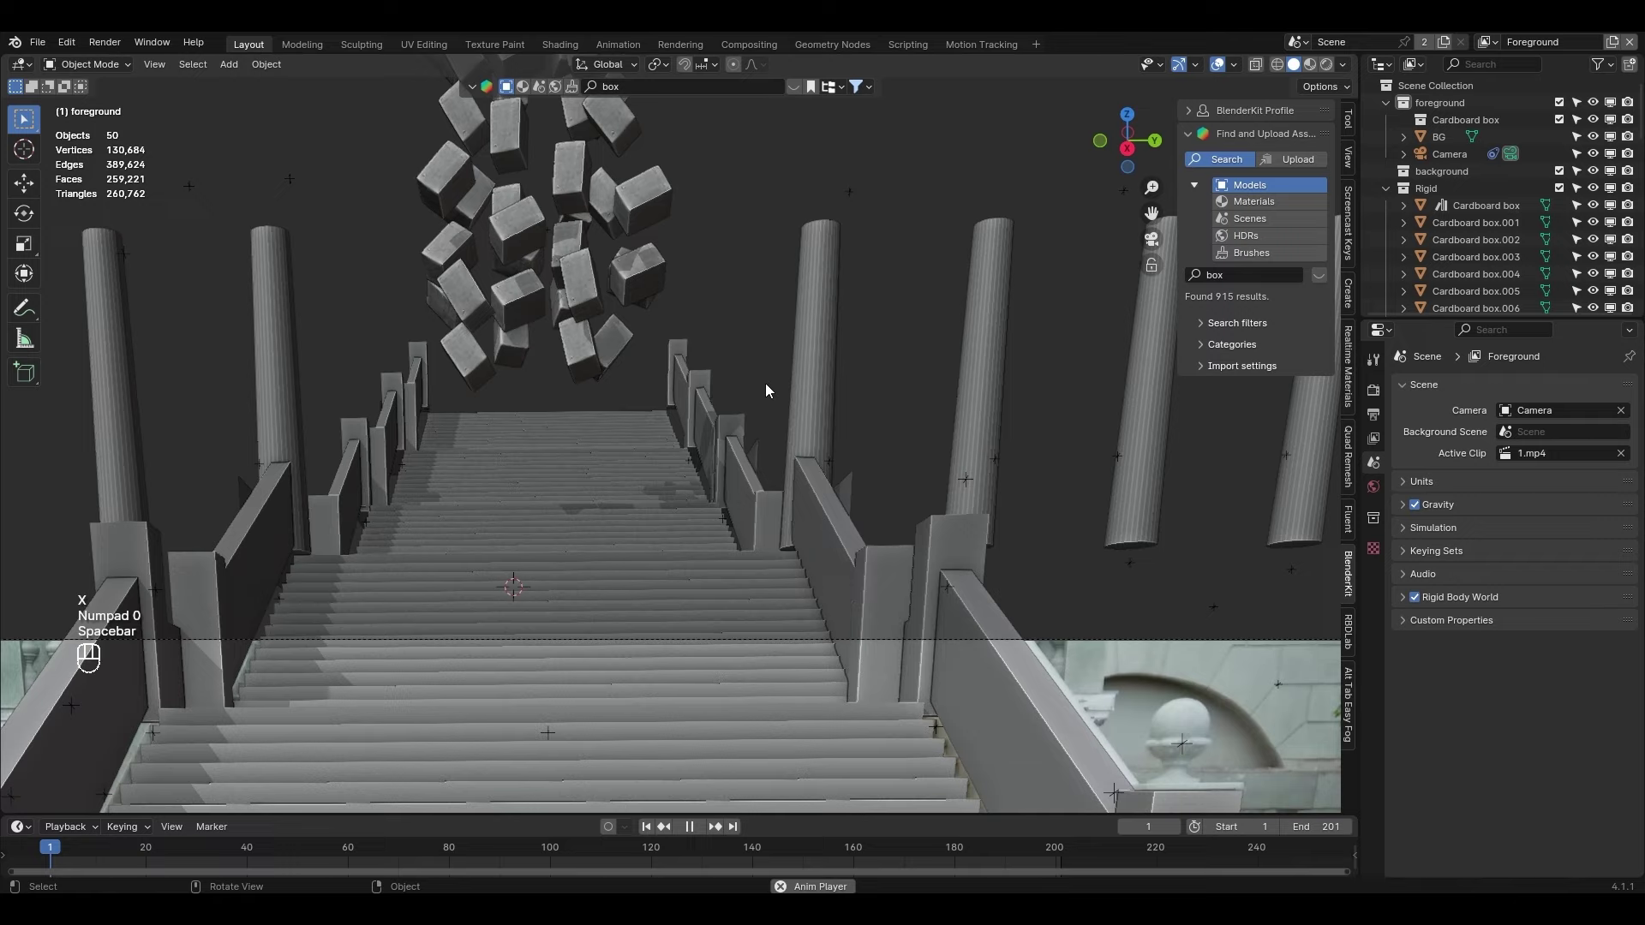
pyautogui.moveTo(675, 501); pyautogui.dragTo(648, 516)
# Zoom and reframe the viewport to follow the box pile spilling down the staircase during playback
pyautogui.moveTo(643, 405); pyautogui.dragTo(646, 246)
pyautogui.middleClick(594, 456)
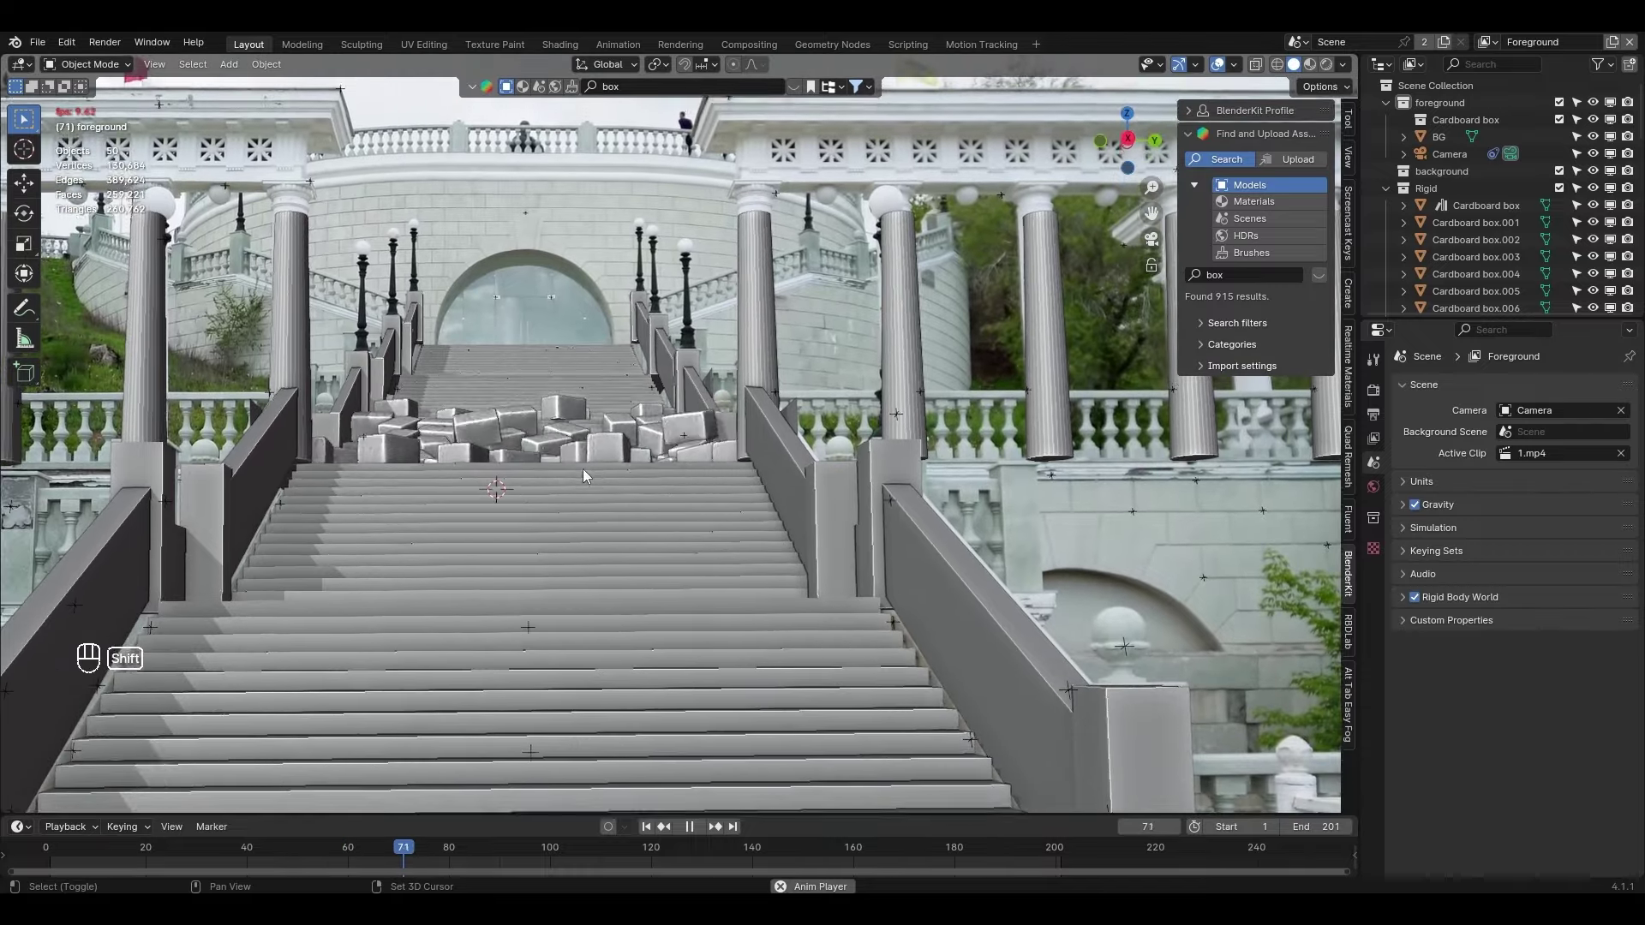
pyautogui.moveTo(526, 578); pyautogui.dragTo(547, 495)
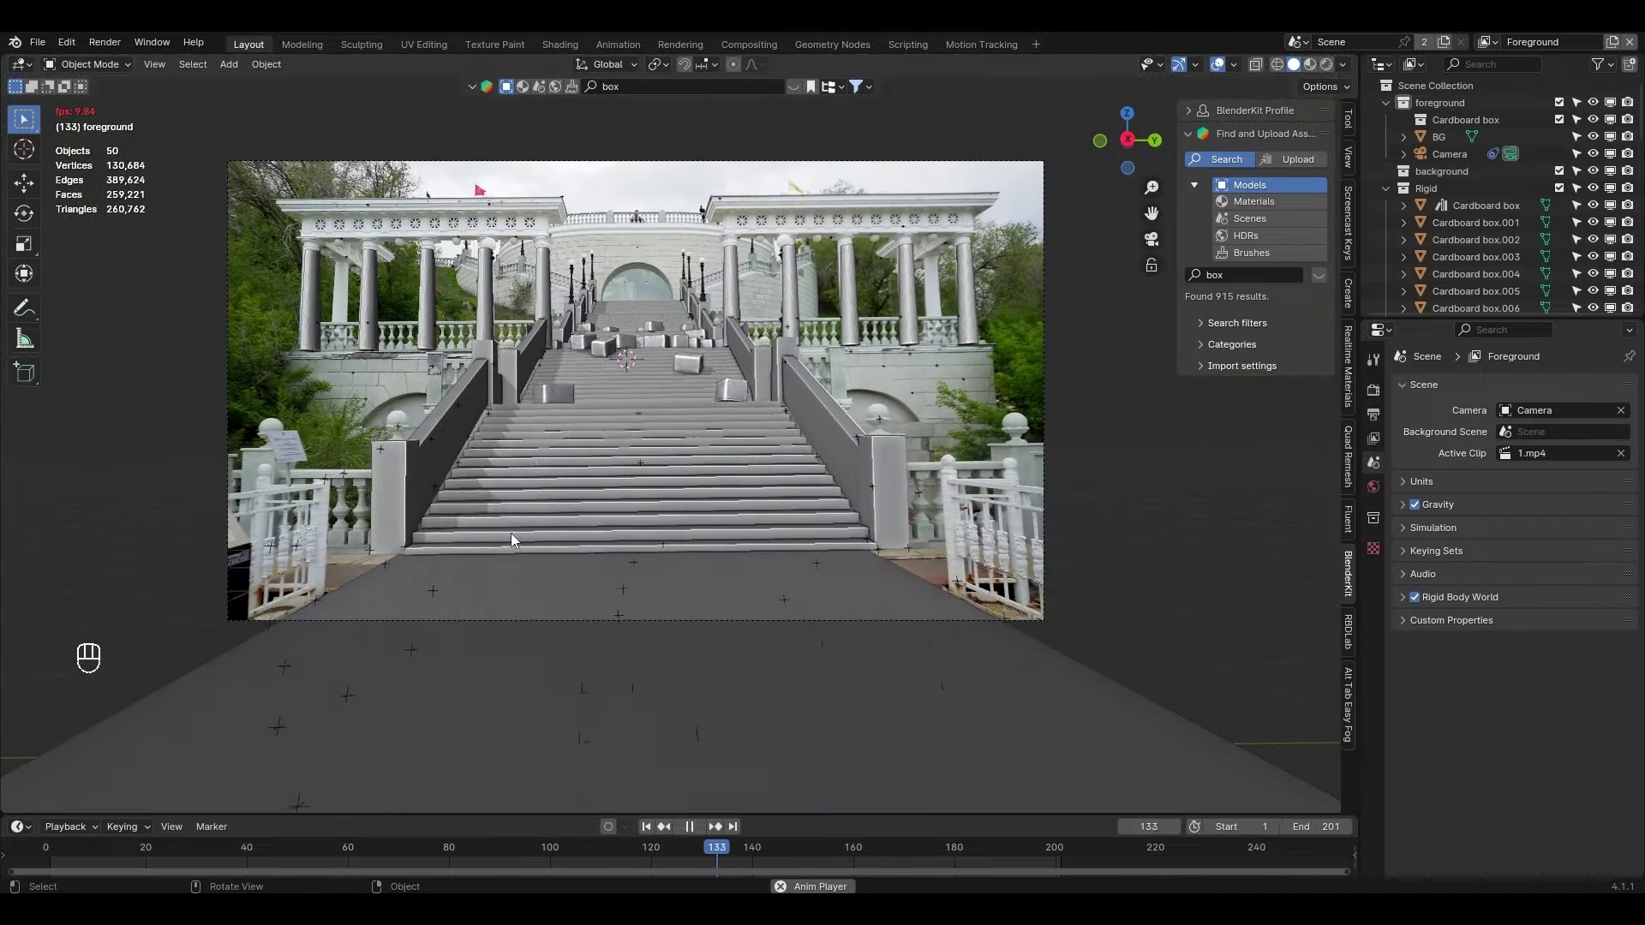
# Stop playback, orbit to a side view of the stack and select a group of boxes
pyautogui.press('space')
pyautogui.moveTo(108, 847); pyautogui.dragTo(55, 862)
pyautogui.moveTo(570, 358); pyautogui.dragTo(508, 655)
pyautogui.click(571, 418)
pyautogui.press('KP_Decimal')
pyautogui.moveTo(601, 460); pyautogui.dragTo(756, 408)
pyautogui.moveTo(614, 230); pyautogui.dragTo(716, 314)
pyautogui.moveTo(711, 331); pyautogui.dragTo(714, 413)
# Duplicate the boxes rotated about Z onto the top of the stack, reaching 74 objects, and replay from camera view
pyautogui.press('shift+d')
pyautogui.press('r')
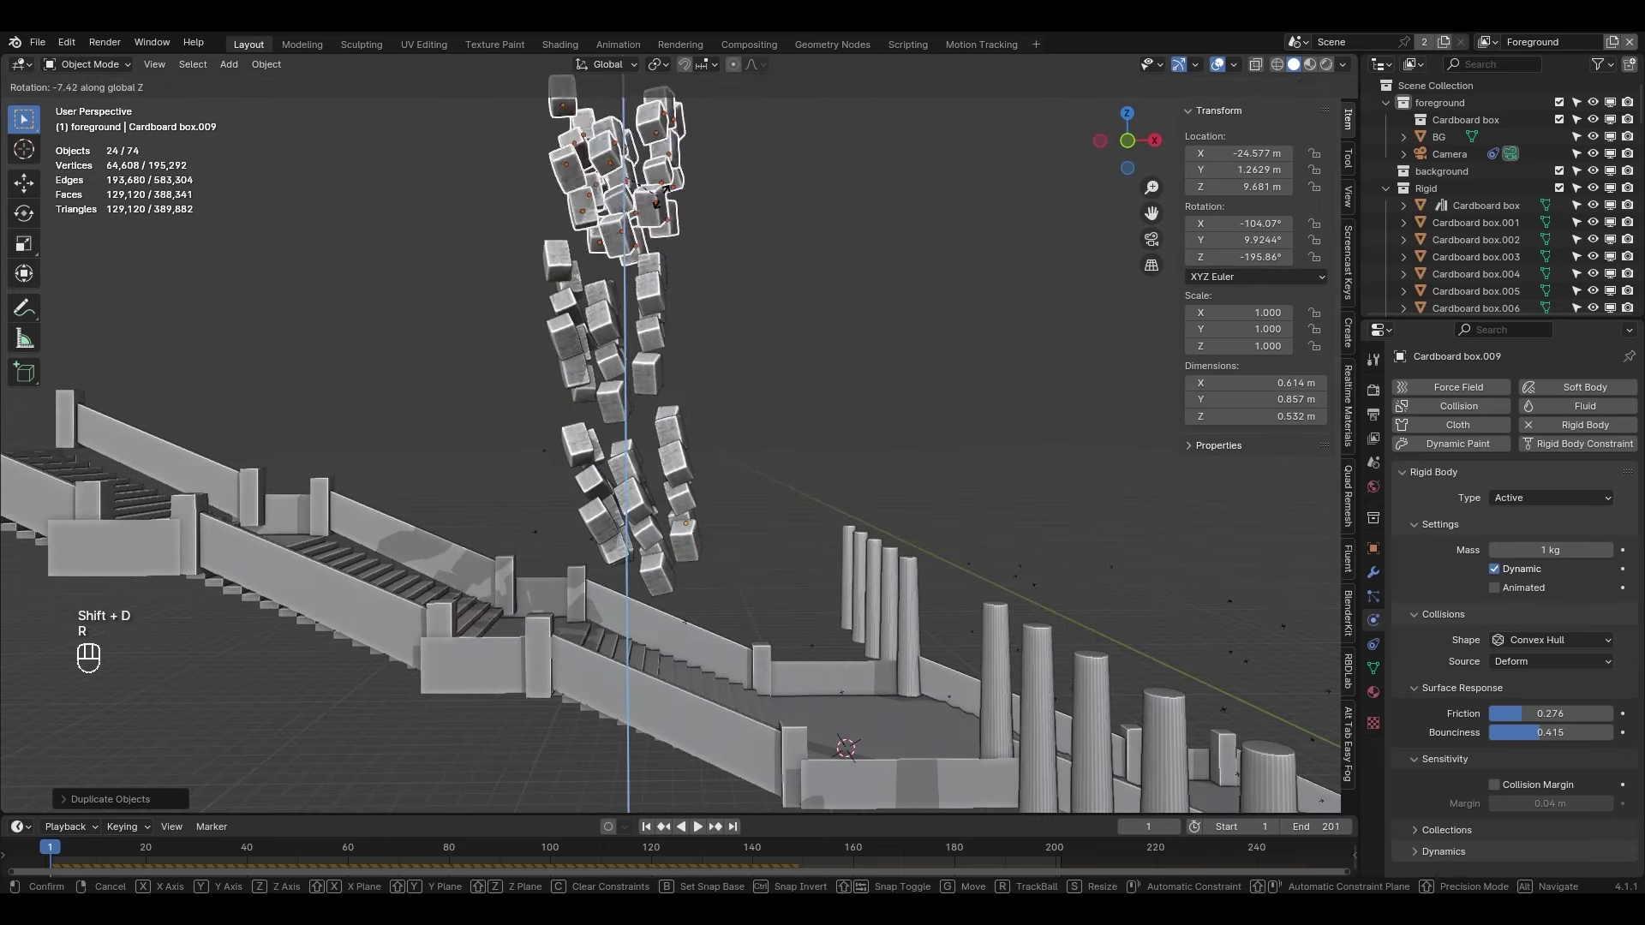
pyautogui.press('g')
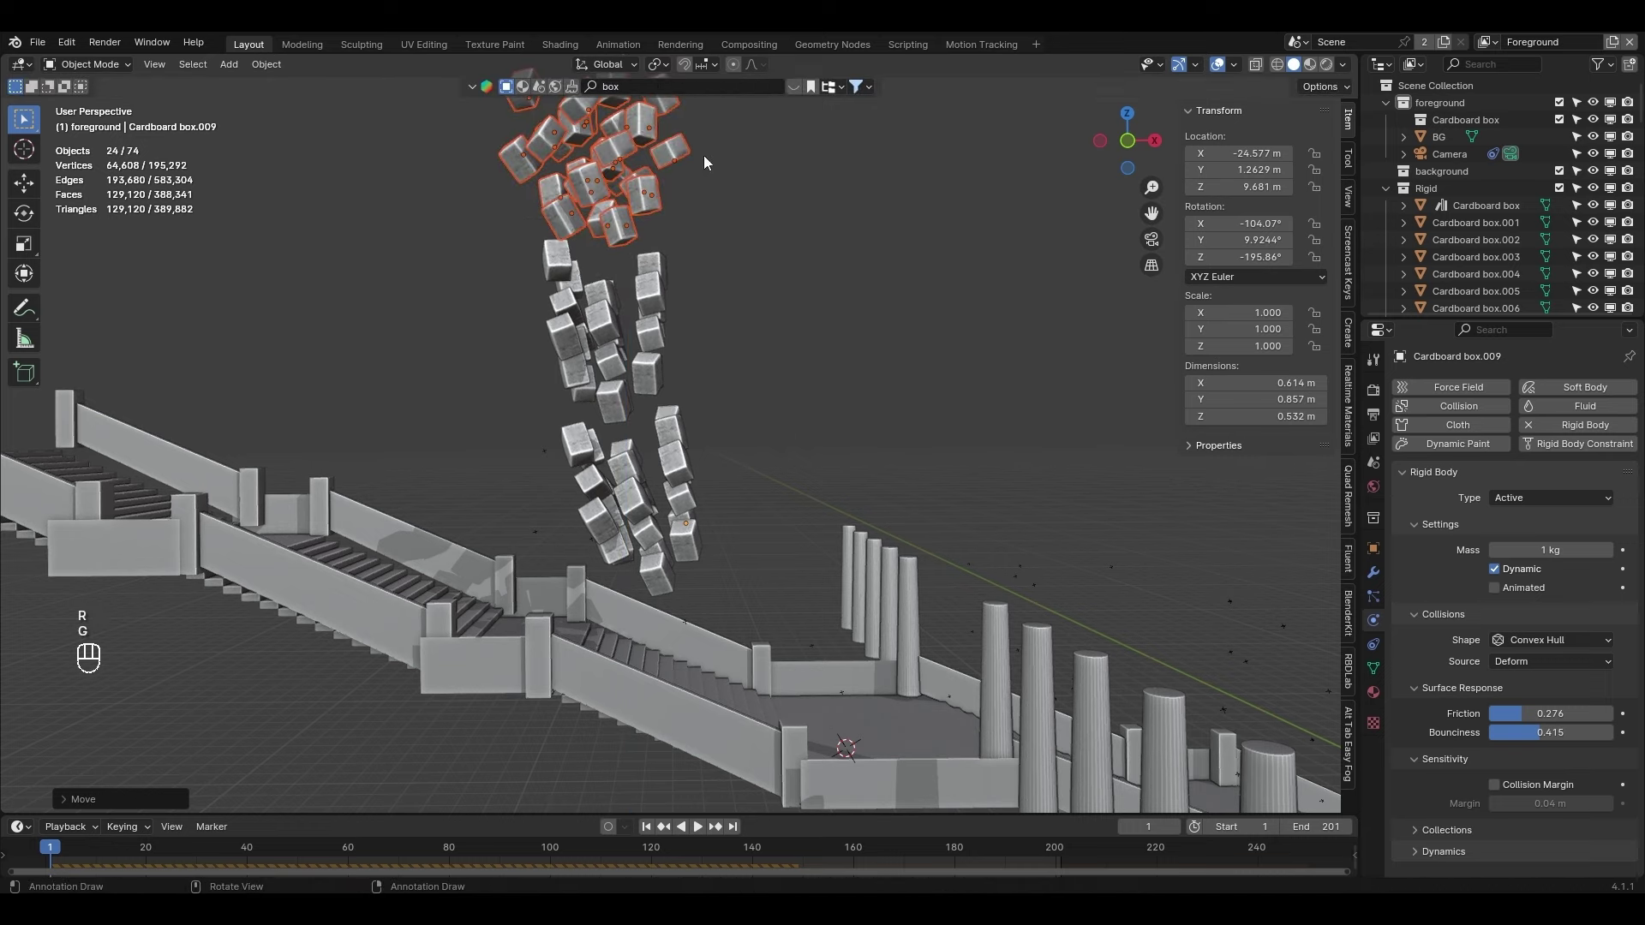
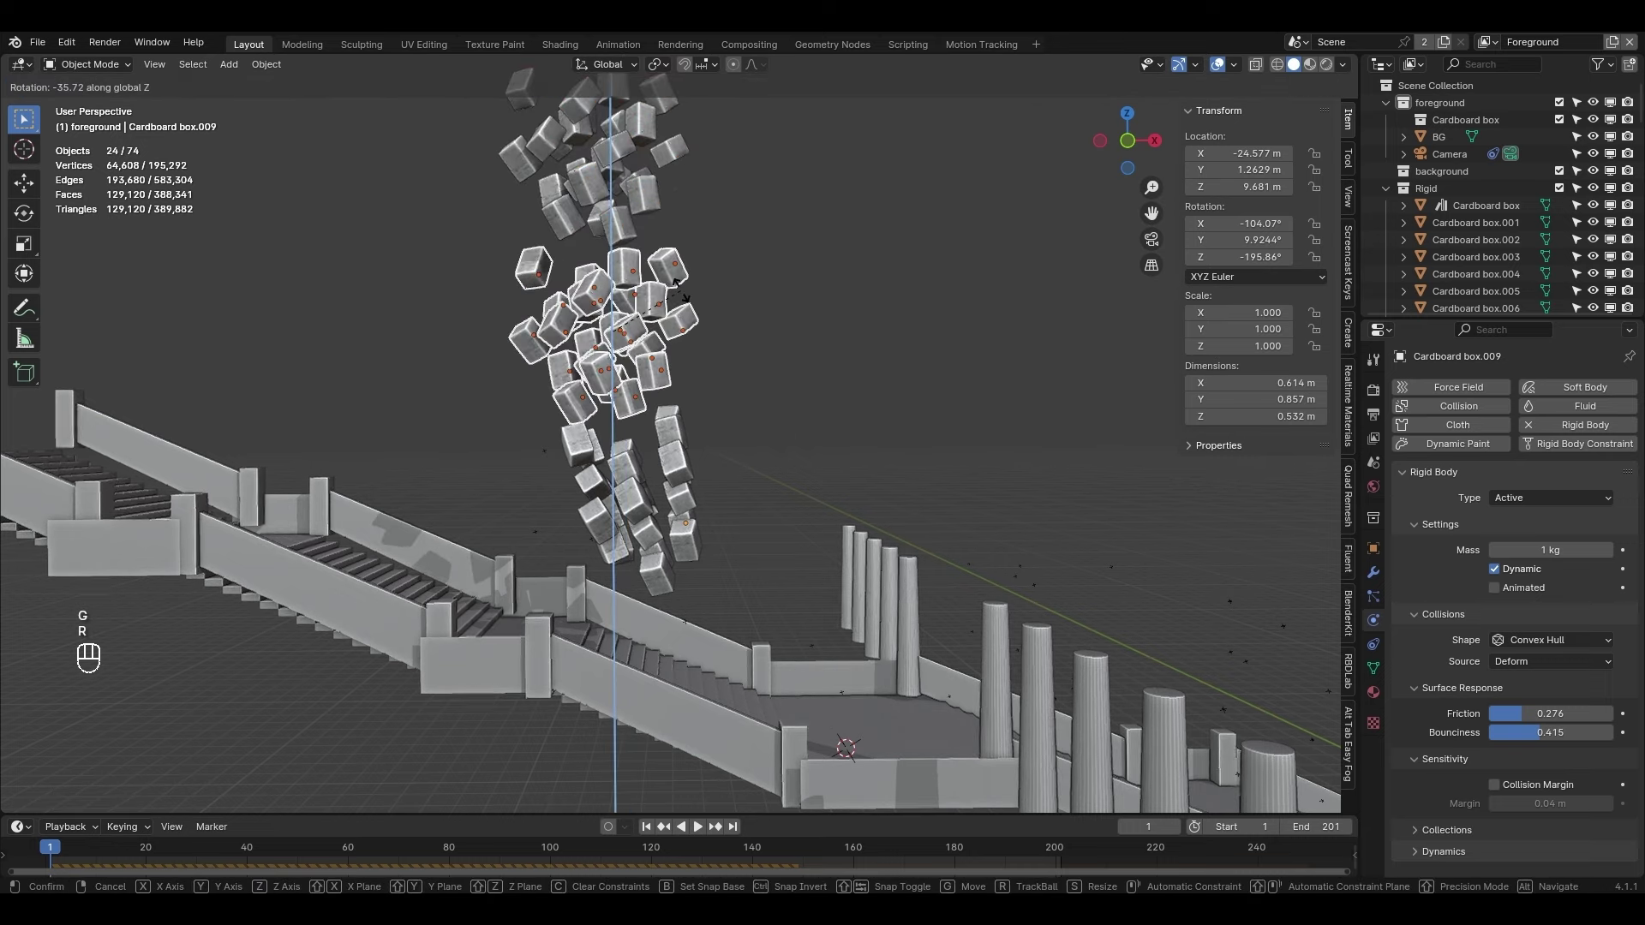
pyautogui.click(769, 379)
pyautogui.press('KP_0')
pyautogui.press('space')
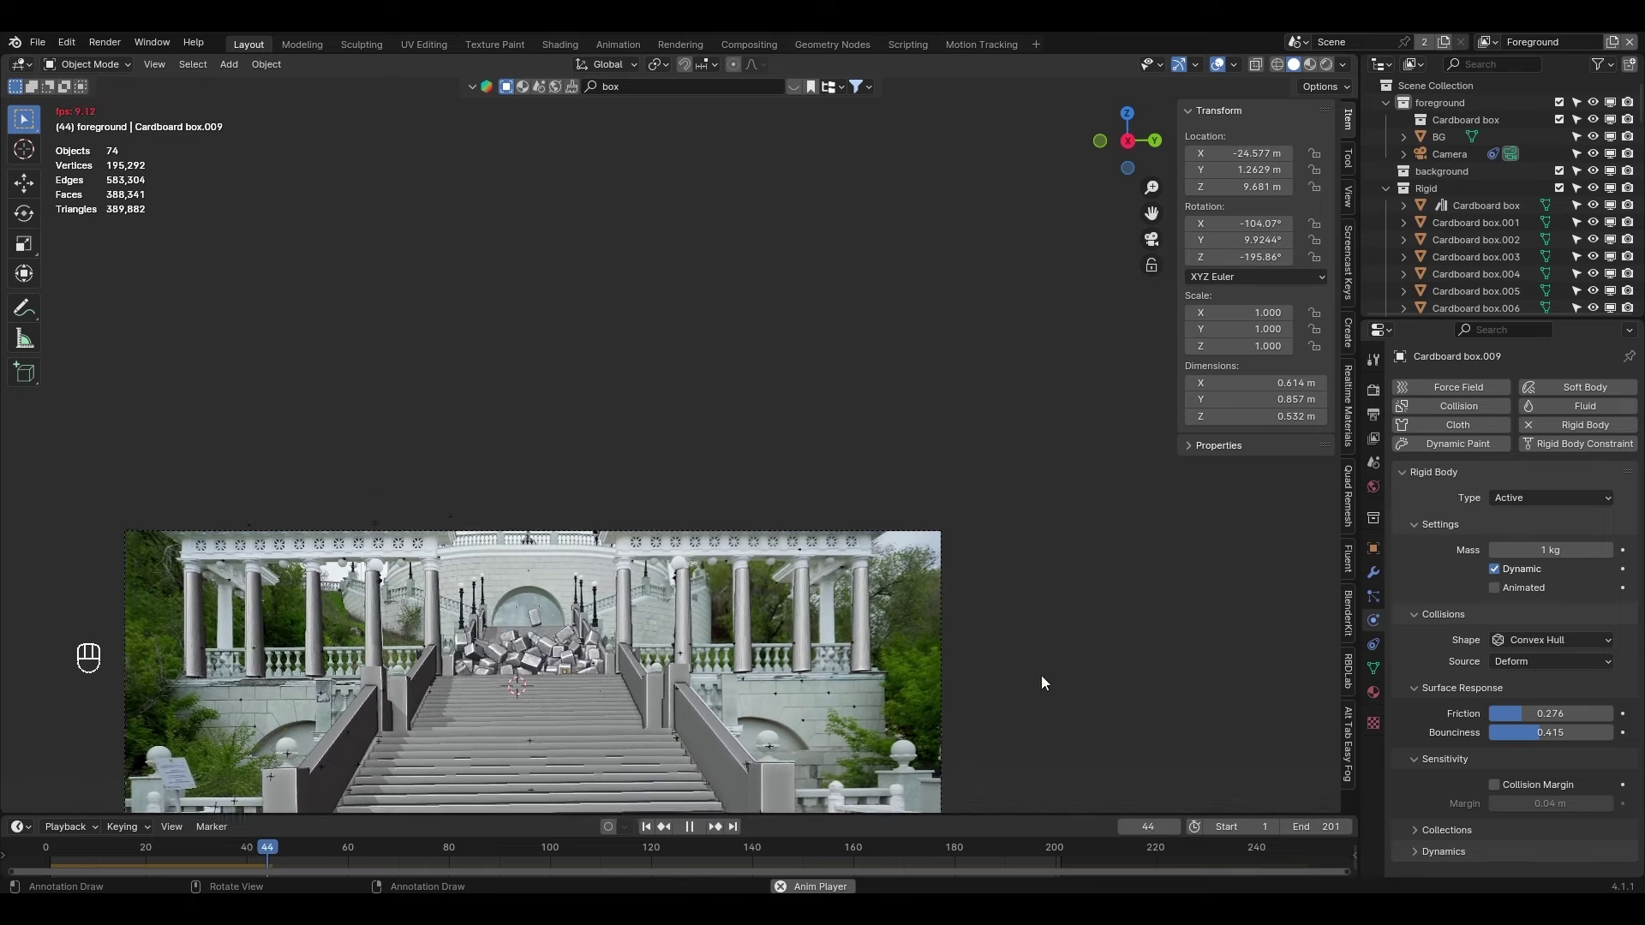
# Let the boxes tumble to the foot of the staircase, zooming in and out, and pause around frame 158
pyautogui.middleClick(1066, 538)
pyautogui.moveTo(551, 451); pyautogui.dragTo(569, 428)
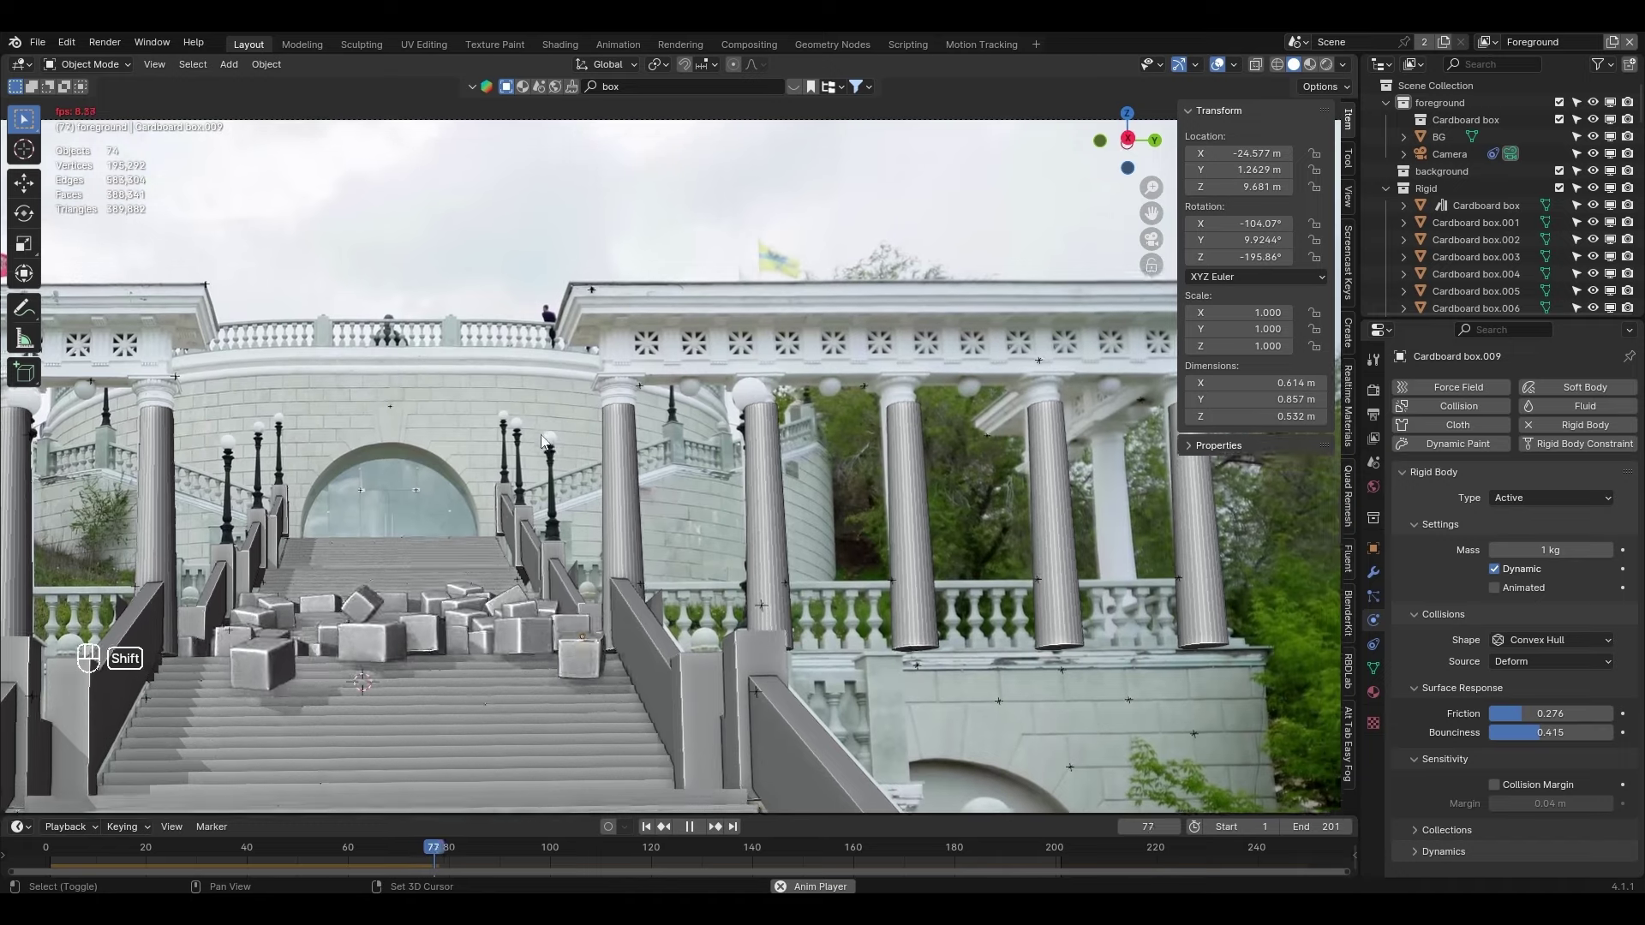
pyautogui.moveTo(370, 510); pyautogui.dragTo(413, 462)
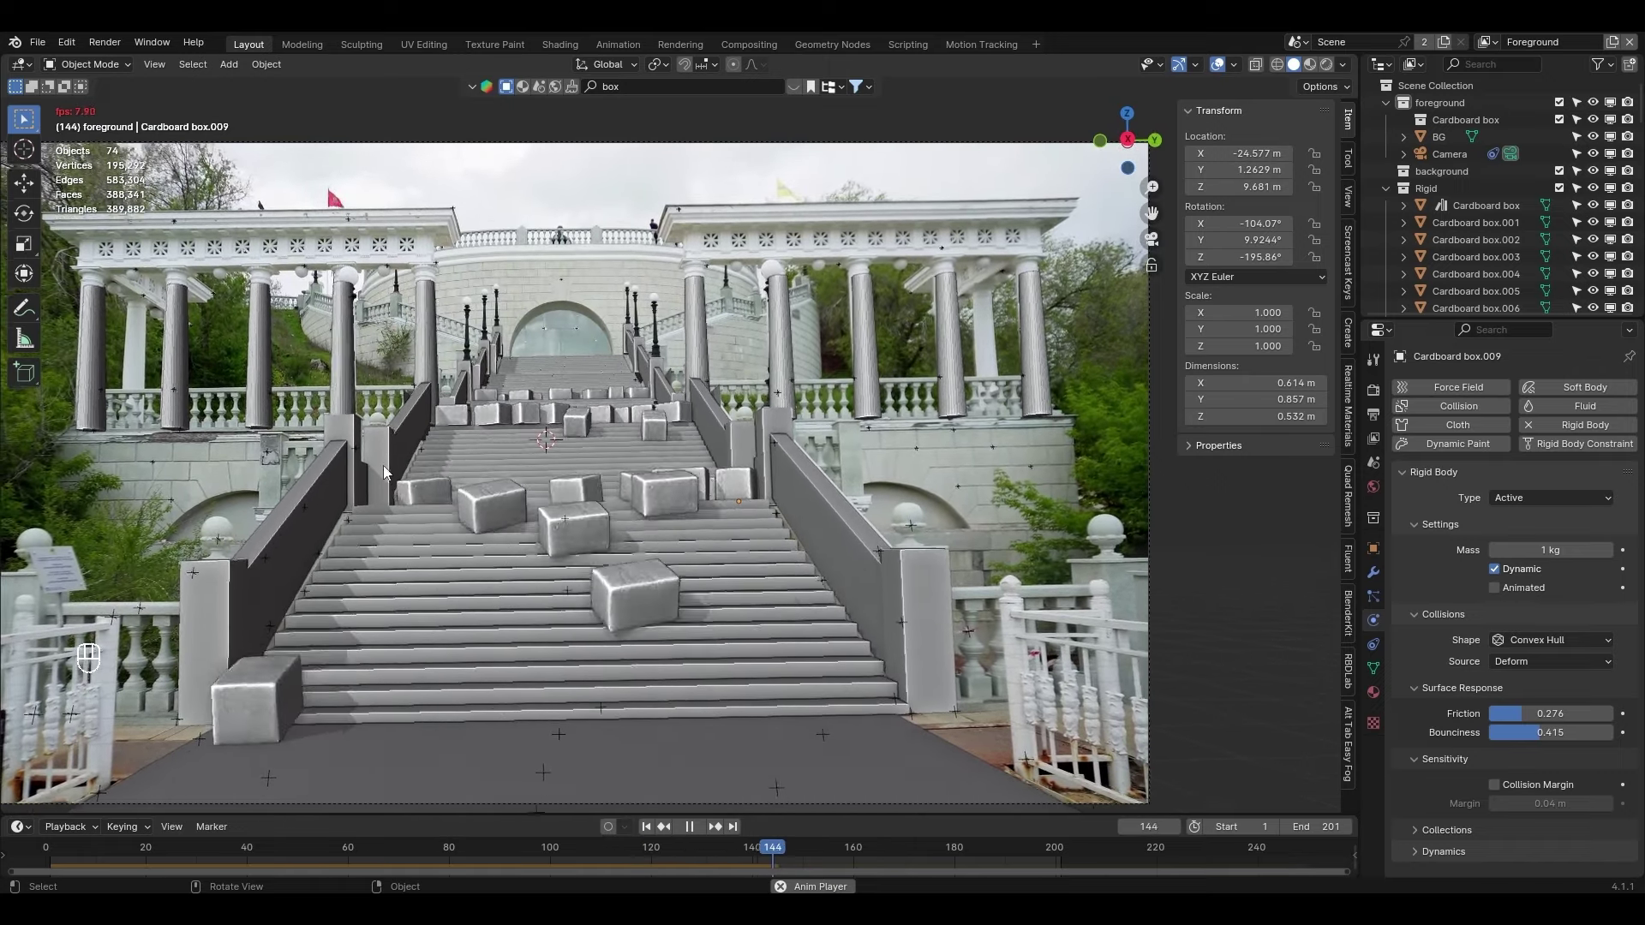
pyautogui.press('space')
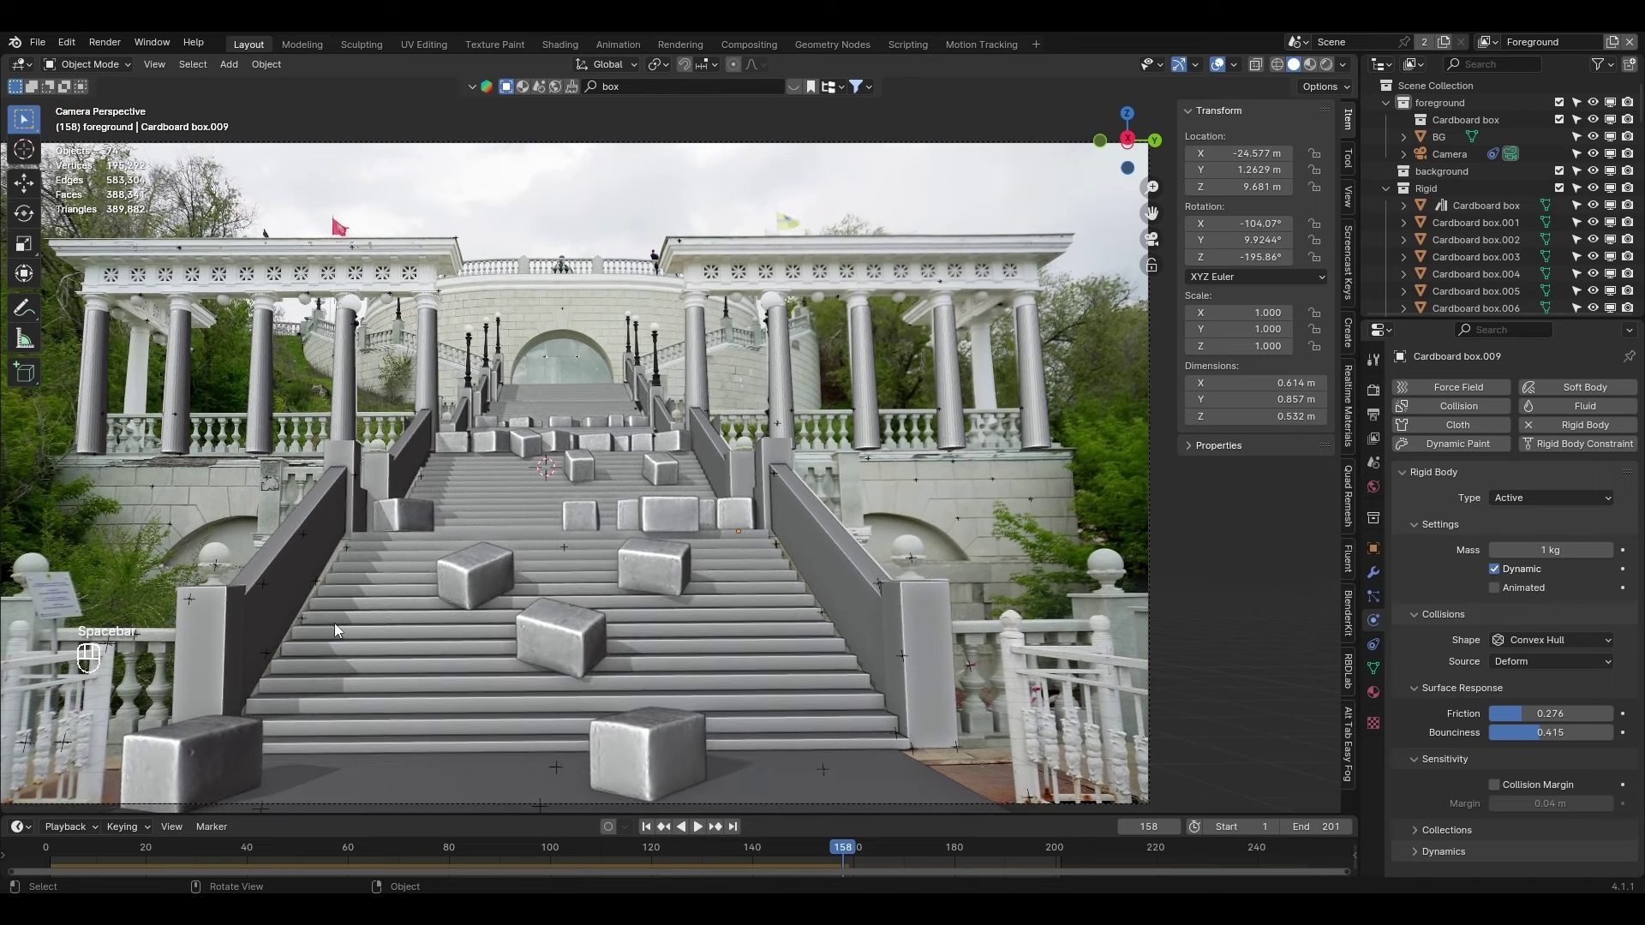
# Pull the view back to the full shot and rewind the timeline to the first frame
pyautogui.moveTo(339, 628); pyautogui.dragTo(375, 646)
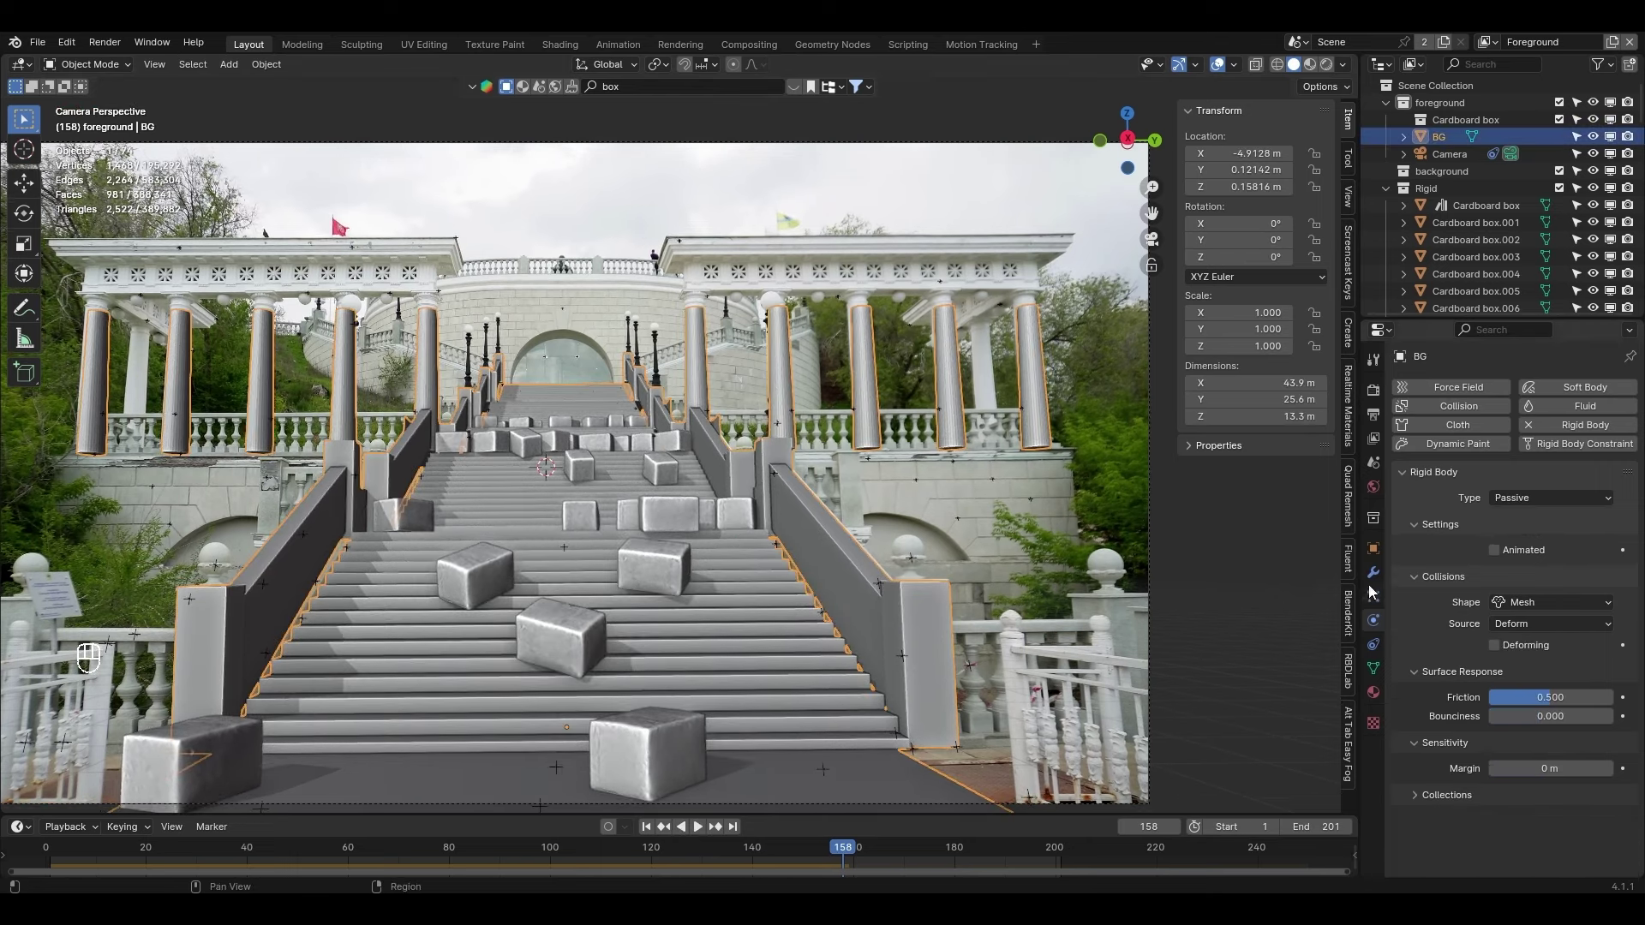
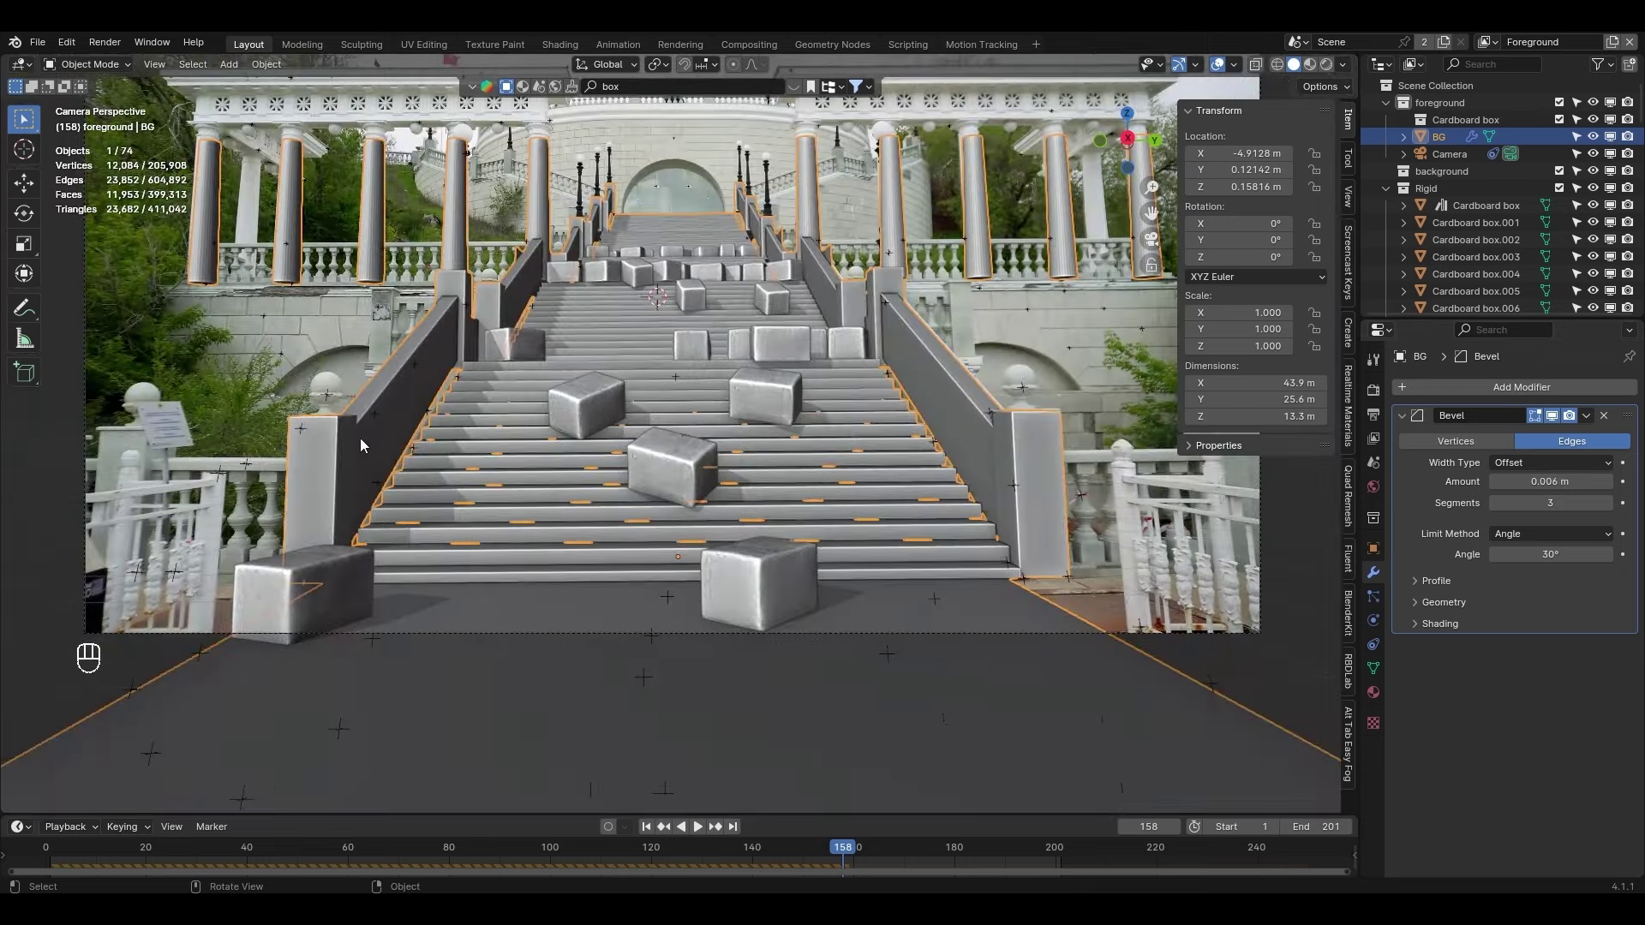
pyautogui.moveTo(708, 379); pyautogui.dragTo(606, 489)
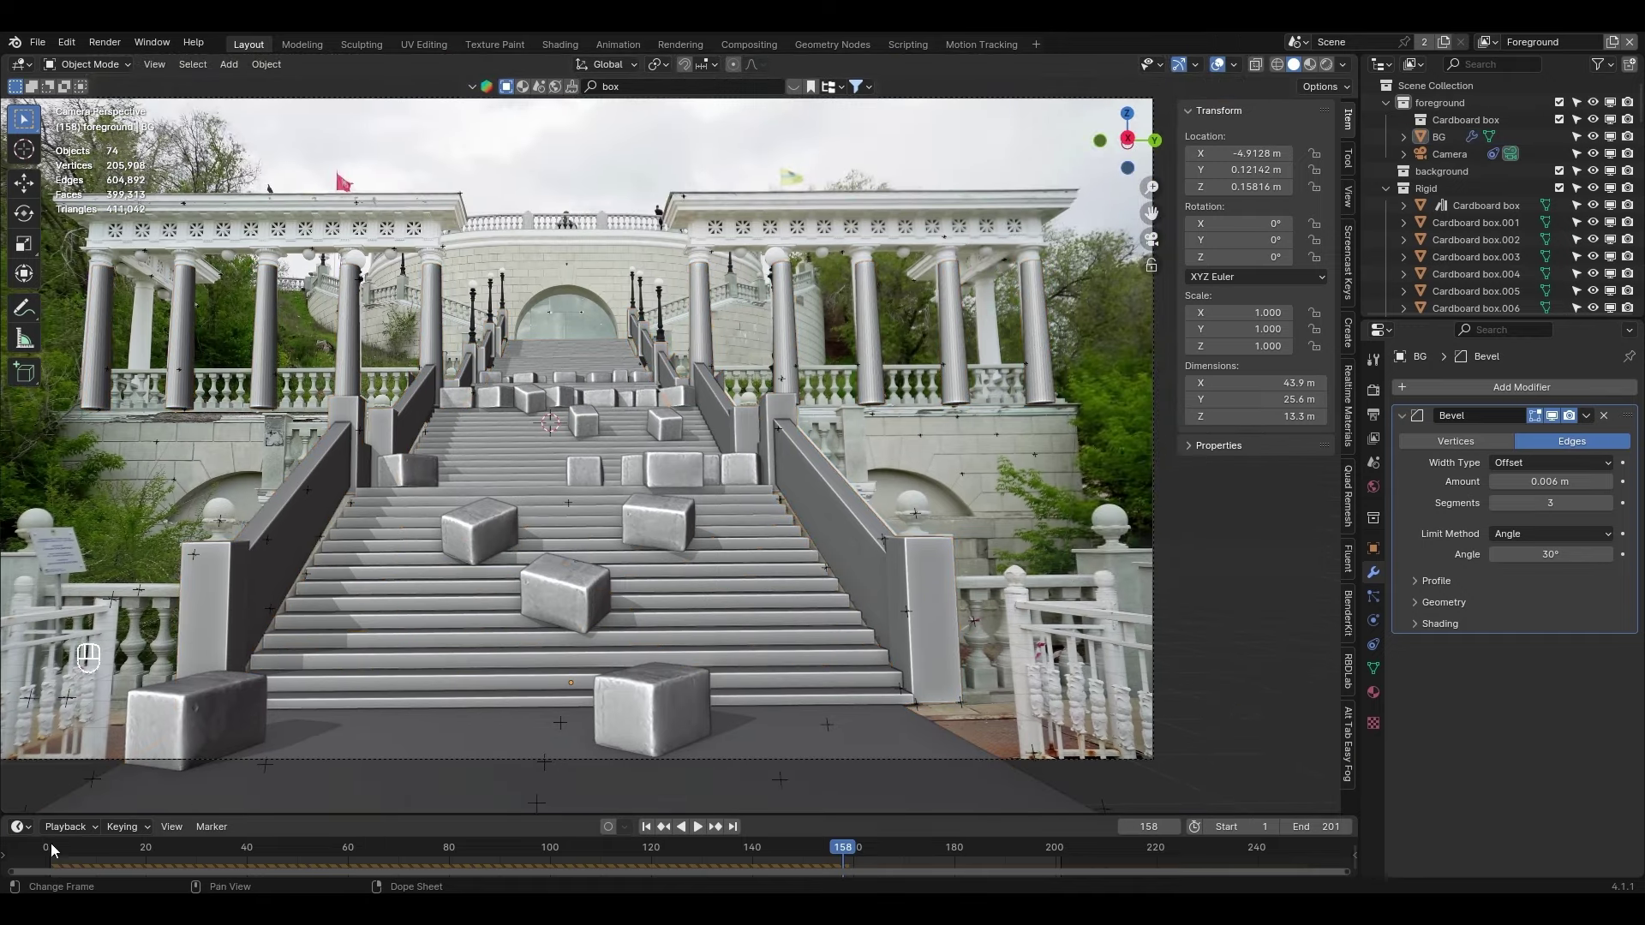
pyautogui.click(41, 851)
pyautogui.moveTo(482, 378); pyautogui.dragTo(489, 643)
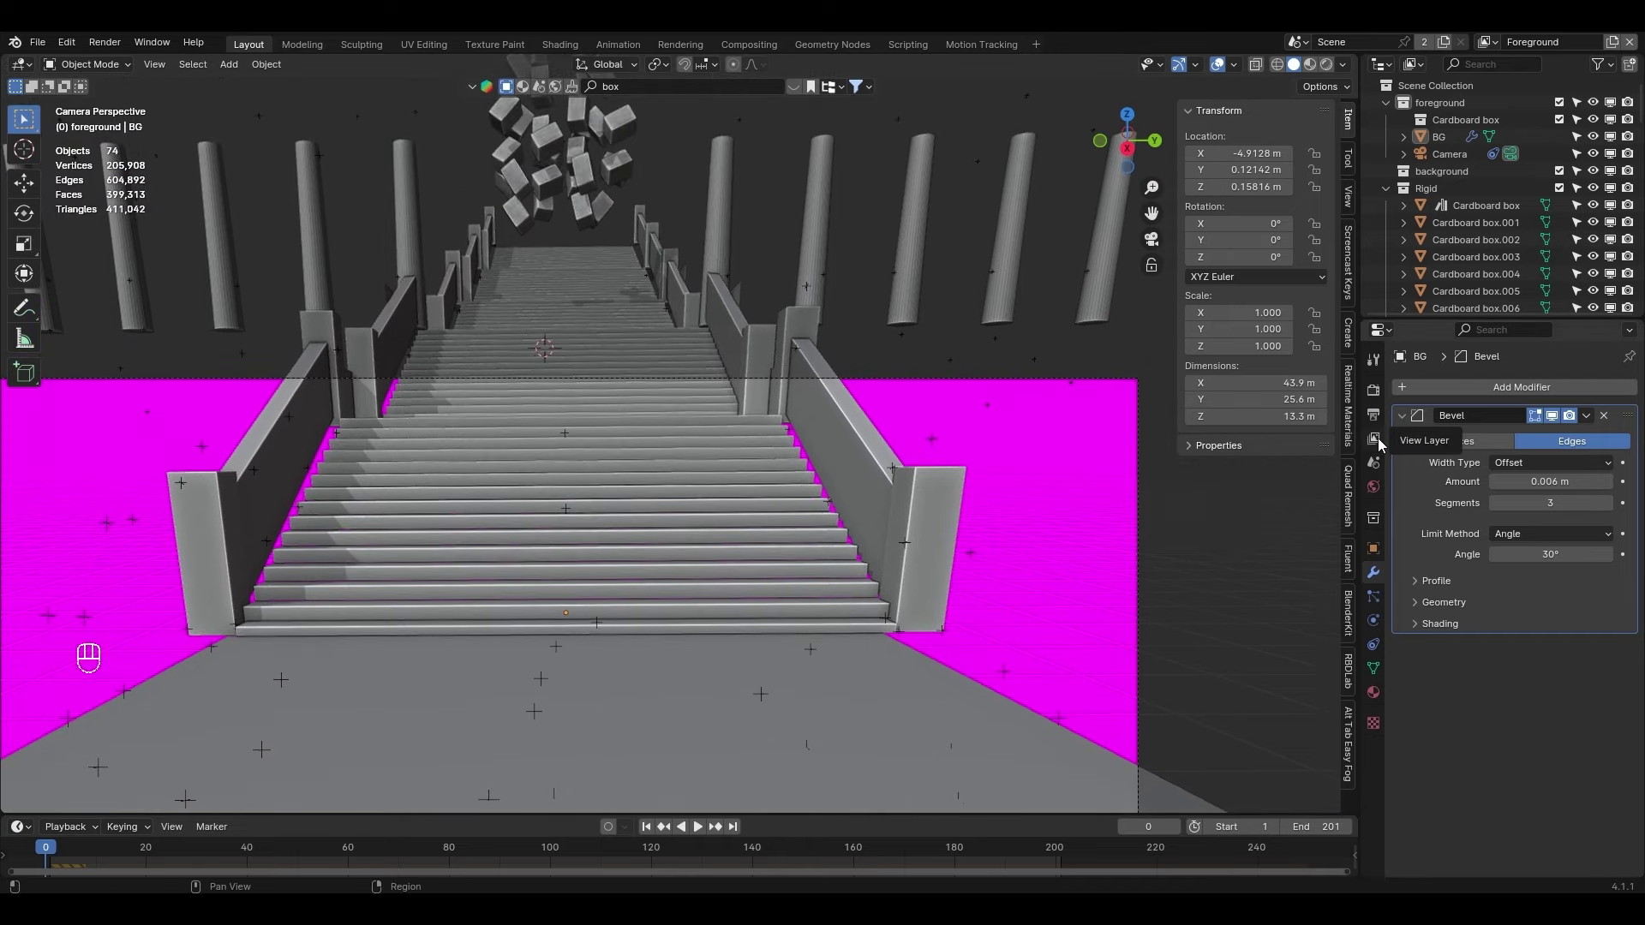
# Set the Rigid Body World to 8 substeps and 16 solver iterations and start baking the cache
pyautogui.click(1385, 469)
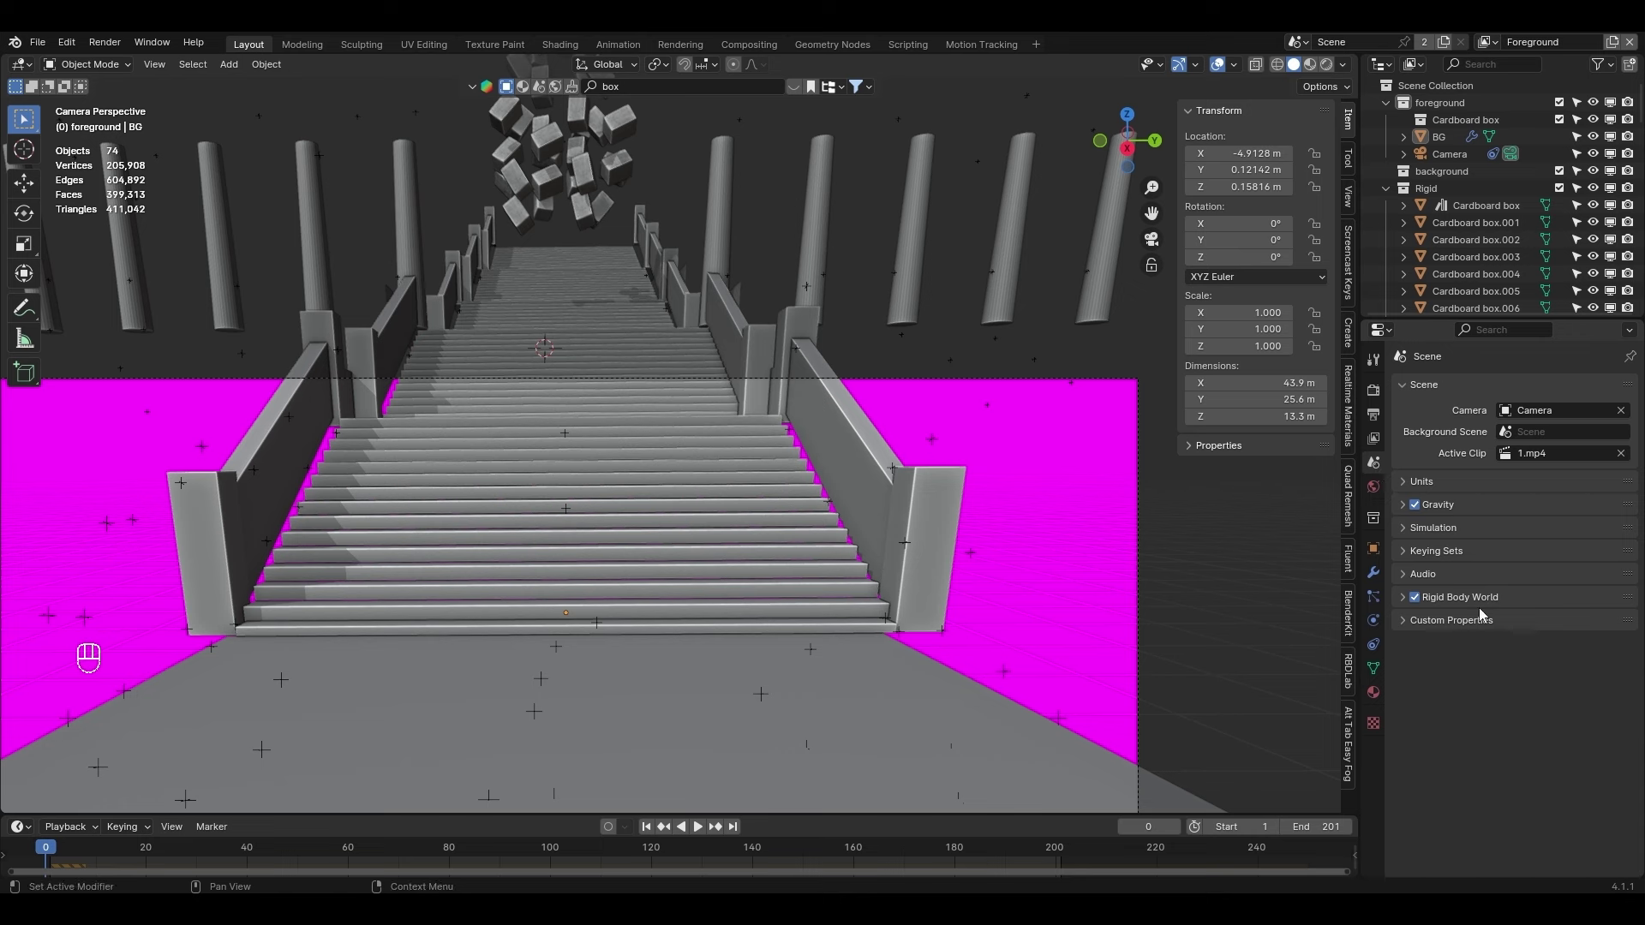
pyautogui.click(1492, 599)
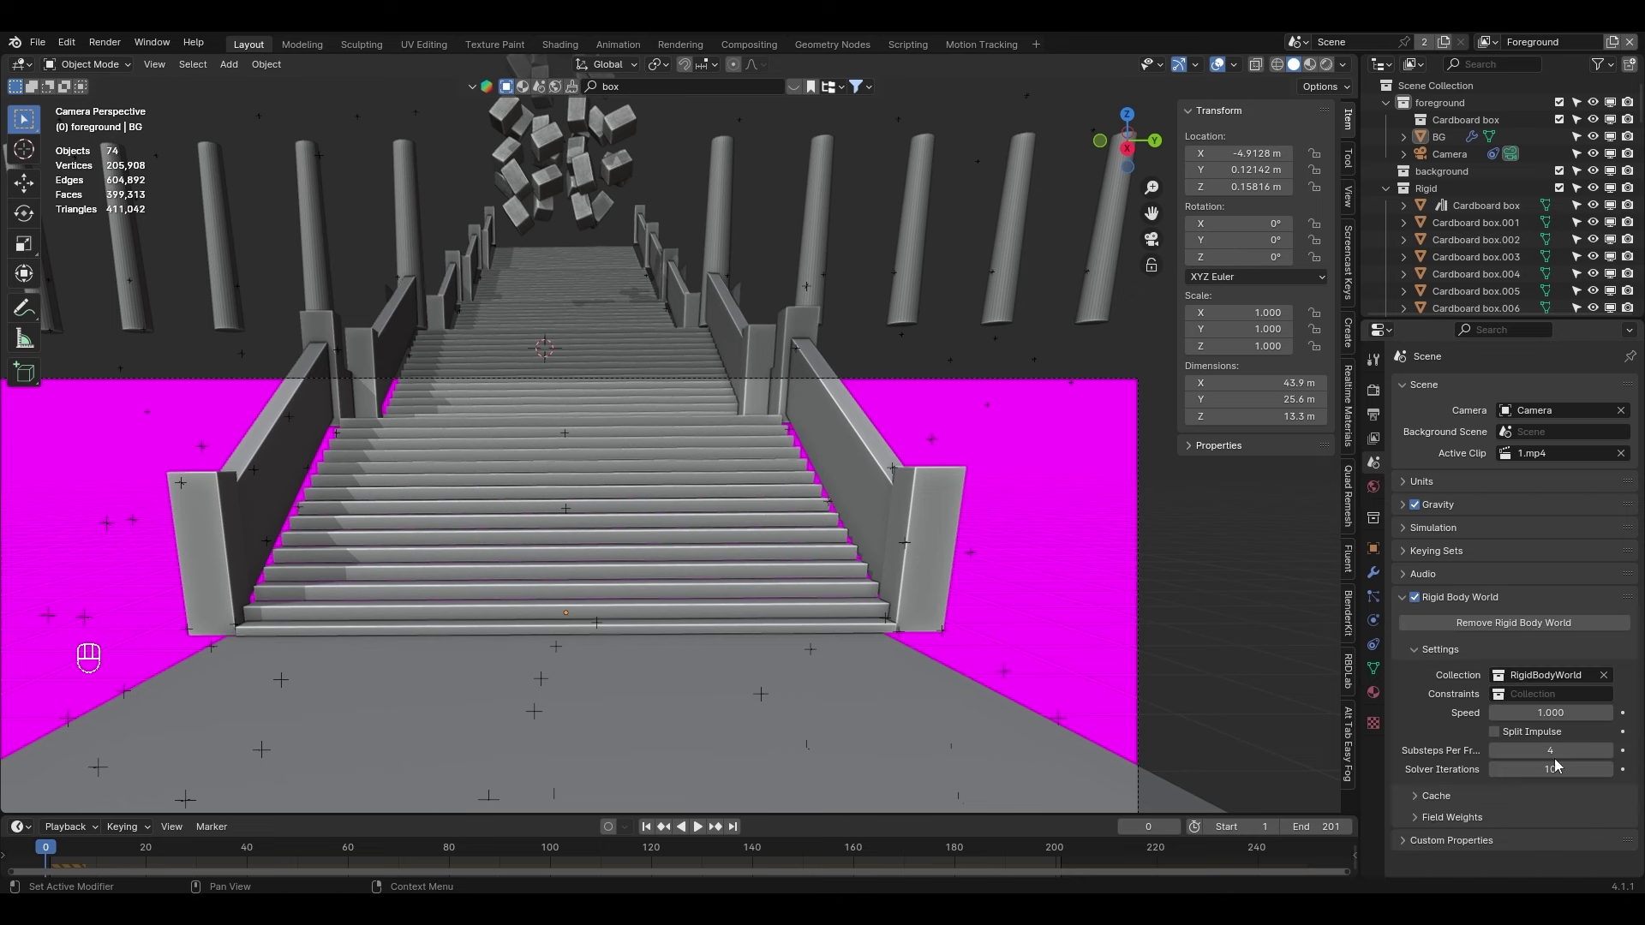
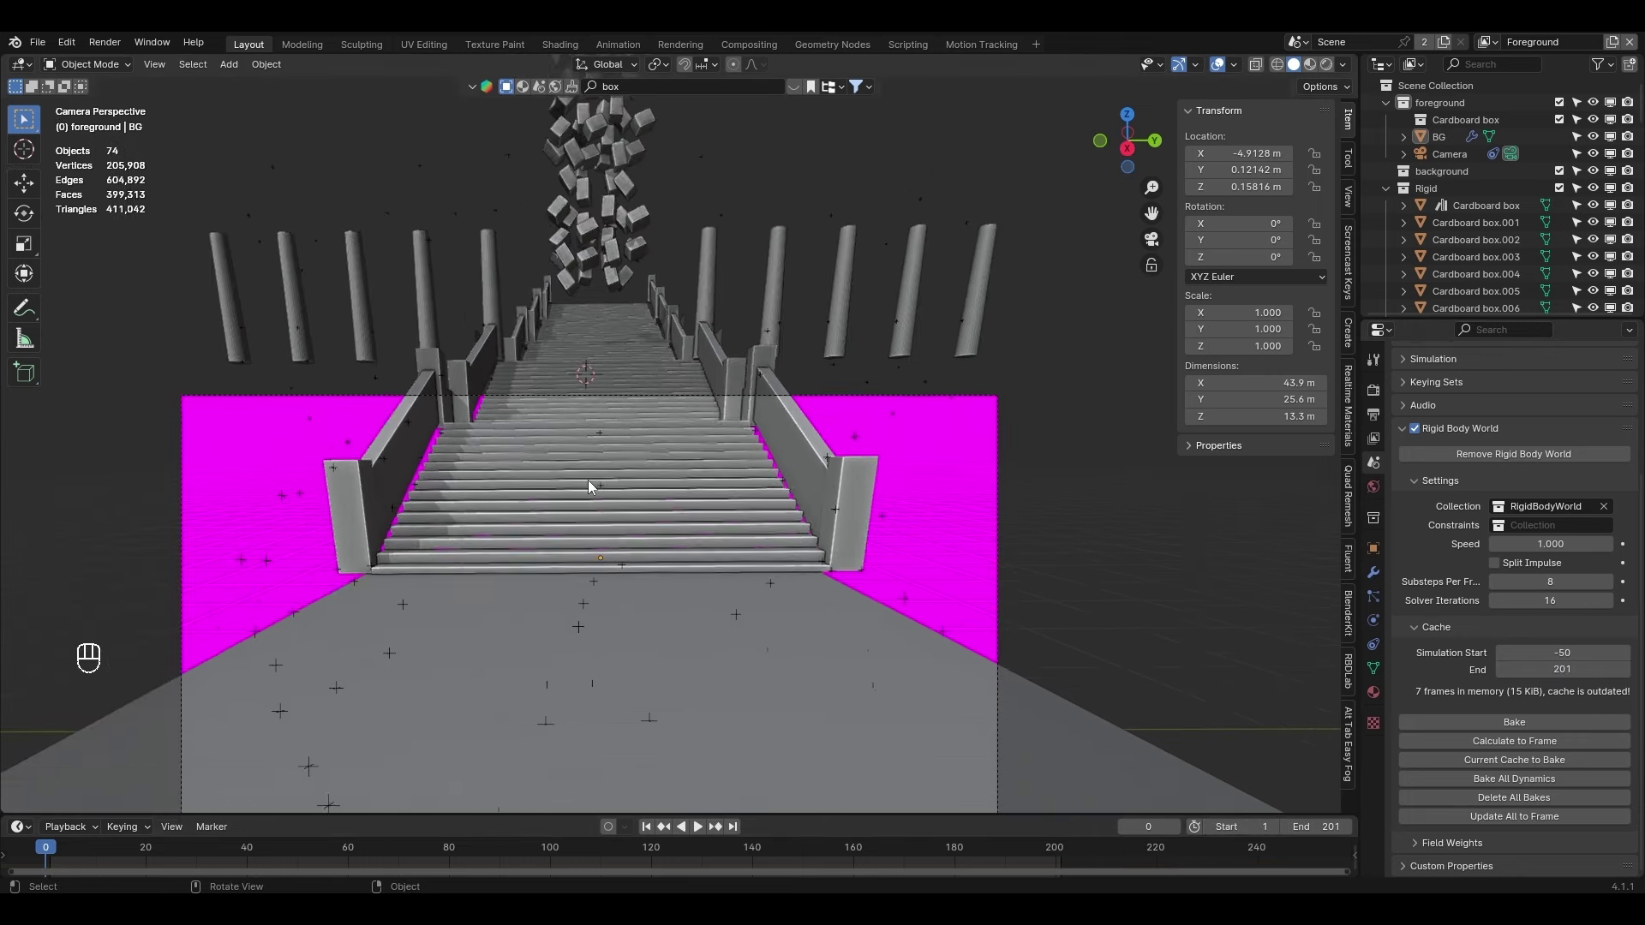
pyautogui.moveTo(608, 482); pyautogui.dragTo(618, 521)
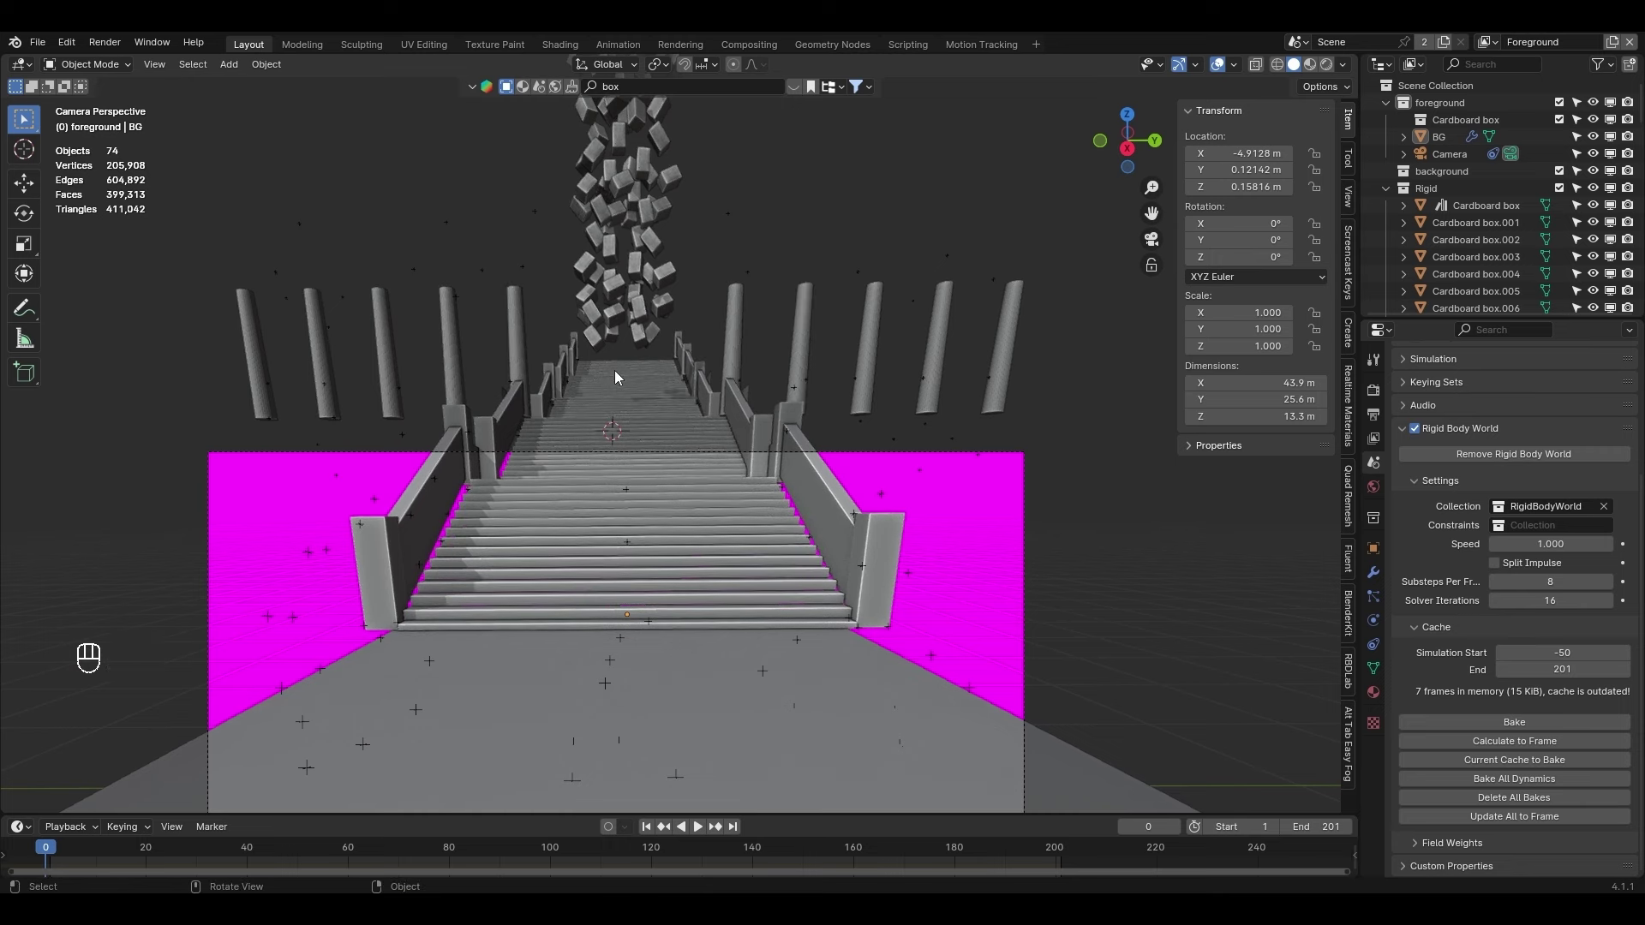
pyautogui.press('space')
pyautogui.press('space')
pyautogui.moveTo(42, 851); pyautogui.dragTo(201, 864)
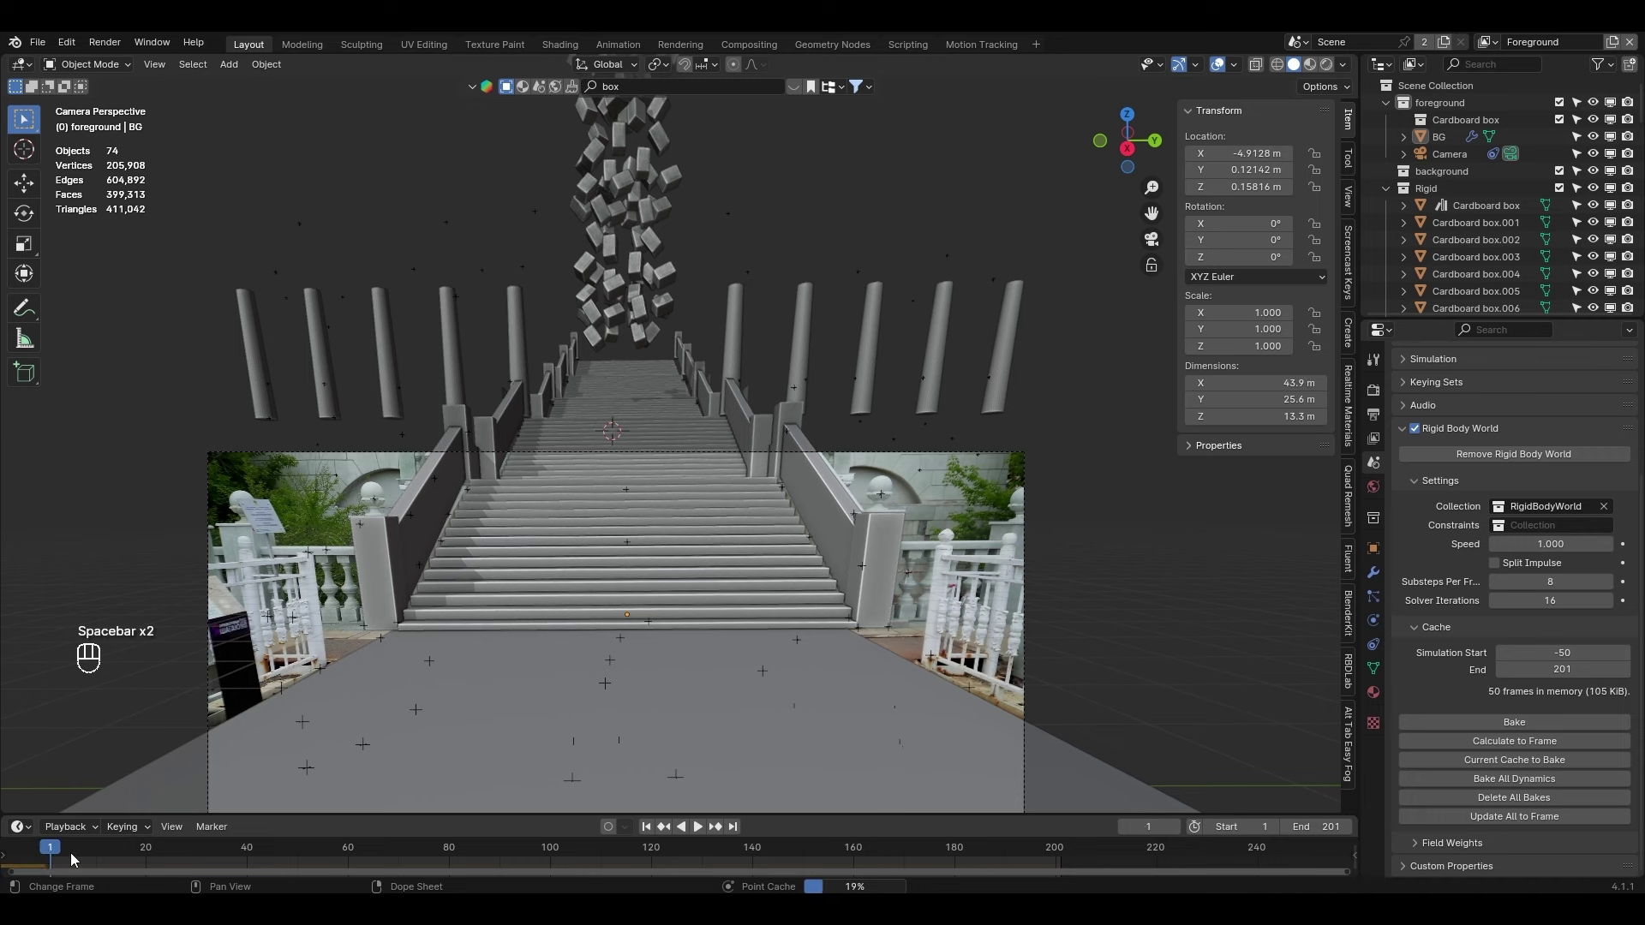
# Play the baked 251-frame simulation from the start to around frame 187, pausing and reframing the camera shot
pyautogui.press('F9')
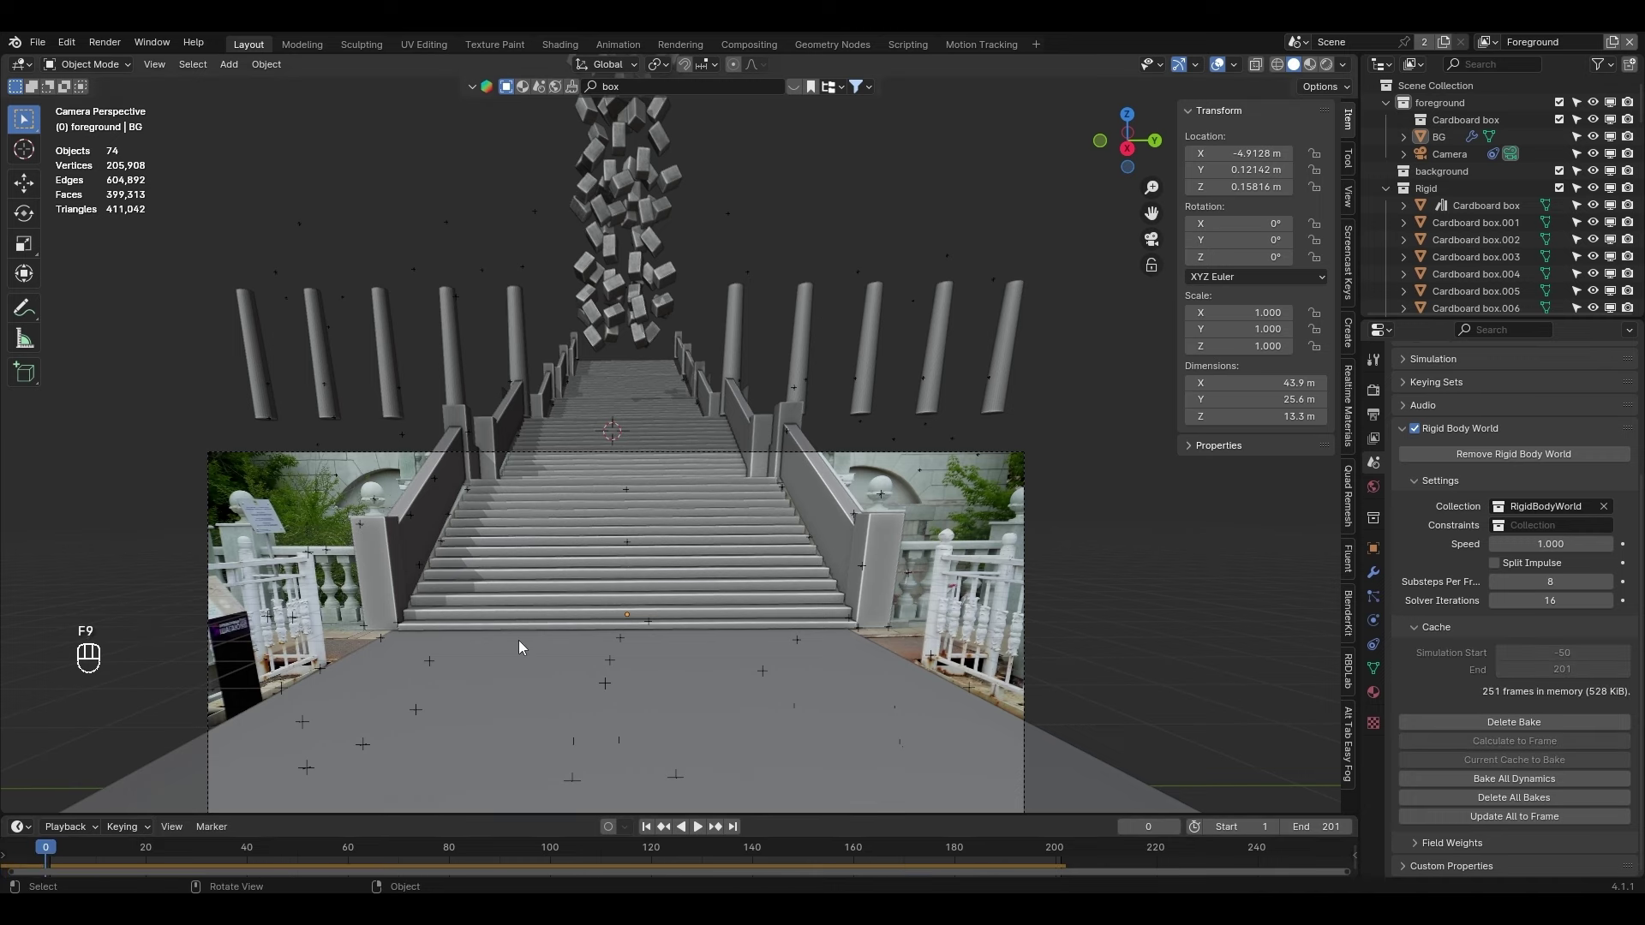
pyautogui.press('space')
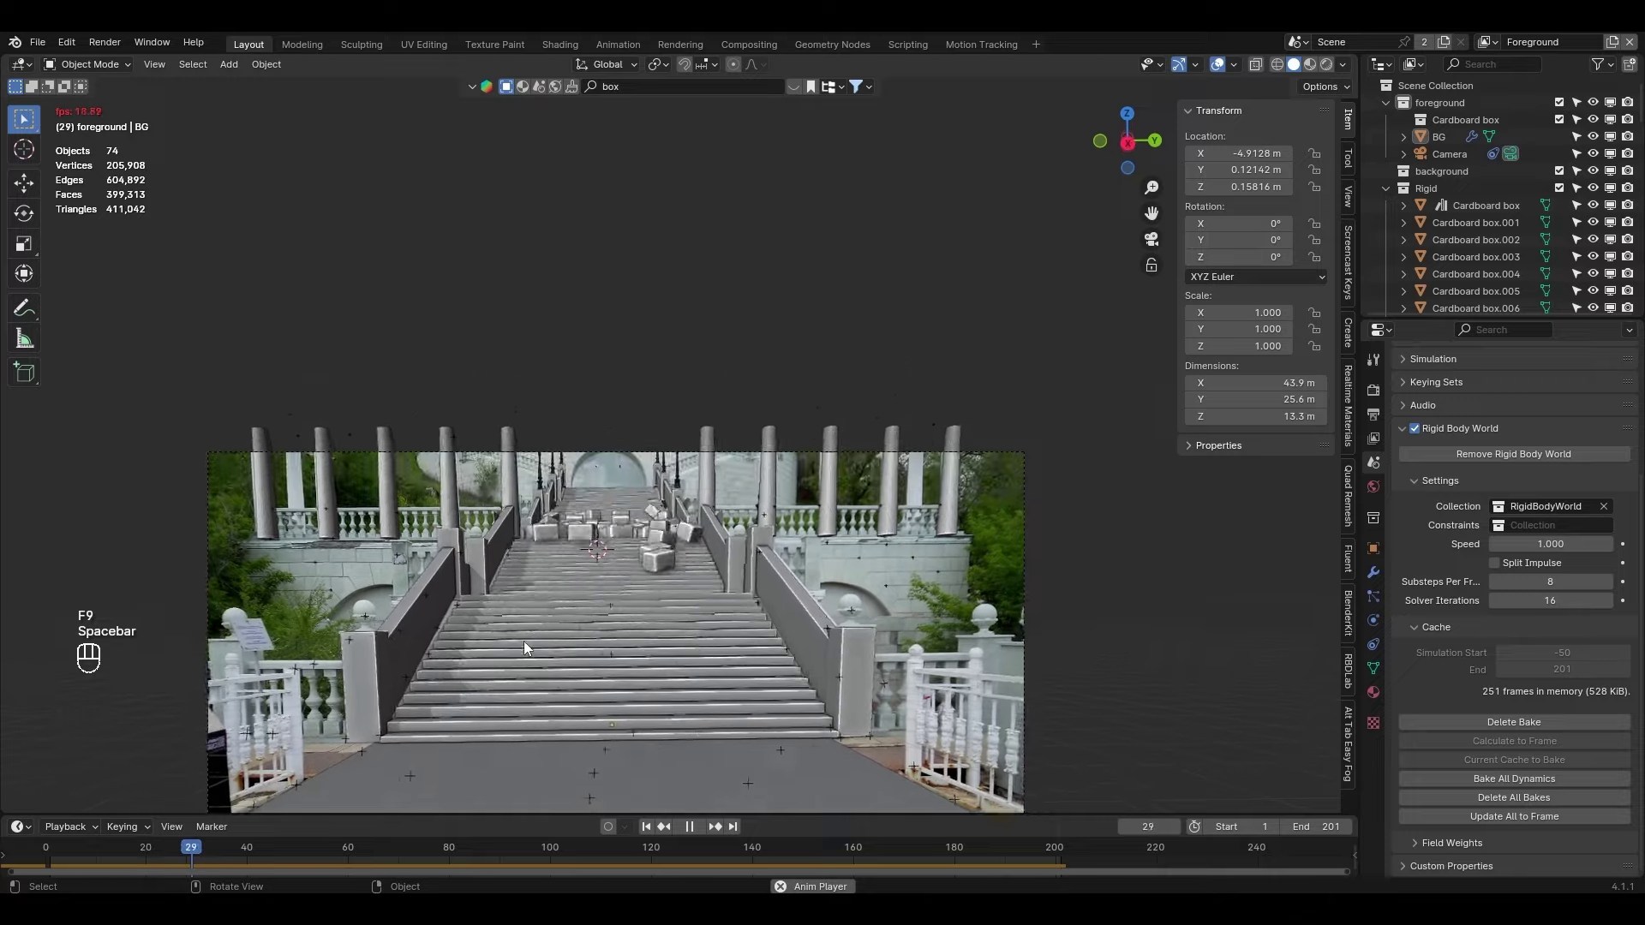
pyautogui.moveTo(595, 537); pyautogui.dragTo(604, 439)
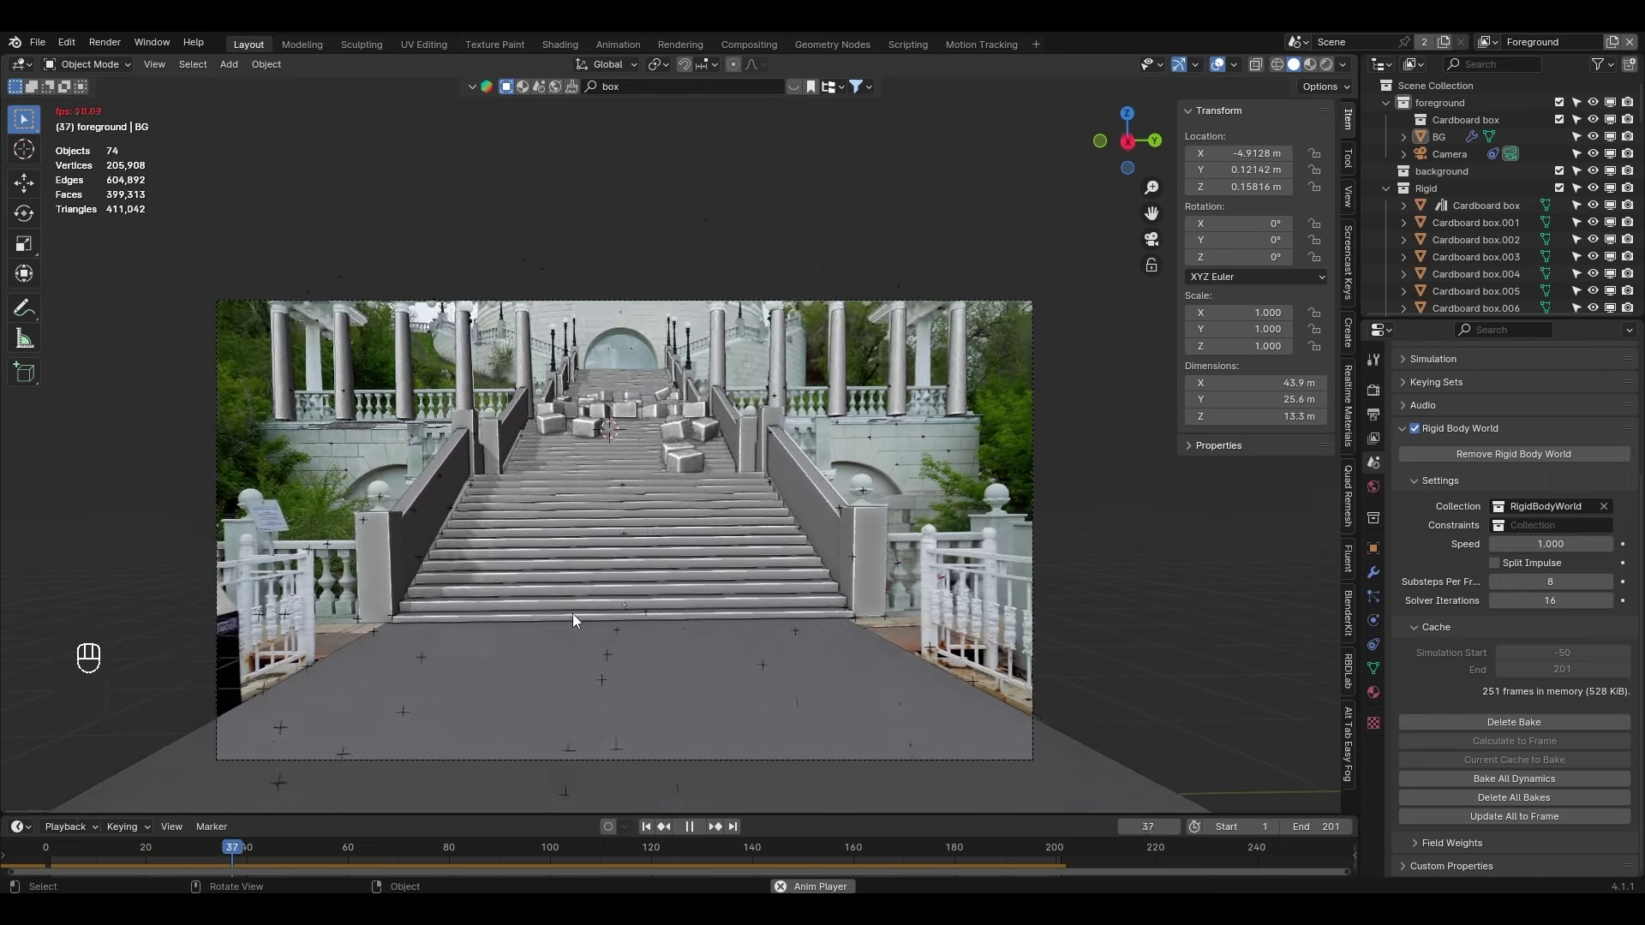
pyautogui.press('space')
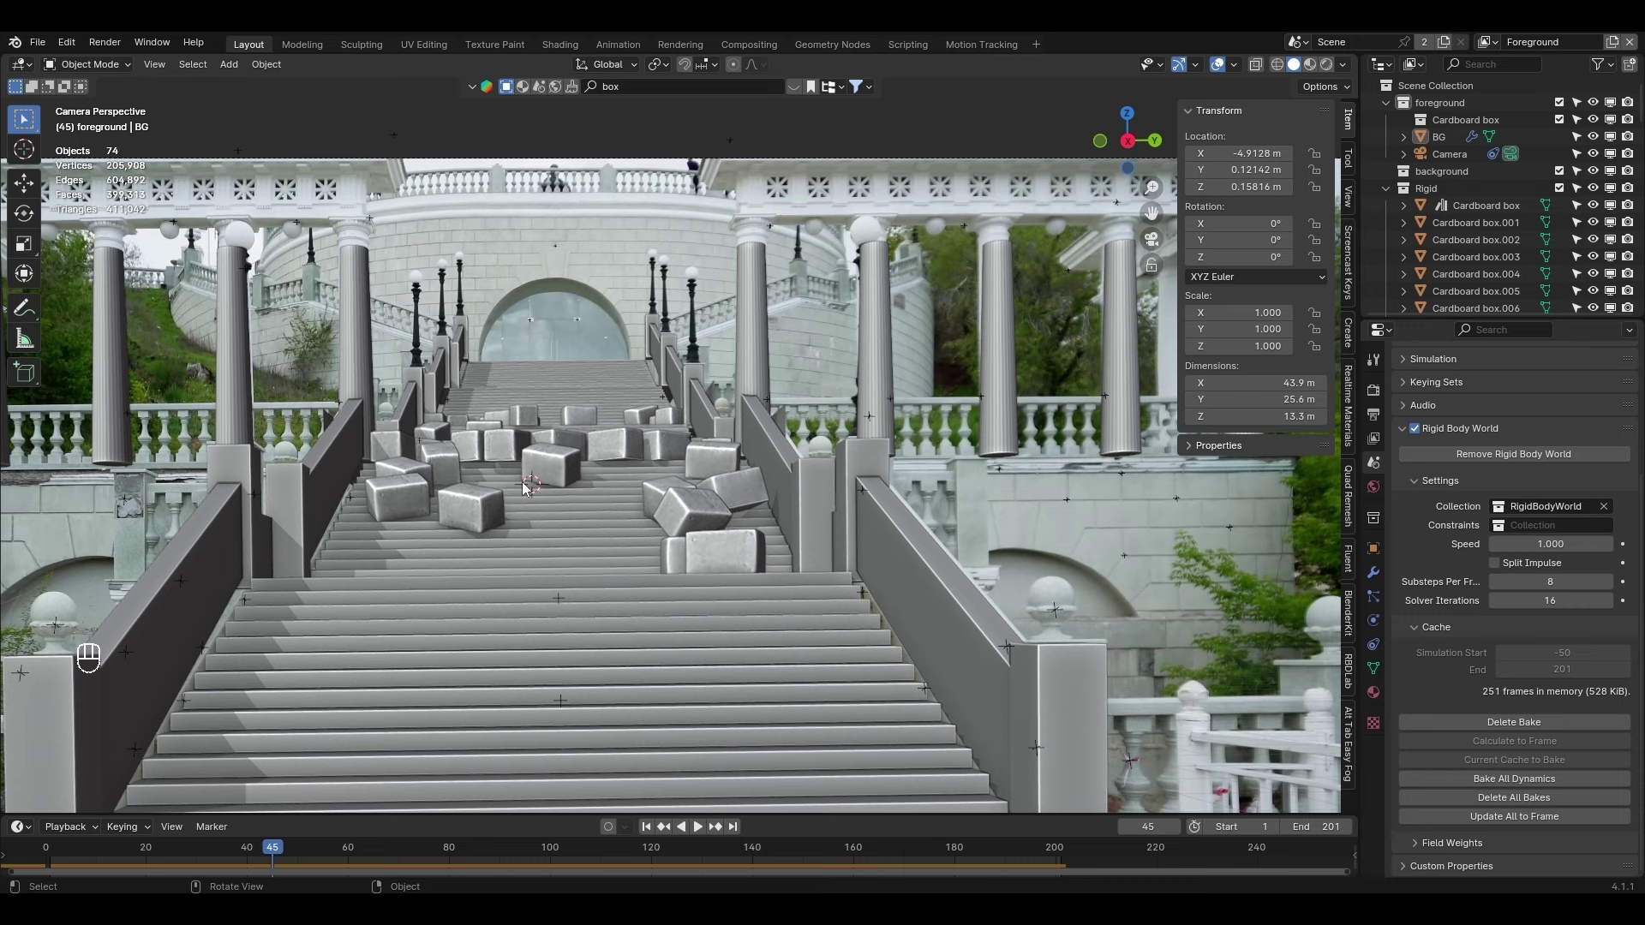
pyautogui.moveTo(561, 500); pyautogui.dragTo(531, 464)
pyautogui.press('space')
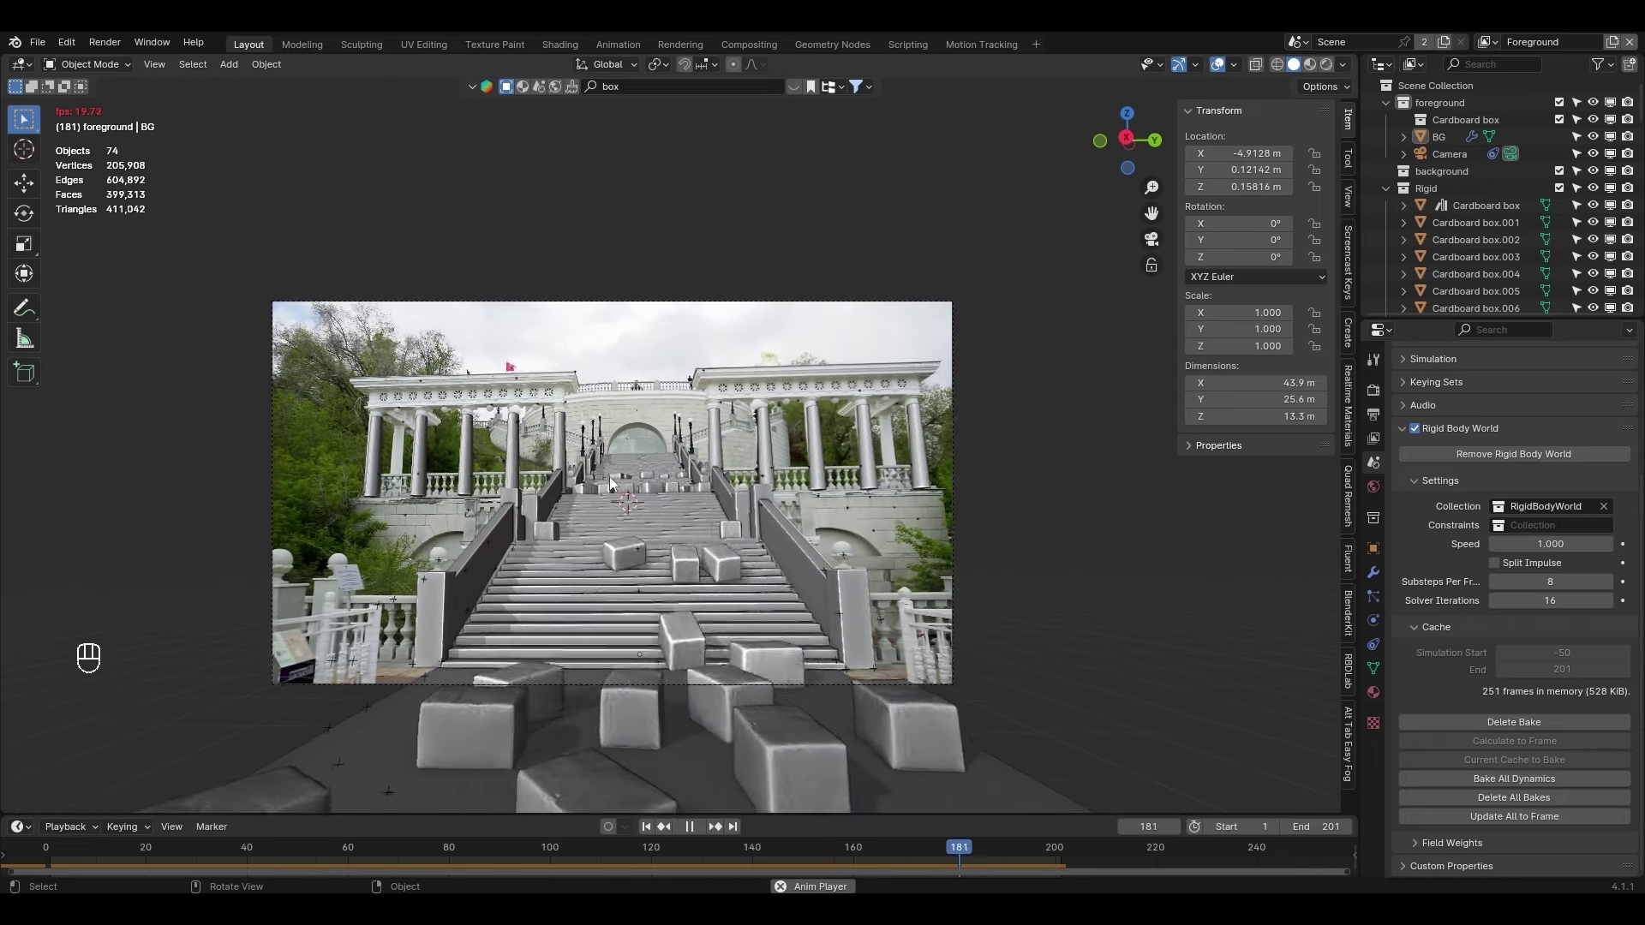
pyautogui.press('space')
pyautogui.moveTo(647, 587); pyautogui.dragTo(583, 490)
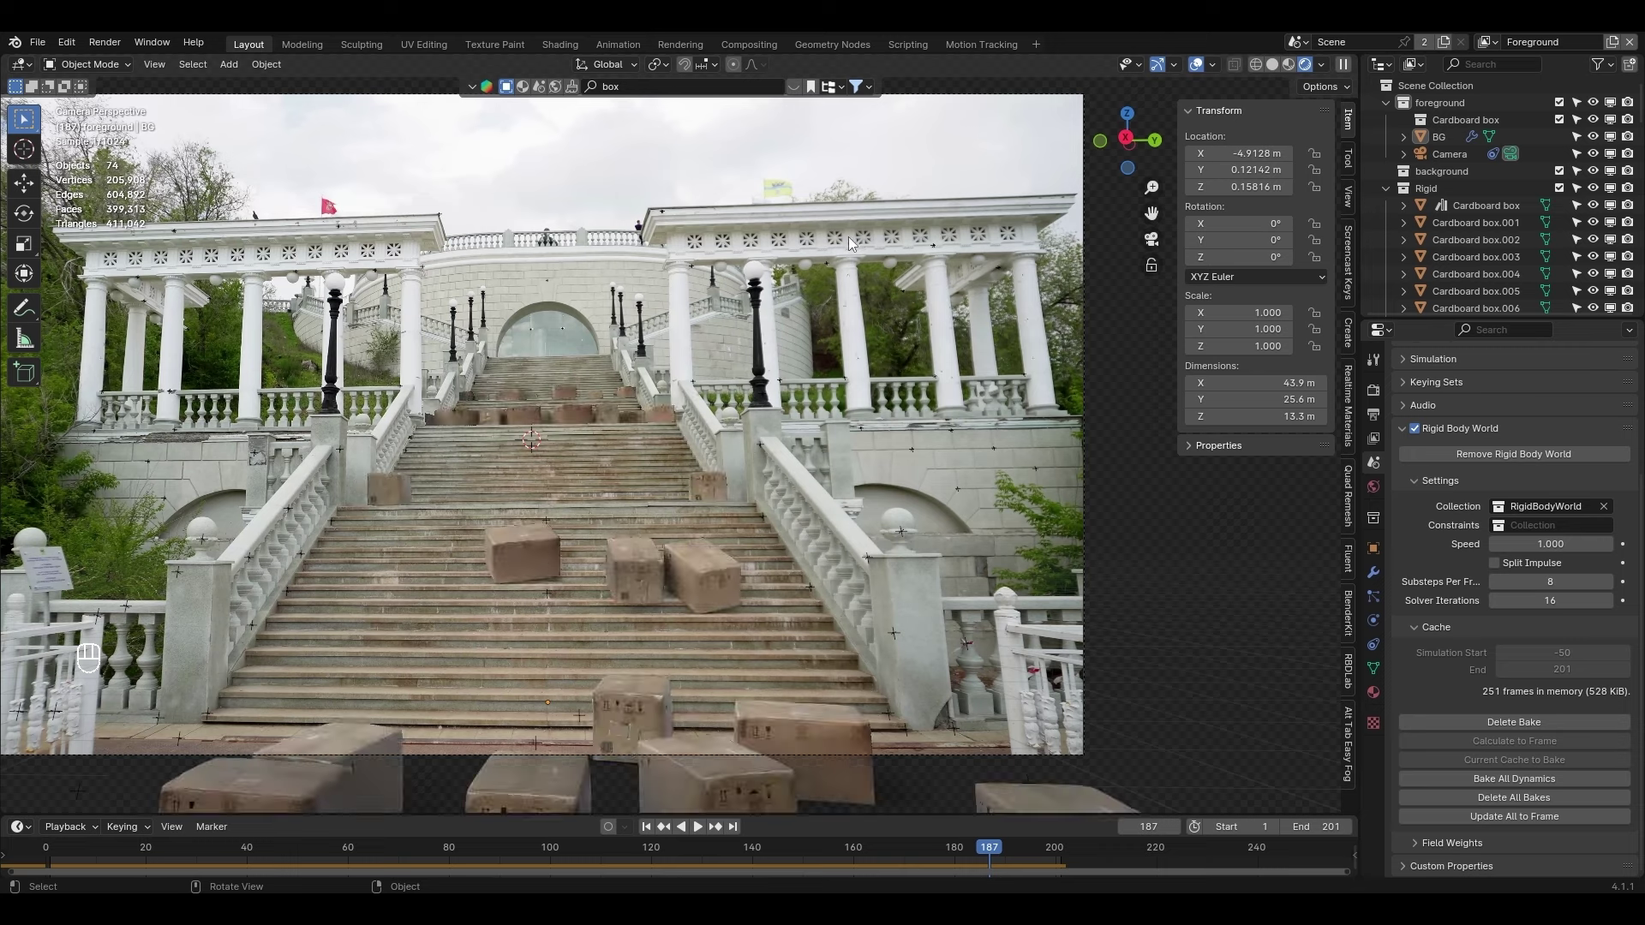
# Return to camera view and switch the viewport to Rendered shading with the world Shader Editor alongside
pyautogui.middleClick(831, 252)
pyautogui.press('KP_0')
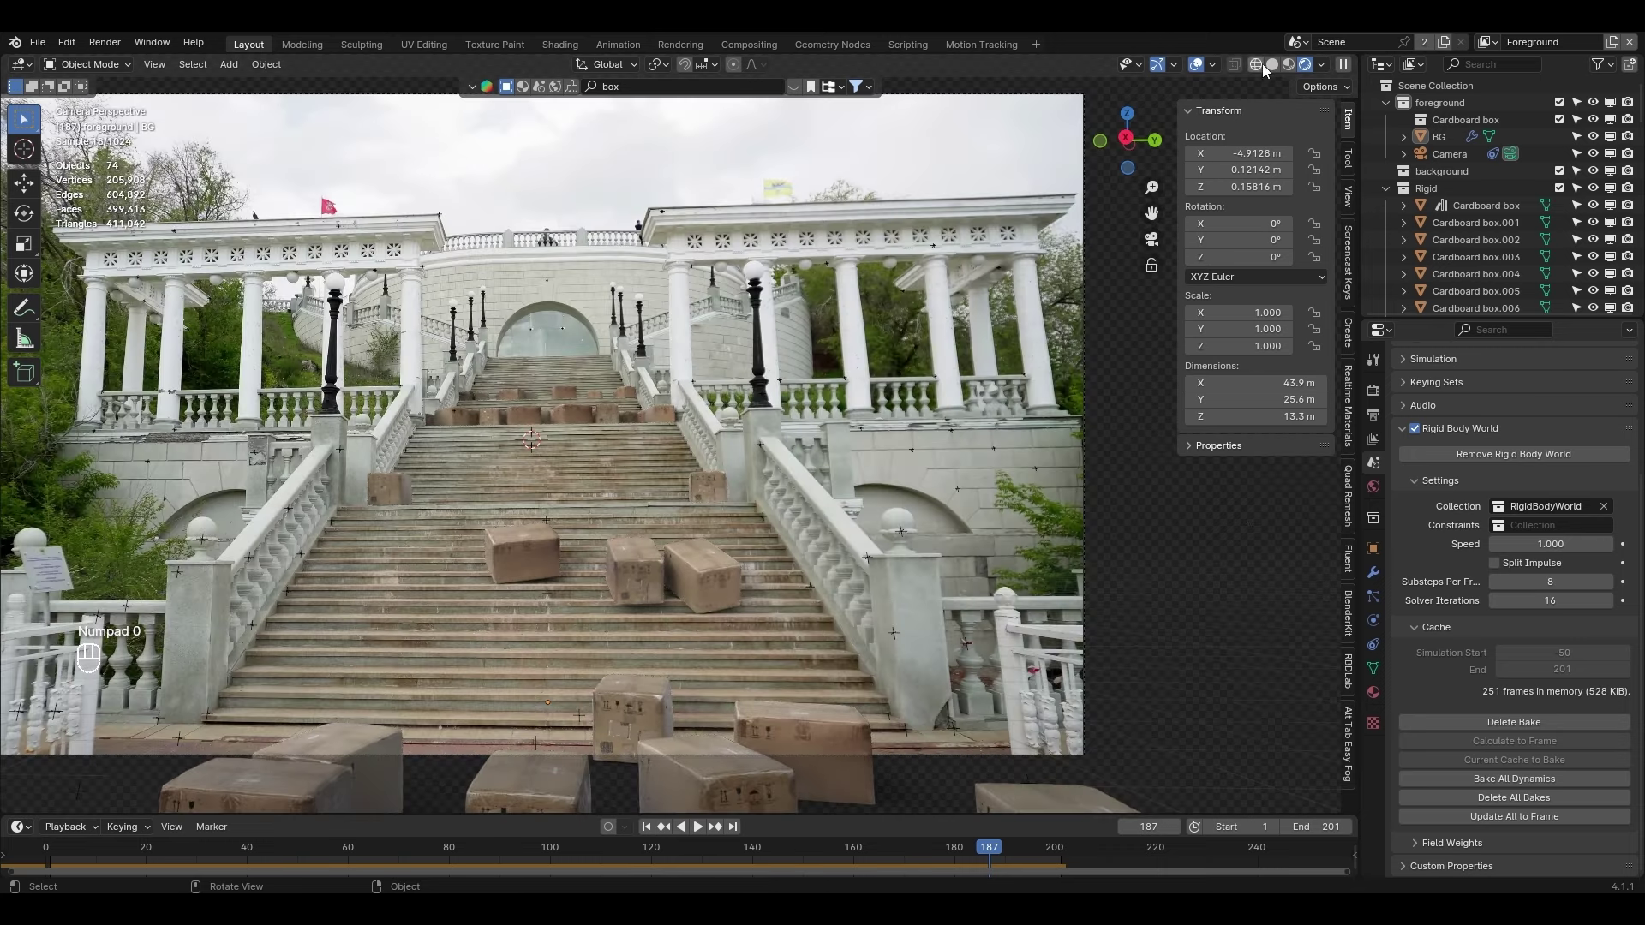
pyautogui.moveTo(1327, 66); pyautogui.dragTo(848, 450)
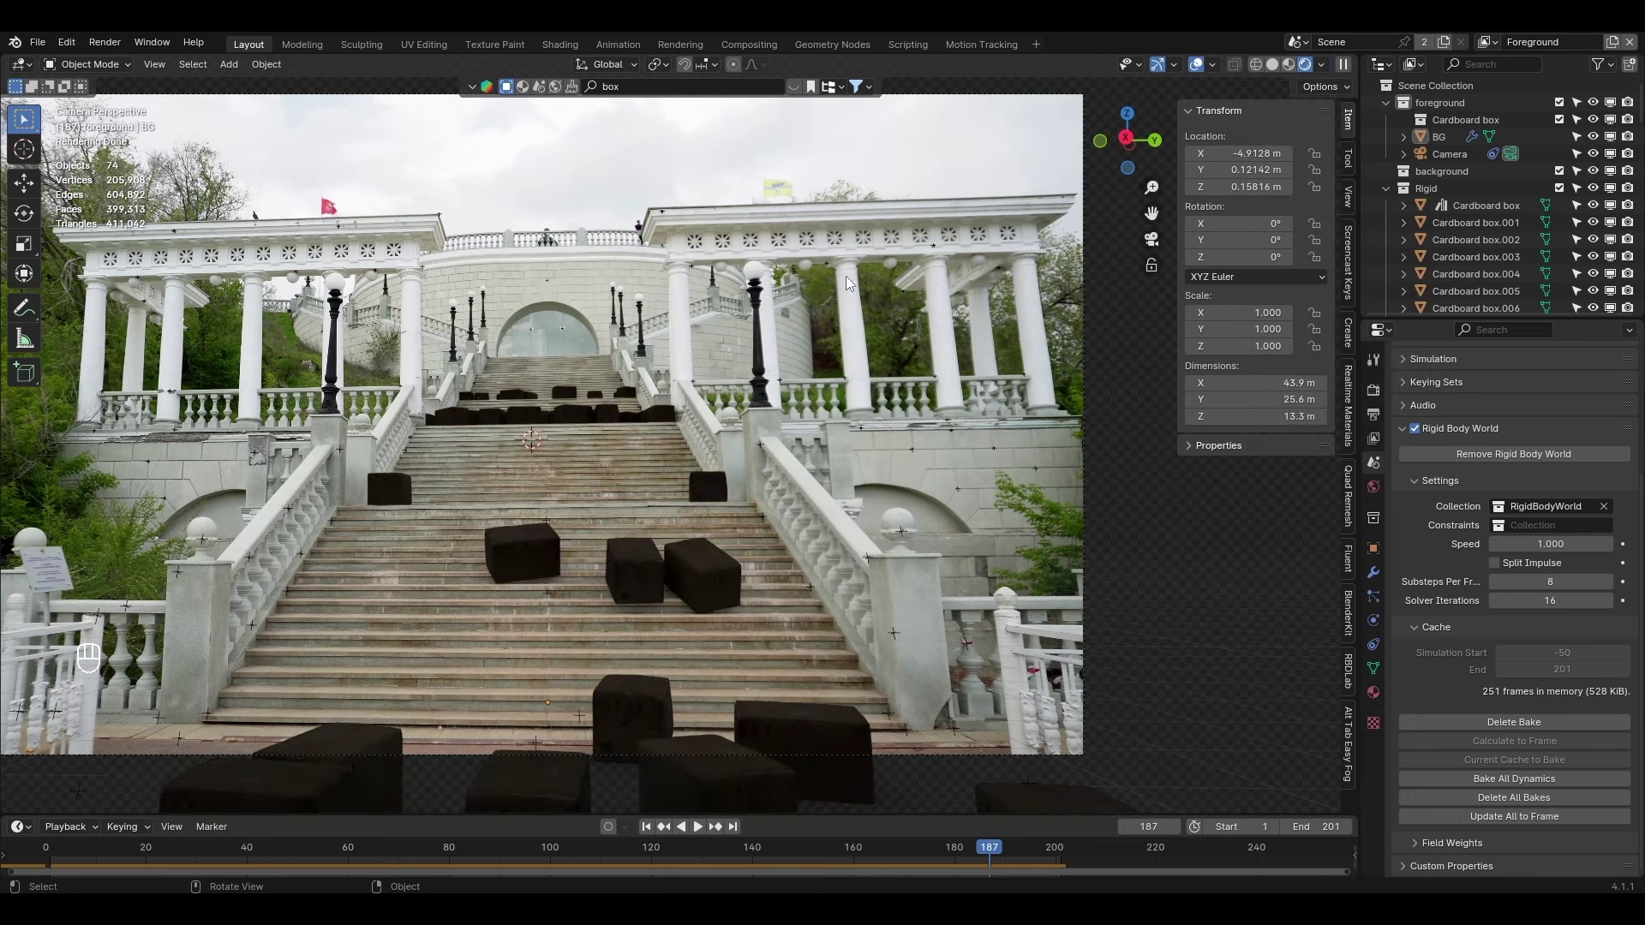
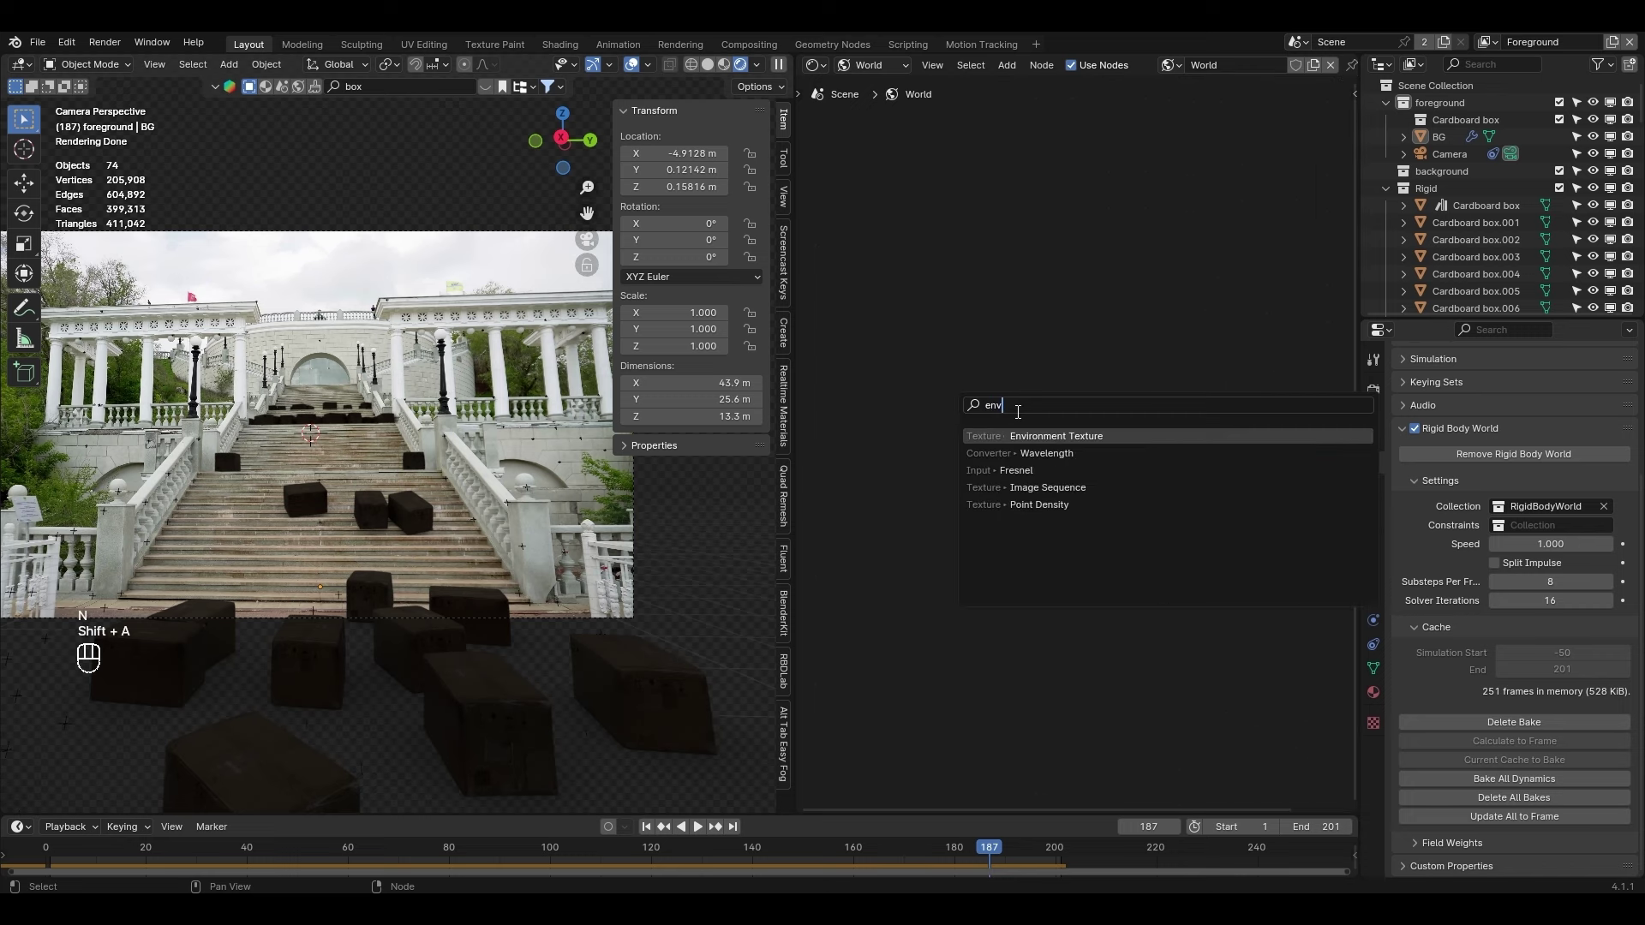
# Connect the Environment Texture colour to the world Background Colour and inspect the staircase shot
pyautogui.moveTo(977, 461); pyautogui.dragTo(1052, 456)
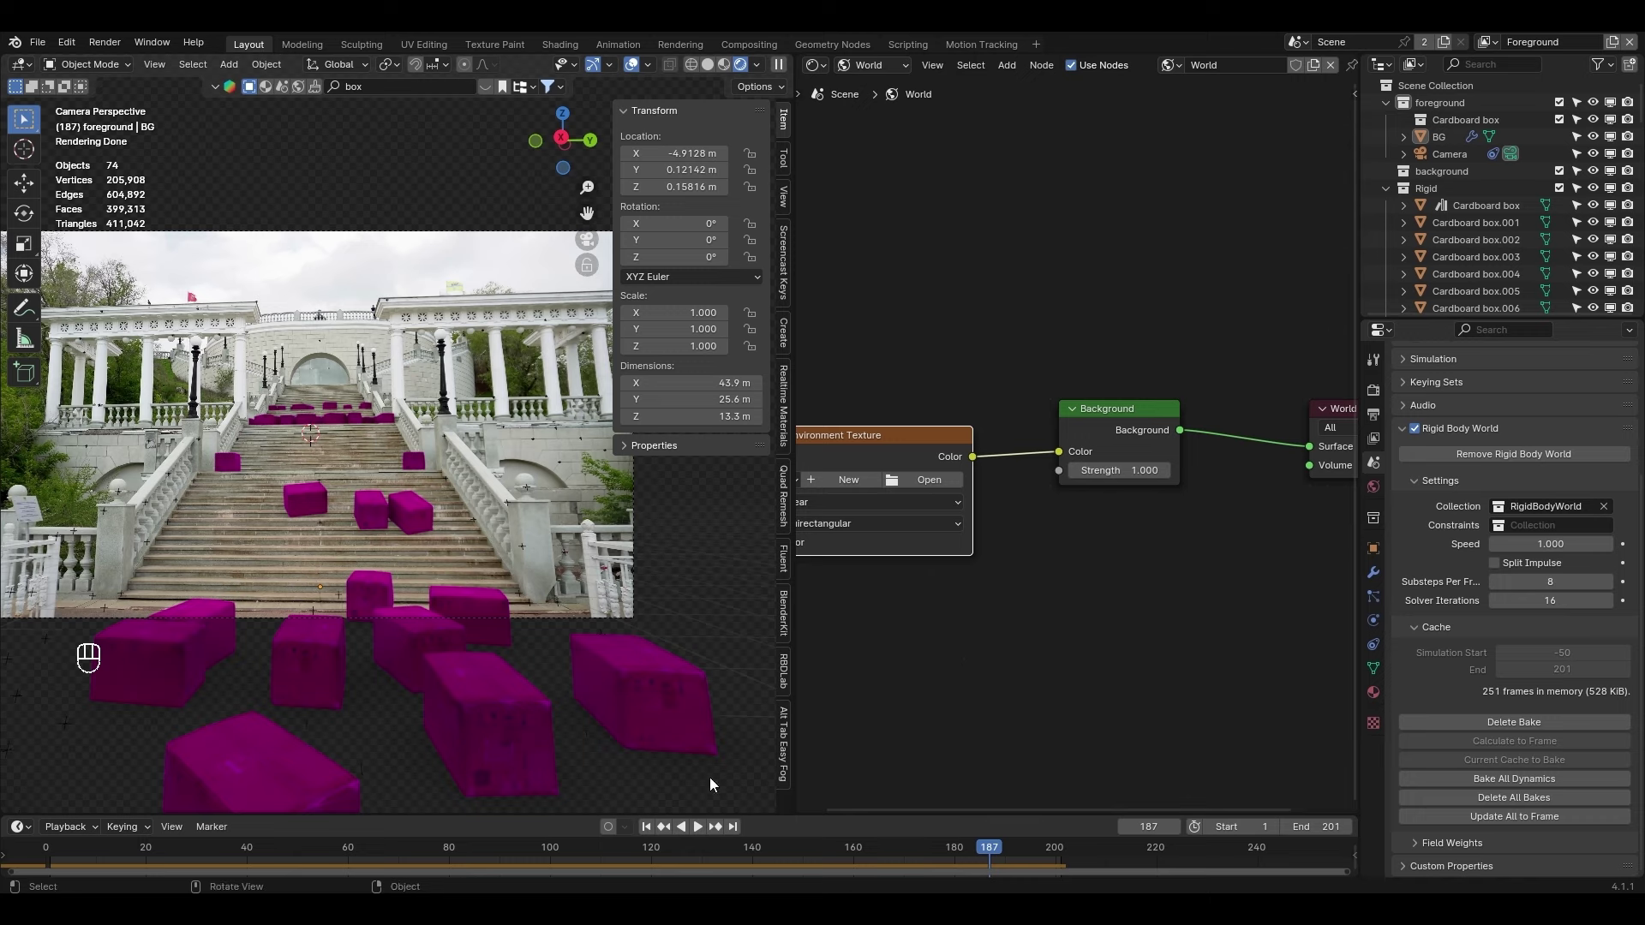
pyautogui.moveTo(360, 592); pyautogui.dragTo(647, 524)
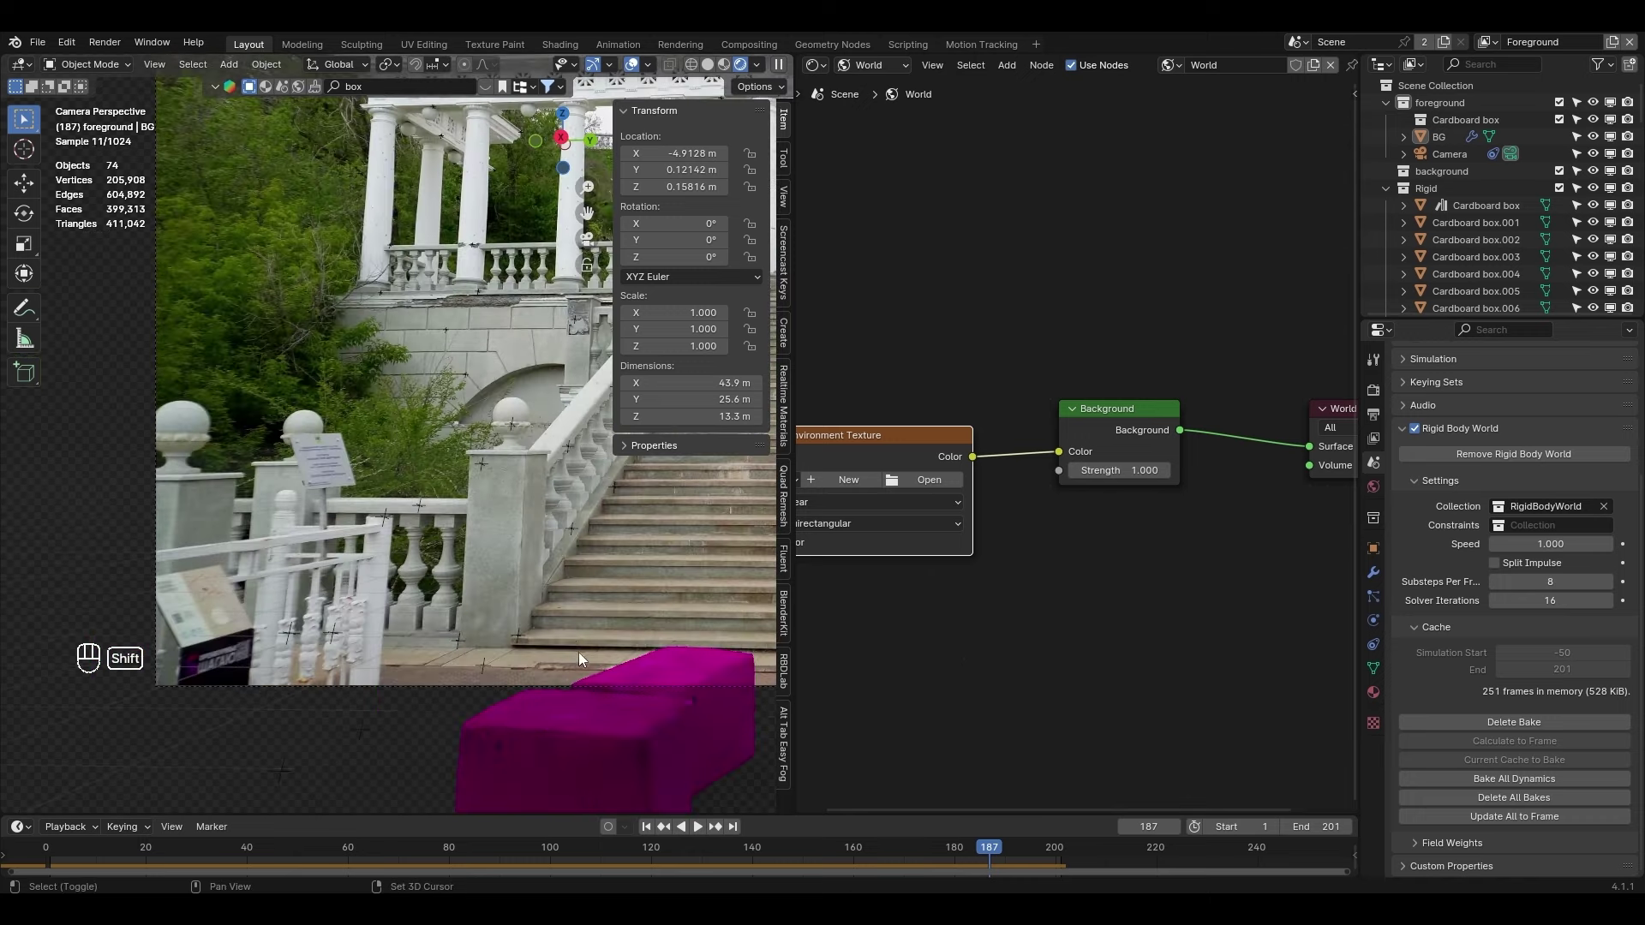
pyautogui.moveTo(554, 633); pyautogui.dragTo(434, 554)
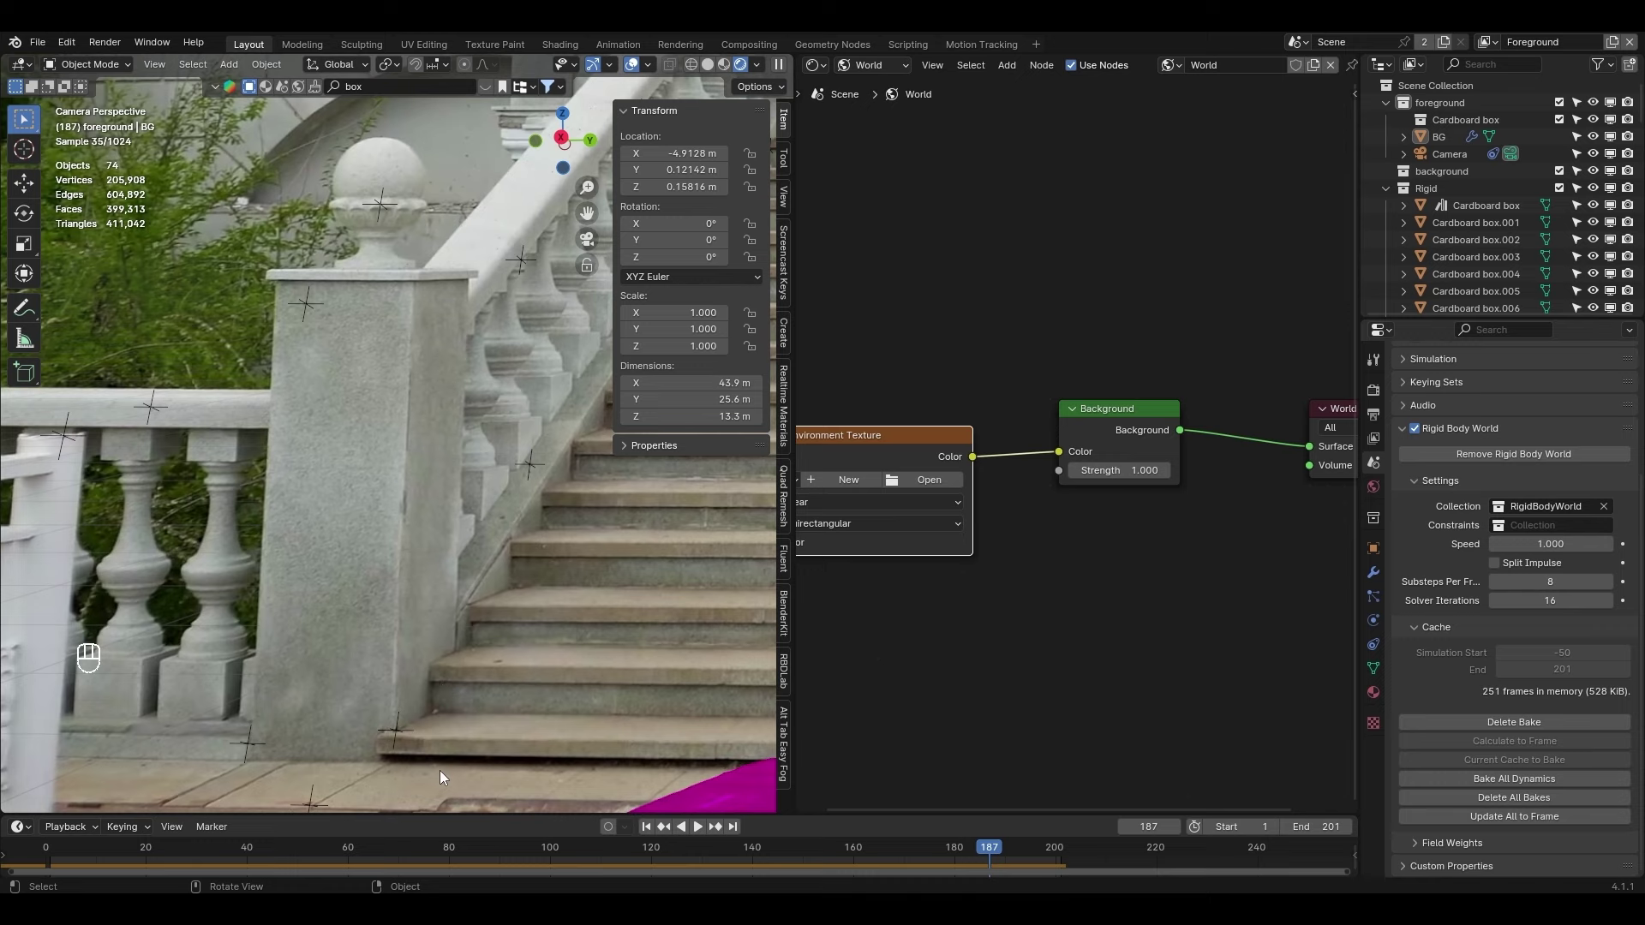
pyautogui.moveTo(500, 433); pyautogui.dragTo(208, 645)
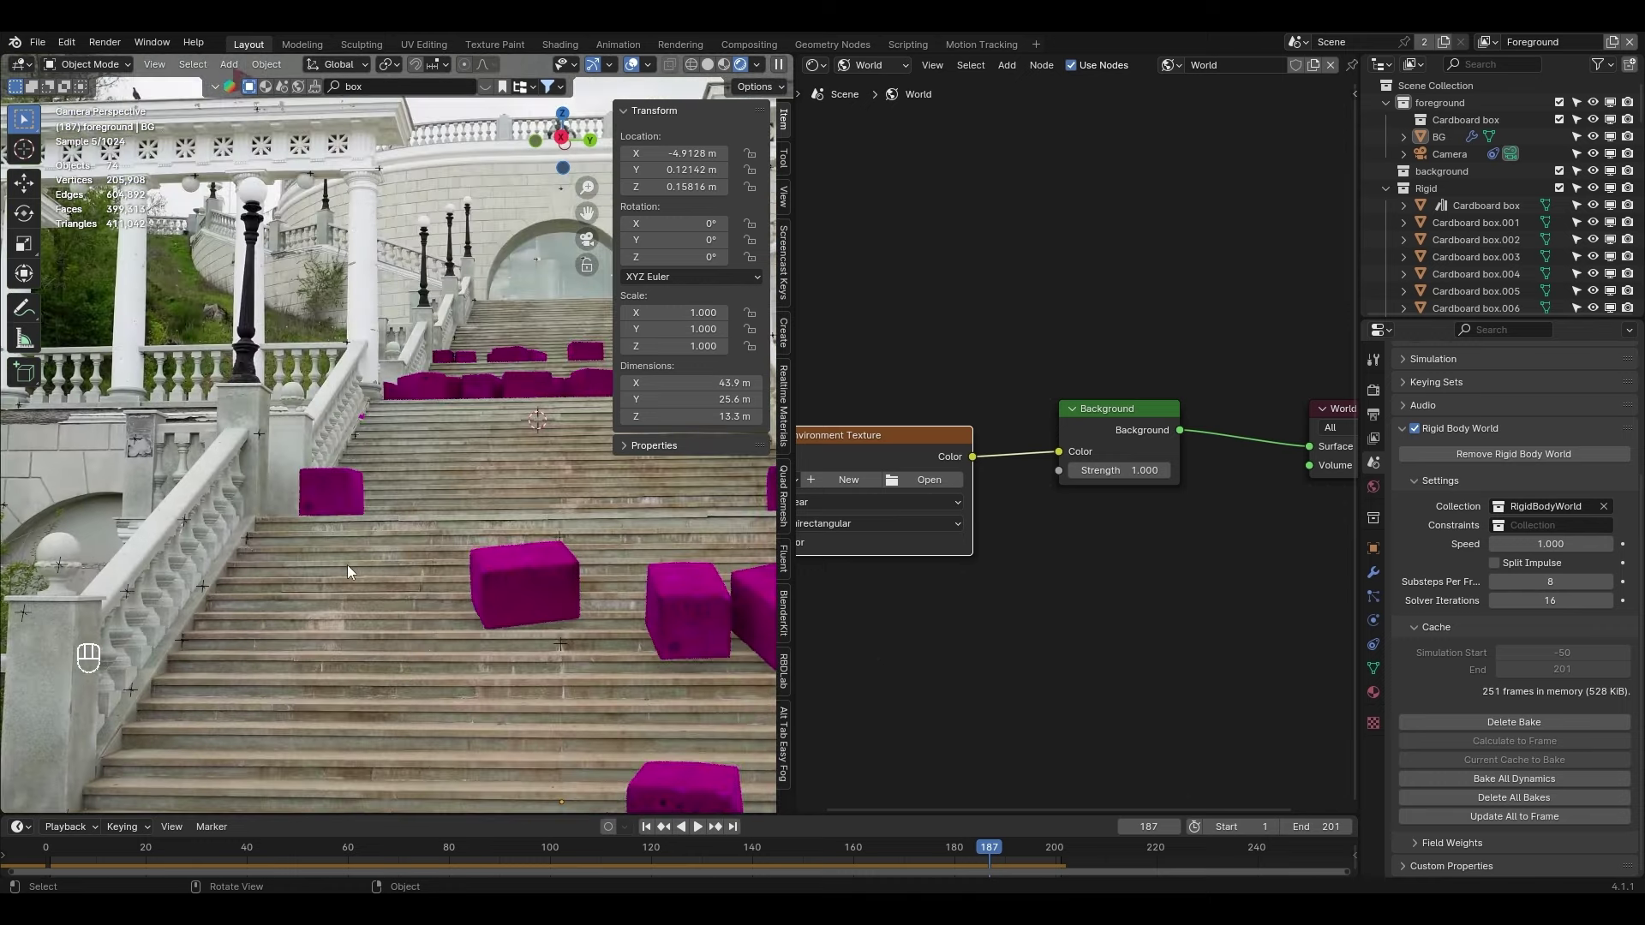
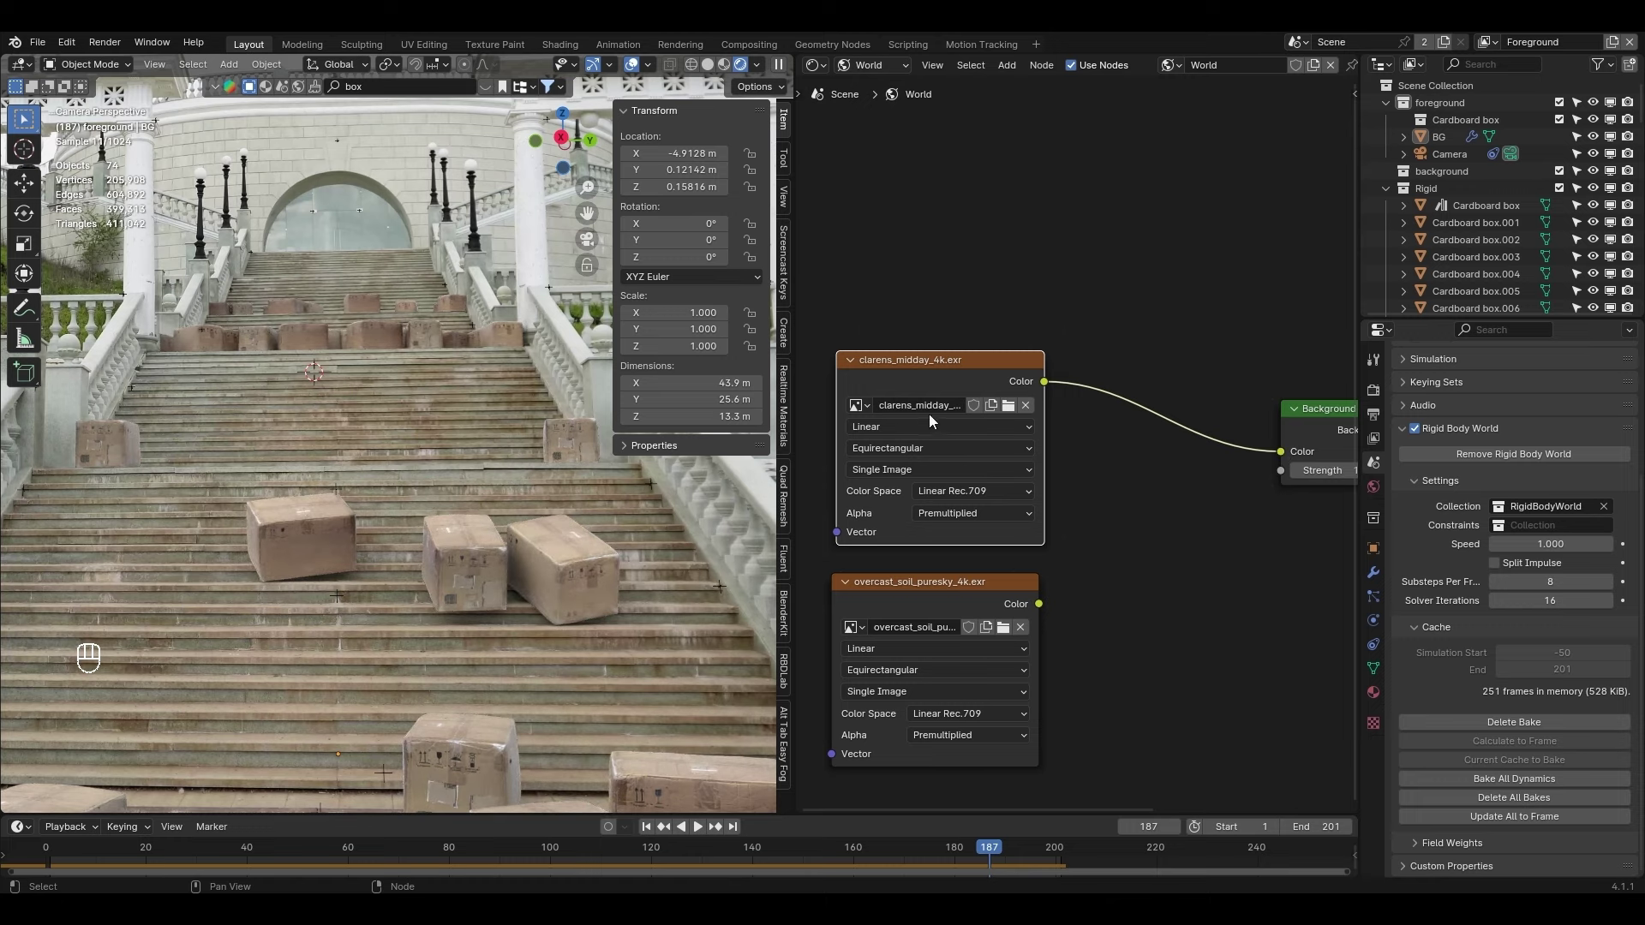
# Wire overcast_soil_puresky_4k.exr's Color into the world Background so it lights the scene
pyautogui.moveTo(433, 463); pyautogui.dragTo(383, 454)
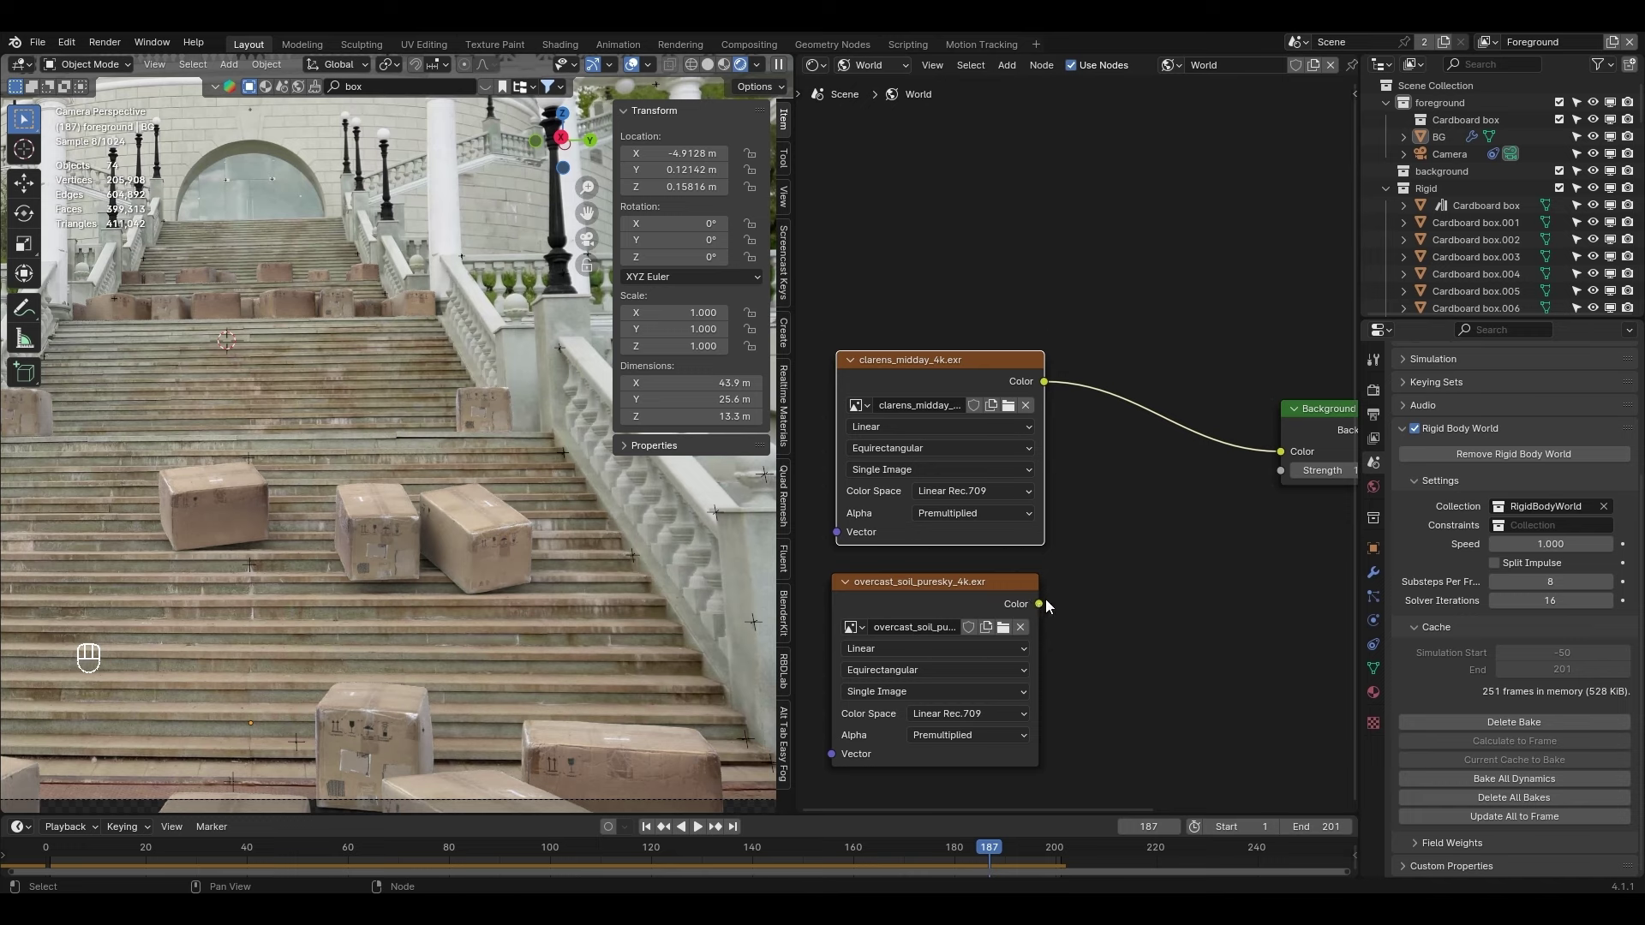
pyautogui.moveTo(1050, 610); pyautogui.dragTo(1298, 444)
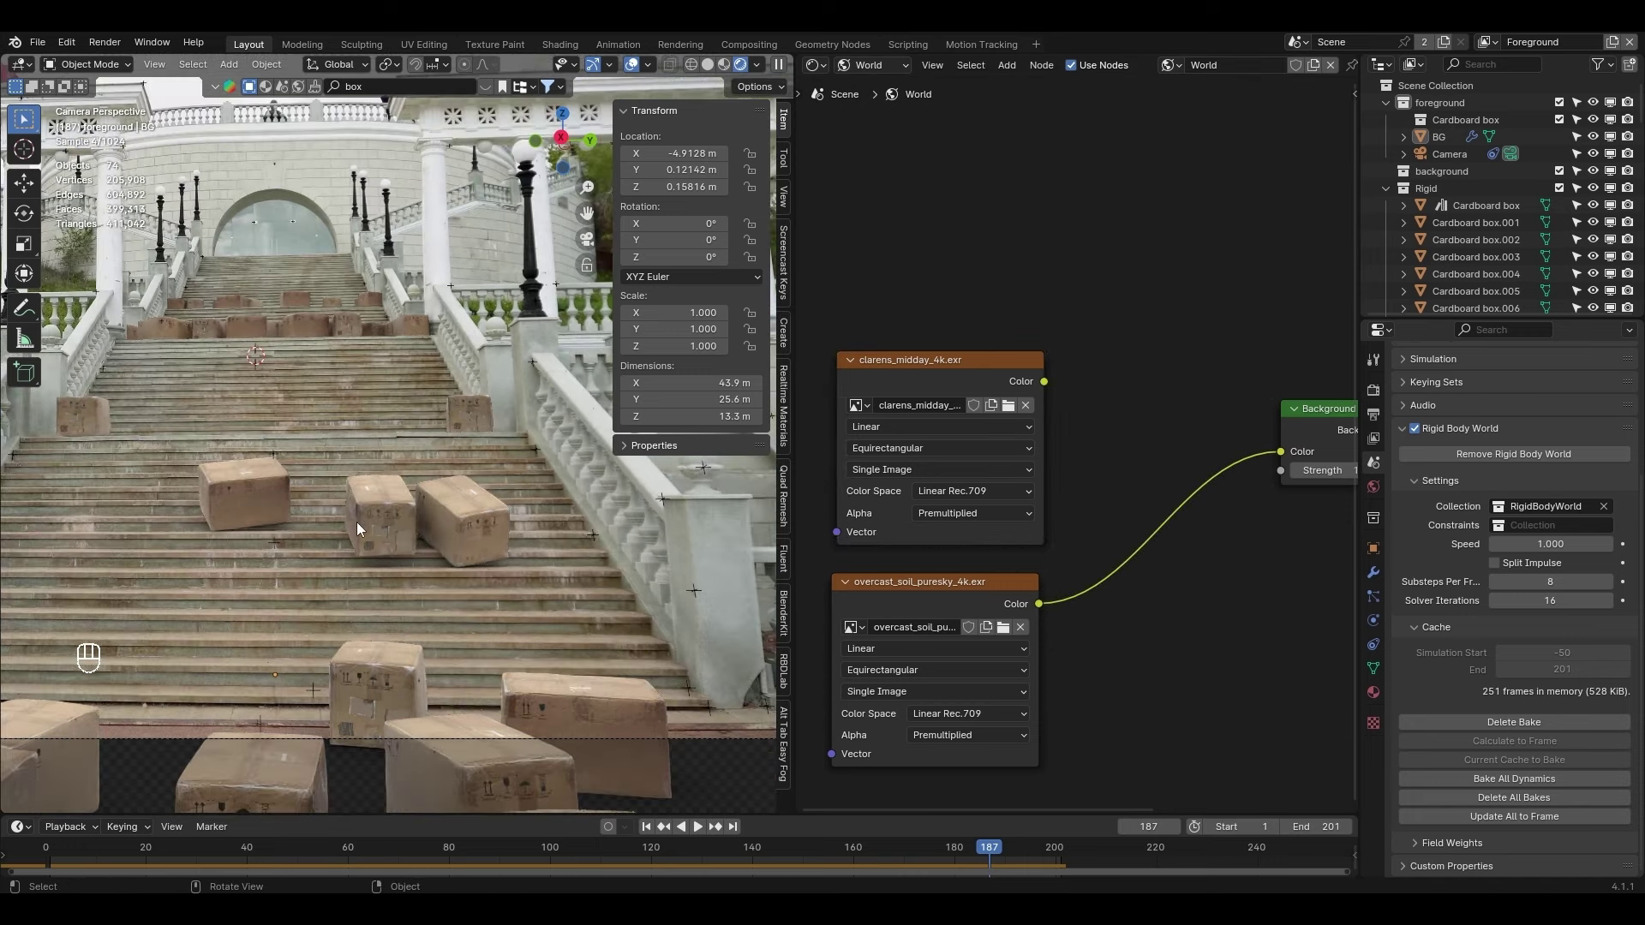
pyautogui.middleClick(502, 530)
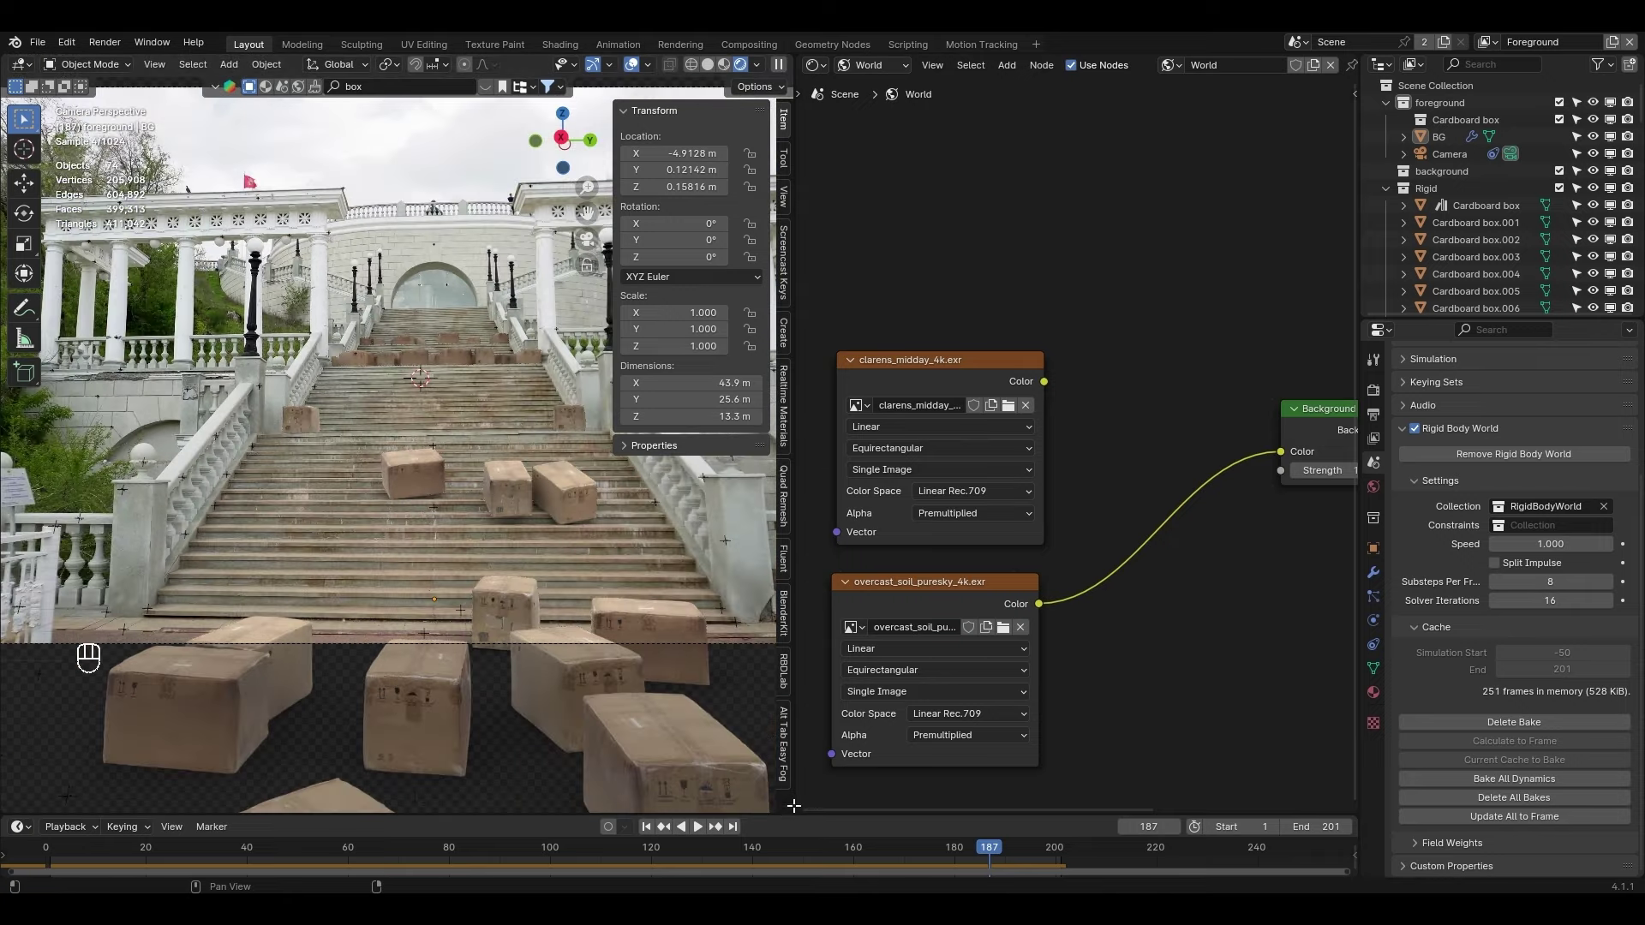
pyautogui.moveTo(396, 852); pyautogui.dragTo(463, 844)
# Scrub to about frame 81 and check the boxes on the stairs now render lit
pyautogui.moveTo(588, 638); pyautogui.dragTo(356, 537)
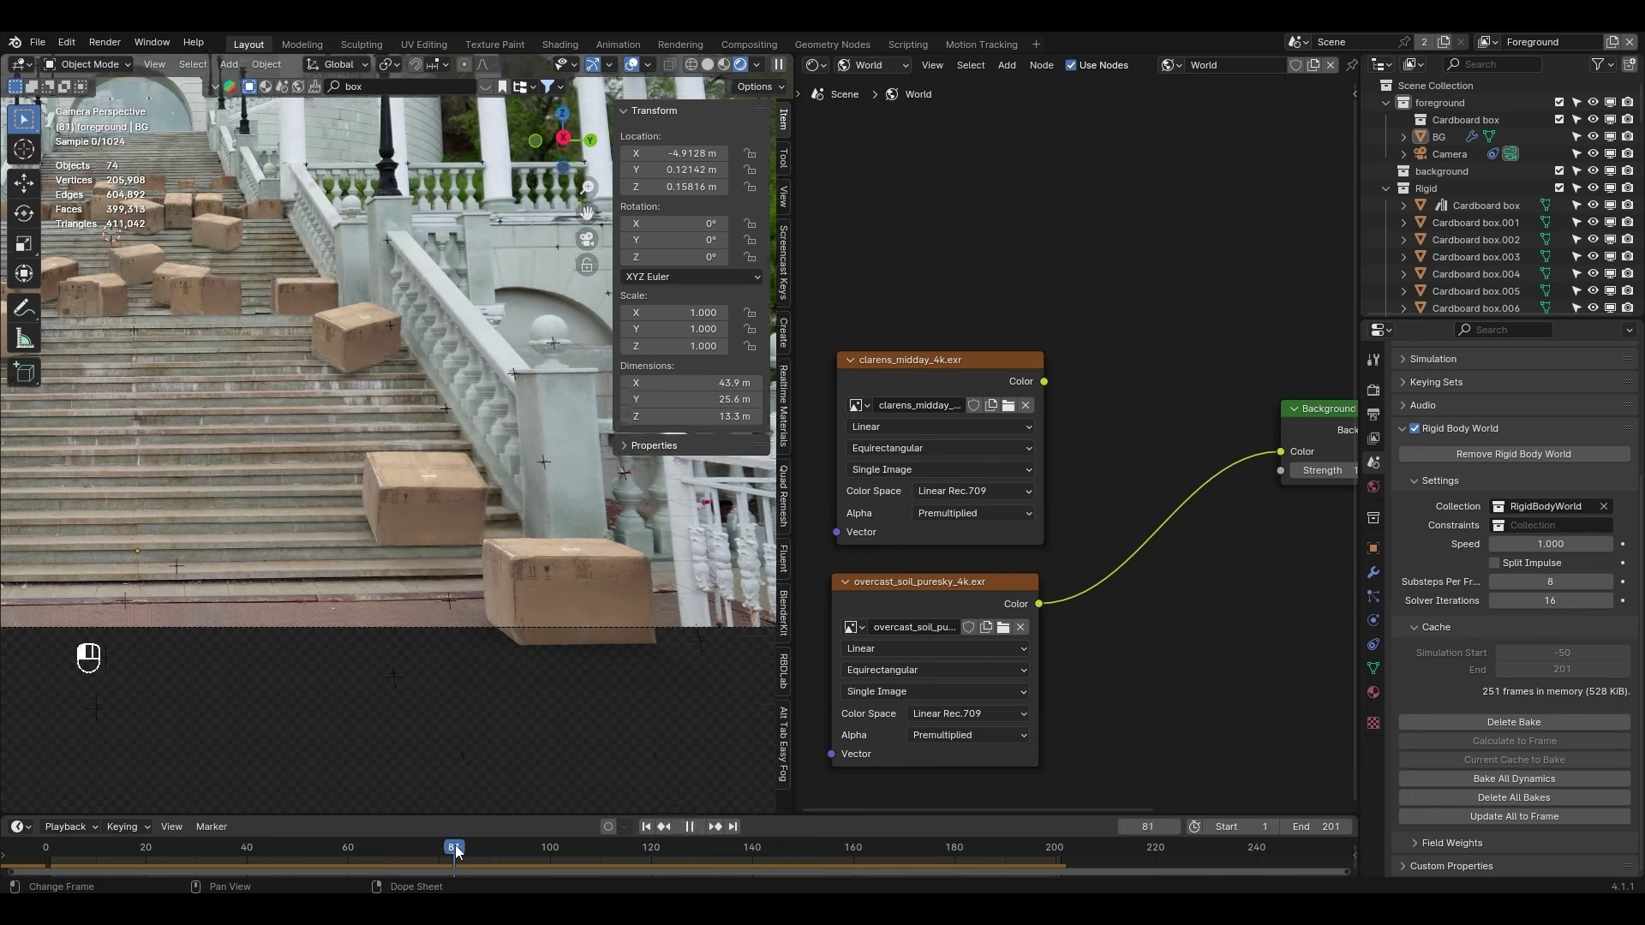
pyautogui.moveTo(1056, 389); pyautogui.dragTo(1291, 461)
pyautogui.press('ctrl+z')
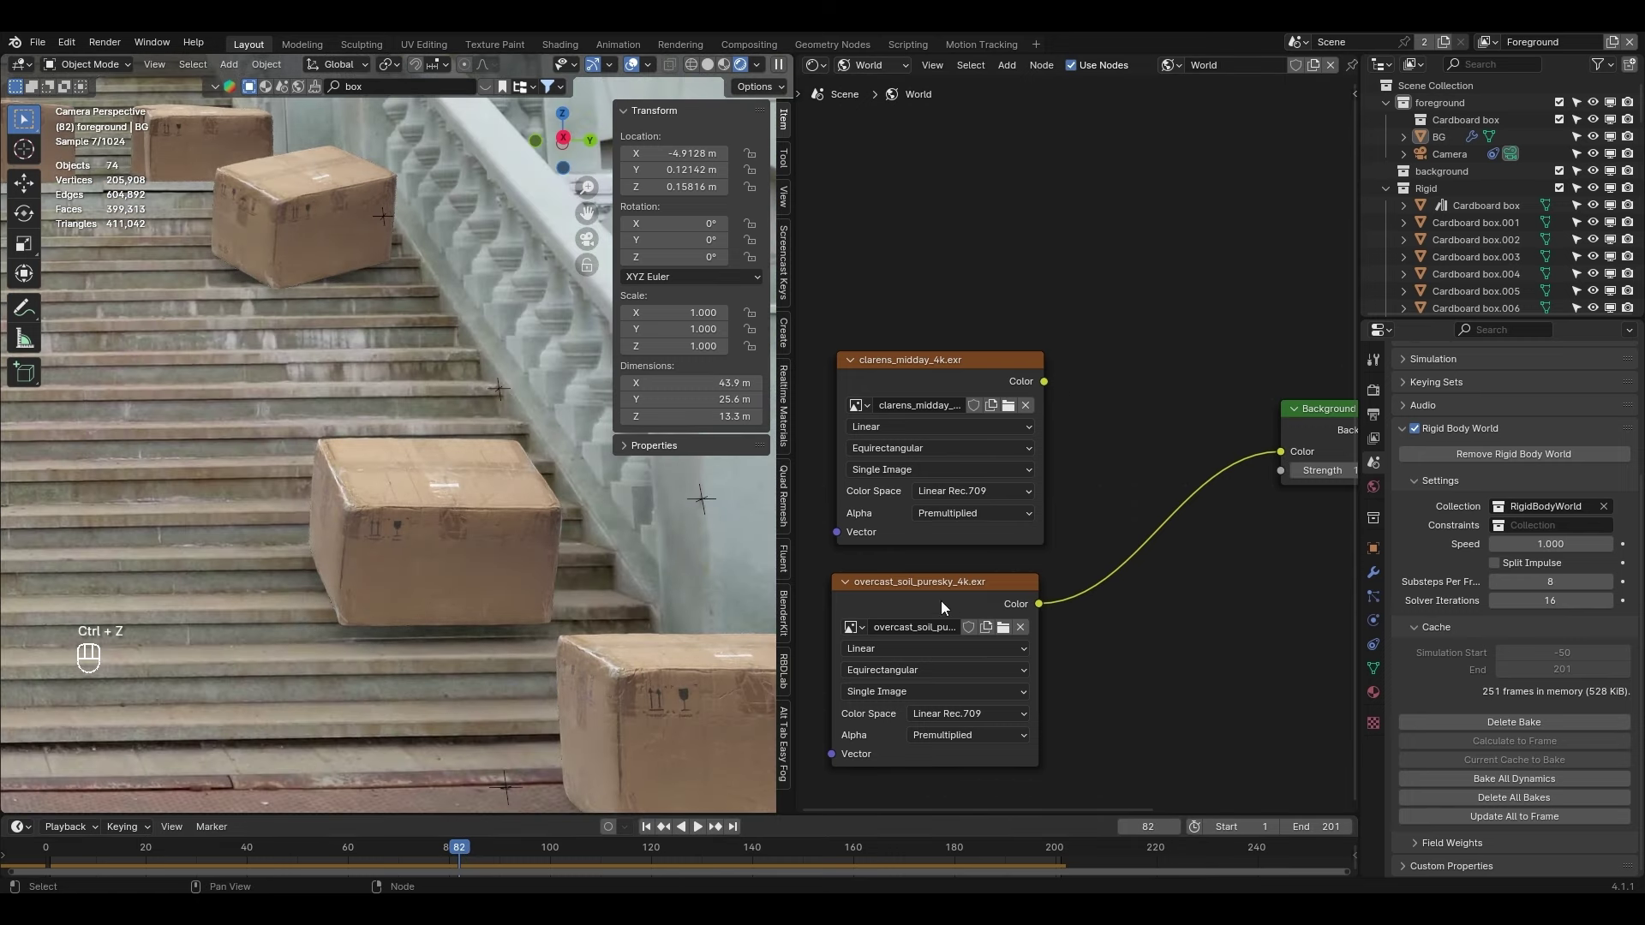
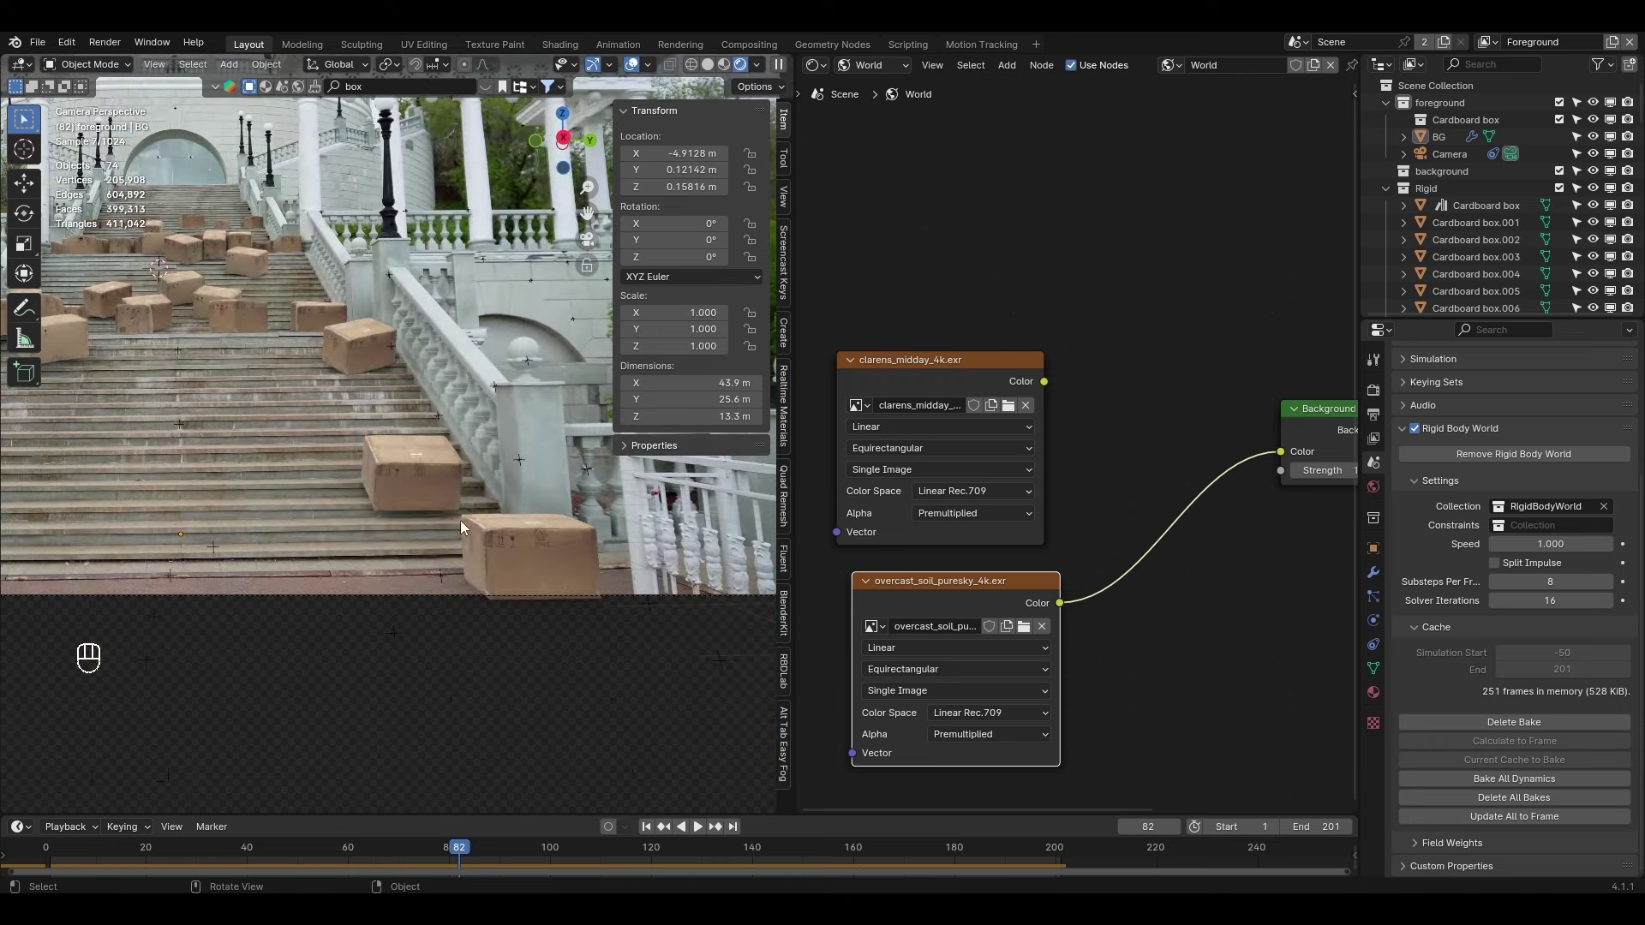
pyautogui.moveTo(457, 516); pyautogui.dragTo(513, 591)
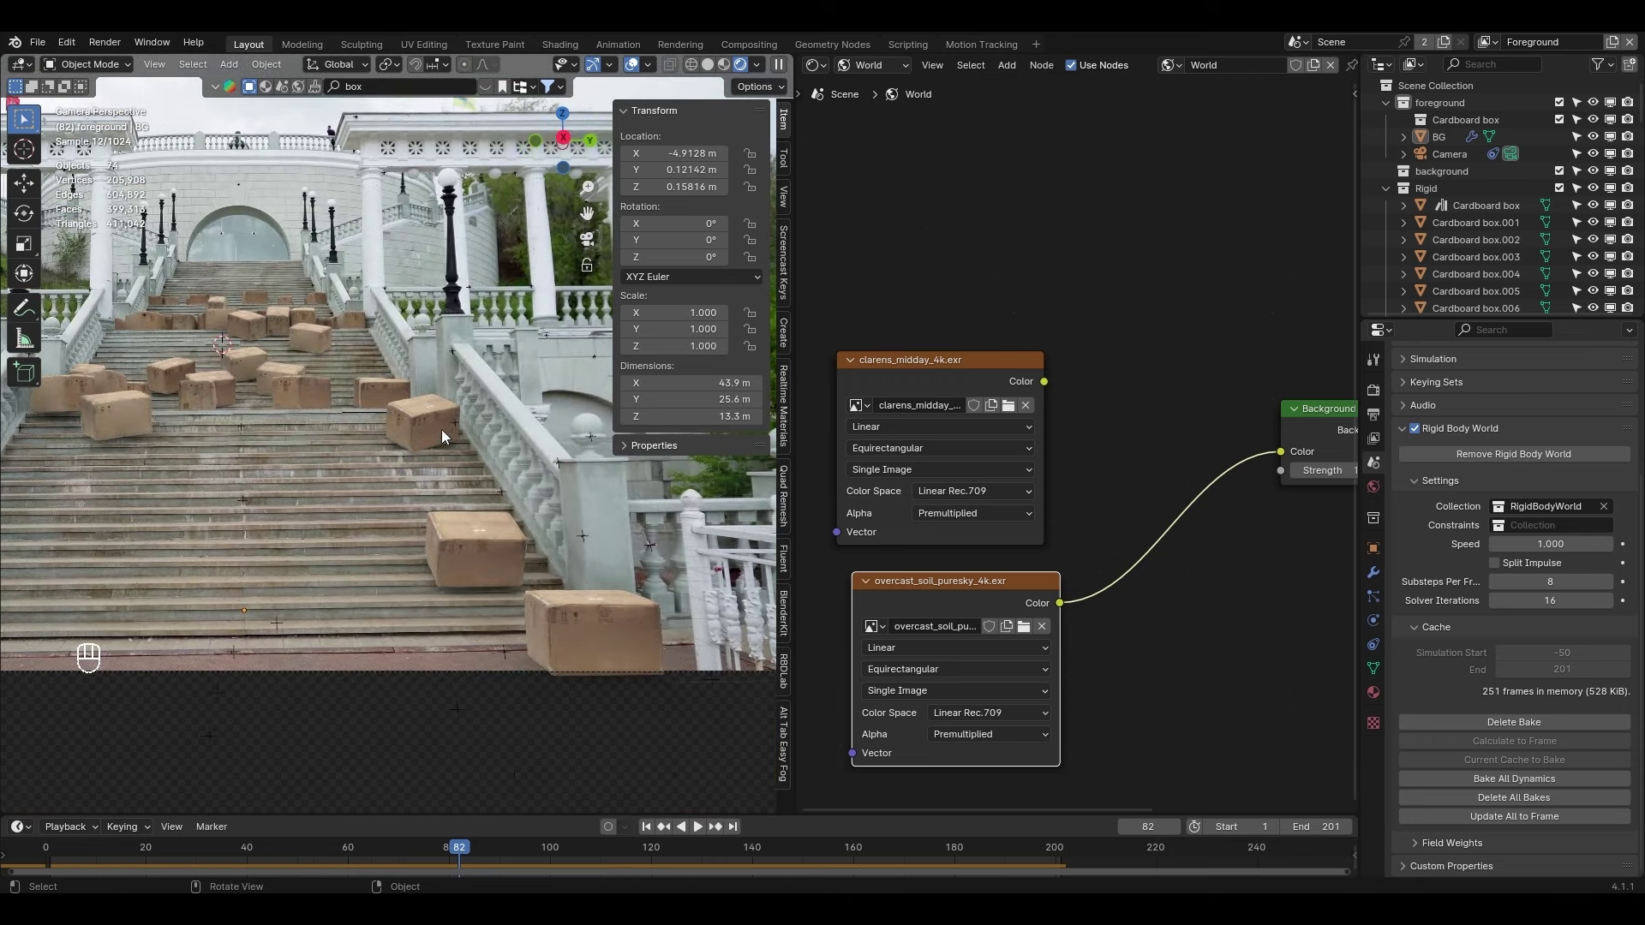